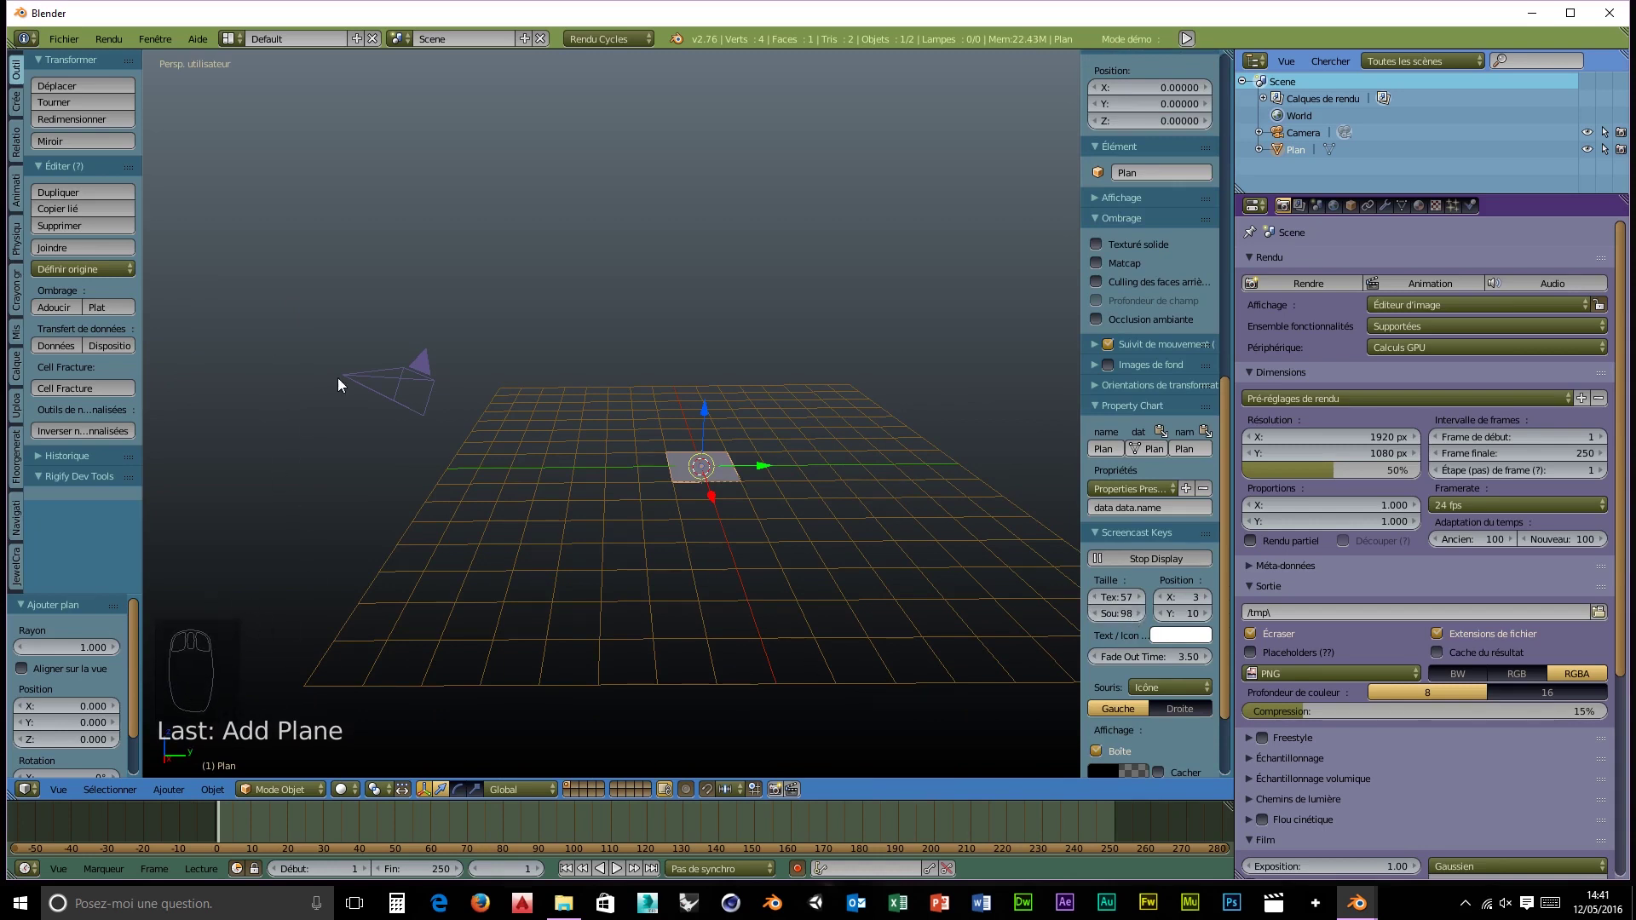
- Frame the plane in the viewport with the properties shelf shown
{"action": "scroll", "scroll_direction": "up", "scroll_amount": 3}
{"action": "left_click_drag", "start_coordinate": [795, 534], "coordinate": [806, 551]}
{"action": "key", "text": "n"}
{"action": "scroll", "scroll_direction": "up", "scroll_amount": 3}
{"action": "middle_click", "coordinate": [820, 548]}
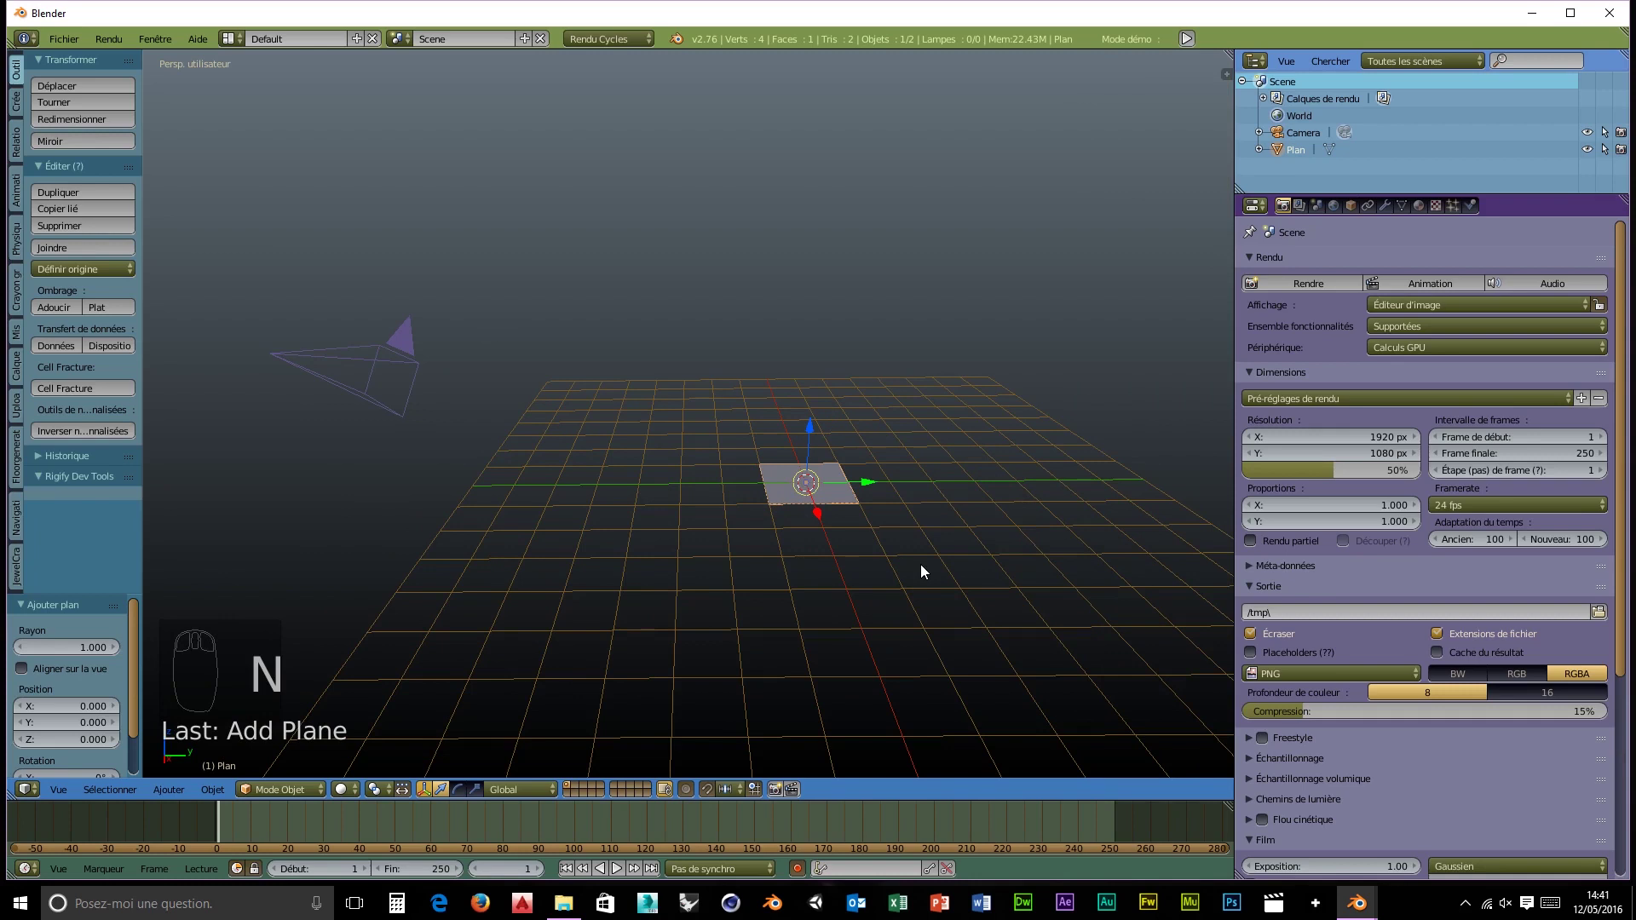
- Scale the plane up into a large ground and apply its scale
{"action": "key", "text": "s"}
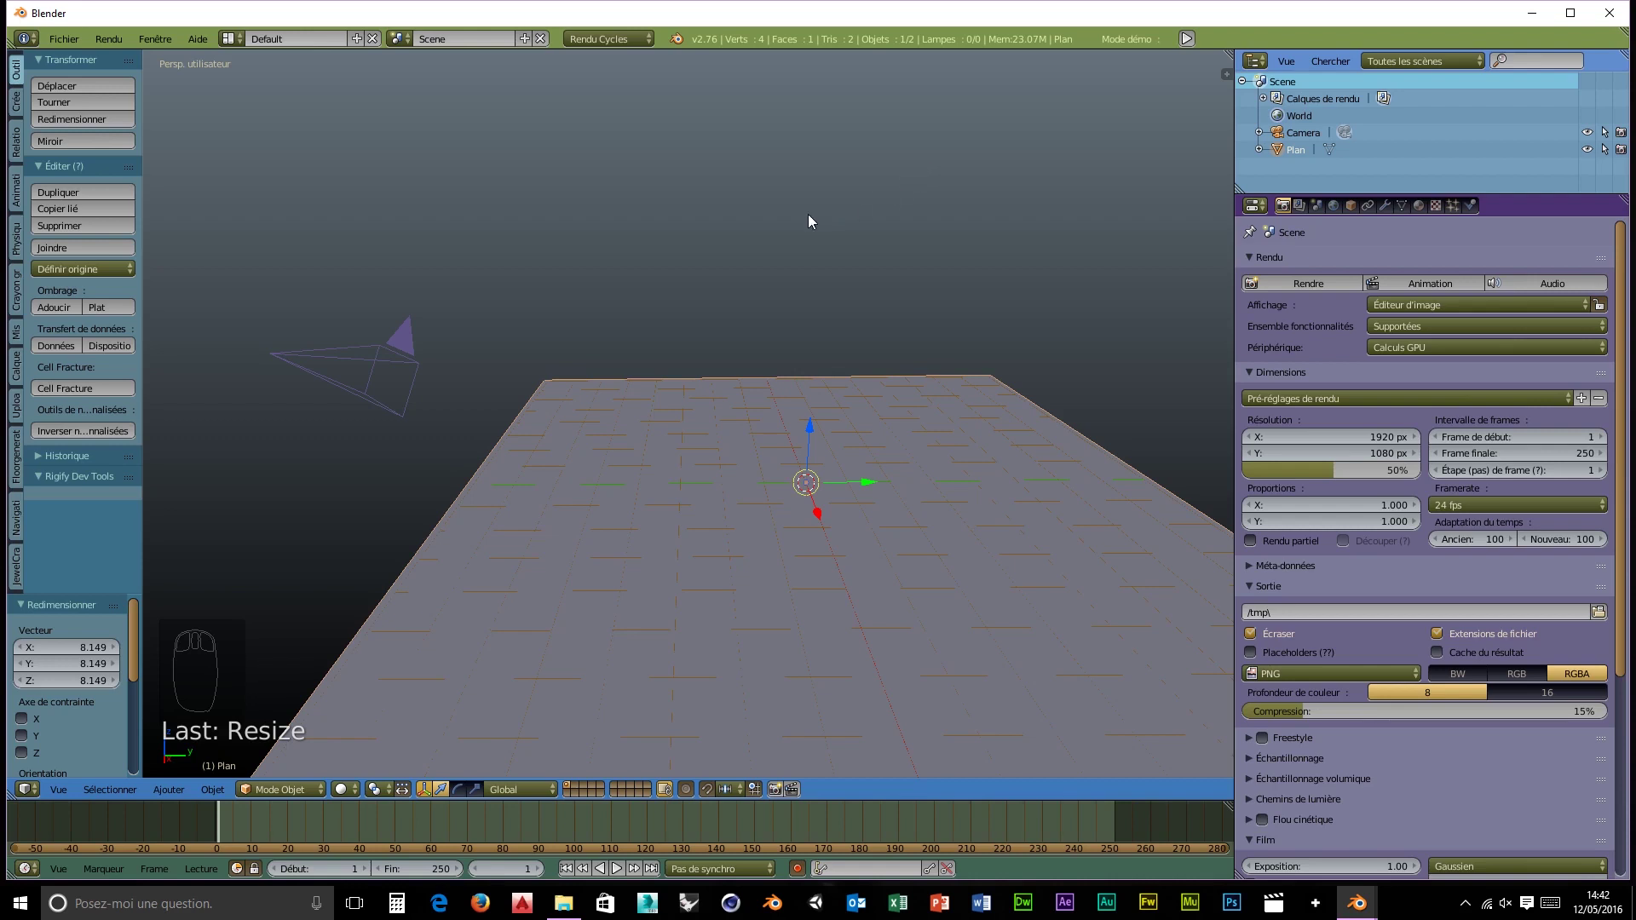
{"action": "key", "text": "w"}
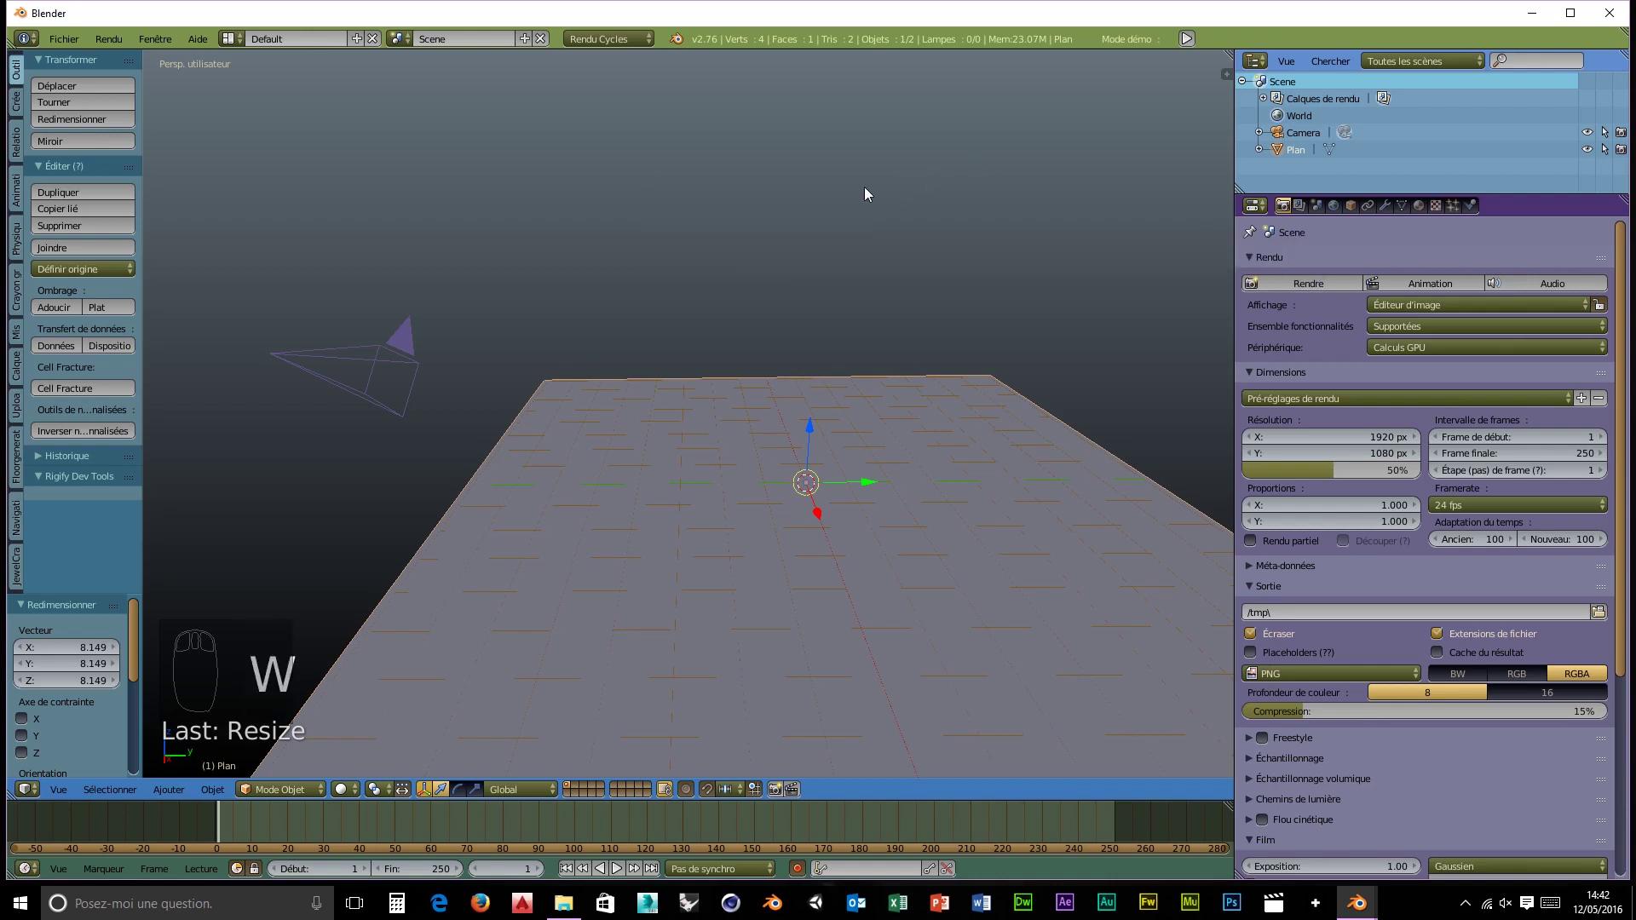
{"action": "key", "text": "ctrl+a"}
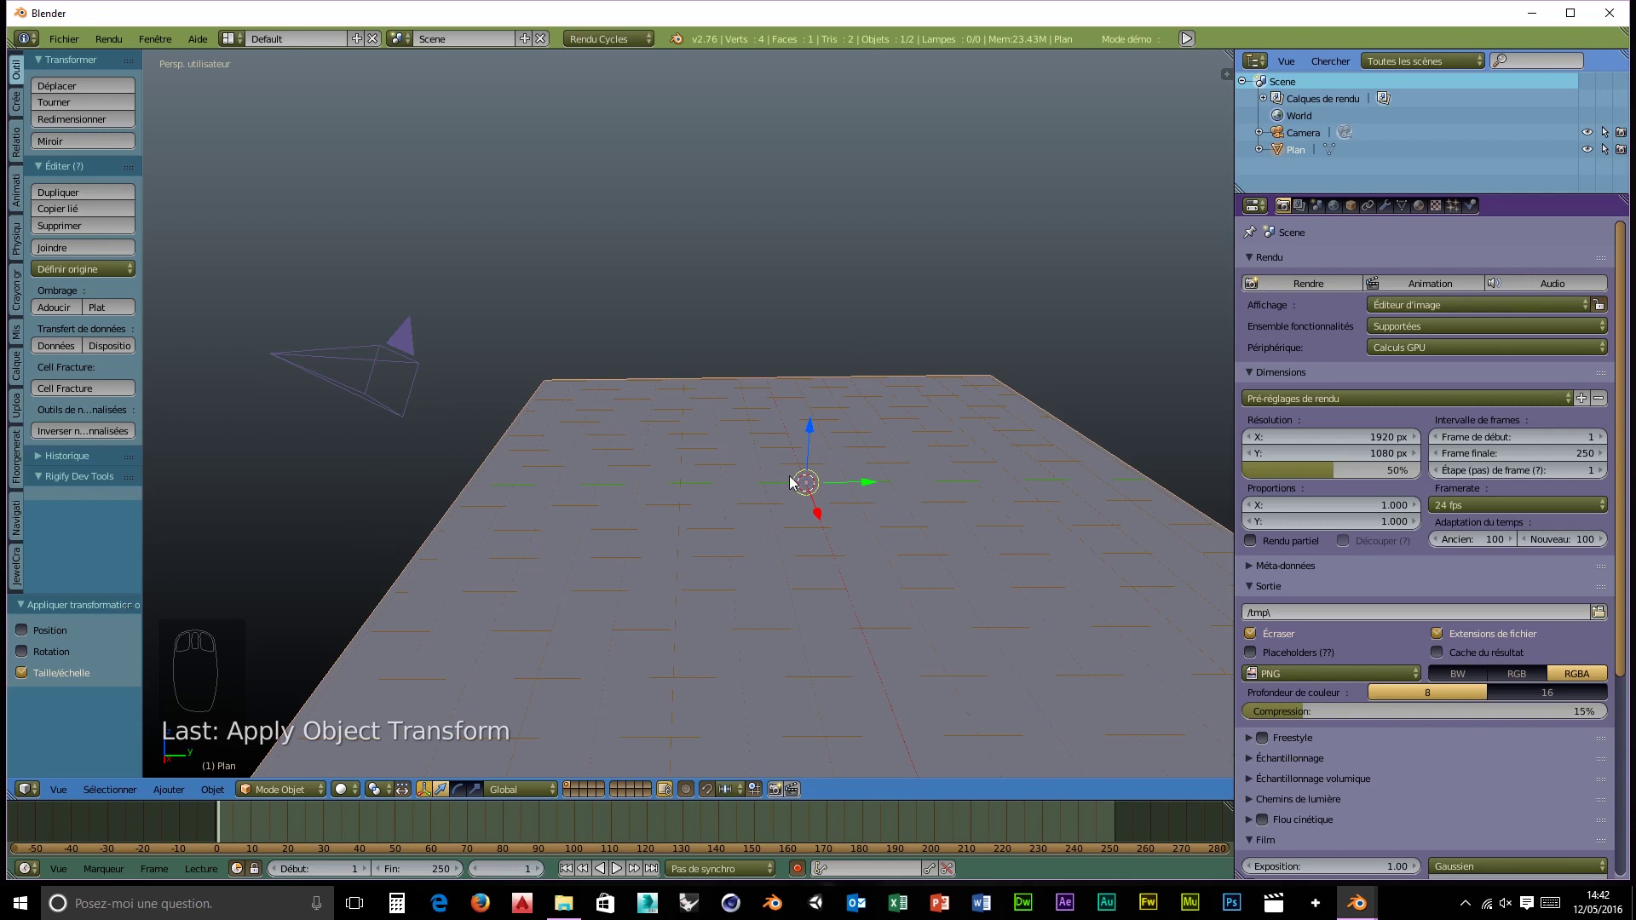
{"action": "key", "text": "w"}
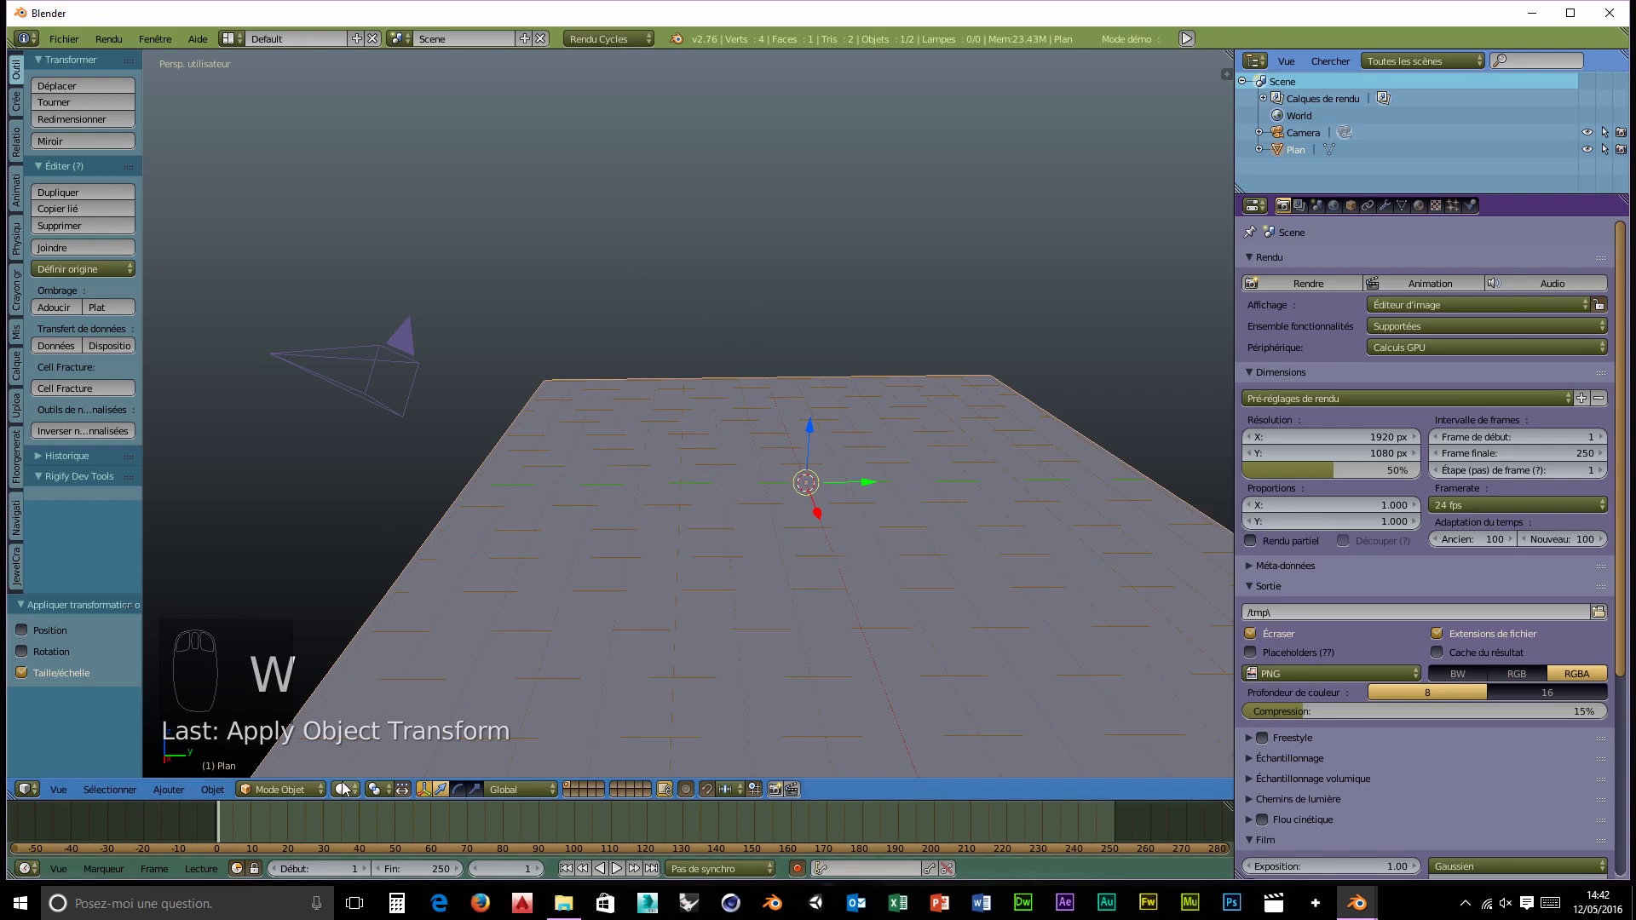
- Enter Edit Mode and subdivide the plane into a dense 4,489-vertex mesh
{"action": "left_click_drag", "start_coordinate": [280, 803], "coordinate": [309, 750]}
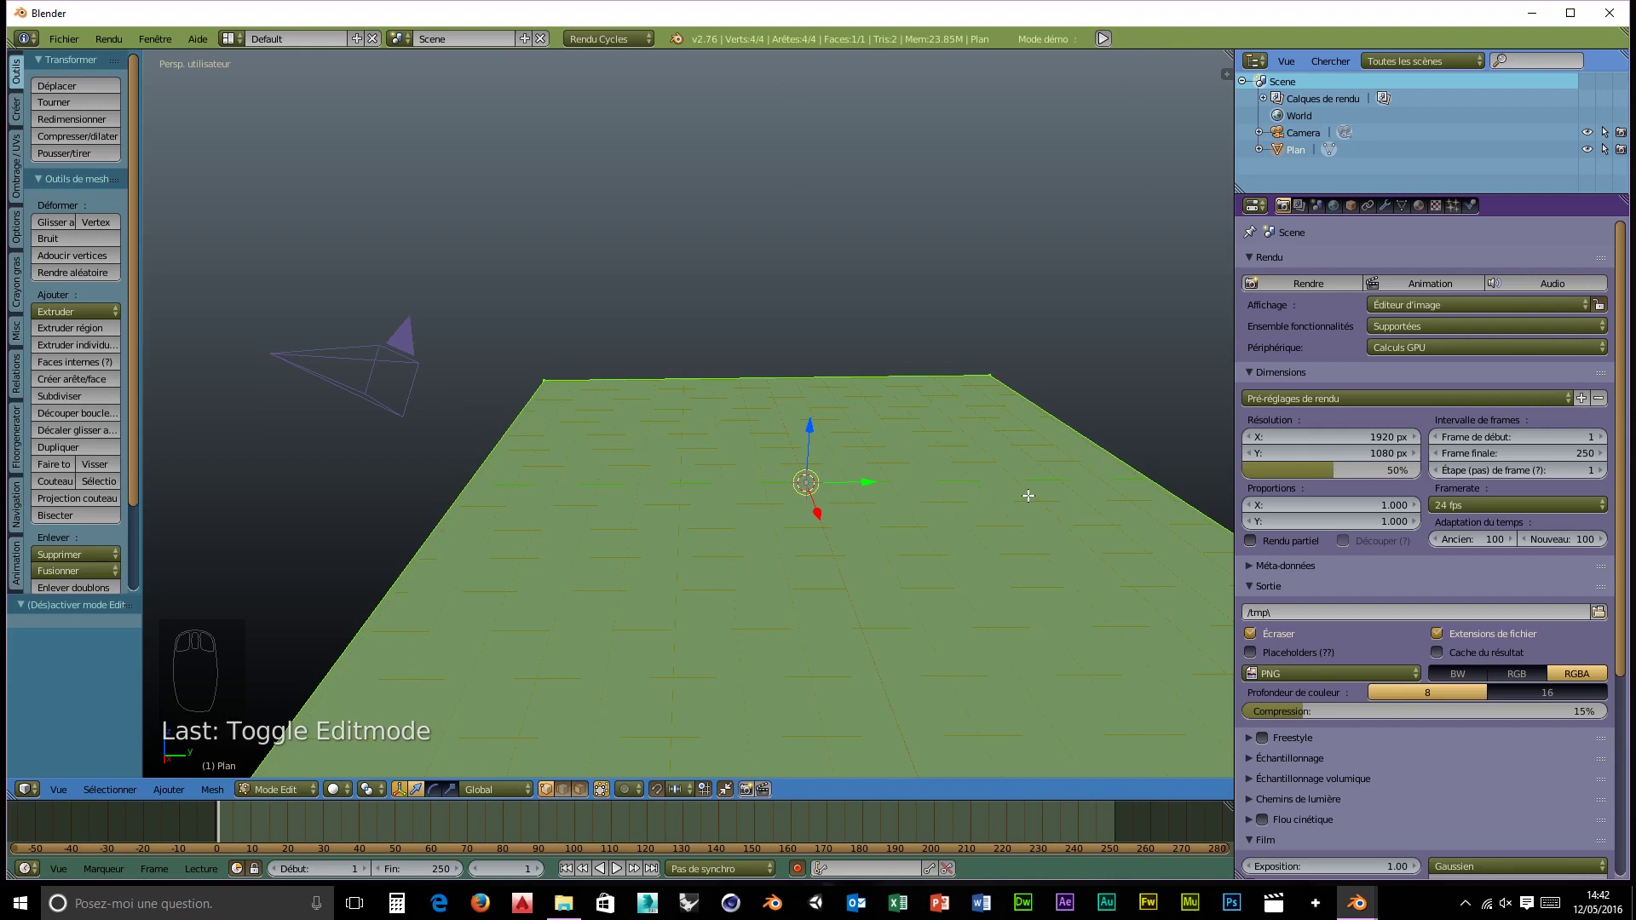
{"action": "key", "text": "w"}
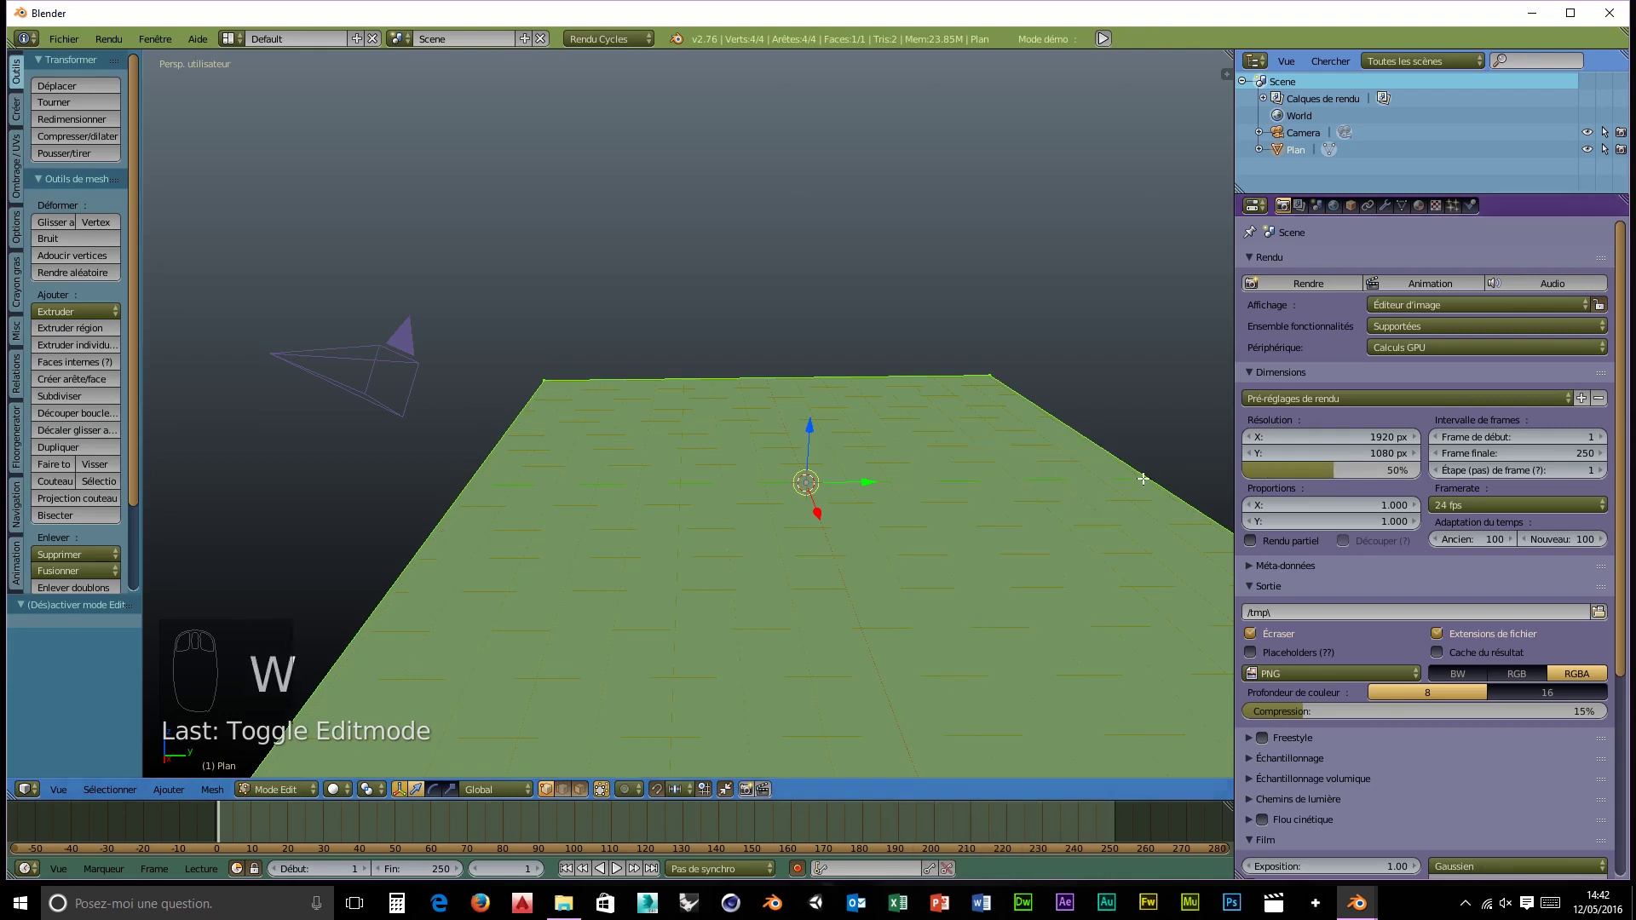
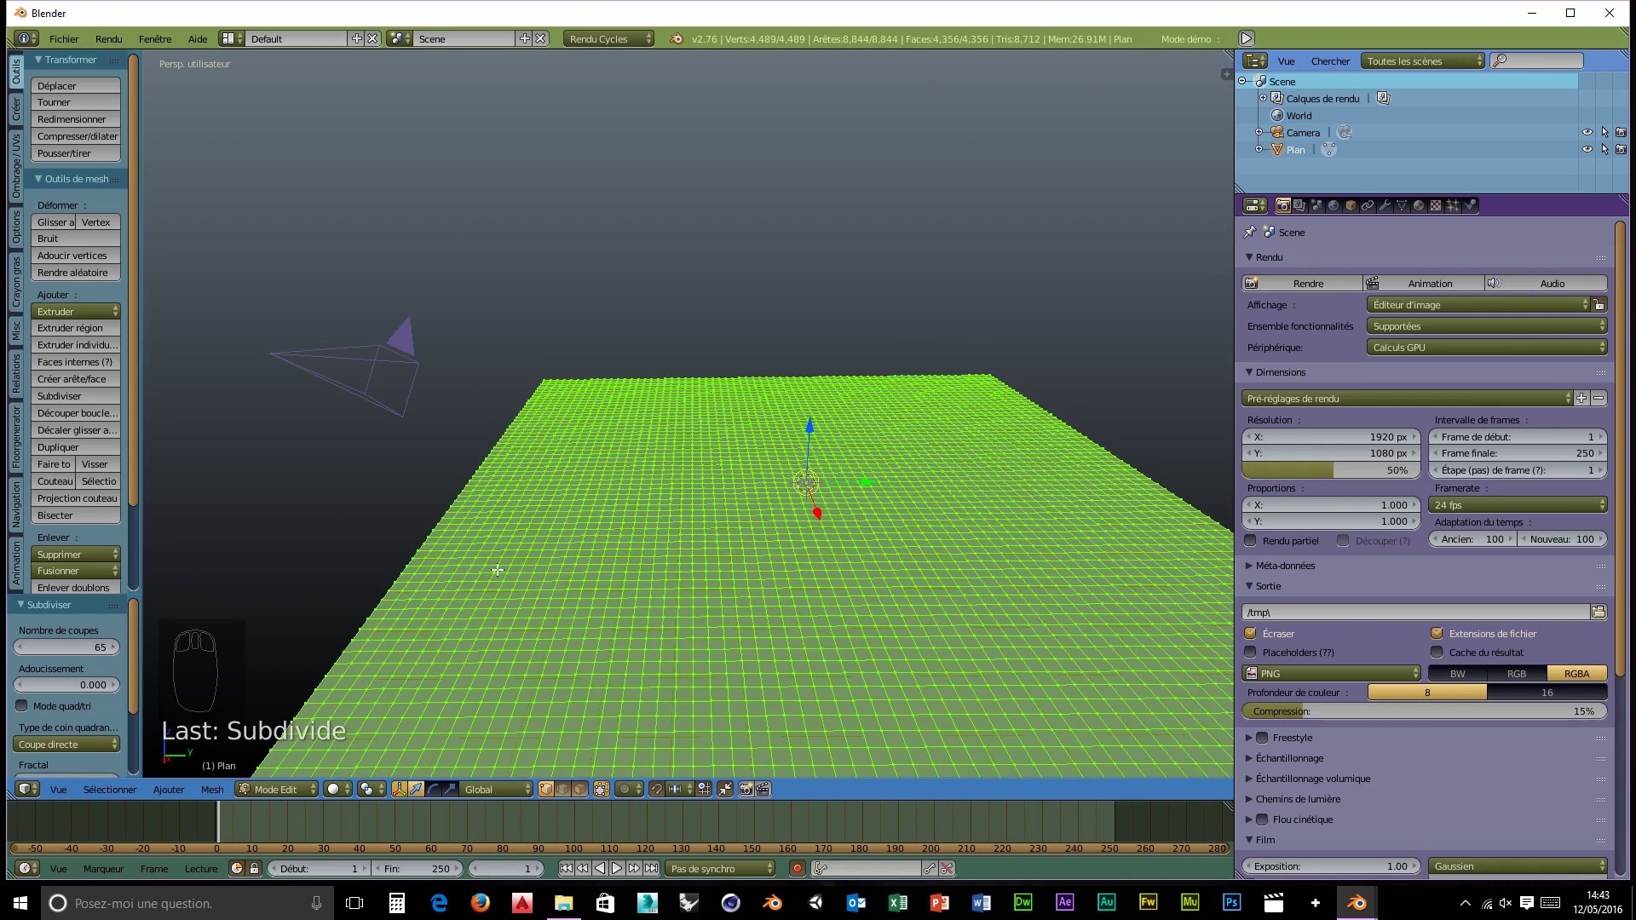
- Back in Object Mode, add a Subdivision Surface modifier with viewport level 2
{"action": "left_click_drag", "start_coordinate": [286, 797], "coordinate": [1293, 463]}
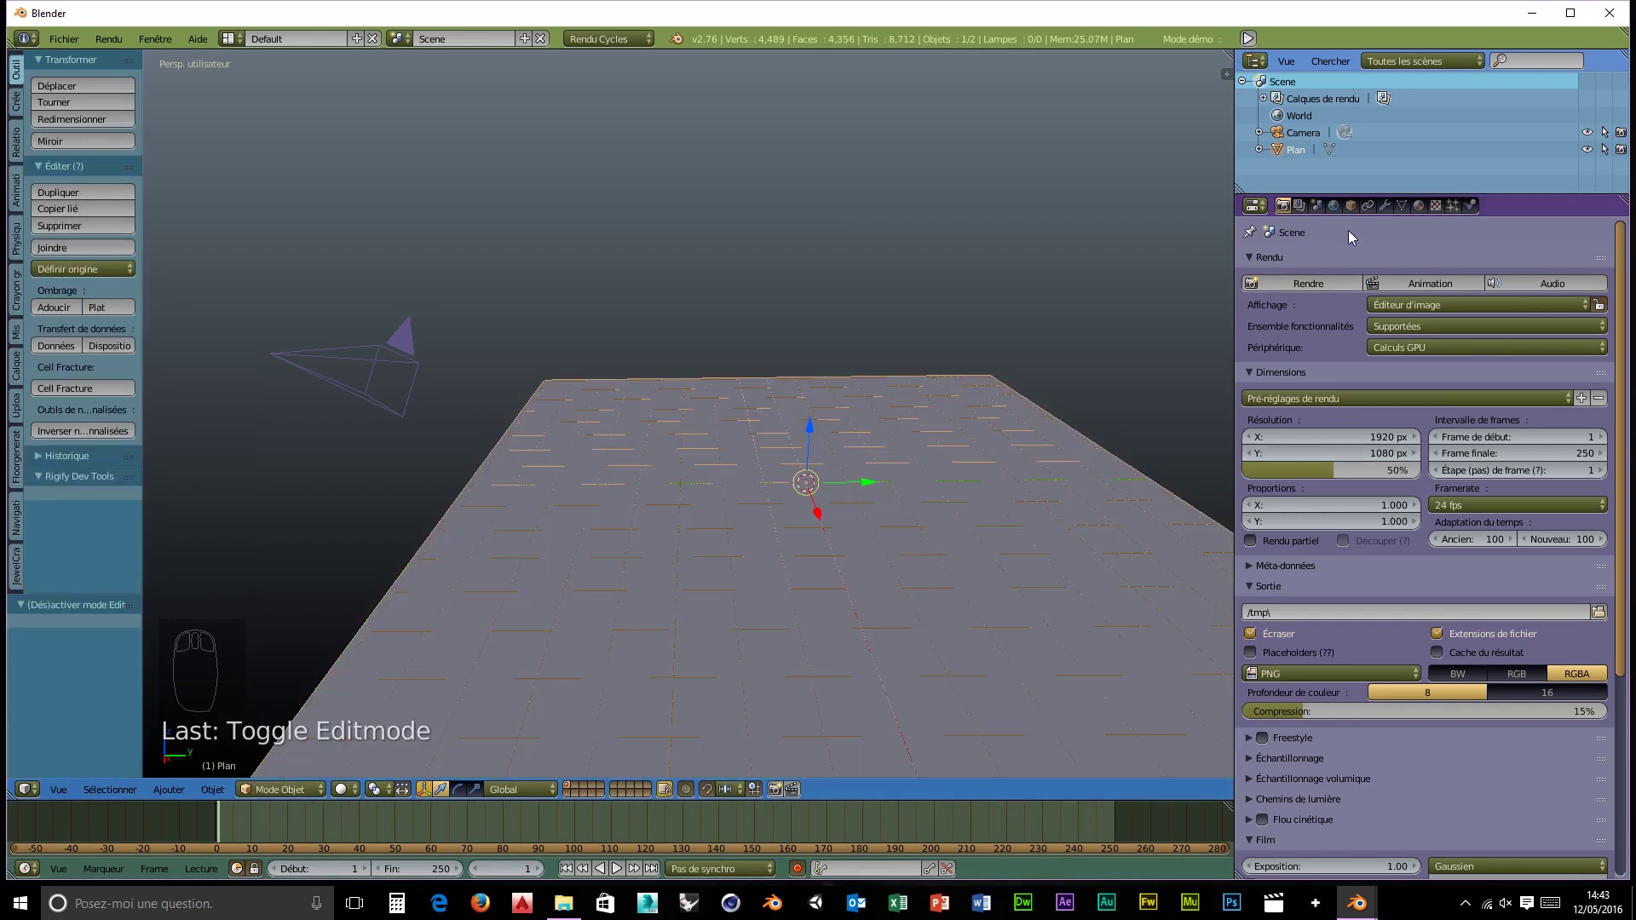
{"action": "left_click_drag", "start_coordinate": [1393, 210], "coordinate": [1253, 549]}
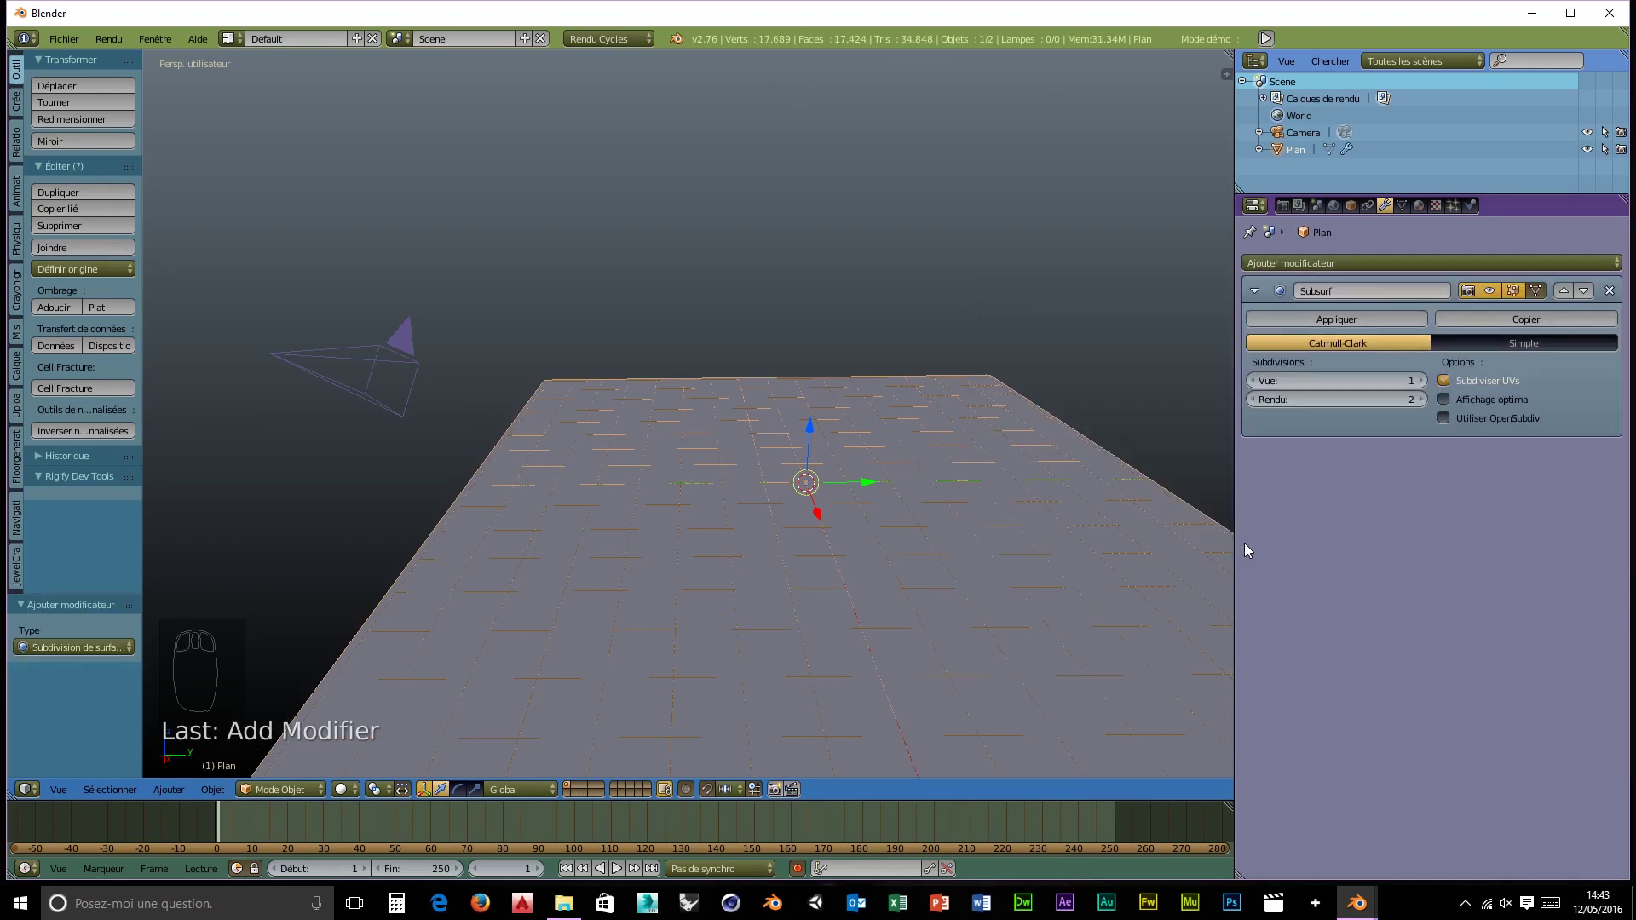
{"action": "left_click_drag", "start_coordinate": [1426, 389], "coordinate": [1423, 487]}
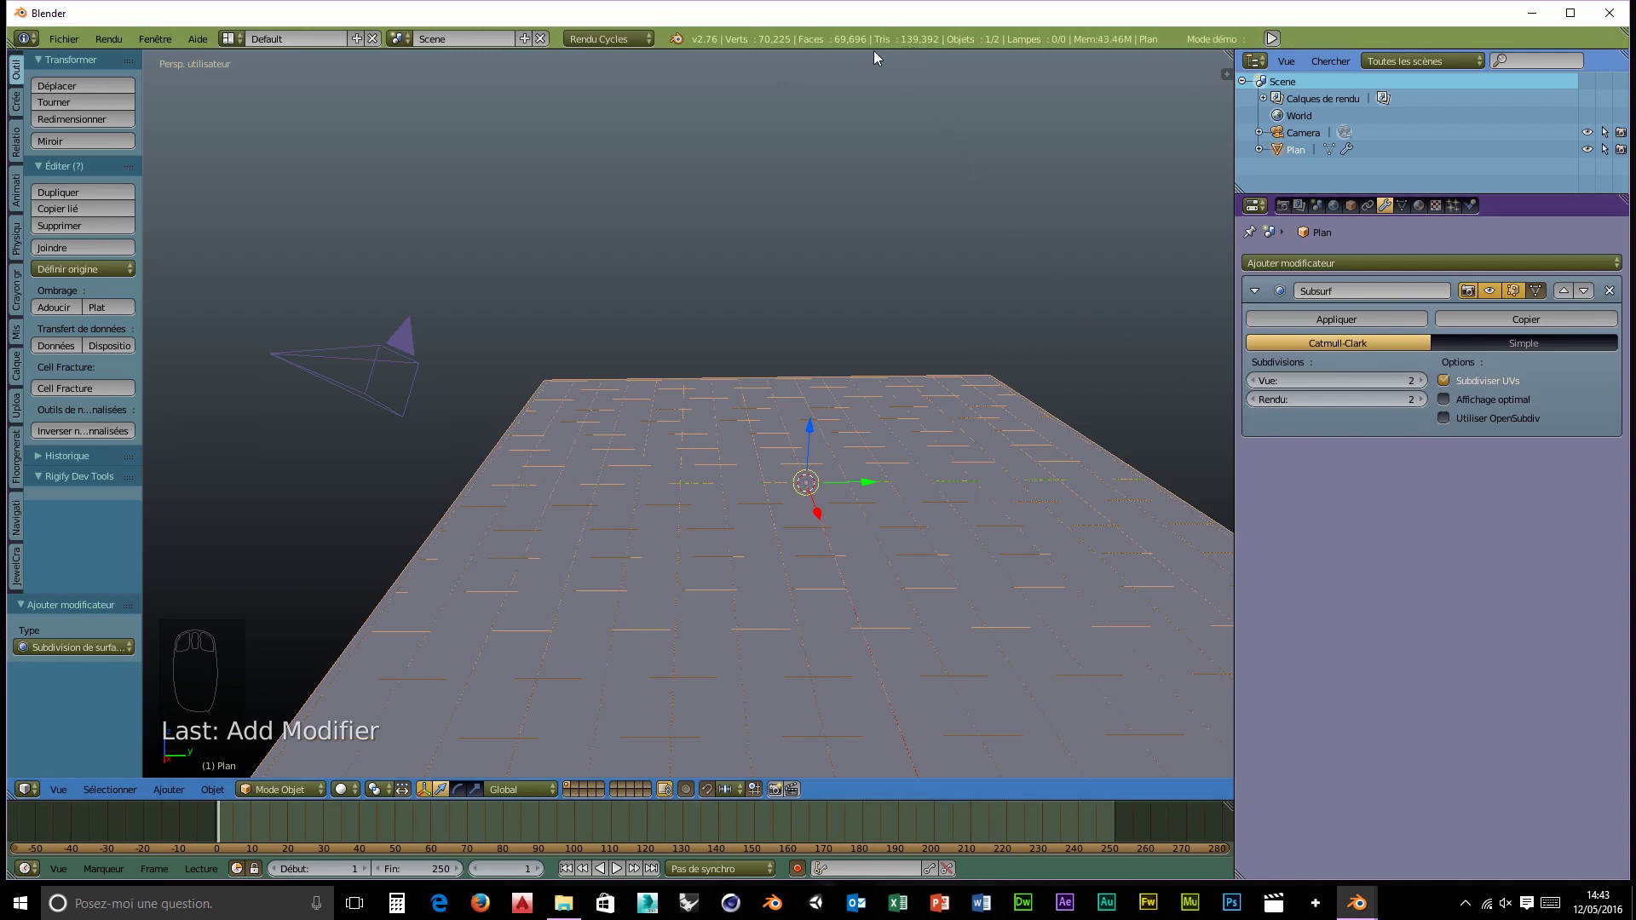
- Add a Displace modifier with a new texture and show its Image or Movie settings
{"action": "left_click_drag", "start_coordinate": [1353, 260], "coordinate": [1426, 341]}
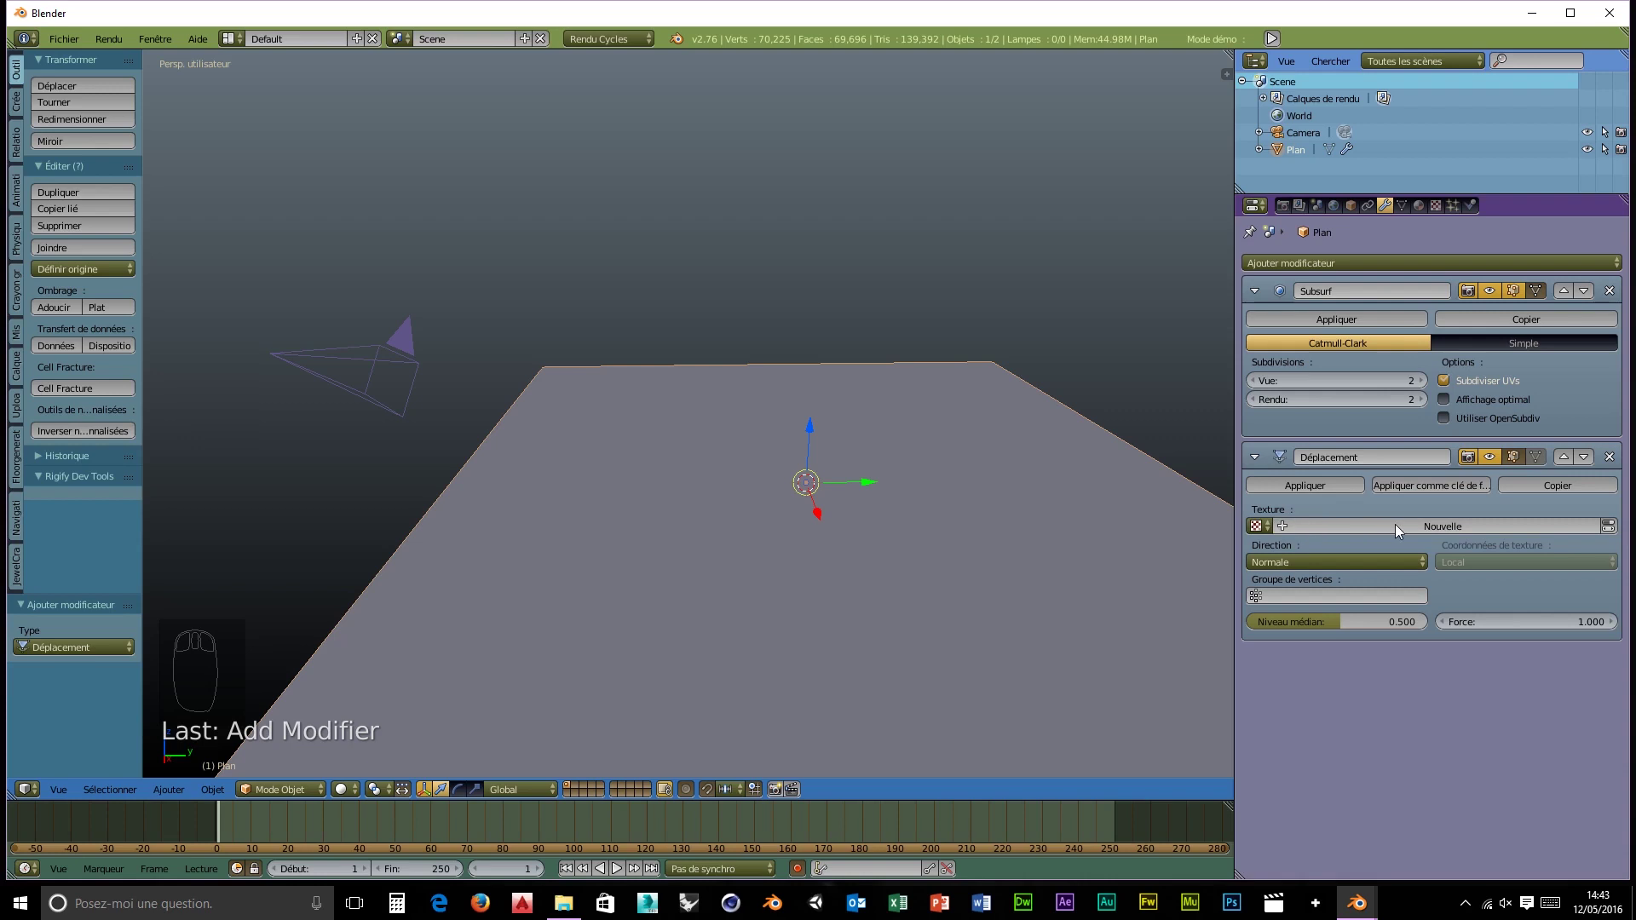
{"action": "left_click_drag", "start_coordinate": [1402, 530], "coordinate": [1269, 529]}
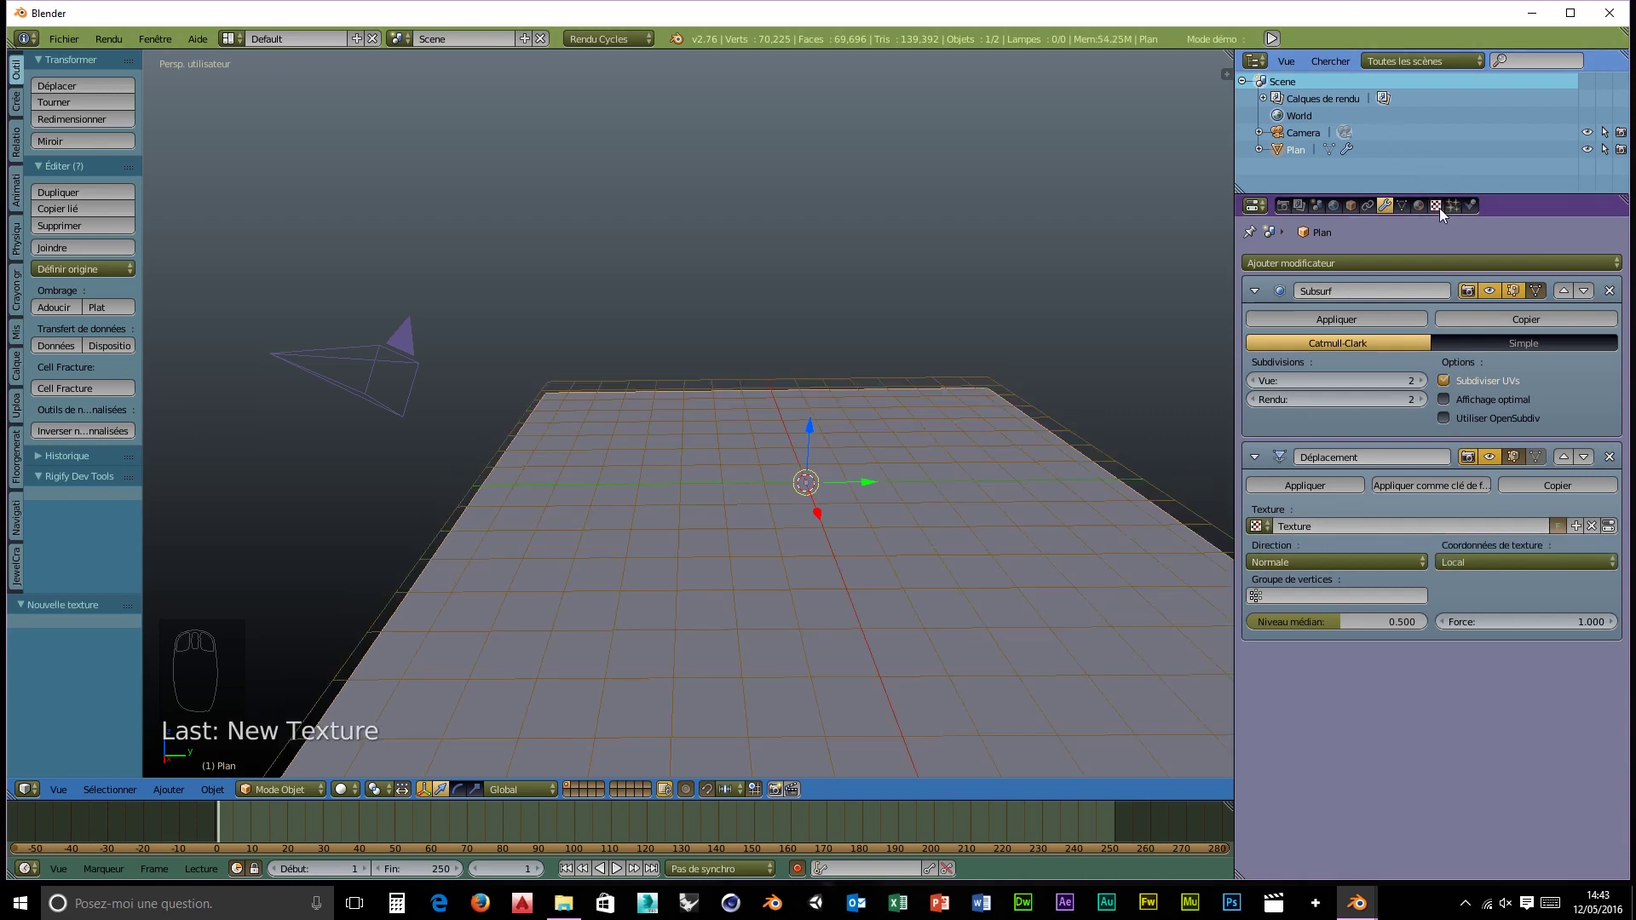
{"action": "left_click_drag", "start_coordinate": [1444, 214], "coordinate": [1384, 311]}
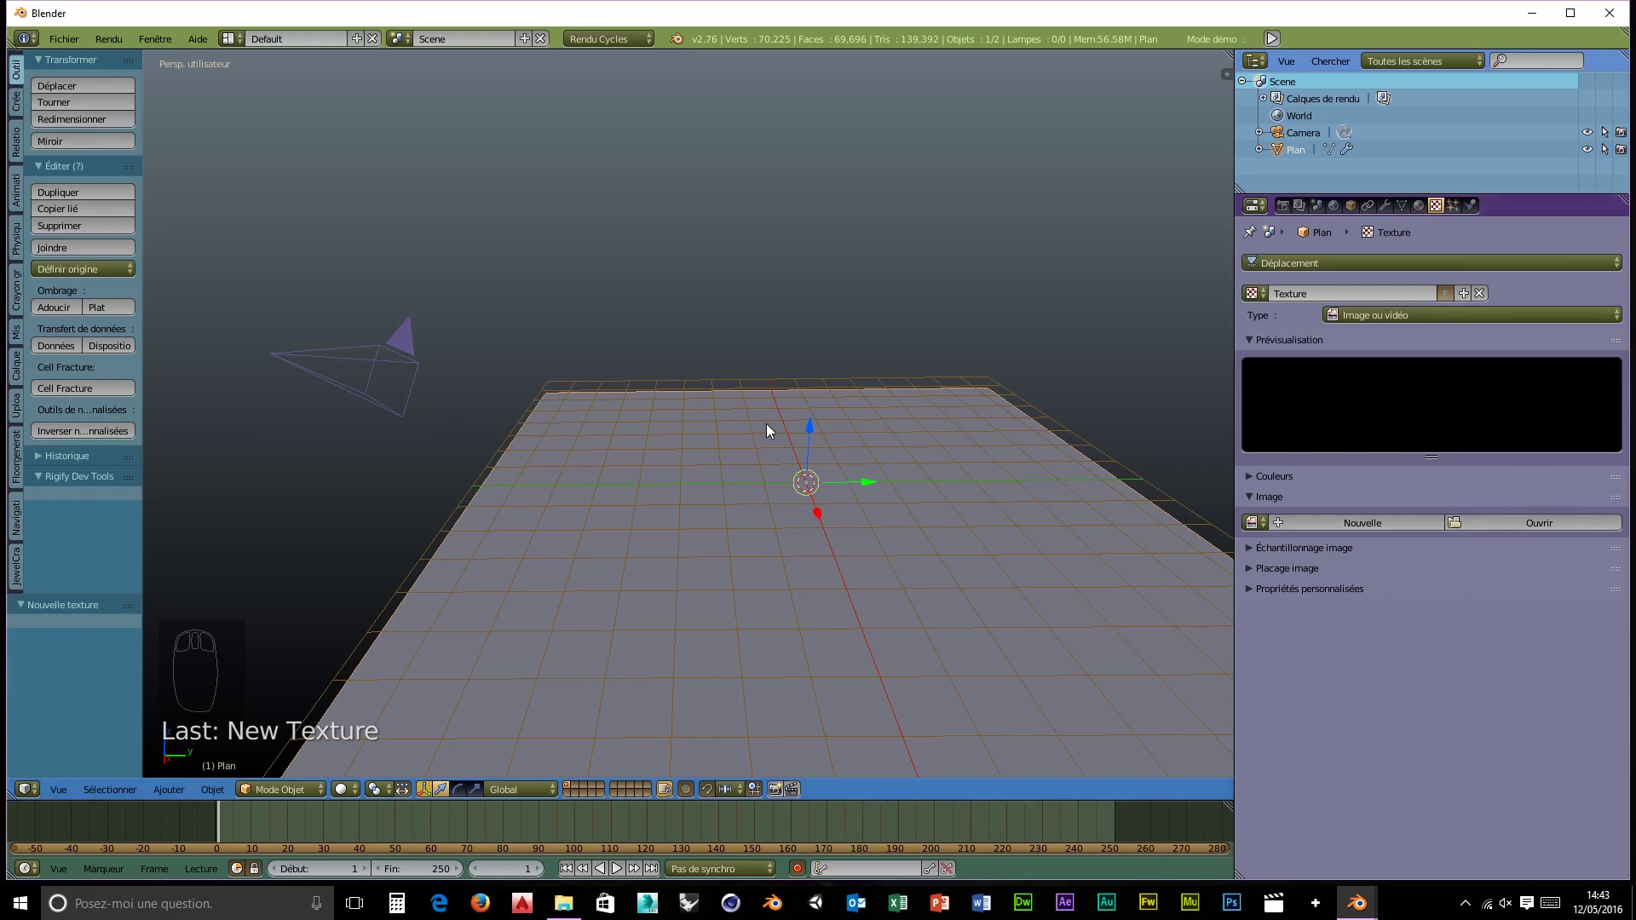
- Enter Edit Mode and split the 3D View in two with tool shelves hidden
{"action": "left_click_drag", "start_coordinate": [302, 798], "coordinate": [428, 808]}
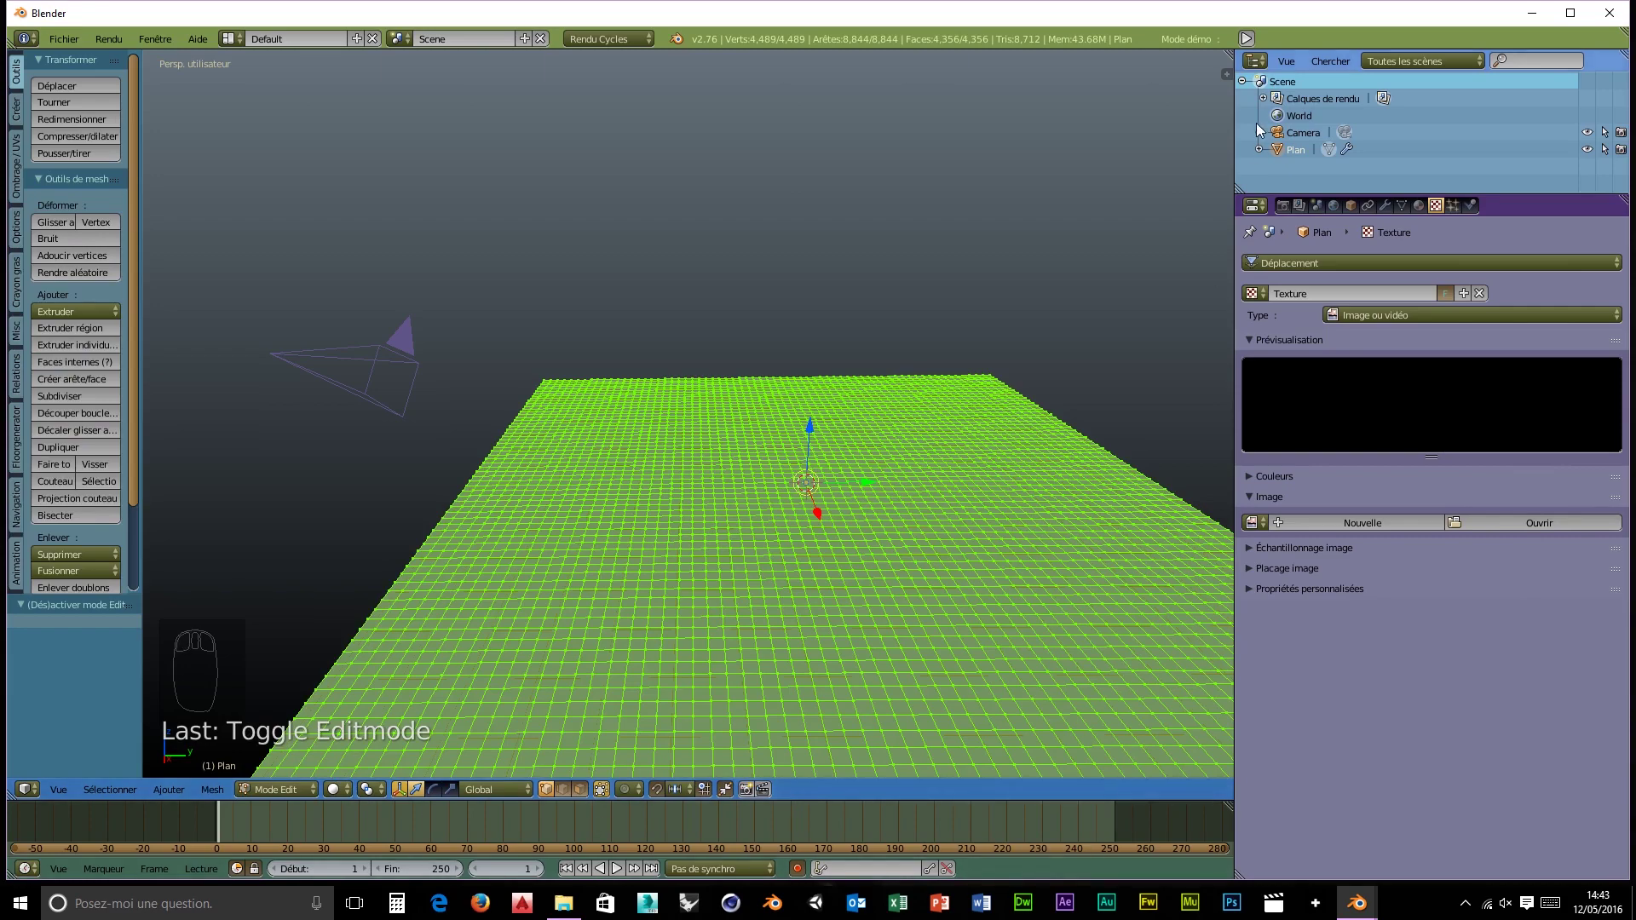
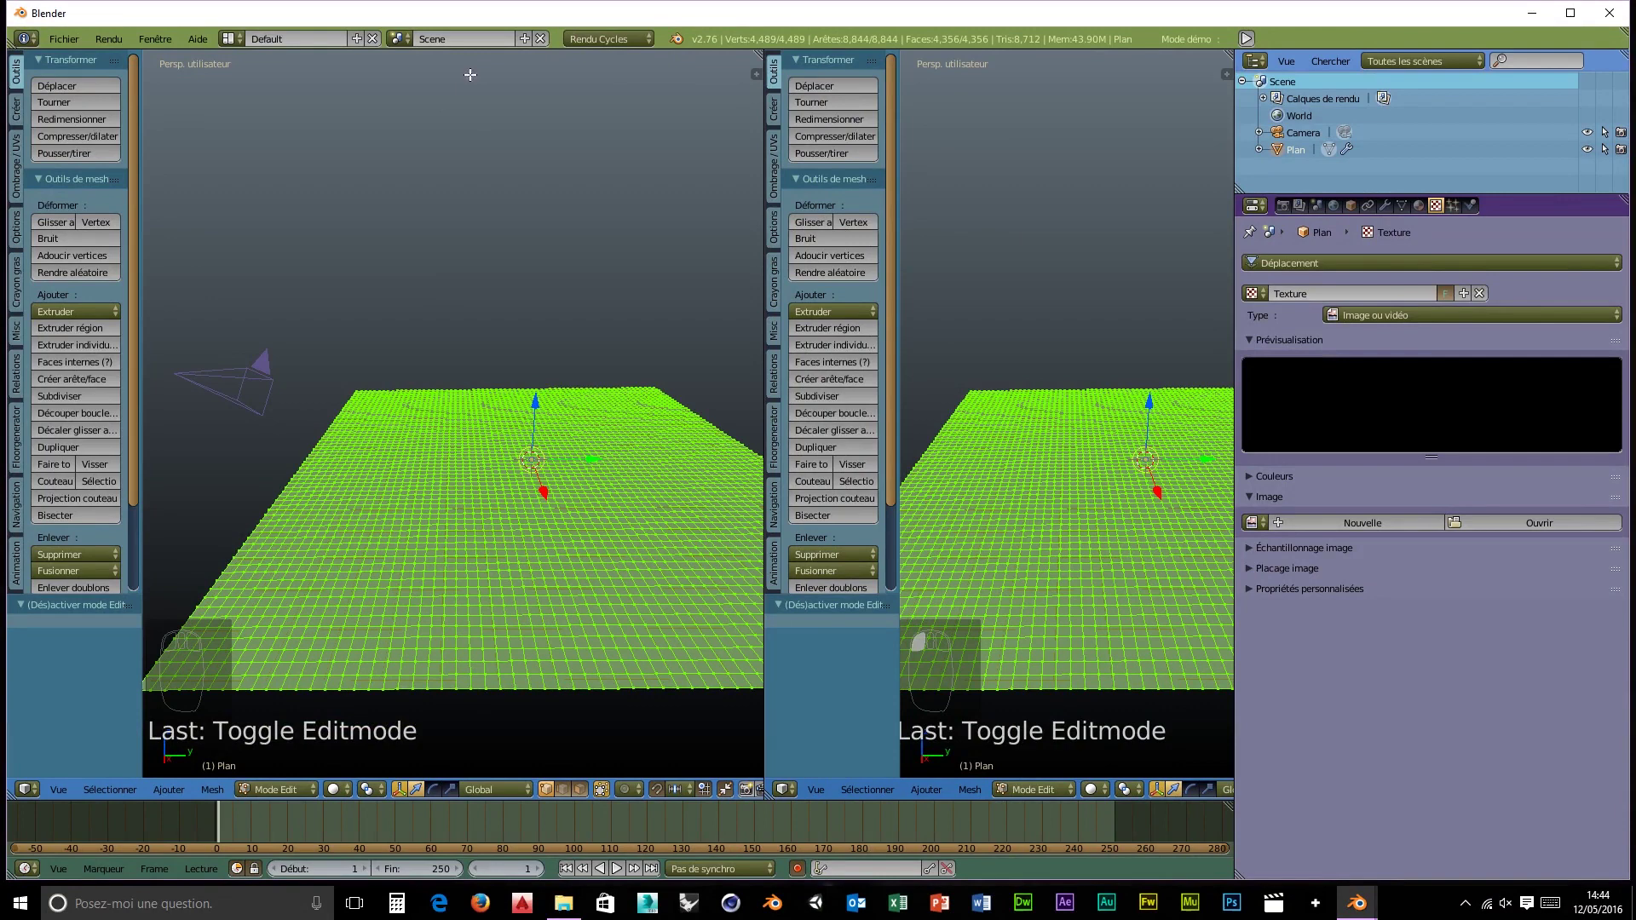
{"action": "key", "text": "t"}
{"action": "key", "text": "t"}
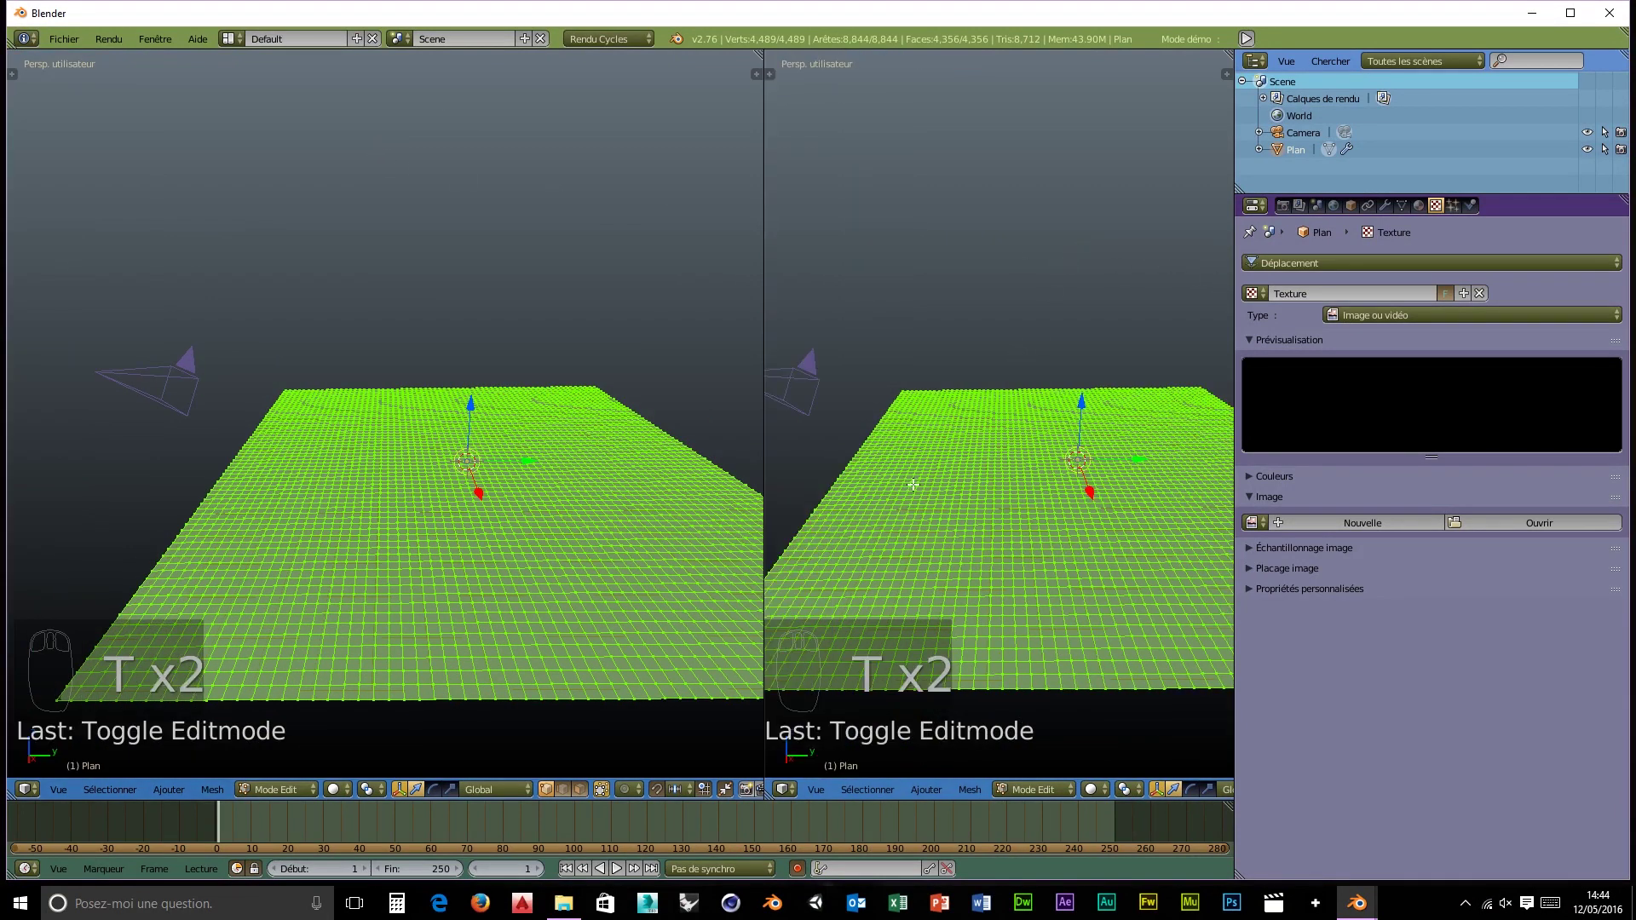
- Make the right view a UV/Image Editor zoomed on the UV layout, with camera view on the left
{"action": "left_click_drag", "start_coordinate": [799, 798], "coordinate": [848, 594]}
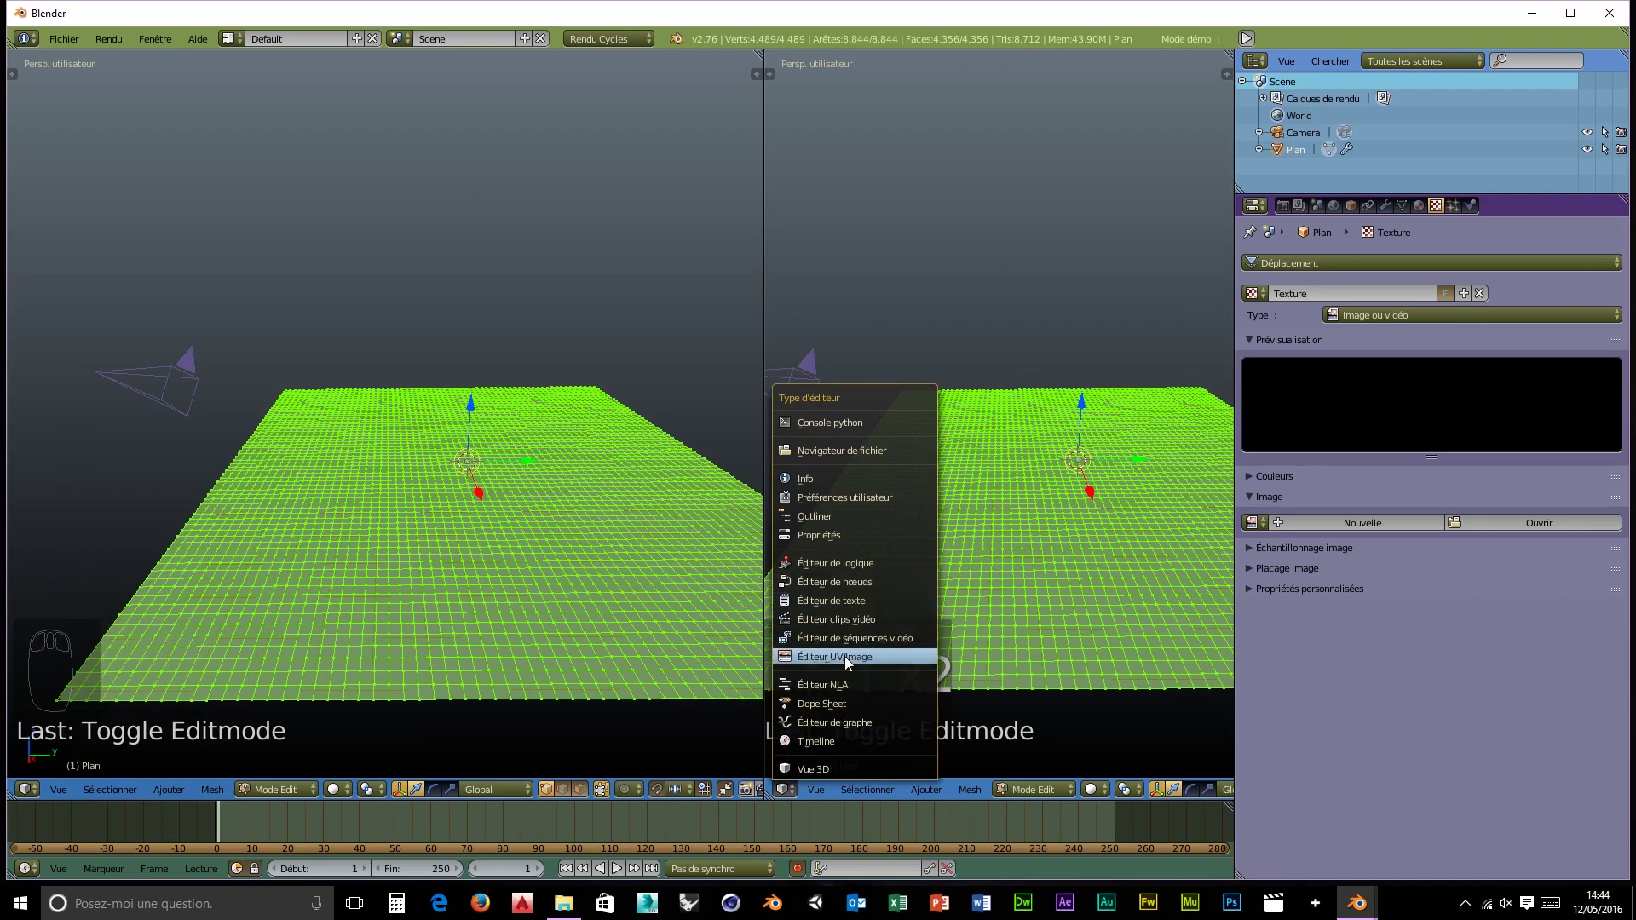
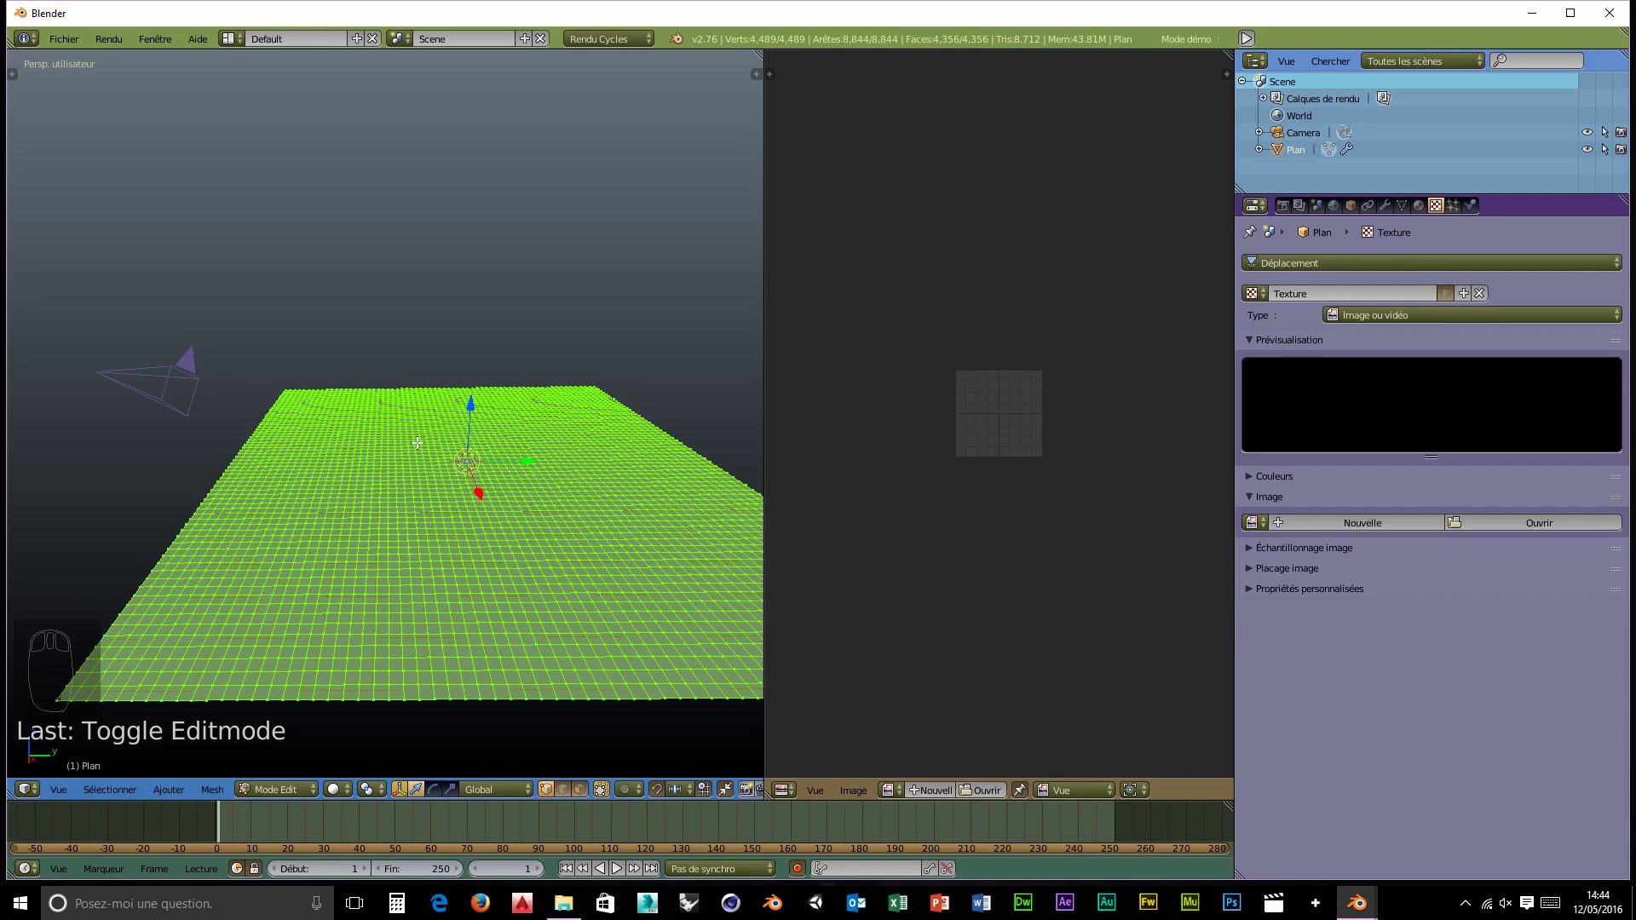
{"action": "key", "text": "u"}
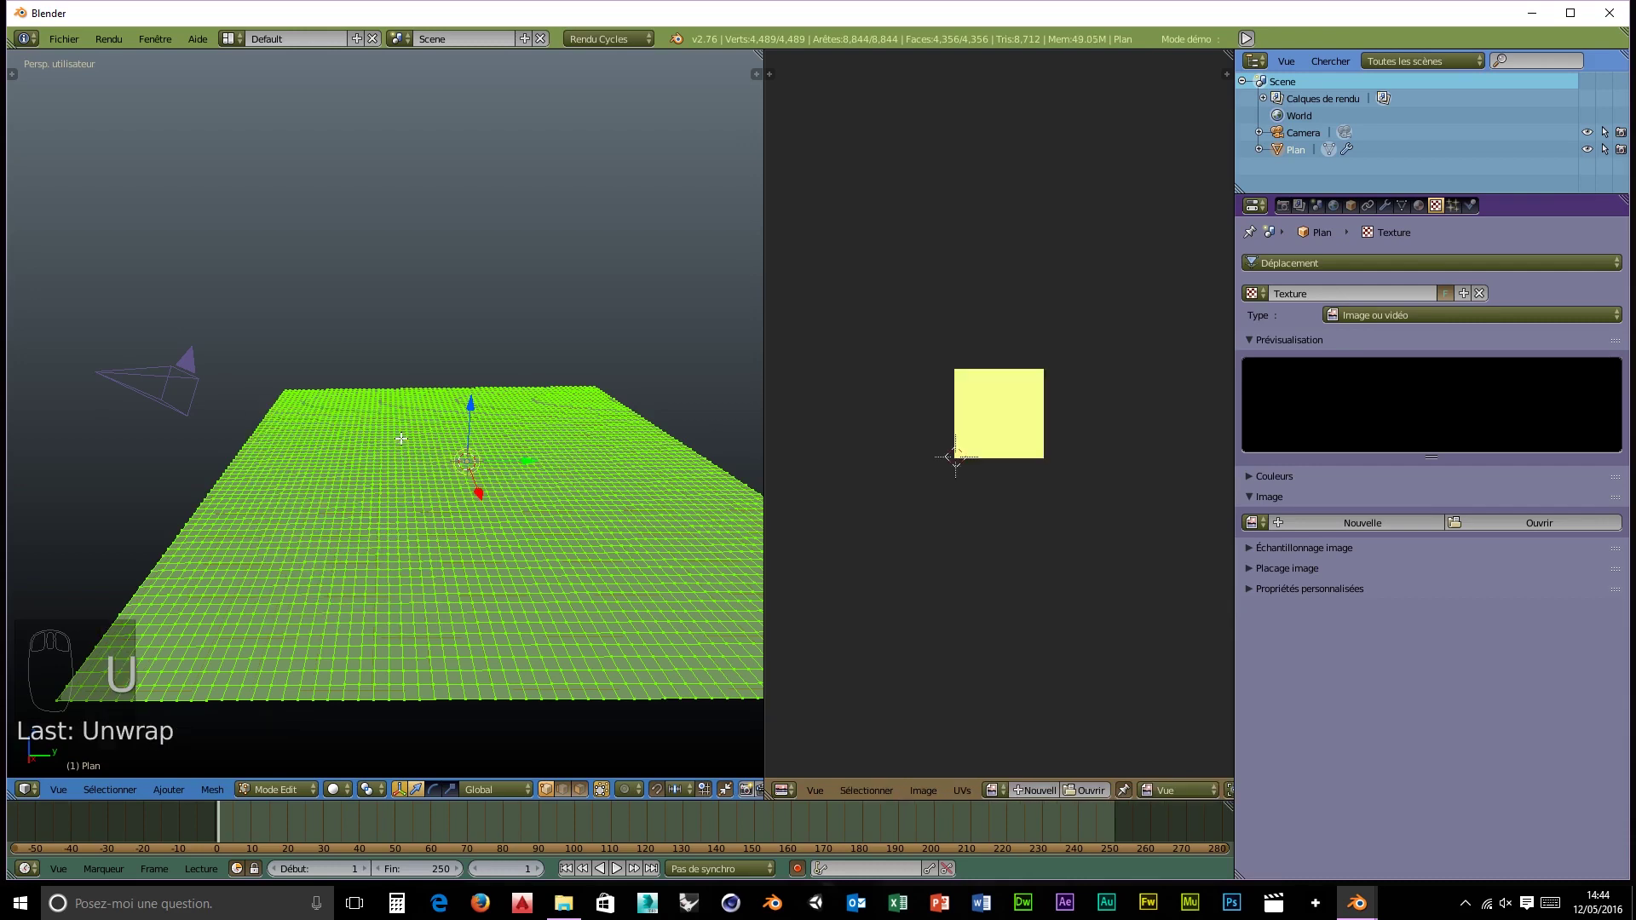
{"action": "left_click_drag", "start_coordinate": [1025, 504], "coordinate": [804, 611]}
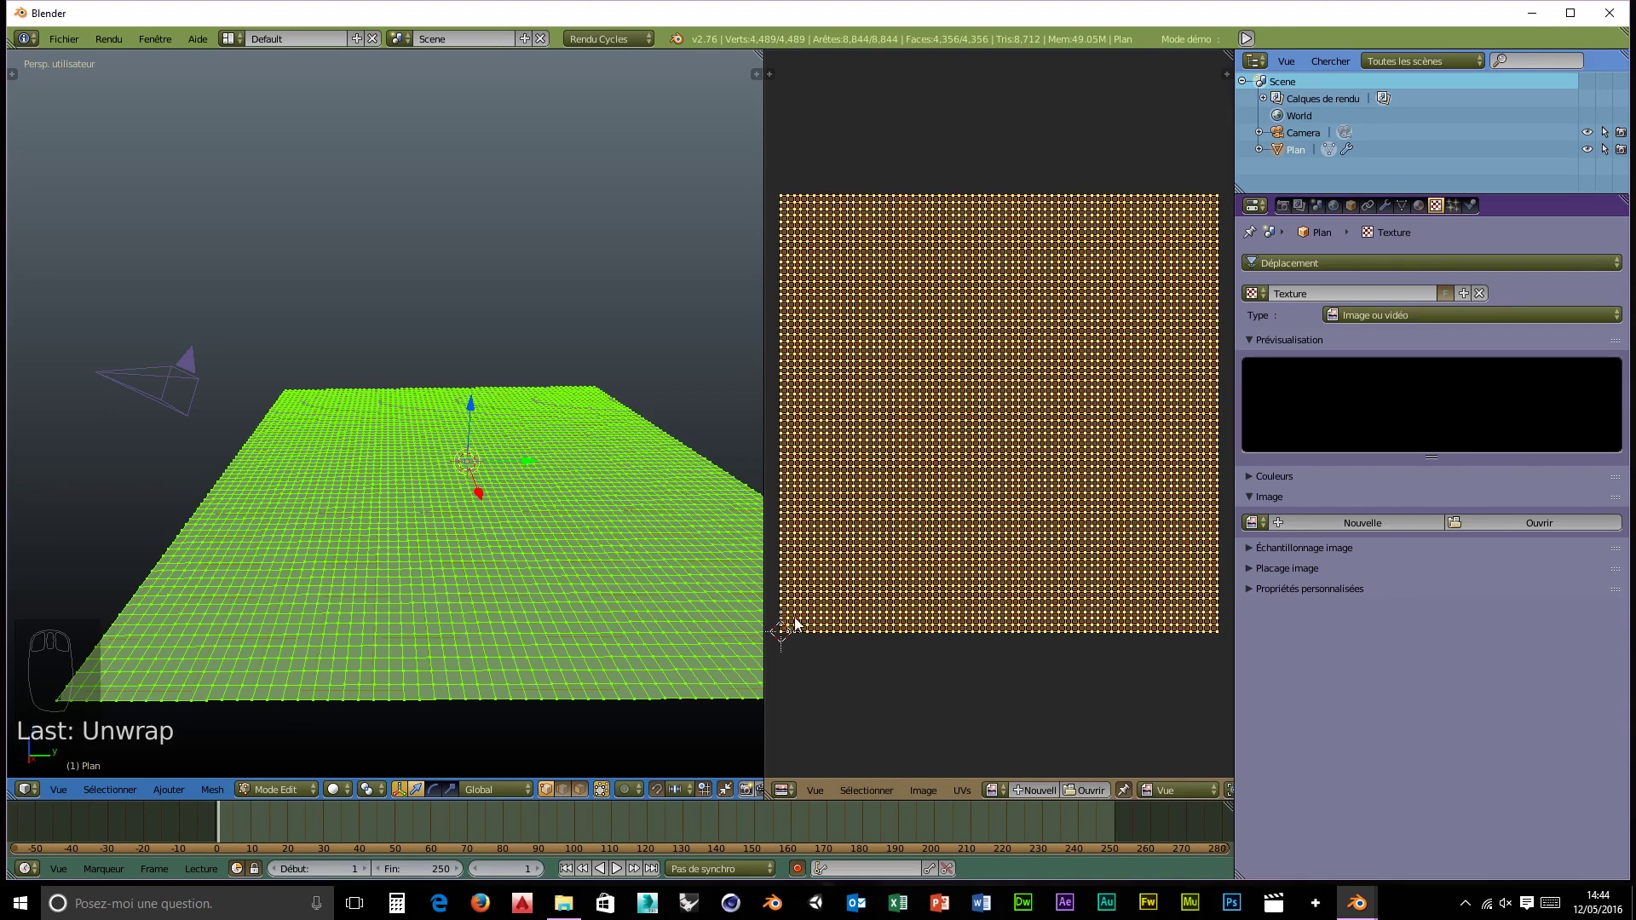
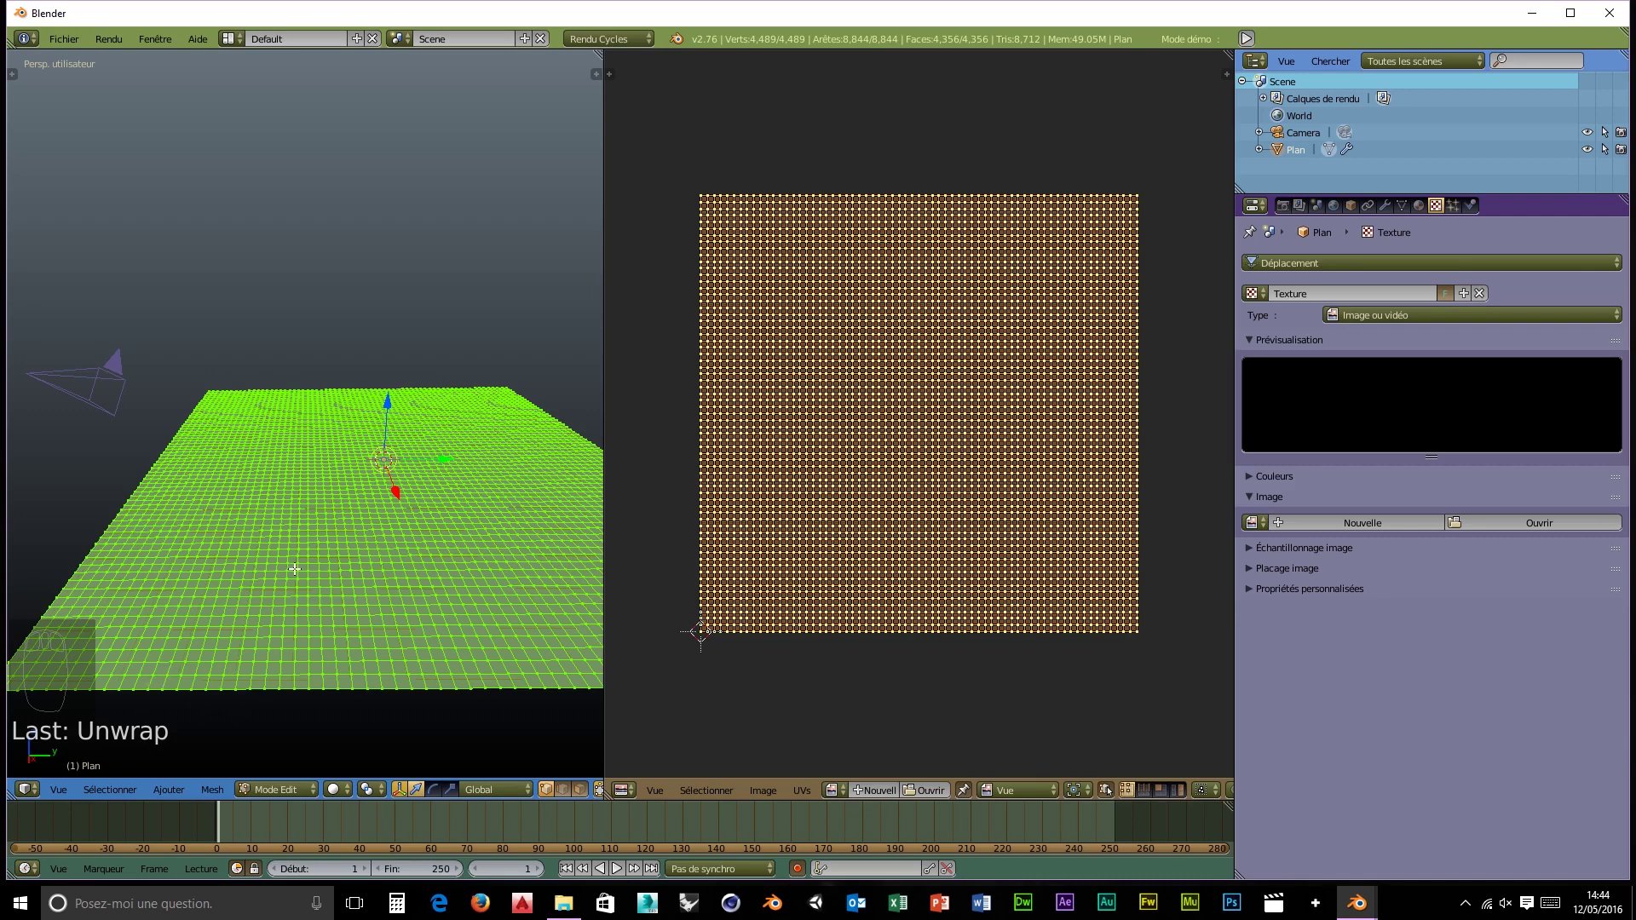
{"action": "key", "text": "ctrl+alt+KP_0"}
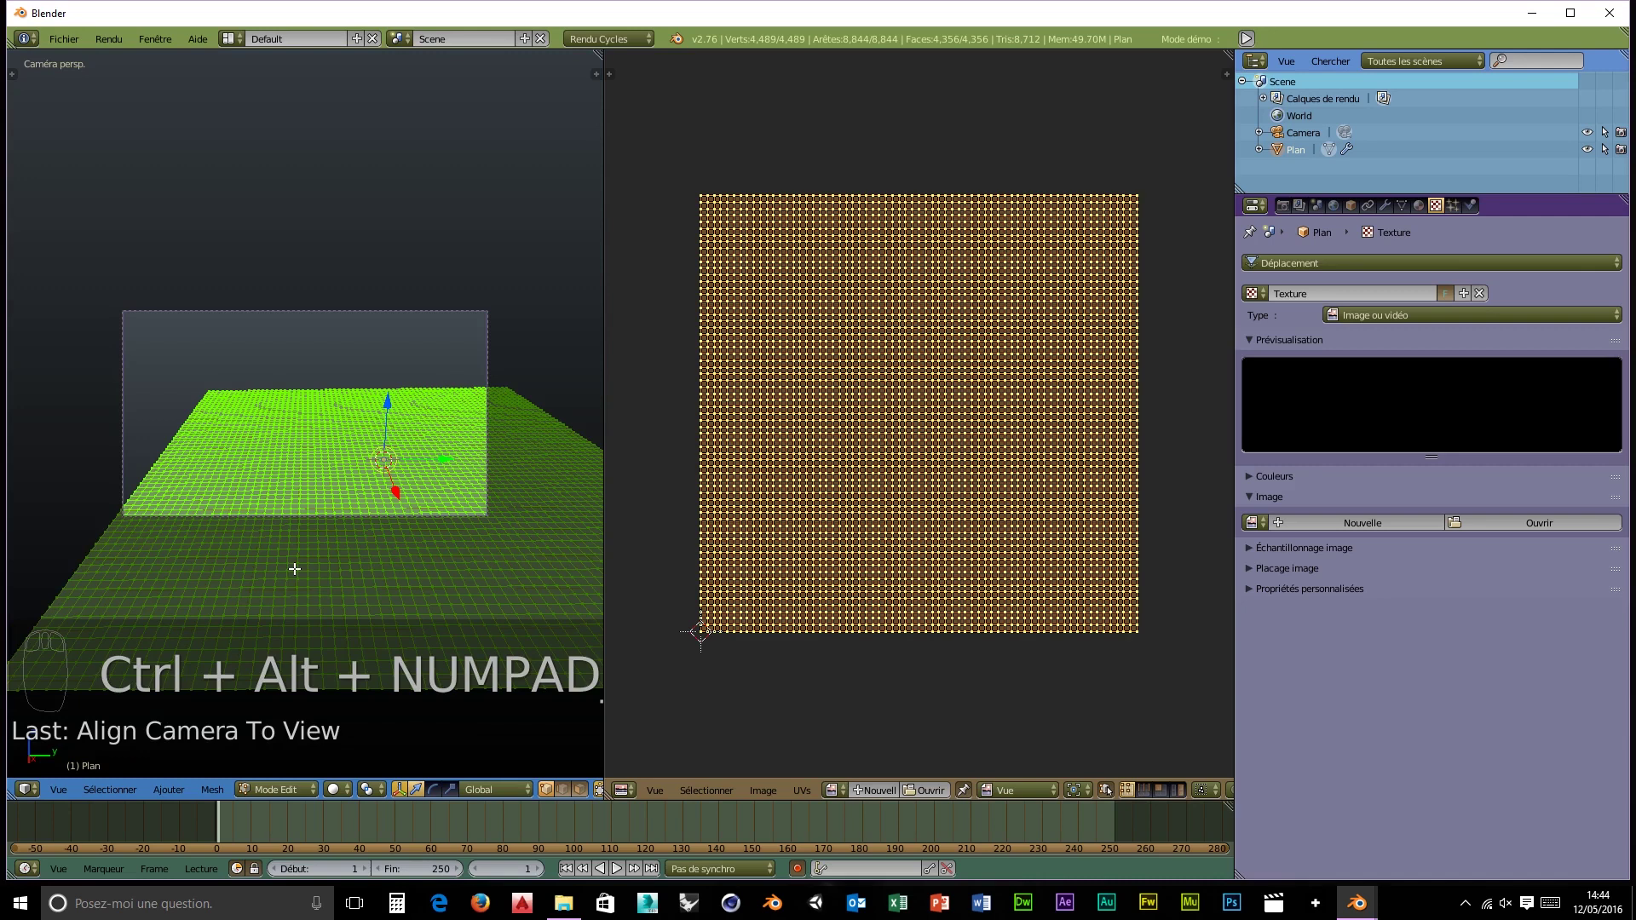
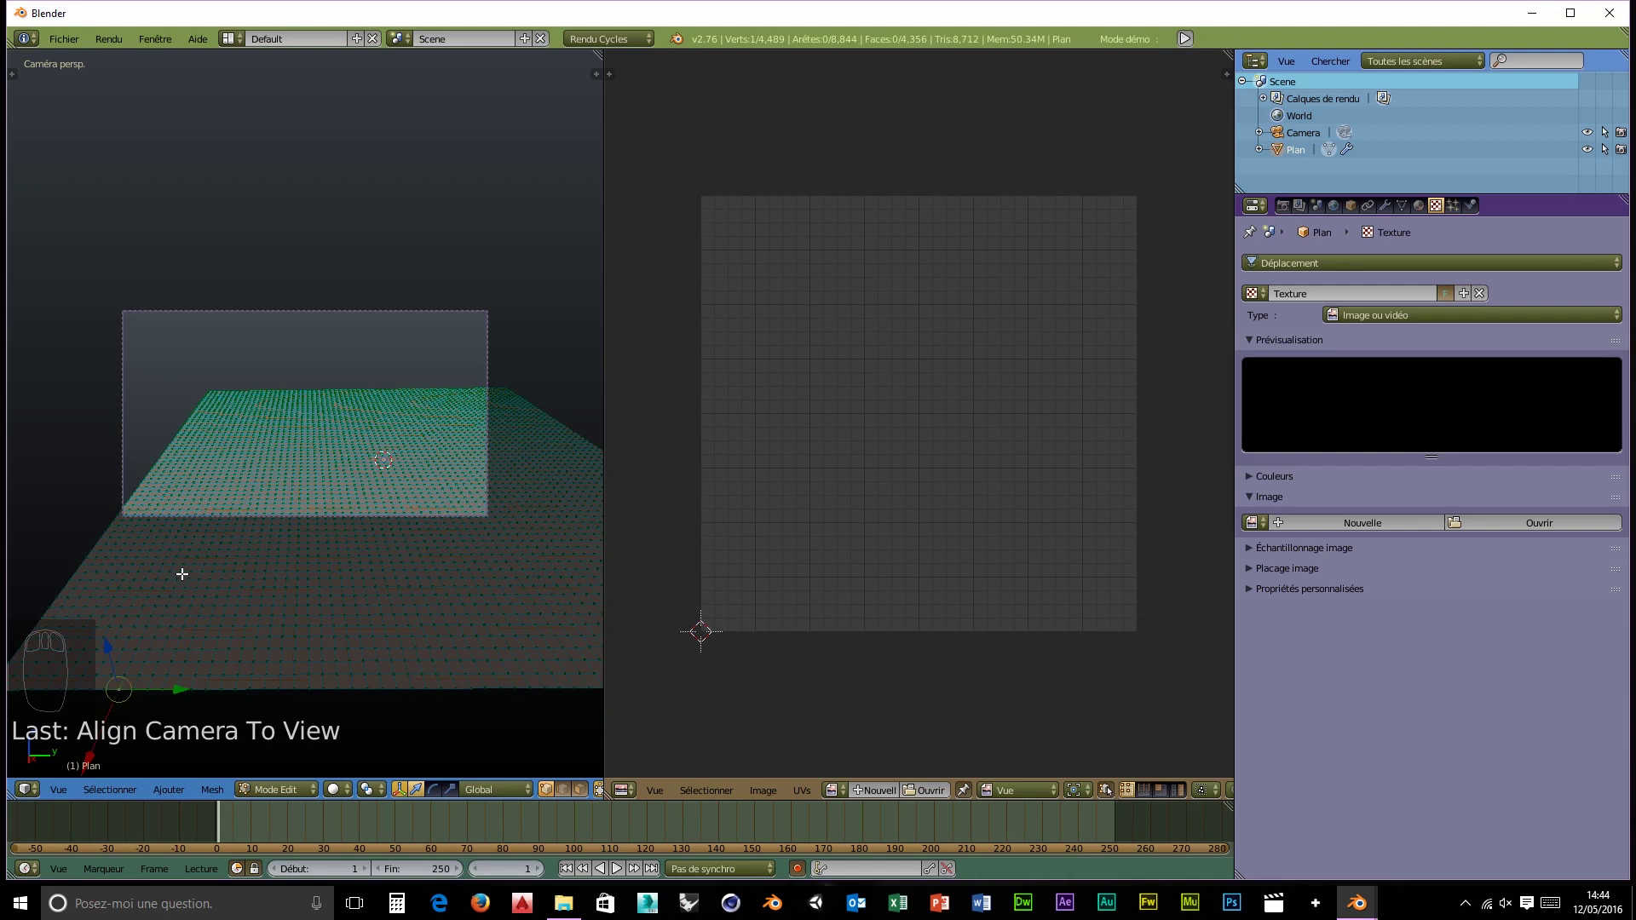
- Try box and patch selections, ending with every plane vertex selected
{"action": "key", "text": "b"}
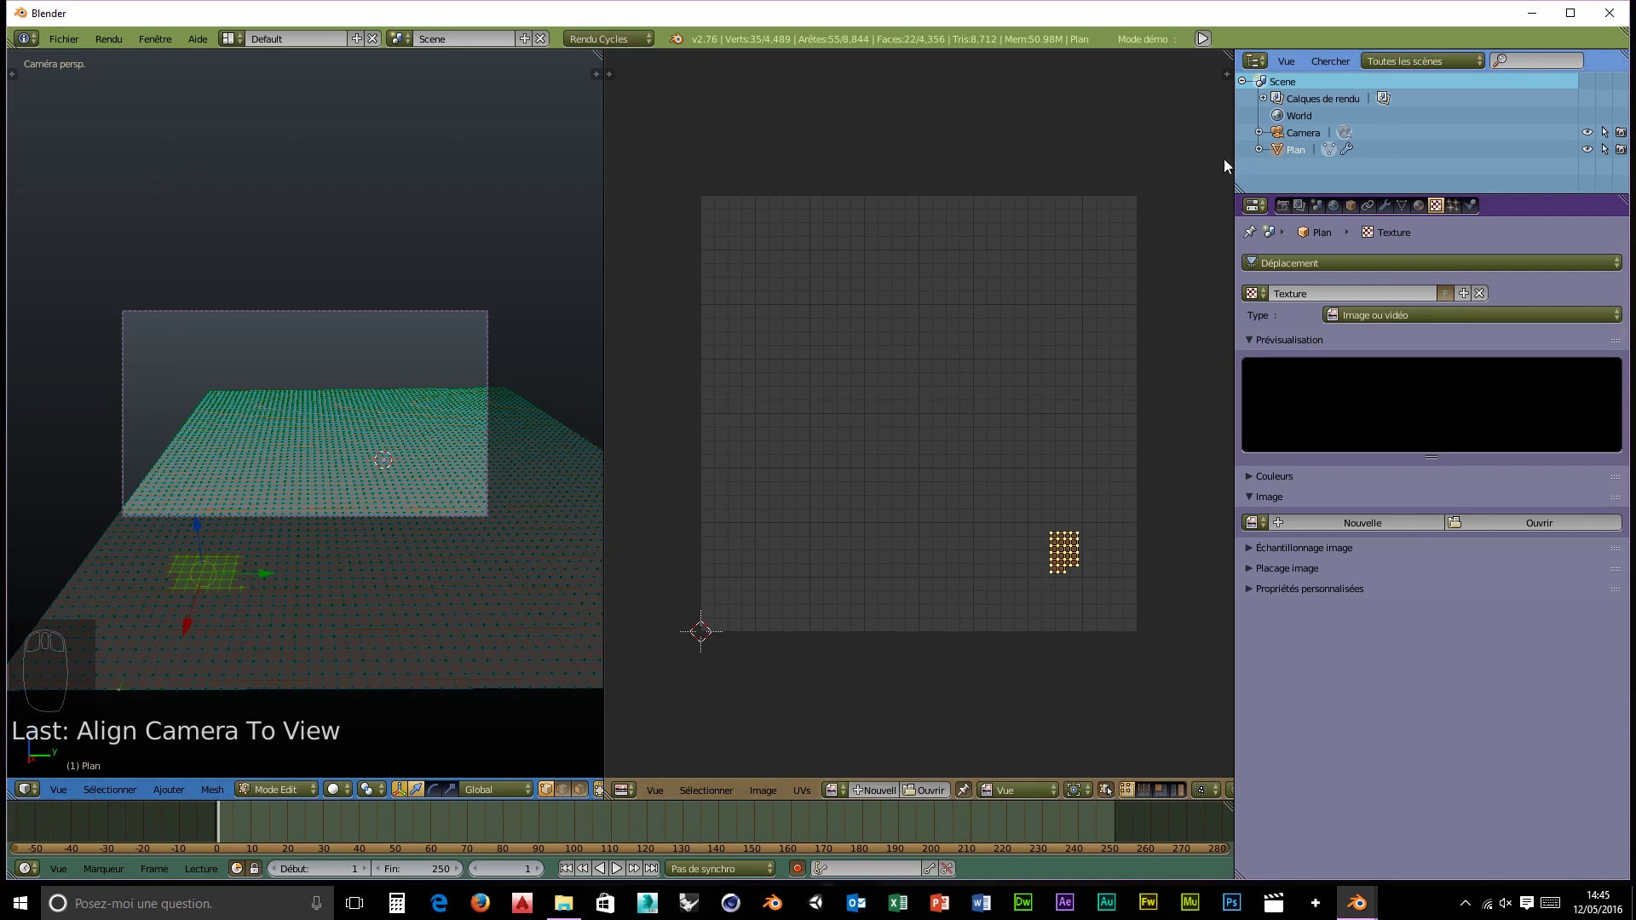
{"action": "key", "text": "b"}
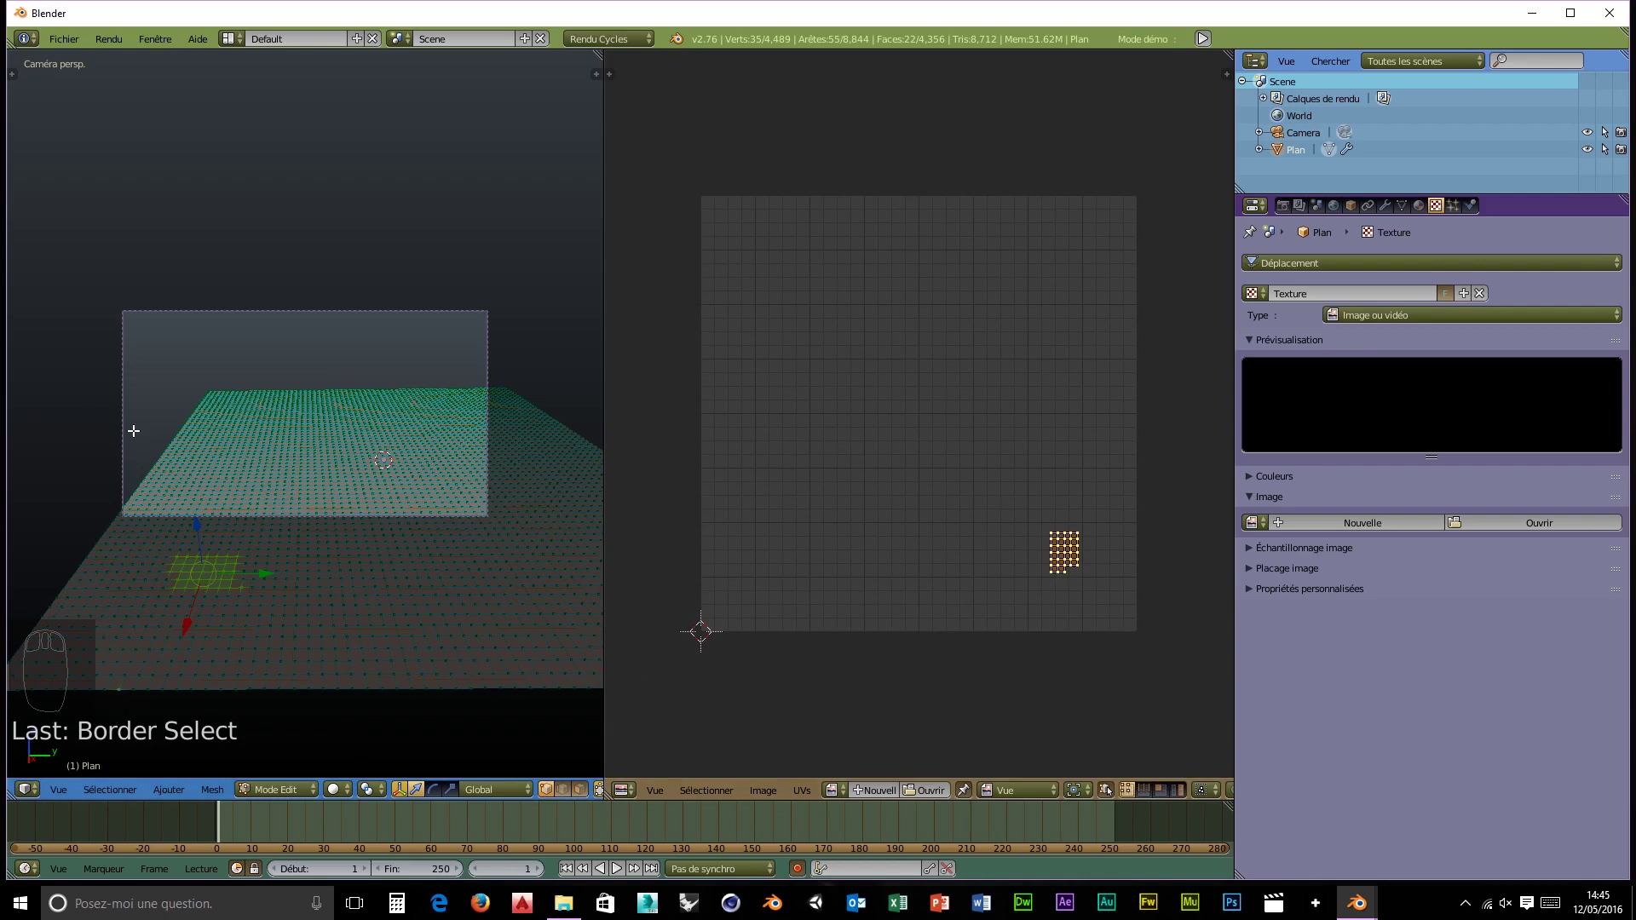
{"action": "key", "text": "a"}
{"action": "key", "text": "a"}
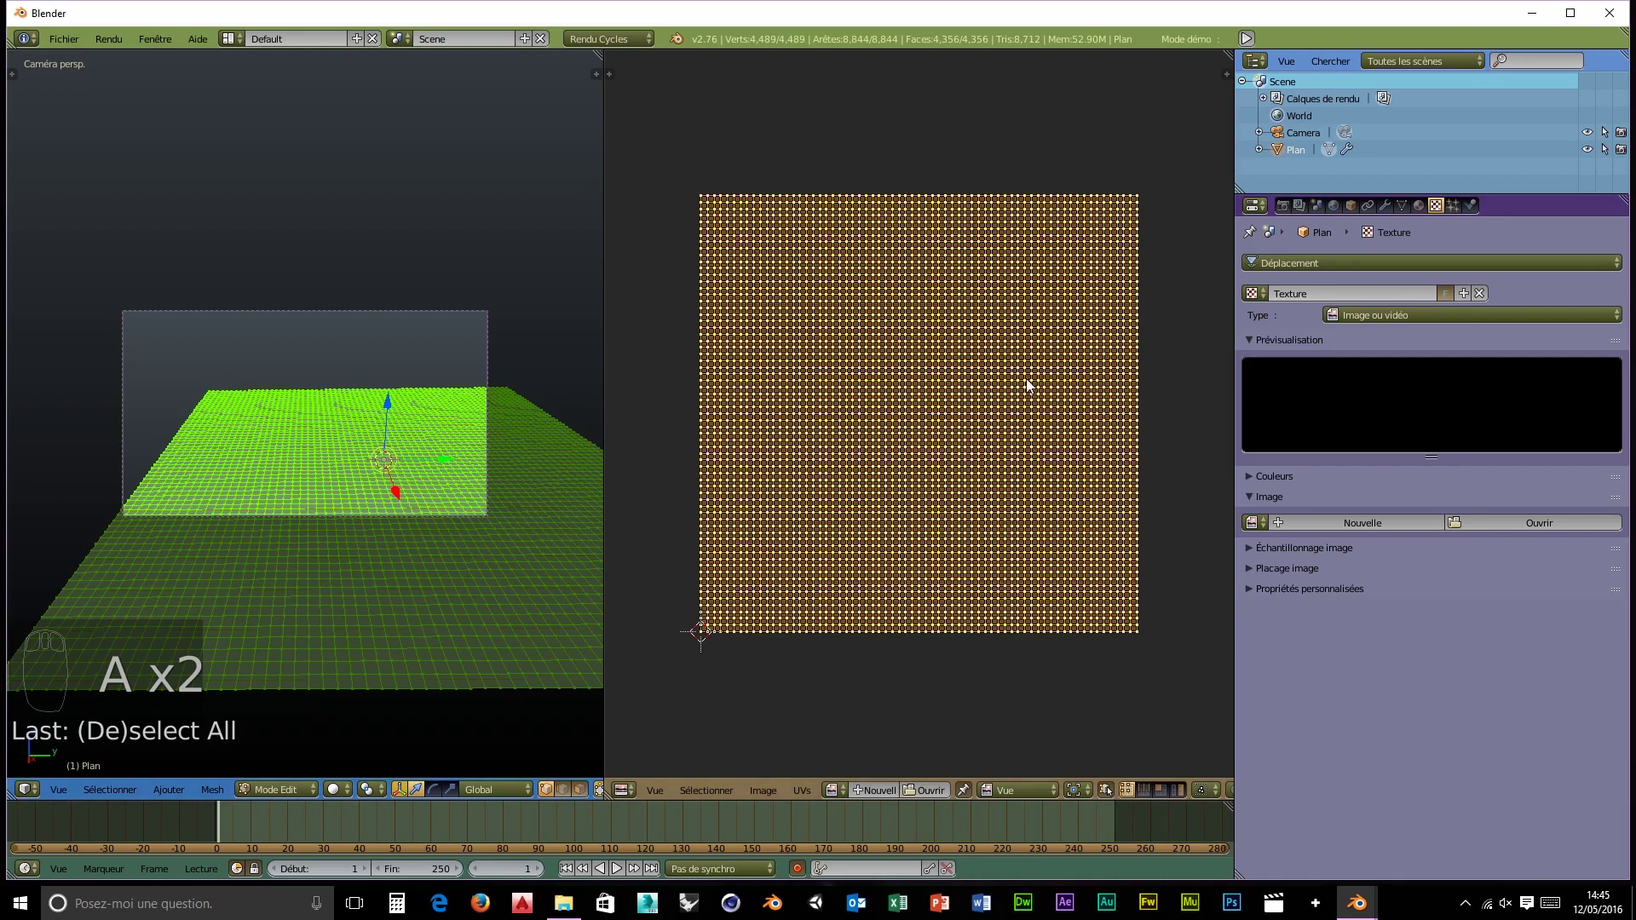
{"action": "key", "text": "r"}
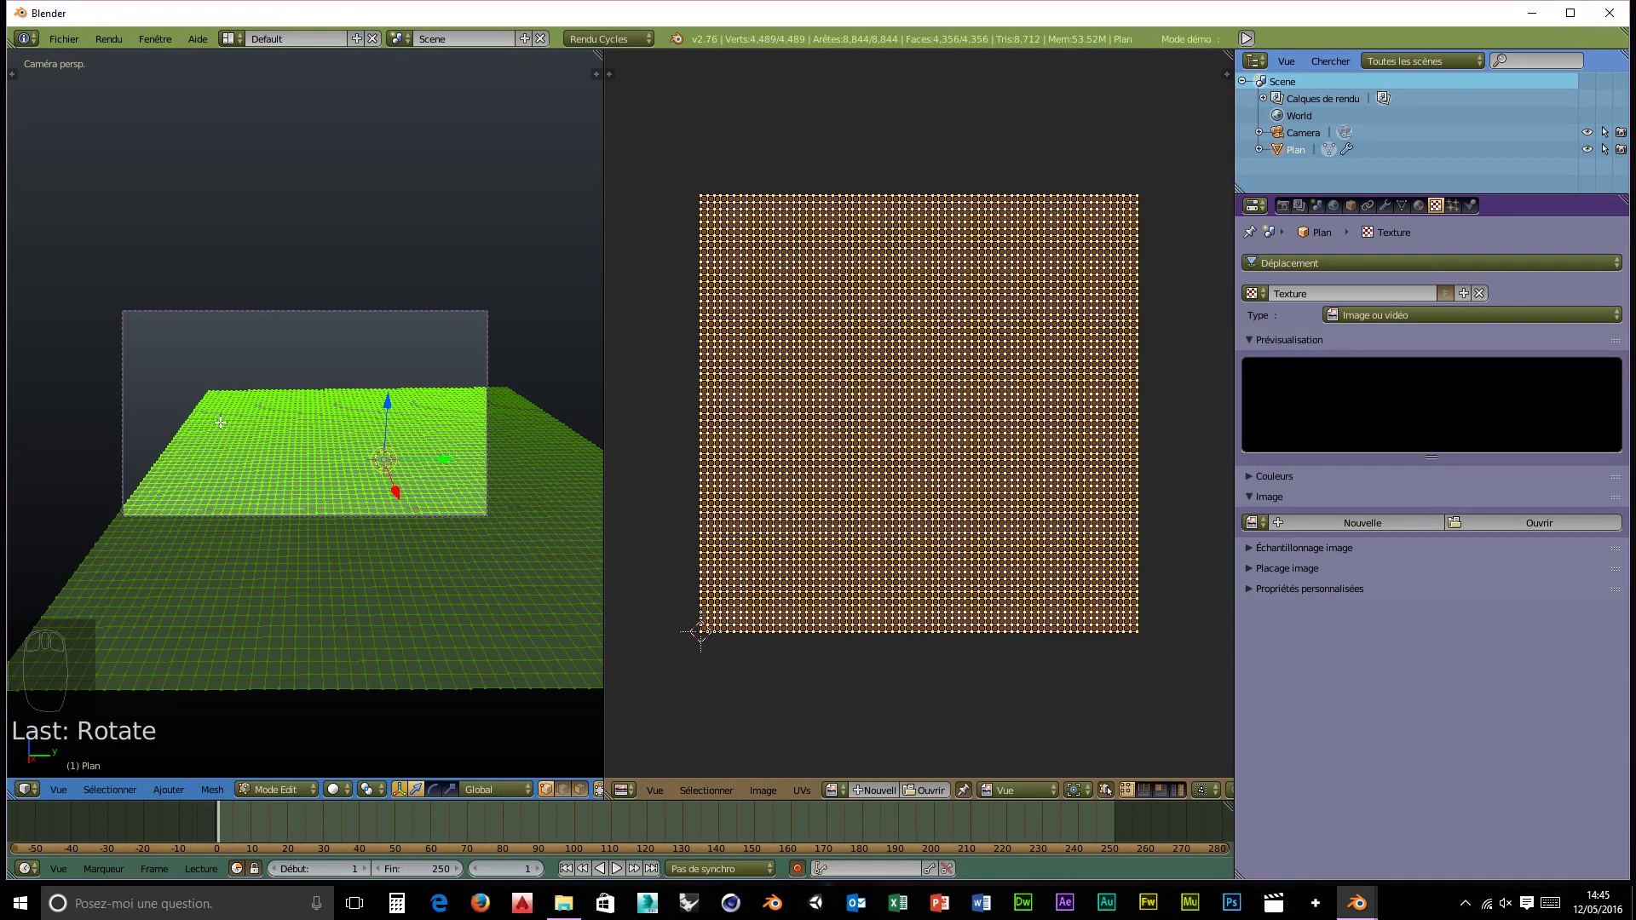
{"action": "key", "text": "a"}
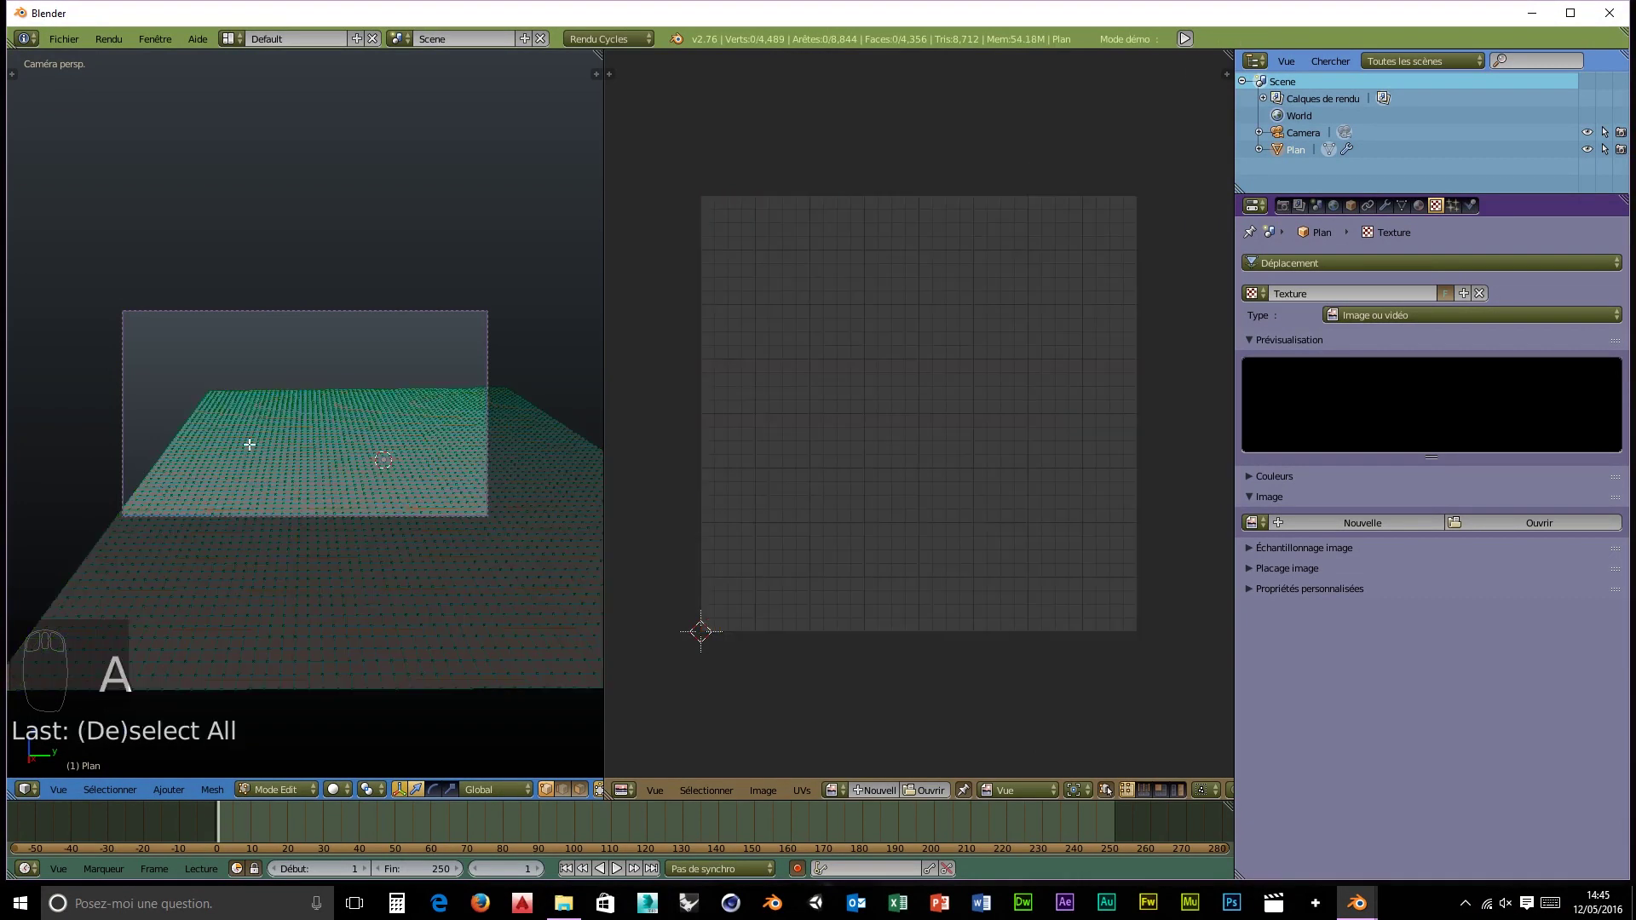
{"action": "key", "text": "b"}
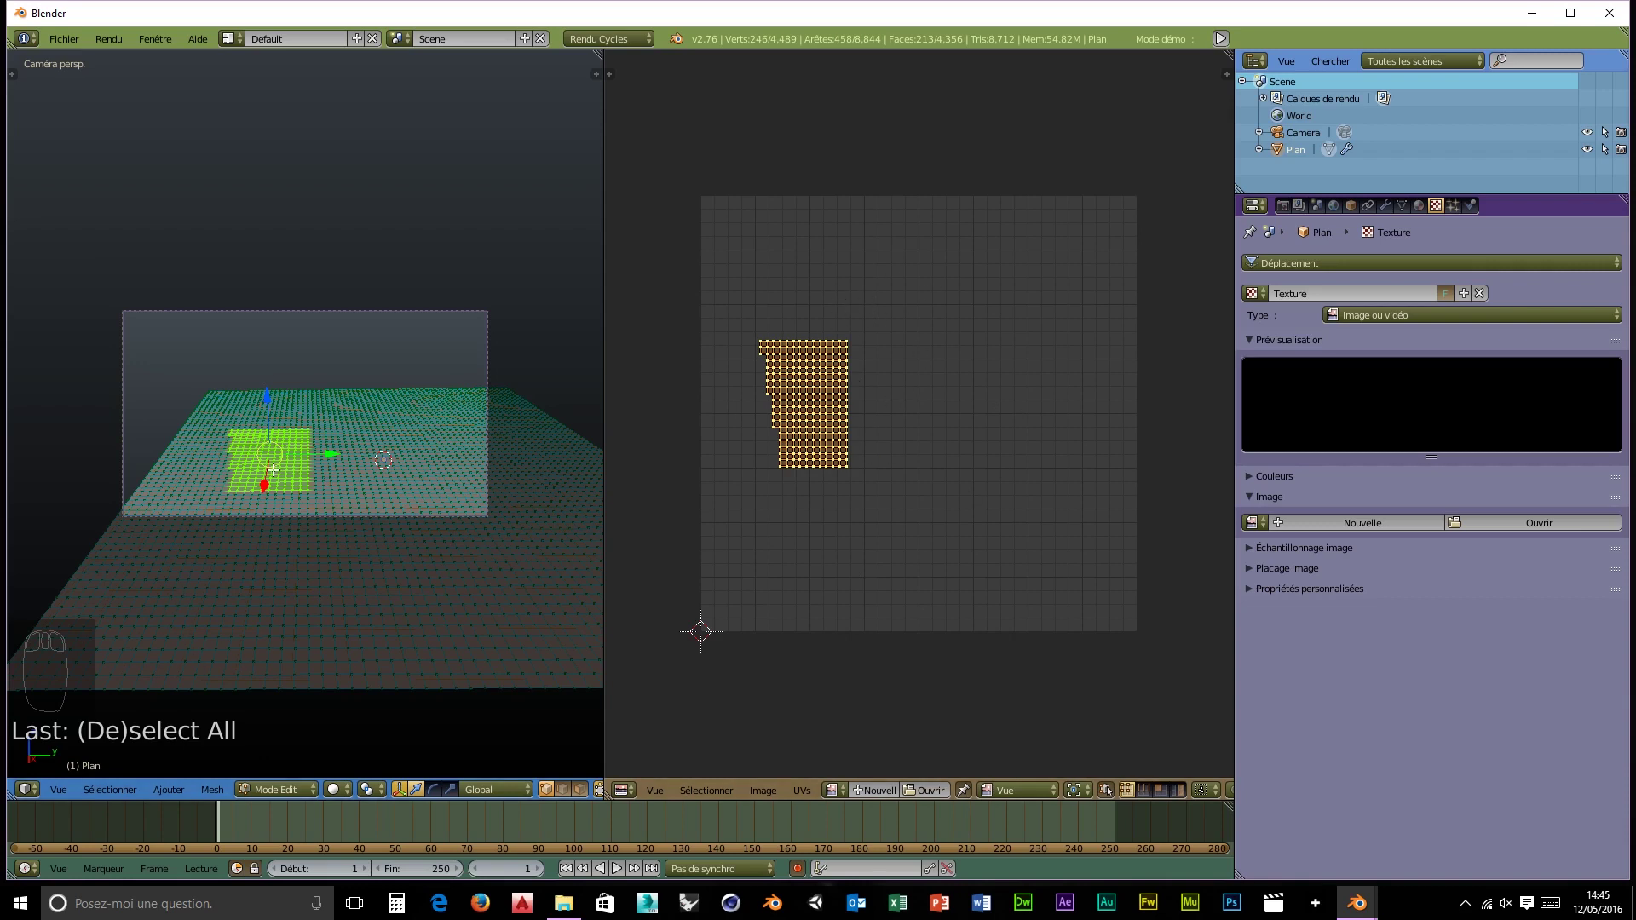
{"action": "key", "text": "a"}
{"action": "key", "text": "a"}
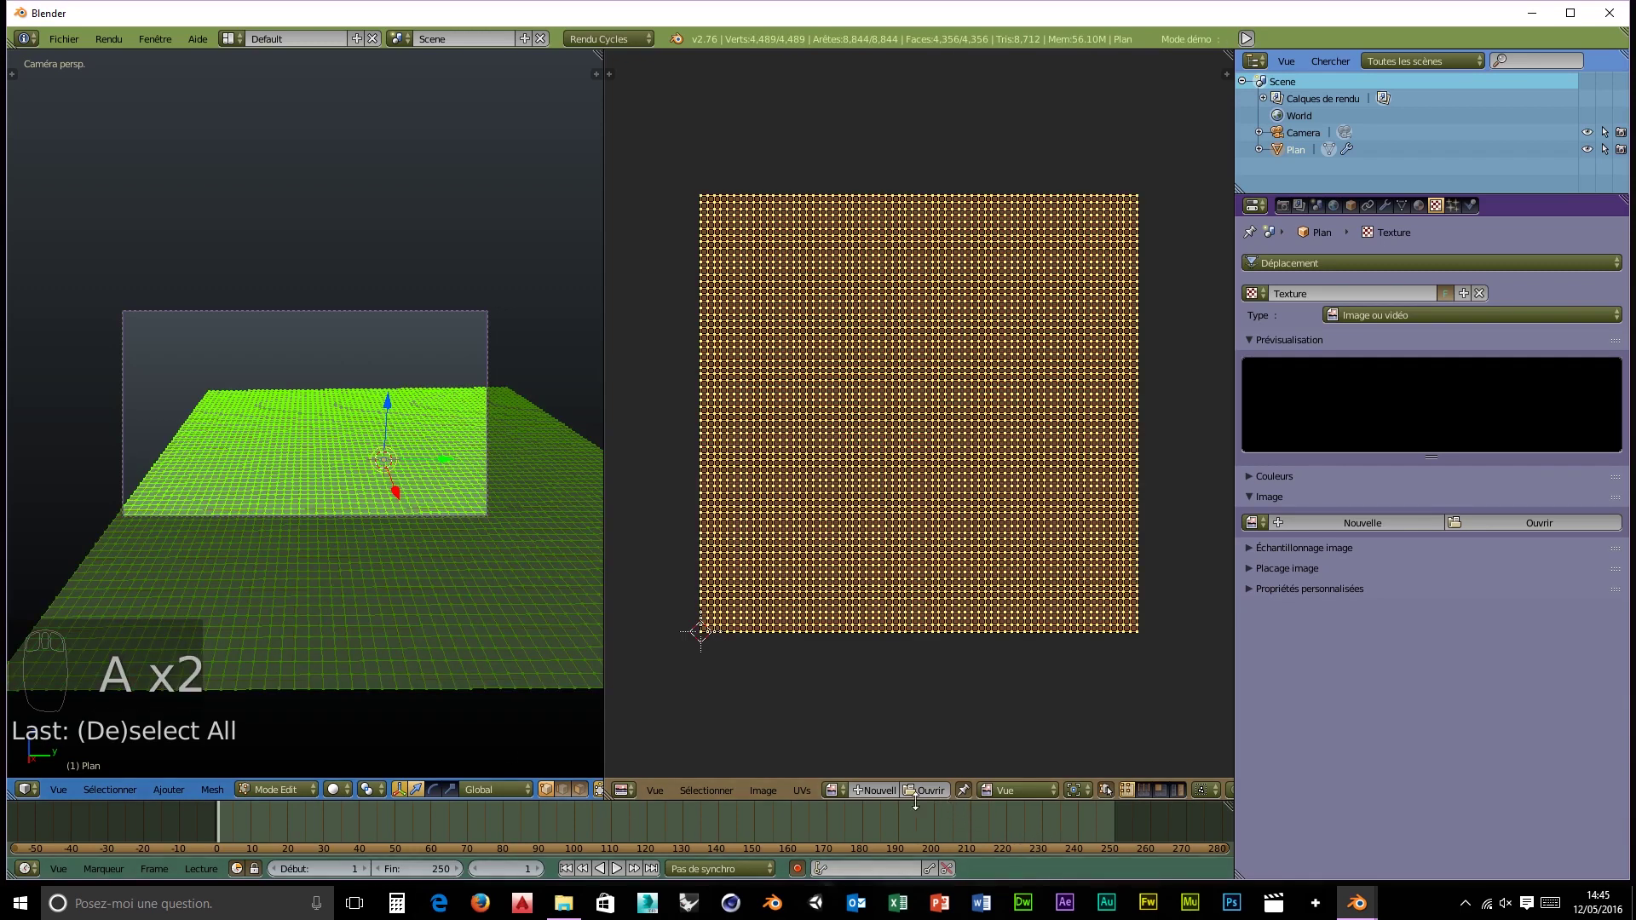
- Create a new blank image via Image > New and zoom the UV grid to fit over it
{"action": "left_click_drag", "start_coordinate": [877, 801], "coordinate": [978, 760]}
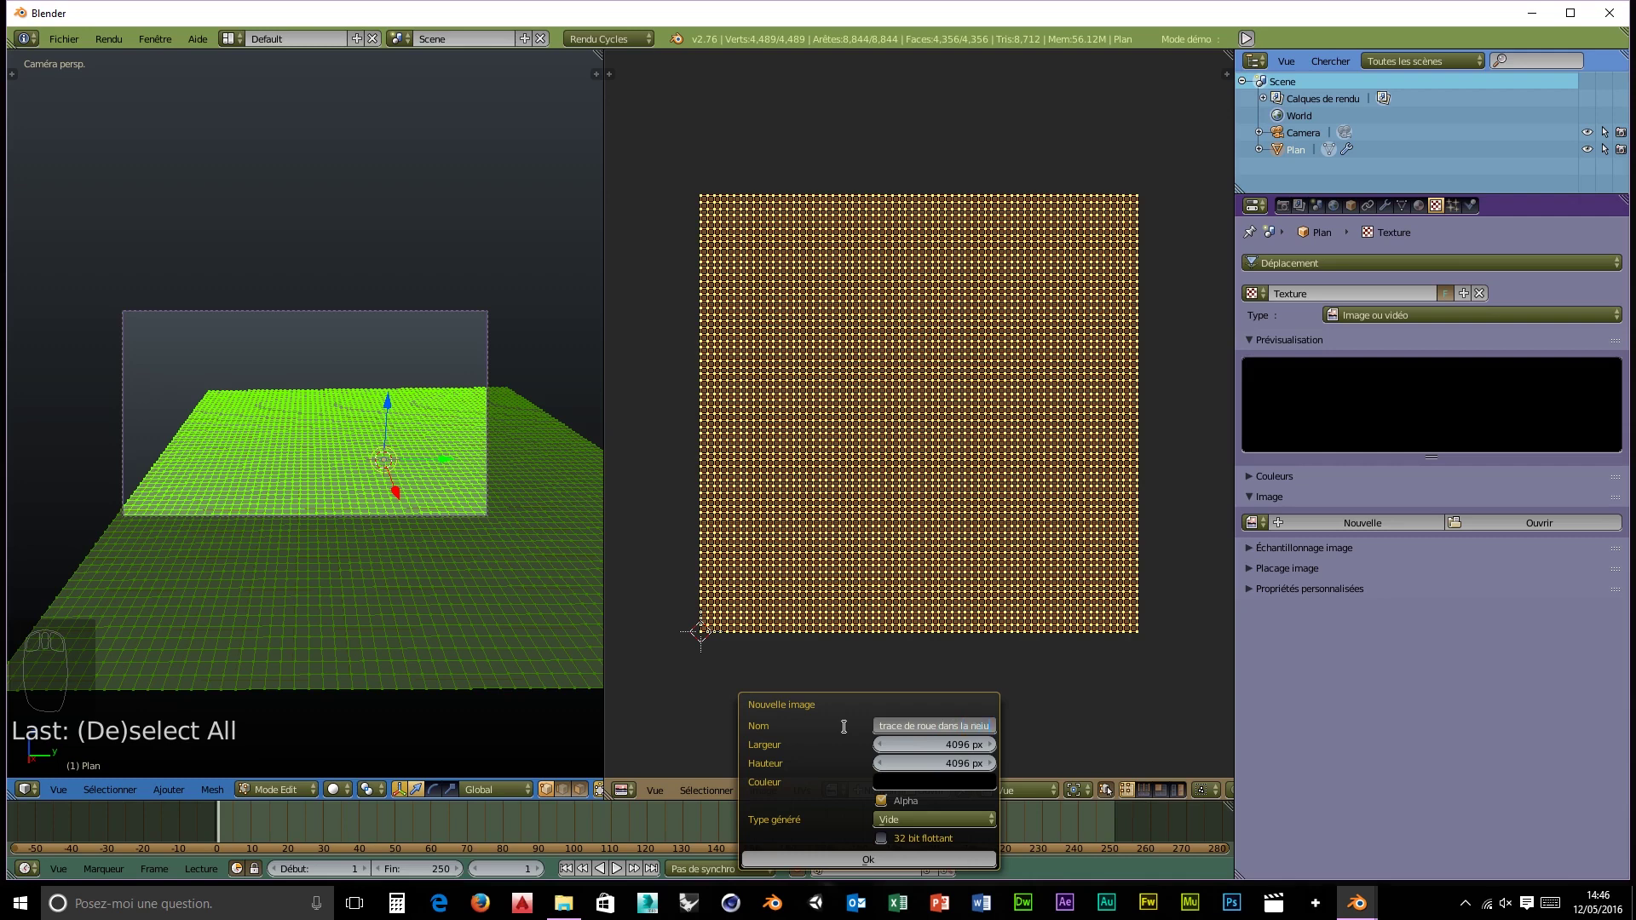
{"action": "key", "text": "BackSpace"}
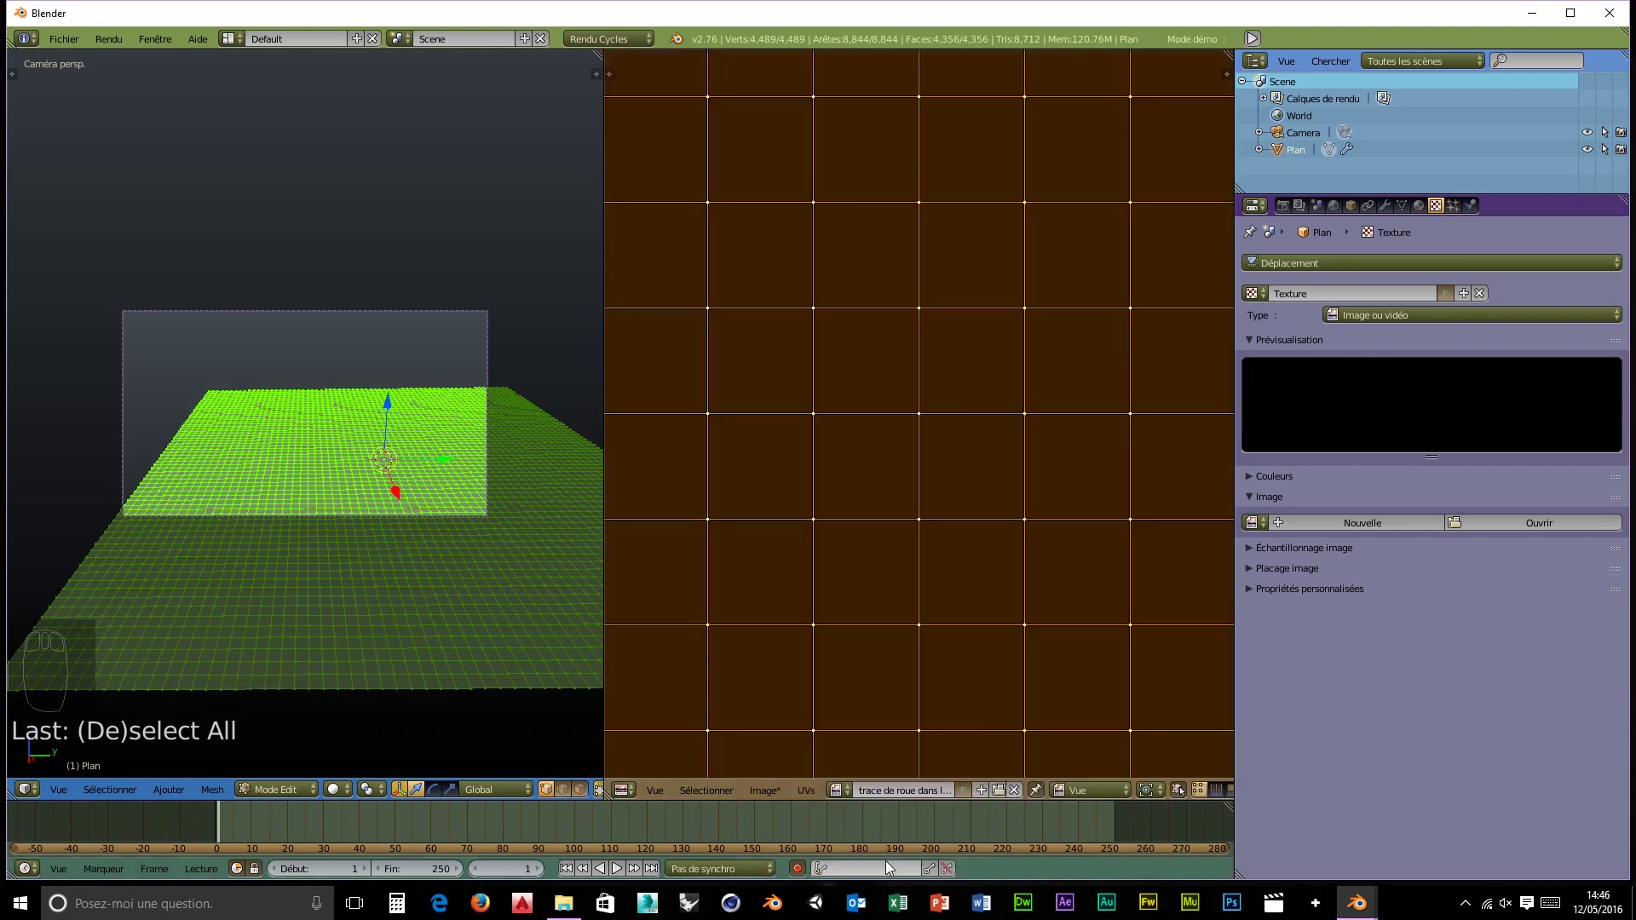
{"action": "left_click_drag", "start_coordinate": [862, 482], "coordinate": [631, 600]}
{"action": "scroll", "scroll_direction": "up", "scroll_amount": 3}
{"action": "scroll", "scroll_direction": "up", "scroll_amount": 3}
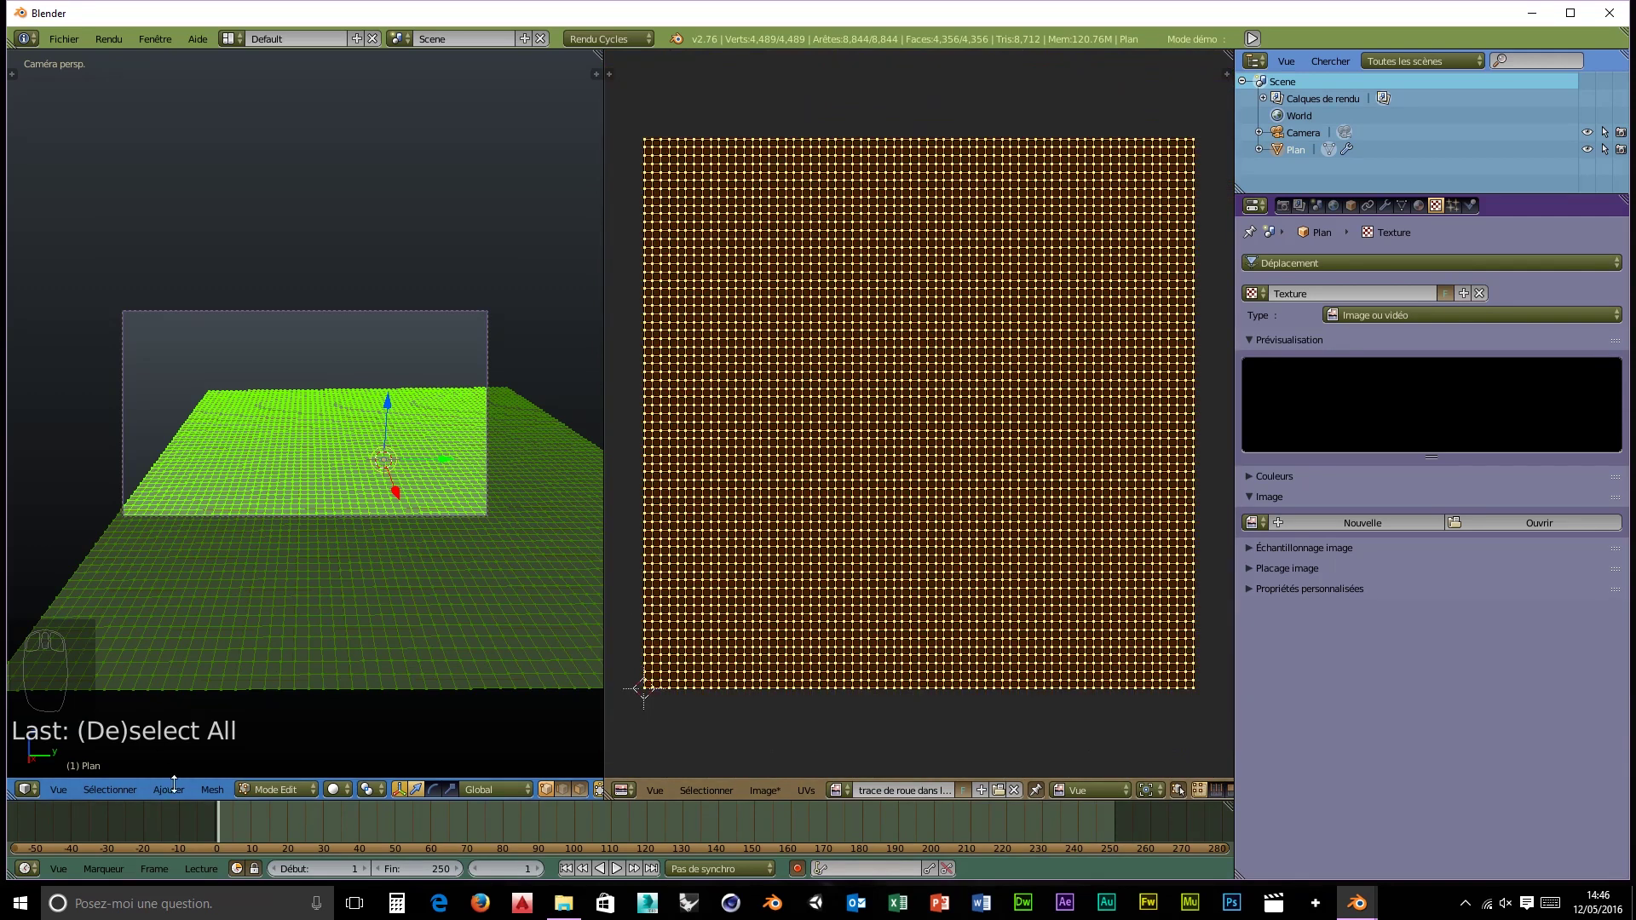
- Return to Object Mode, change viewport shading and pick the tire-track image in the Image Editor
{"action": "left_click_drag", "start_coordinate": [280, 799], "coordinate": [297, 679]}
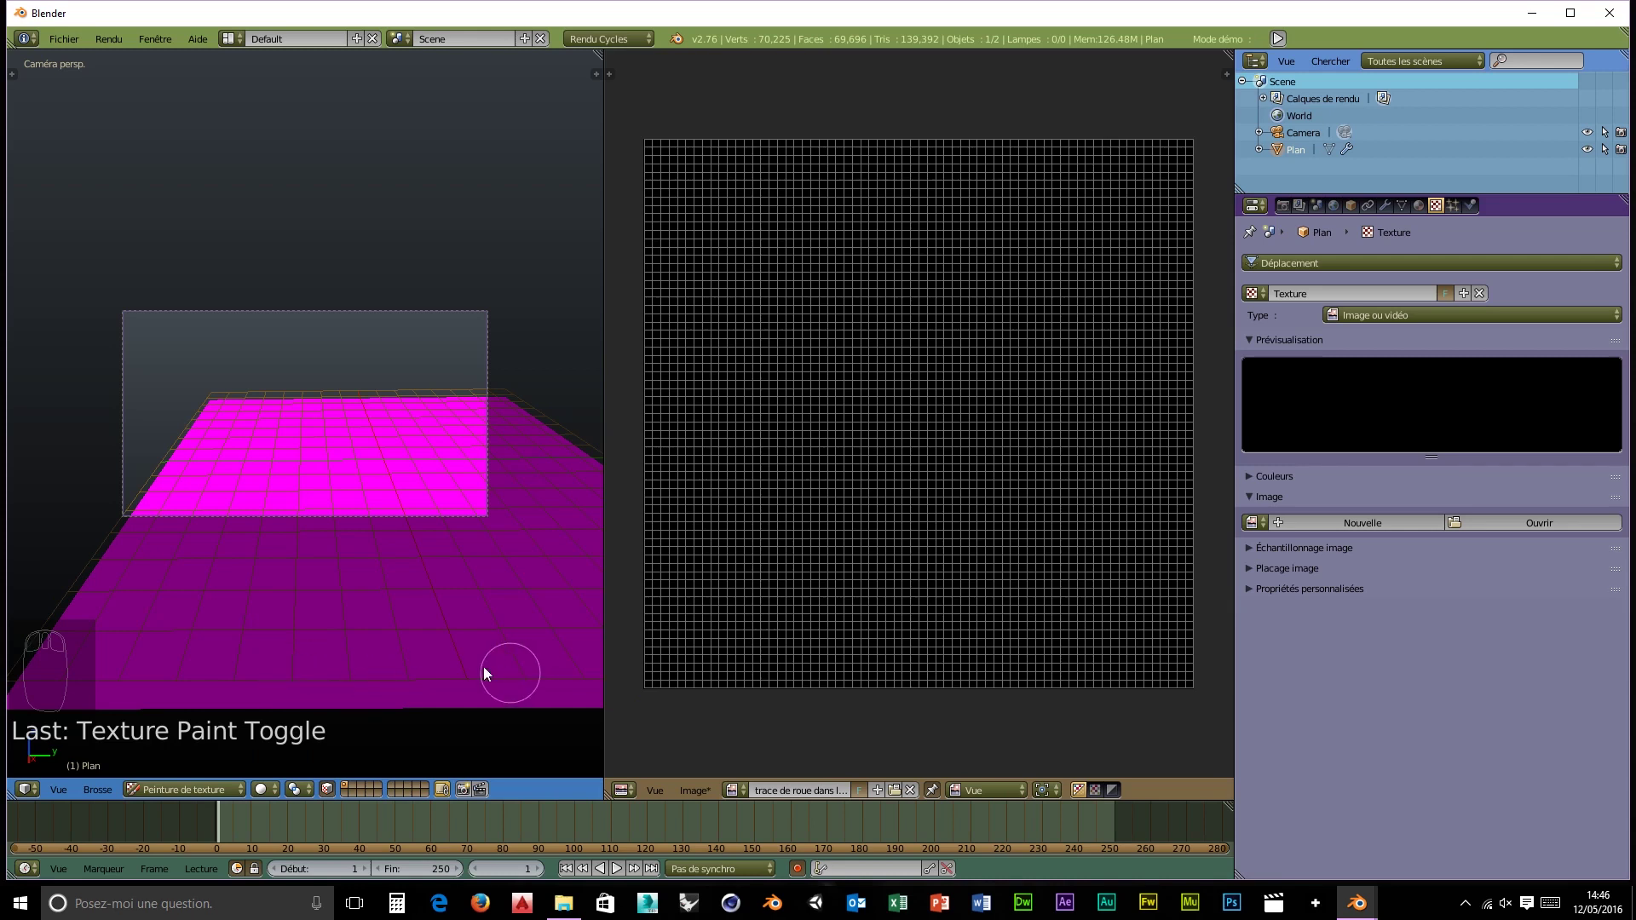
{"action": "left_click_drag", "start_coordinate": [316, 590], "coordinate": [248, 803]}
{"action": "left_click_drag", "start_coordinate": [236, 795], "coordinate": [194, 748]}
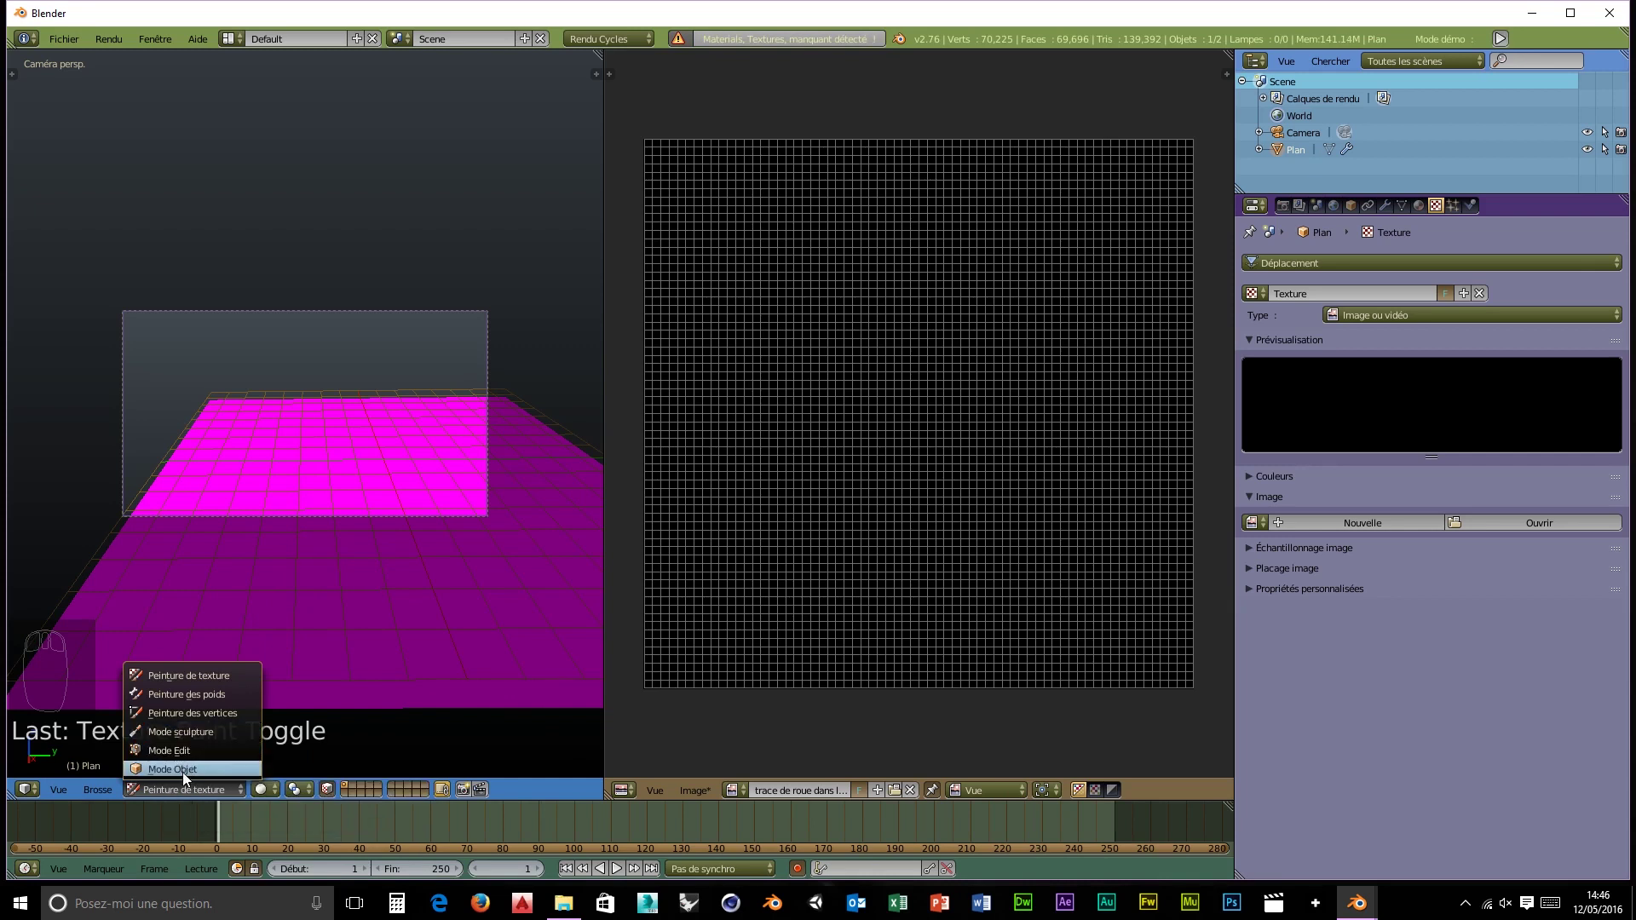
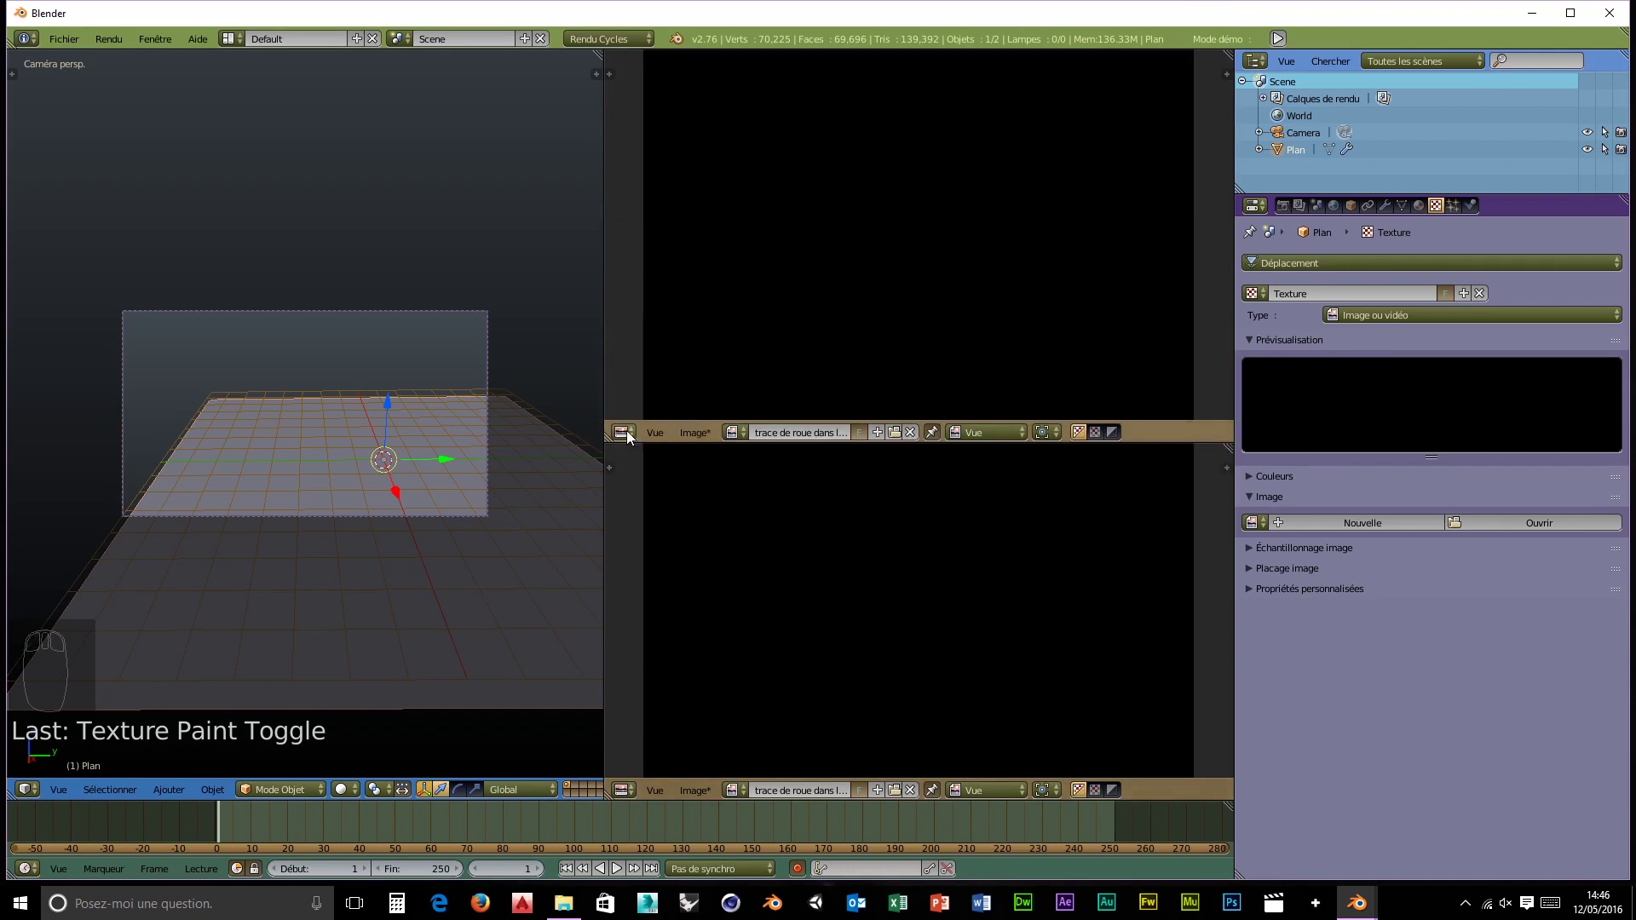
- Switch the right editor to the Node Editor and frame the Diffuse BSDF and Material Output nodes
{"action": "left_click_drag", "start_coordinate": [635, 439], "coordinate": [1233, 38]}
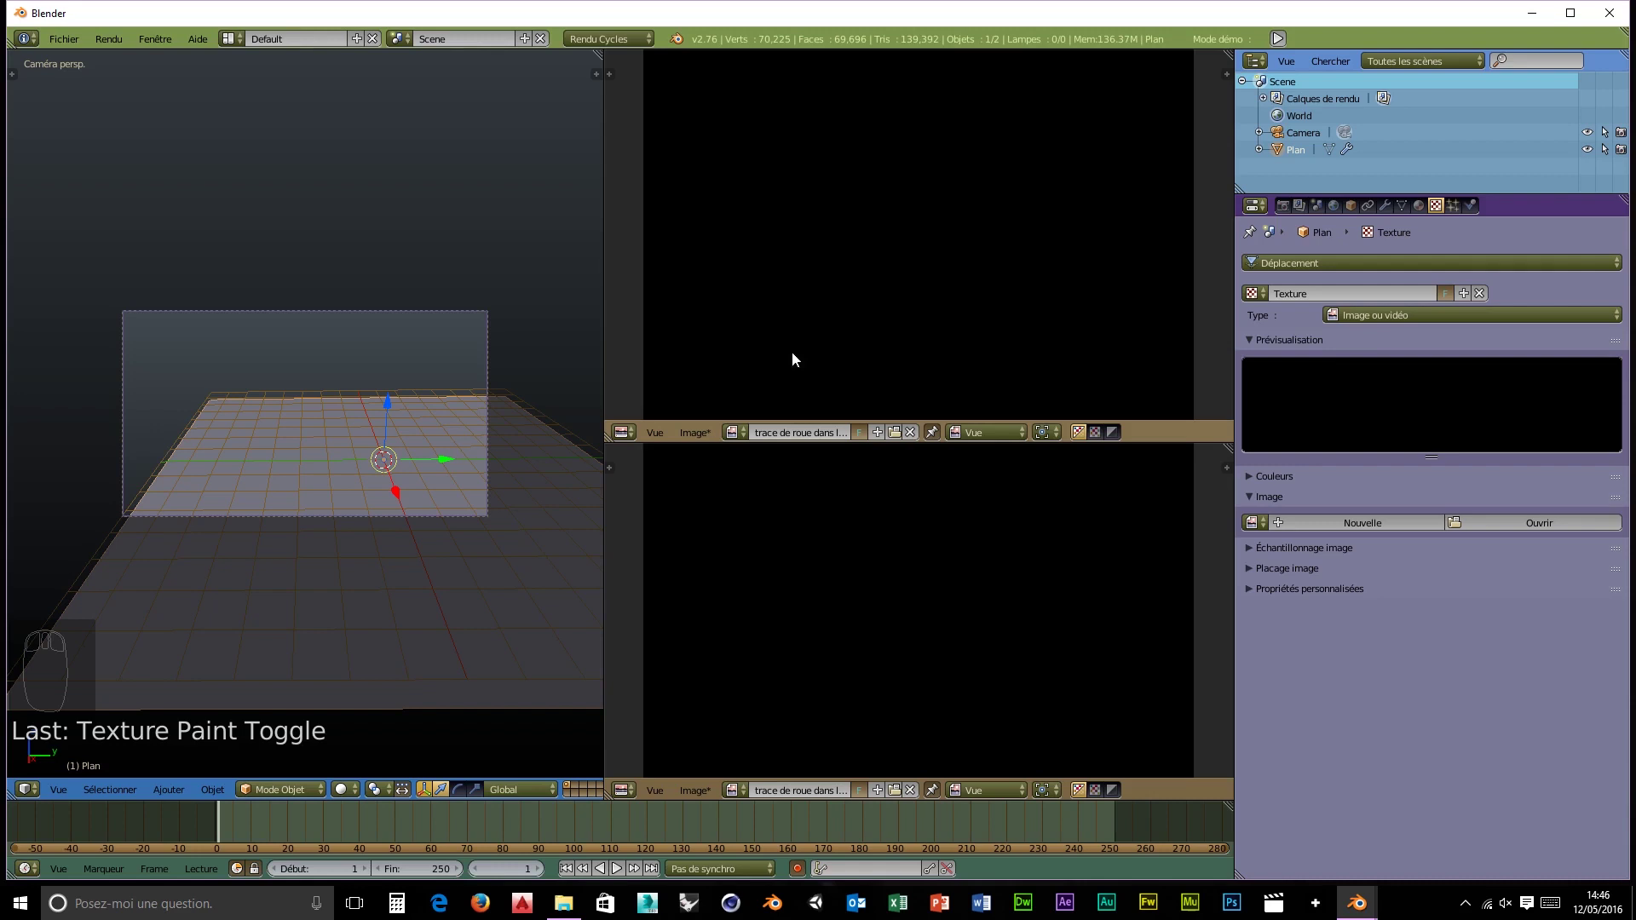
{"action": "scroll", "scroll_direction": "down", "scroll_amount": 3}
{"action": "scroll", "scroll_direction": "up", "scroll_amount": 3}
{"action": "middle_click", "coordinate": [636, 444]}
{"action": "left_click_drag", "start_coordinate": [637, 442], "coordinate": [677, 650]}
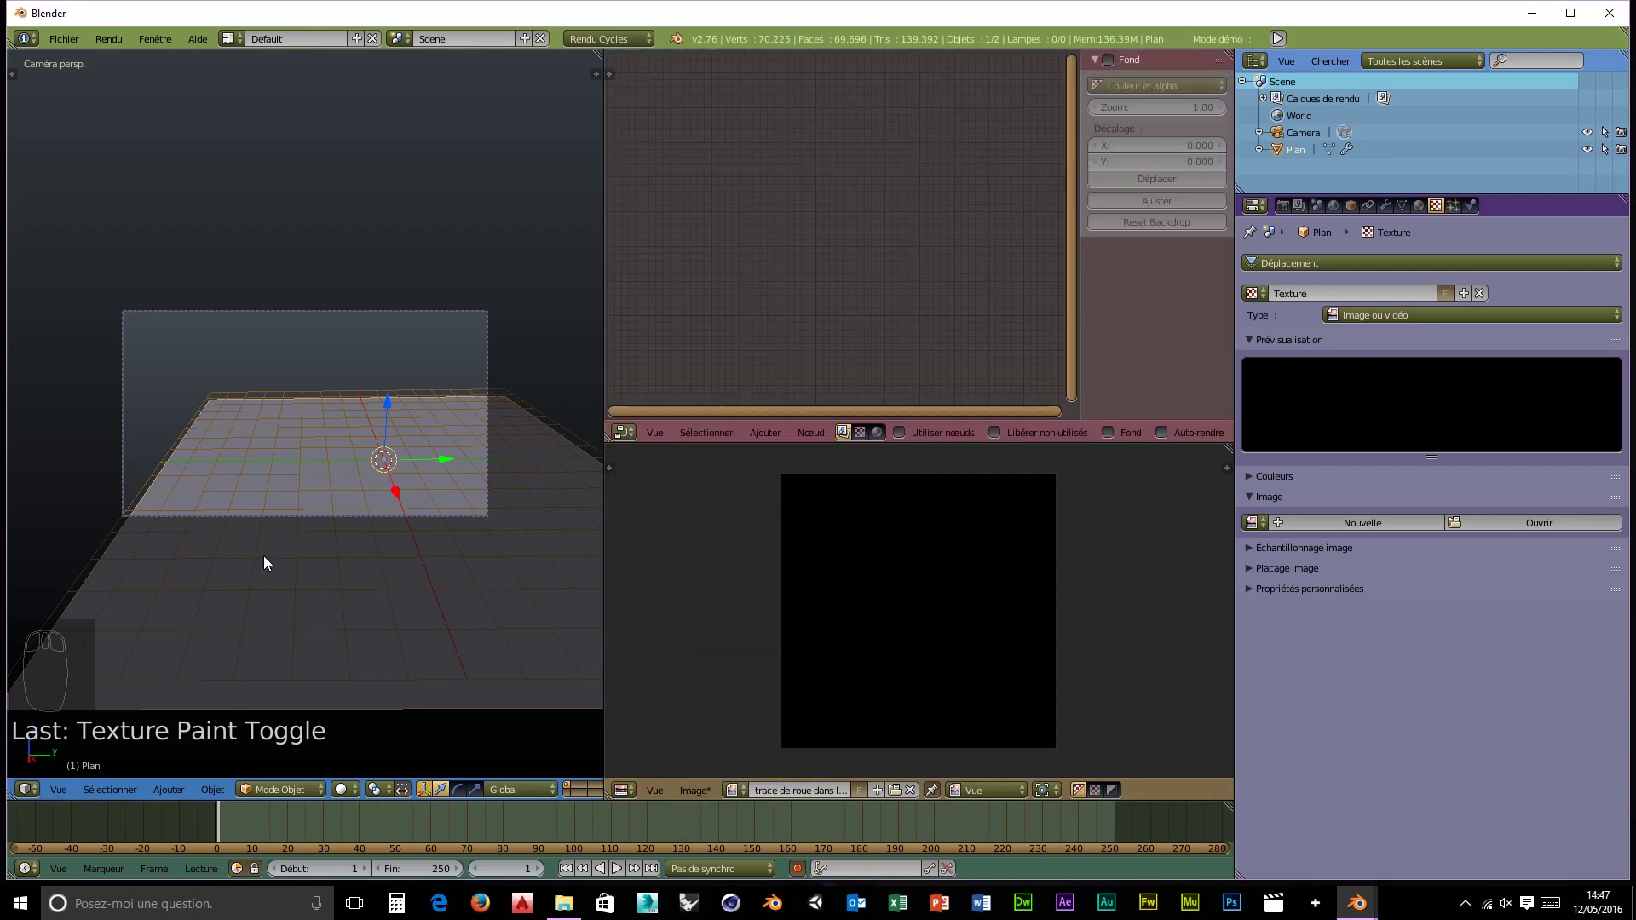
{"action": "left_click_drag", "start_coordinate": [888, 441], "coordinate": [1019, 378]}
{"action": "key", "text": "n"}
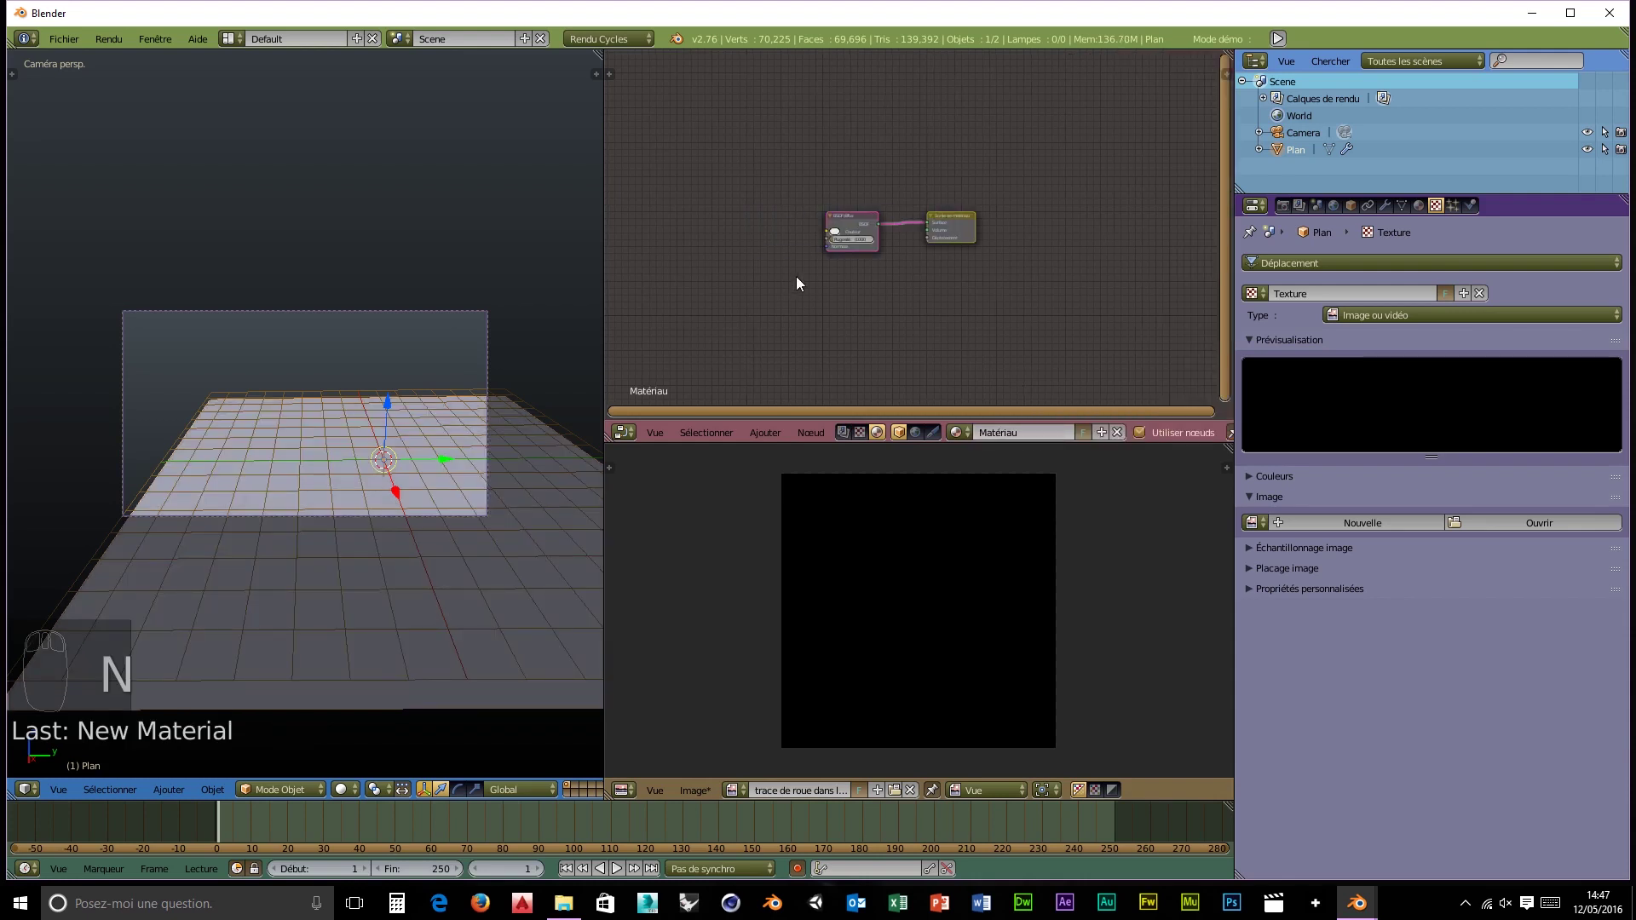
{"action": "scroll", "scroll_direction": "up", "scroll_amount": 3}
{"action": "left_click_drag", "start_coordinate": [818, 280], "coordinate": [676, 235]}
{"action": "scroll", "scroll_direction": "up", "scroll_amount": 3}
- Add an Image Texture node with the tire-track snow image into the Diffuse colour and preview in Rendered shading
{"action": "key", "text": "shift+a"}
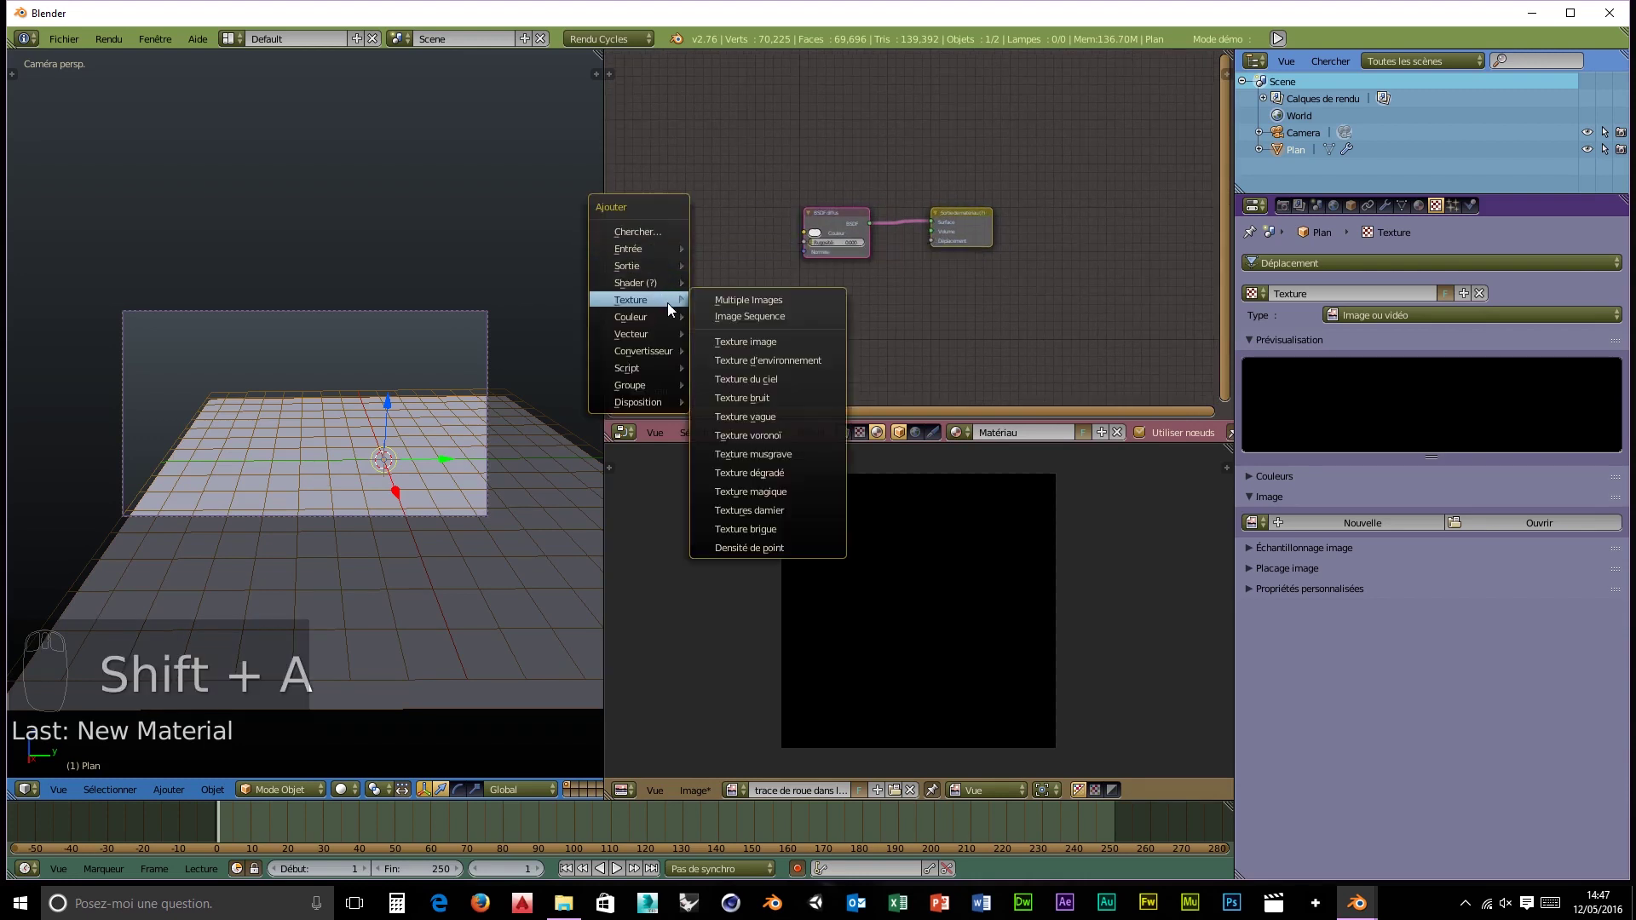
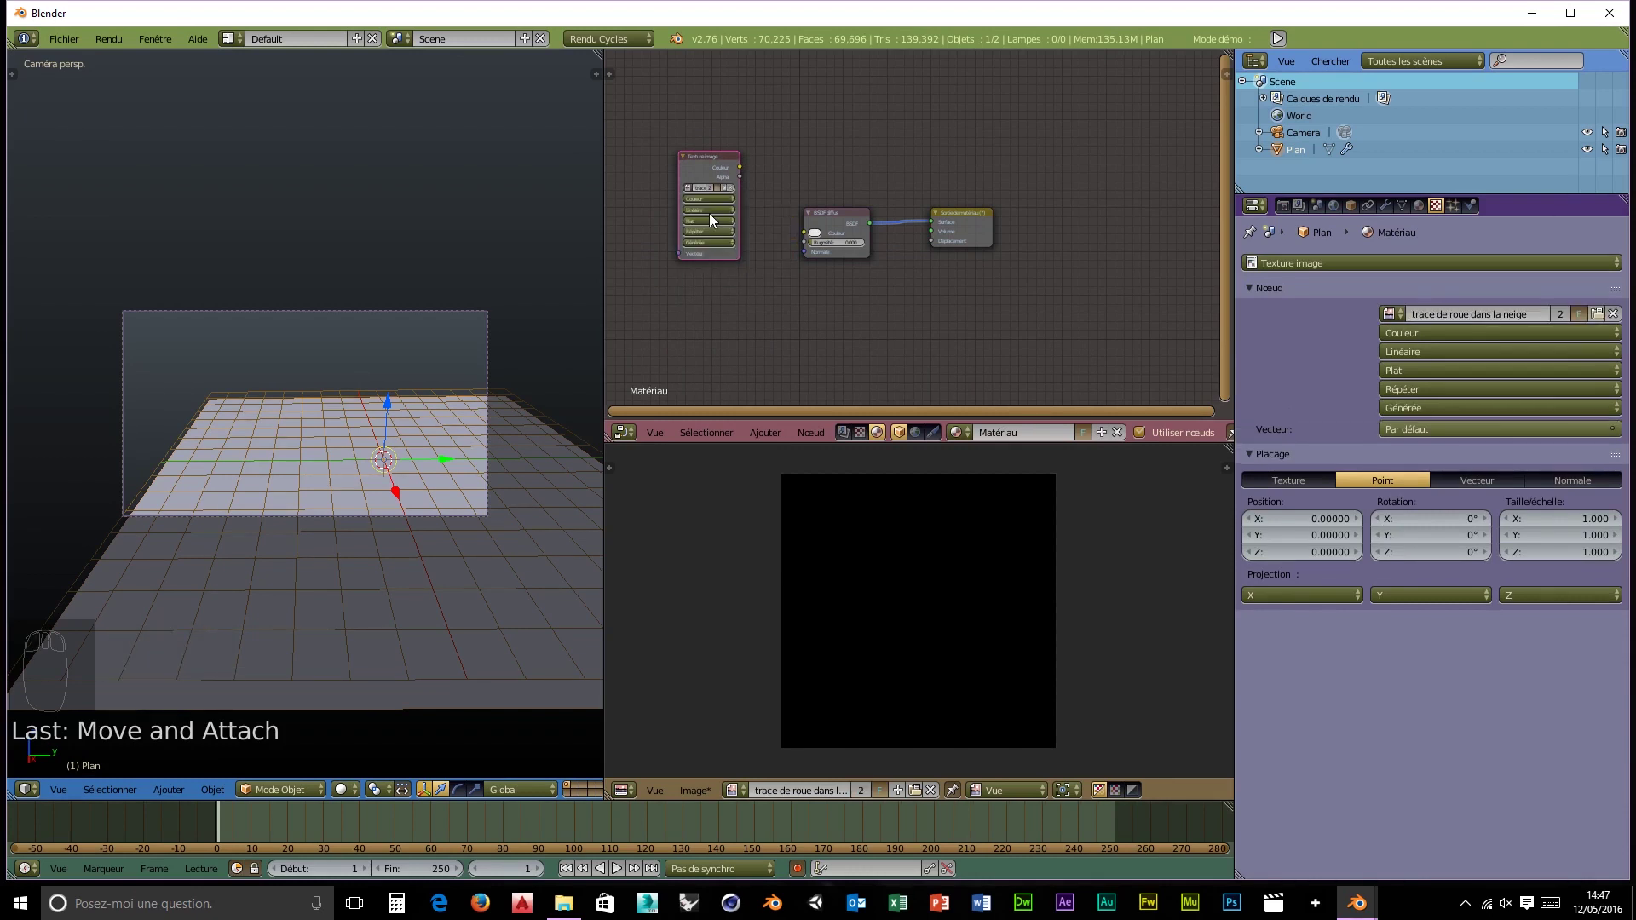
{"action": "left_click_drag", "start_coordinate": [747, 174], "coordinate": [846, 365]}
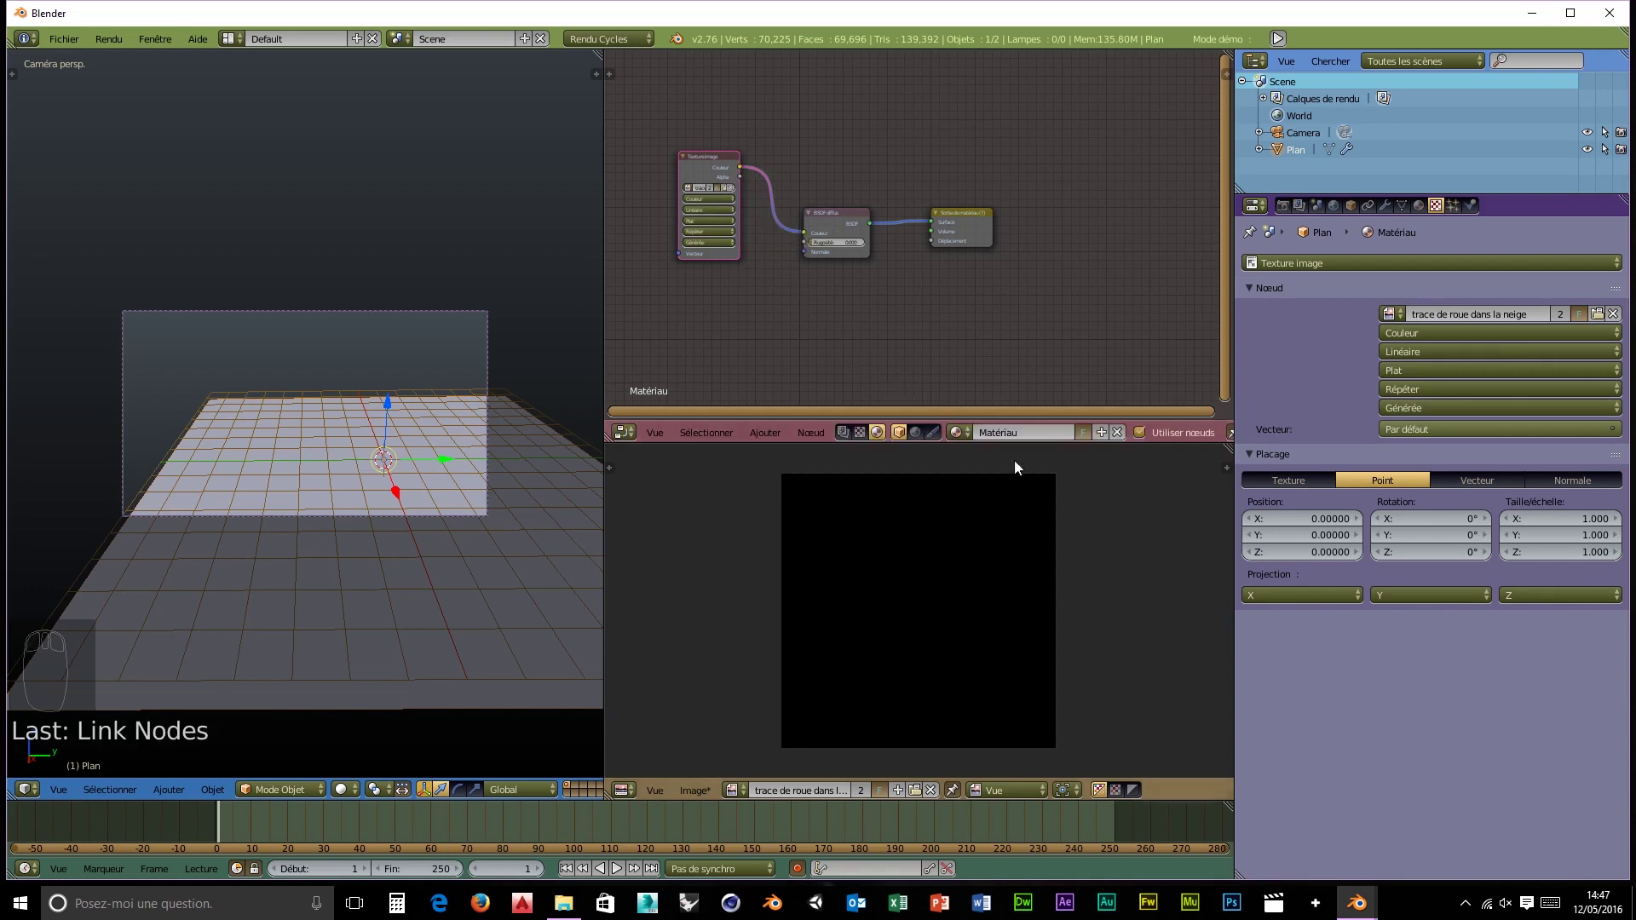
{"action": "left_click_drag", "start_coordinate": [279, 803], "coordinate": [328, 702]}
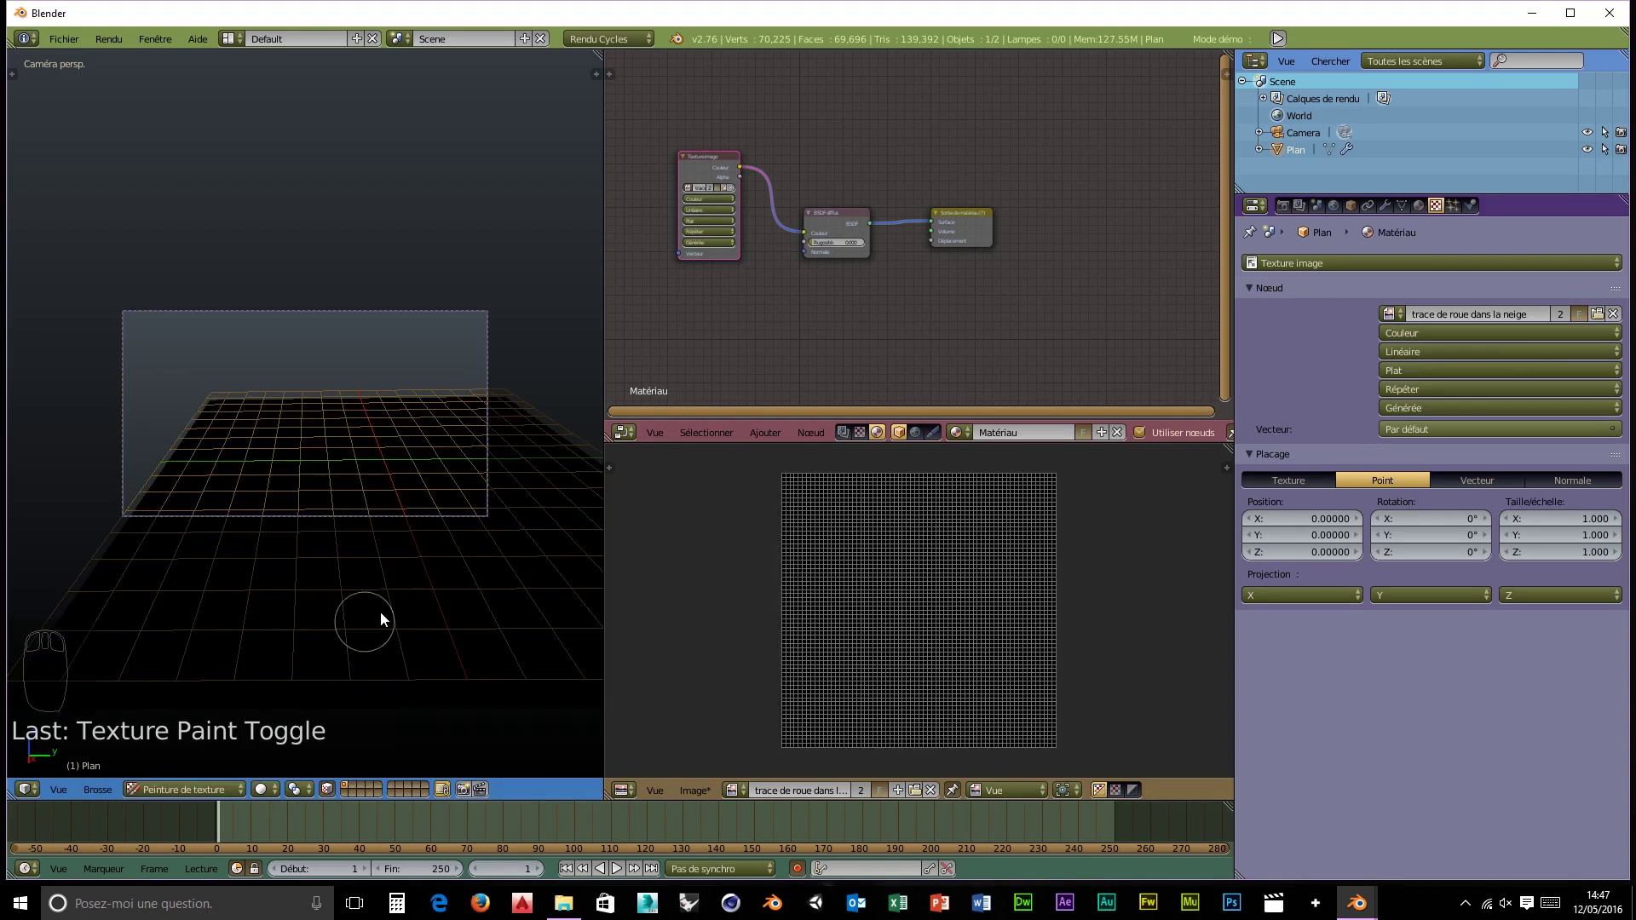
{"action": "left_click_drag", "start_coordinate": [256, 616], "coordinate": [354, 528]}
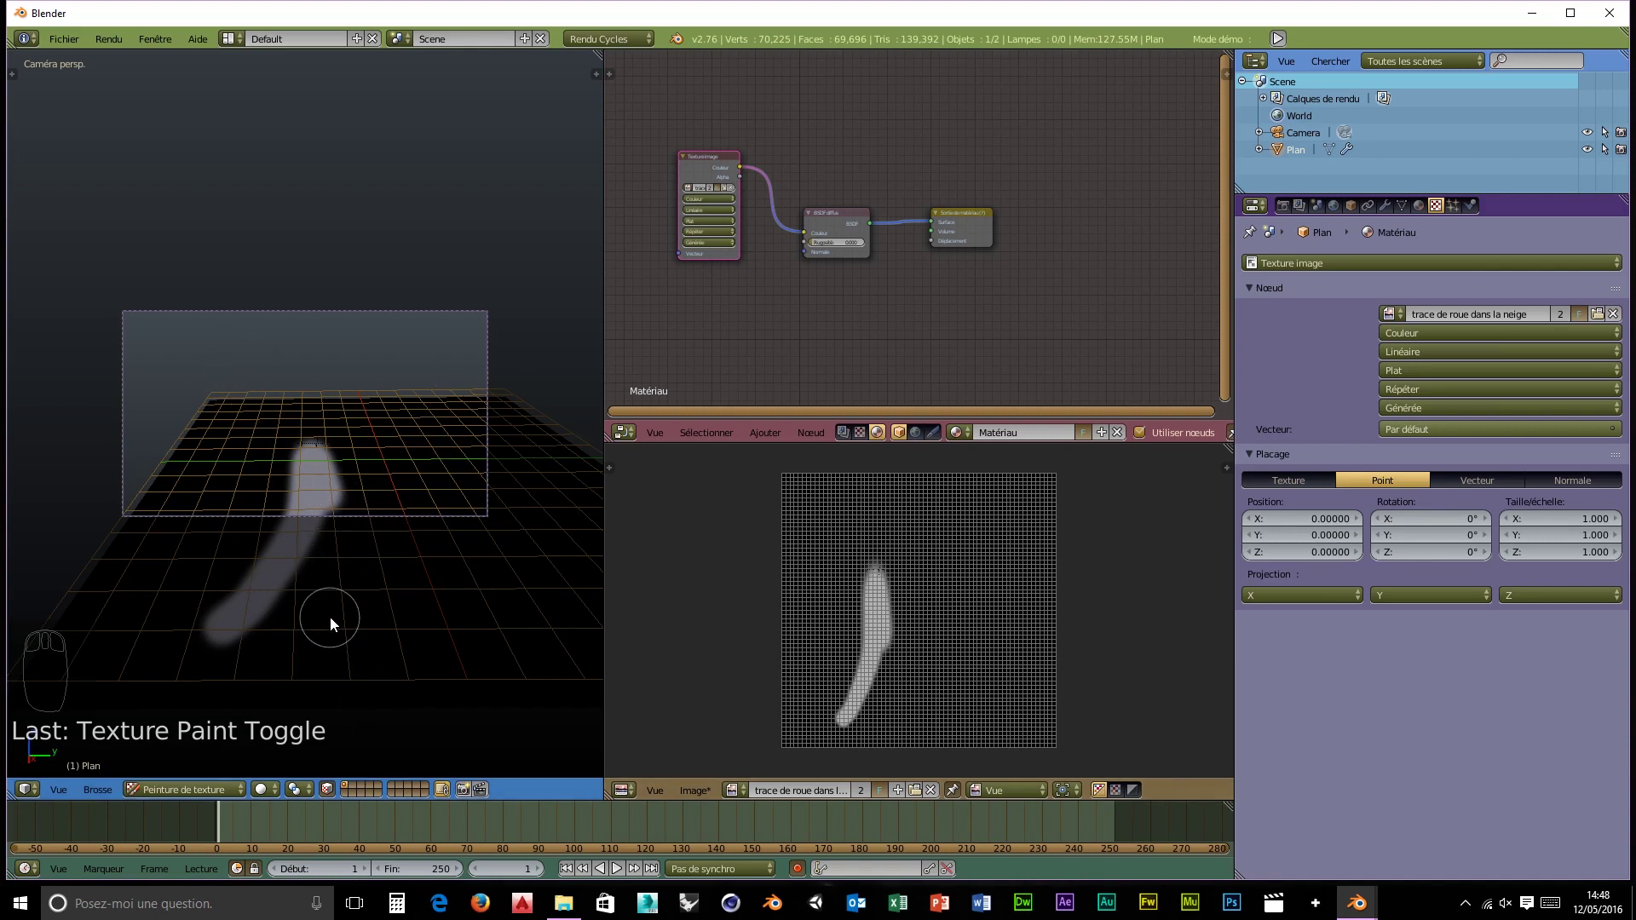
- Leave Texture Paint, returning the plane to Object Mode with solid shading and the node editor closed
{"action": "key", "text": "ctrl+z"}
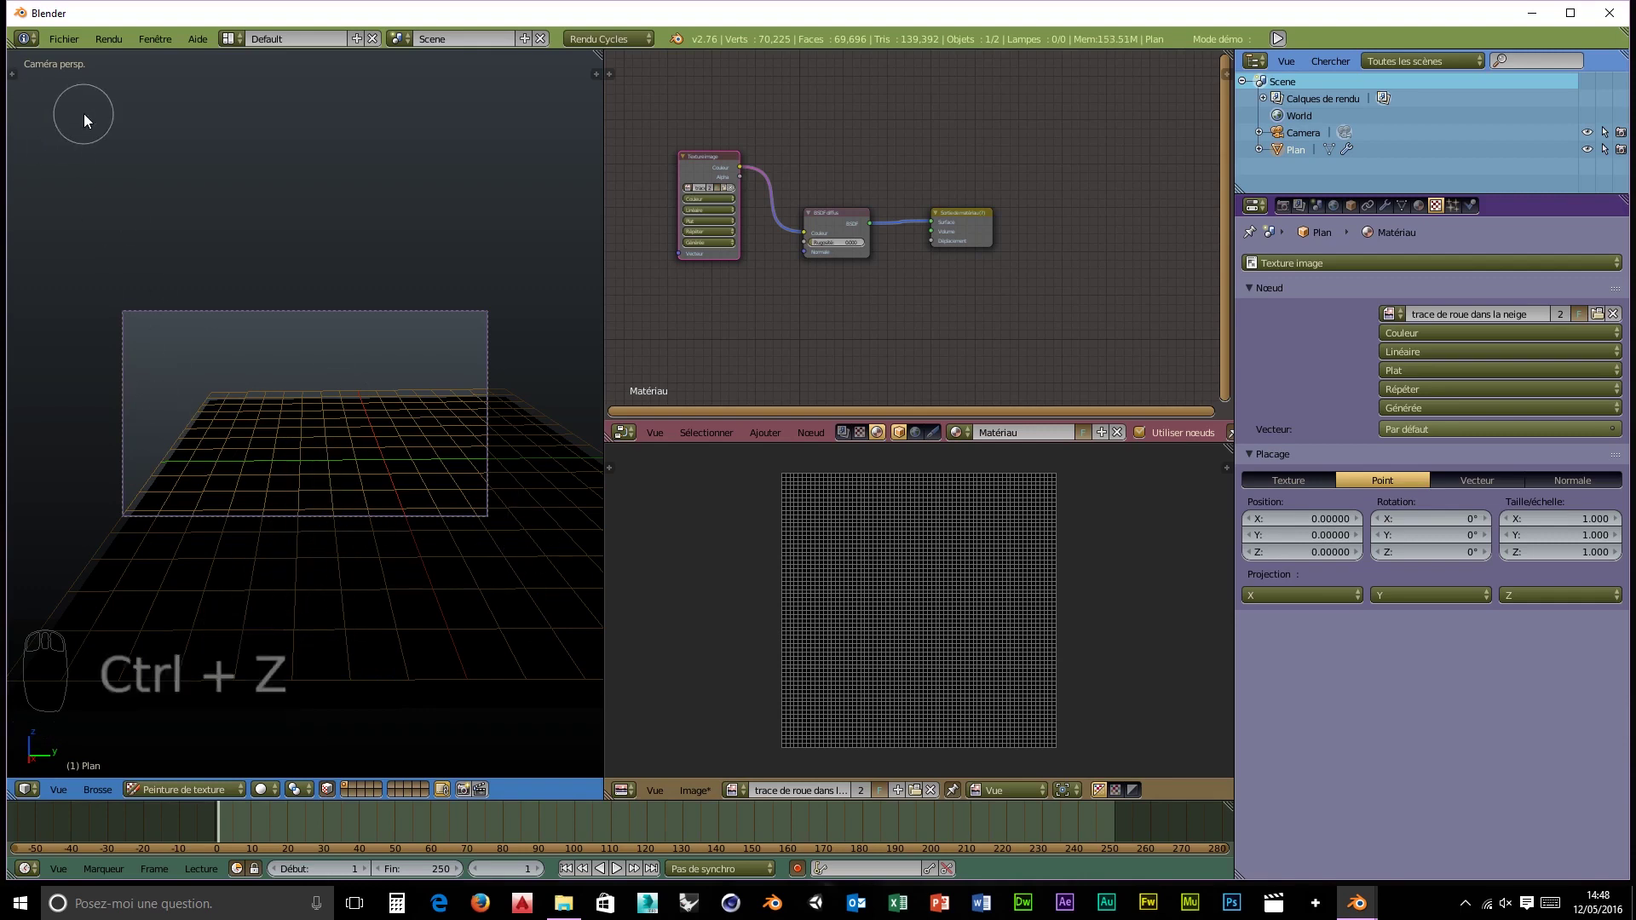
{"action": "key", "text": "t"}
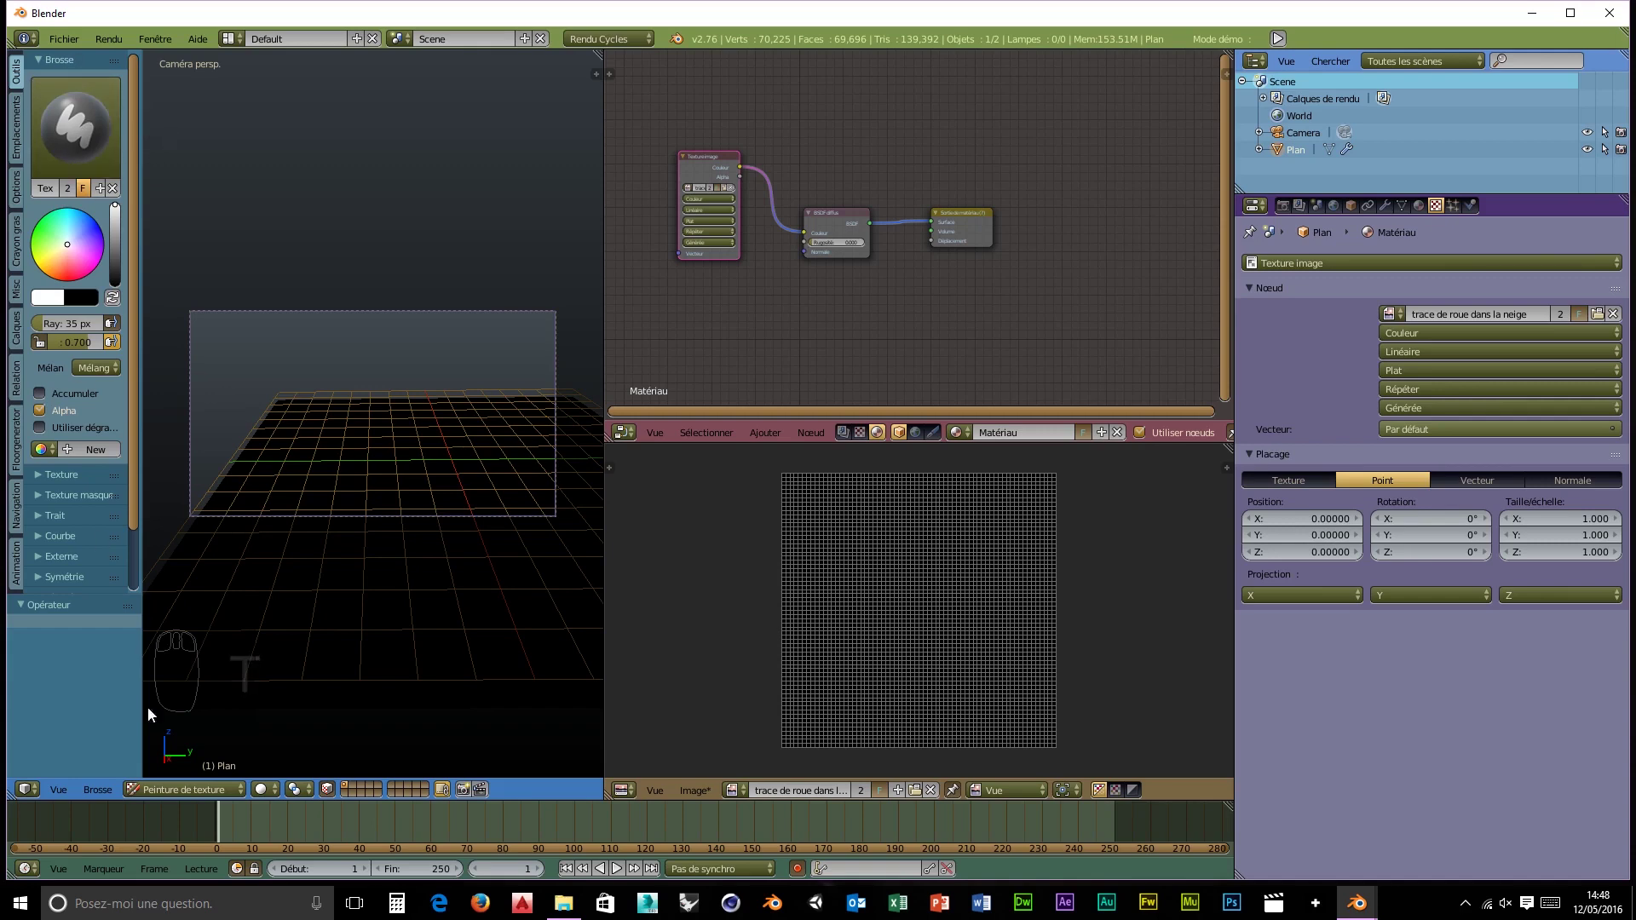
{"action": "left_click_drag", "start_coordinate": [209, 793], "coordinate": [174, 778]}
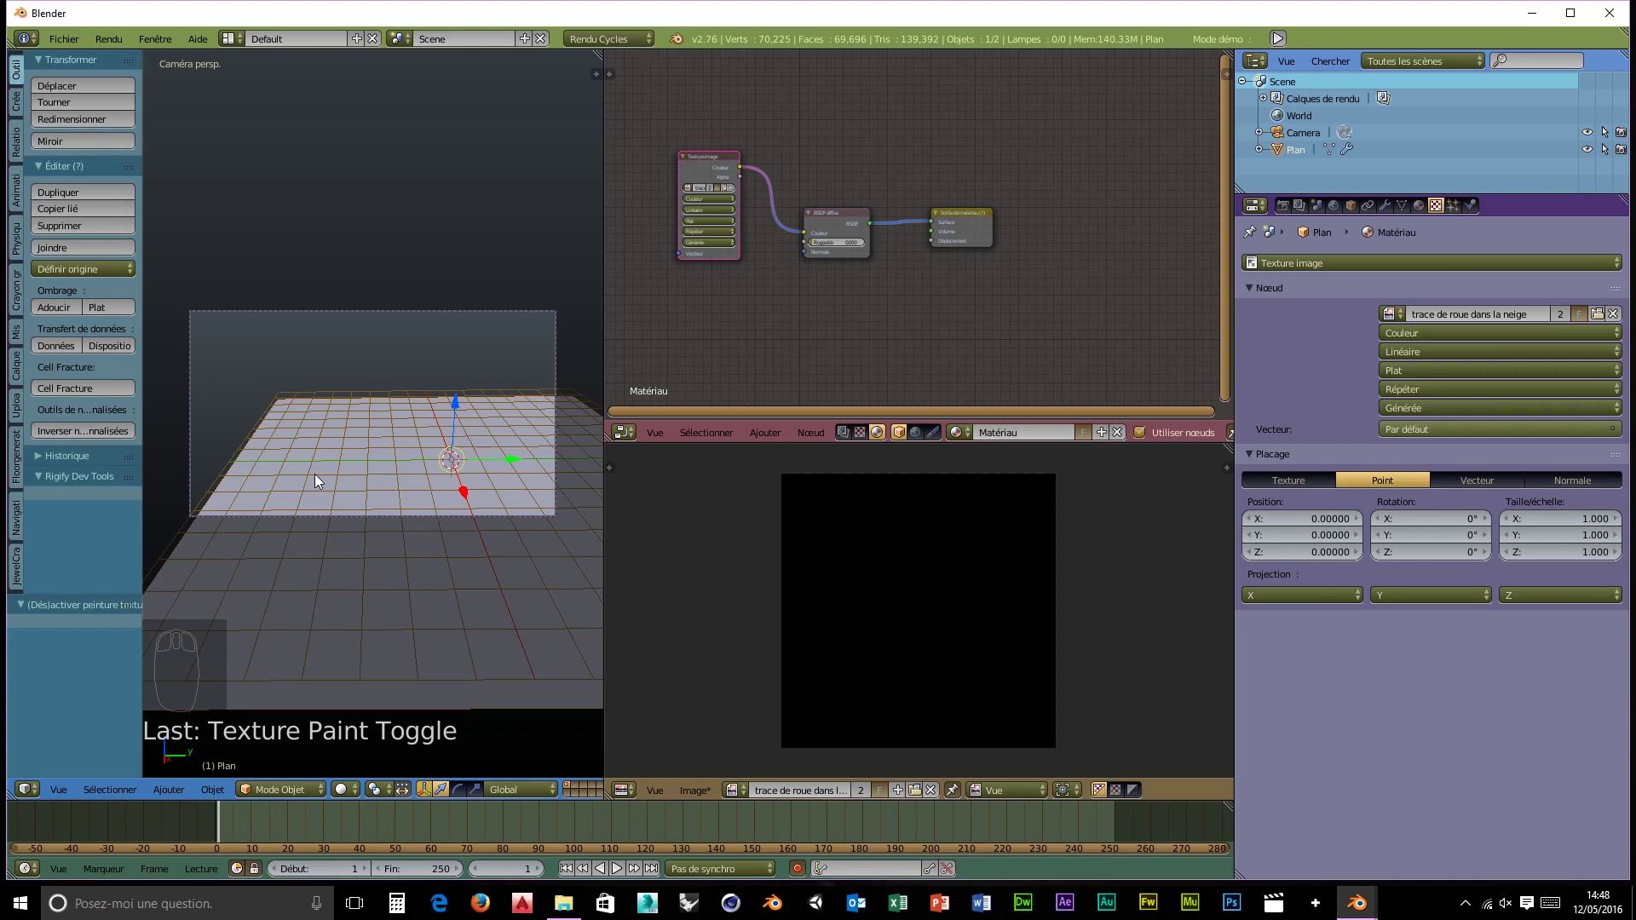
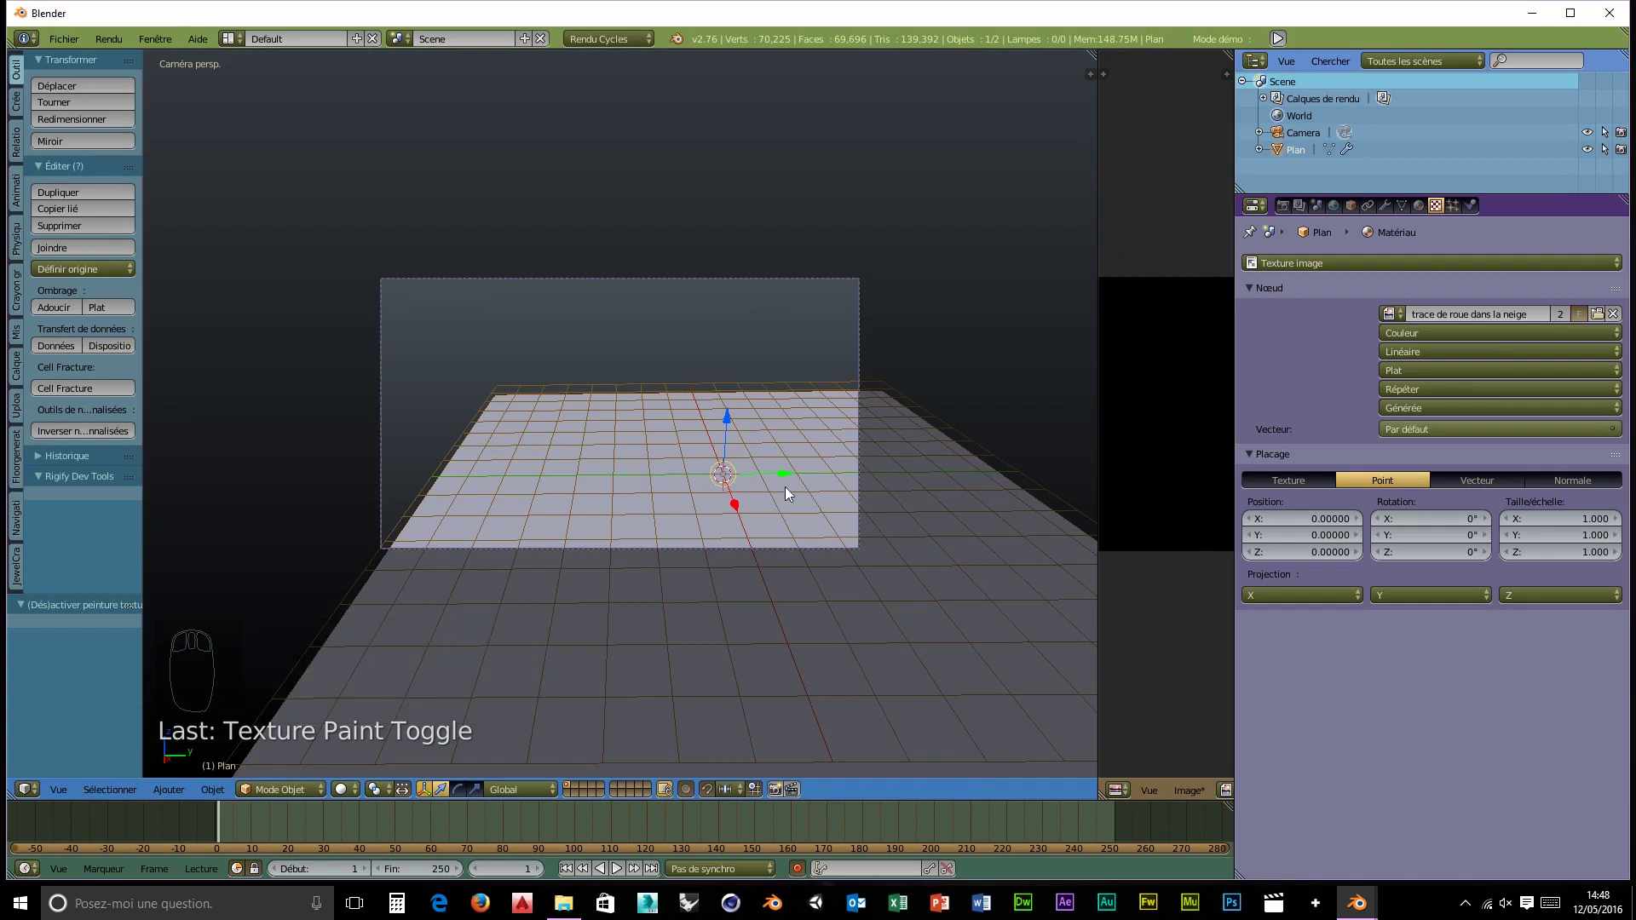
- Show the viewport sidebar and enable Lock Camera to View for the selected camera
{"action": "key", "text": "n"}
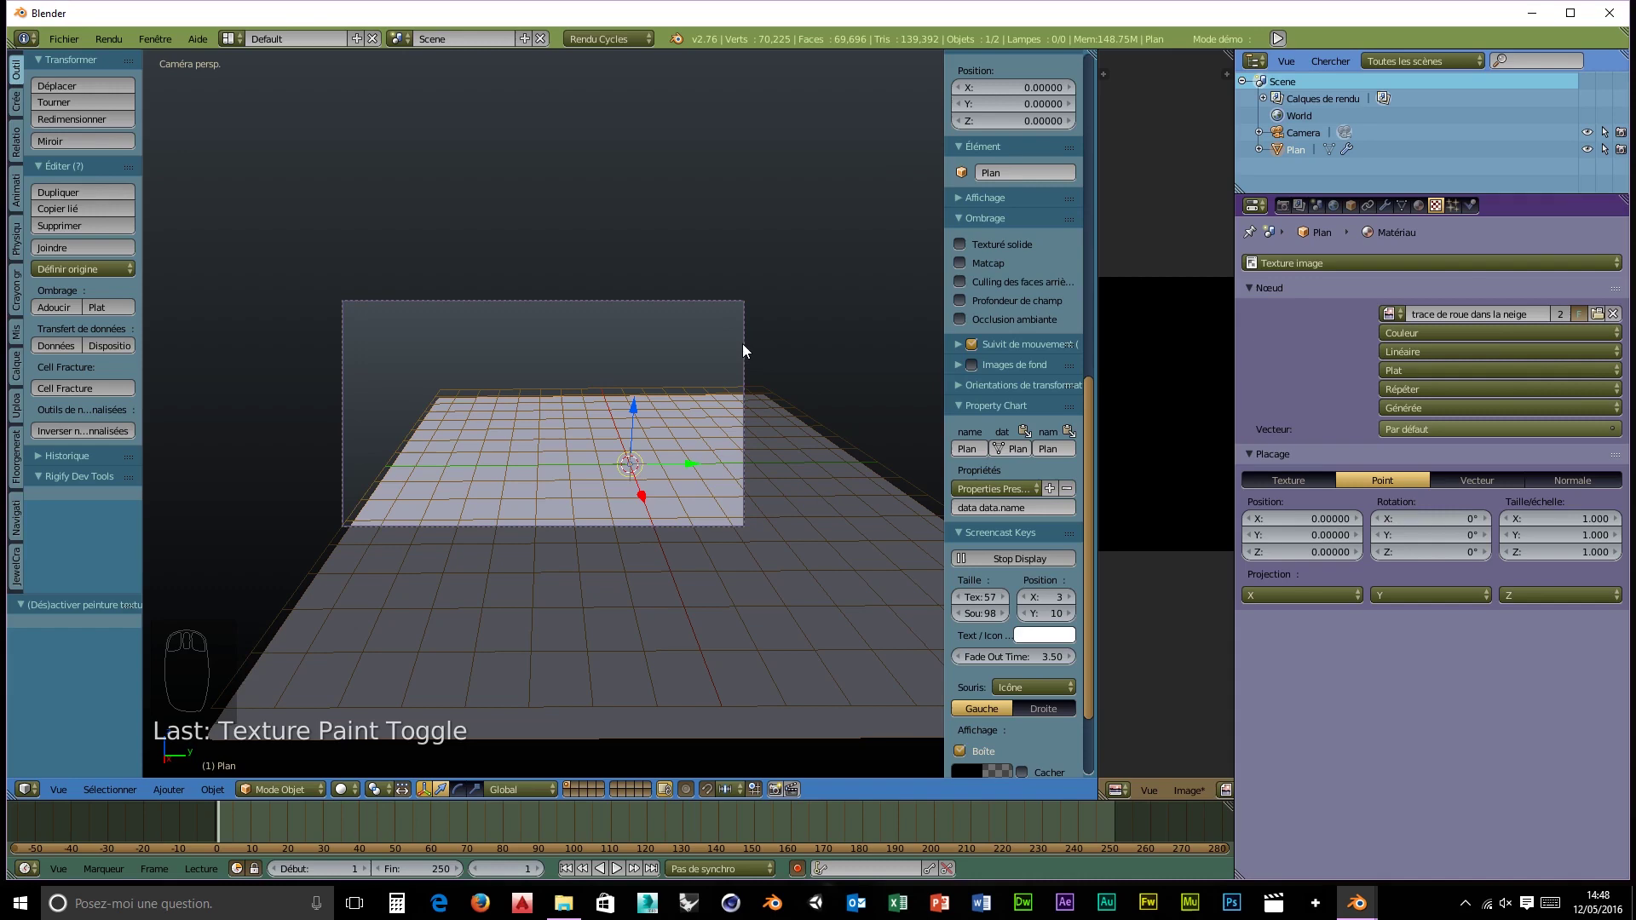
{"action": "left_click_drag", "start_coordinate": [750, 353], "coordinate": [1009, 296]}
{"action": "left_click_drag", "start_coordinate": [1009, 296], "coordinate": [1029, 279]}
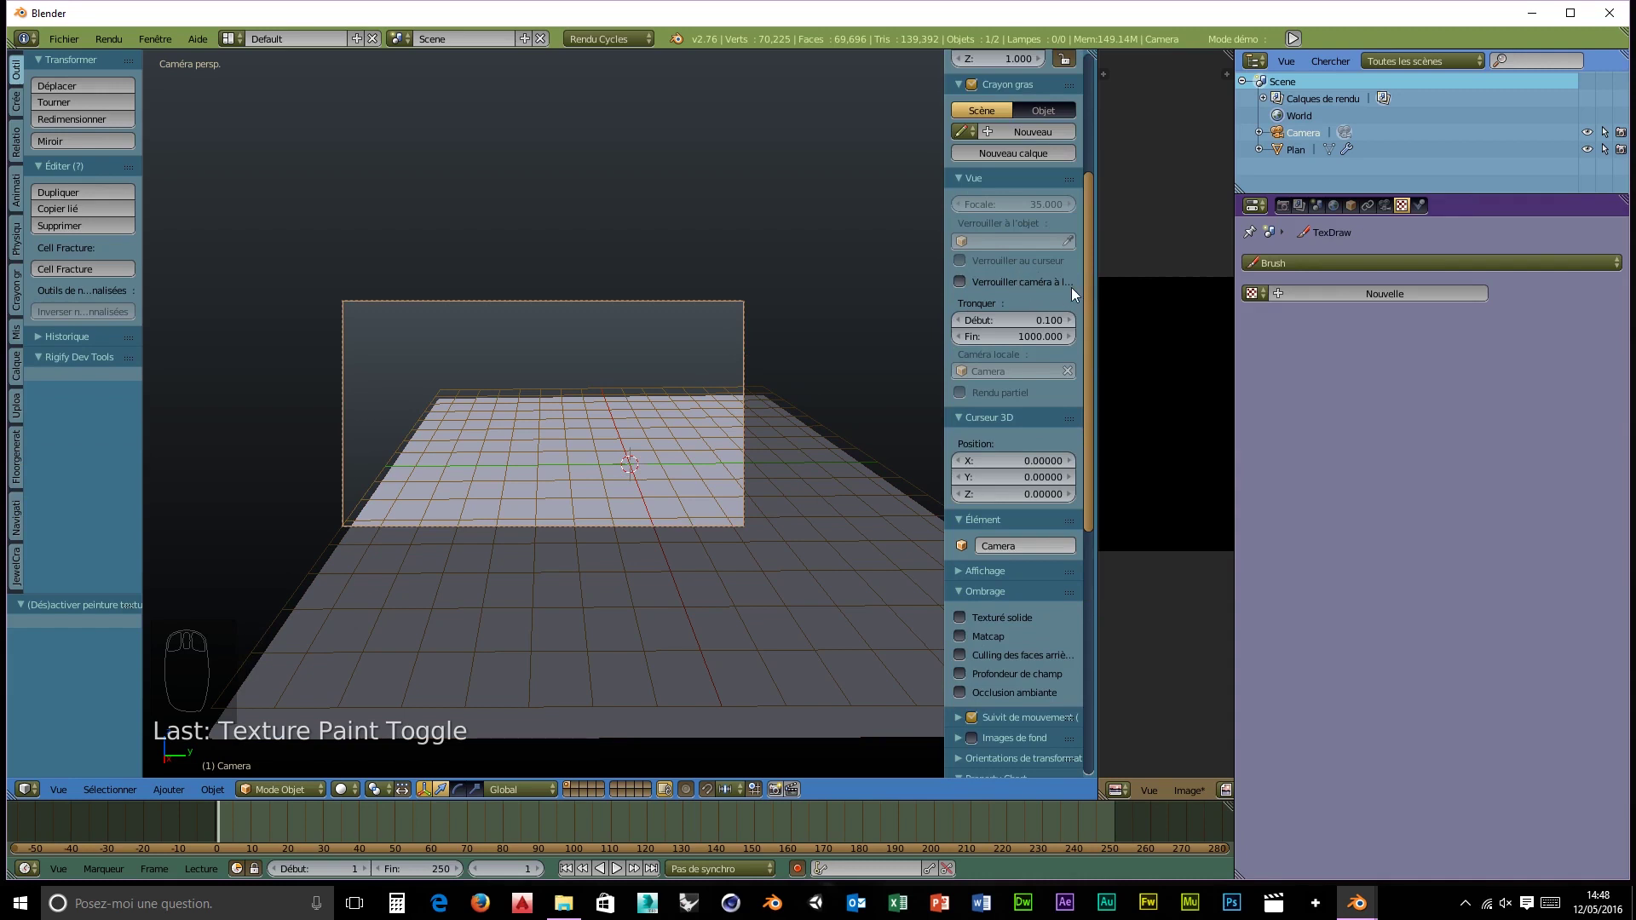
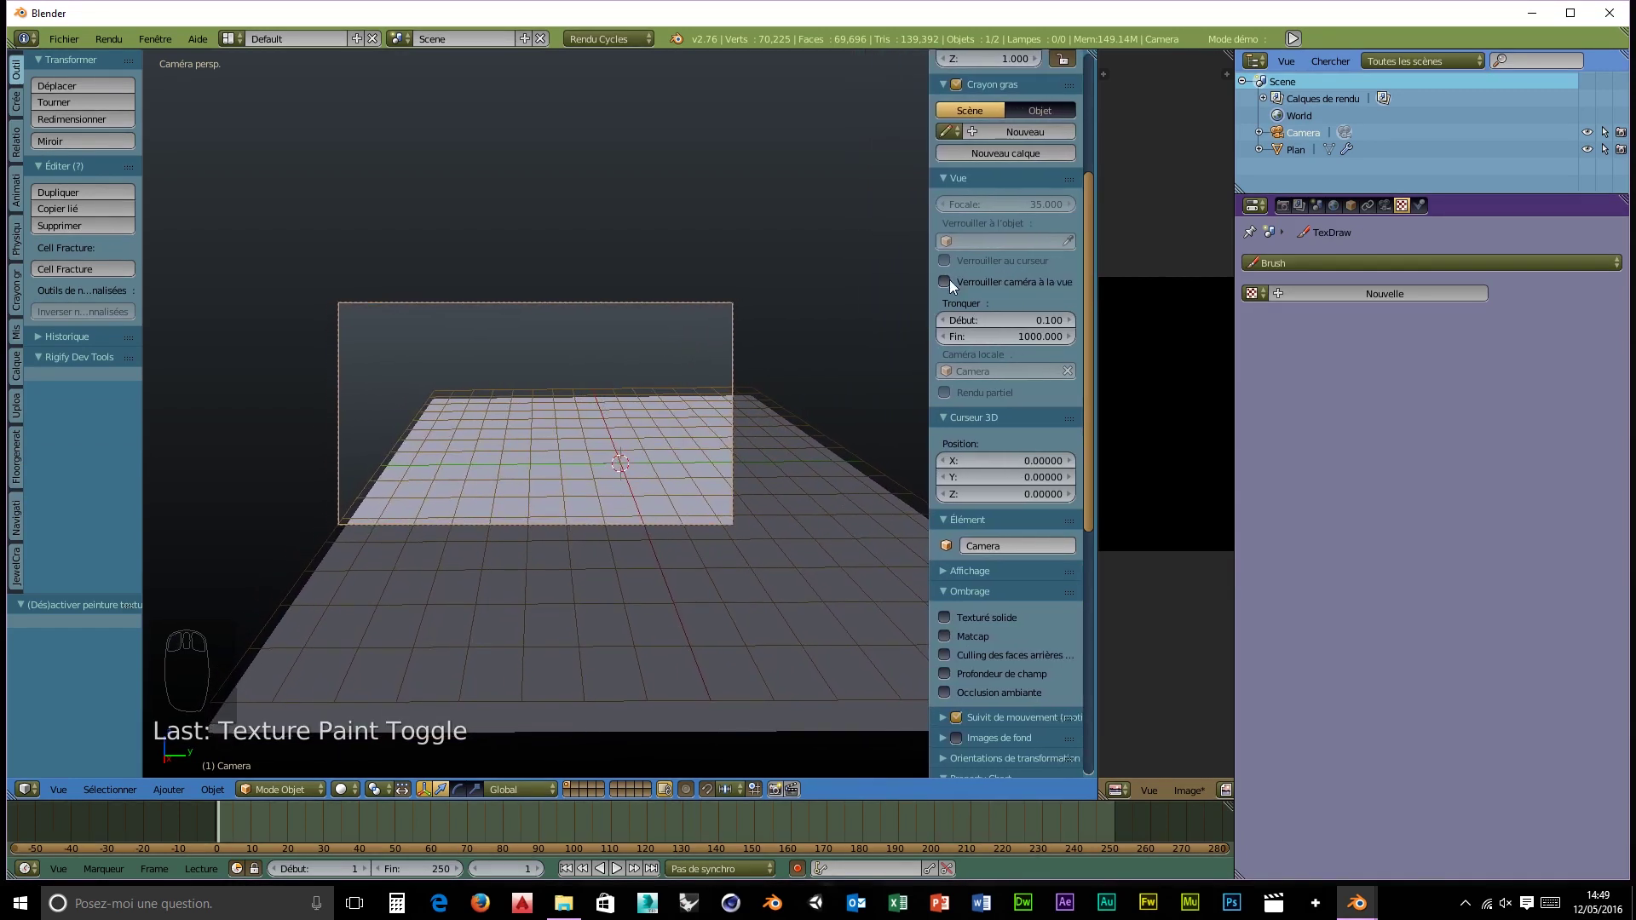
- Navigate the locked camera down near the ground, looking straight along the plane with the horizon high in frame
{"action": "left_click_drag", "start_coordinate": [947, 286], "coordinate": [623, 484]}
{"action": "left_click_drag", "start_coordinate": [623, 483], "coordinate": [672, 445]}
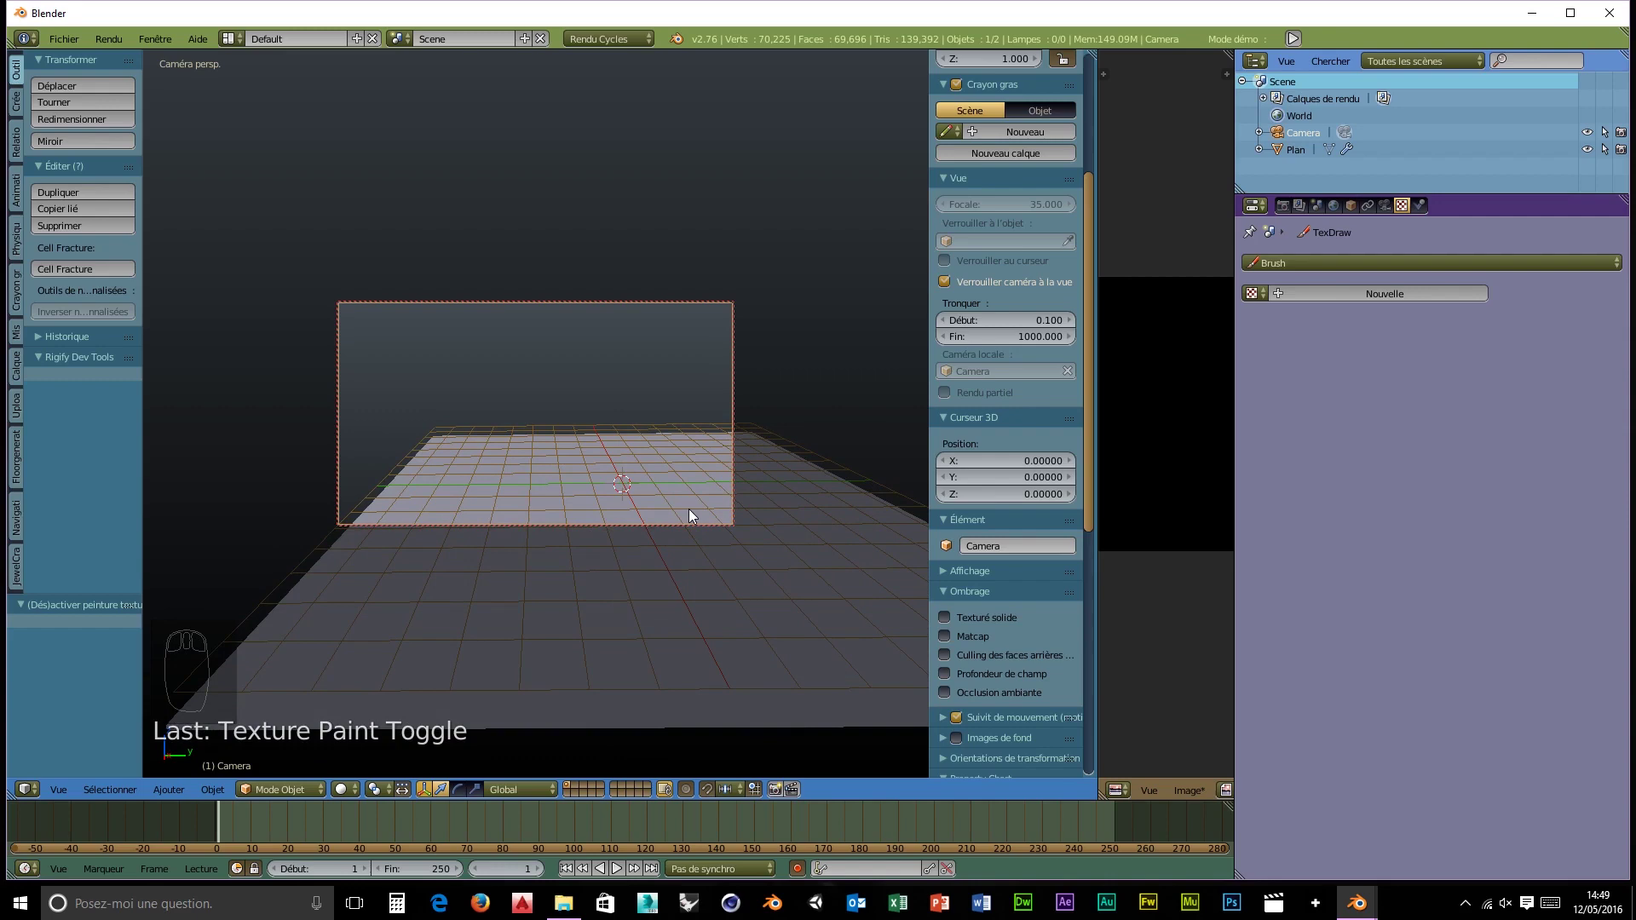
{"action": "left_click_drag", "start_coordinate": [691, 501], "coordinate": [606, 533]}
{"action": "left_click_drag", "start_coordinate": [603, 536], "coordinate": [600, 551]}
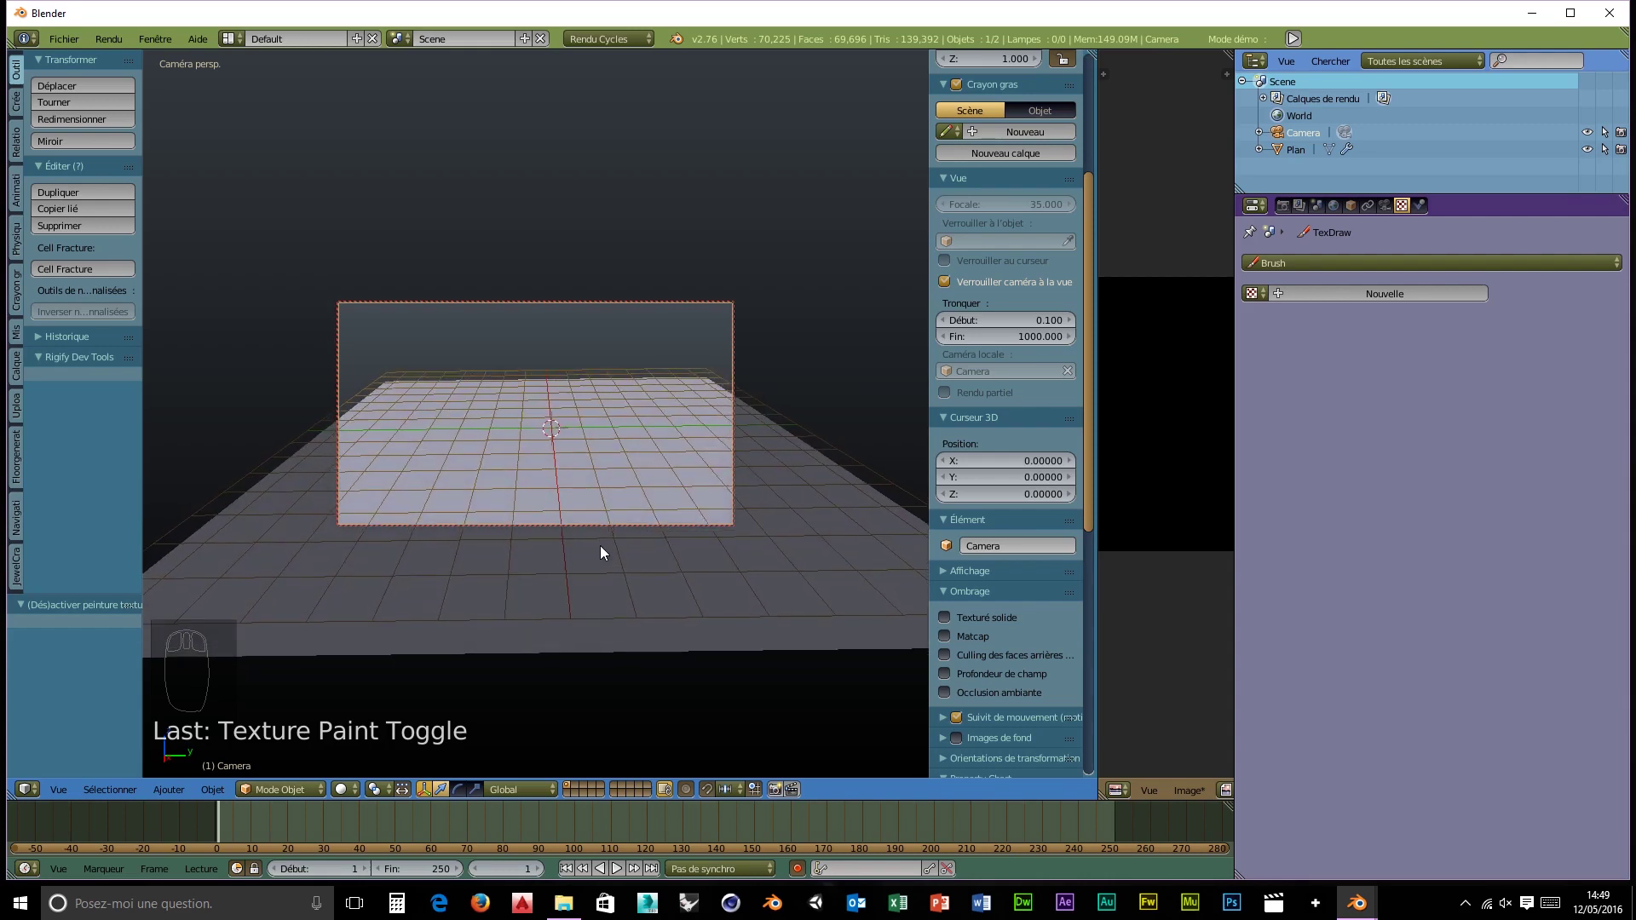
{"action": "left_click_drag", "start_coordinate": [597, 562], "coordinate": [466, 723]}
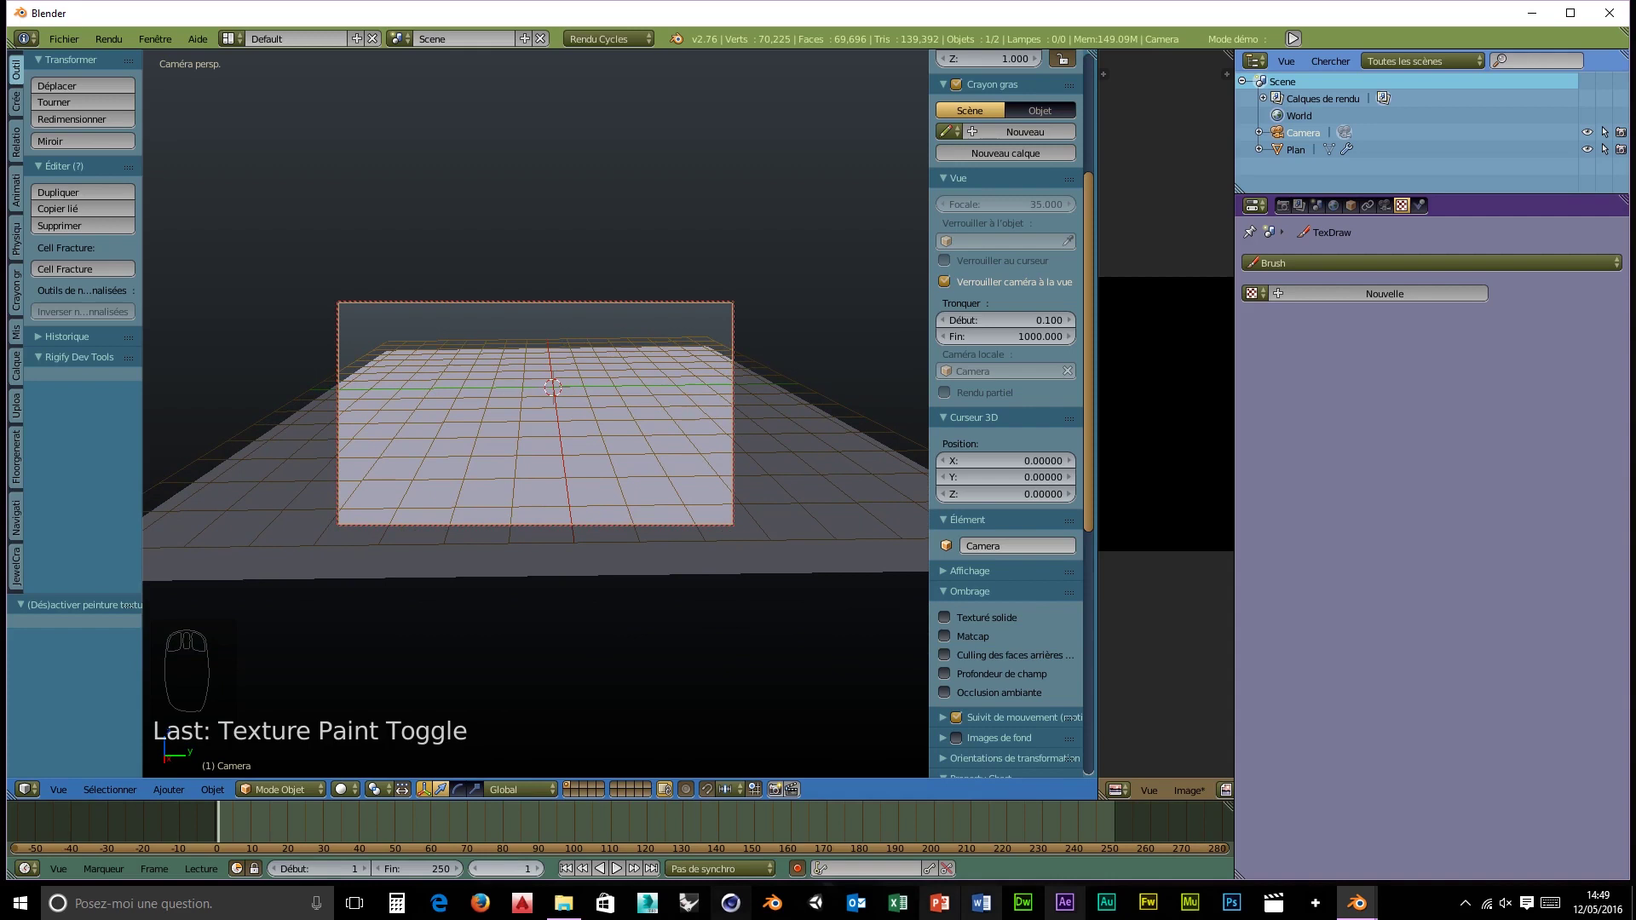
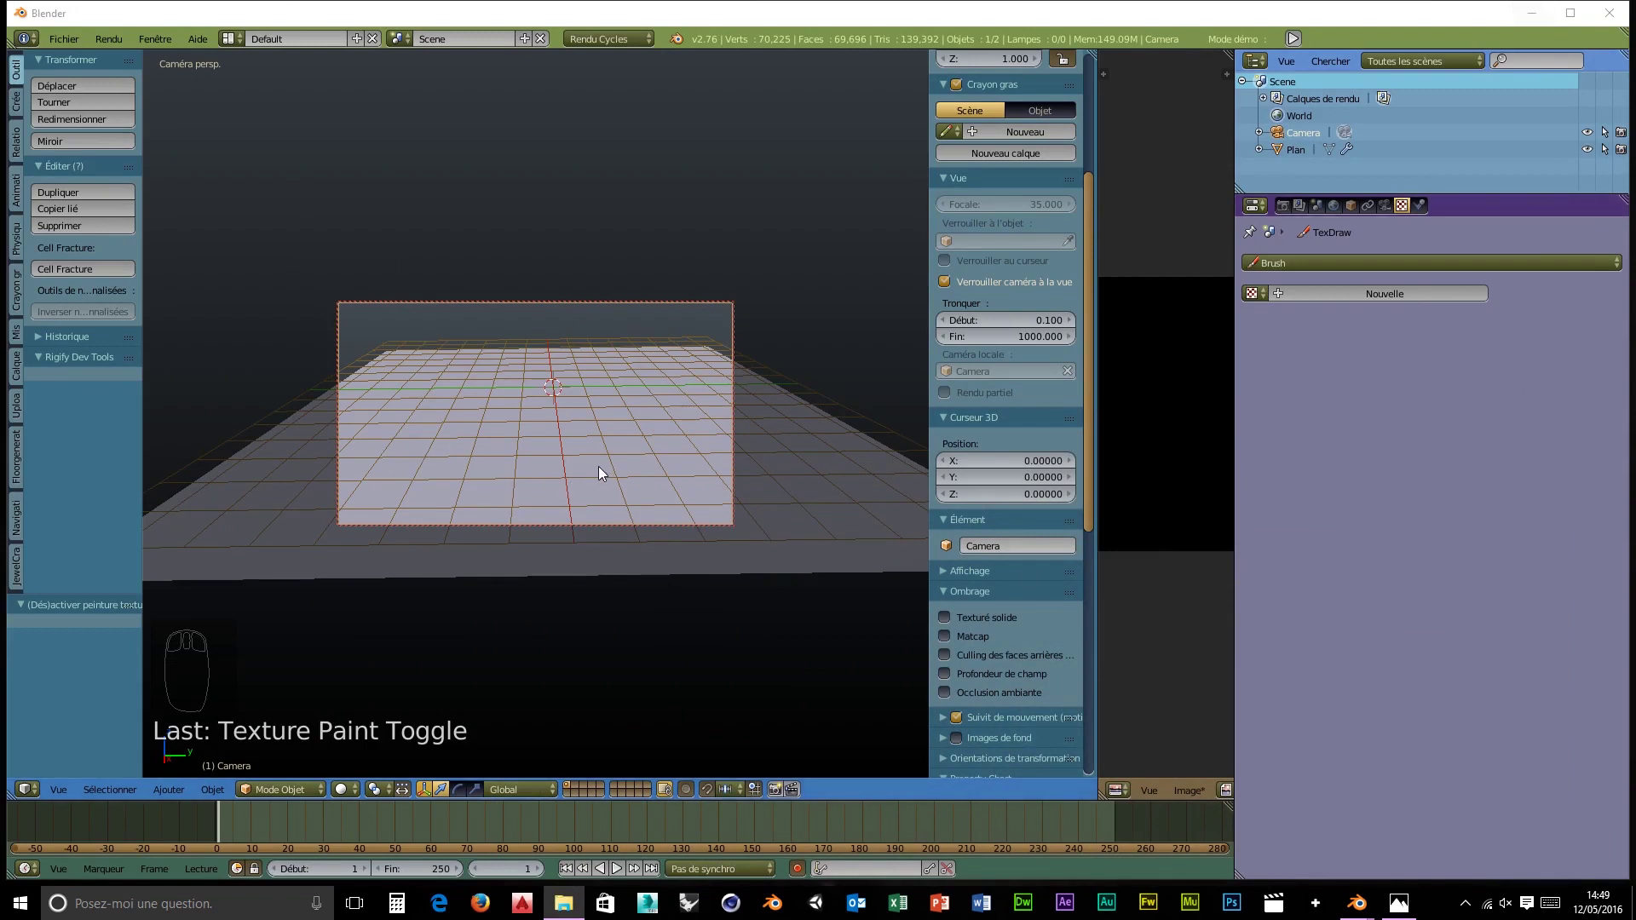
{"action": "left_click_drag", "start_coordinate": [603, 474], "coordinate": [599, 454]}
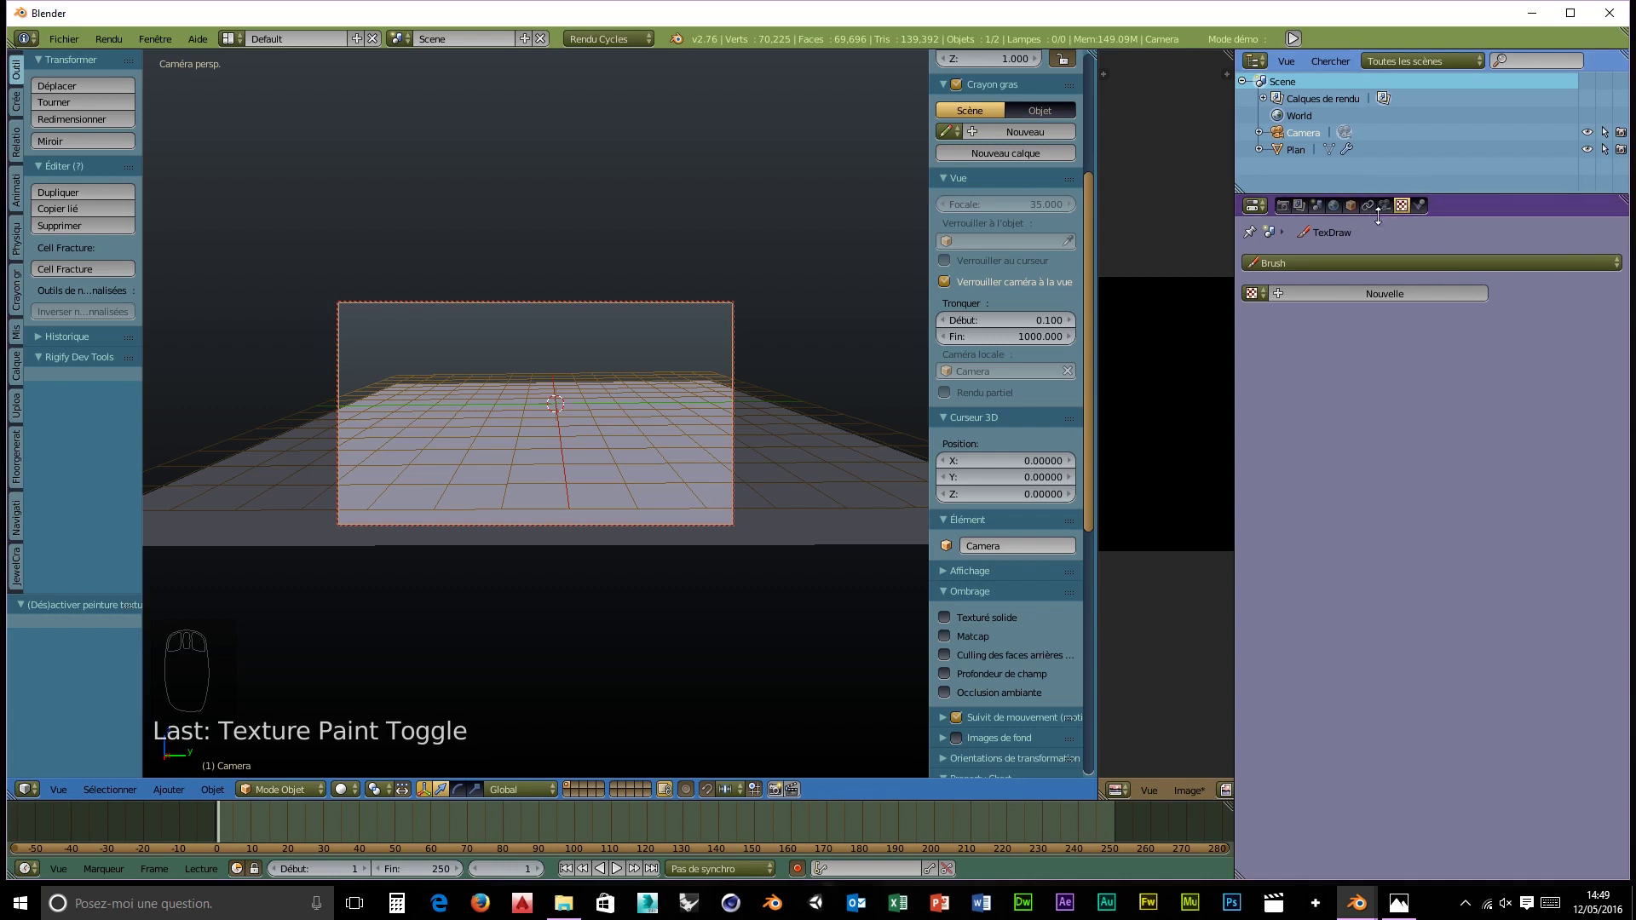
- Set the camera's Passepartout Alpha to 1.0 so the area outside the frame is fully dark
{"action": "left_click_drag", "start_coordinate": [1392, 217], "coordinate": [350, 441]}
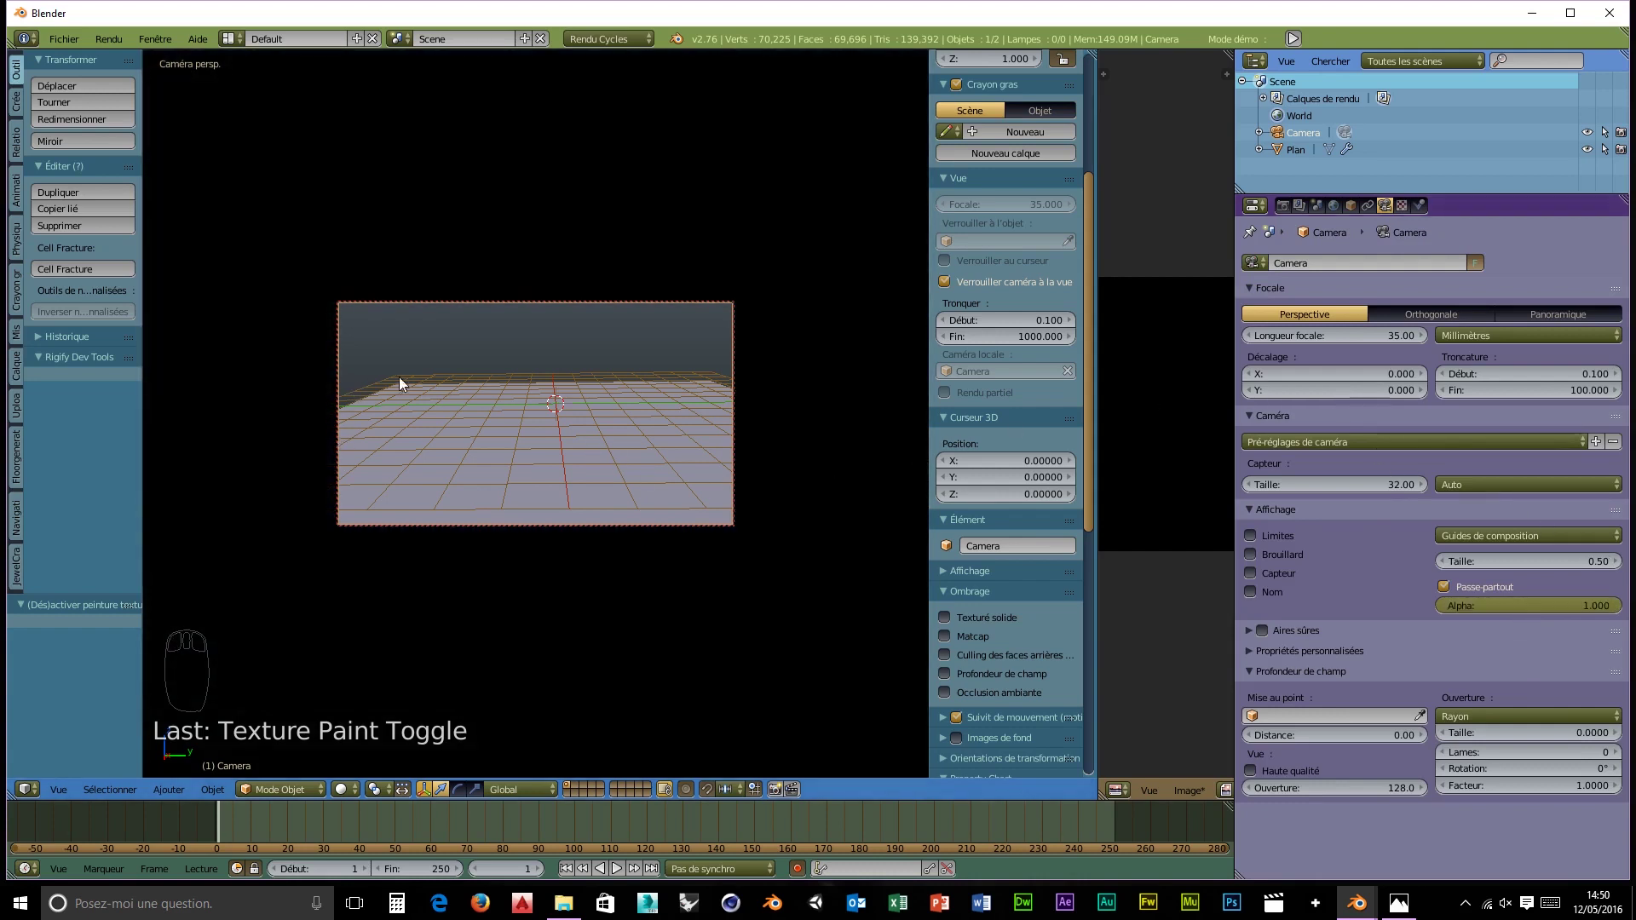
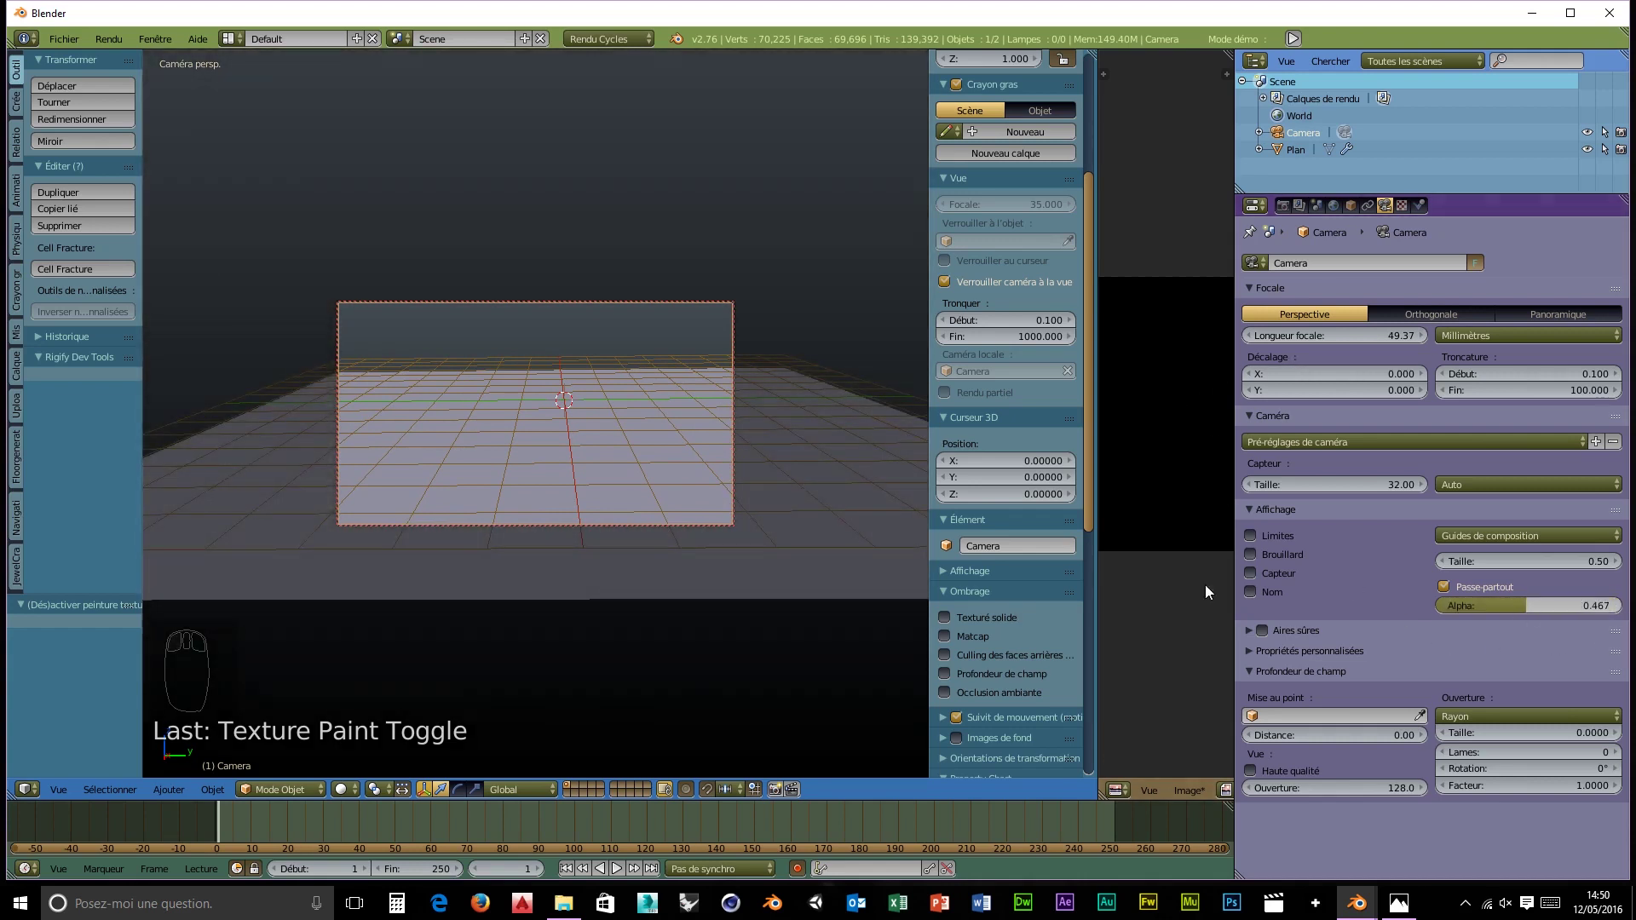
{"action": "left_click_drag", "start_coordinate": [529, 434], "coordinate": [509, 412]}
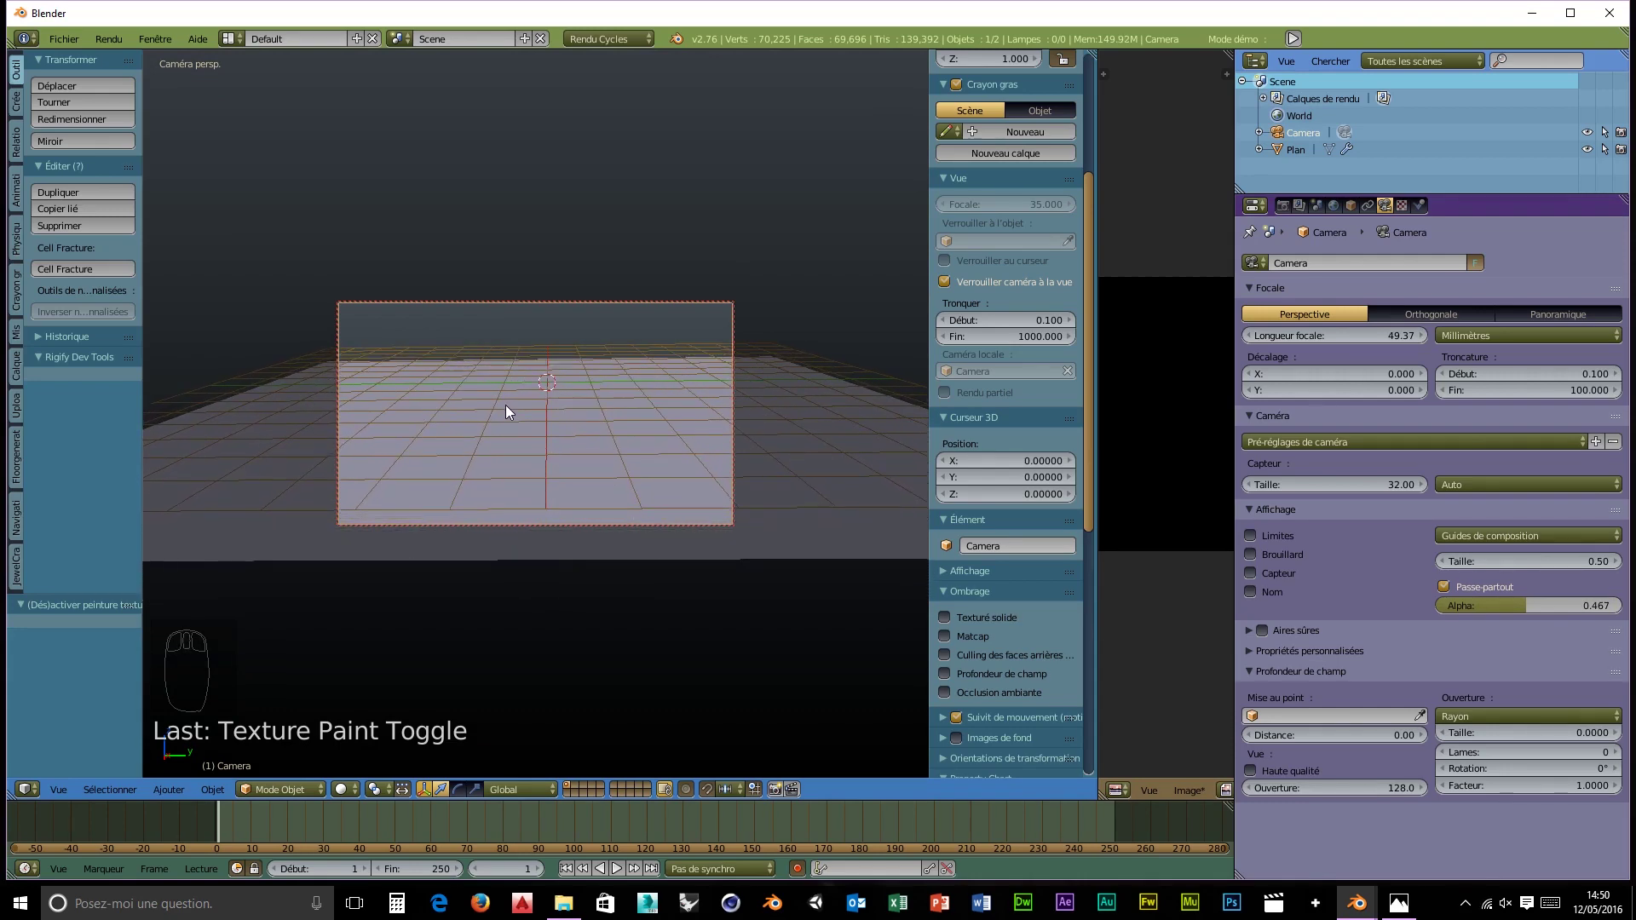
{"action": "left_click_drag", "start_coordinate": [521, 428], "coordinate": [521, 423]}
{"action": "left_click_drag", "start_coordinate": [536, 437], "coordinate": [534, 519]}
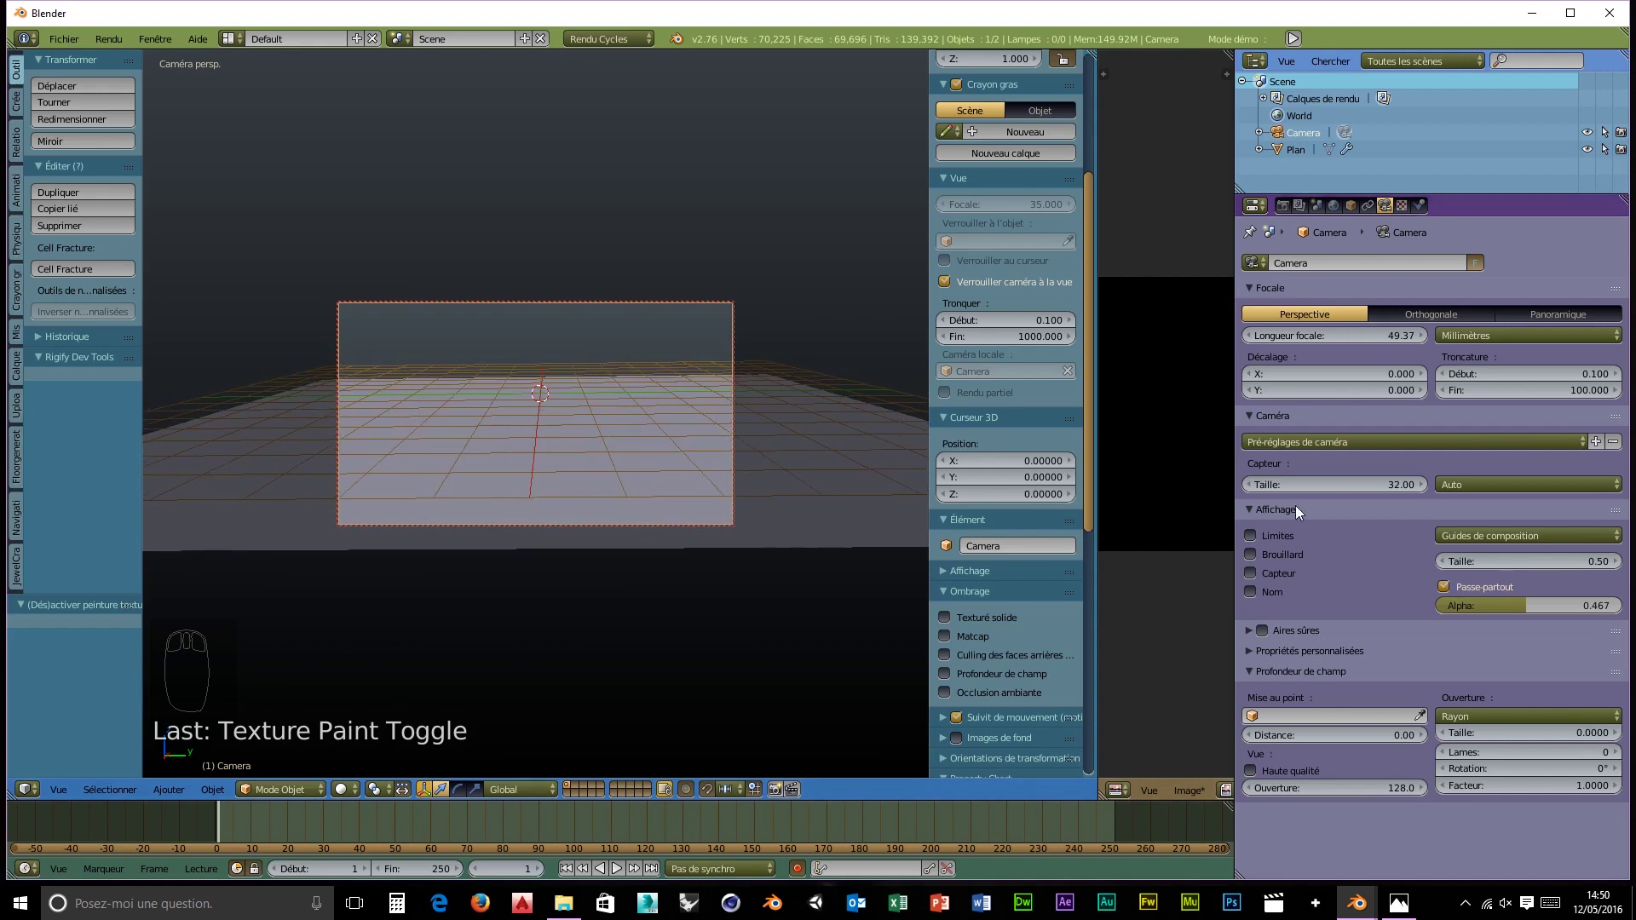
{"action": "left_click_drag", "start_coordinate": [1531, 616], "coordinate": [457, 574]}
{"action": "scroll", "scroll_direction": "up", "scroll_amount": 3}
{"action": "left_click_drag", "start_coordinate": [457, 575], "coordinate": [706, 495]}
{"action": "scroll", "scroll_direction": "down", "scroll_amount": 3}
{"action": "middle_click", "coordinate": [685, 512]}
{"action": "scroll", "scroll_direction": "up", "scroll_amount": 3}
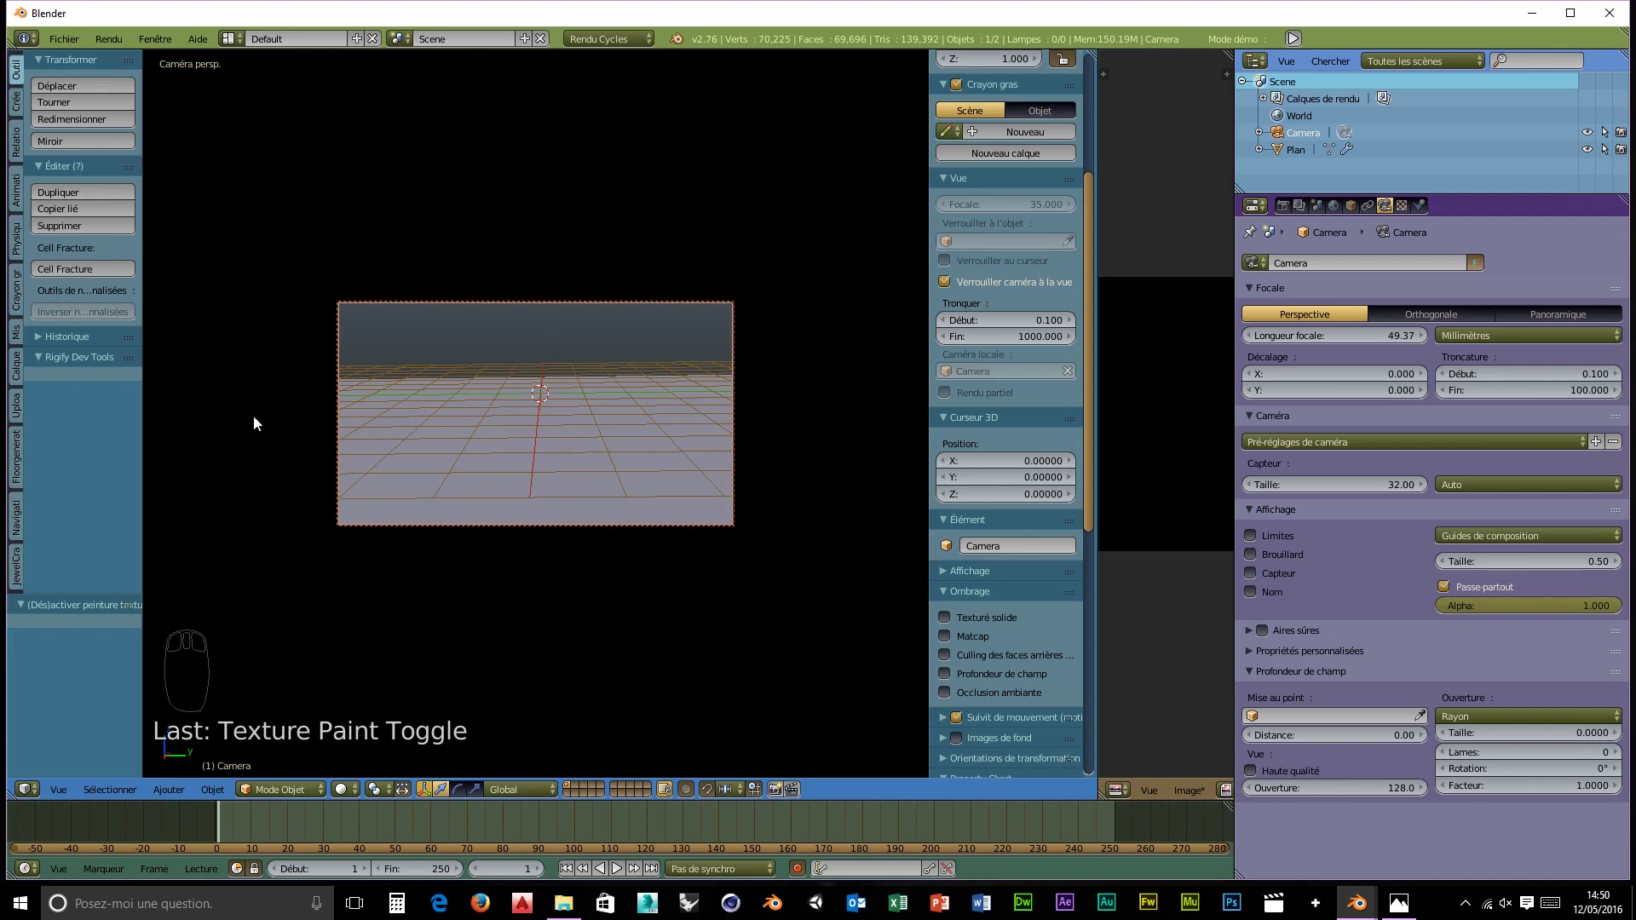
{"action": "scroll", "scroll_direction": "up", "scroll_amount": 3}
{"action": "left_click_drag", "start_coordinate": [266, 423], "coordinate": [264, 423]}
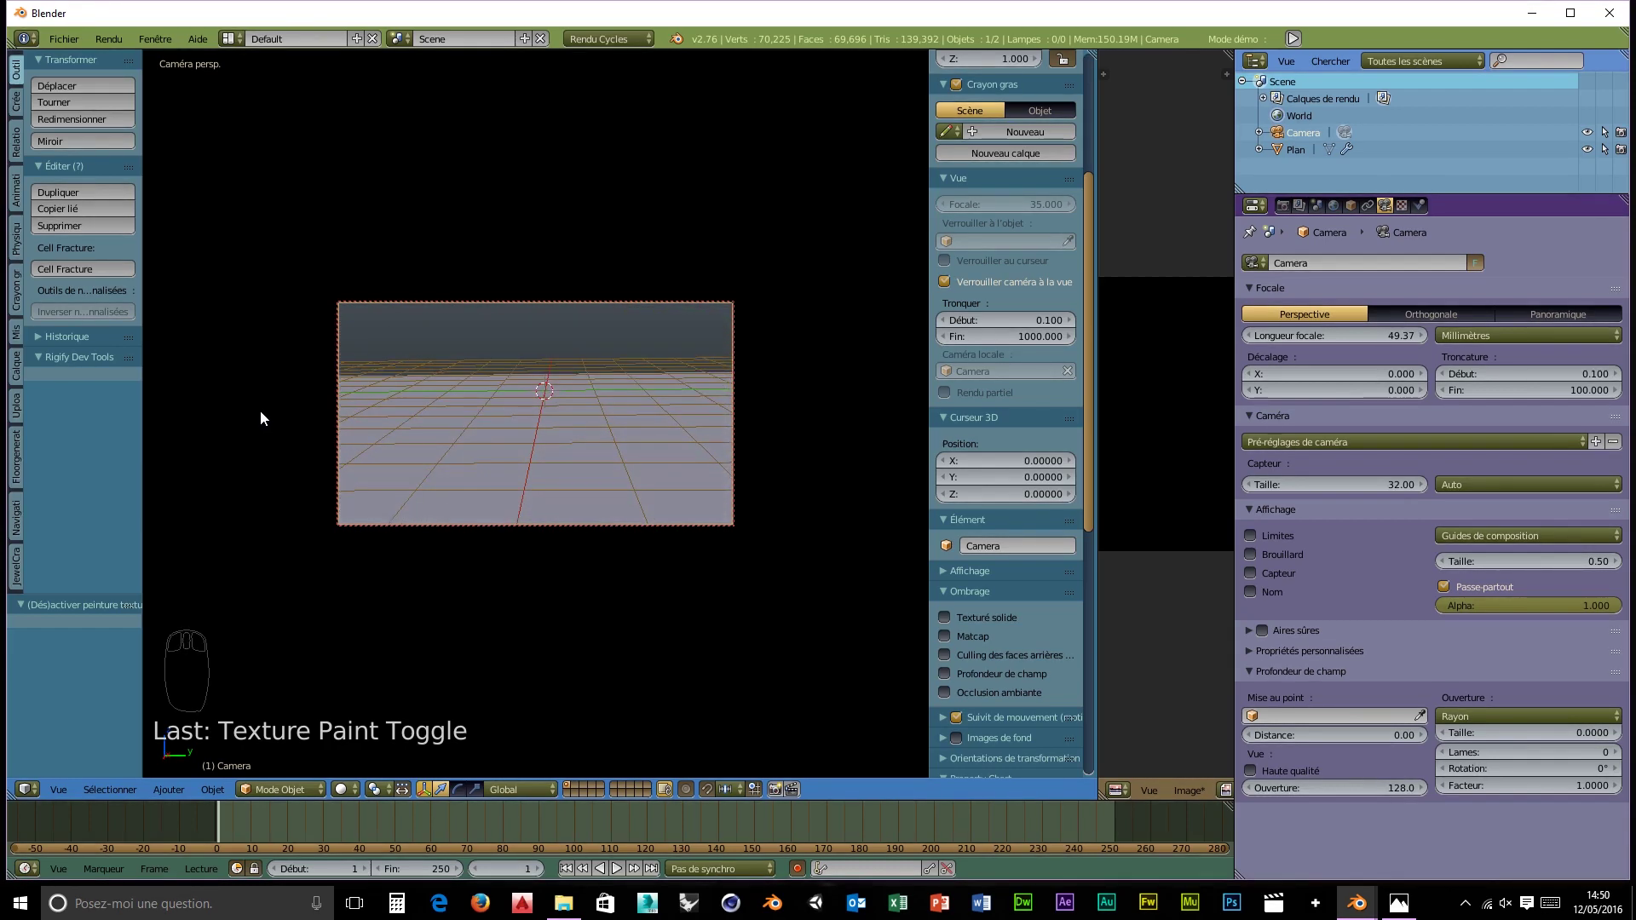
- Undo the passepartout change and enable the Rigify add-on, bringing up the Armature add choices
{"action": "key", "text": "ctrl+z"}
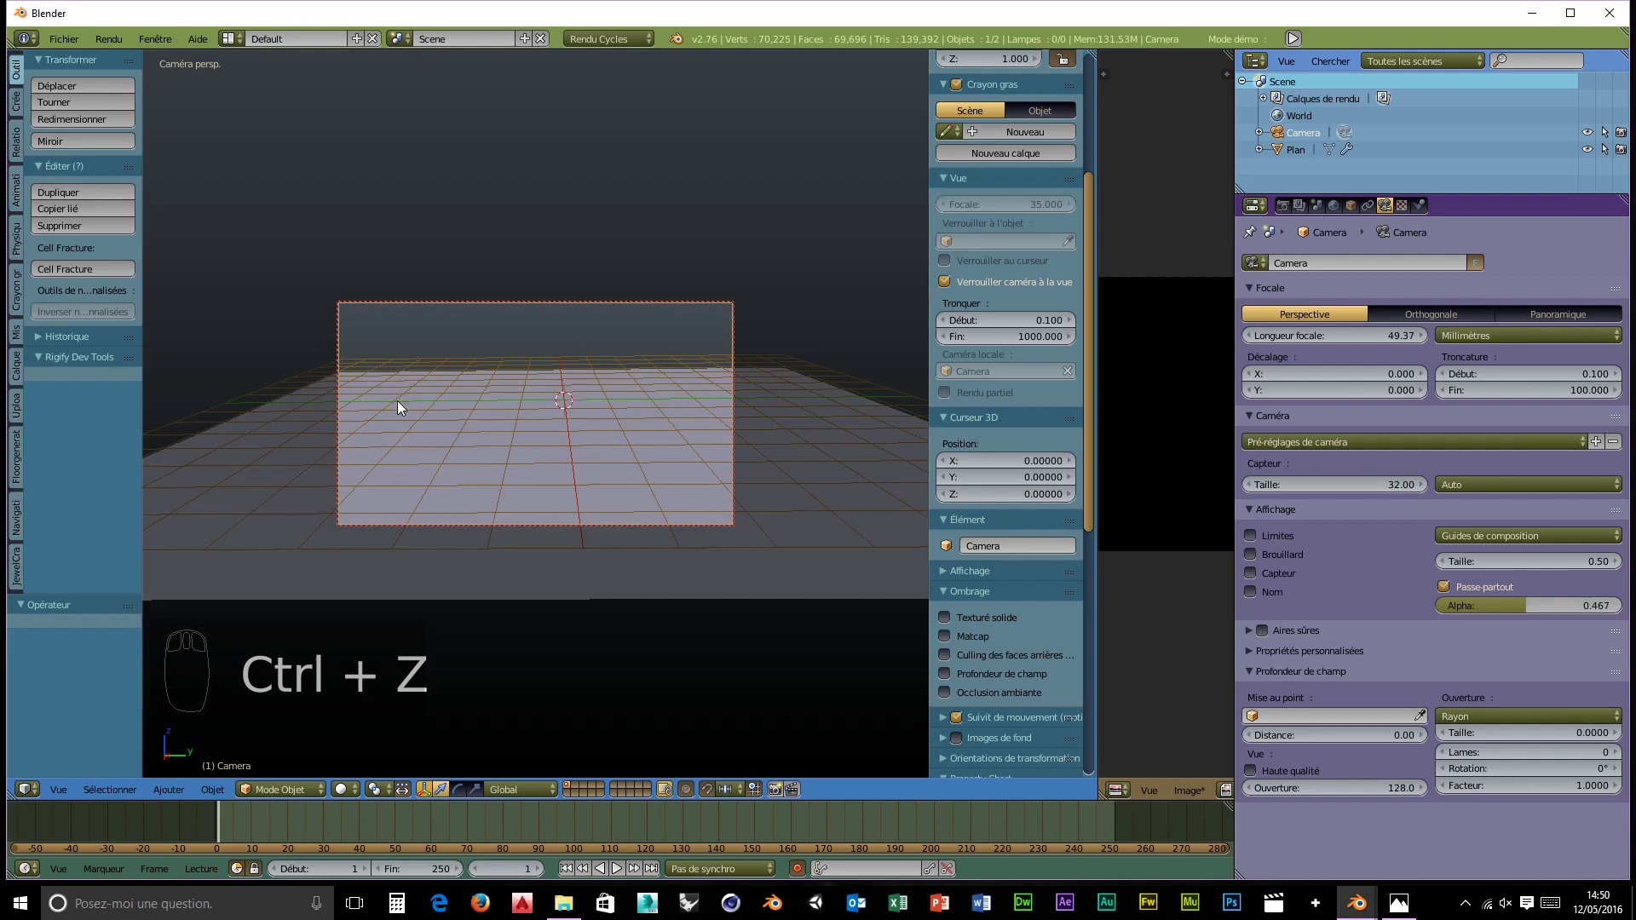
{"action": "left_click_drag", "start_coordinate": [955, 285], "coordinate": [323, 434]}
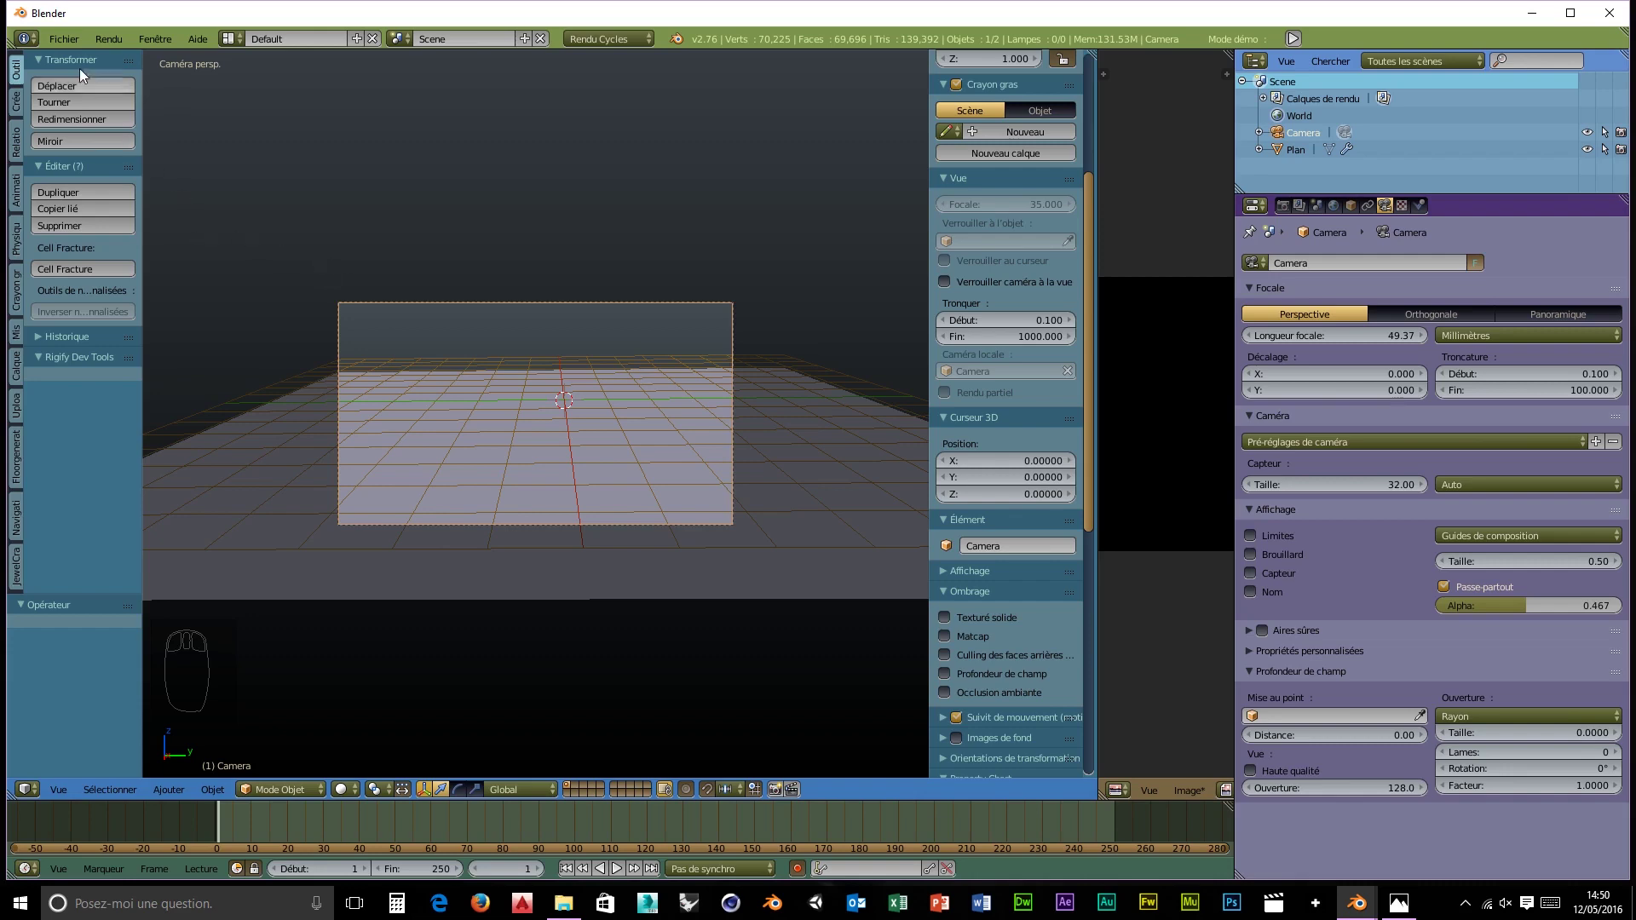
{"action": "left_click_drag", "start_coordinate": [66, 39], "coordinate": [128, 307]}
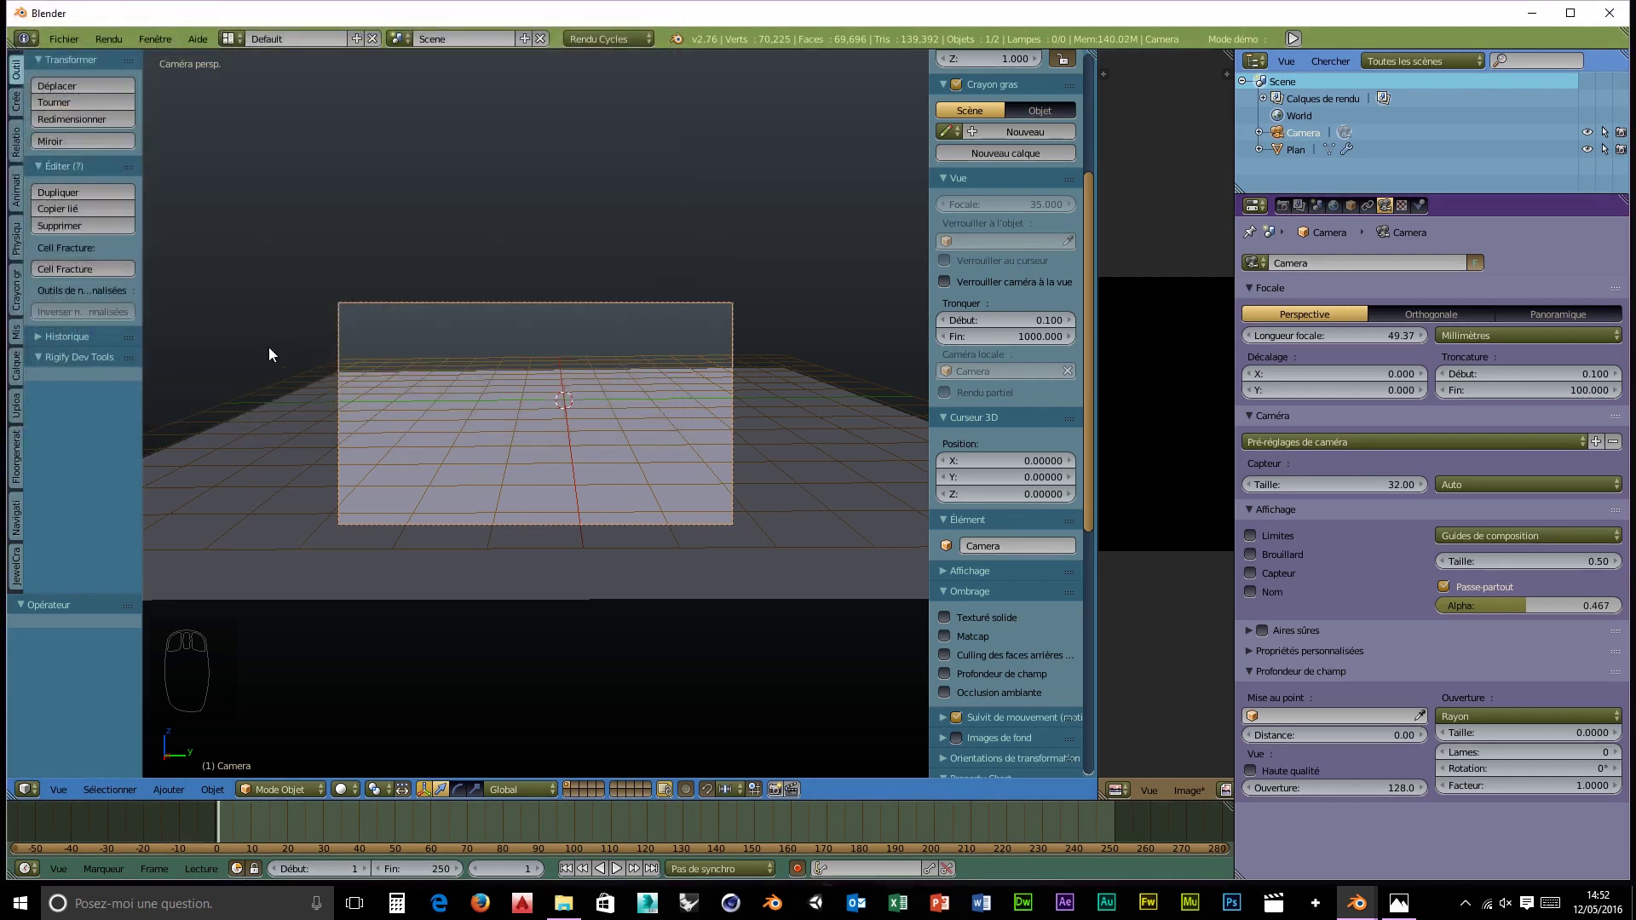
- Add a Human (Meta-Rig) armature and move it left to near the edge of the camera frame
{"action": "key", "text": "shift+a"}
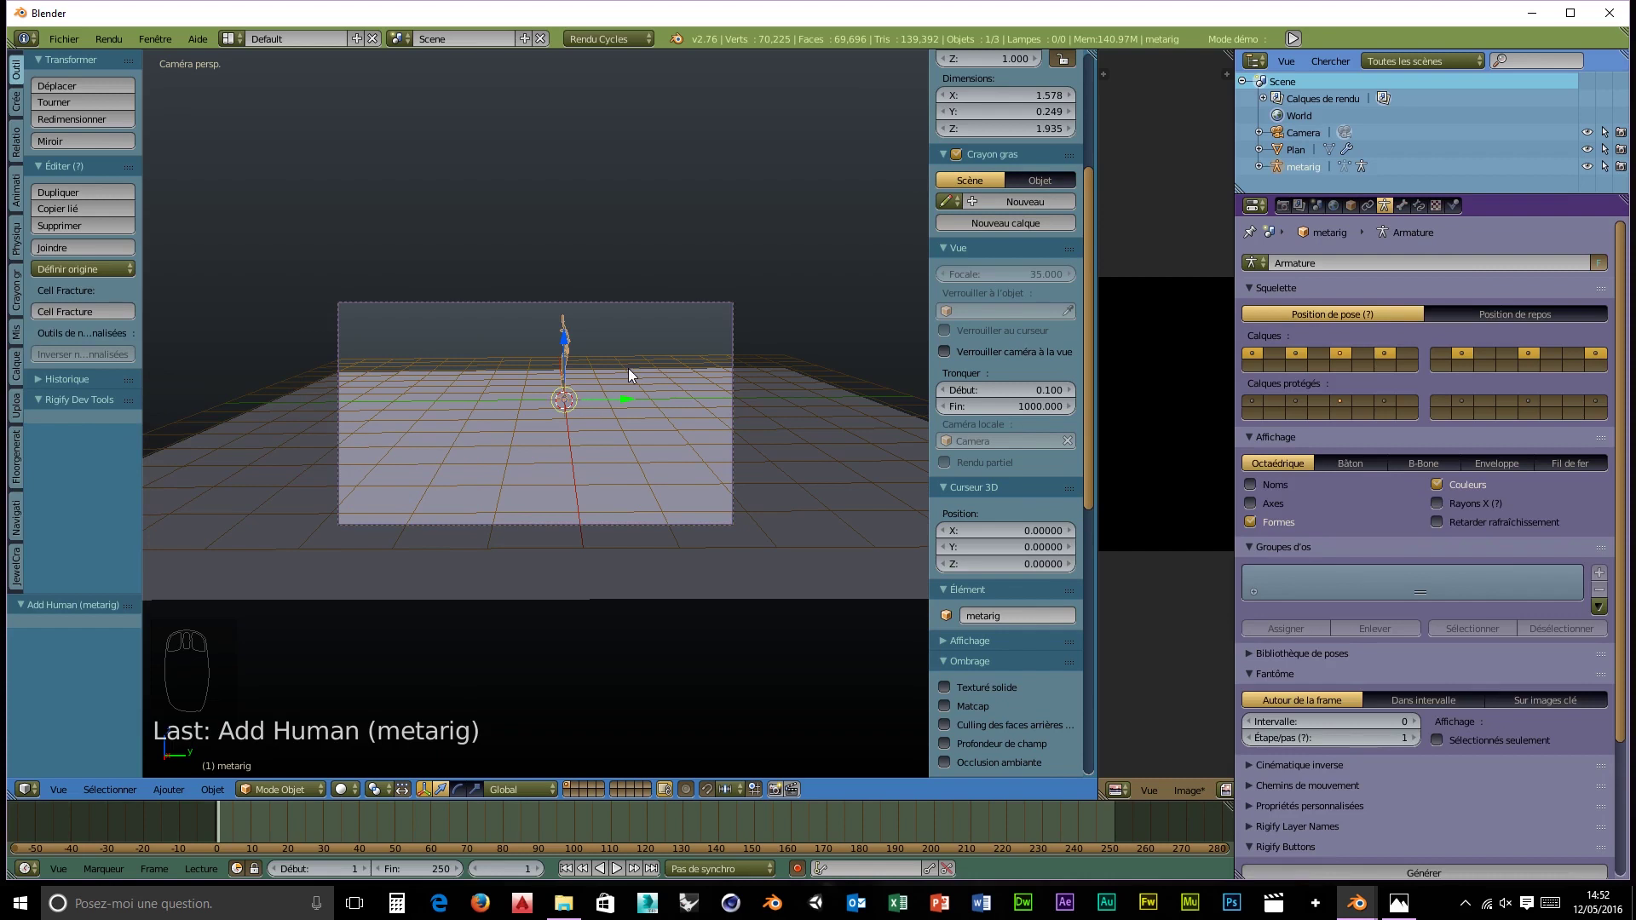
{"action": "key", "text": "r"}
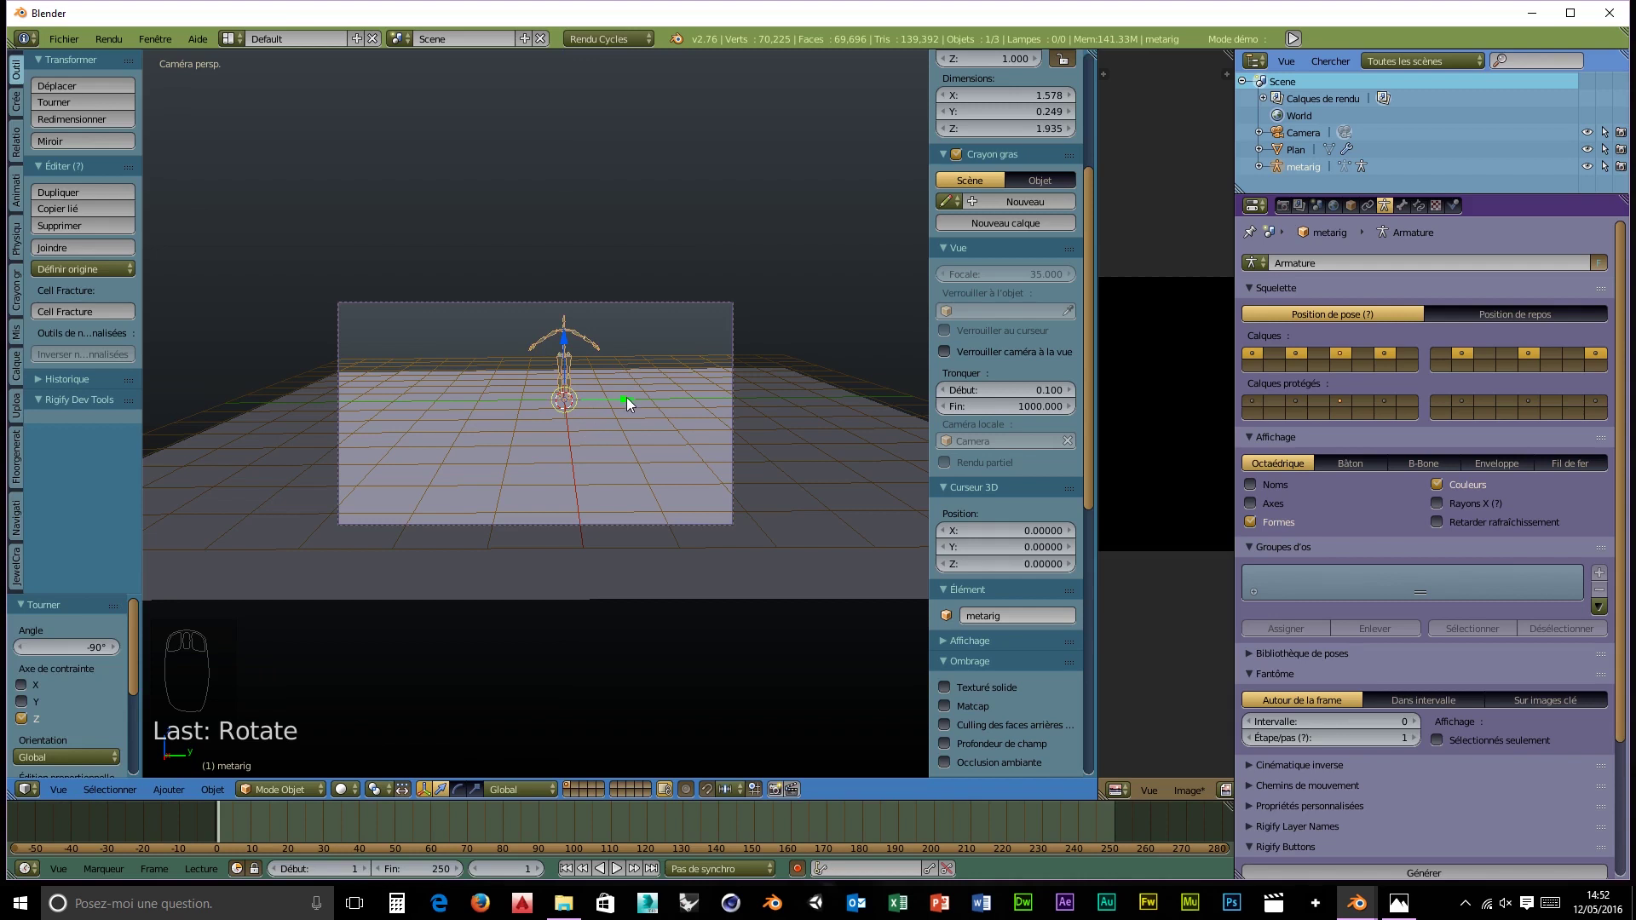
{"action": "left_click_drag", "start_coordinate": [623, 408], "coordinate": [420, 417]}
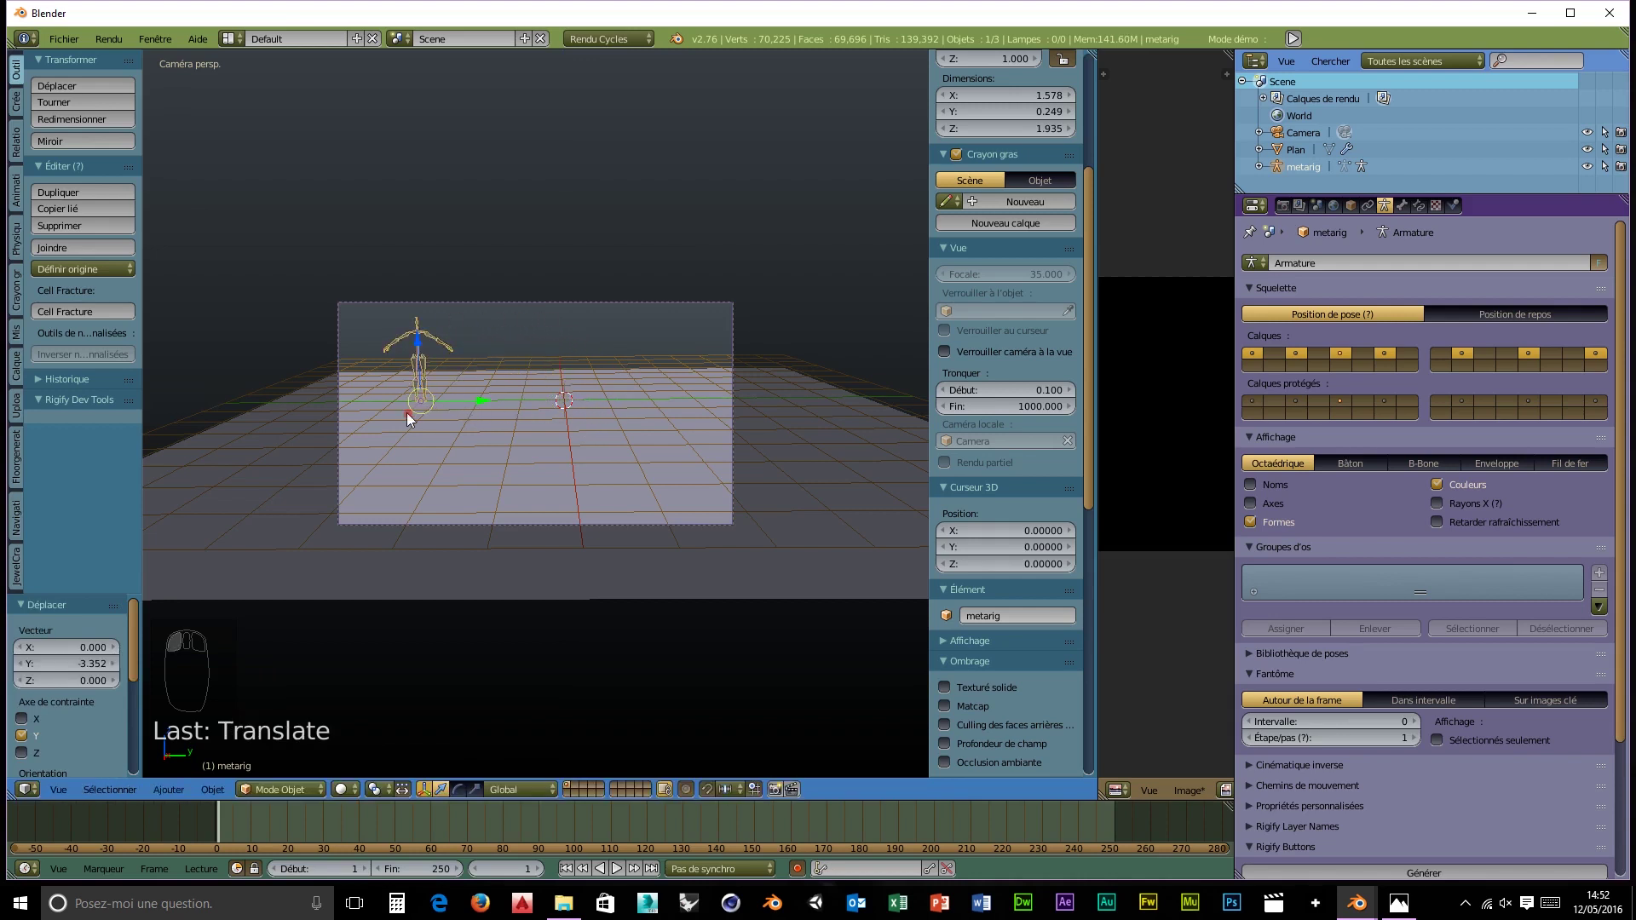
{"action": "left_click_drag", "start_coordinate": [414, 423], "coordinate": [410, 482]}
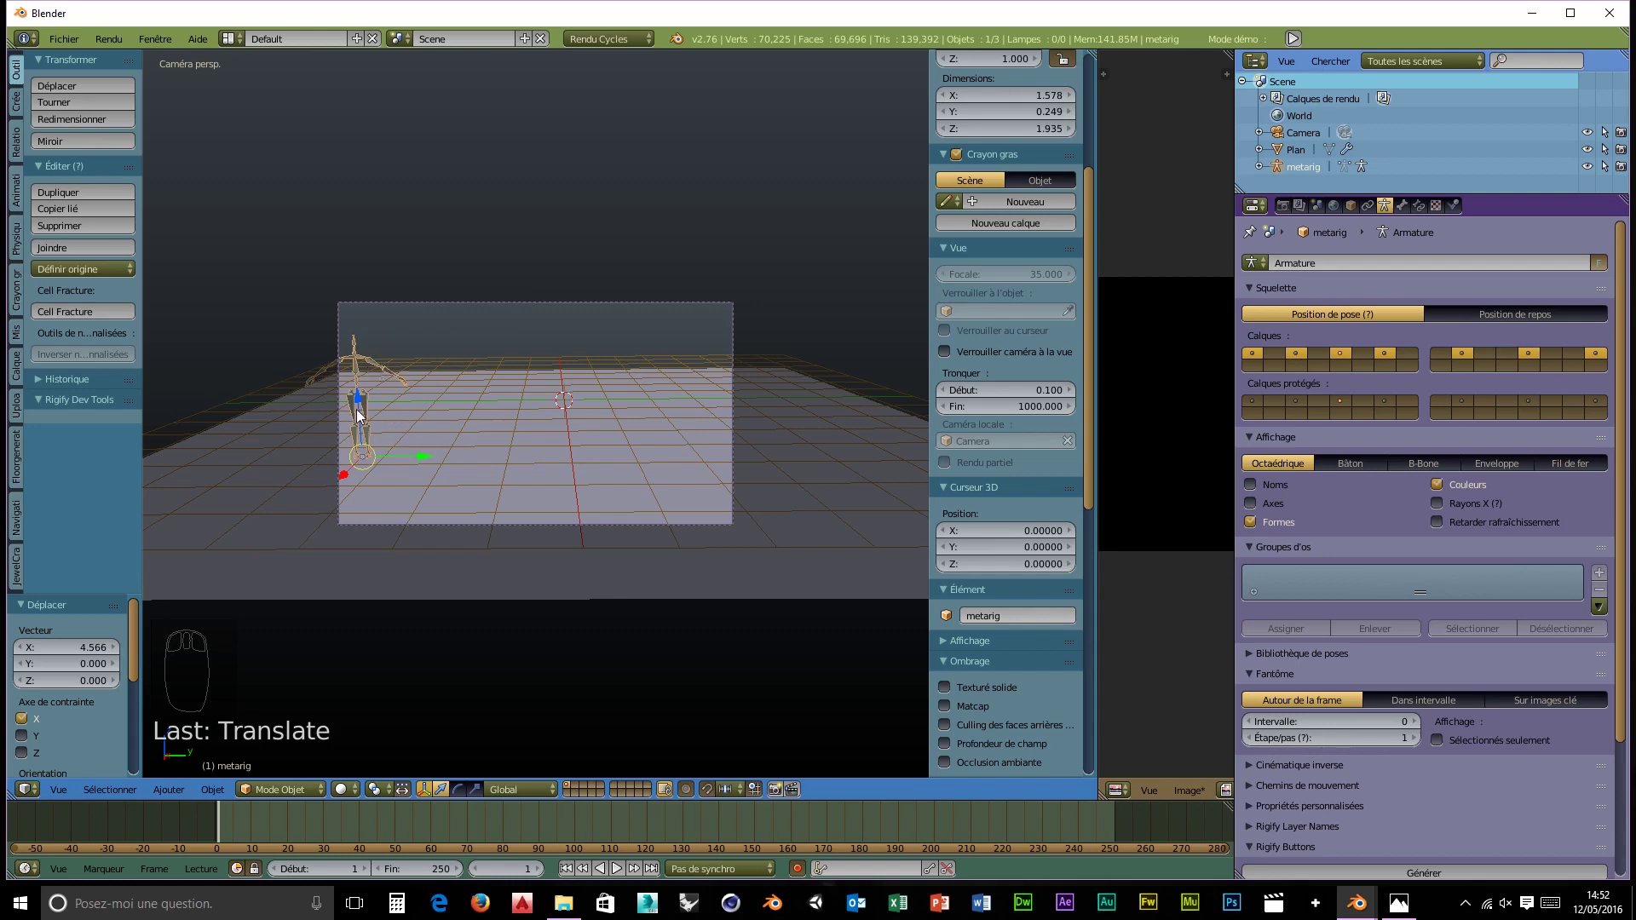
- Rotate the rig -90° on Z and scale it down to about 0.878
{"action": "key", "text": "n"}
{"action": "key", "text": "n"}
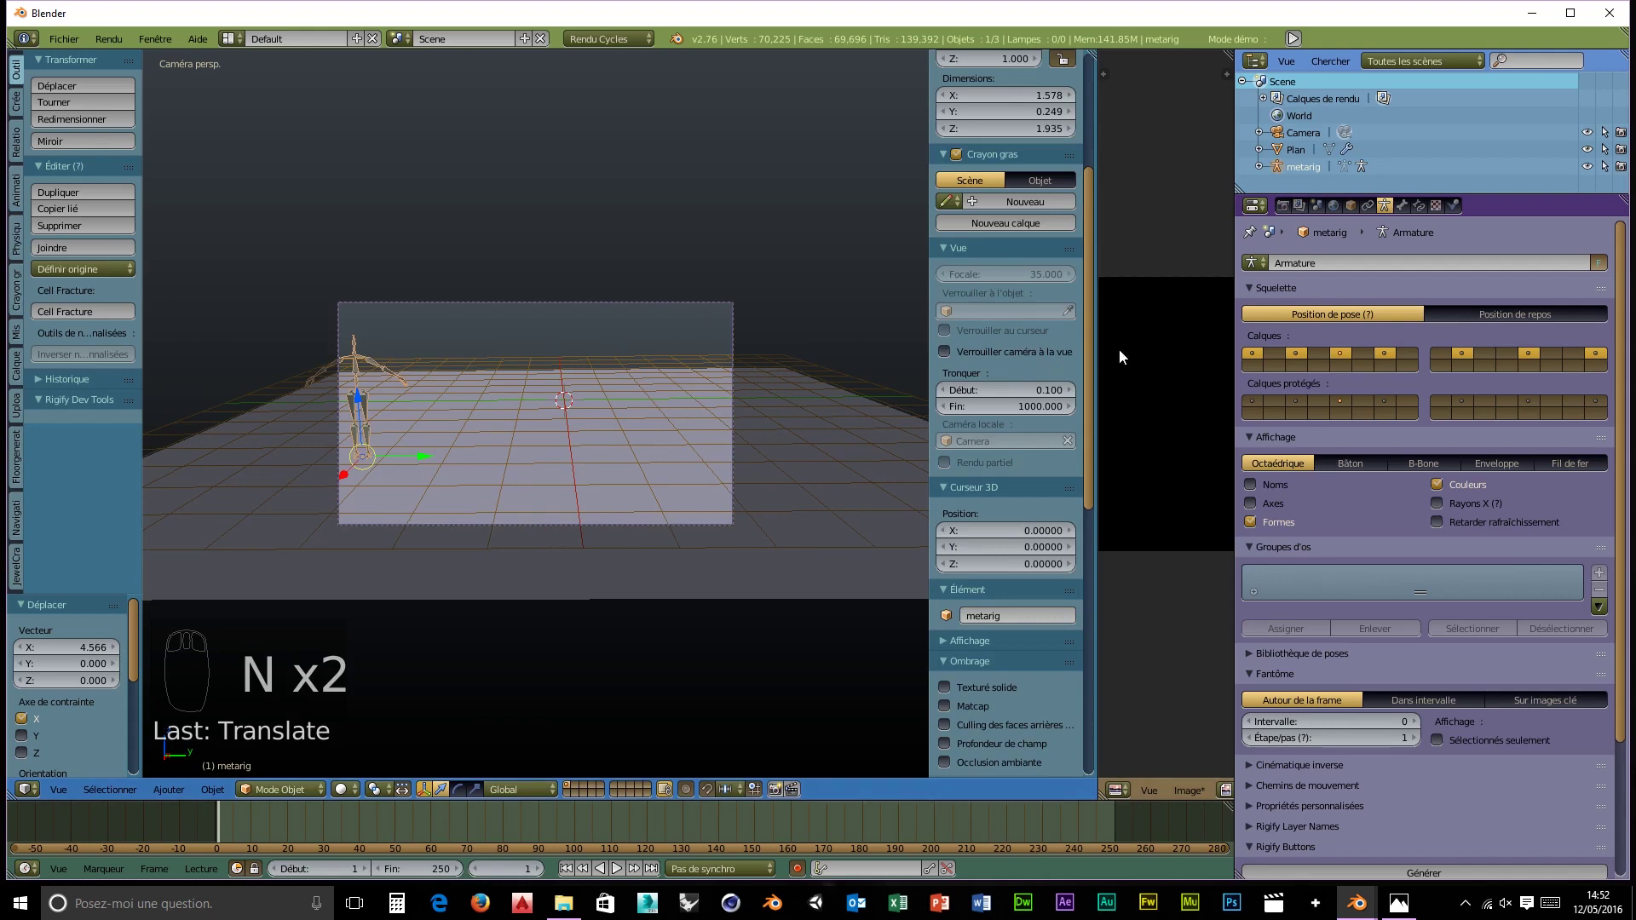
{"action": "left_click_drag", "start_coordinate": [1102, 387], "coordinate": [1046, 381]}
{"action": "left_click", "coordinate": [1047, 380]}
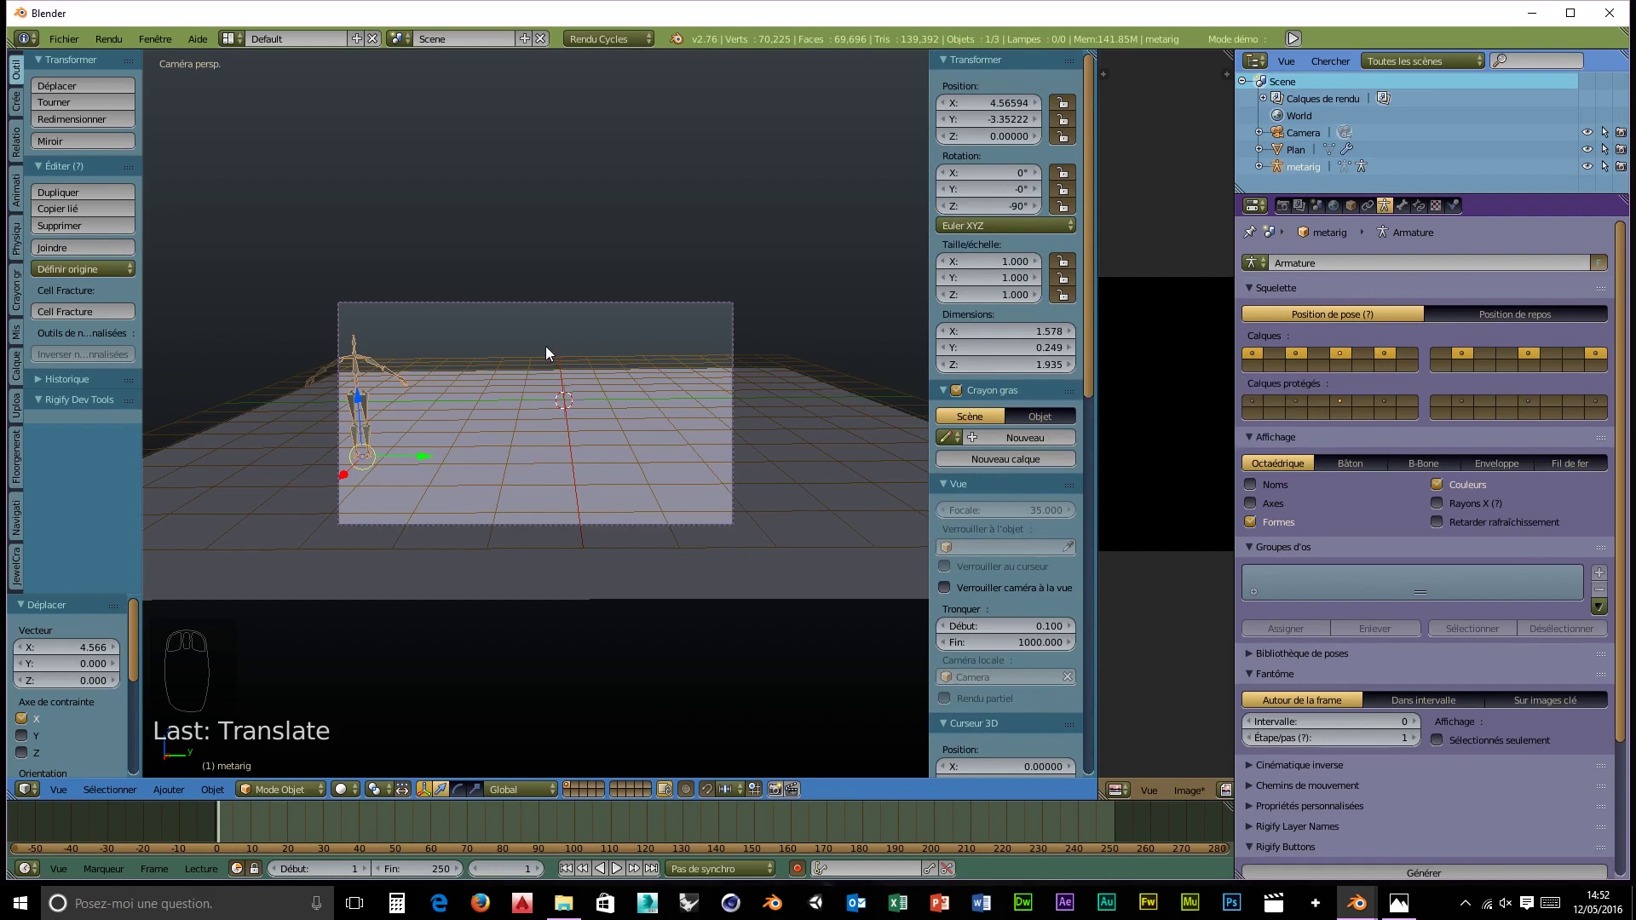
{"action": "key", "text": "s"}
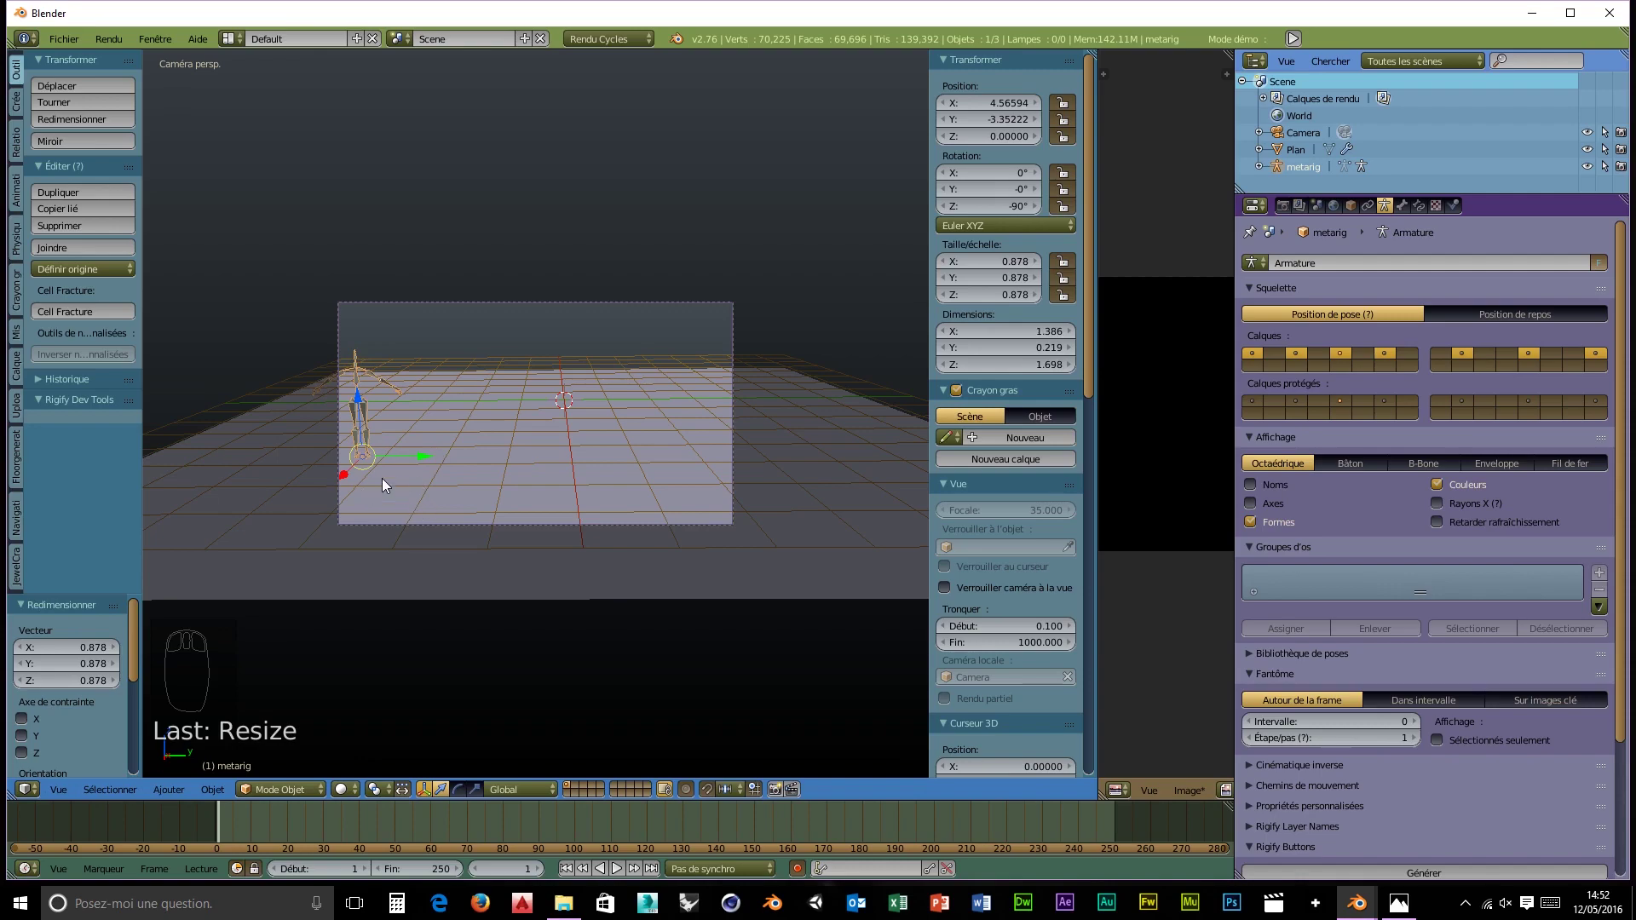
- Turn the rig to 90° on Z so it faces the other way, then select the ground plane
{"action": "left_click_drag", "start_coordinate": [440, 478], "coordinate": [426, 551]}
{"action": "scroll", "scroll_direction": "up", "scroll_amount": 3}
{"action": "scroll", "scroll_direction": "up", "scroll_amount": 3}
{"action": "middle_click", "coordinate": [441, 551]}
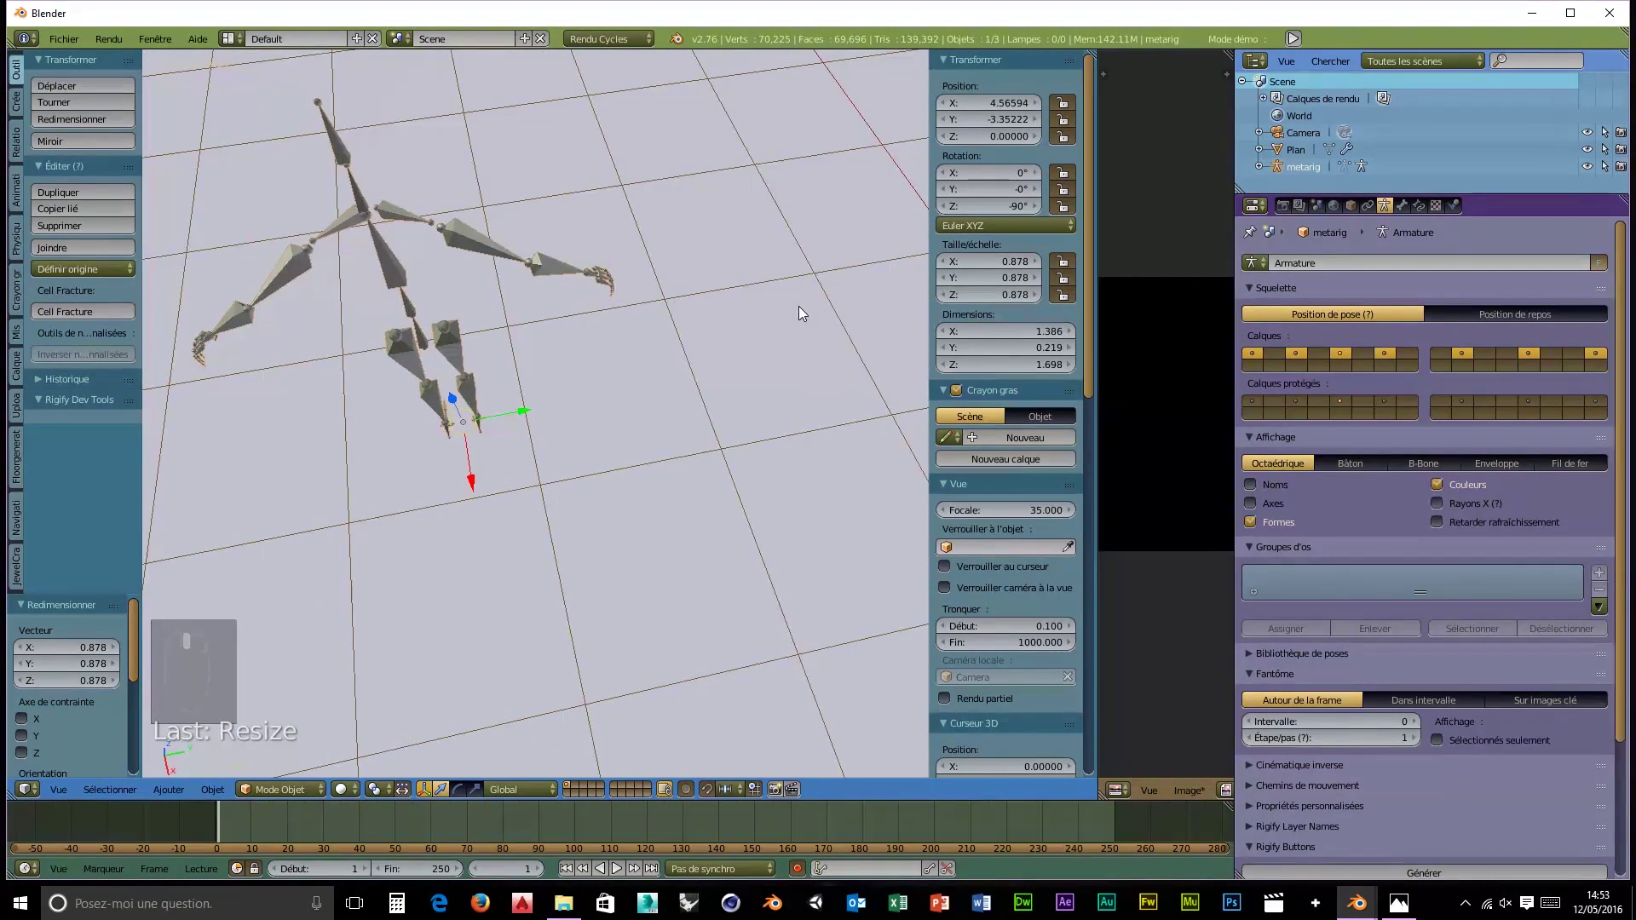
{"action": "middle_click", "coordinate": [608, 473]}
{"action": "scroll", "scroll_direction": "up", "scroll_amount": 3}
{"action": "left_click_drag", "start_coordinate": [416, 523], "coordinate": [625, 467]}
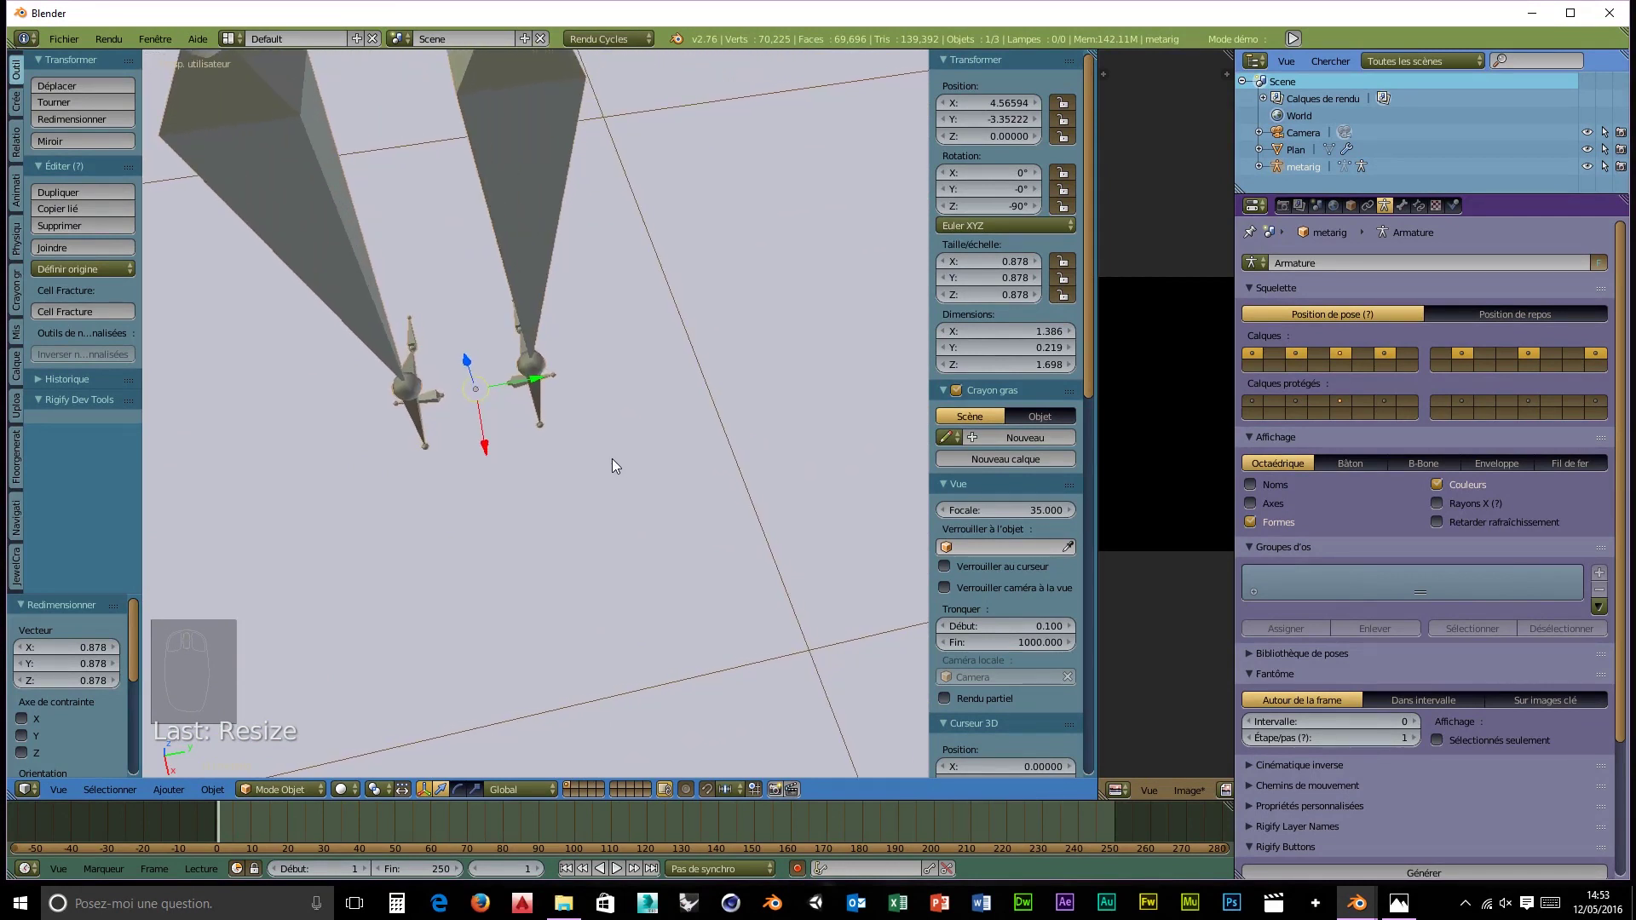
{"action": "key", "text": "r"}
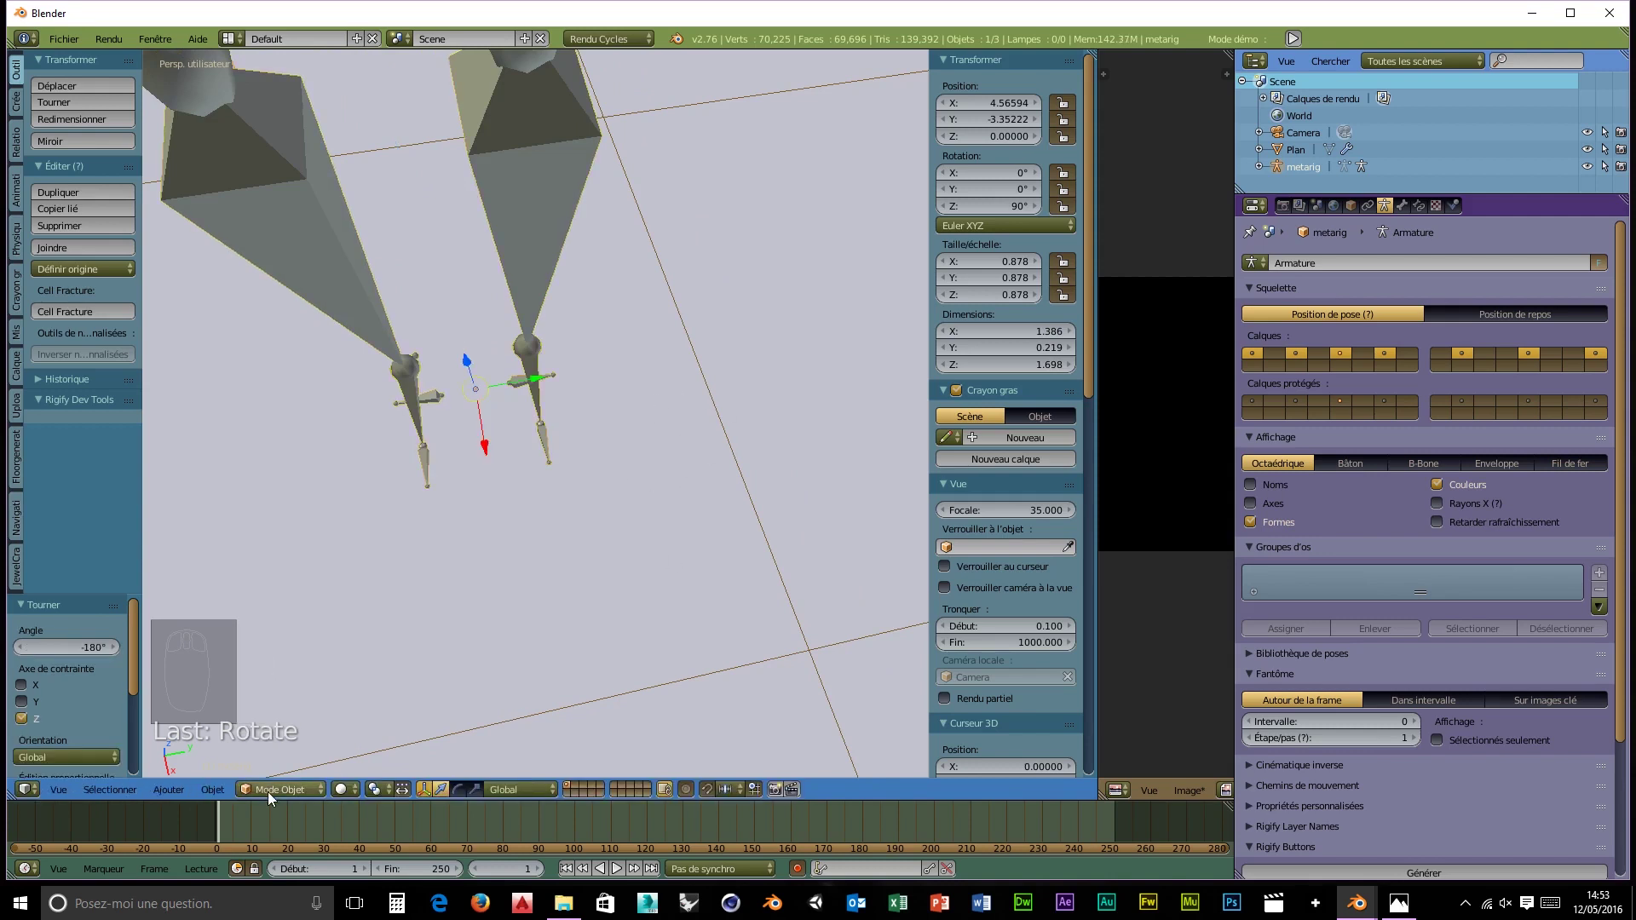
{"action": "left_click_drag", "start_coordinate": [463, 675], "coordinate": [236, 757]}
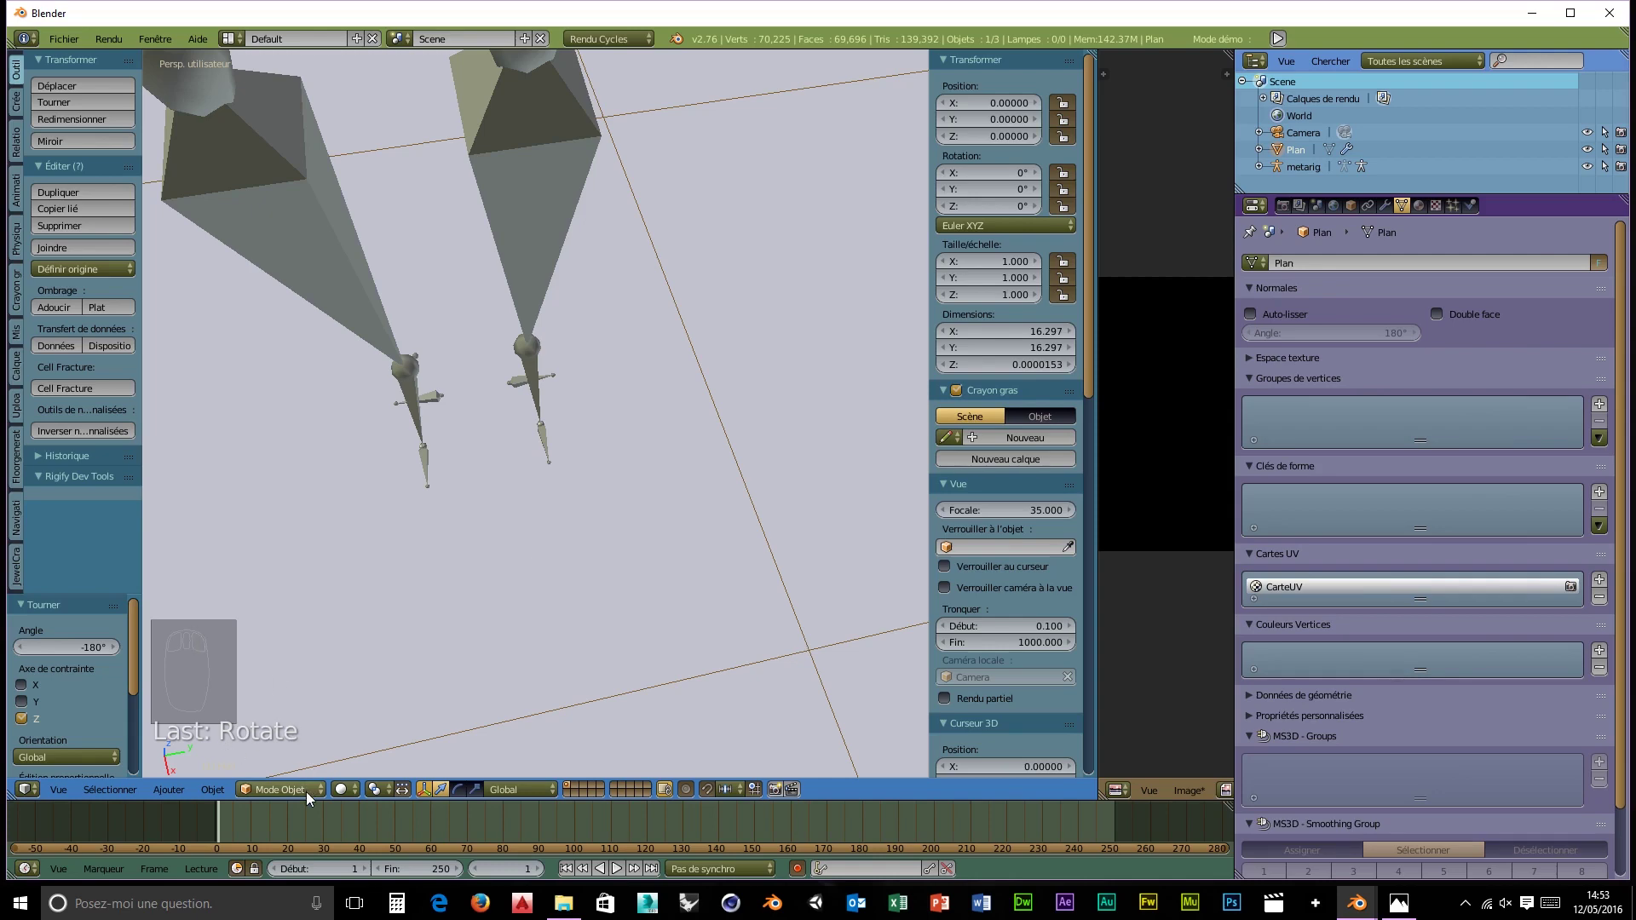
- Switch the ground plane into Texture Paint mode and zoom in on the rig's feet
{"action": "left_click_drag", "start_coordinate": [315, 800], "coordinate": [321, 692]}
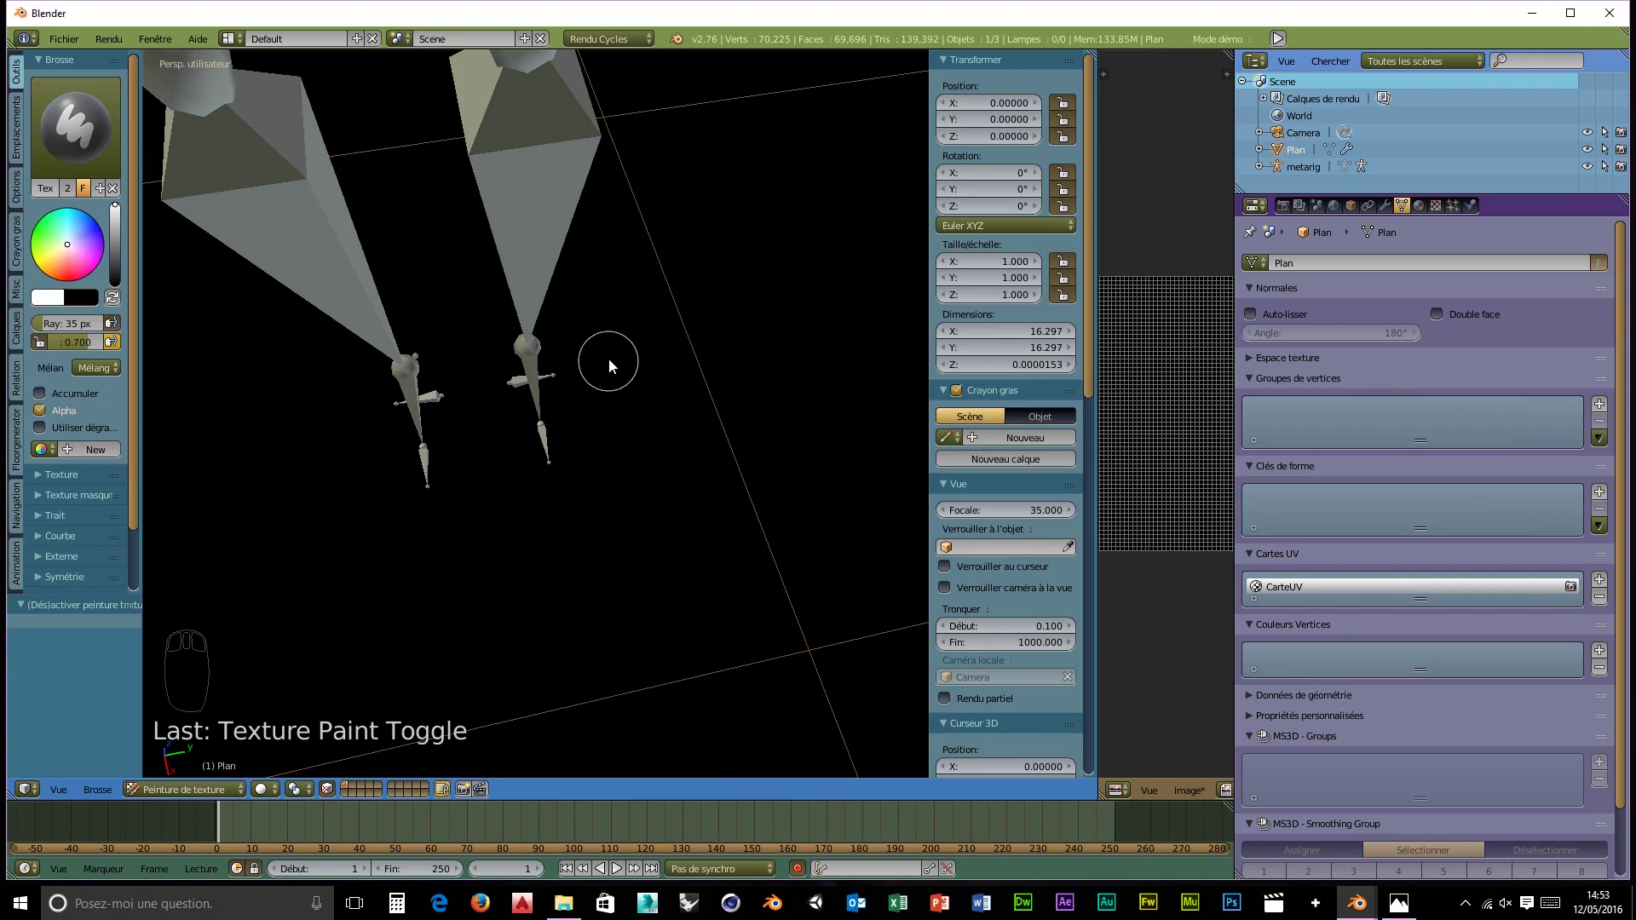
{"action": "scroll", "scroll_direction": "up", "scroll_amount": 3}
{"action": "scroll", "scroll_direction": "up", "scroll_amount": 3}
{"action": "scroll", "scroll_direction": "up", "scroll_amount": 3}
{"action": "scroll", "scroll_direction": "down", "scroll_amount": 3}
{"action": "scroll", "scroll_direction": "down", "scroll_amount": 3}
- Paint soft white patches on the ground around the rig's left and right legs
{"action": "left_click_drag", "start_coordinate": [339, 327], "coordinate": [355, 459]}
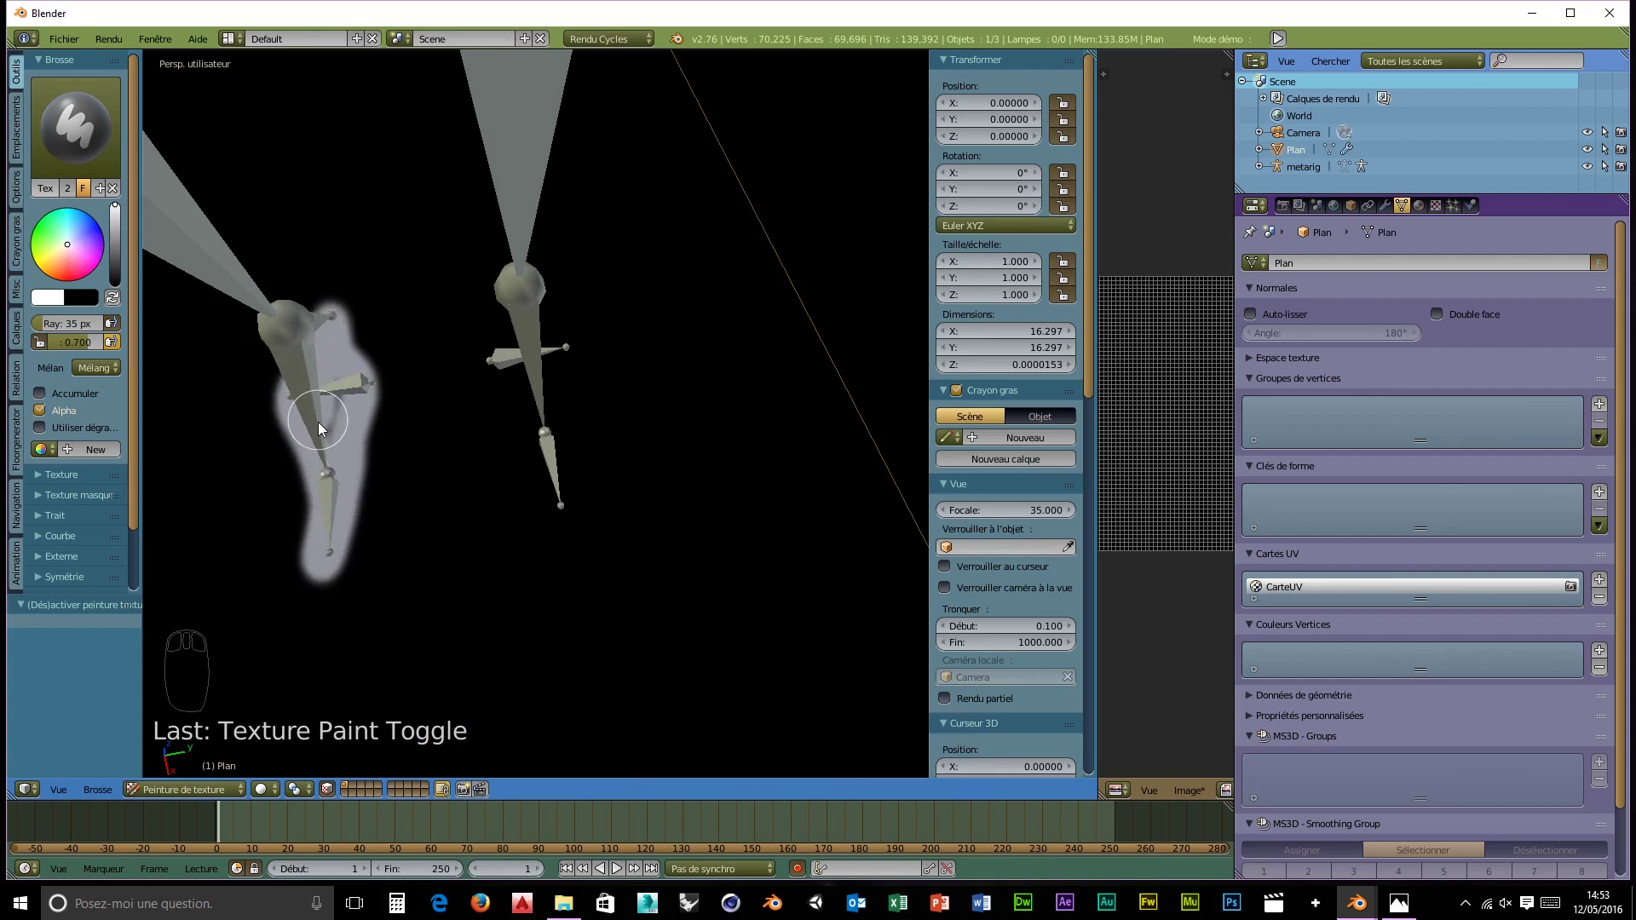
{"action": "left_click_drag", "start_coordinate": [523, 302], "coordinate": [564, 393]}
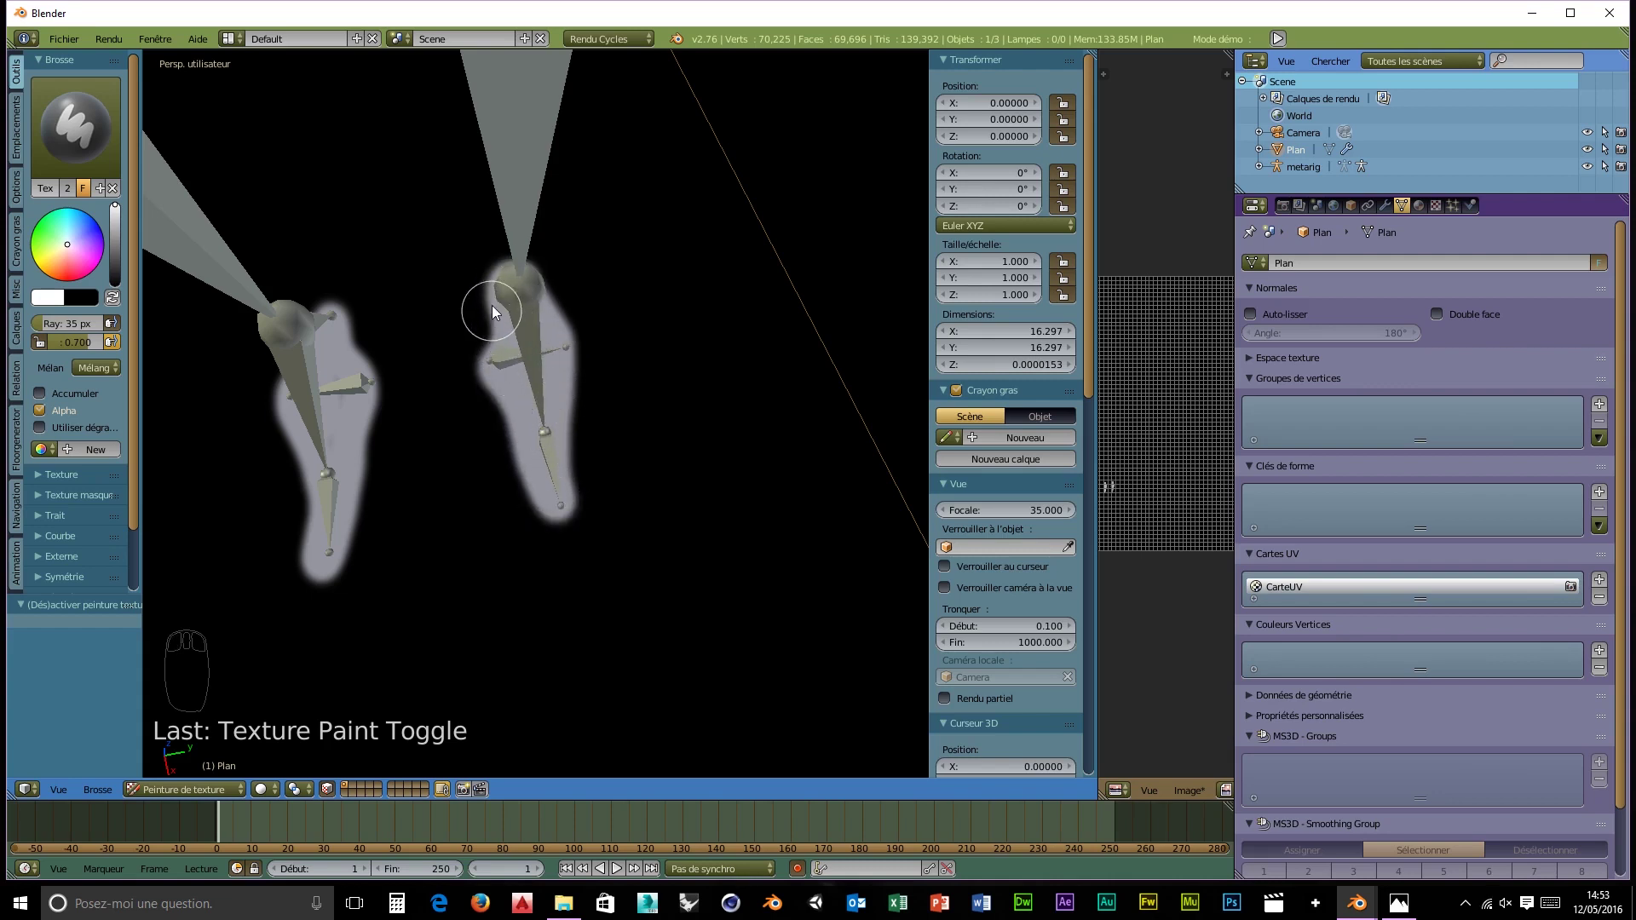
{"action": "left_click_drag", "start_coordinate": [497, 292], "coordinate": [520, 463]}
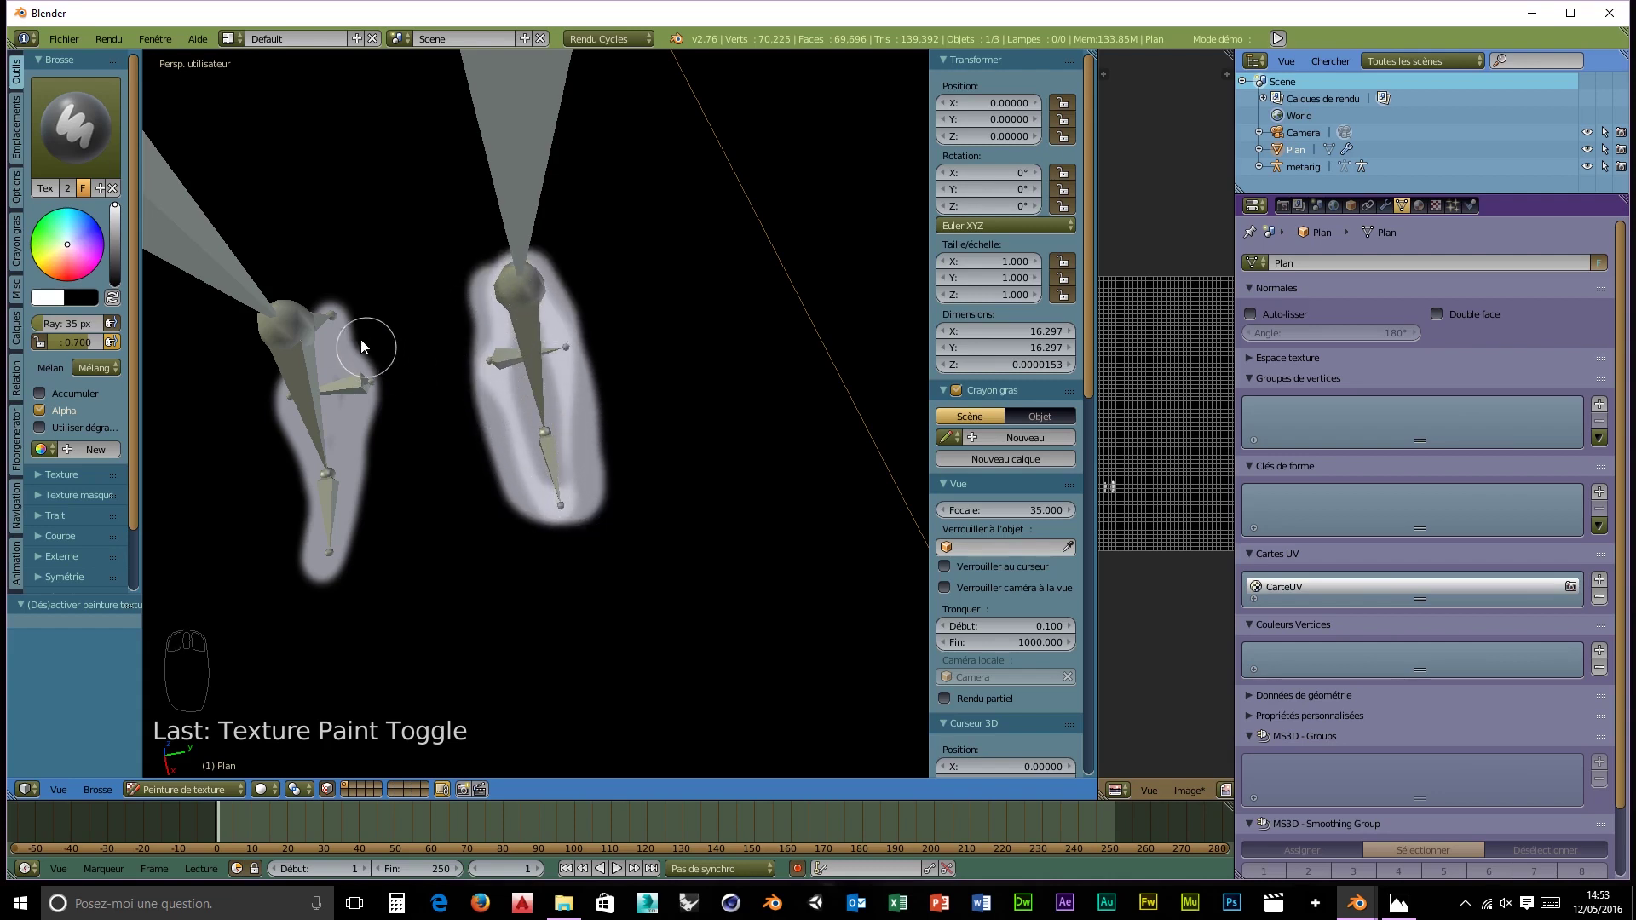
{"action": "left_click_drag", "start_coordinate": [340, 324], "coordinate": [375, 485]}
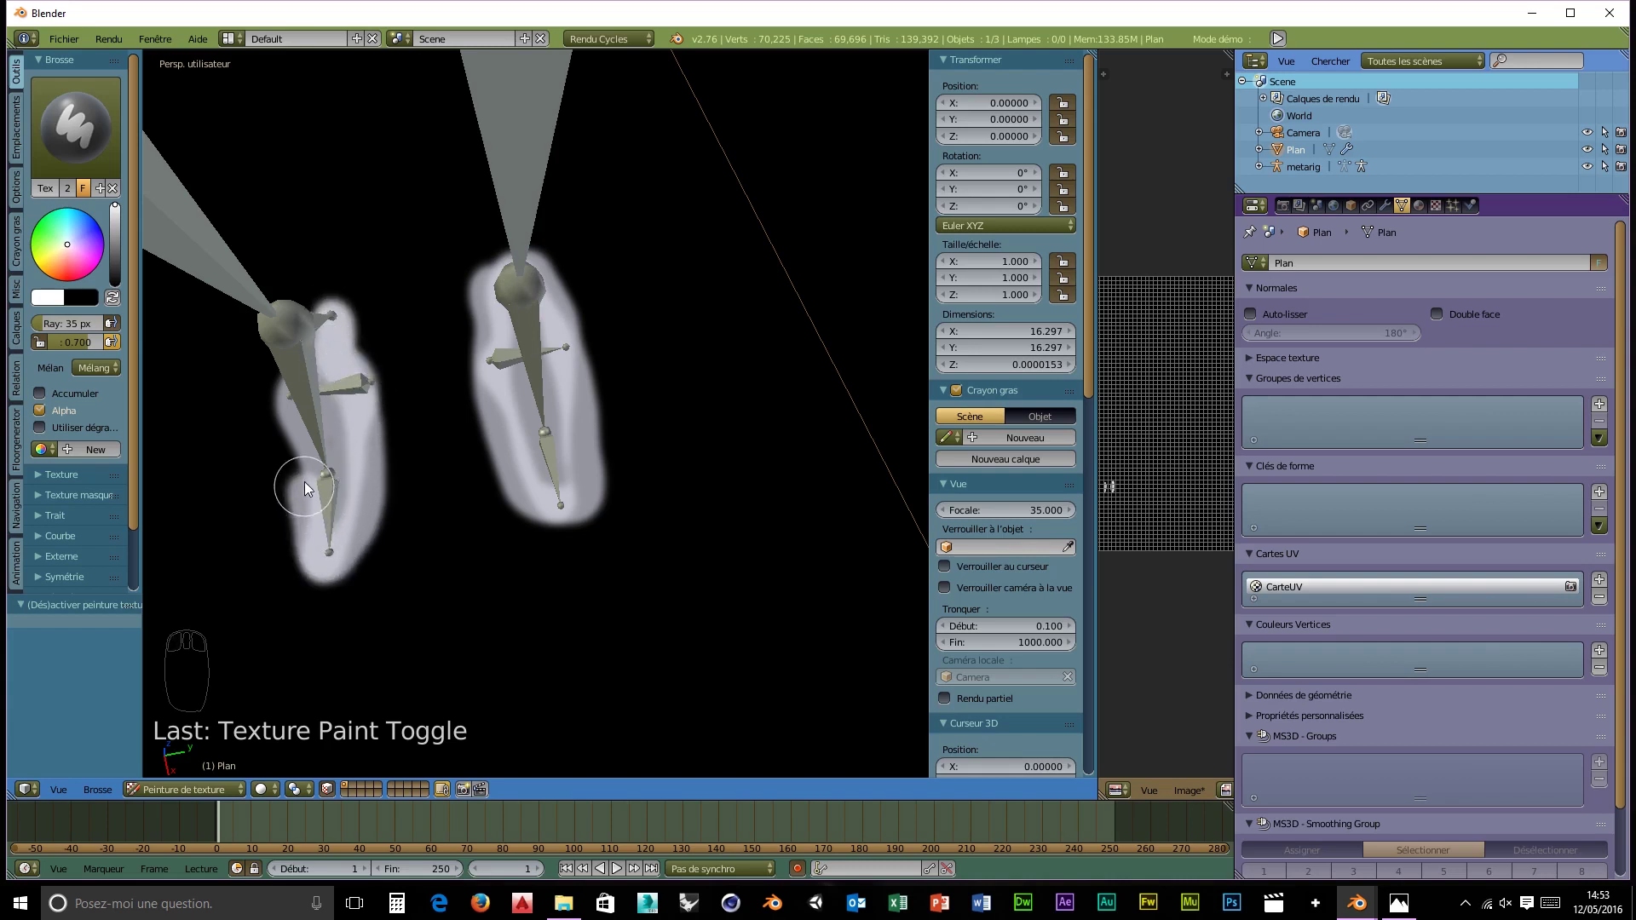
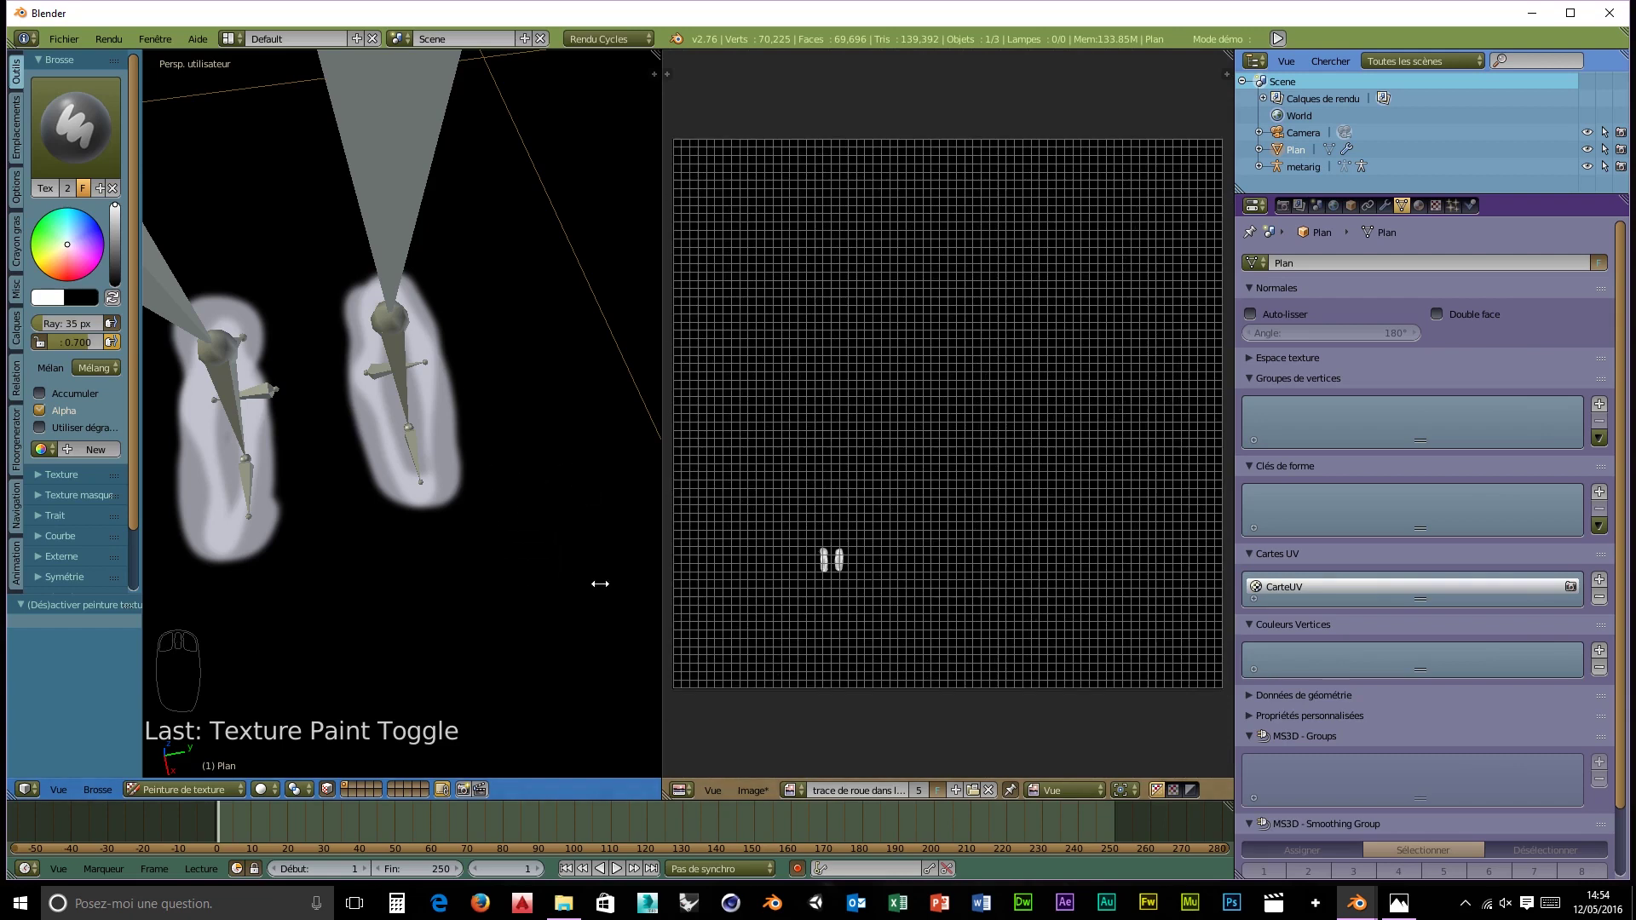
- Paint a white test patch on empty ground away from the feet, undoing and redoing one stroke
{"action": "scroll", "scroll_direction": "down", "scroll_amount": 3}
{"action": "scroll", "scroll_direction": "down", "scroll_amount": 3}
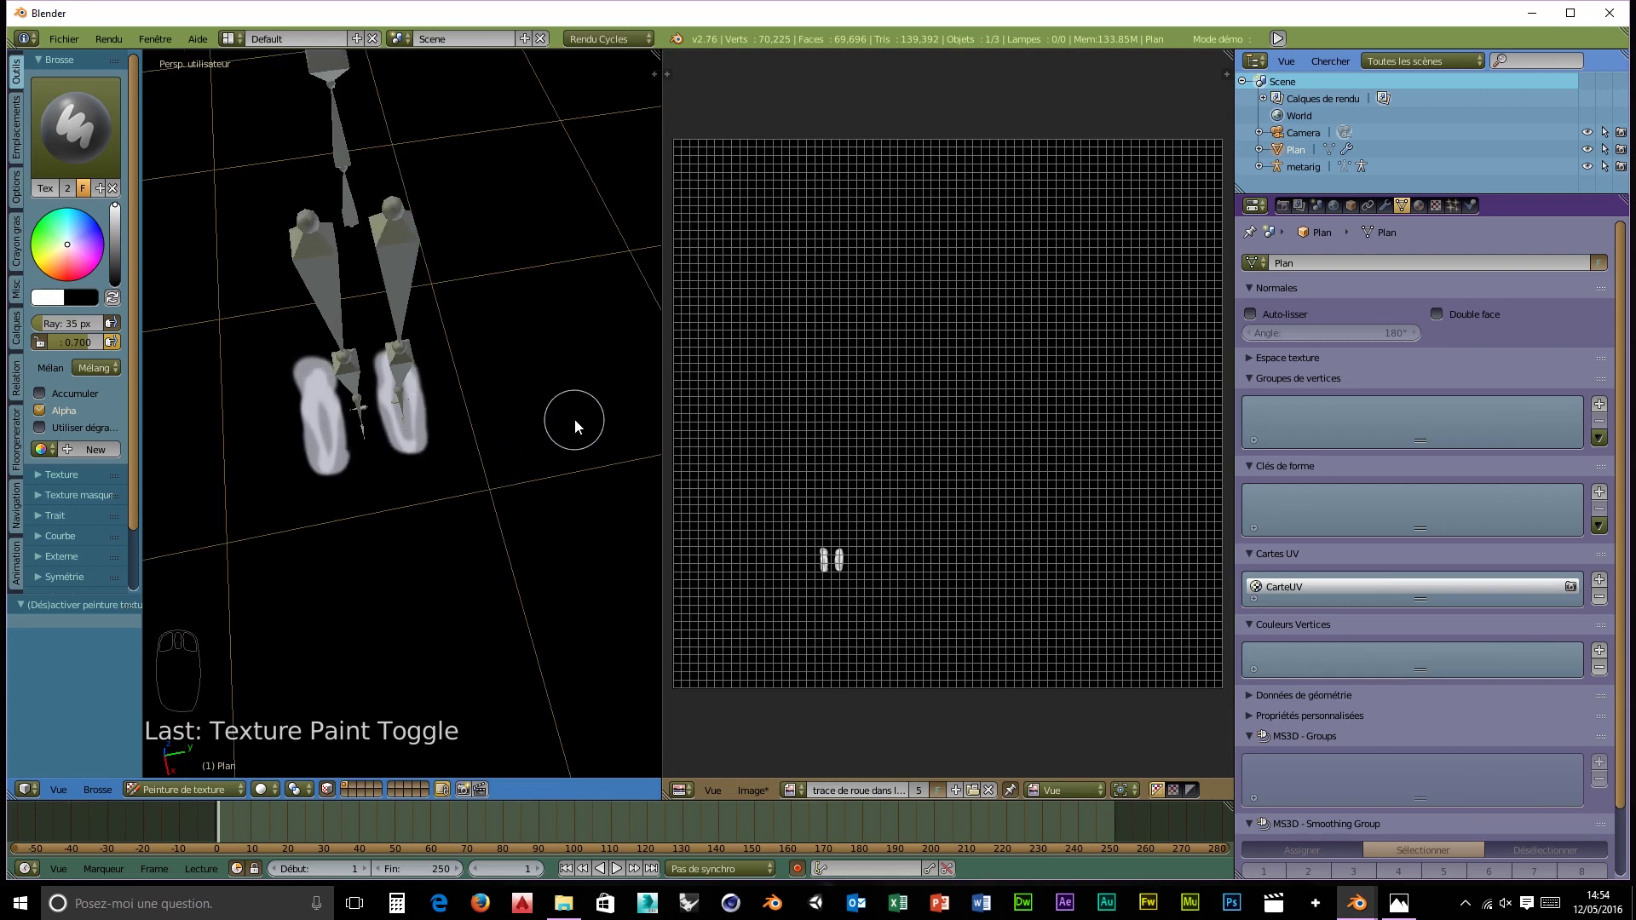
{"action": "left_click_drag", "start_coordinate": [578, 426], "coordinate": [460, 428]}
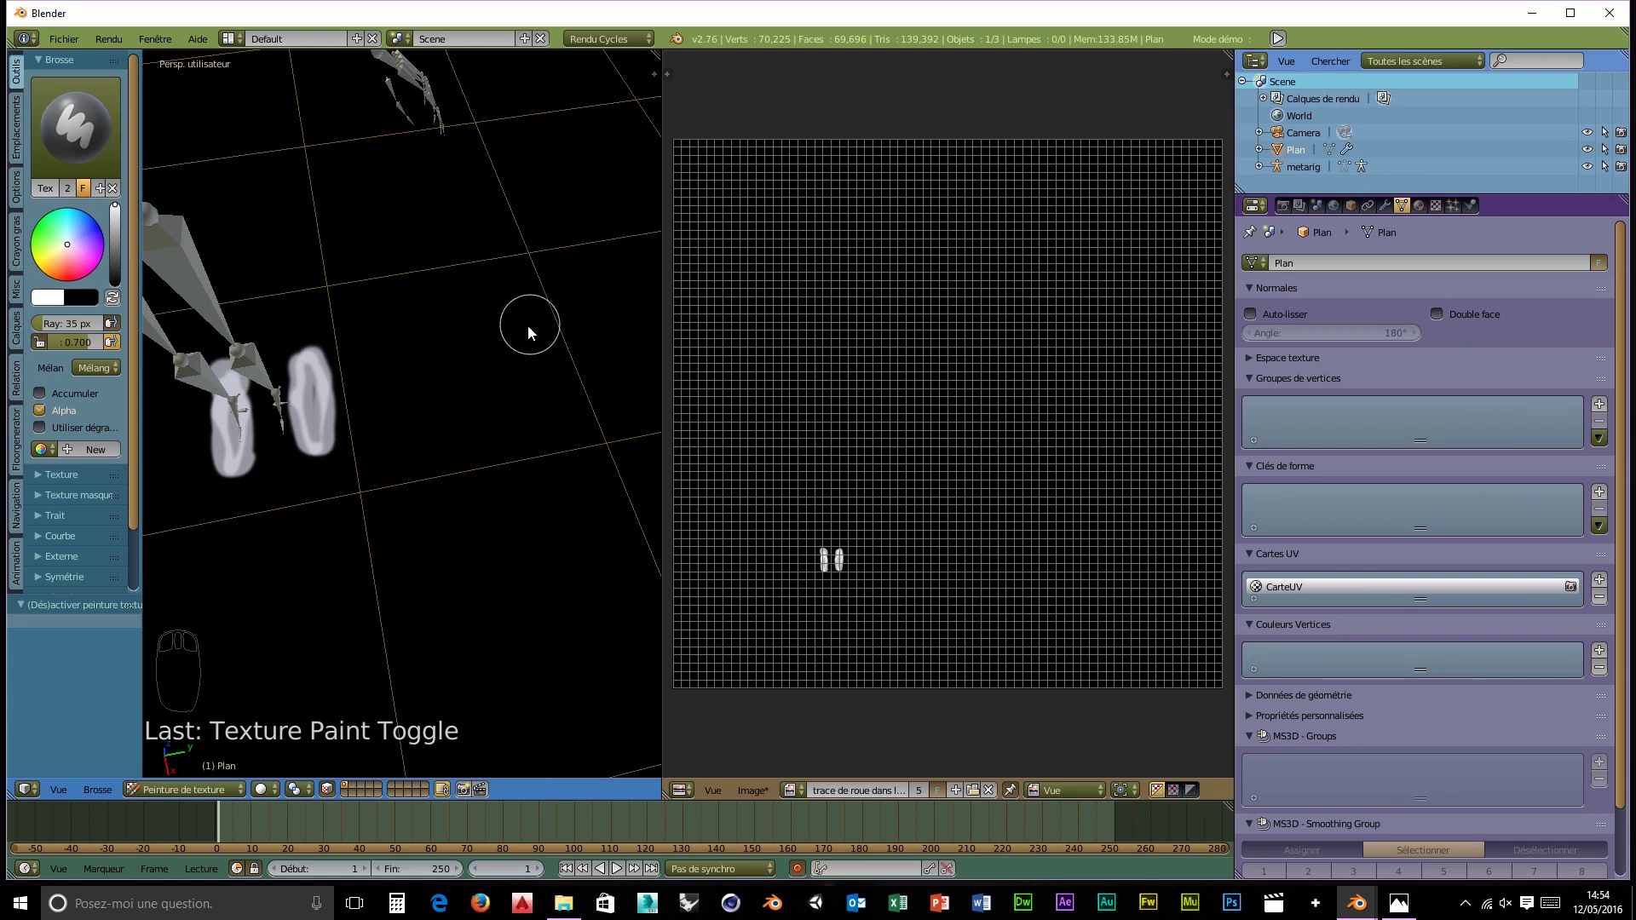
{"action": "left_click_drag", "start_coordinate": [513, 340], "coordinate": [604, 303]}
{"action": "left_click_drag", "start_coordinate": [584, 379], "coordinate": [504, 322]}
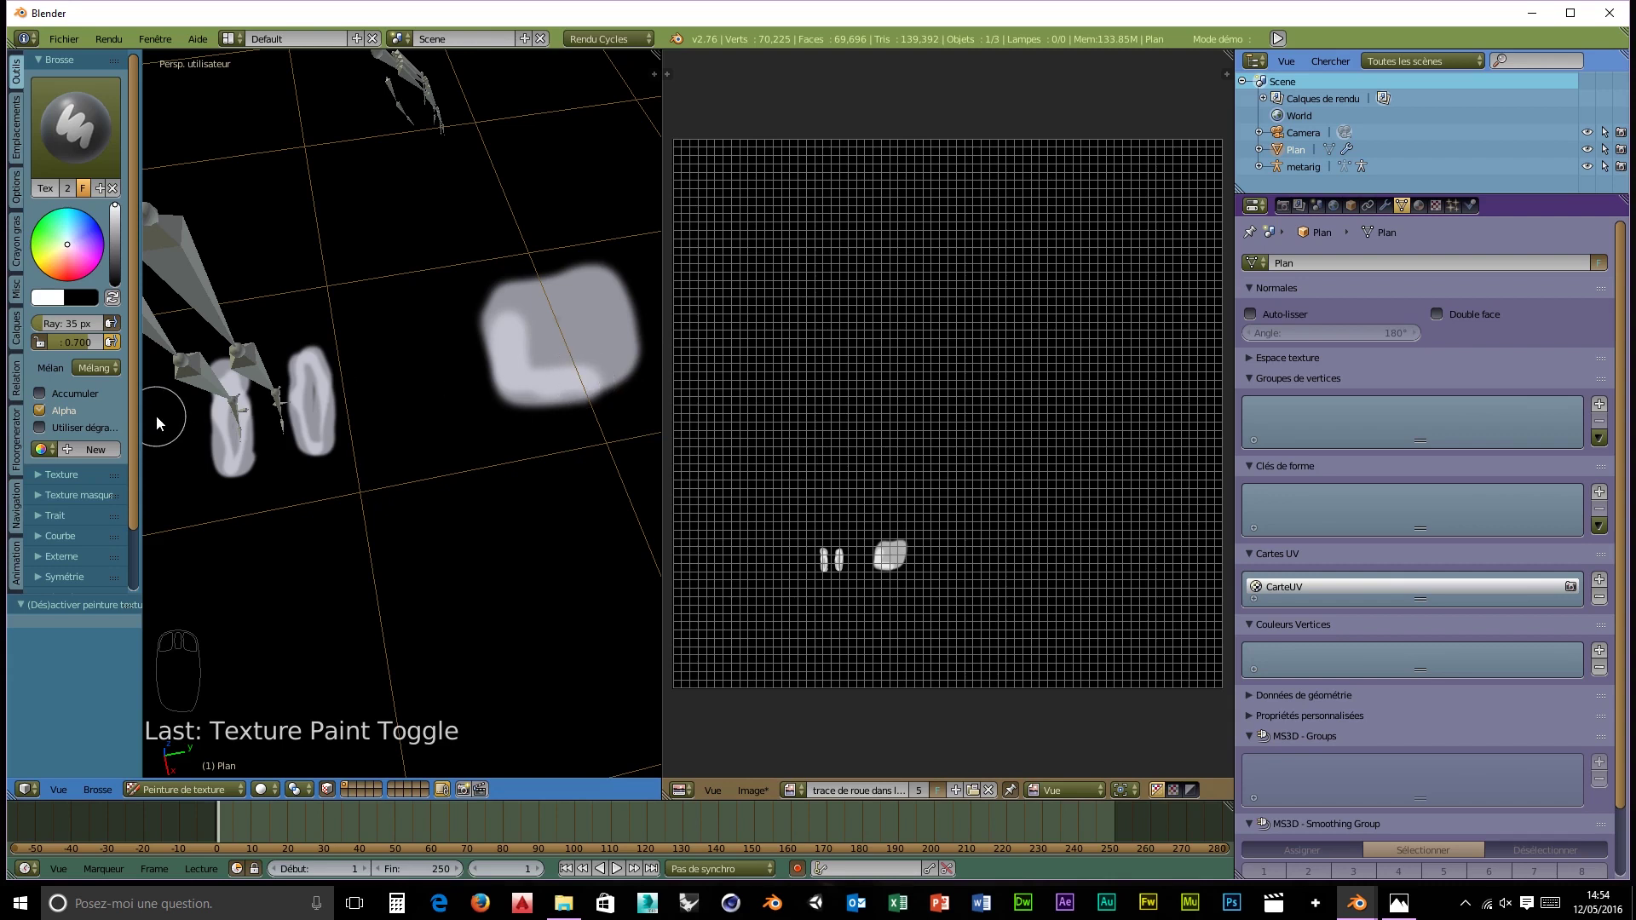
{"action": "key", "text": "ctrl+z"}
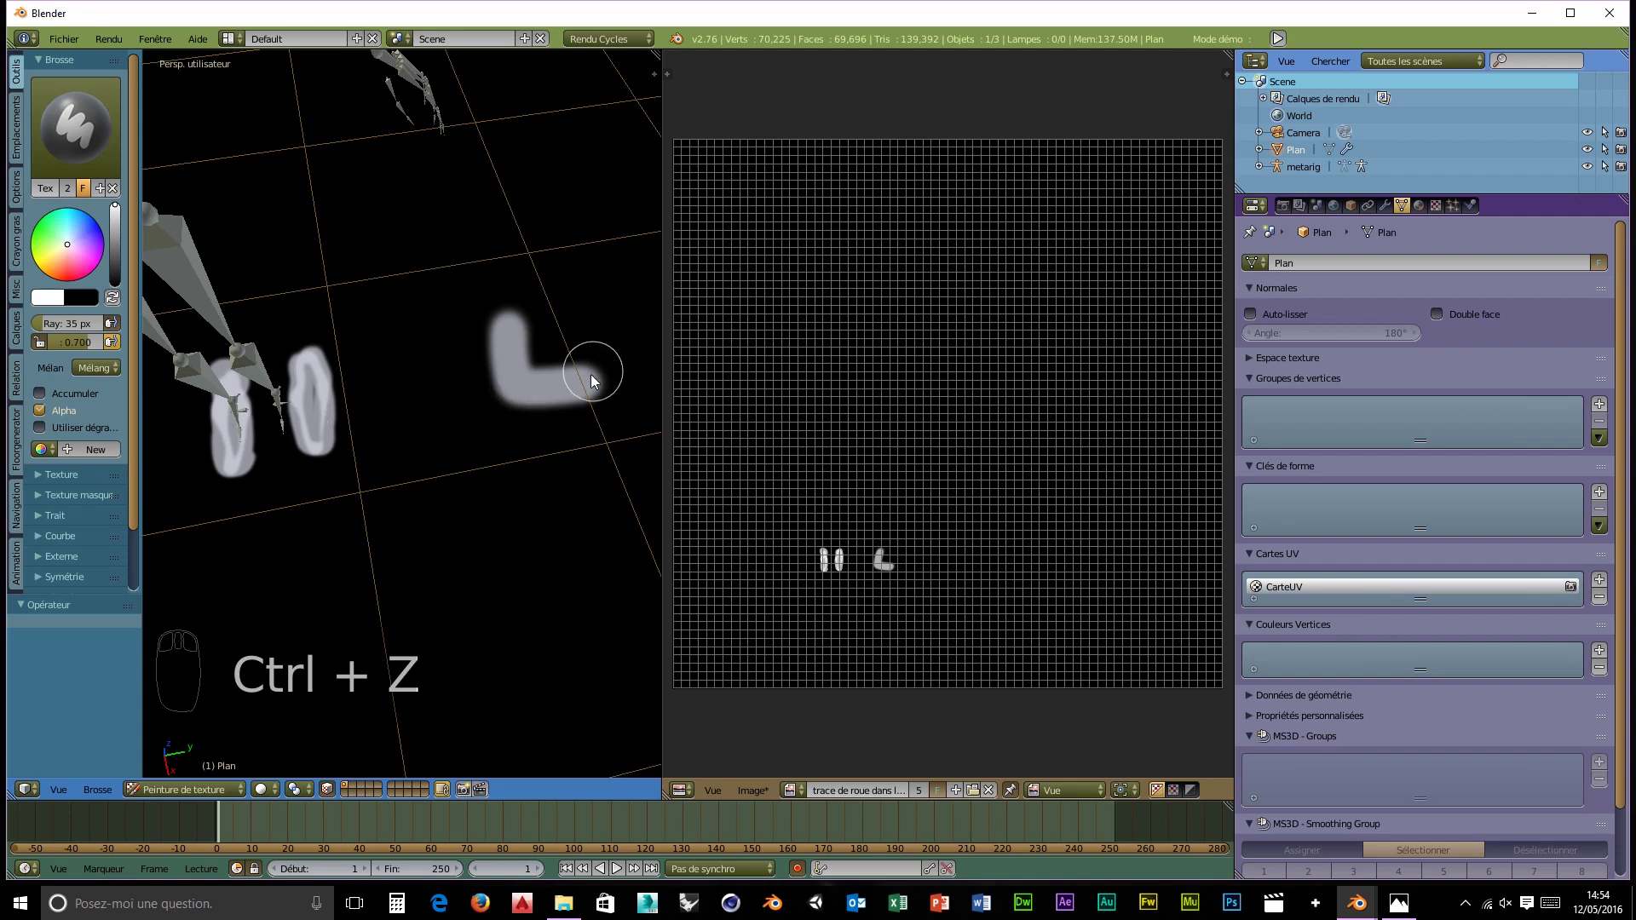
{"action": "left_click_drag", "start_coordinate": [590, 385], "coordinate": [546, 374]}
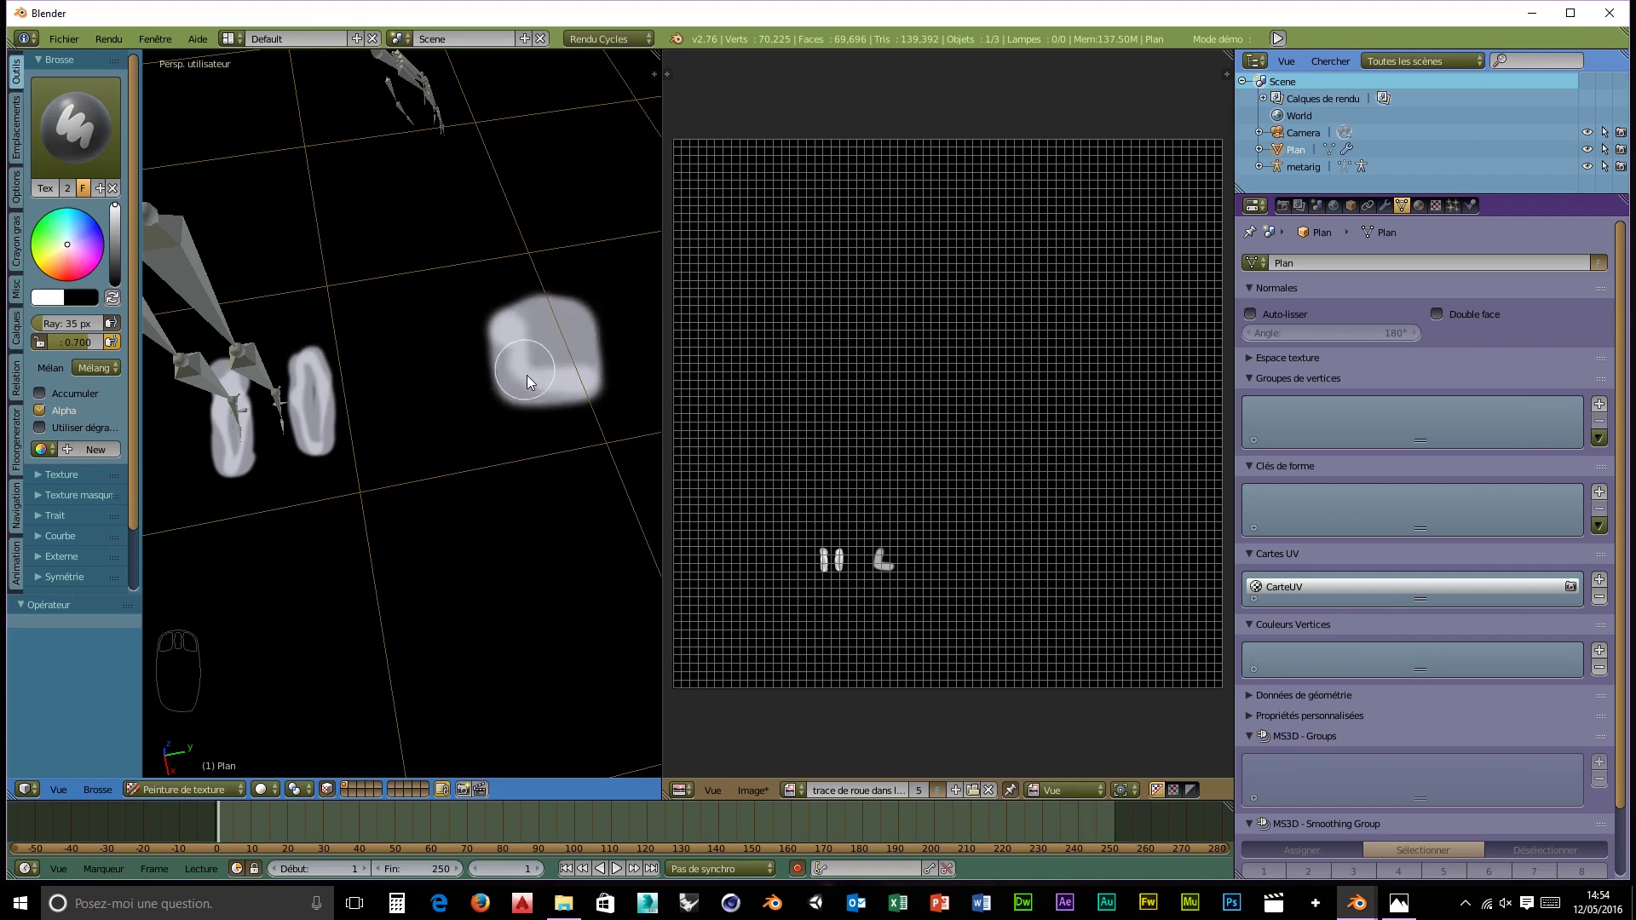
- Fill in and enlarge the white test patch with further strokes
{"action": "left_click_drag", "start_coordinate": [532, 629], "coordinate": [525, 606]}
{"action": "scroll", "scroll_direction": "up", "scroll_amount": 3}
{"action": "middle_click", "coordinate": [524, 603]}
{"action": "scroll", "scroll_direction": "up", "scroll_amount": 3}
{"action": "scroll", "scroll_direction": "up", "scroll_amount": 3}
{"action": "scroll", "scroll_direction": "down", "scroll_amount": 3}
{"action": "scroll", "scroll_direction": "up", "scroll_amount": 3}
{"action": "scroll", "scroll_direction": "down", "scroll_amount": 3}
{"action": "left_click_drag", "start_coordinate": [502, 591], "coordinate": [438, 548]}
{"action": "scroll", "scroll_direction": "up", "scroll_amount": 3}
{"action": "left_click_drag", "start_coordinate": [438, 549], "coordinate": [438, 548]}
{"action": "scroll", "scroll_direction": "up", "scroll_amount": 3}
{"action": "scroll", "scroll_direction": "up", "scroll_amount": 3}
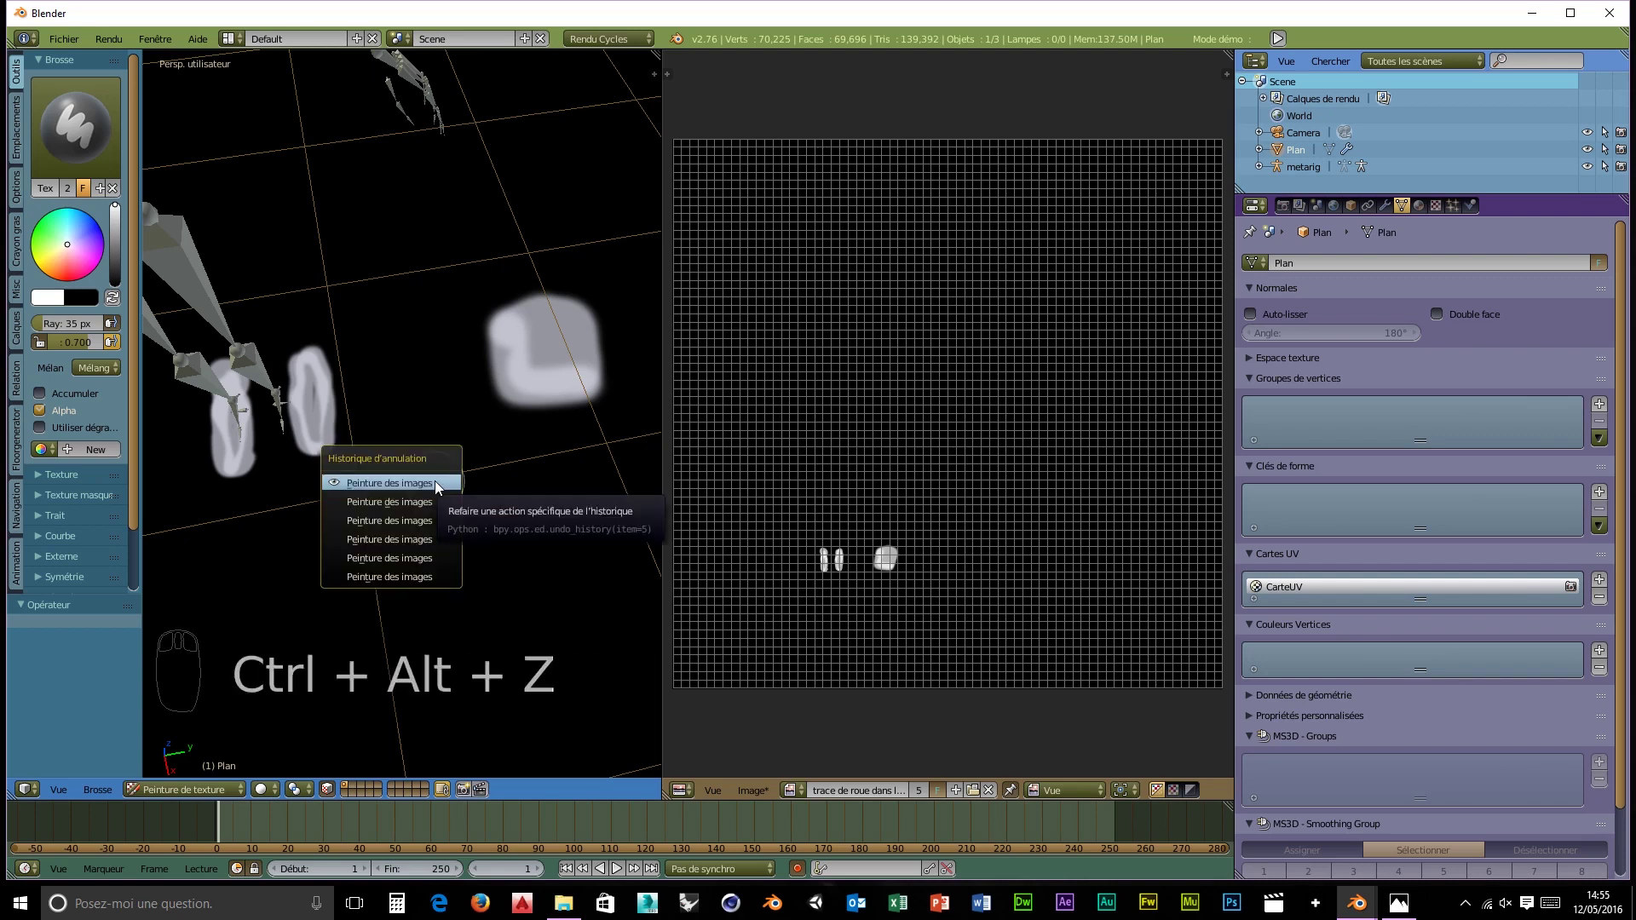
- Revert through the undo history to before any white paint, leaving the ground blank
{"action": "key", "text": "ctrl+alt+z"}
{"action": "key", "text": "ctrl+alt+z"}
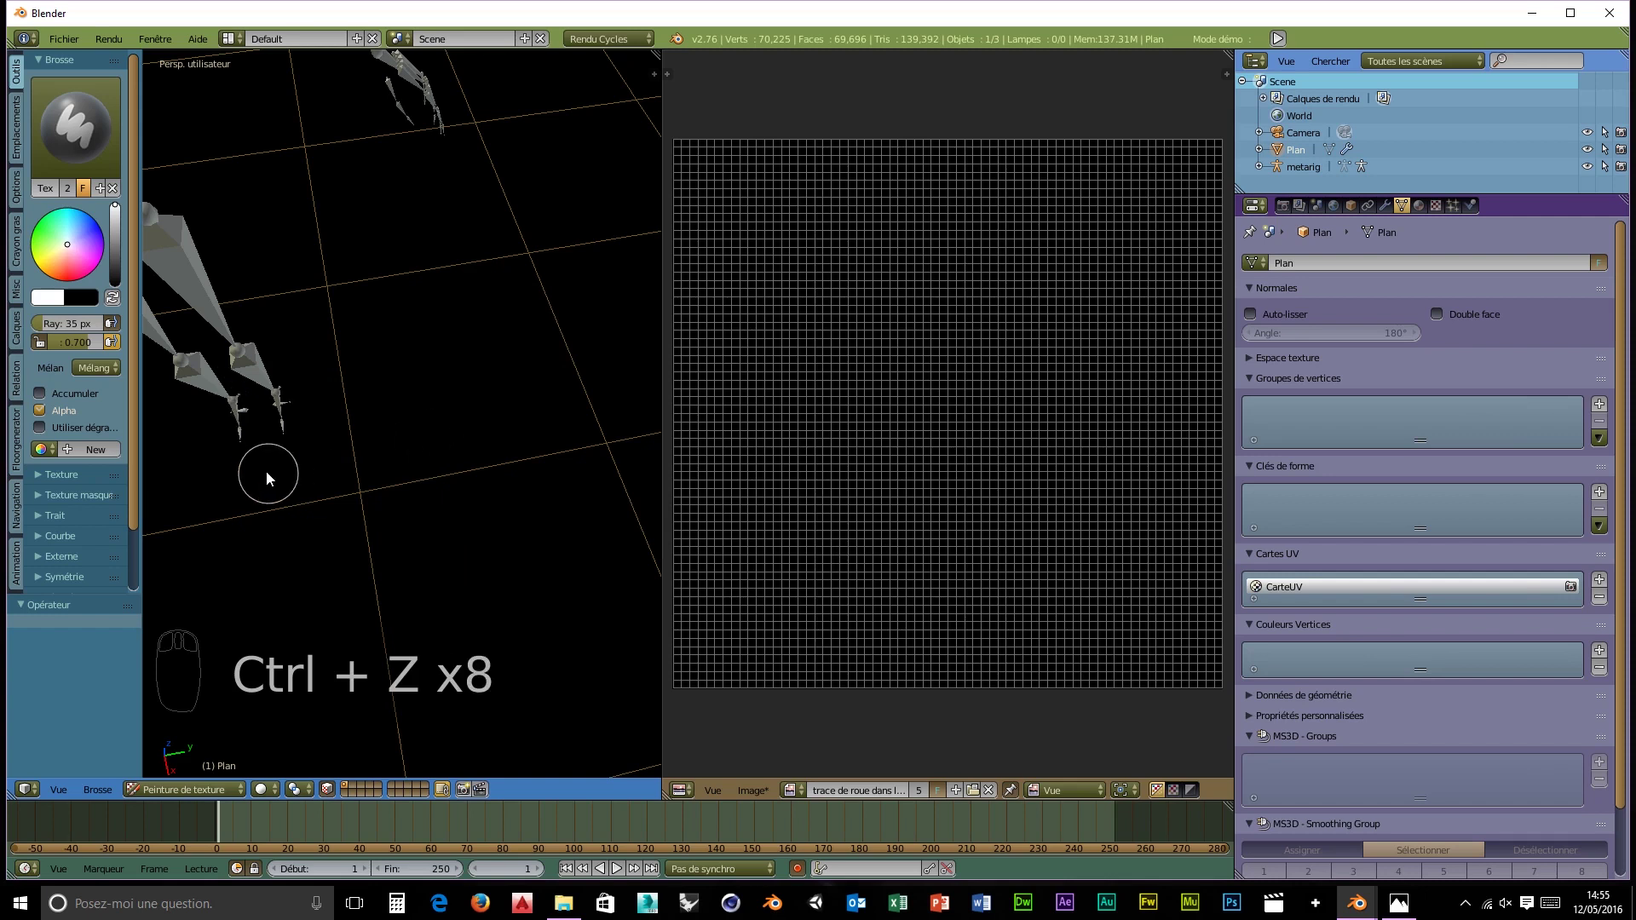
{"action": "middle_click", "coordinate": [273, 479]}
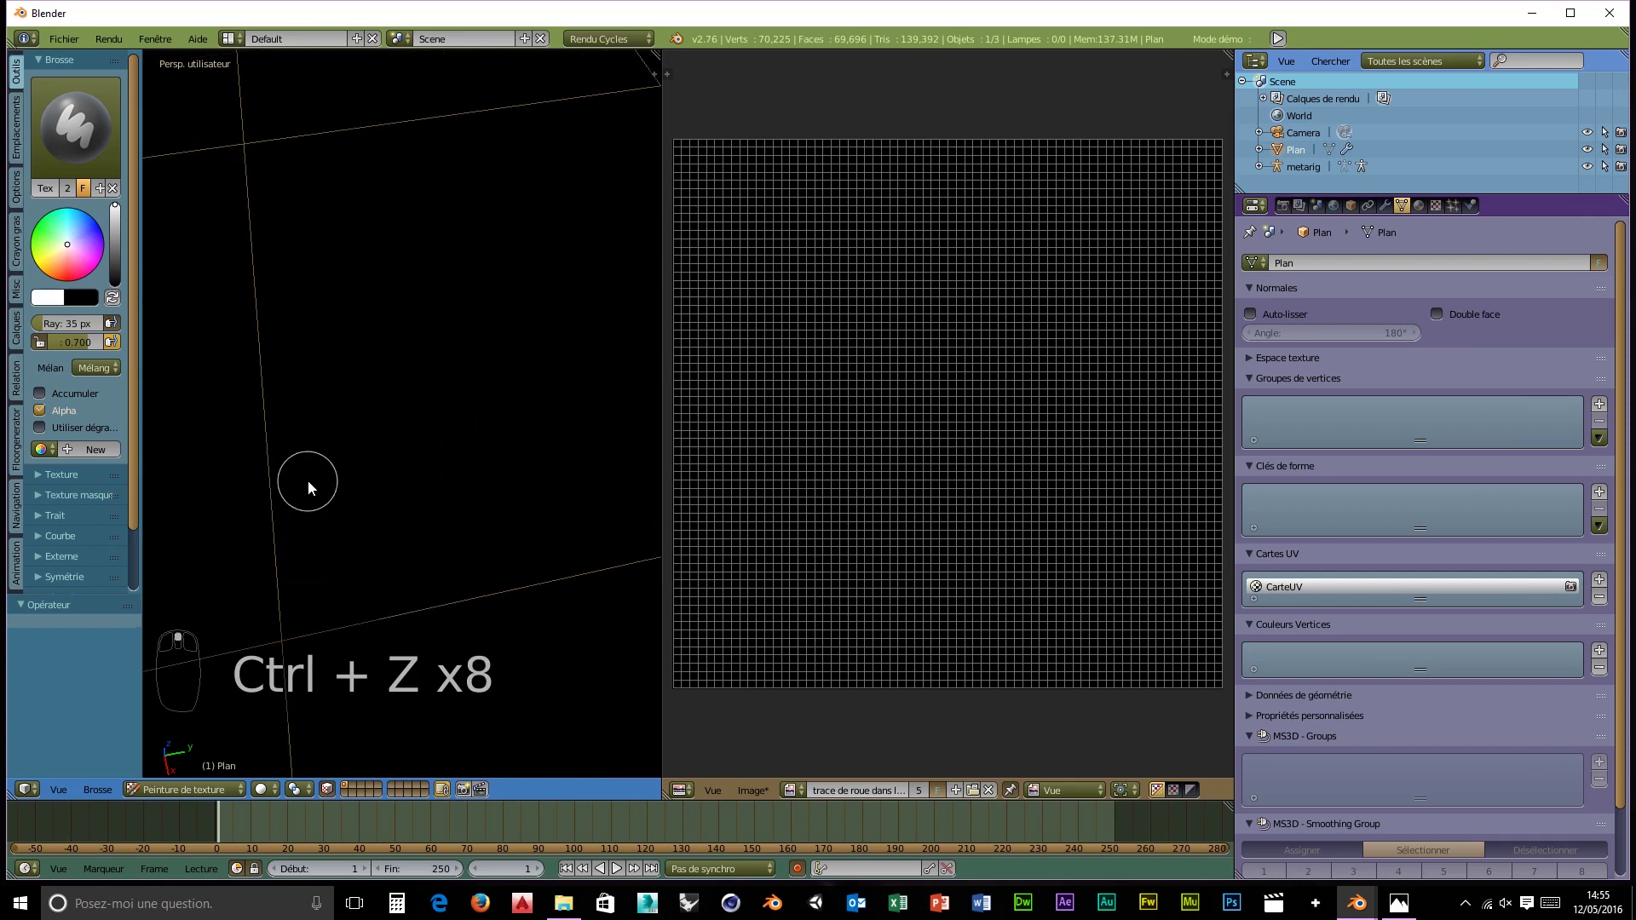
{"action": "left_click_drag", "start_coordinate": [303, 485], "coordinate": [511, 453]}
{"action": "scroll", "scroll_direction": "up", "scroll_amount": 3}
{"action": "left_click_drag", "start_coordinate": [505, 453], "coordinate": [432, 339]}
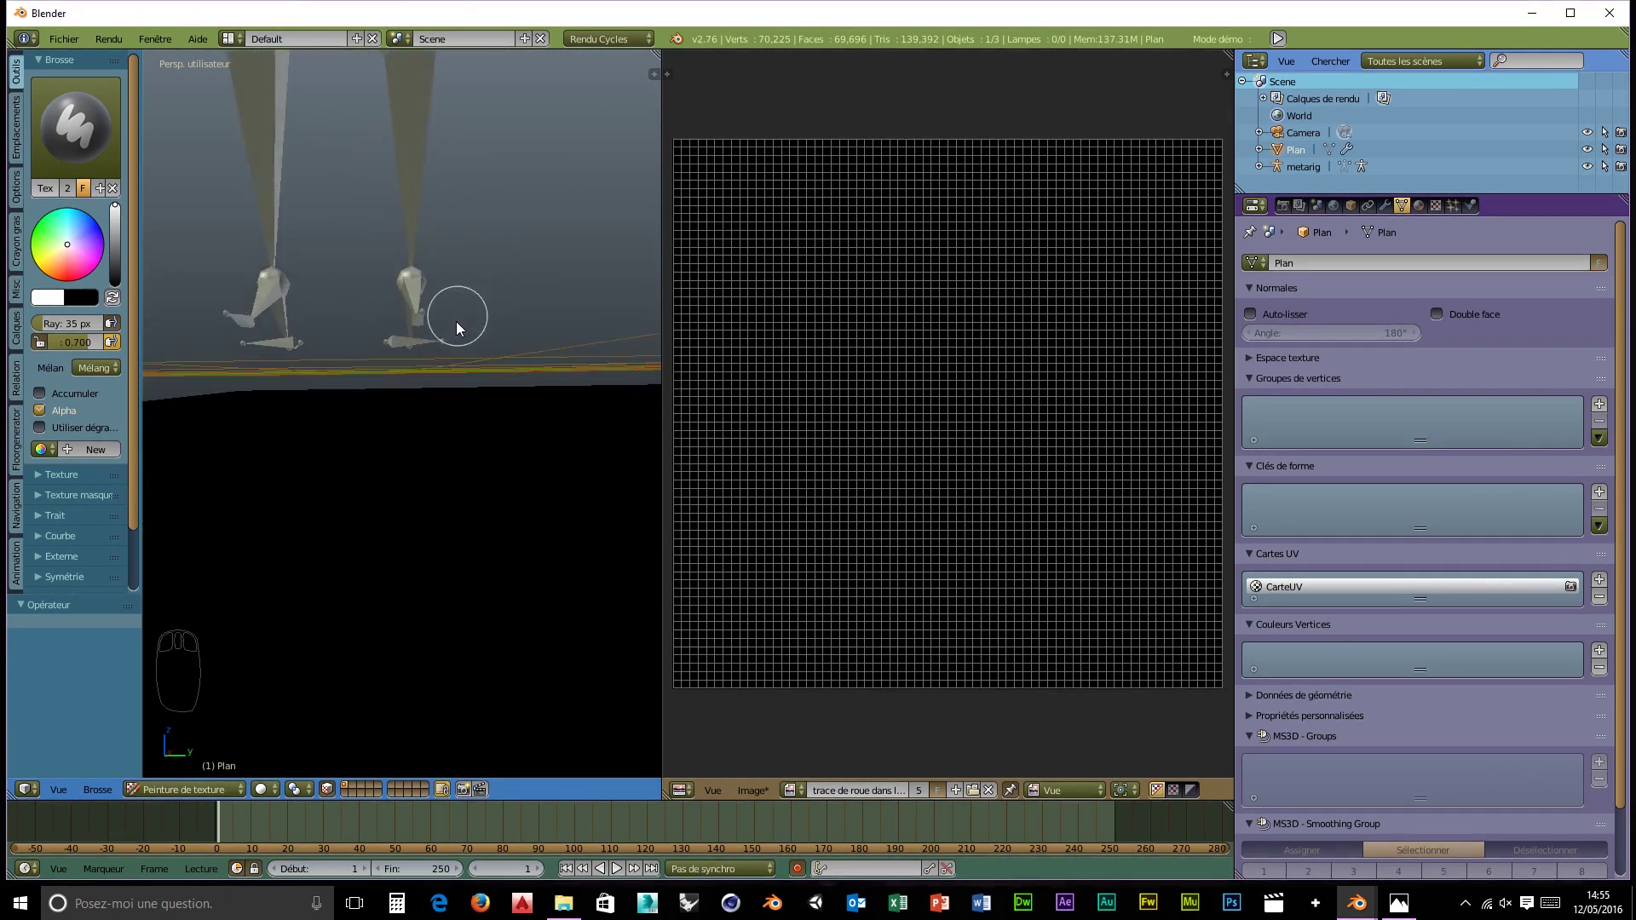
- Orbit the view to look straight down on the rig's torso from above
{"action": "middle_click", "coordinate": [440, 463]}
{"action": "left_click_drag", "start_coordinate": [438, 445], "coordinate": [456, 294]}
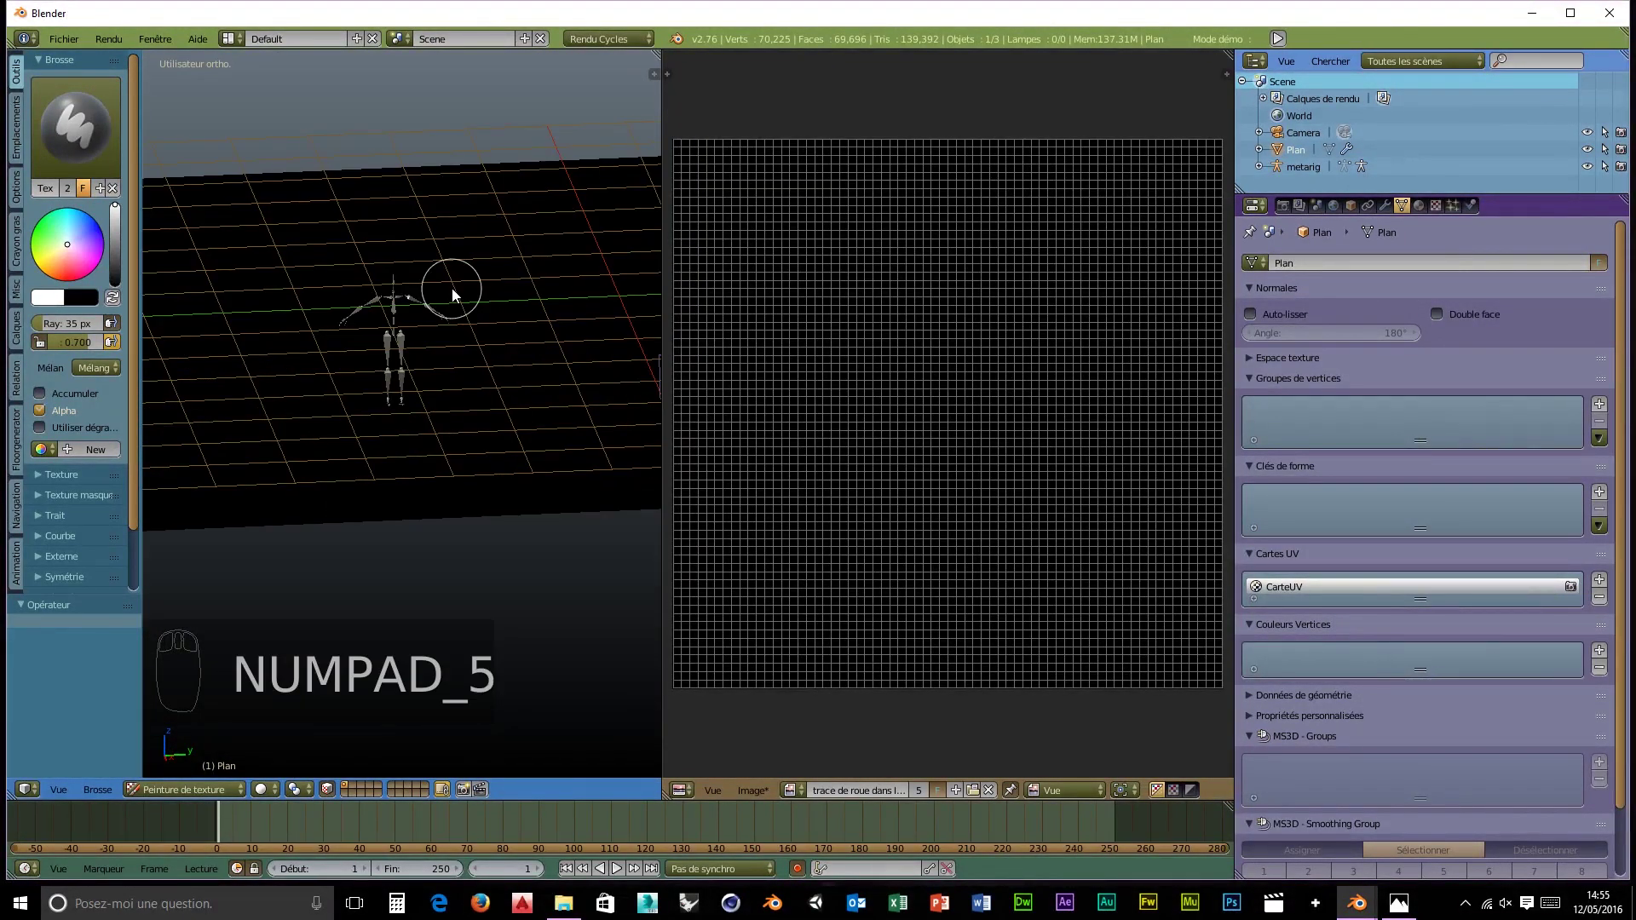
{"action": "left_click_drag", "start_coordinate": [454, 317], "coordinate": [421, 440]}
{"action": "scroll", "scroll_direction": "down", "scroll_amount": 3}
{"action": "scroll", "scroll_direction": "up", "scroll_amount": 3}
{"action": "left_click_drag", "start_coordinate": [414, 446], "coordinate": [419, 512]}
{"action": "scroll", "scroll_direction": "up", "scroll_amount": 3}
{"action": "left_click_drag", "start_coordinate": [411, 475], "coordinate": [451, 360]}
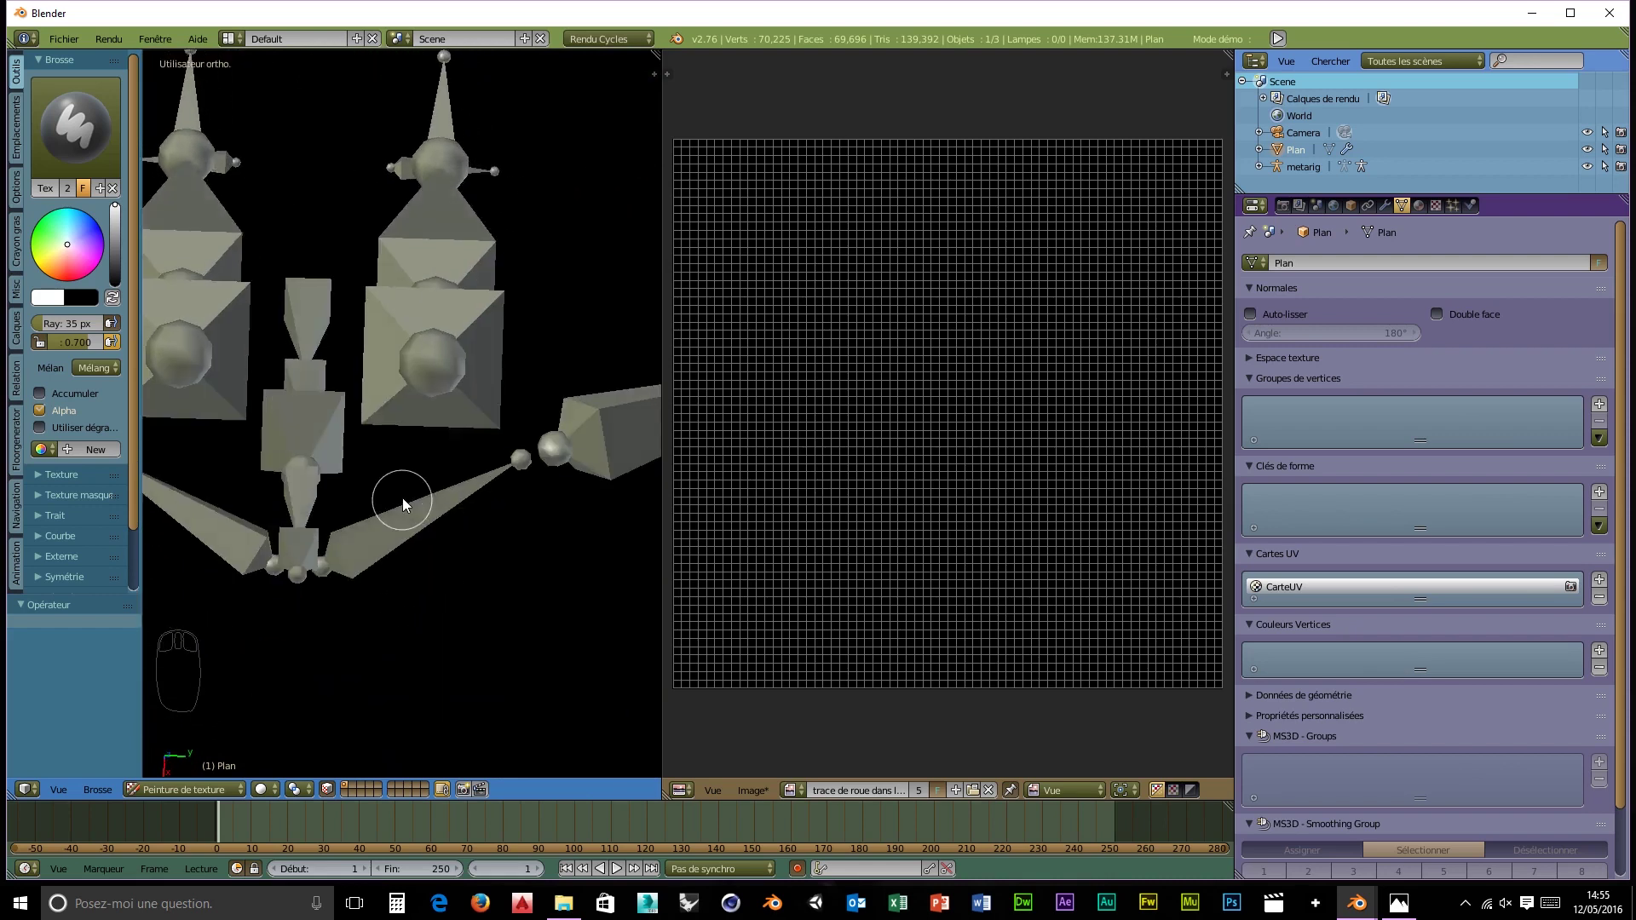
{"action": "left_click_drag", "start_coordinate": [422, 444], "coordinate": [421, 170]}
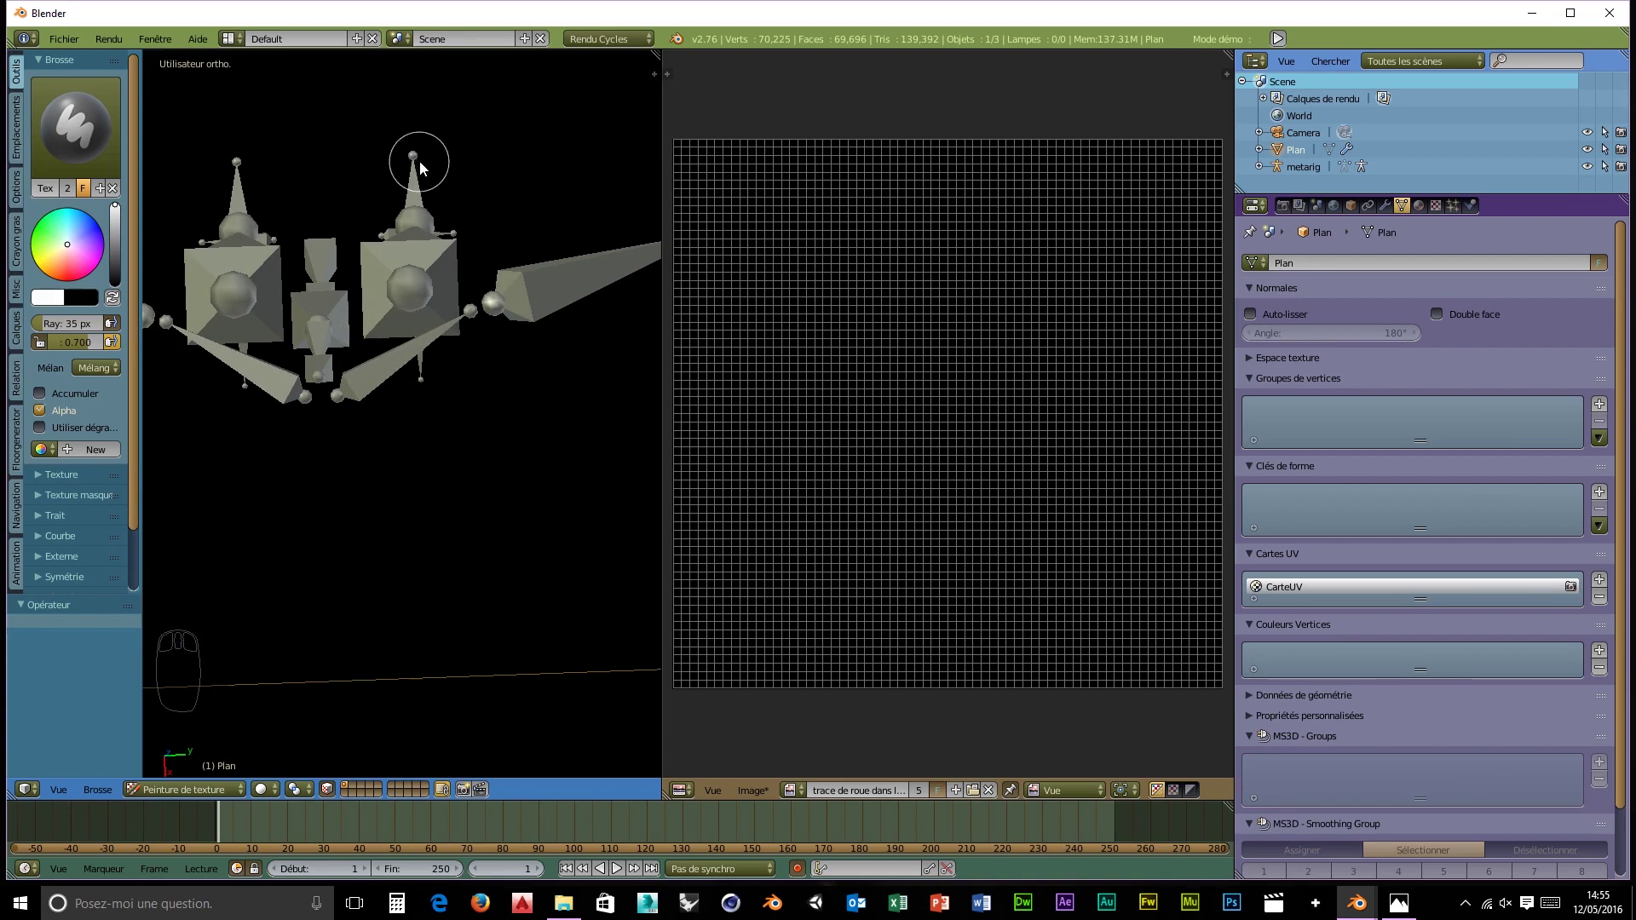
{"action": "left_click_drag", "start_coordinate": [420, 167], "coordinate": [399, 216]}
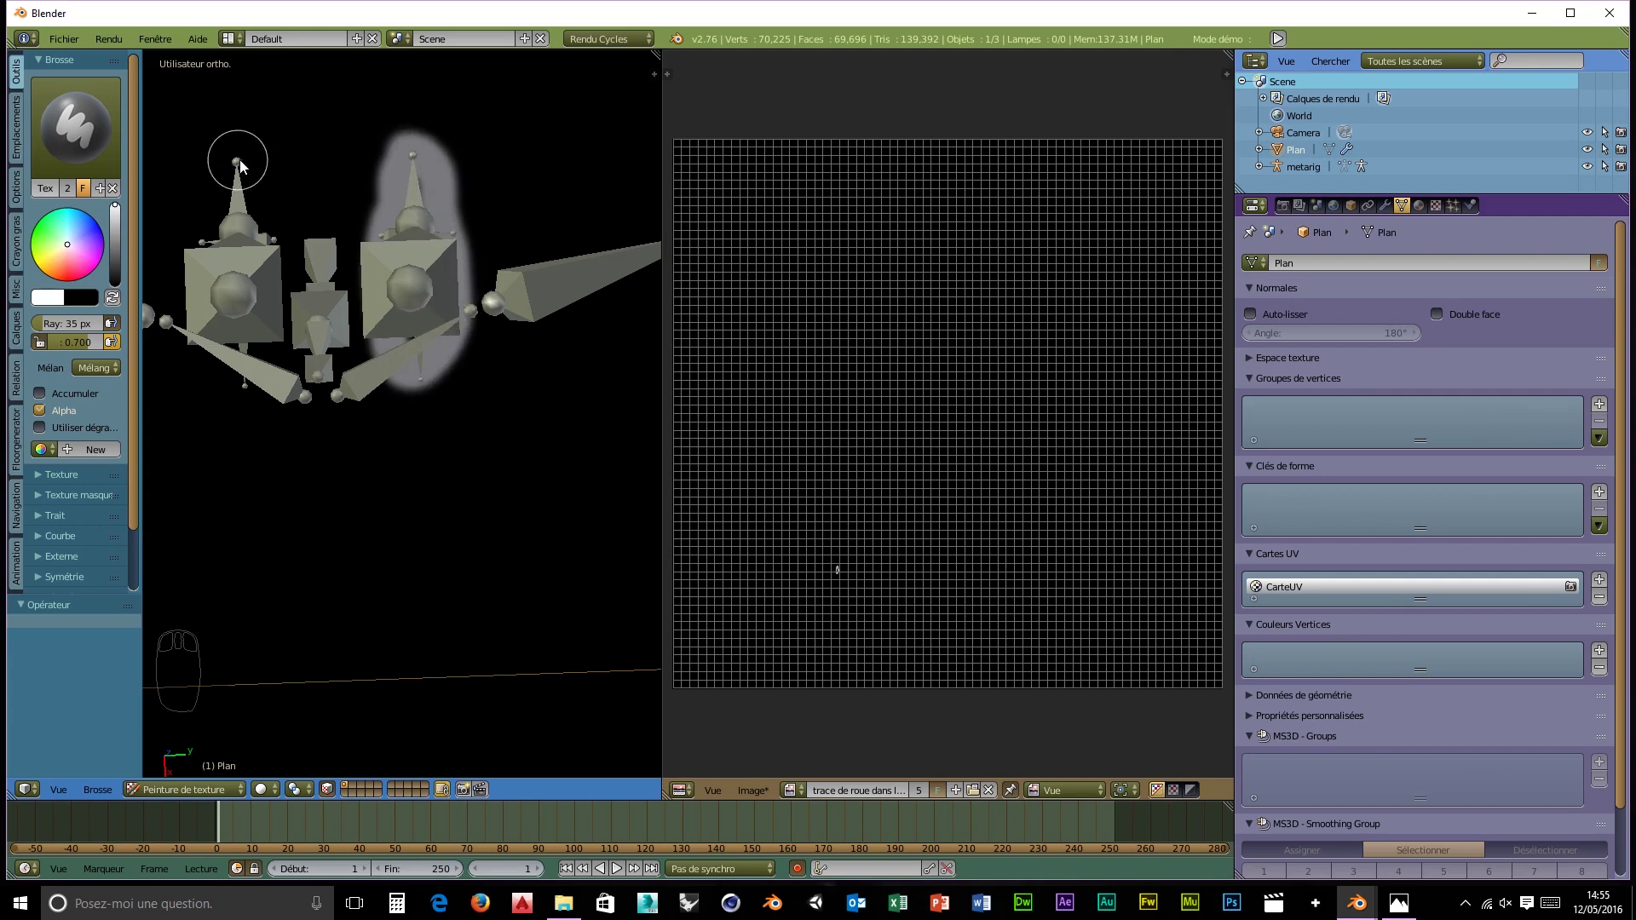
{"action": "left_click_drag", "start_coordinate": [242, 167], "coordinate": [226, 366]}
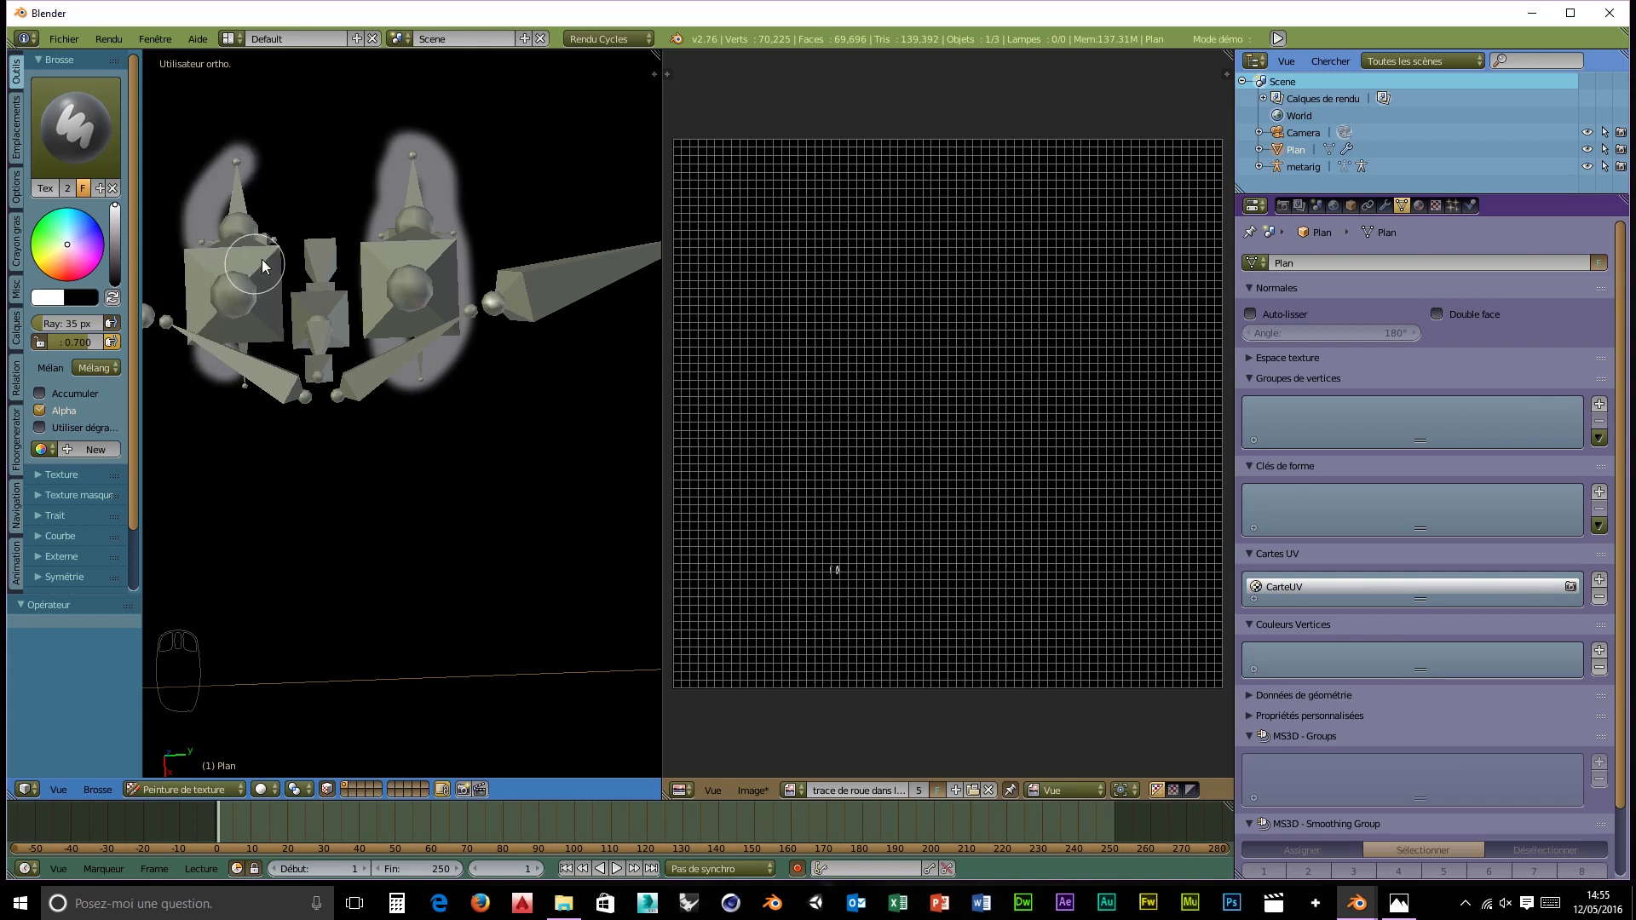
{"action": "left_click_drag", "start_coordinate": [214, 349], "coordinate": [268, 264]}
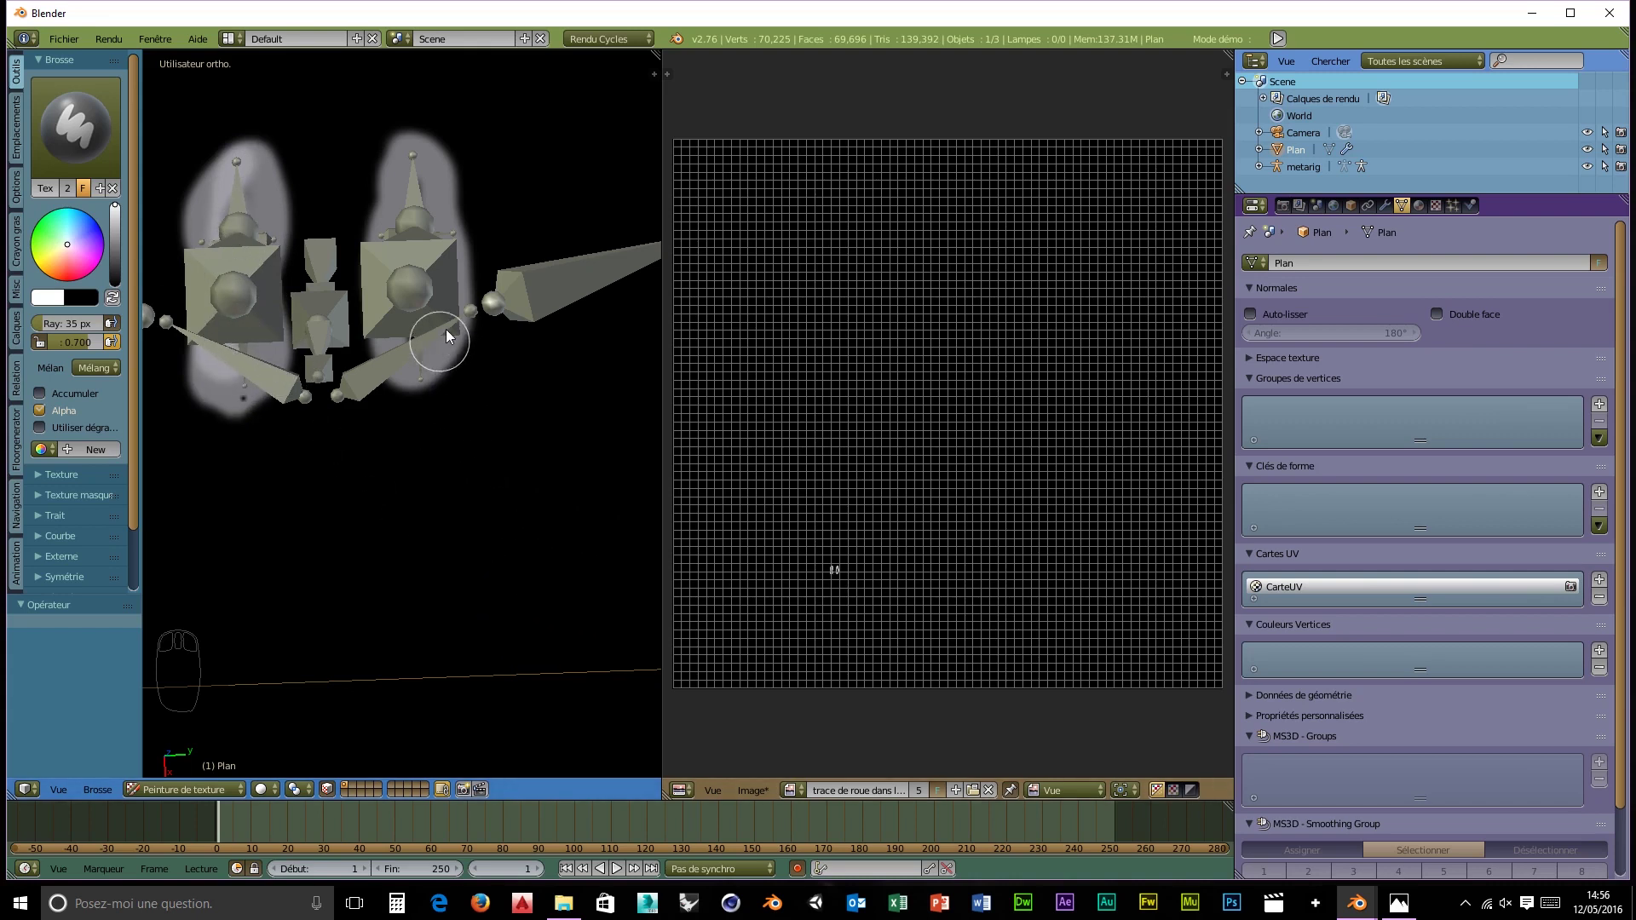
{"action": "left_click_drag", "start_coordinate": [519, 391], "coordinate": [558, 387]}
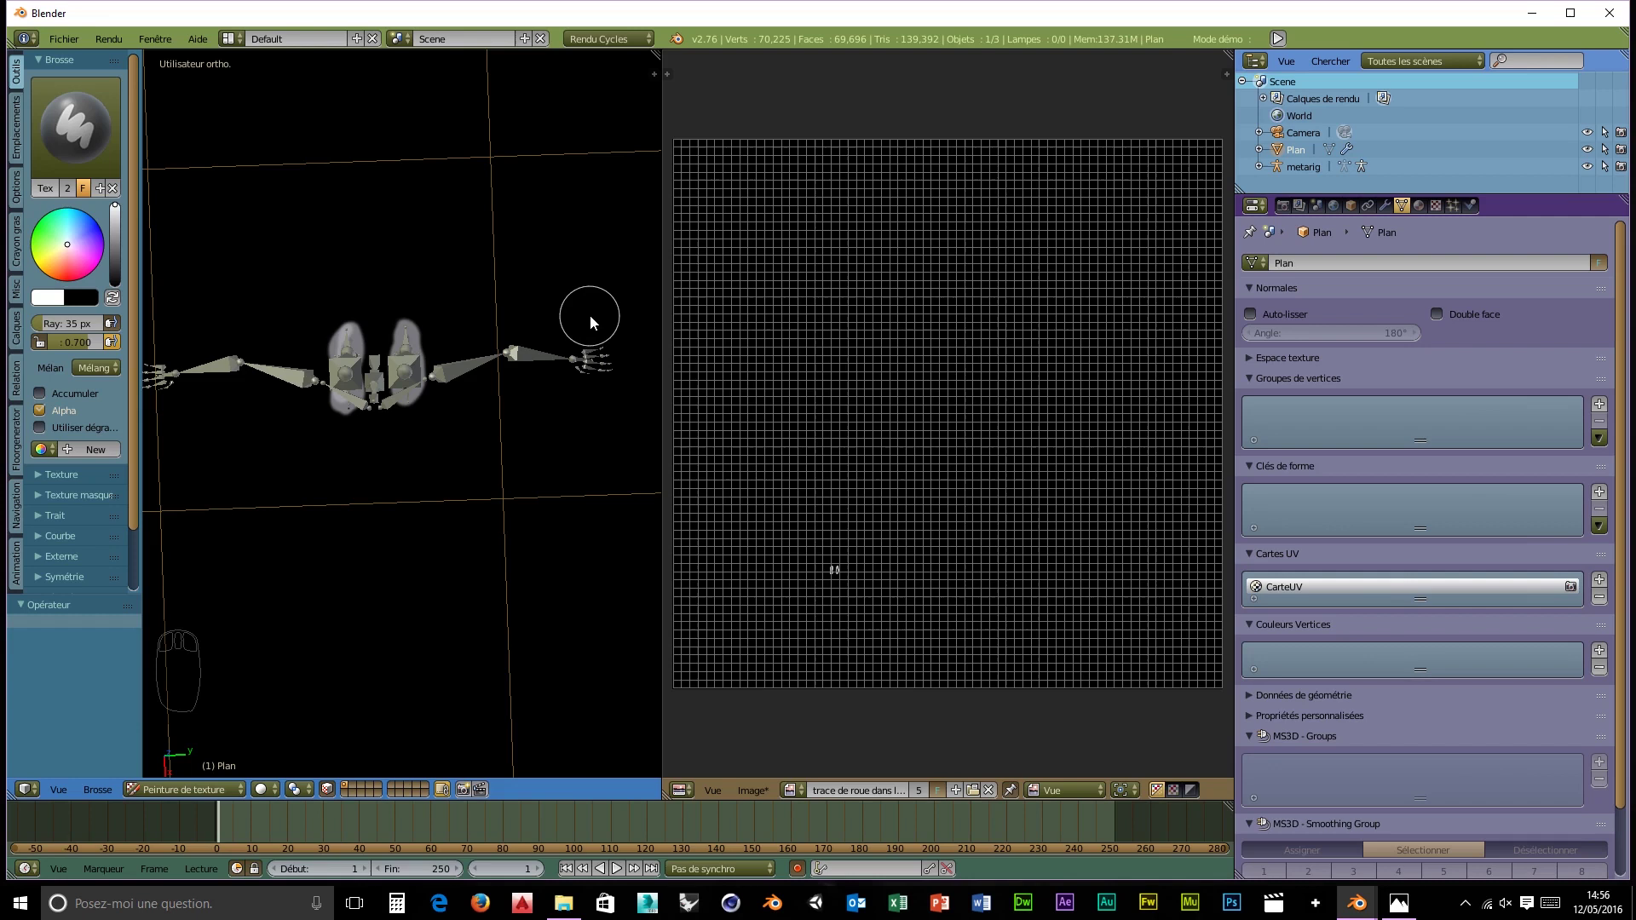
{"action": "left_click_drag", "start_coordinate": [594, 322], "coordinate": [635, 402]}
{"action": "left_click_drag", "start_coordinate": [596, 352], "coordinate": [640, 383]}
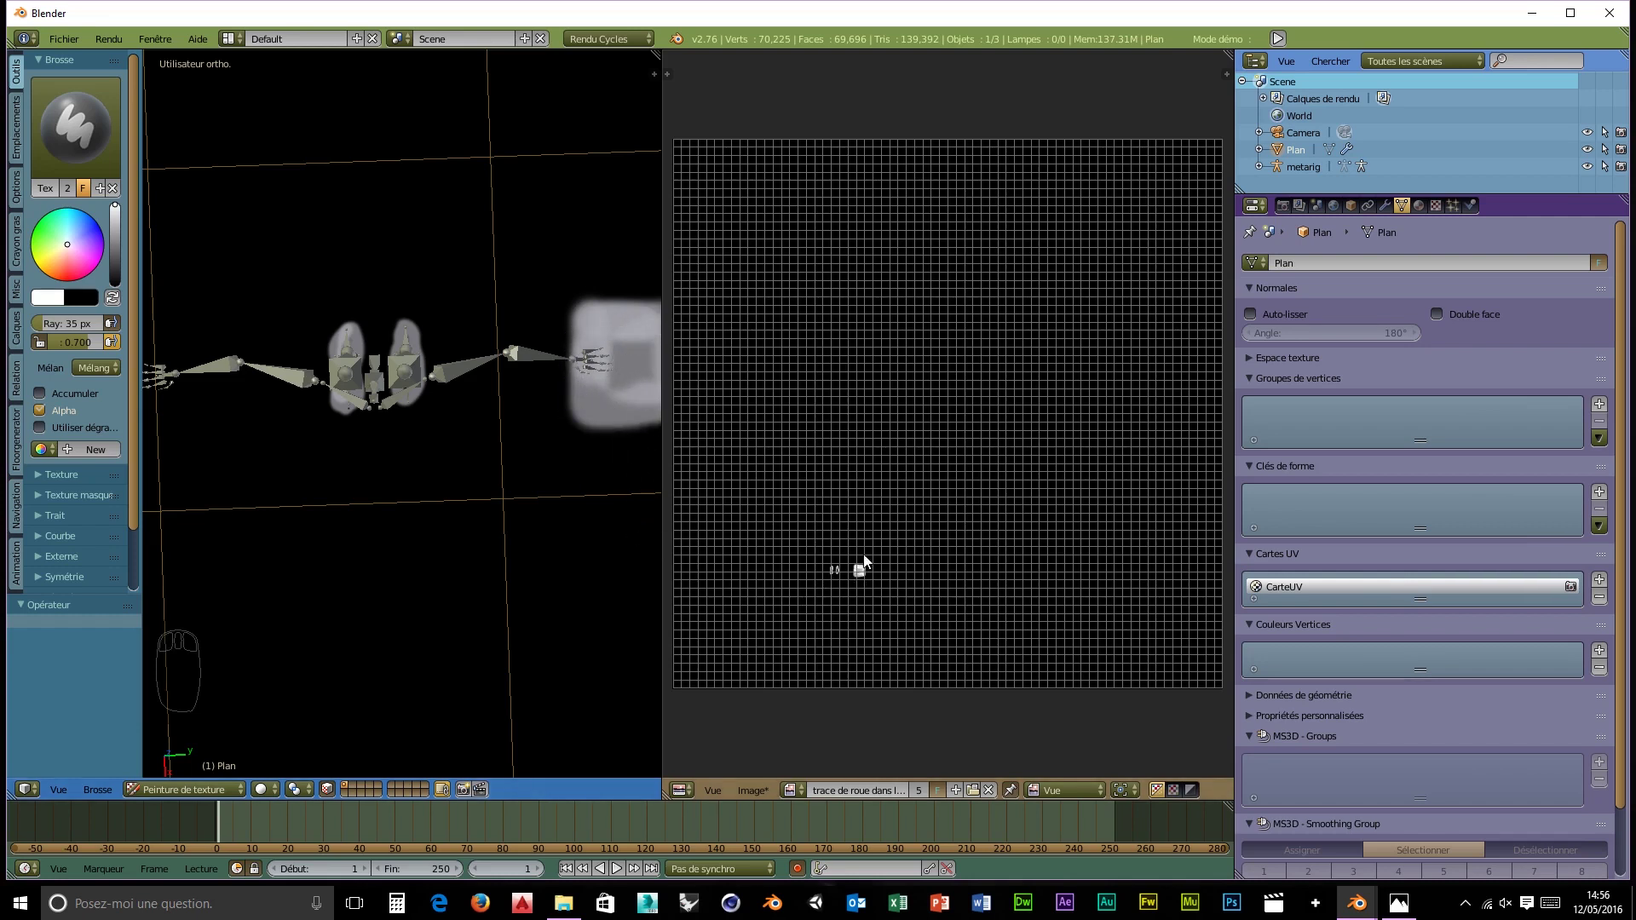
{"action": "left_click_drag", "start_coordinate": [866, 609], "coordinate": [768, 672]}
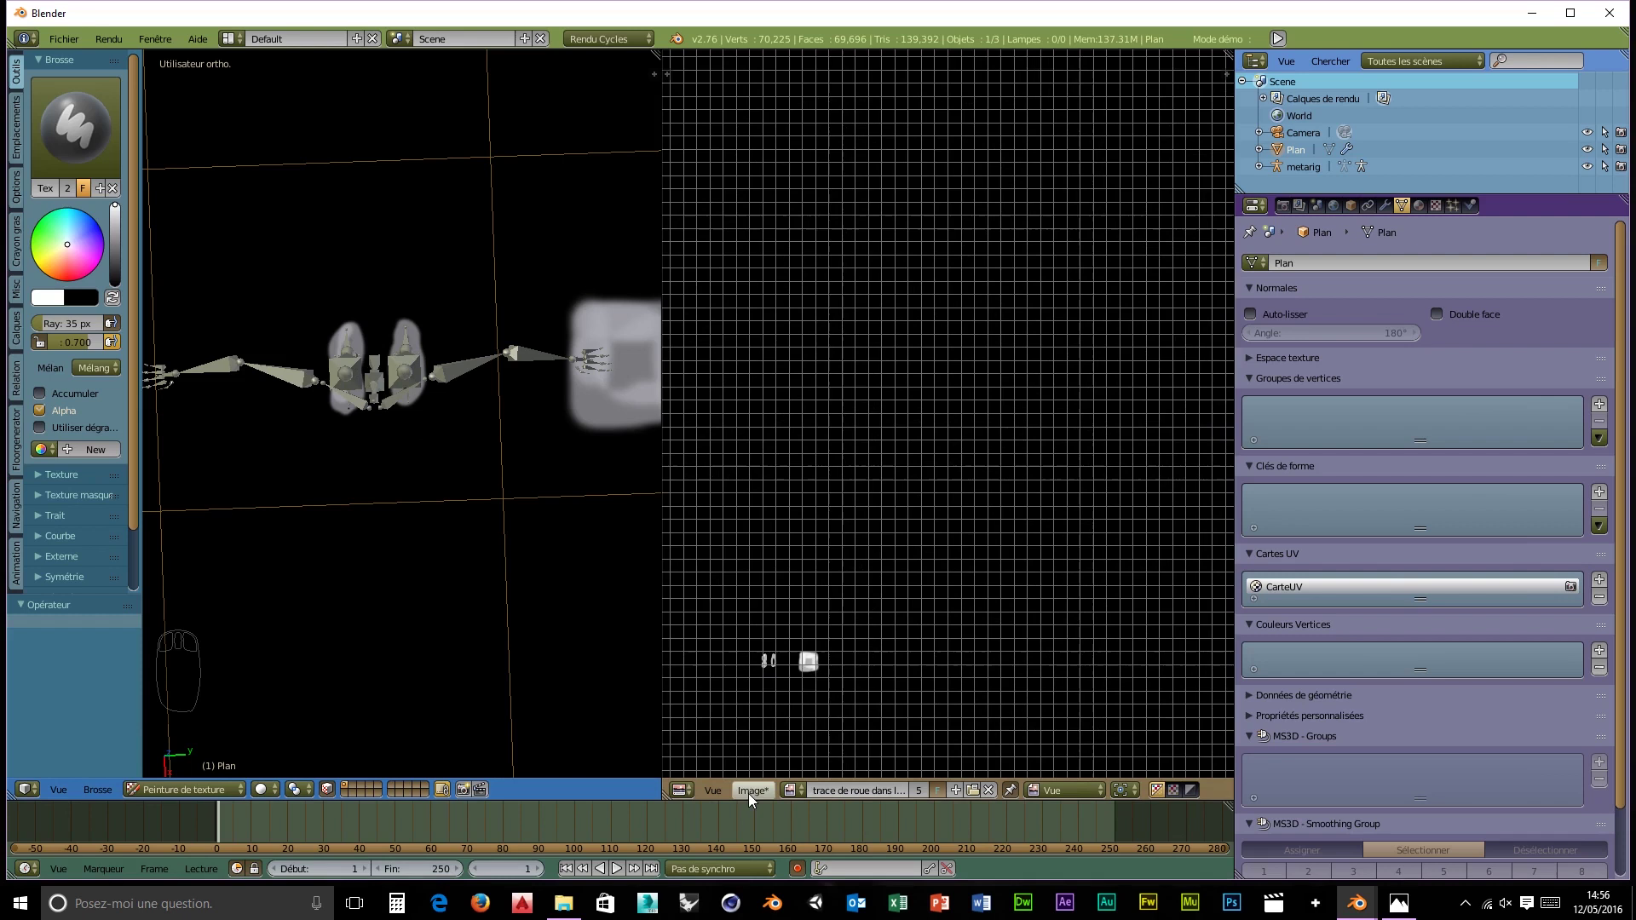
- Switch to the camera's perspective view framing the snow plane and metarig
{"action": "left_click_drag", "start_coordinate": [764, 802], "coordinate": [816, 613]}
{"action": "left_click", "coordinate": [818, 620]}
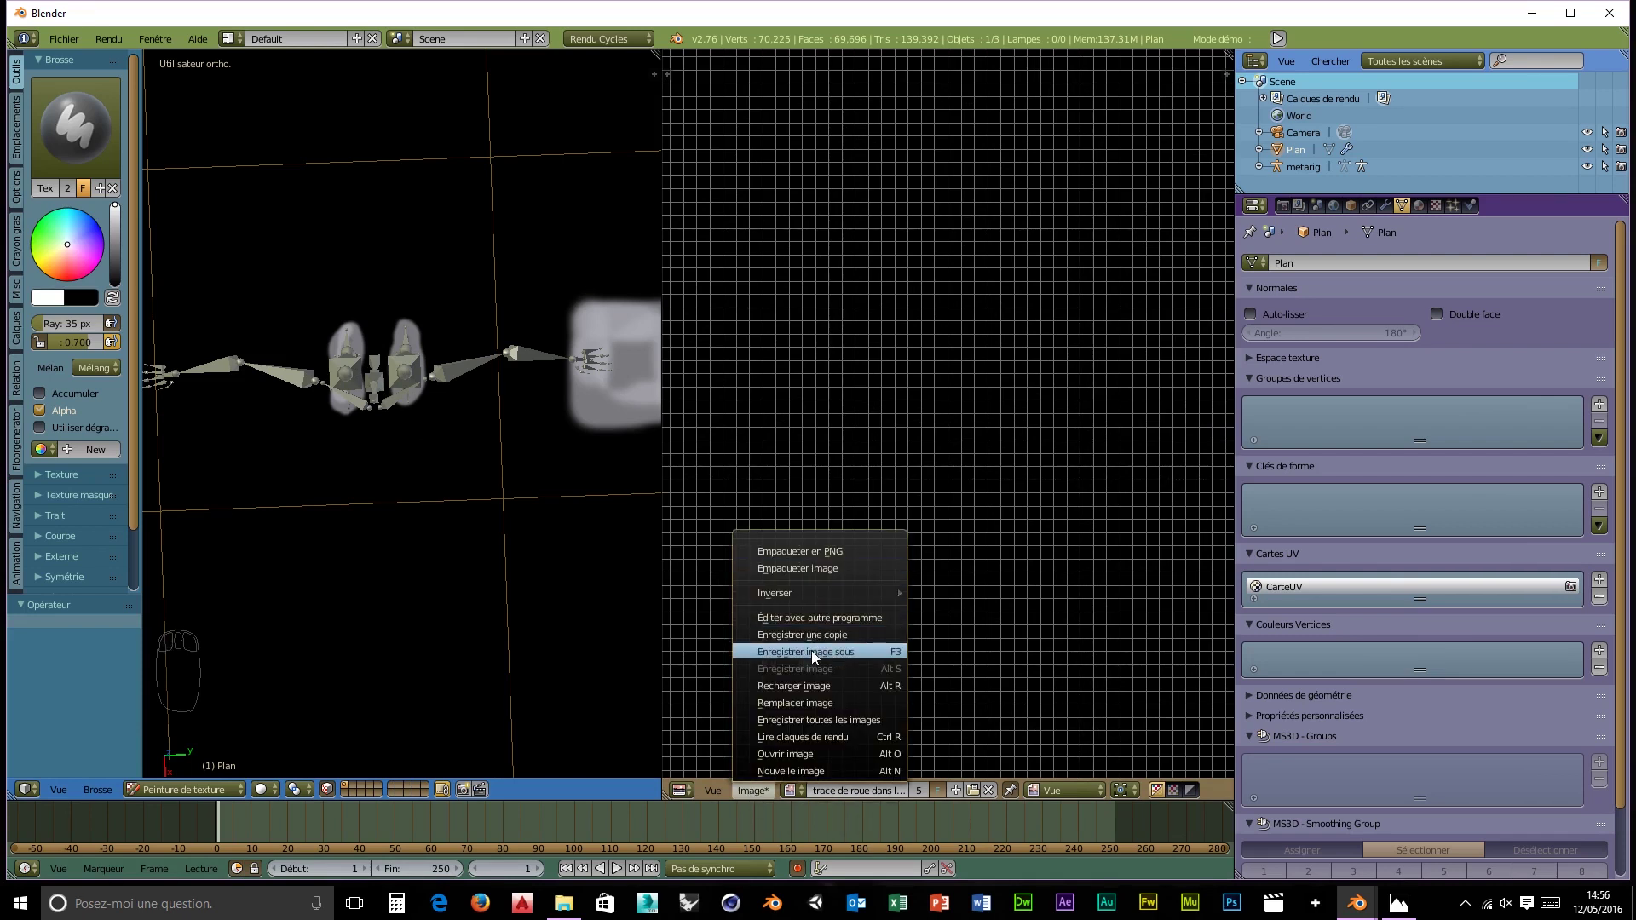
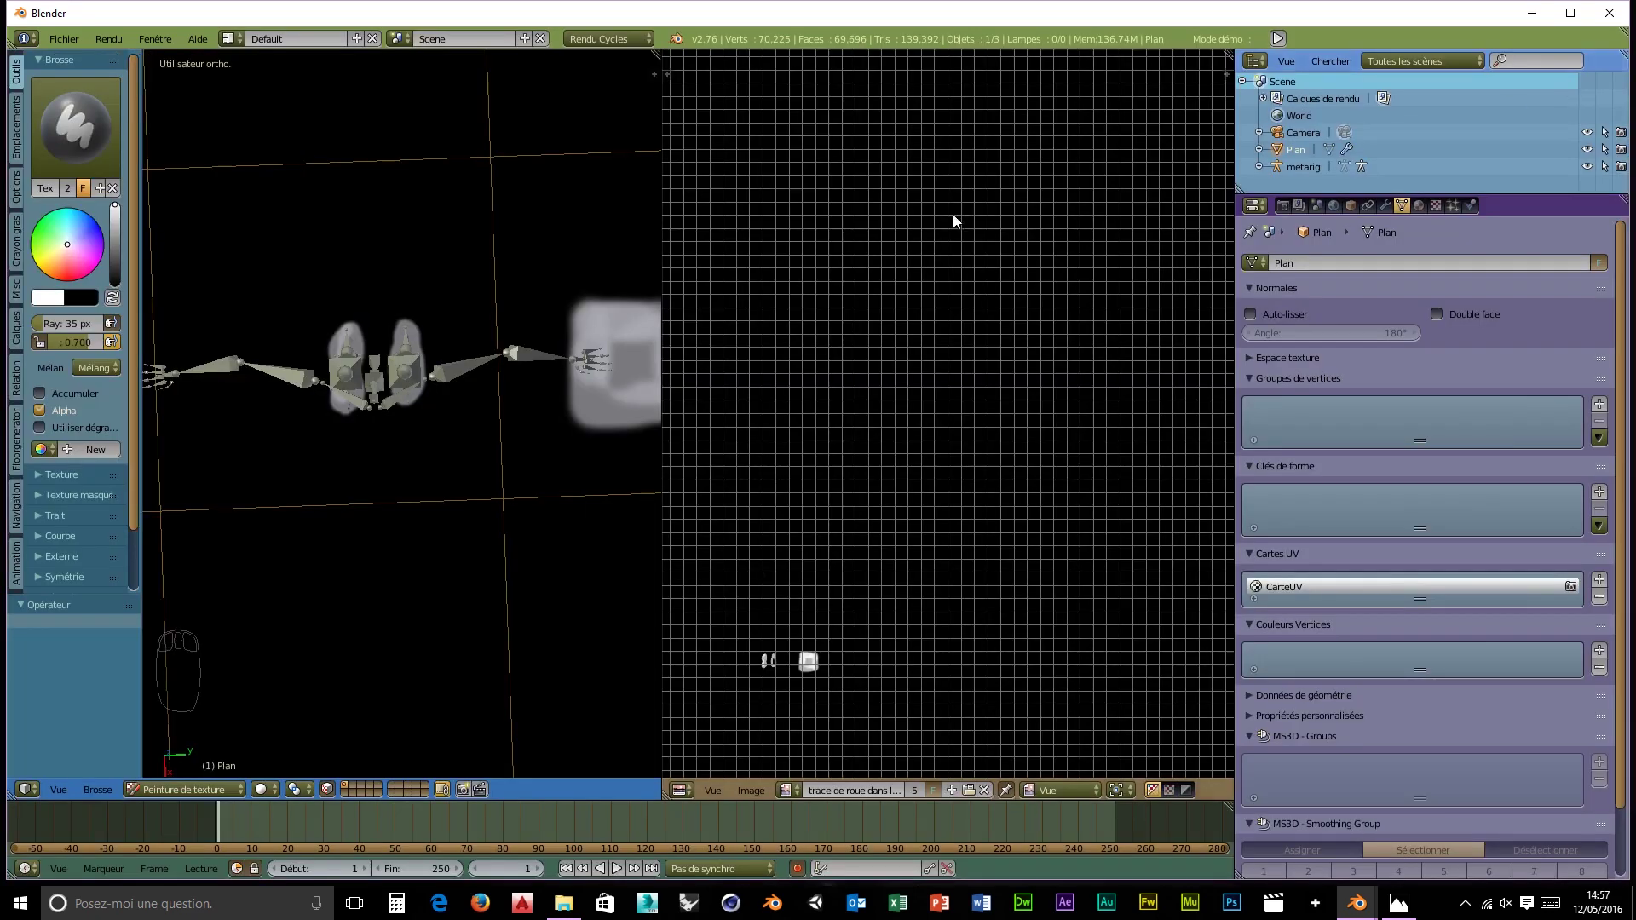
{"action": "scroll", "scroll_direction": "up", "scroll_amount": 3}
{"action": "scroll", "scroll_direction": "up", "scroll_amount": 3}
{"action": "left_click_drag", "start_coordinate": [475, 457], "coordinate": [492, 299]}
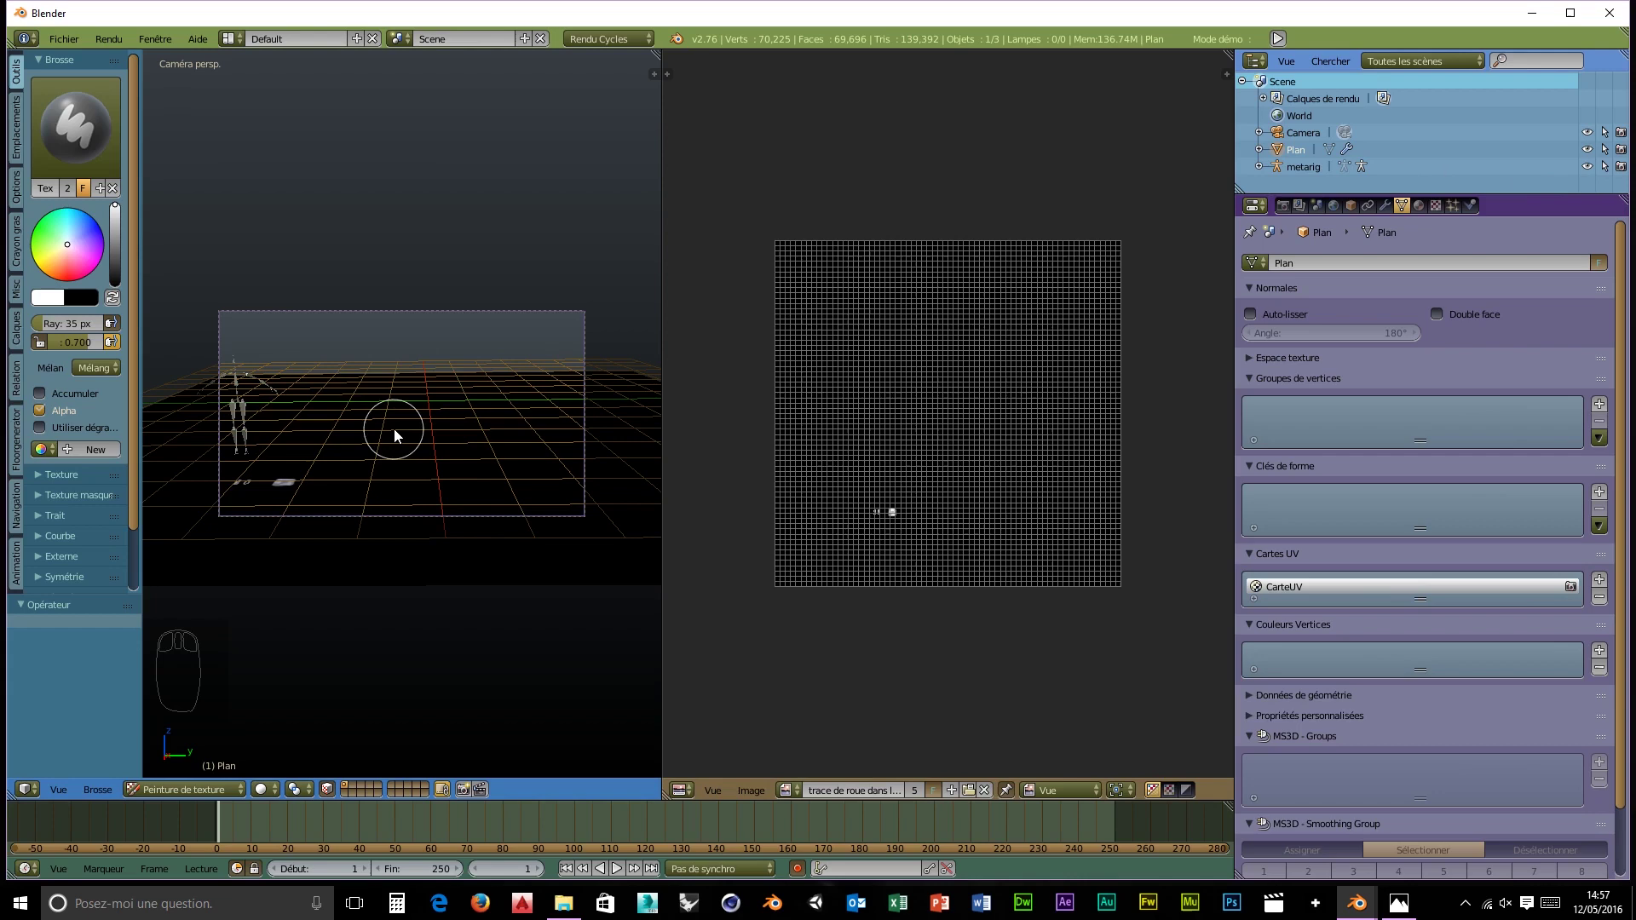
{"action": "key", "text": "shift+z"}
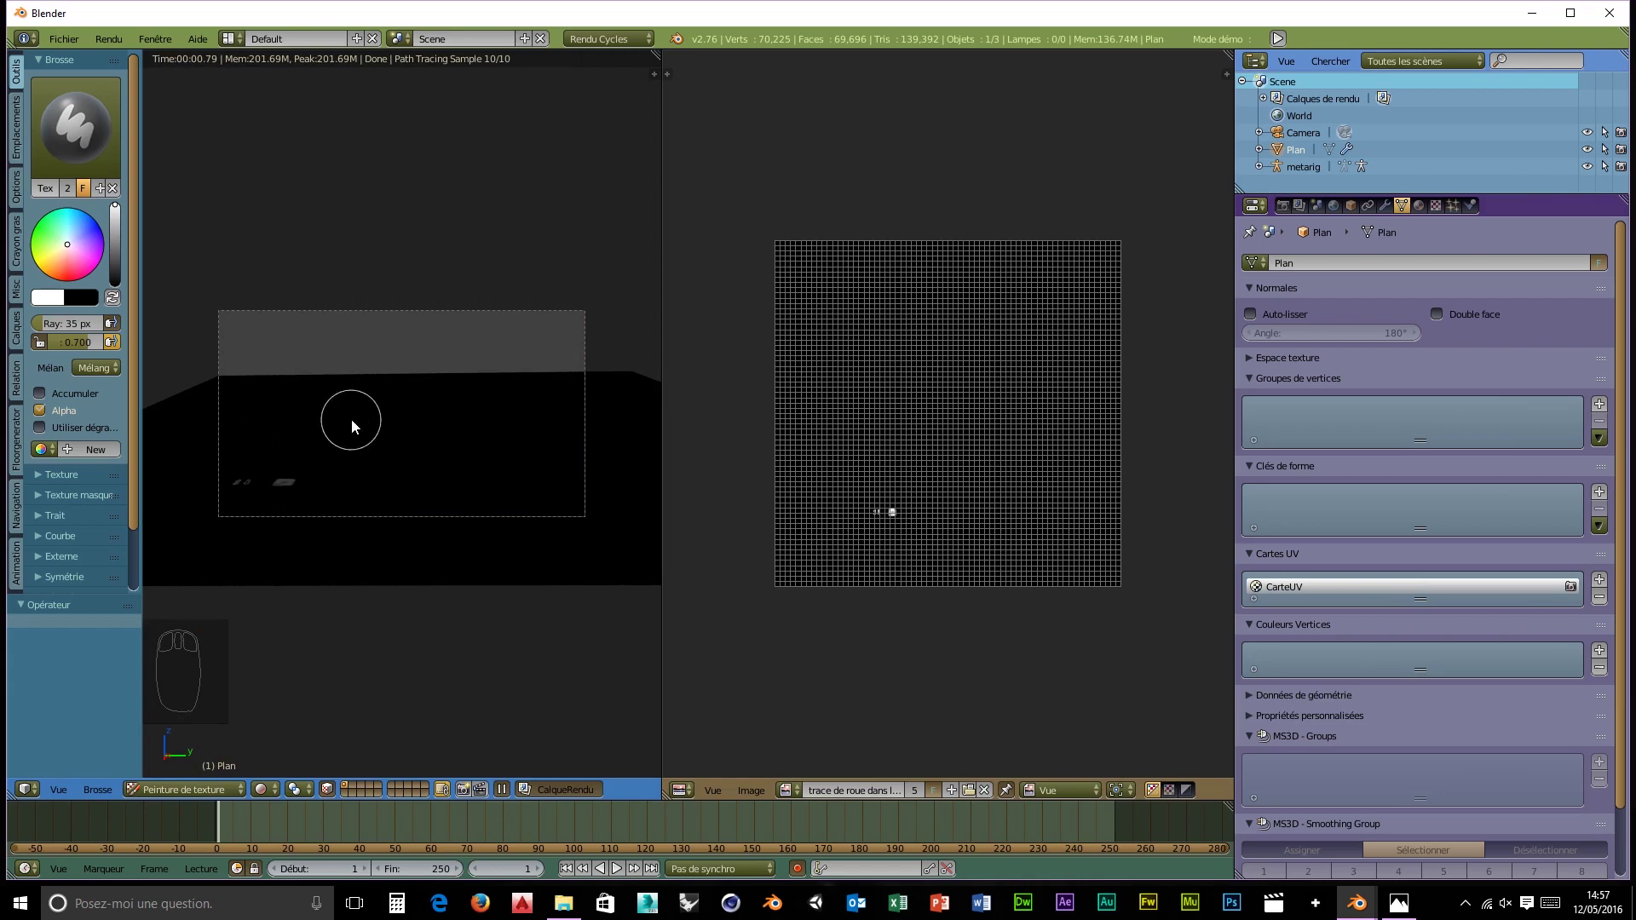
{"action": "key", "text": "shift+z"}
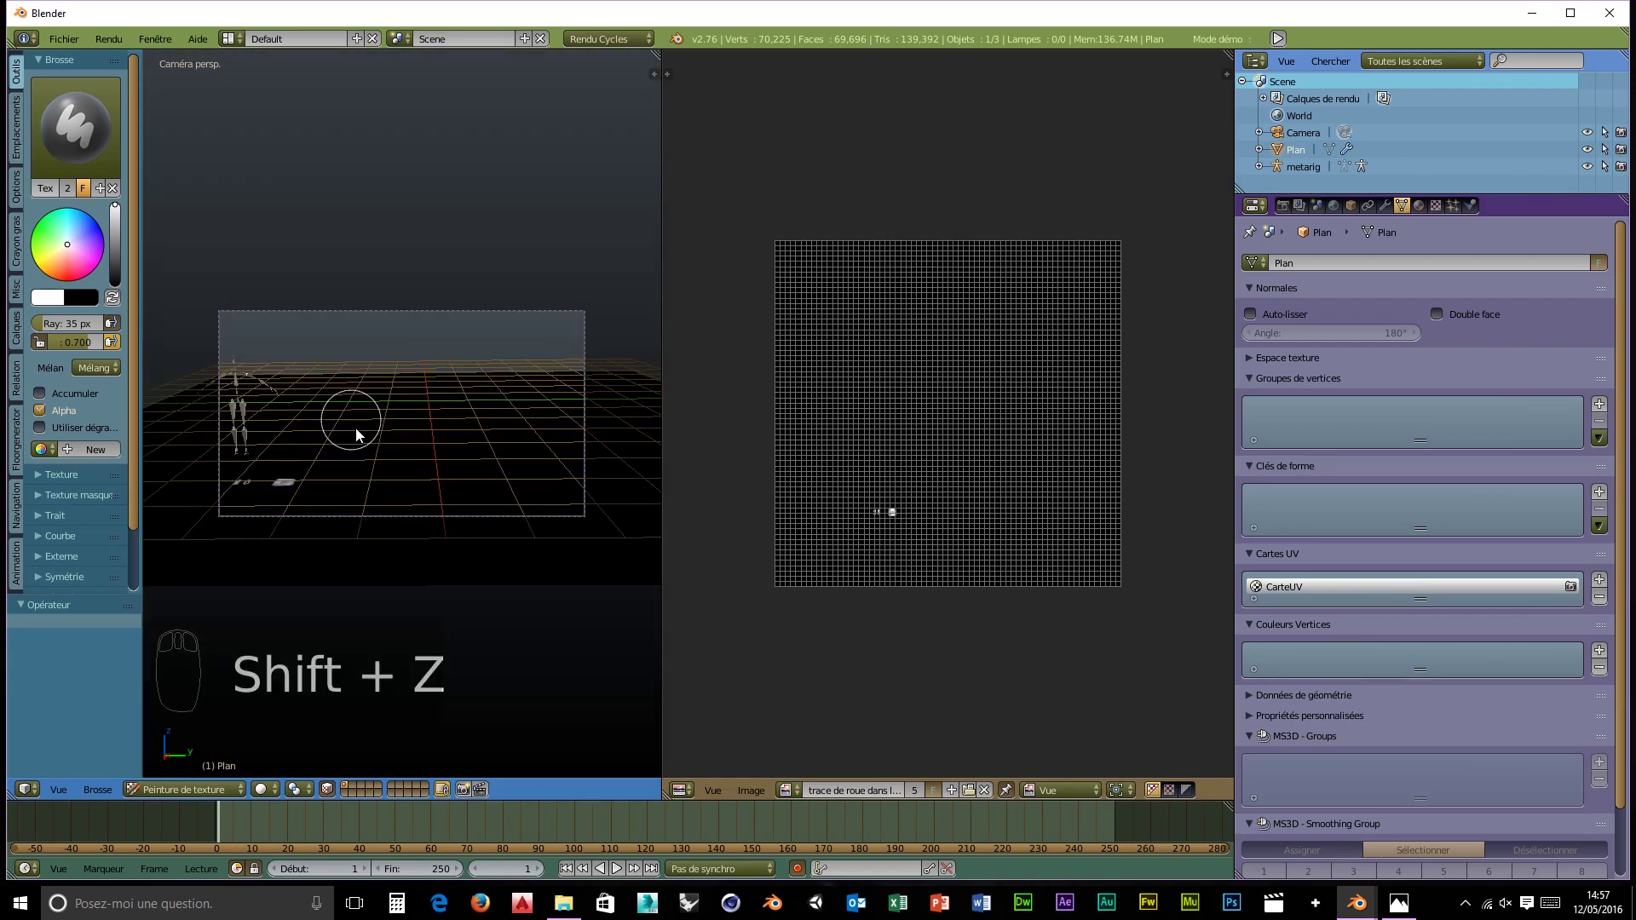
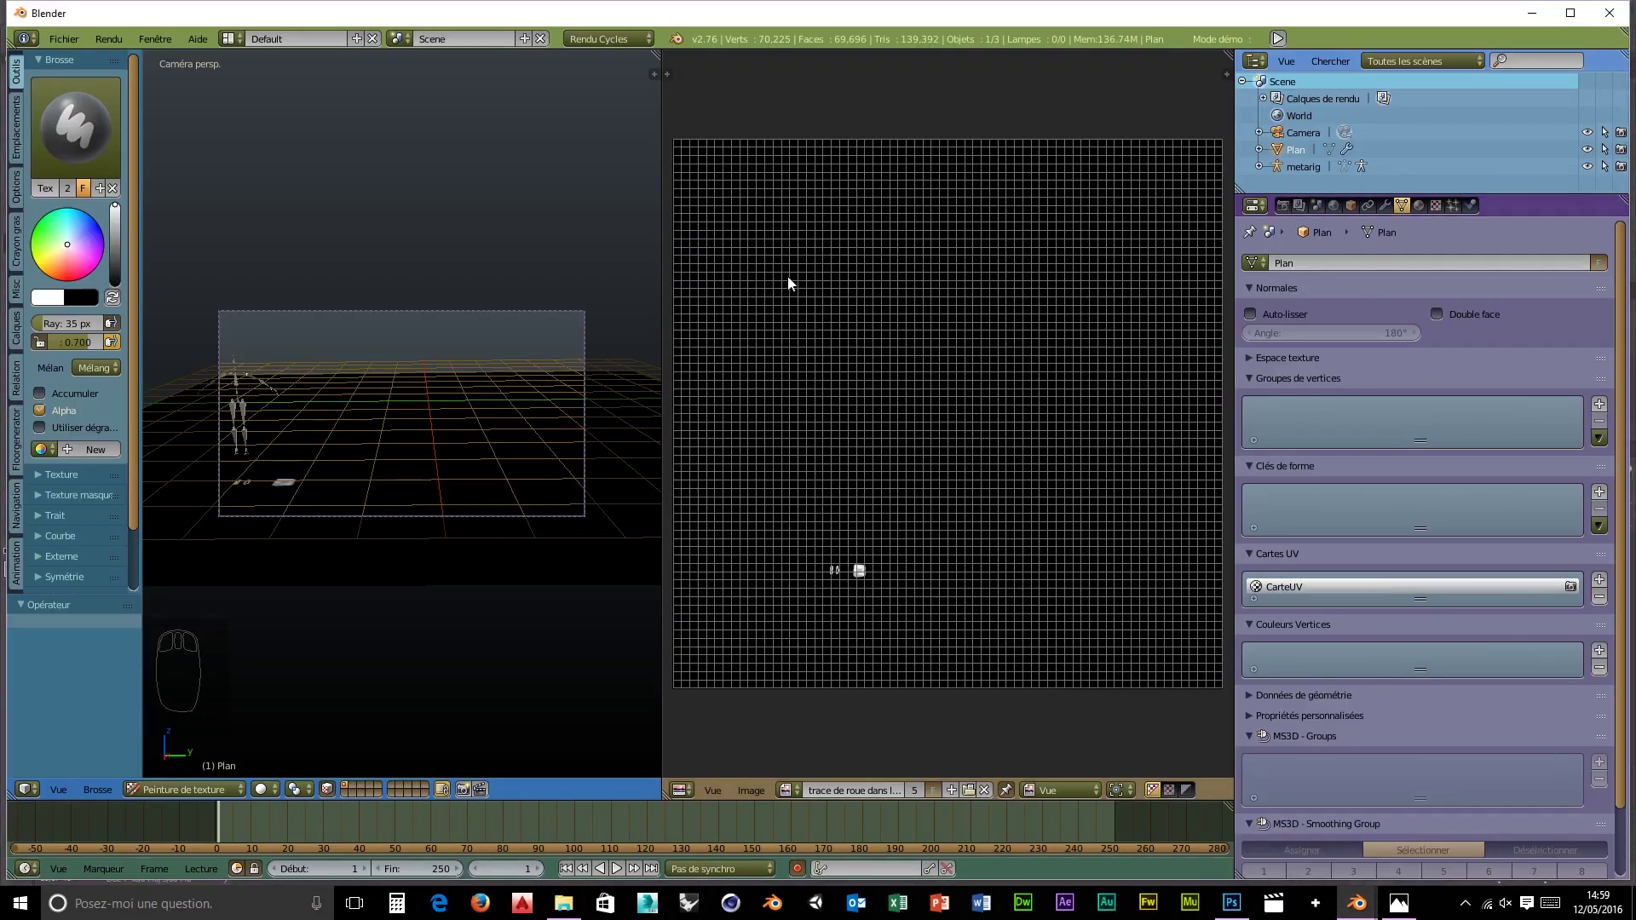
- Bring up the plane's displacement texture settings to load the tire-track snow image
{"action": "left_click_drag", "start_coordinate": [1445, 215], "coordinate": [1438, 316]}
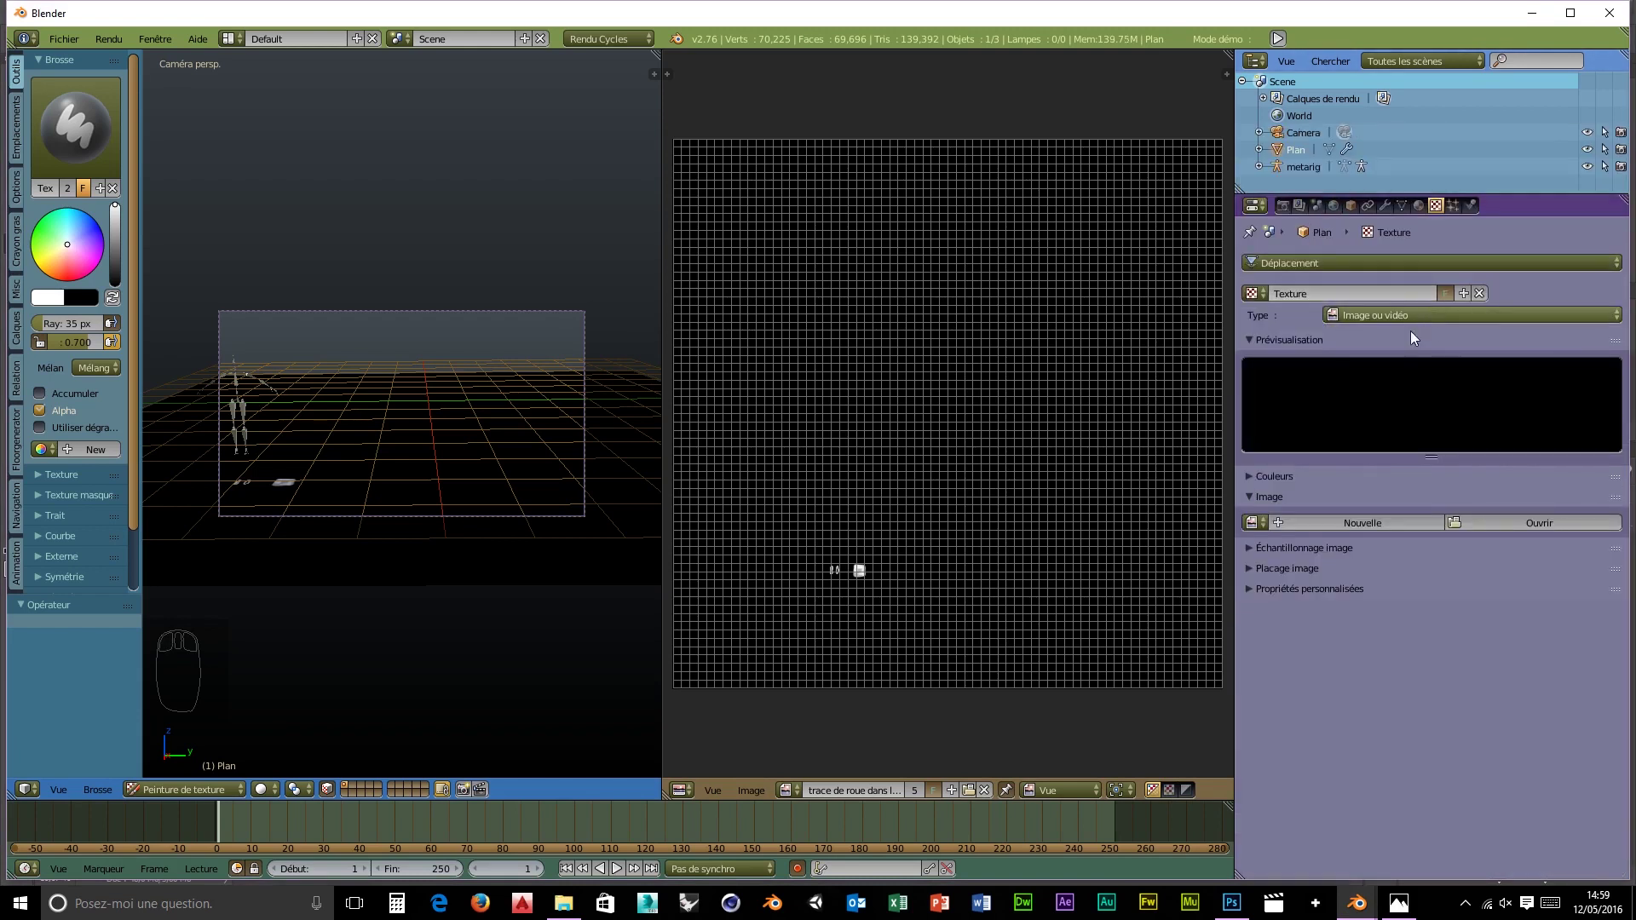
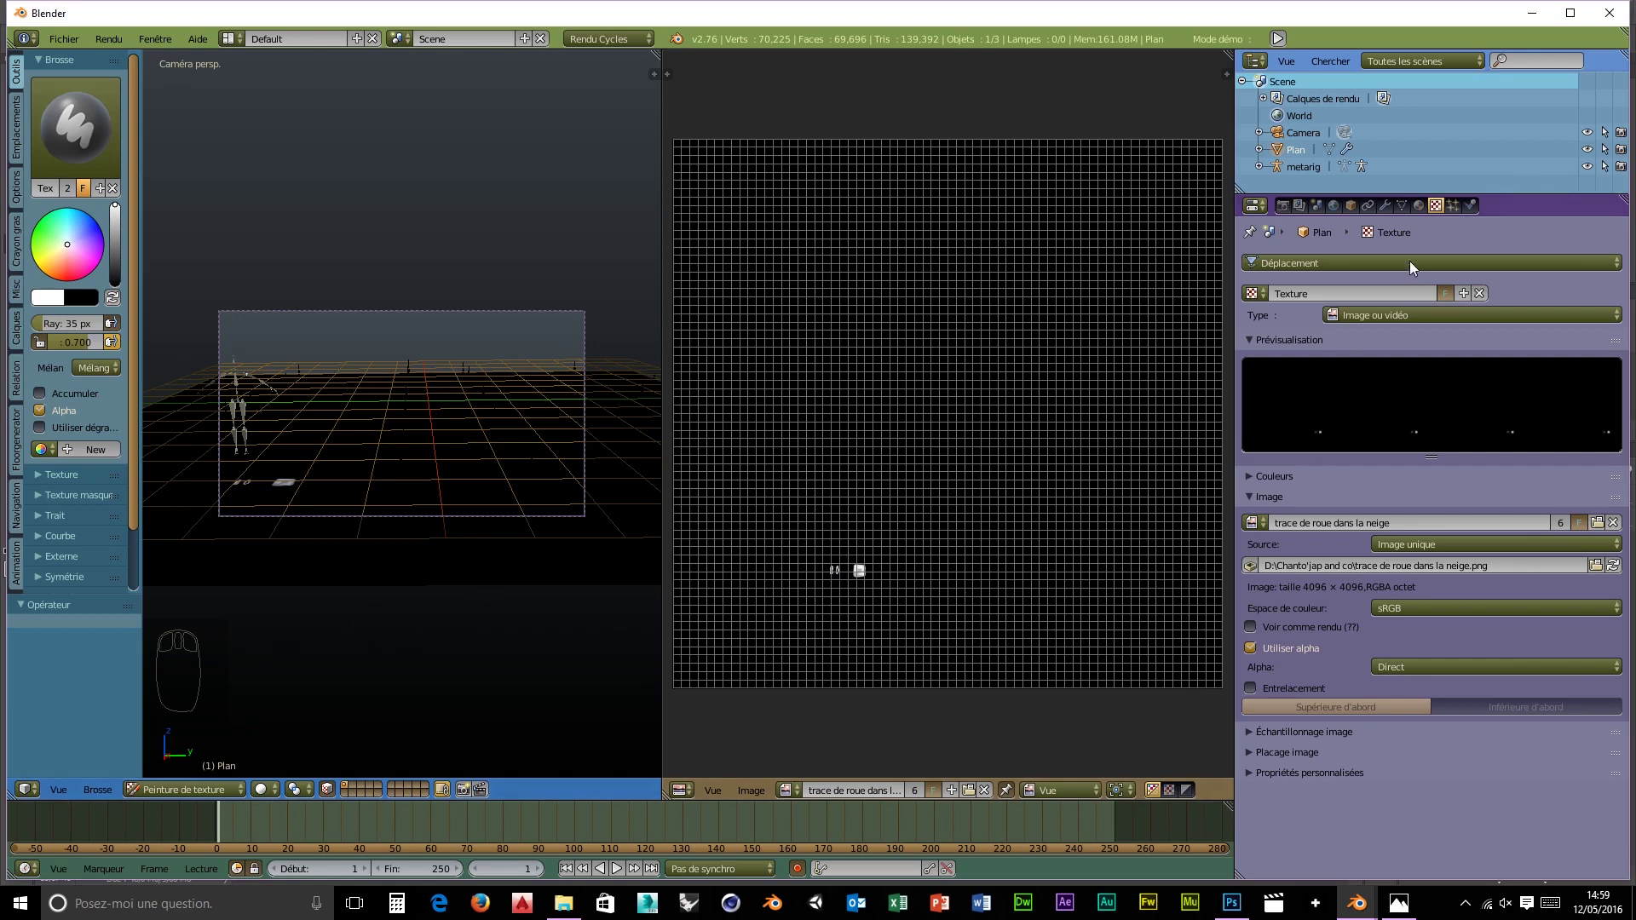
- Set the Displace modifier's texture coordinates to UV and select the metarig
{"action": "left_click_drag", "start_coordinate": [1391, 215], "coordinate": [963, 612]}
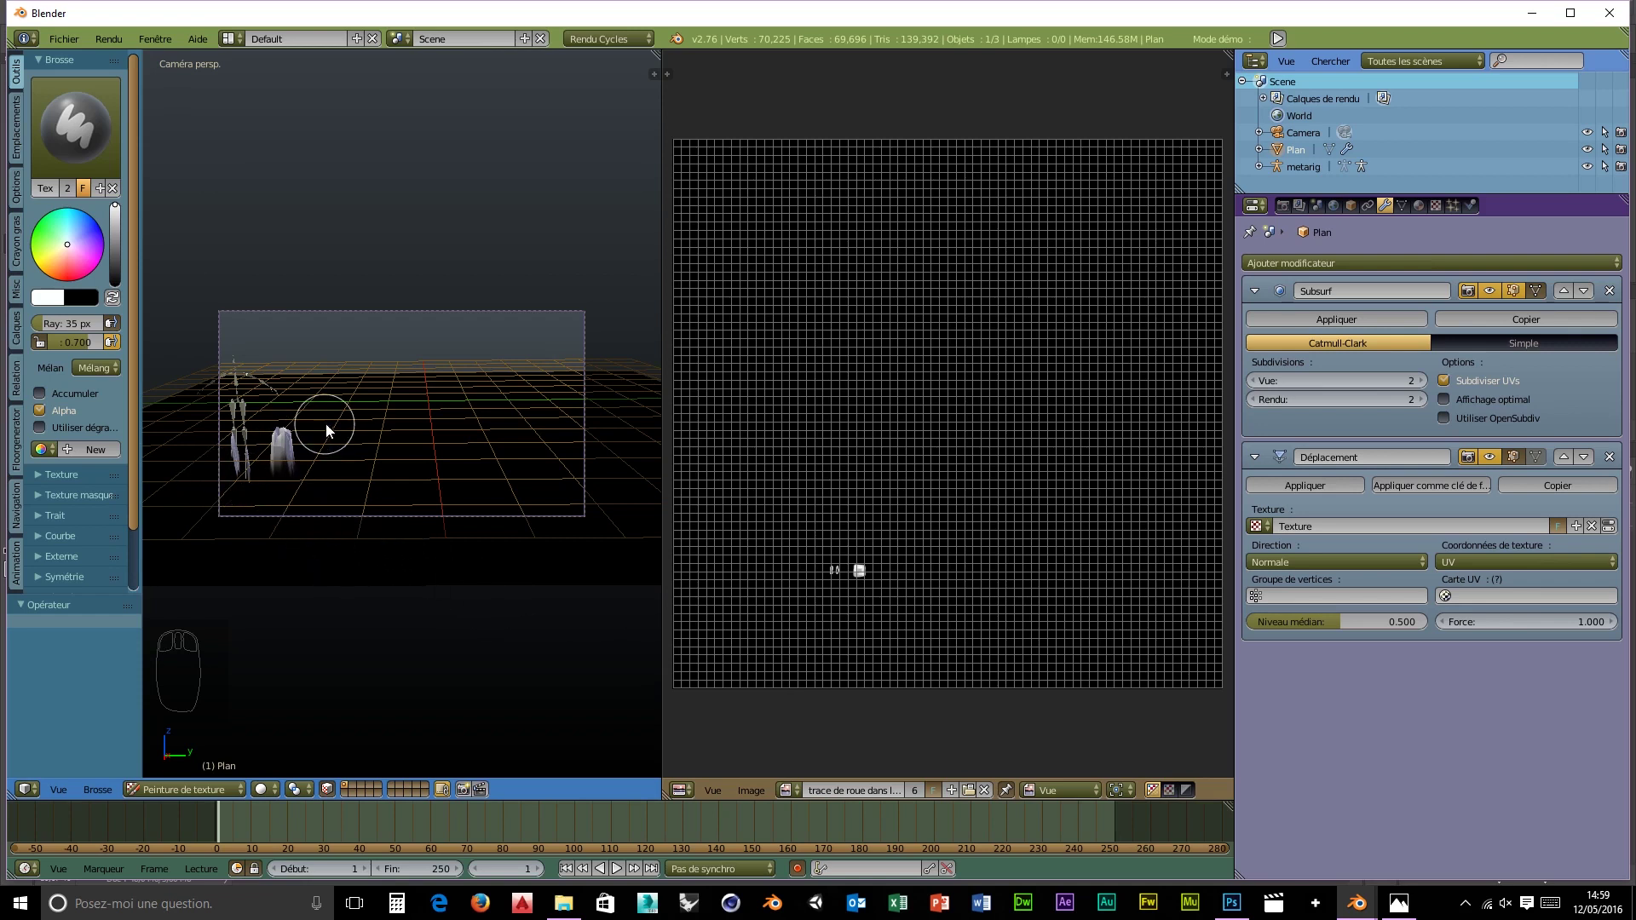
{"action": "left_click_drag", "start_coordinate": [261, 509], "coordinate": [428, 606]}
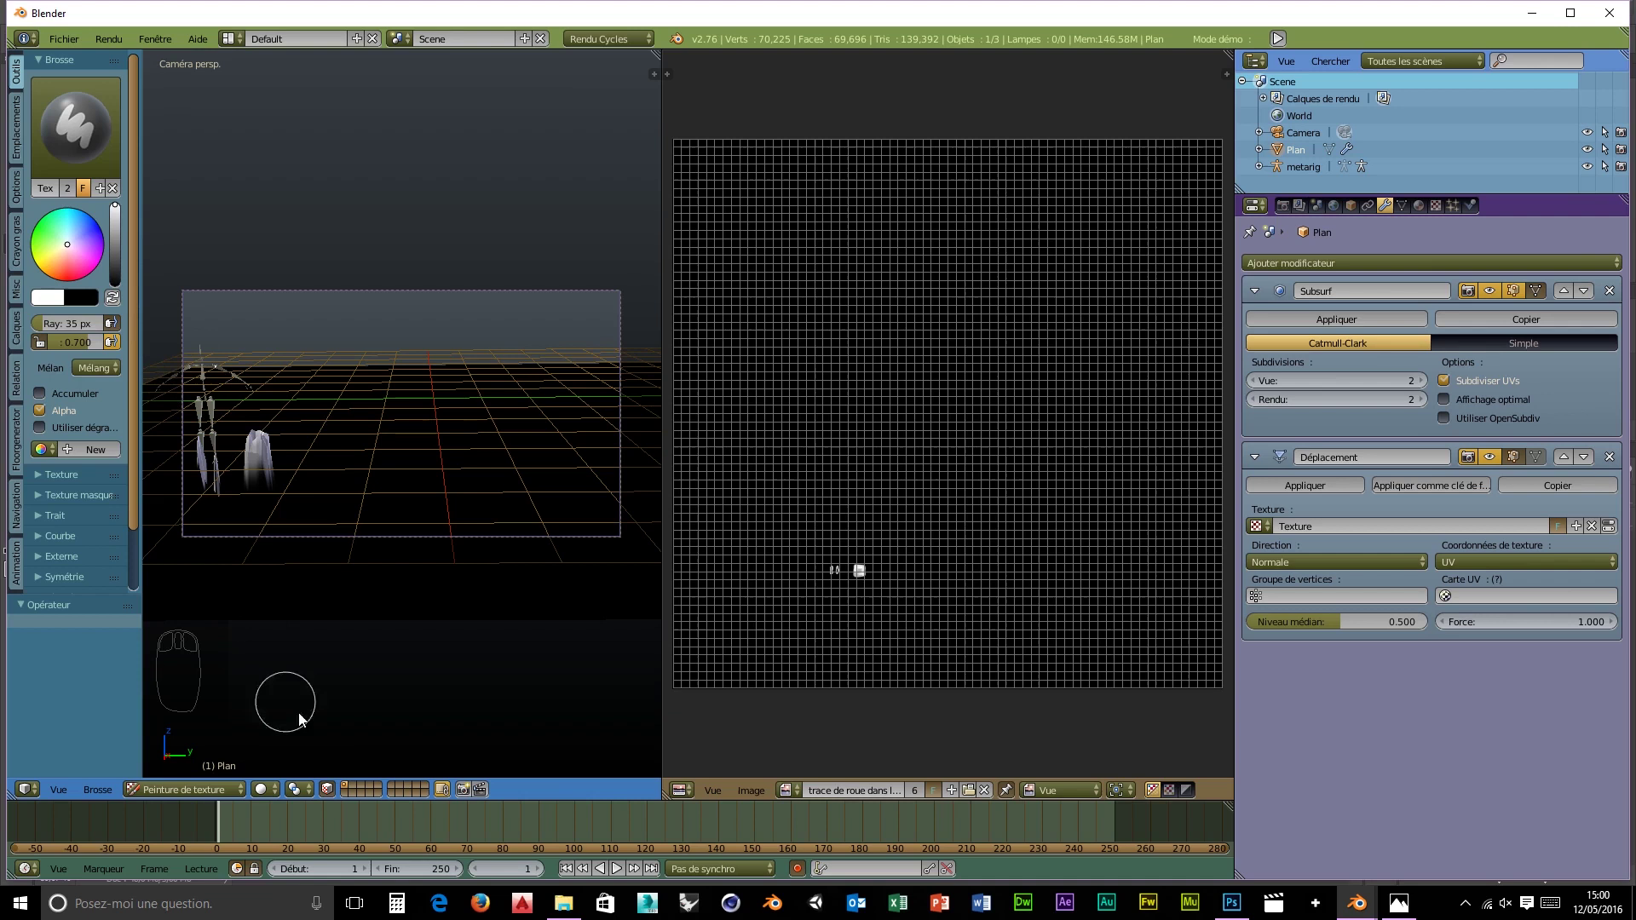
{"action": "left_click_drag", "start_coordinate": [231, 803], "coordinate": [207, 452]}
{"action": "left_click_drag", "start_coordinate": [212, 403], "coordinate": [221, 499]}
- Delete the metarig, leaving only the camera and snow plane in view
{"action": "key", "text": "Delete"}
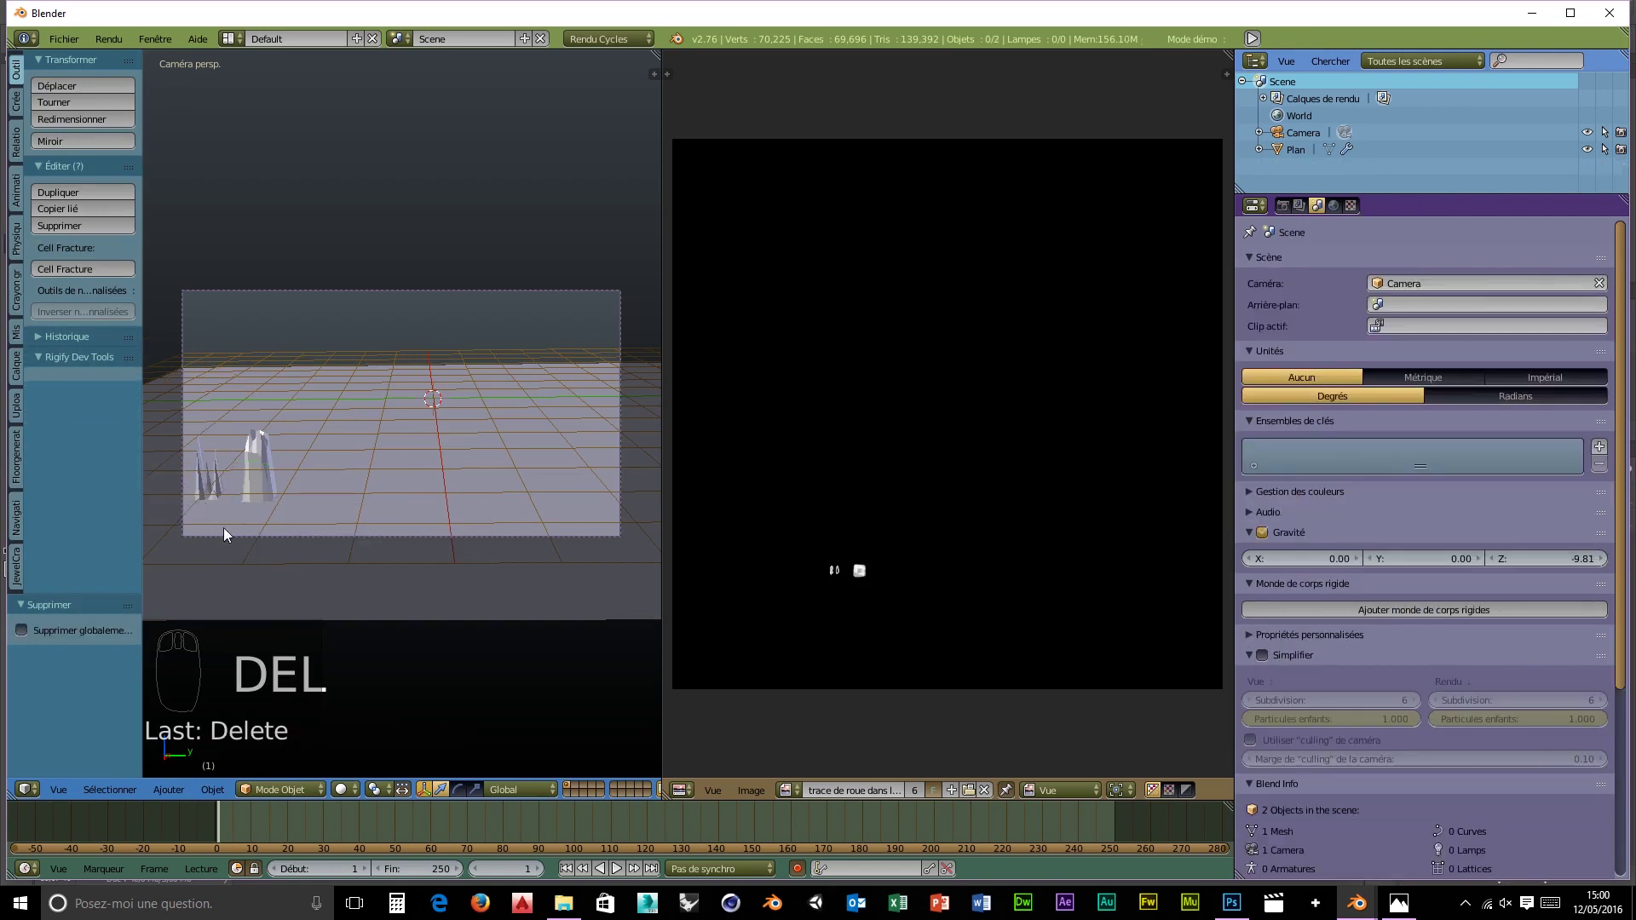
{"action": "left_click_drag", "start_coordinate": [227, 535], "coordinate": [162, 486]}
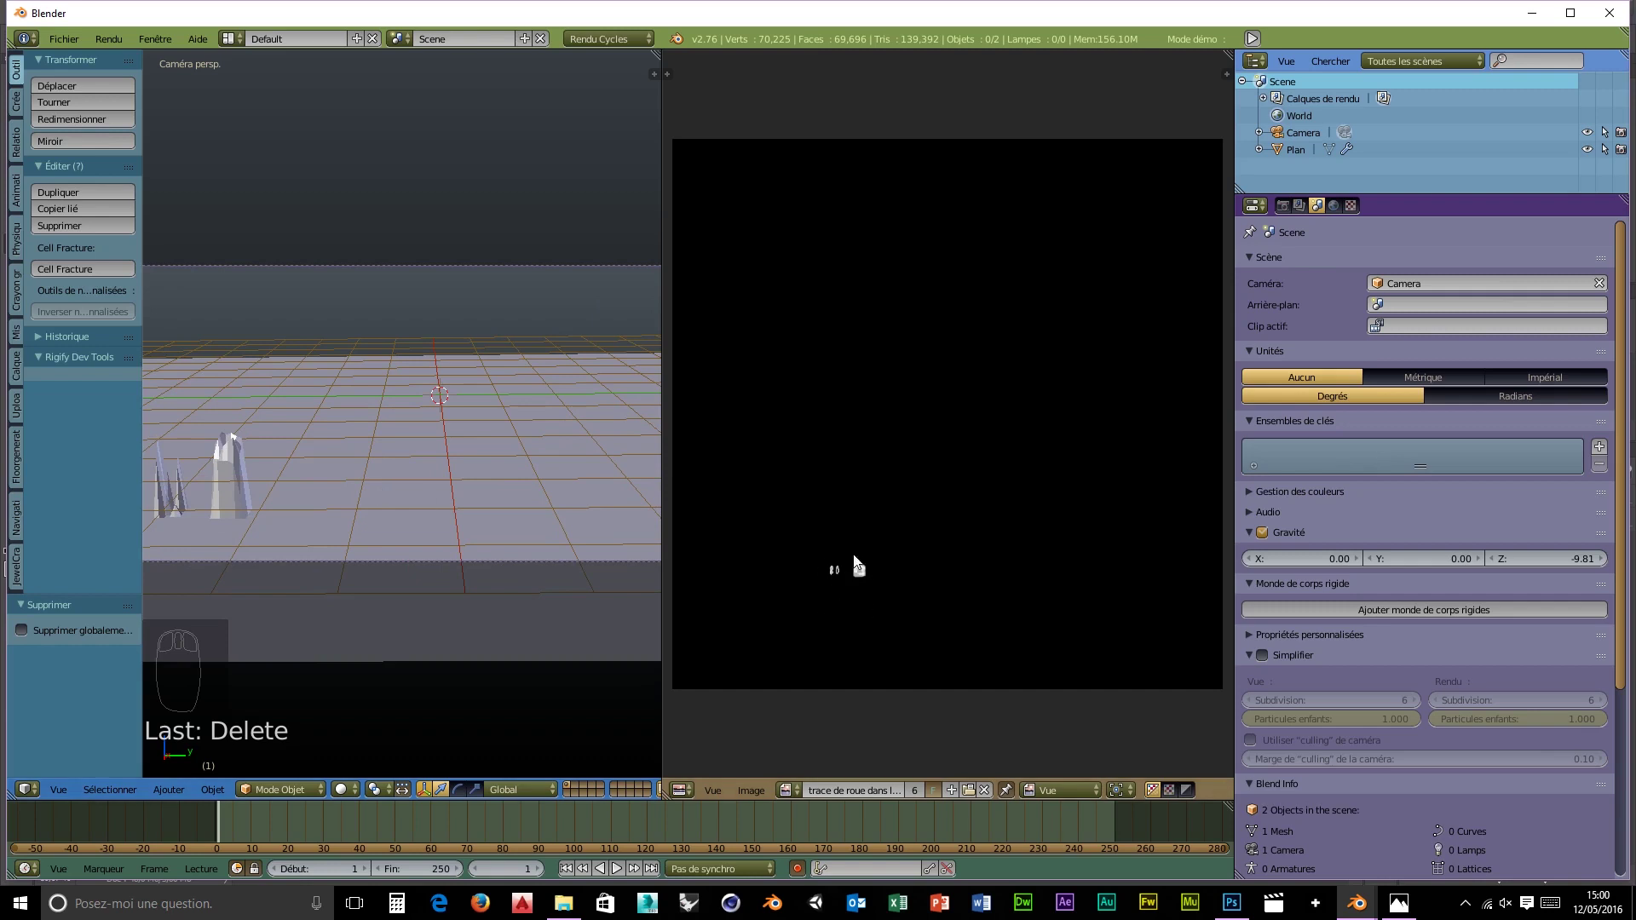
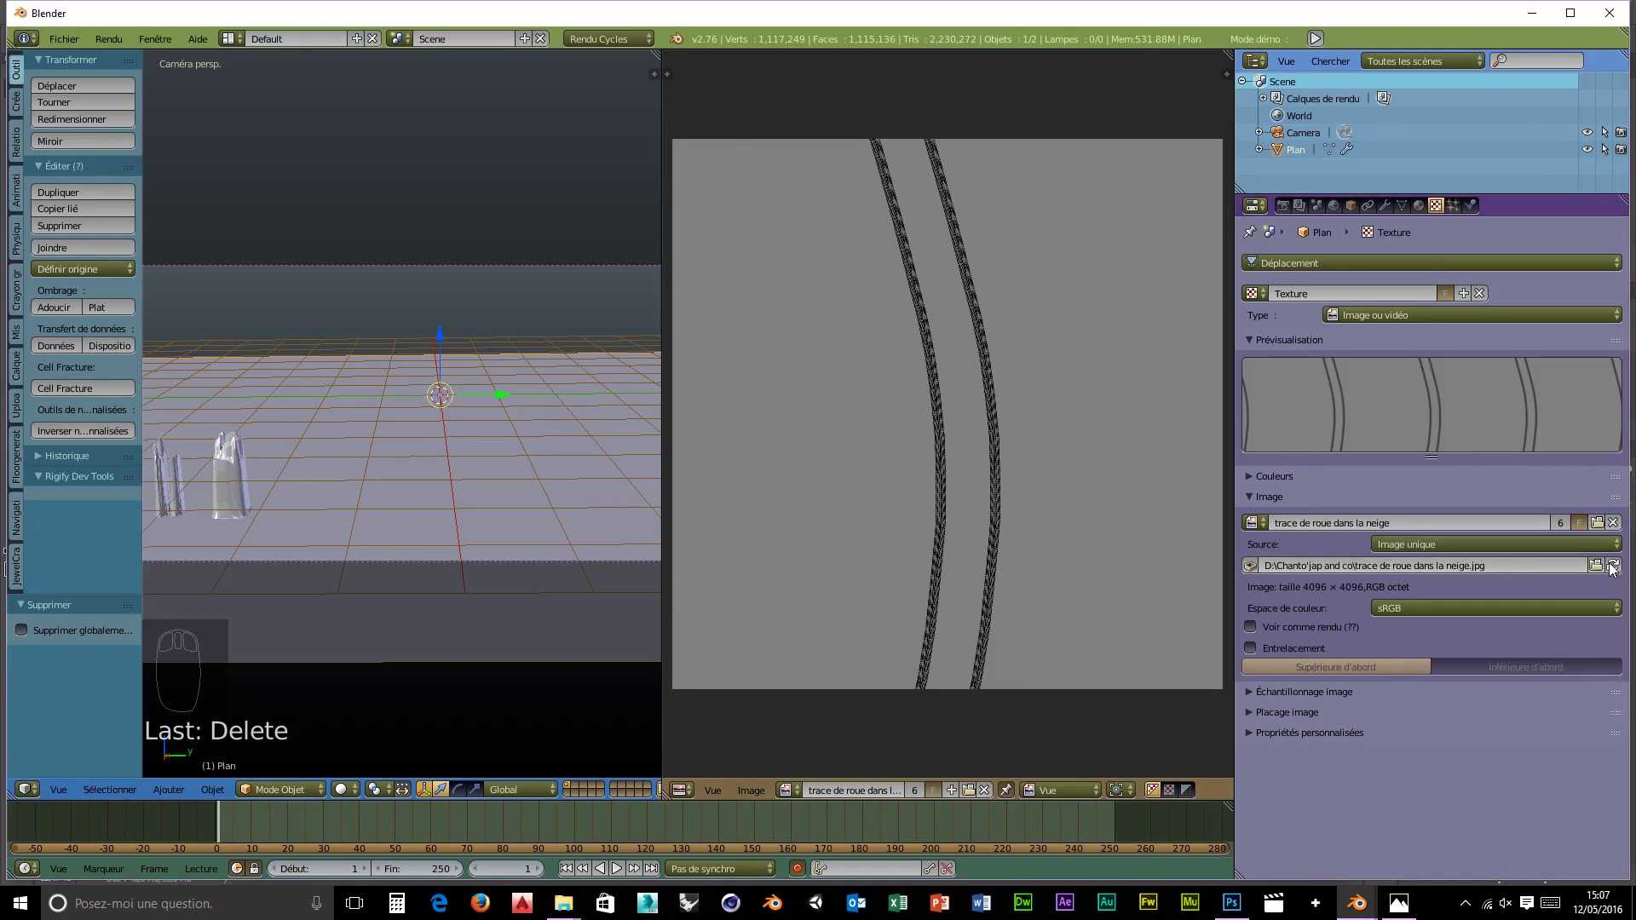
- Orbit and zoom around the displaced tire-track grooves to inspect their depth and ridges
{"action": "left_click_drag", "start_coordinate": [1624, 568], "coordinate": [551, 578]}
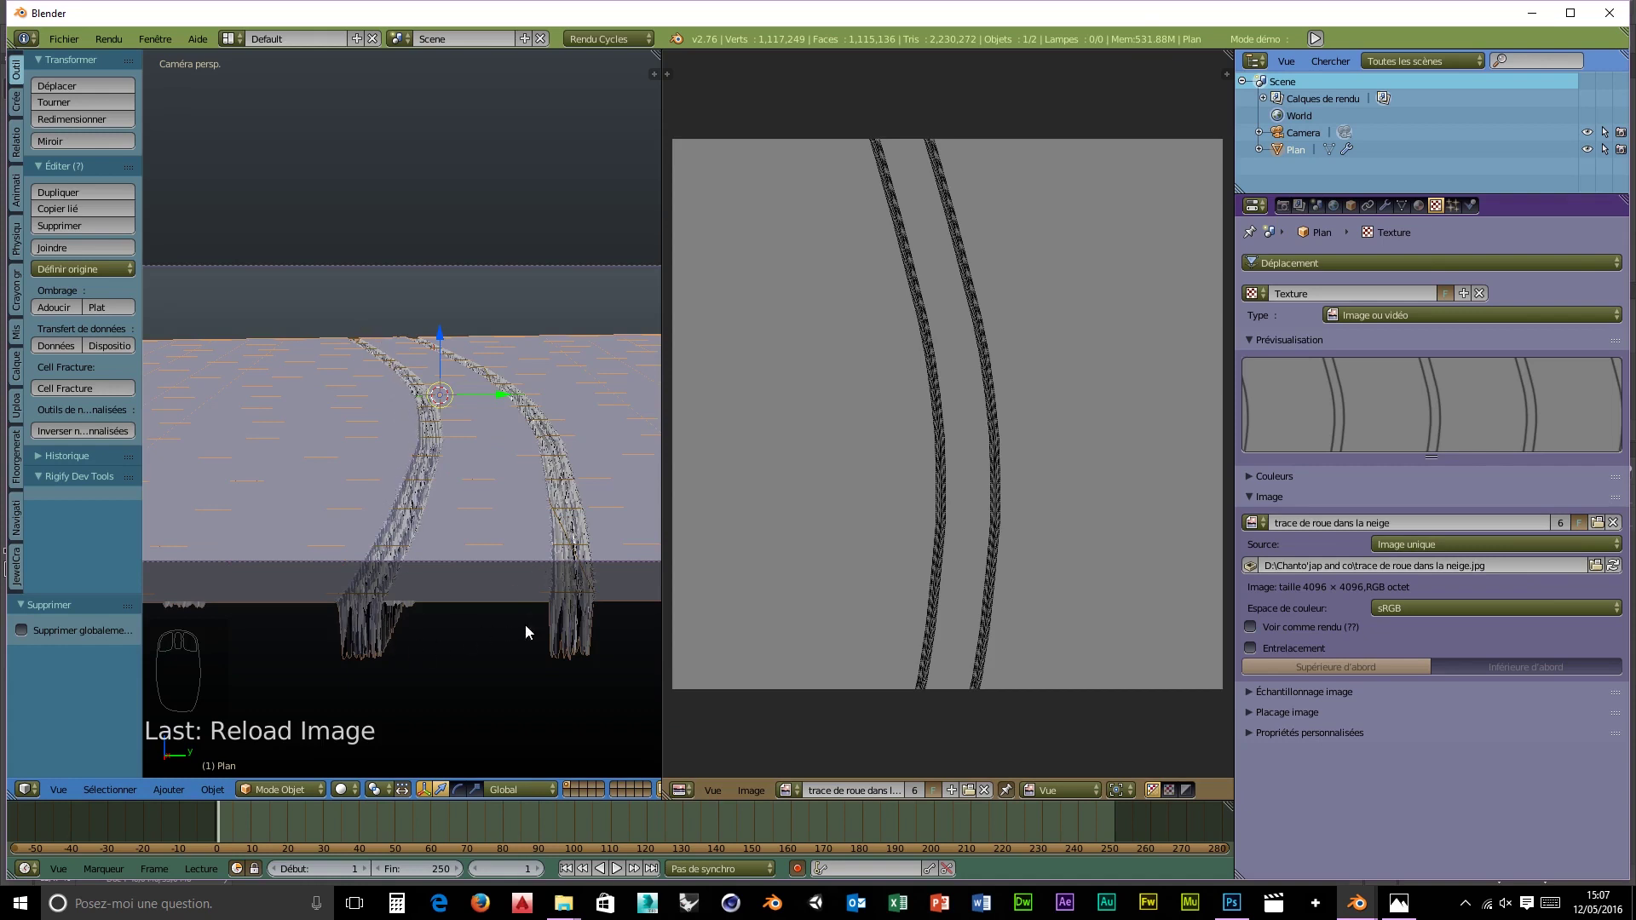
{"action": "left_click_drag", "start_coordinate": [437, 673], "coordinate": [467, 639]}
{"action": "left_click_drag", "start_coordinate": [469, 631], "coordinate": [454, 598]}
{"action": "scroll", "scroll_direction": "down", "scroll_amount": 3}
{"action": "scroll", "scroll_direction": "up", "scroll_amount": 3}
{"action": "left_click_drag", "start_coordinate": [464, 563], "coordinate": [59, 318]}
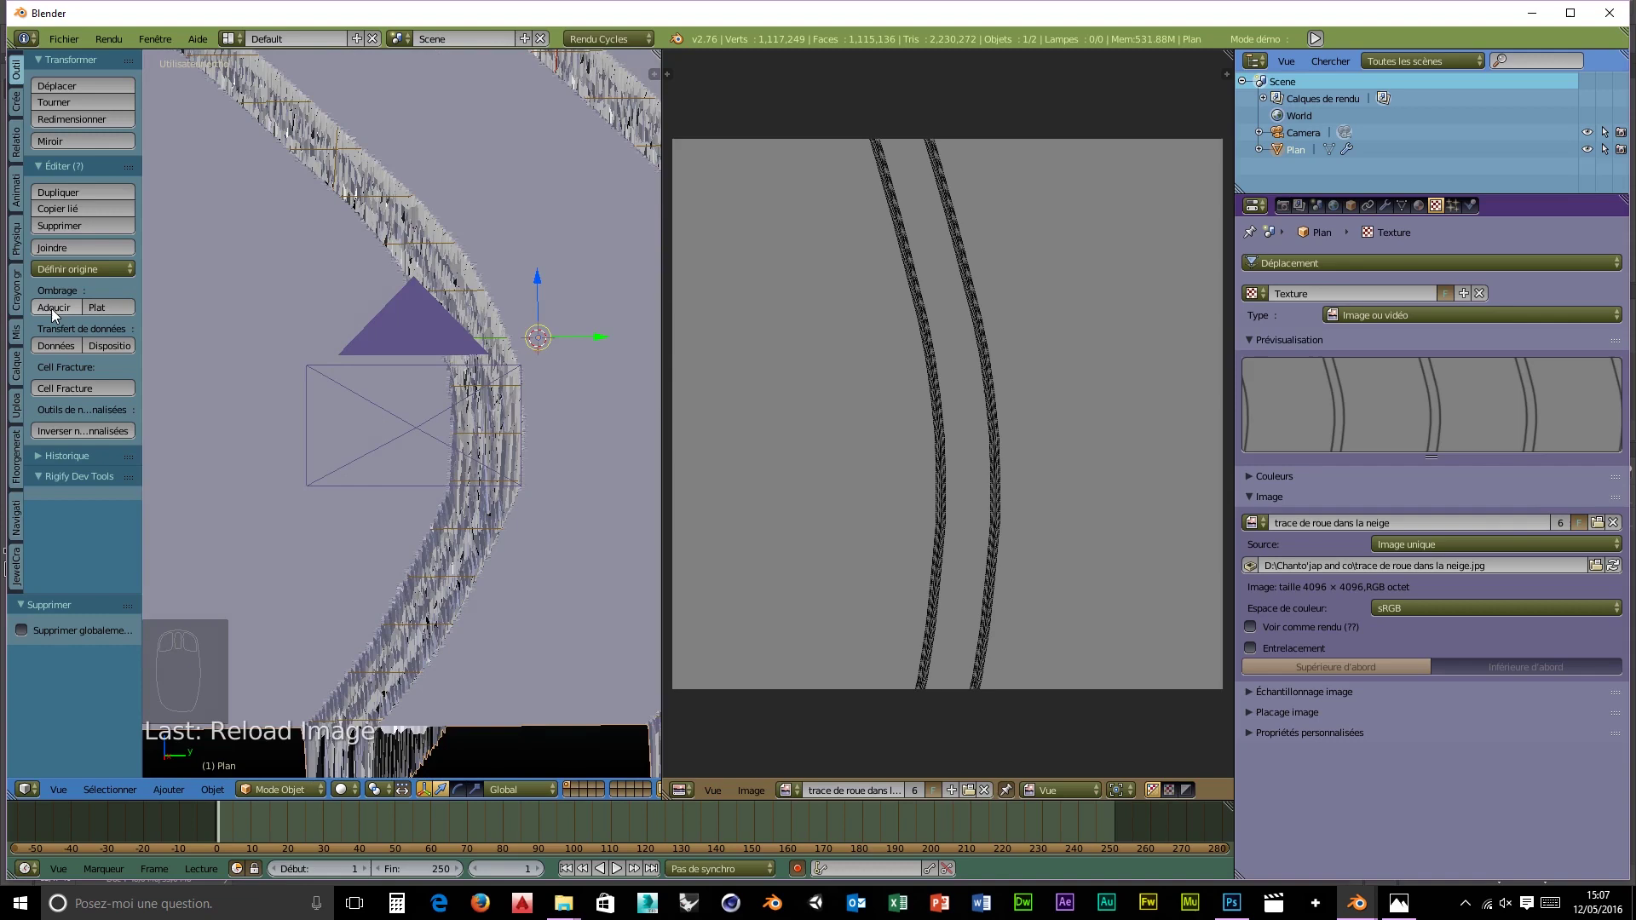
{"action": "left_click_drag", "start_coordinate": [60, 318], "coordinate": [473, 397]}
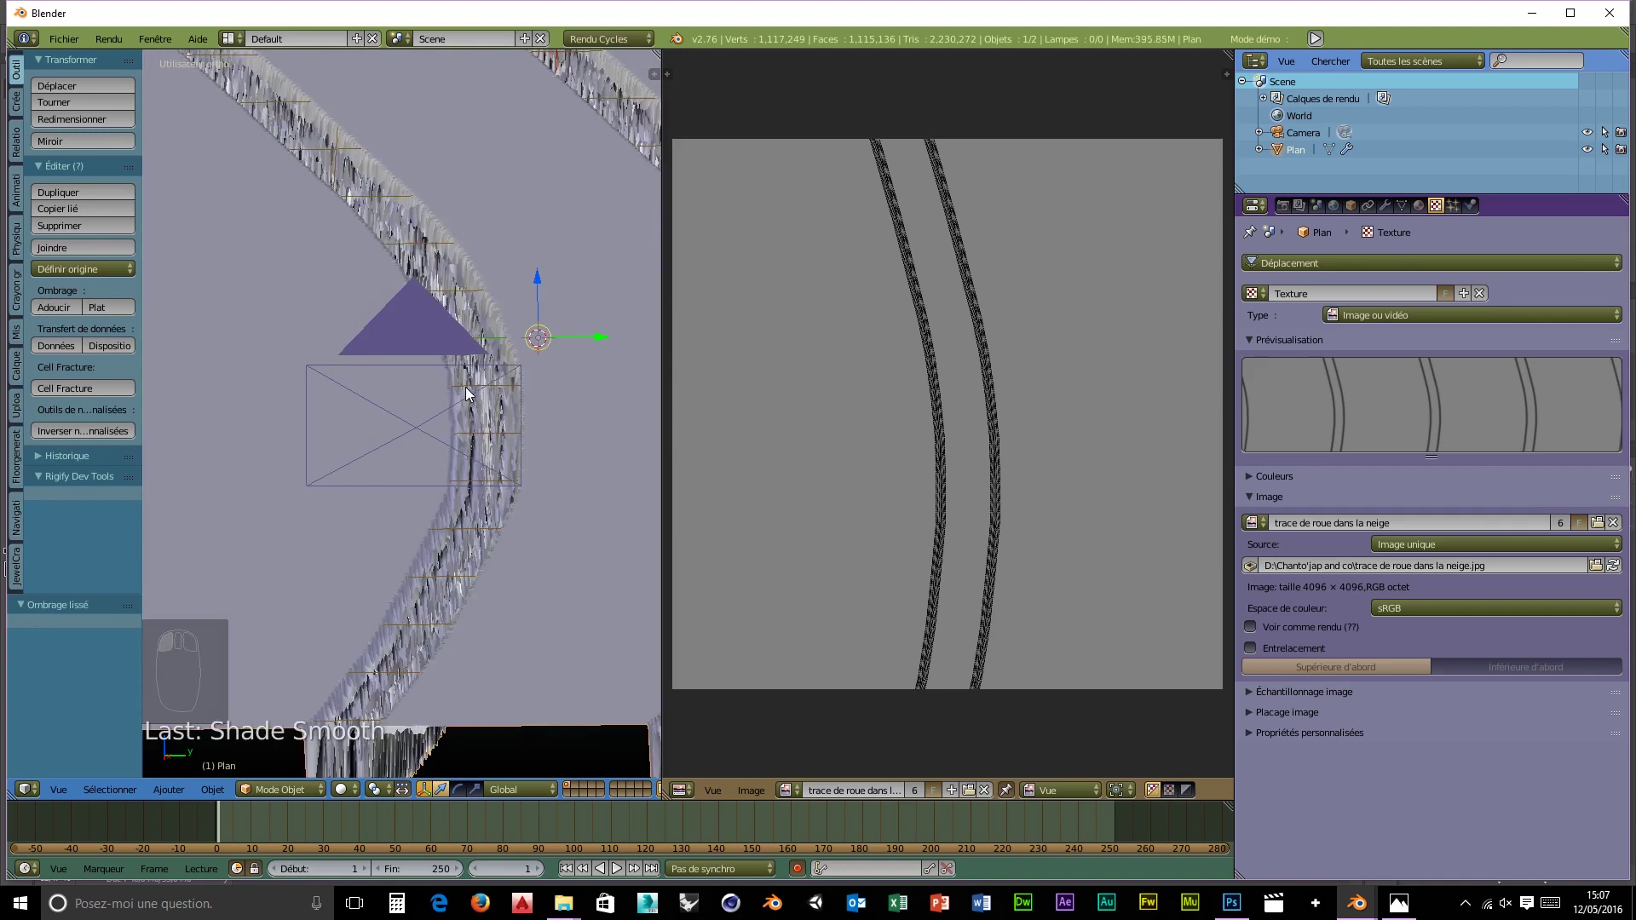
{"action": "left_click_drag", "start_coordinate": [529, 560], "coordinate": [483, 661]}
{"action": "scroll", "scroll_direction": "up", "scroll_amount": 3}
{"action": "left_click_drag", "start_coordinate": [485, 650], "coordinate": [454, 616]}
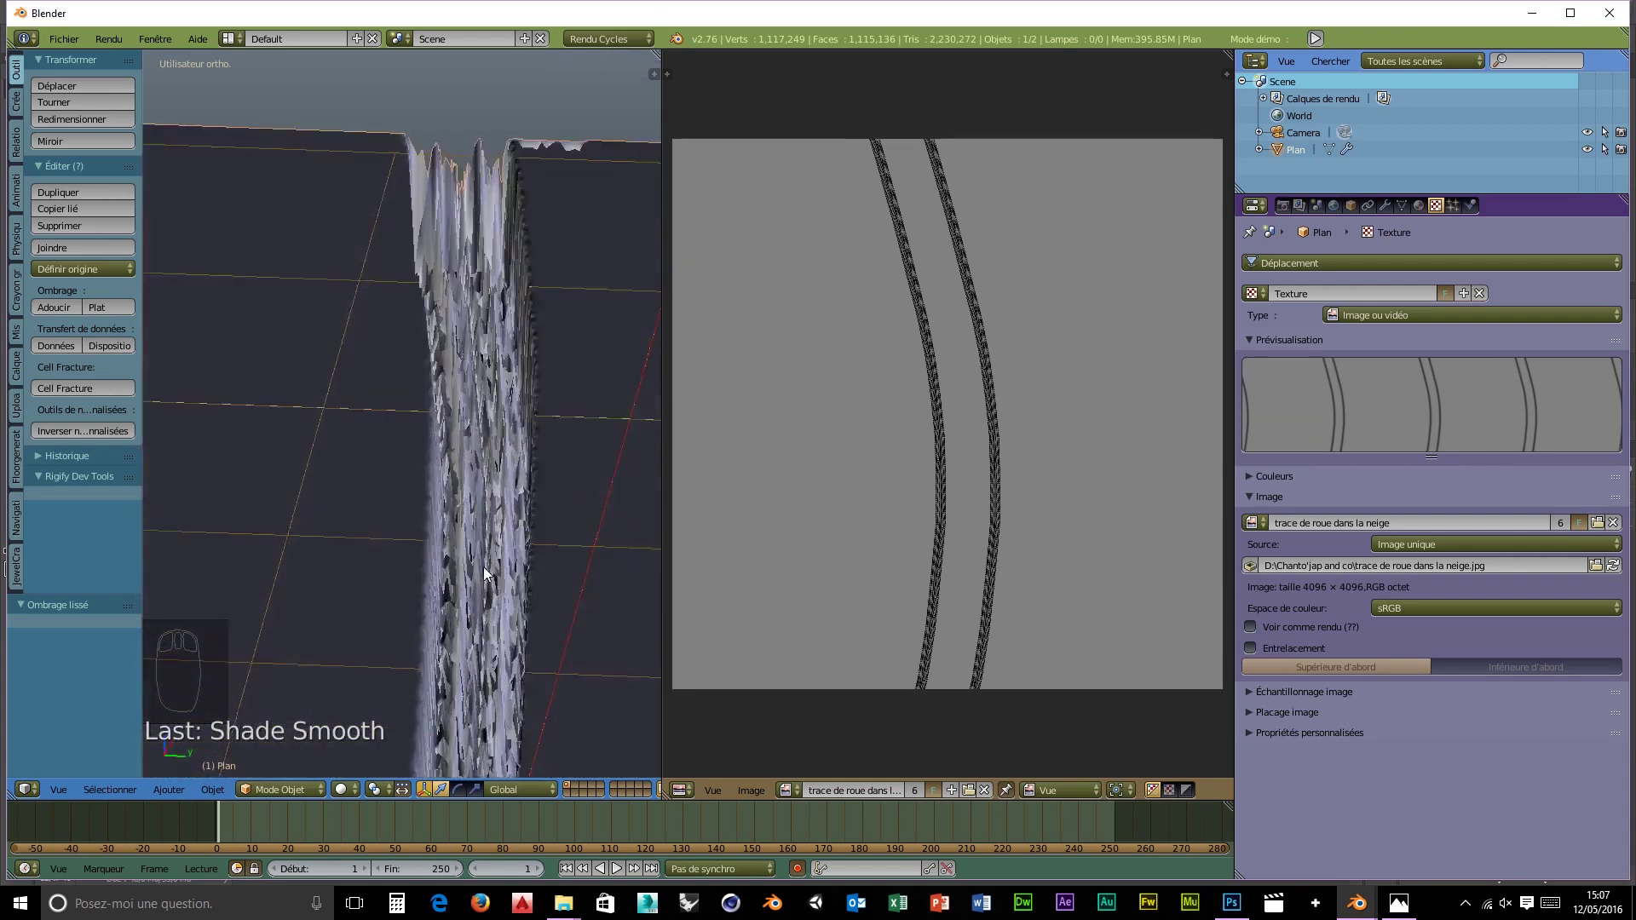
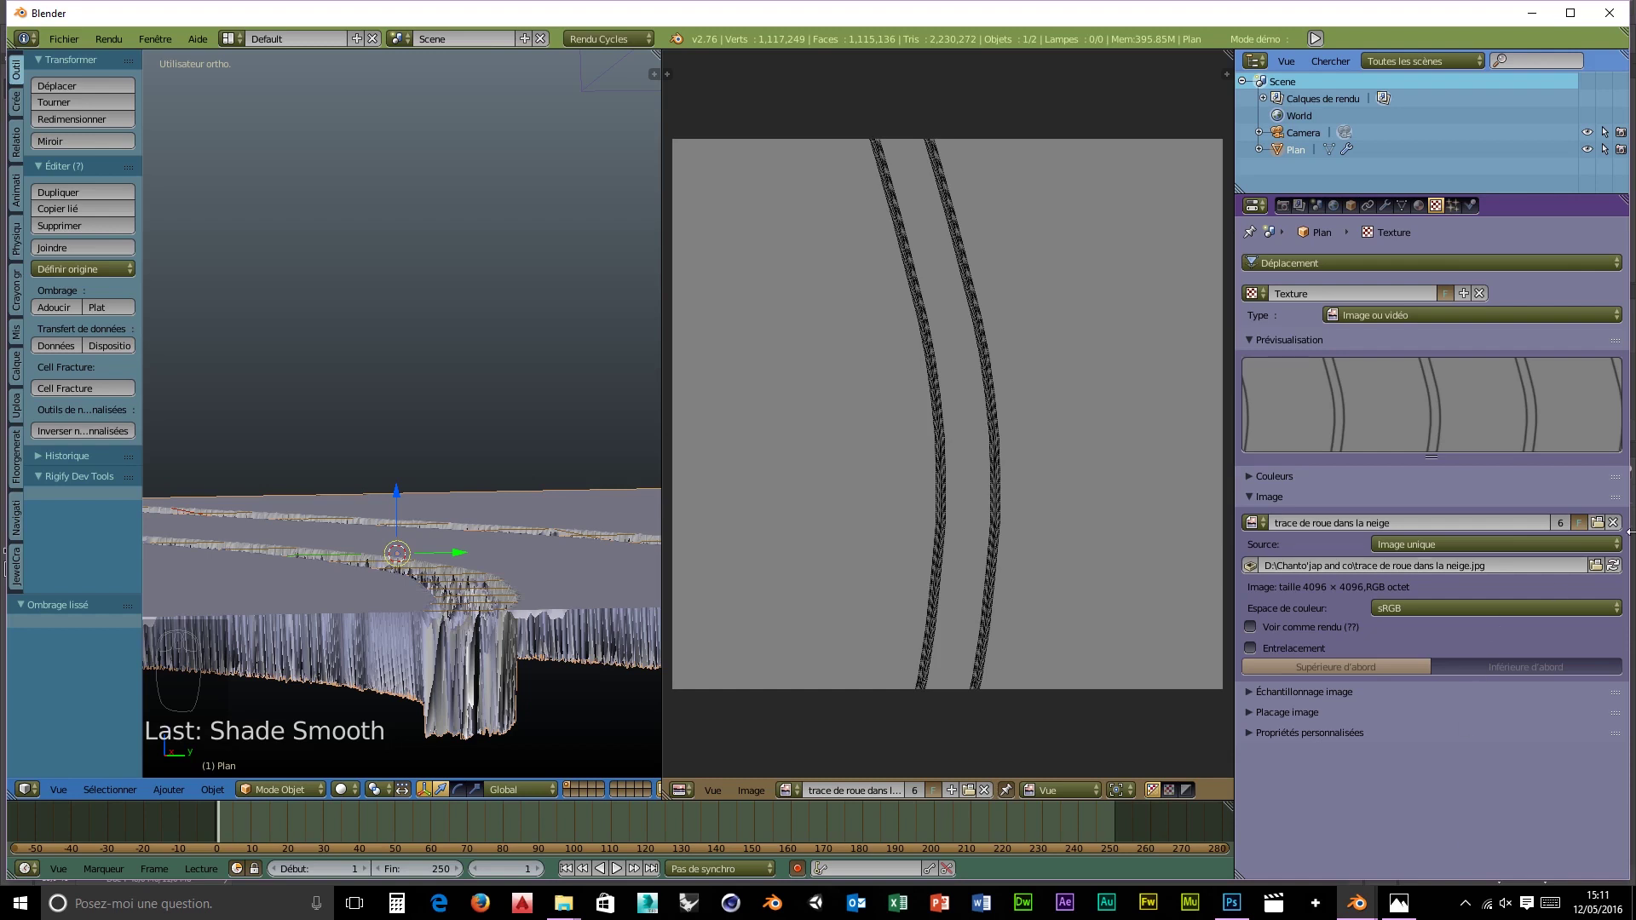
- Orbit low and high around the curved tire-track mesh to inspect its edges
{"action": "left_click_drag", "start_coordinate": [1621, 572], "coordinate": [521, 726]}
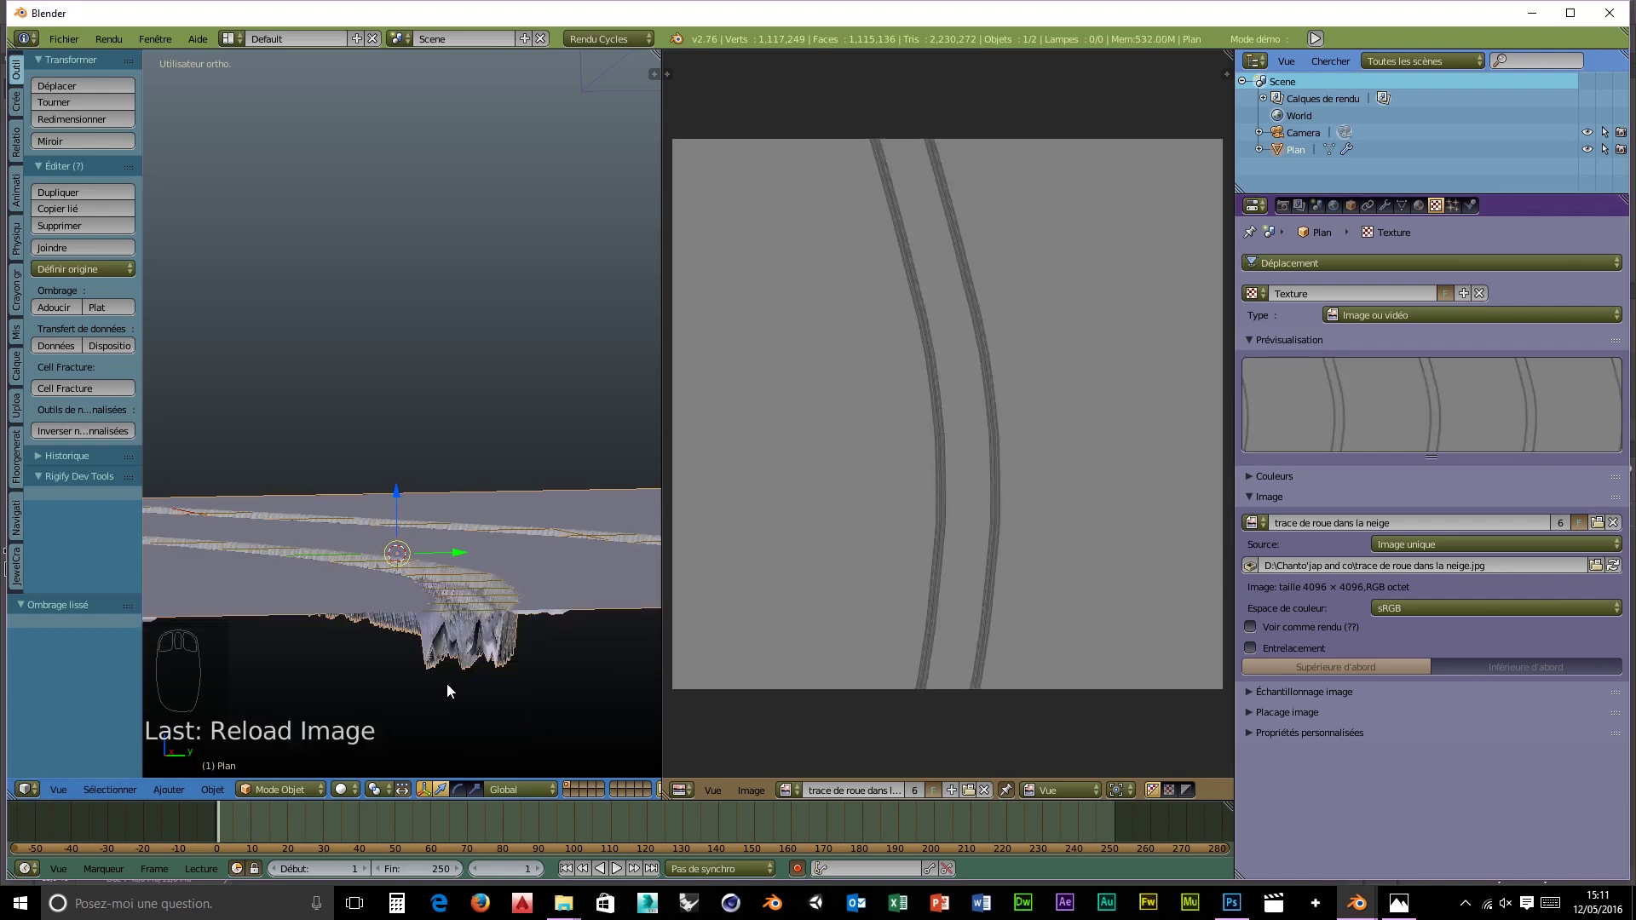
{"action": "scroll", "scroll_direction": "up", "scroll_amount": 3}
{"action": "left_click_drag", "start_coordinate": [489, 680], "coordinate": [514, 643]}
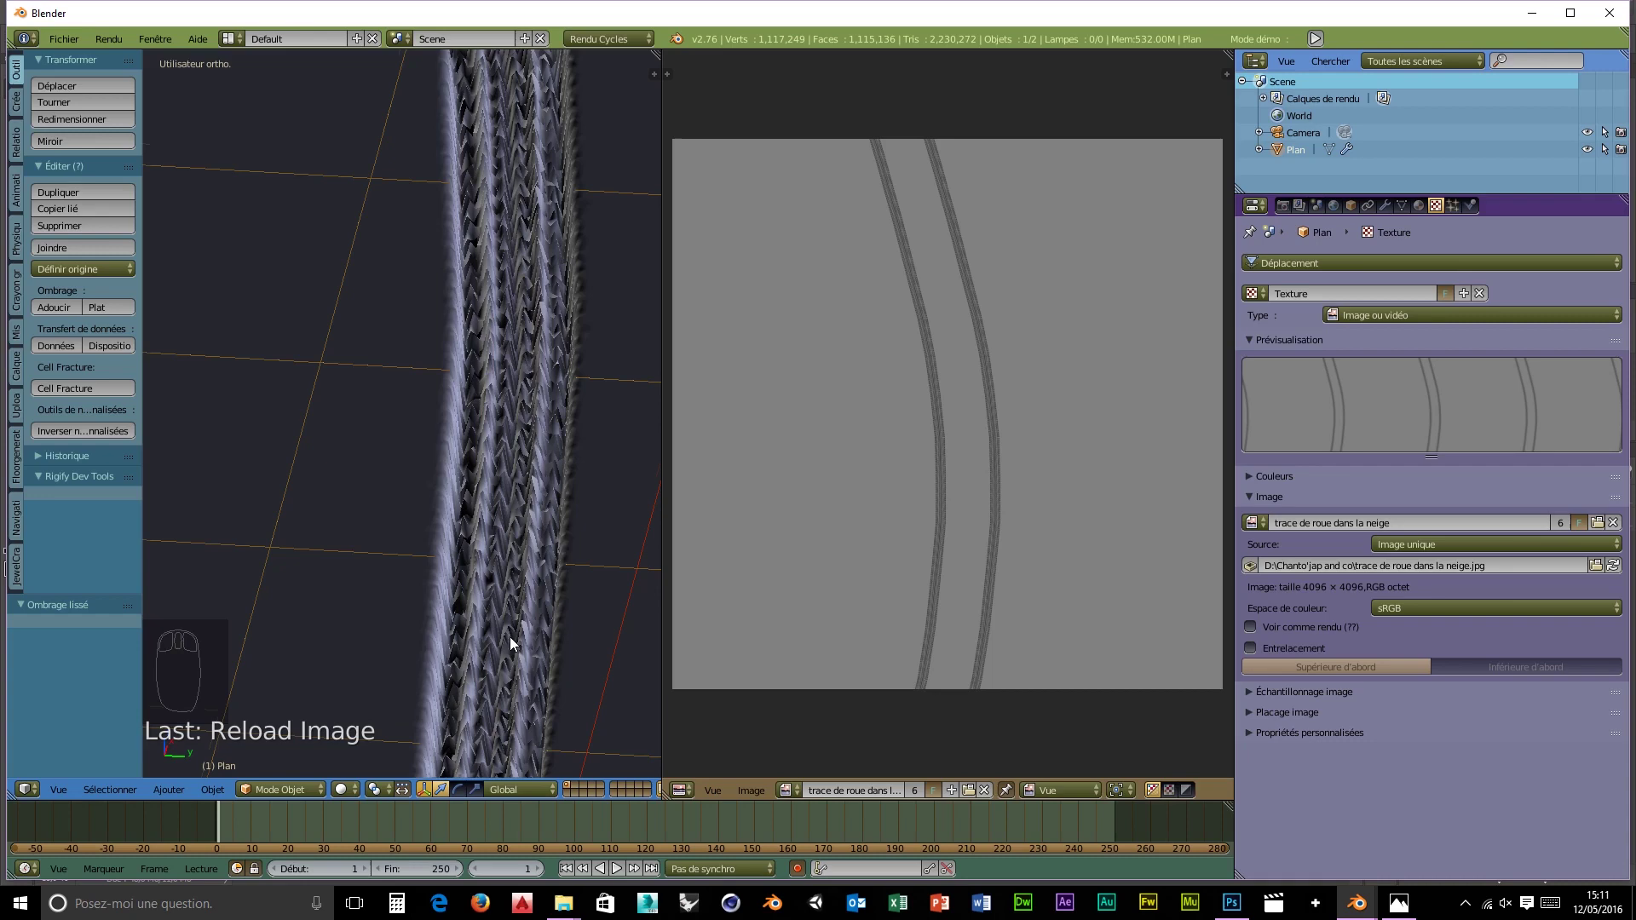
{"action": "scroll", "scroll_direction": "down", "scroll_amount": 3}
{"action": "scroll", "scroll_direction": "down", "scroll_amount": 3}
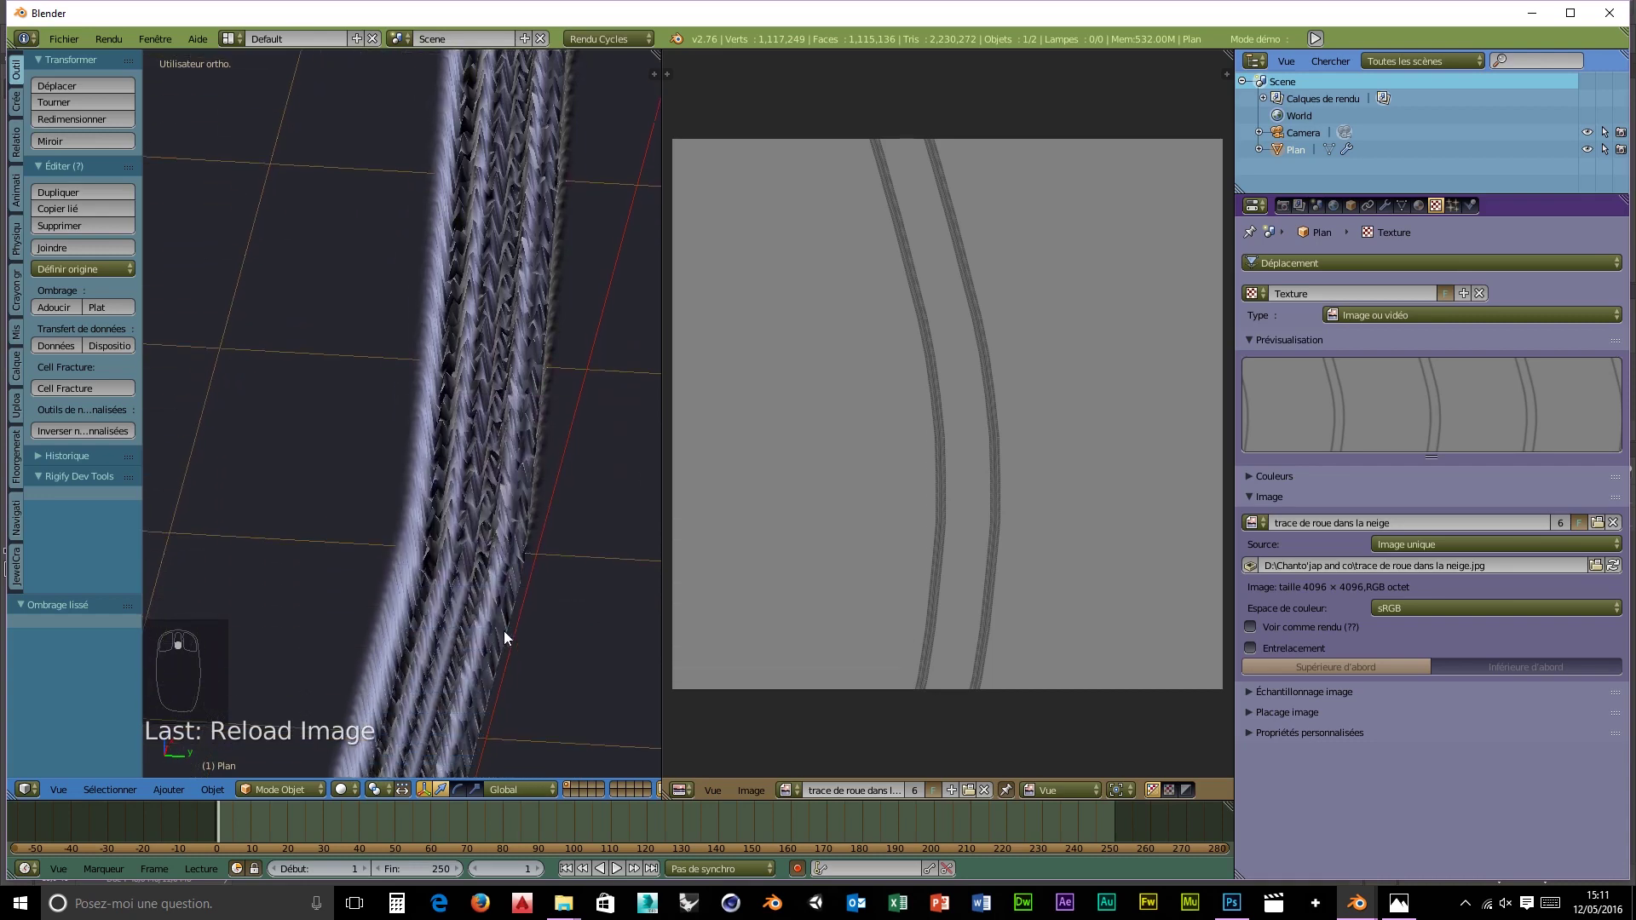
{"action": "left_click_drag", "start_coordinate": [508, 656], "coordinate": [485, 701]}
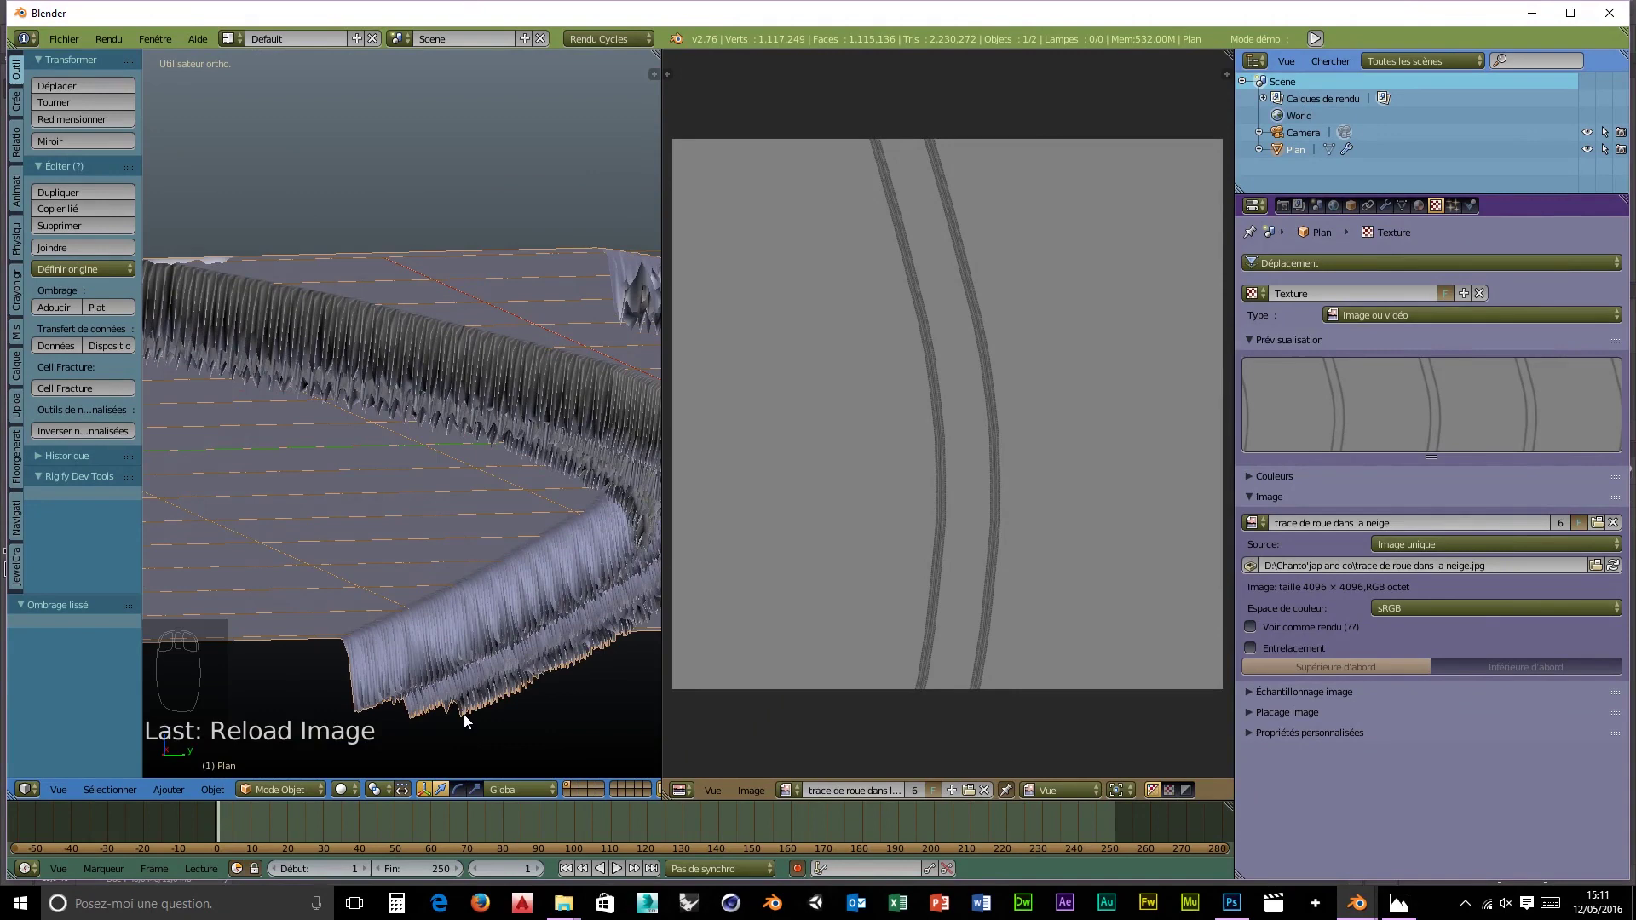
{"action": "left_click_drag", "start_coordinate": [480, 693], "coordinate": [513, 703]}
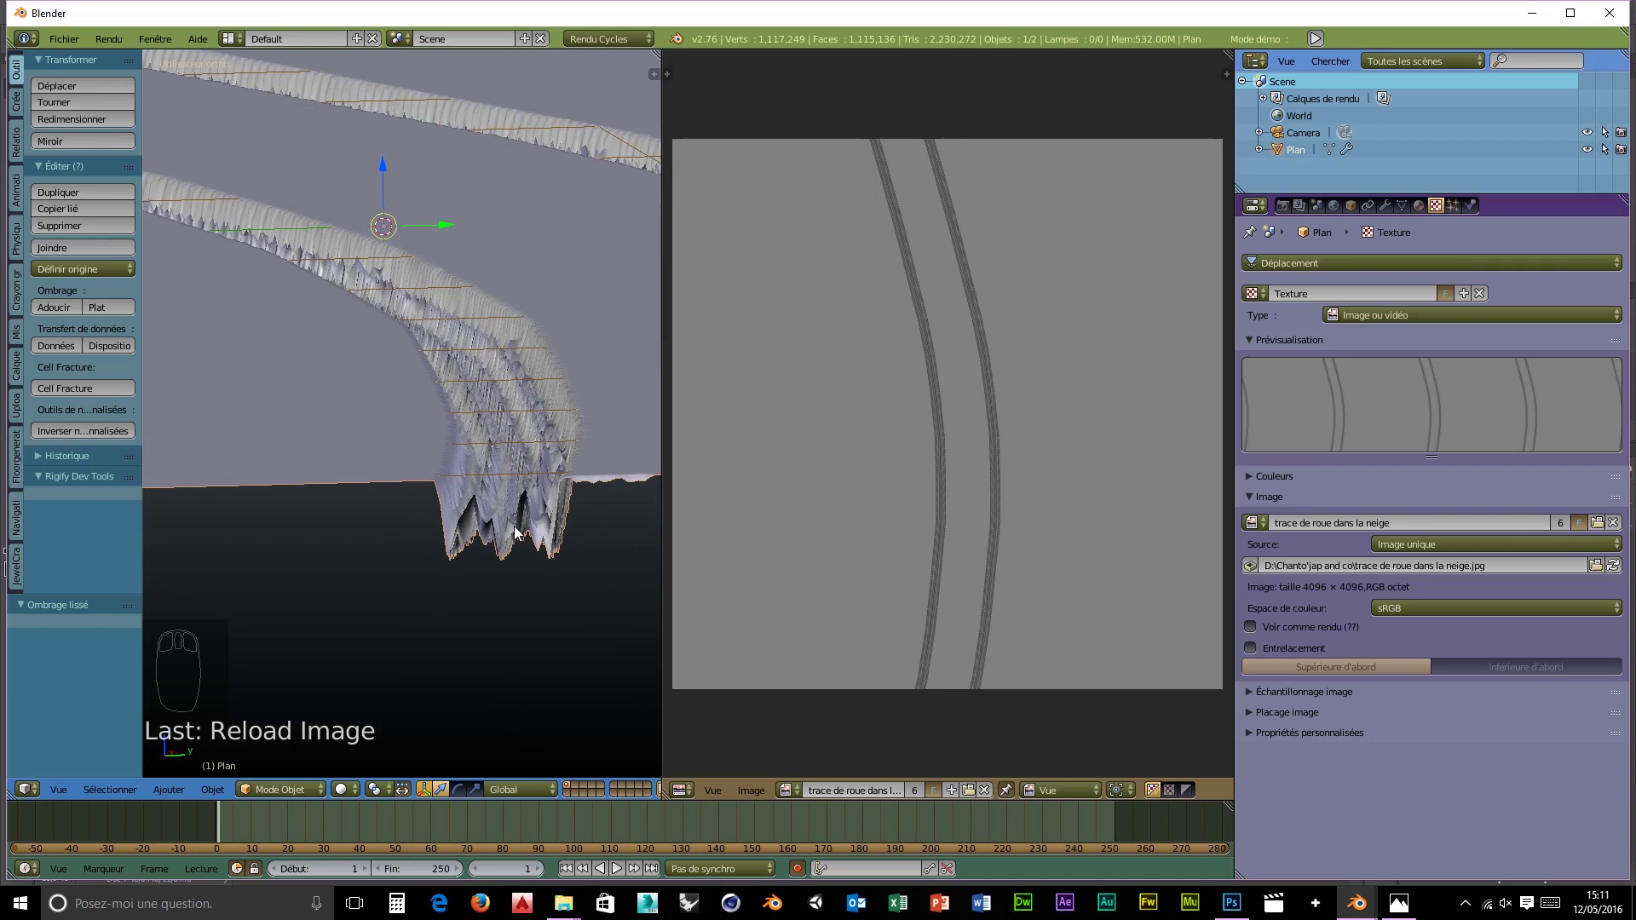
{"action": "left_click_drag", "start_coordinate": [337, 441], "coordinate": [329, 444]}
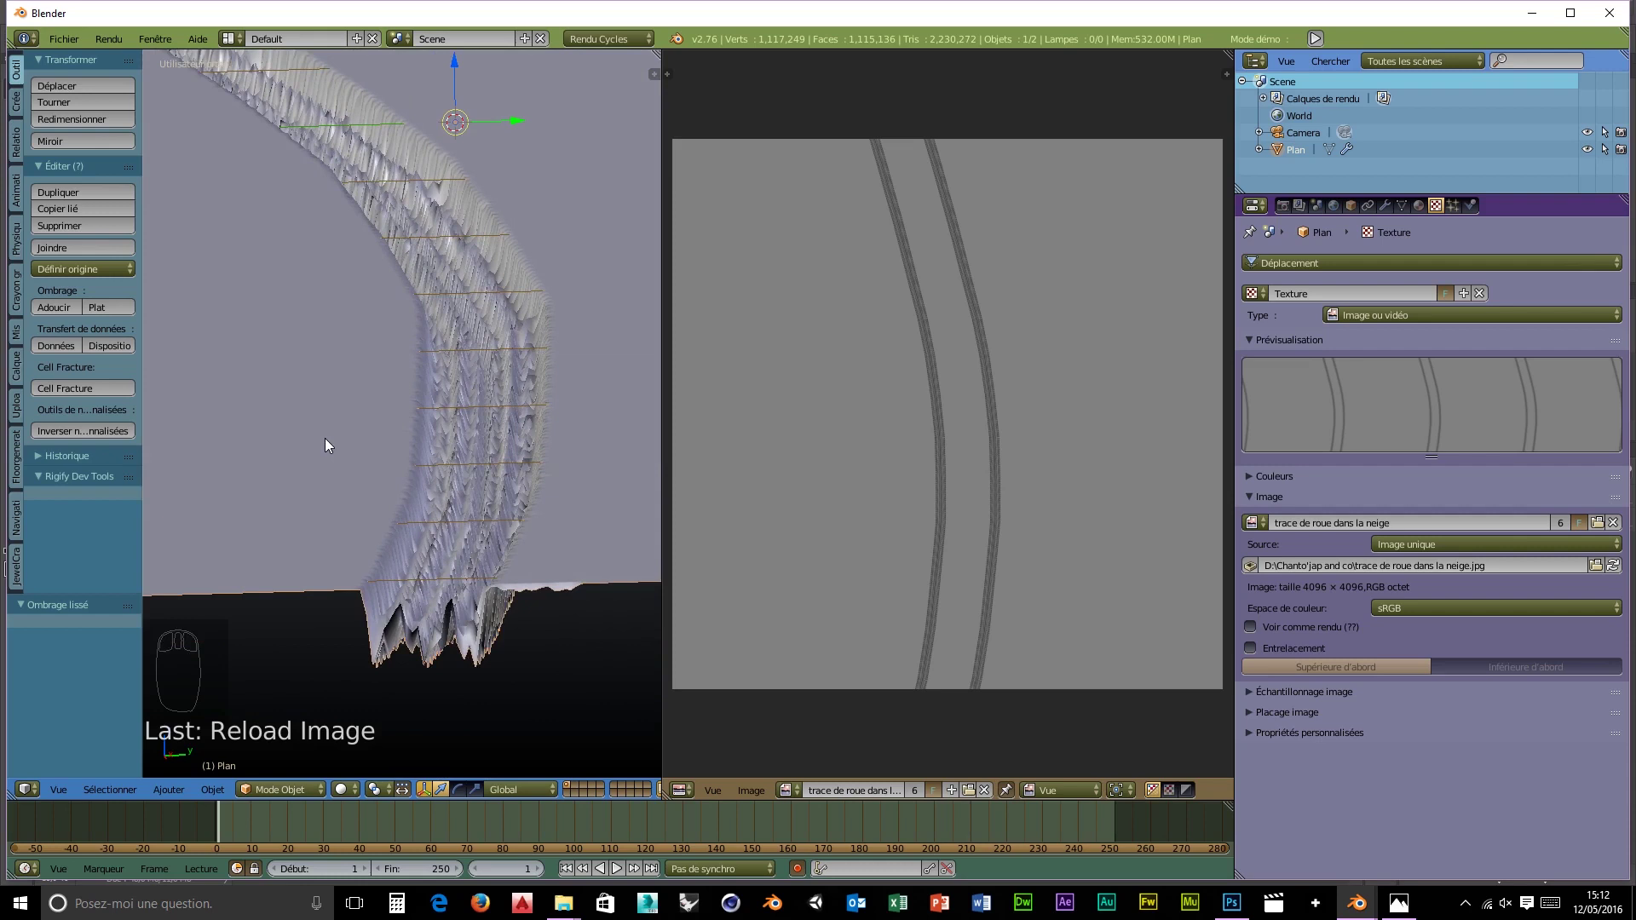
{"action": "left_click_drag", "start_coordinate": [1393, 215], "coordinate": [1042, 491]}
{"action": "scroll", "scroll_direction": "down", "scroll_amount": 3}
- Raise the plane's Subdivision Surface viewport level to 5 for a denser track mesh
{"action": "left_click_drag", "start_coordinate": [459, 678], "coordinate": [466, 676]}
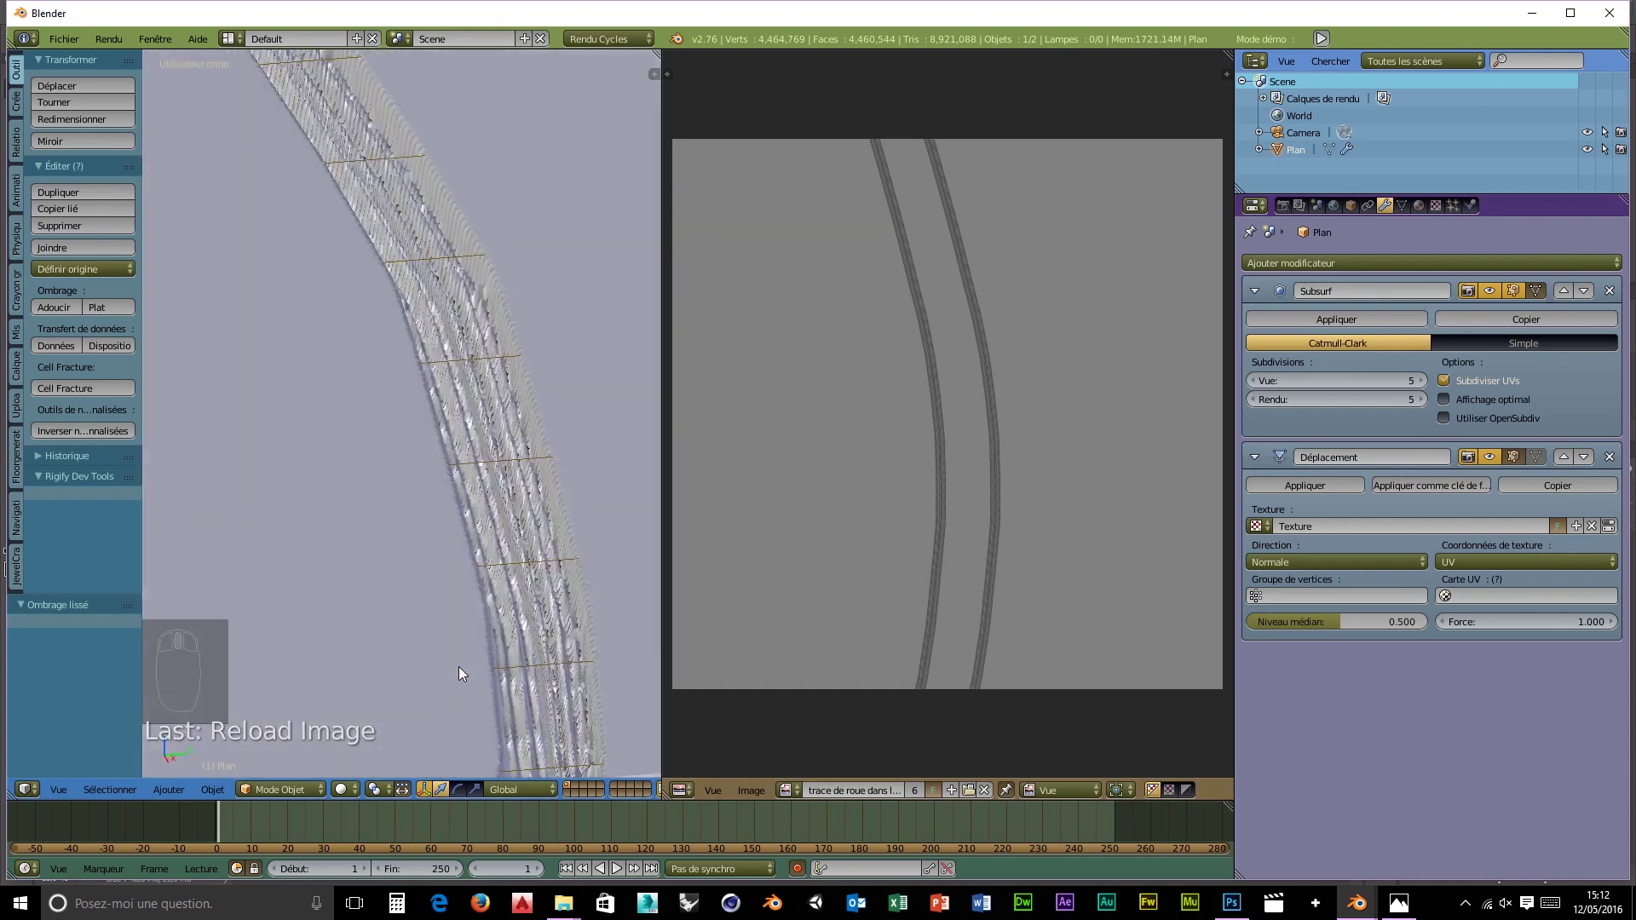
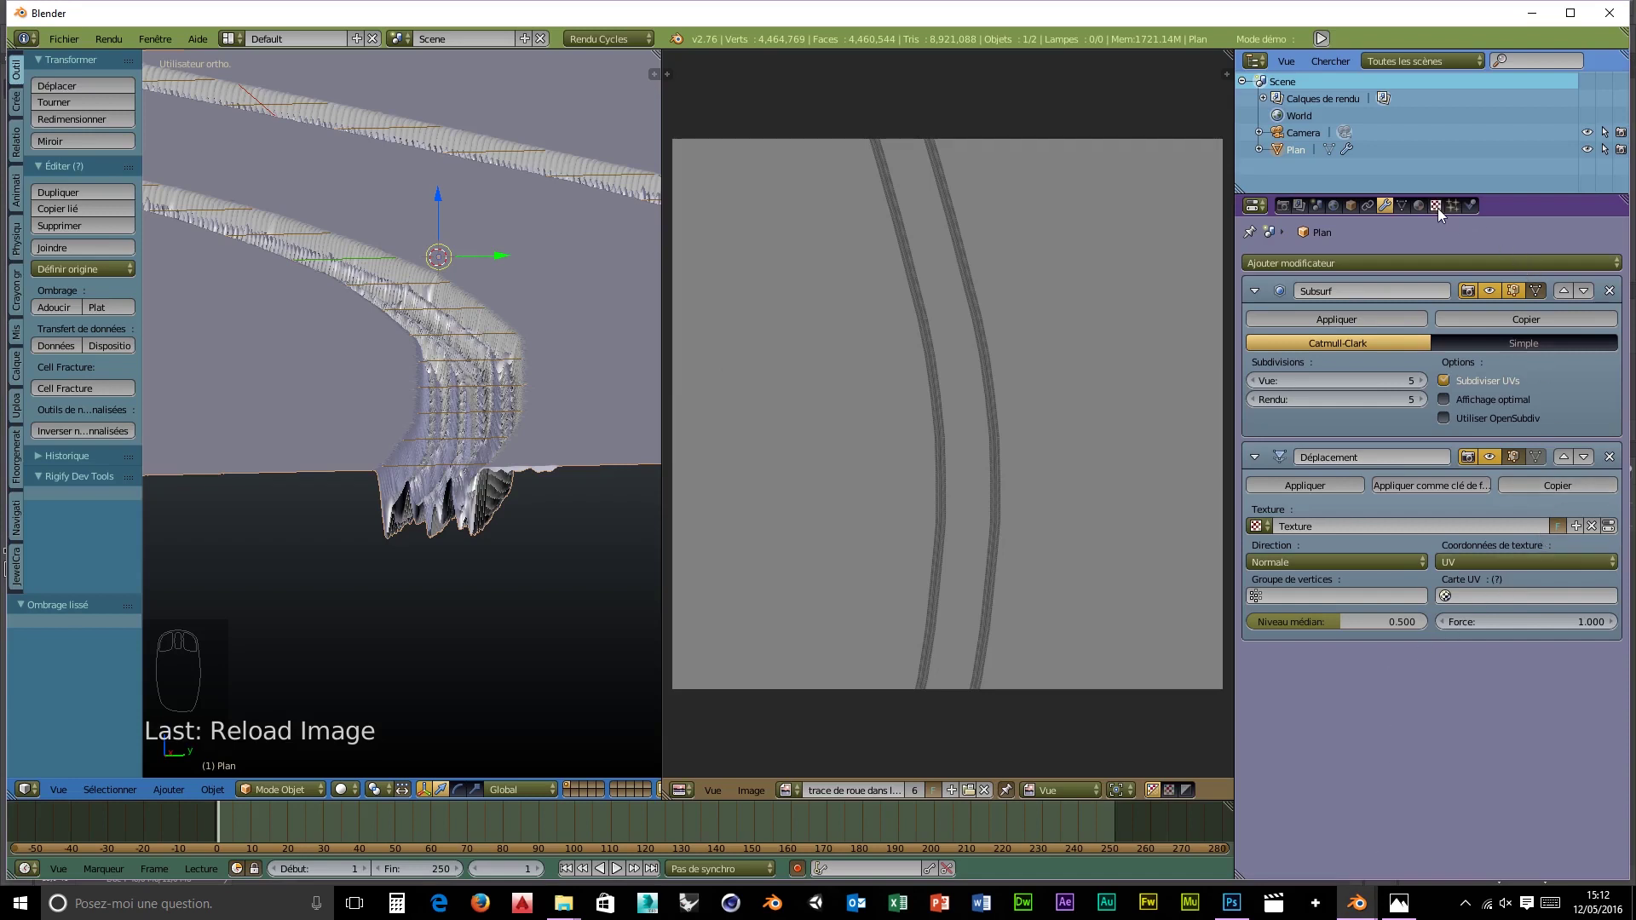
{"action": "left_click_drag", "start_coordinate": [1444, 220], "coordinate": [1435, 662]}
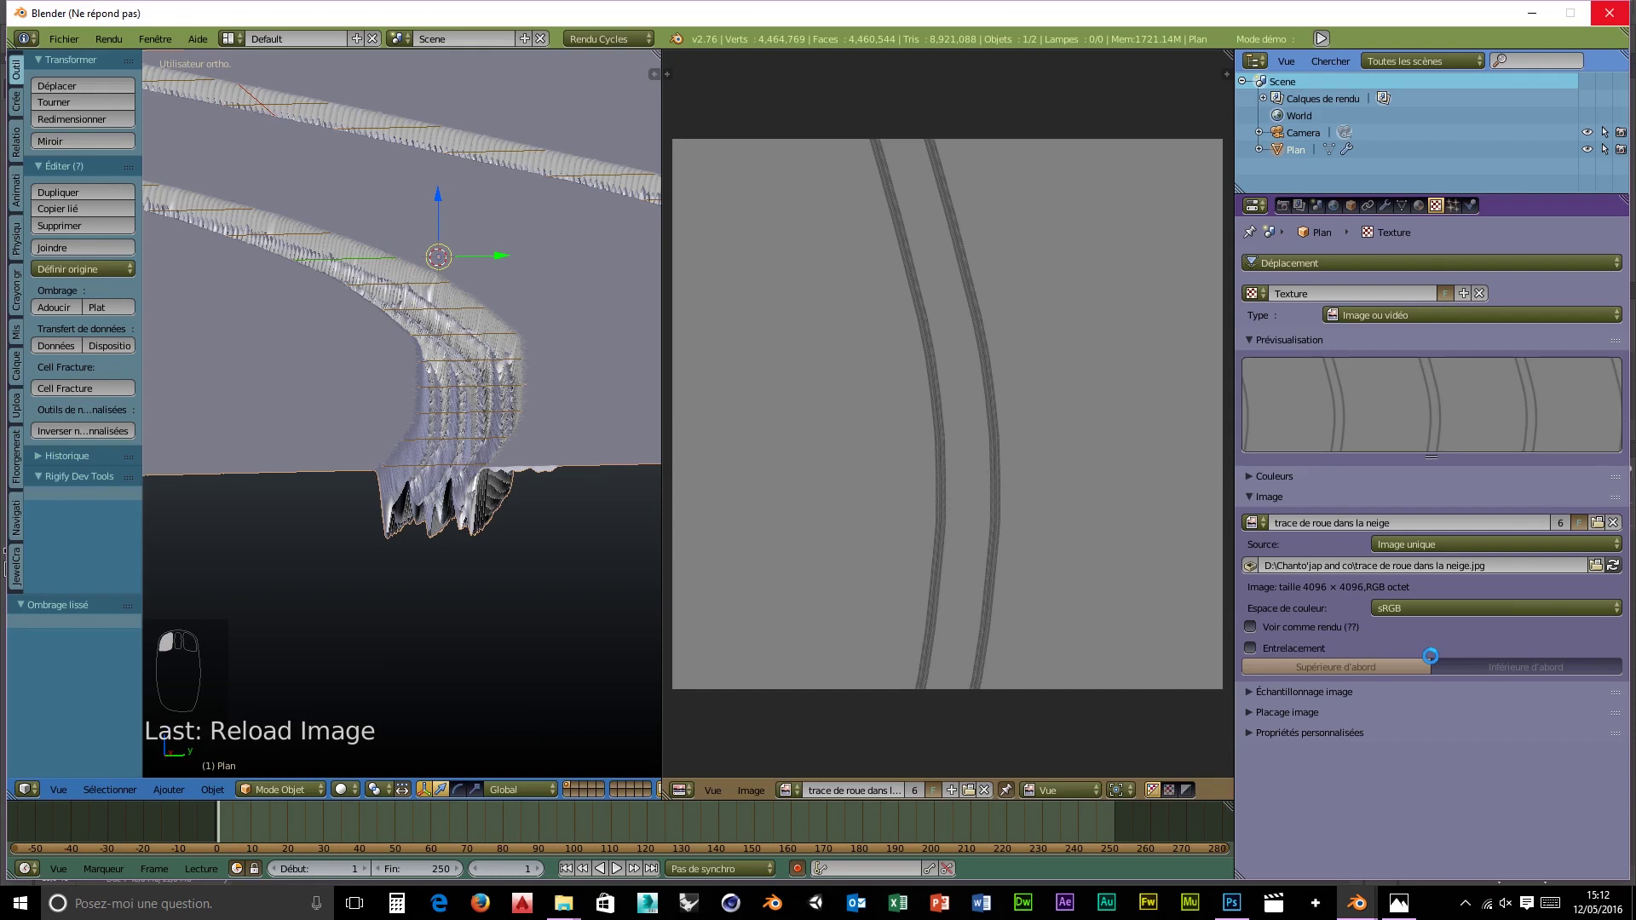
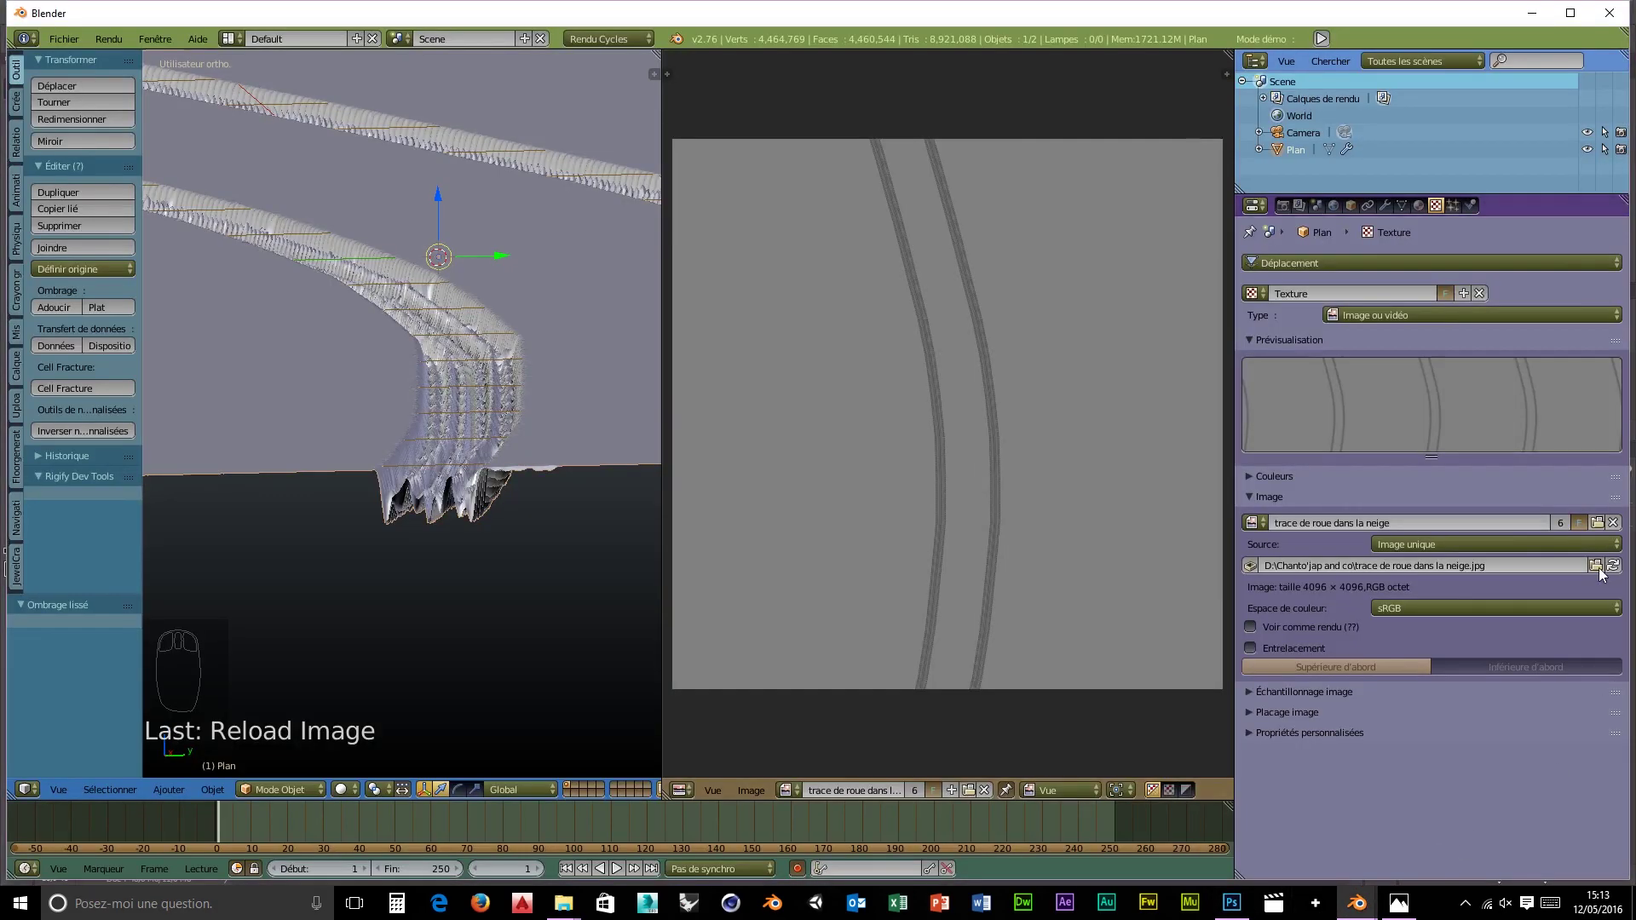
- Reload the displacement image and look down on the tire tracks from above
{"action": "left_click_drag", "start_coordinate": [1618, 572], "coordinate": [1540, 751]}
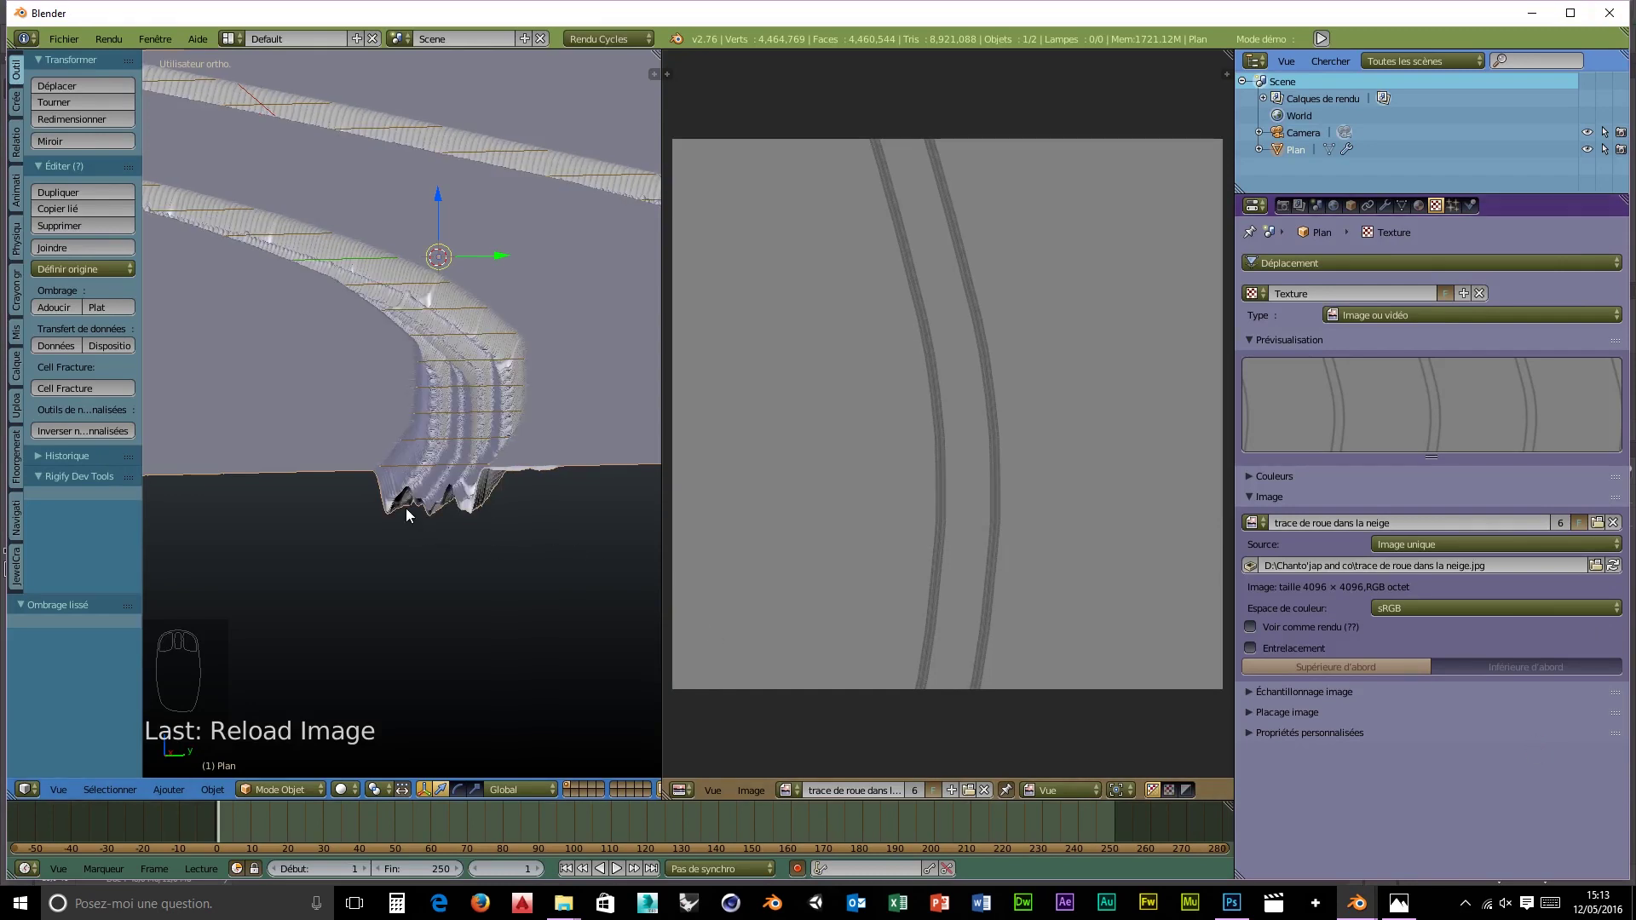
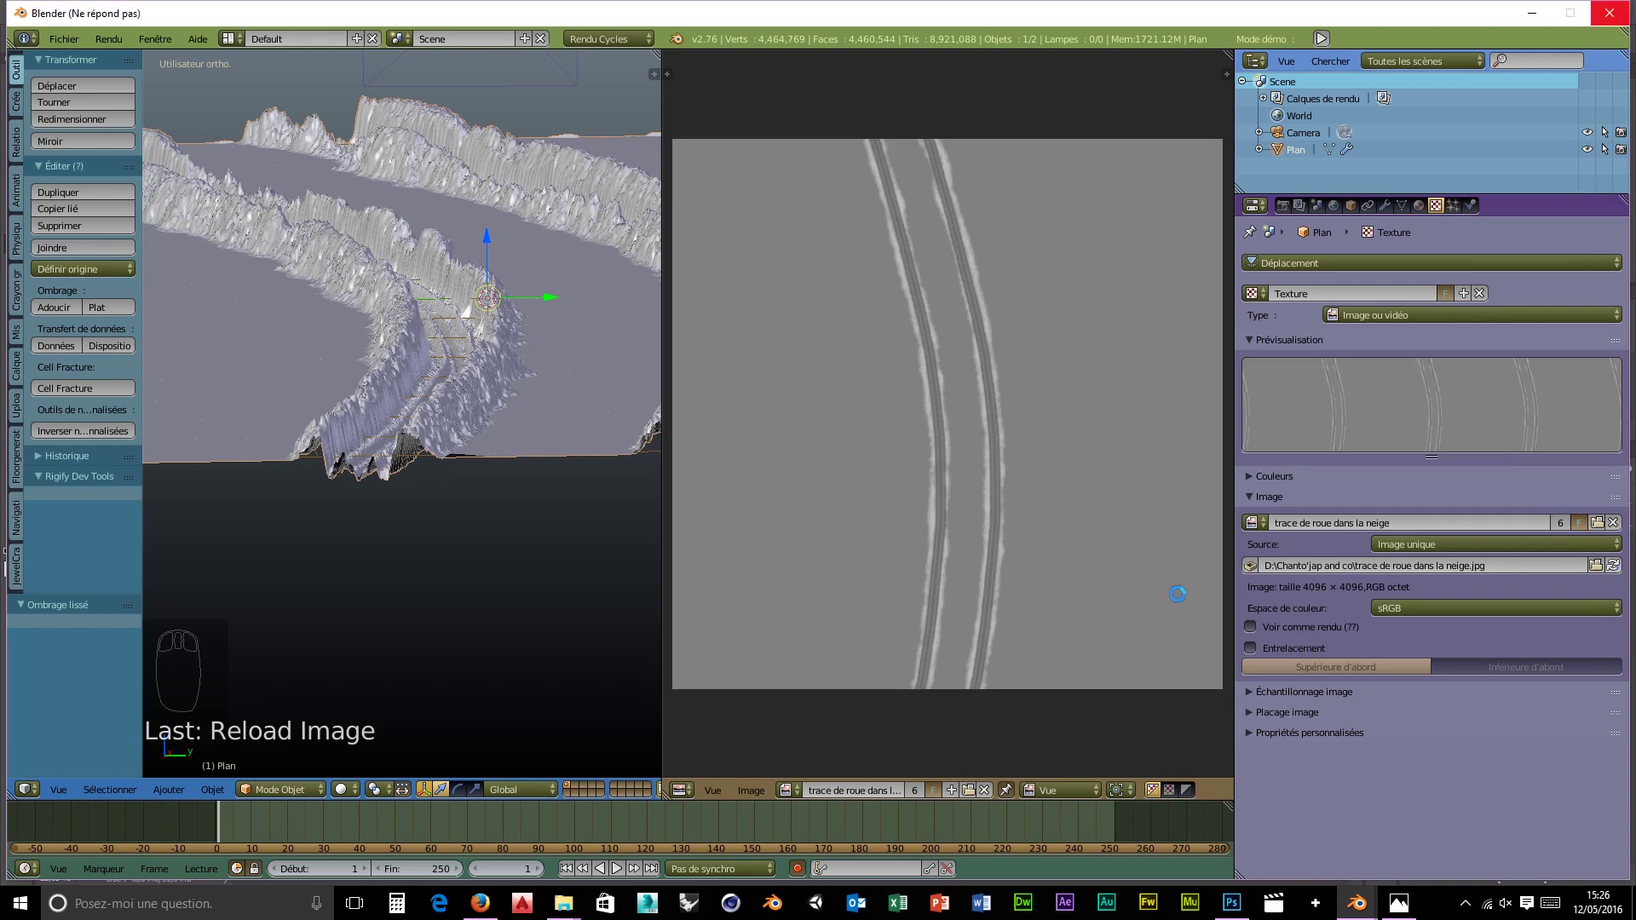
{"action": "left_click_drag", "start_coordinate": [624, 360], "coordinate": [304, 228]}
{"action": "left_click_drag", "start_coordinate": [524, 494], "coordinate": [508, 468]}
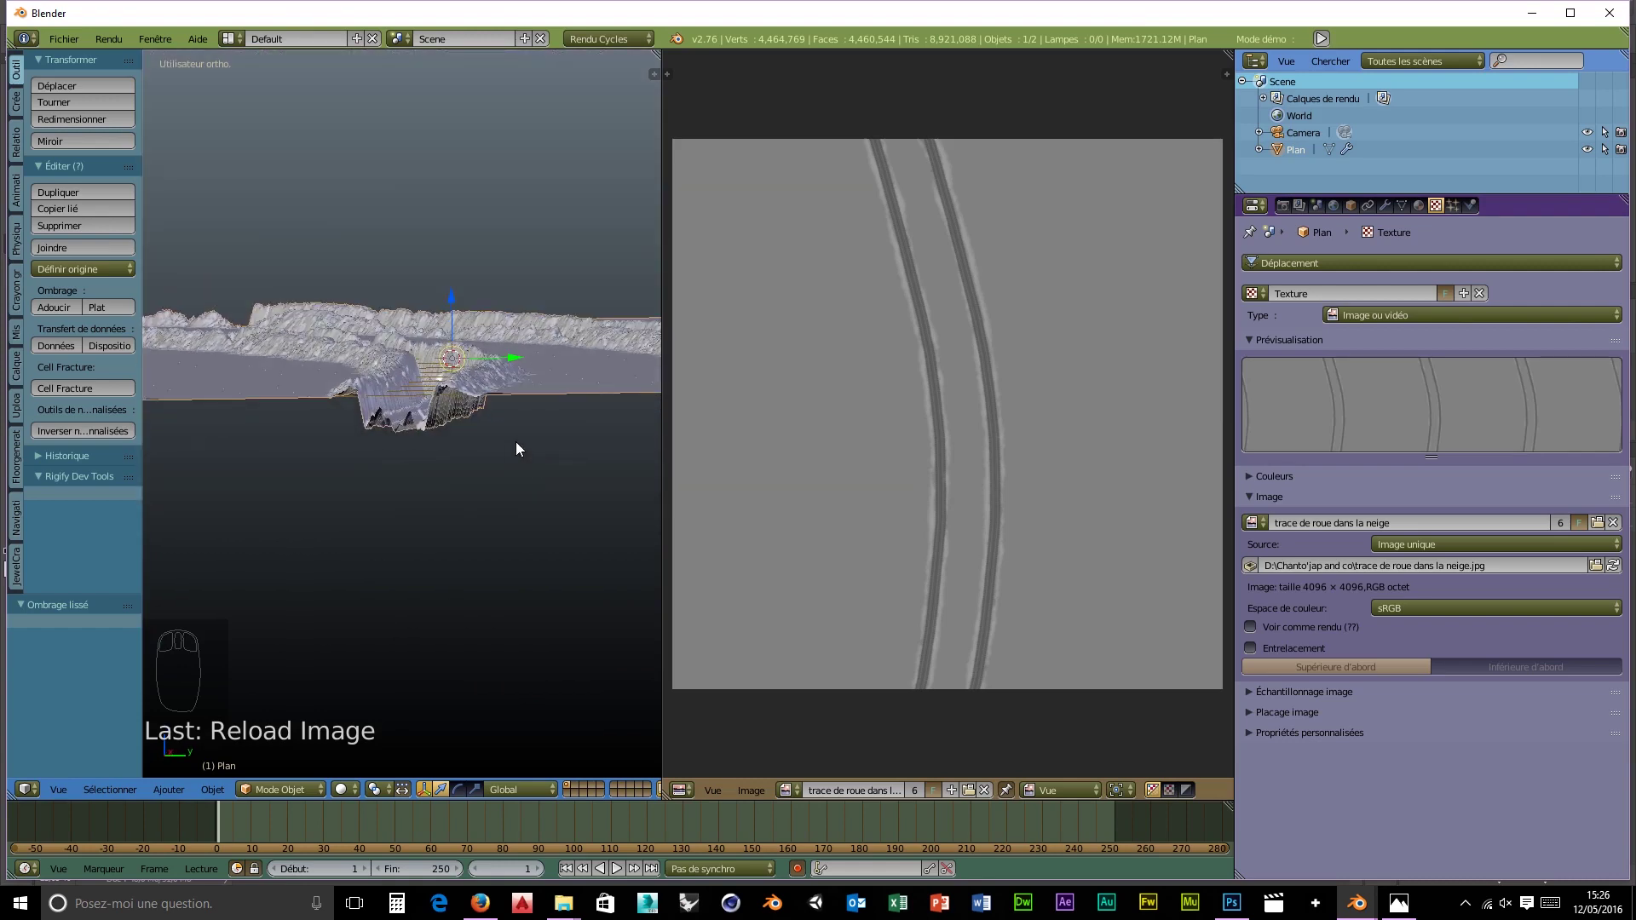
{"action": "left_click_drag", "start_coordinate": [499, 373], "coordinate": [512, 470]}
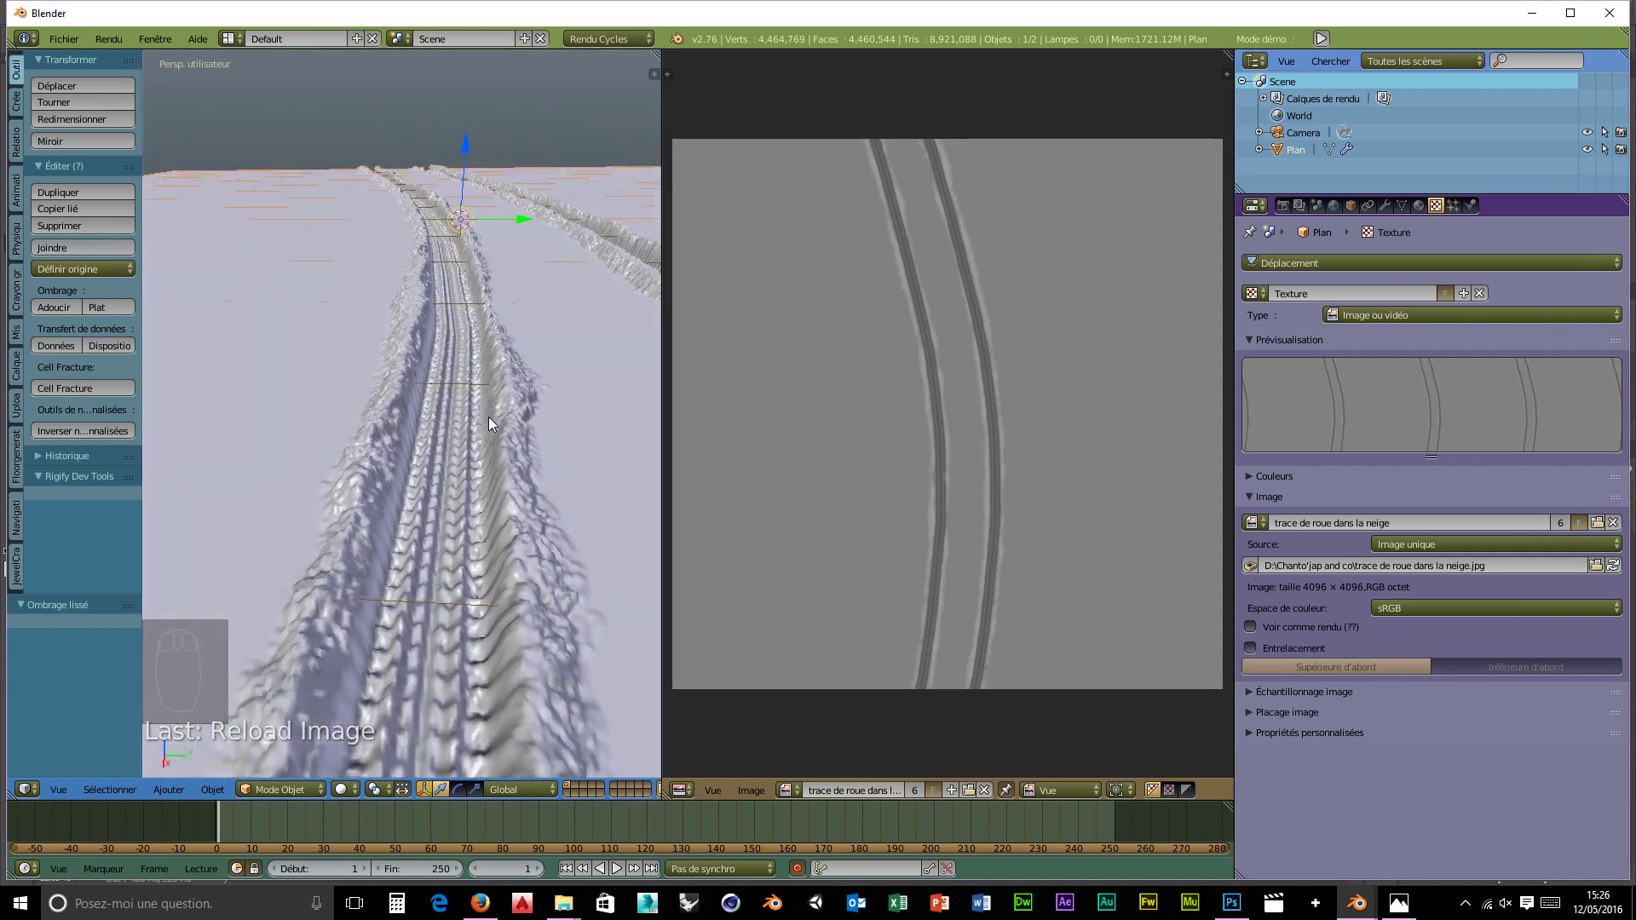
{"action": "scroll", "scroll_direction": "down", "scroll_amount": 3}
{"action": "scroll", "scroll_direction": "down", "scroll_amount": 3}
{"action": "left_click_drag", "start_coordinate": [496, 453], "coordinate": [499, 447]}
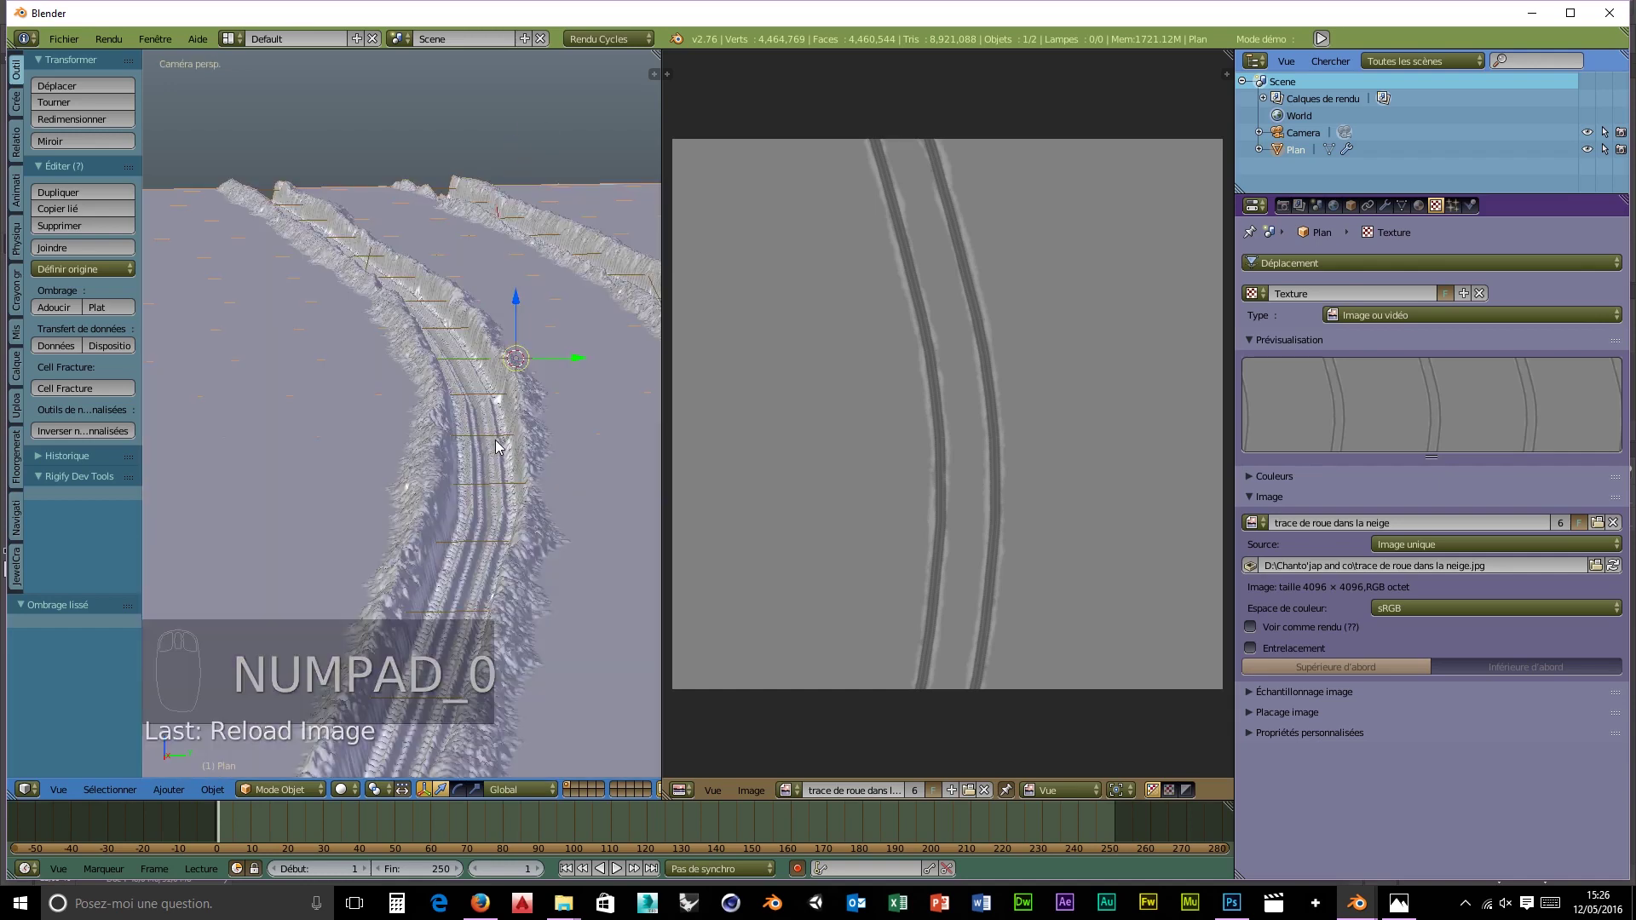
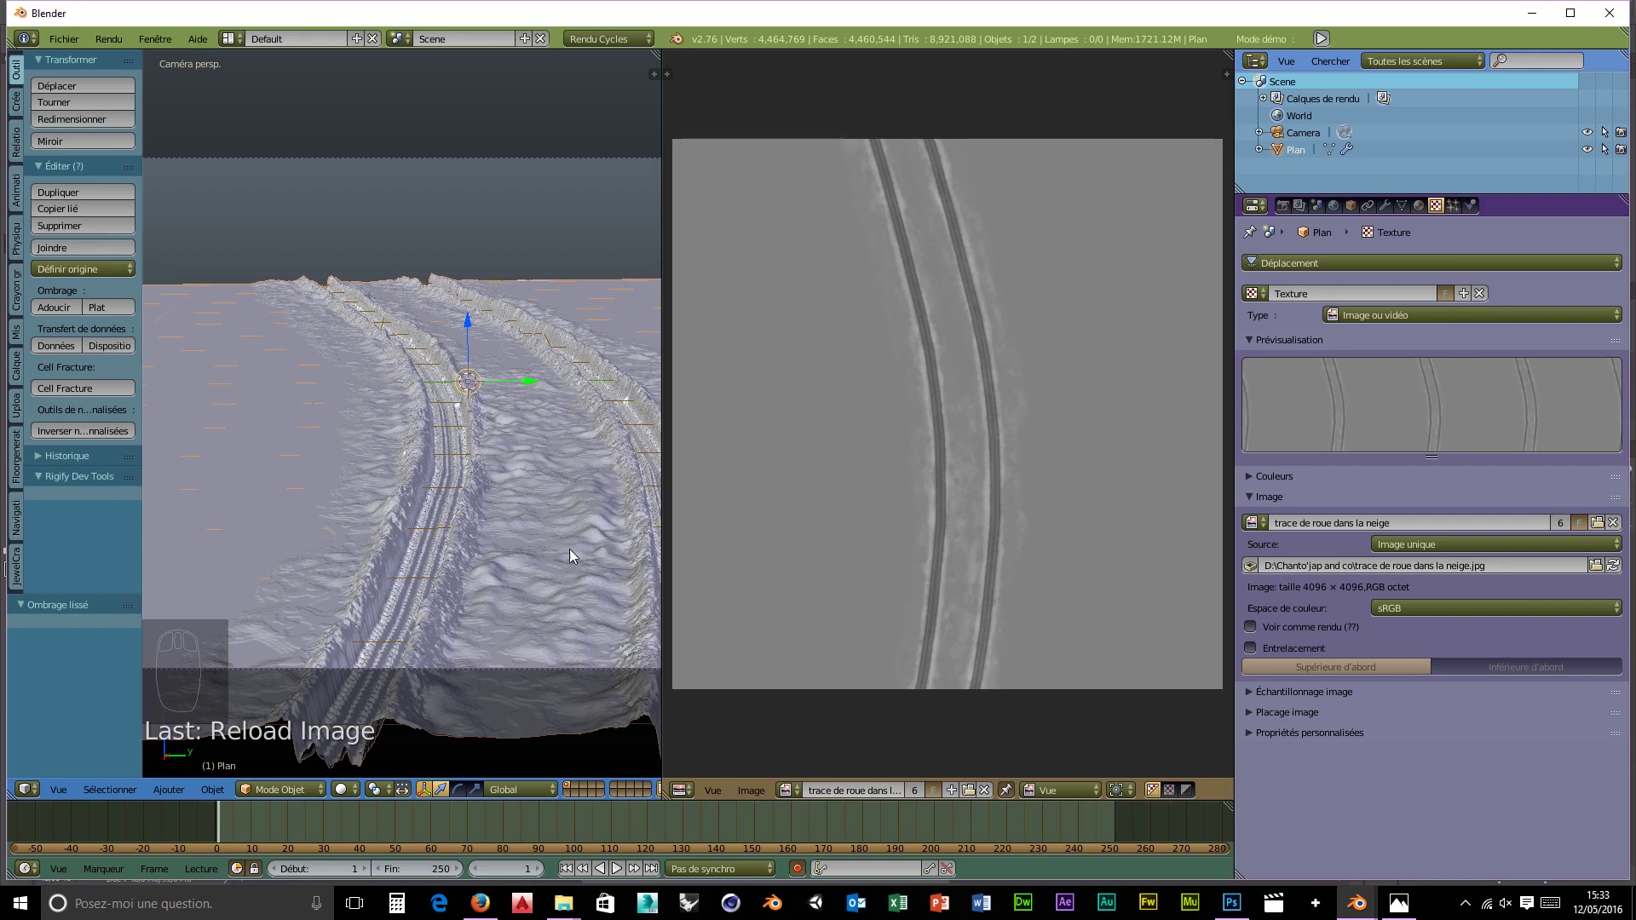
- Orbit over and along the tire tracks, zooming in and out to inspect the terrain
{"action": "left_click_drag", "start_coordinate": [545, 664], "coordinate": [331, 642]}
{"action": "scroll", "scroll_direction": "up", "scroll_amount": 3}
{"action": "middle_click", "coordinate": [276, 569]}
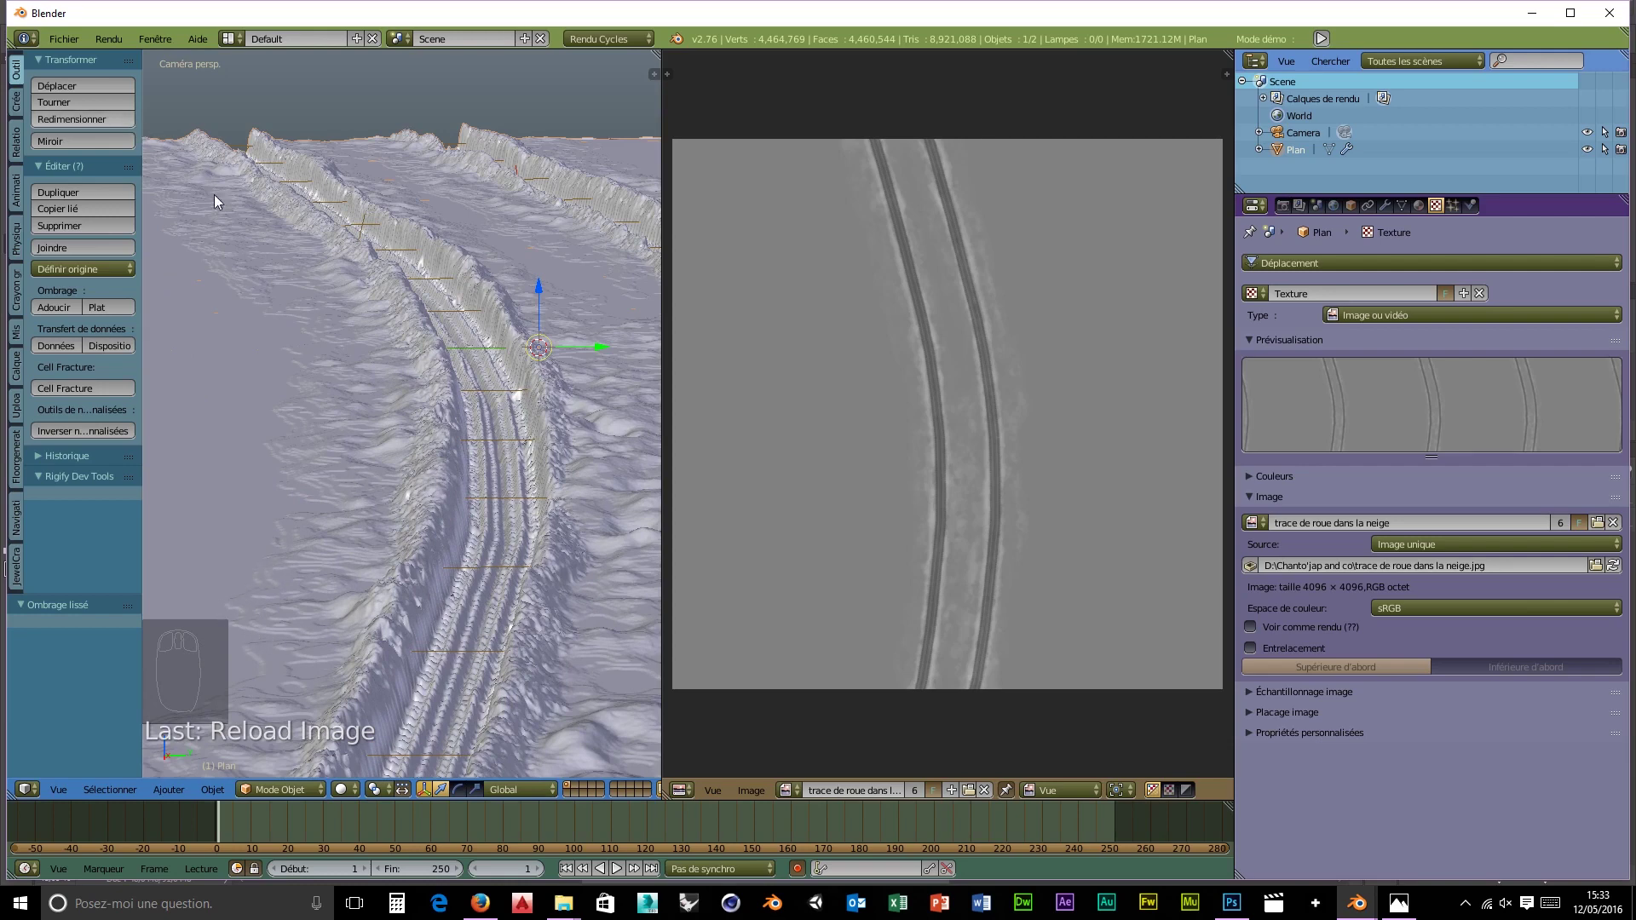
{"action": "scroll", "scroll_direction": "down", "scroll_amount": 3}
{"action": "scroll", "scroll_direction": "down", "scroll_amount": 3}
{"action": "scroll", "scroll_direction": "down", "scroll_amount": 3}
{"action": "scroll", "scroll_direction": "up", "scroll_amount": 3}
{"action": "scroll", "scroll_direction": "up", "scroll_amount": 3}
{"action": "scroll", "scroll_direction": "up", "scroll_amount": 3}
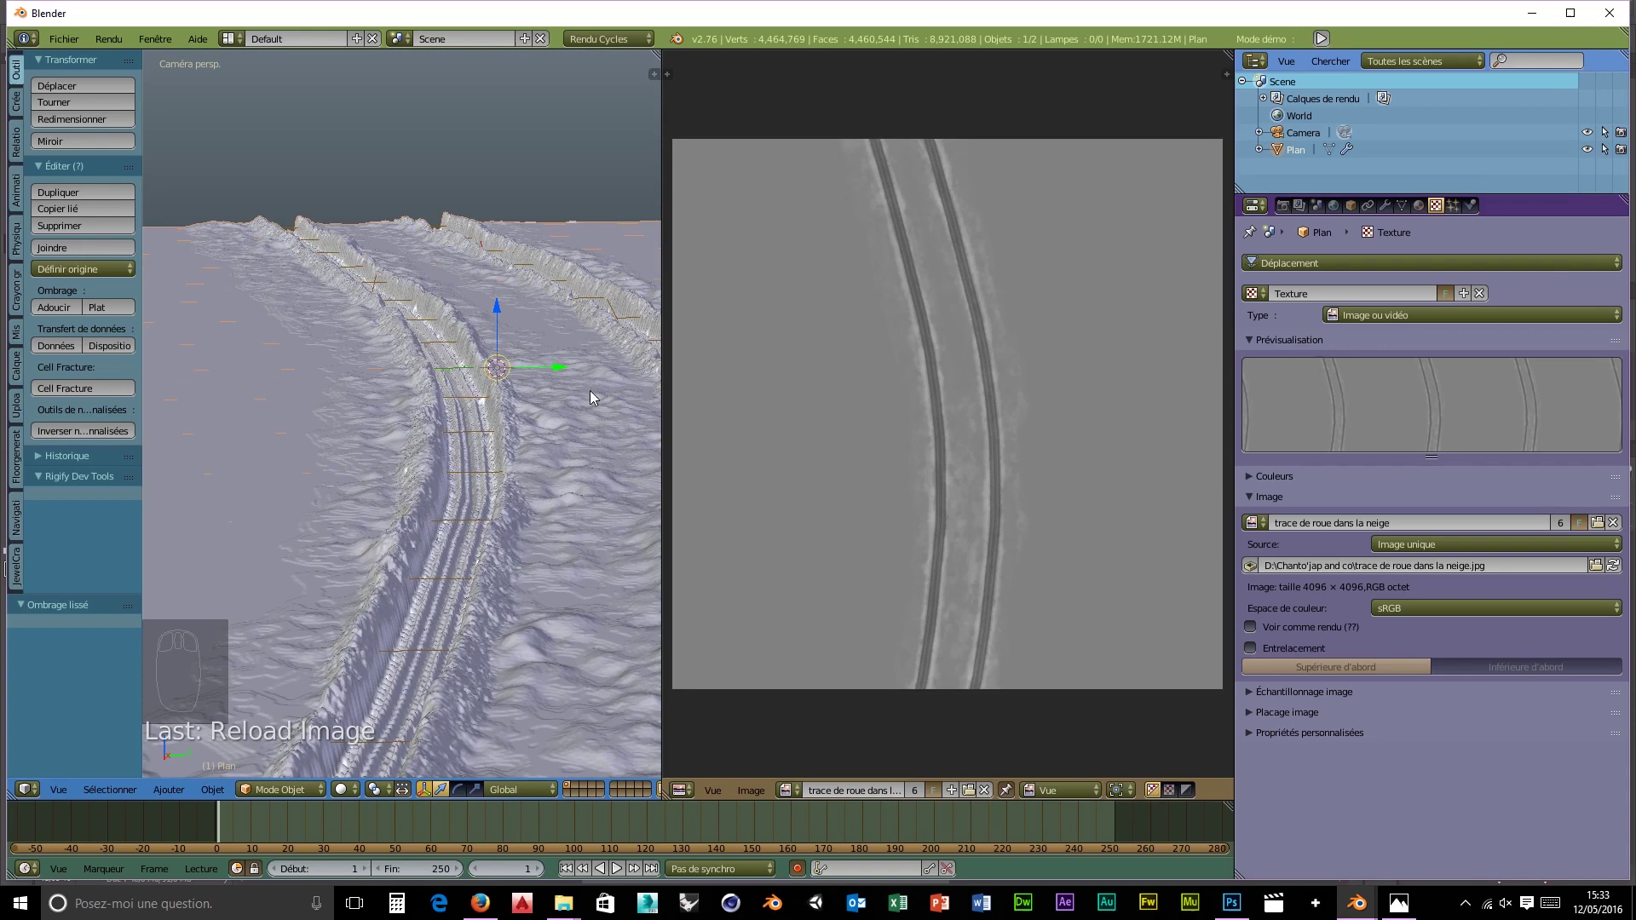
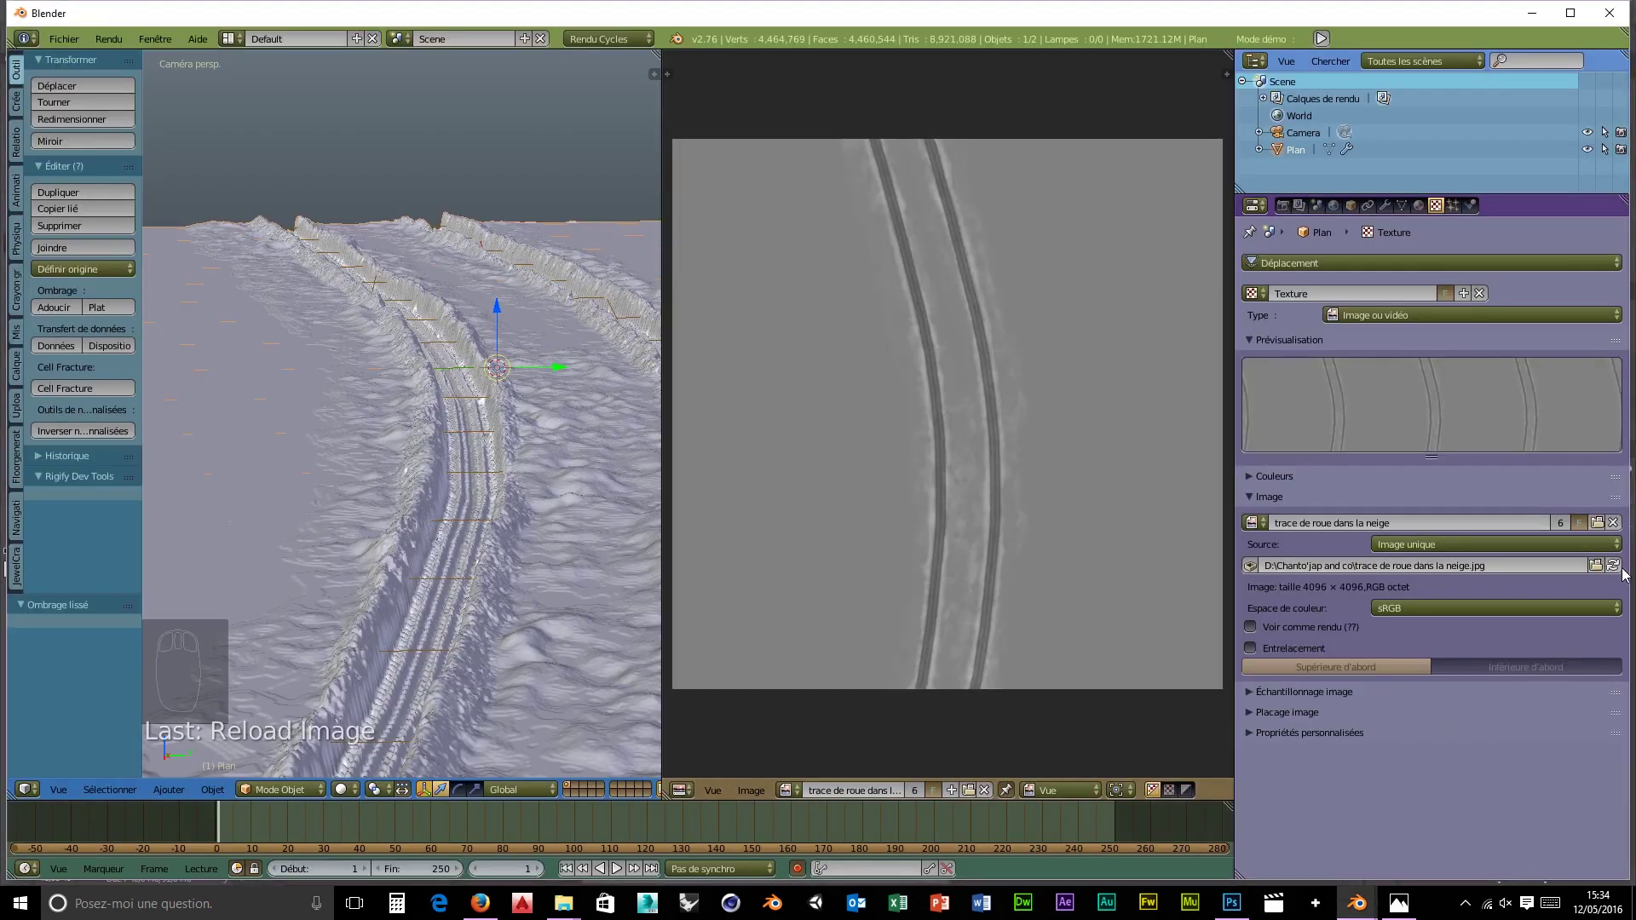
- Reload the tire-track image, then orbit low and zoom out to look along the tracks
{"action": "left_click_drag", "start_coordinate": [1626, 588], "coordinate": [1417, 714]}
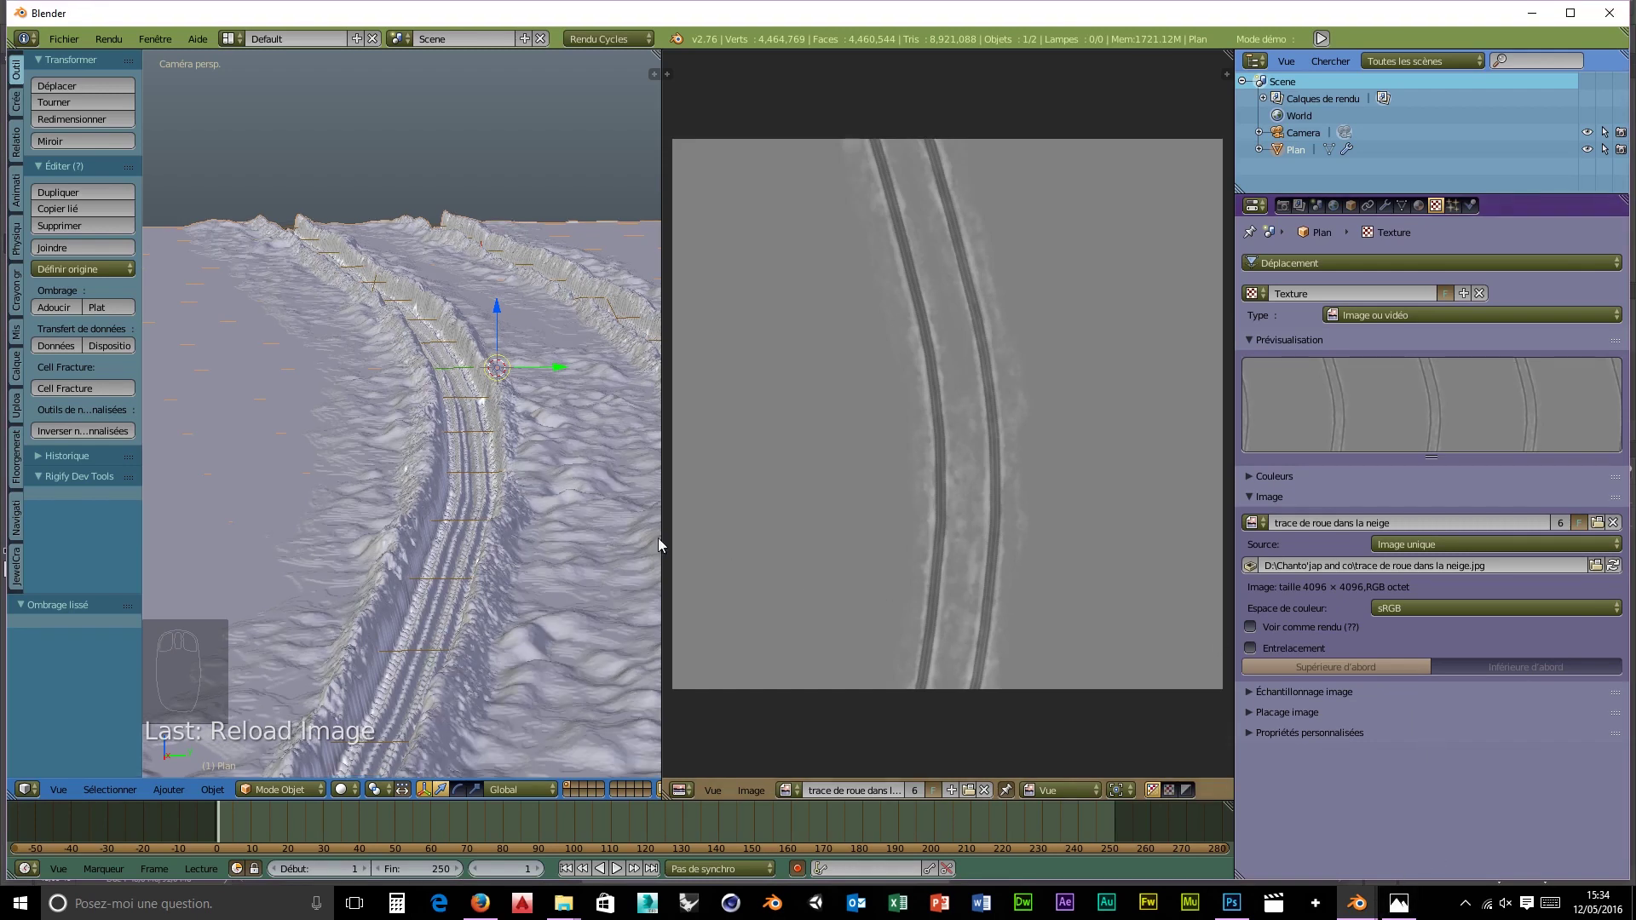
{"action": "left_click_drag", "start_coordinate": [576, 536], "coordinate": [594, 570]}
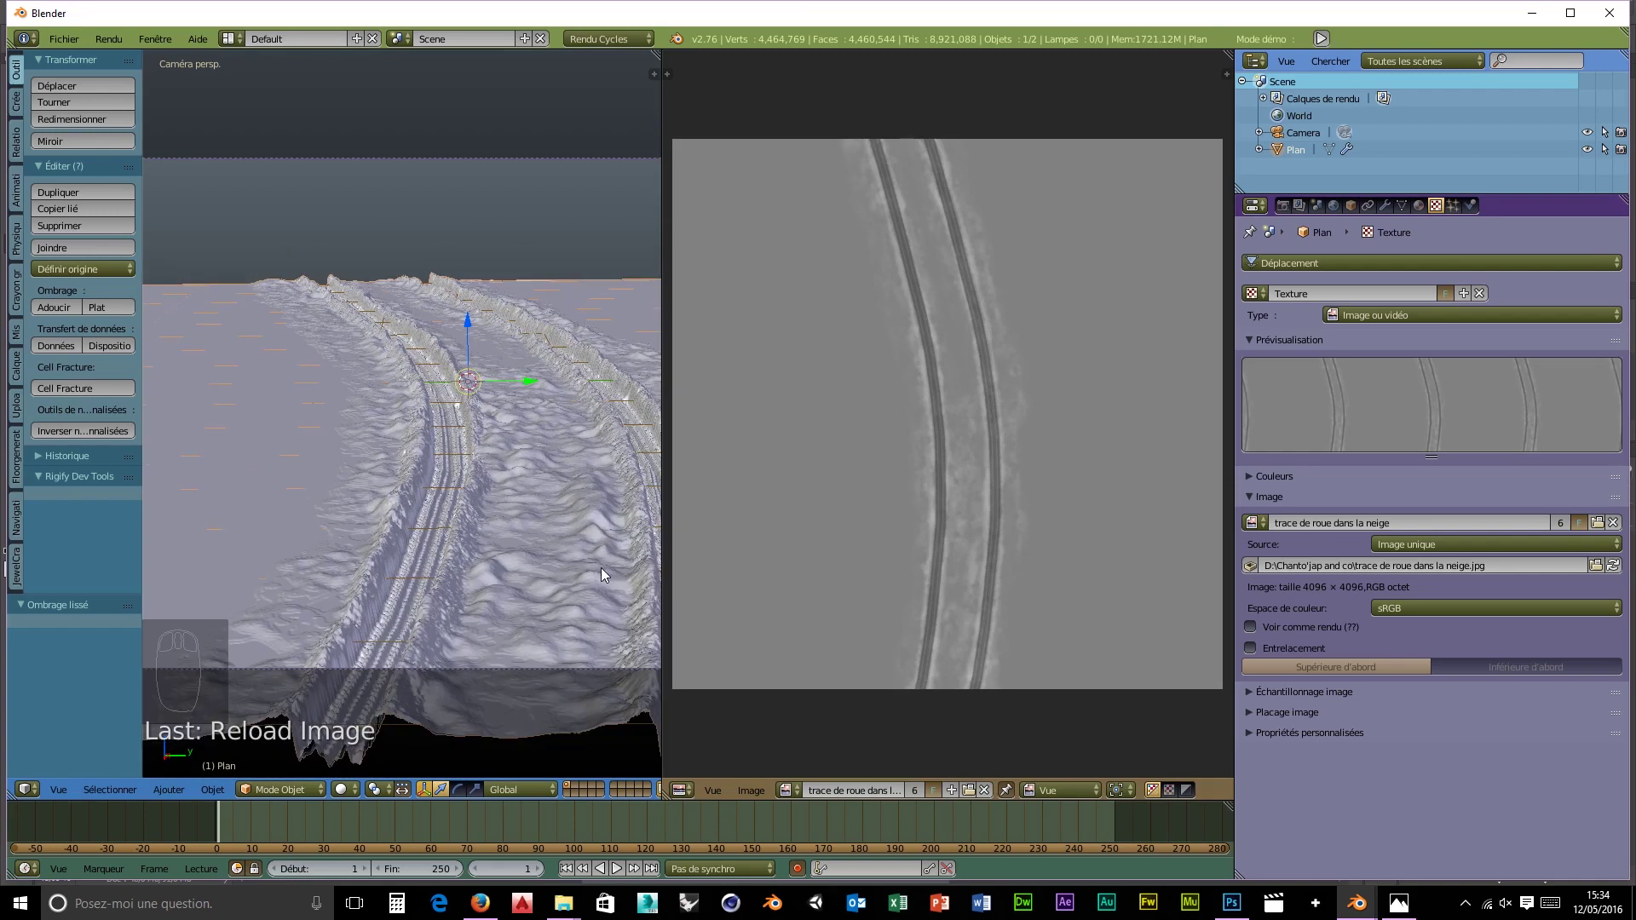
{"action": "left_click_drag", "start_coordinate": [591, 574], "coordinate": [584, 543]}
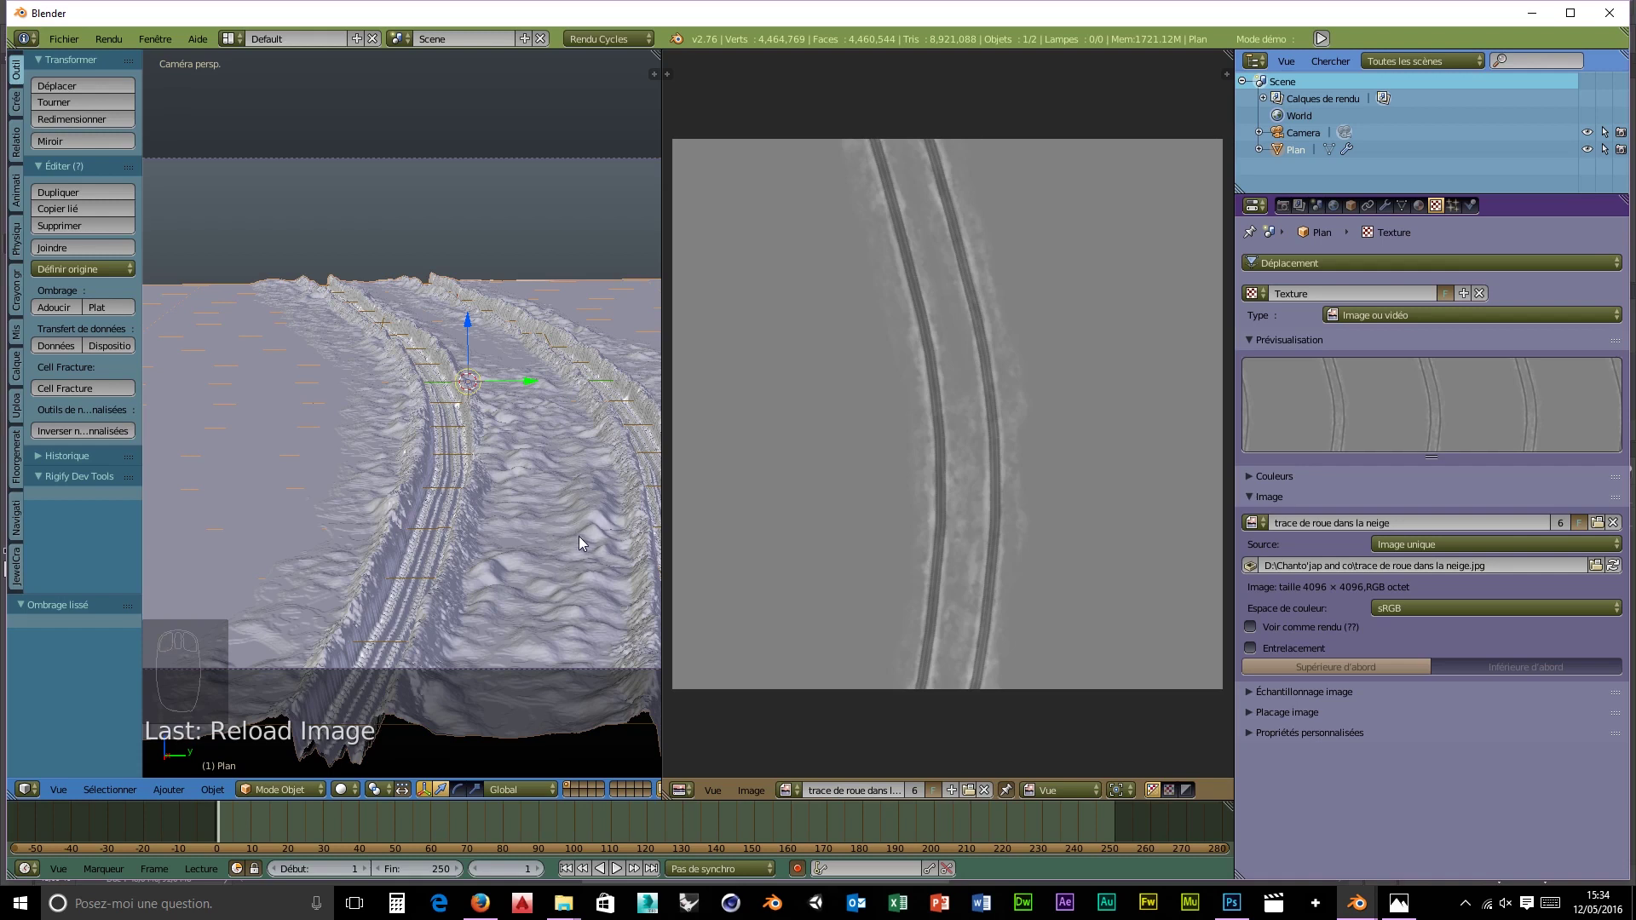
{"action": "left_click_drag", "start_coordinate": [565, 537], "coordinate": [478, 684]}
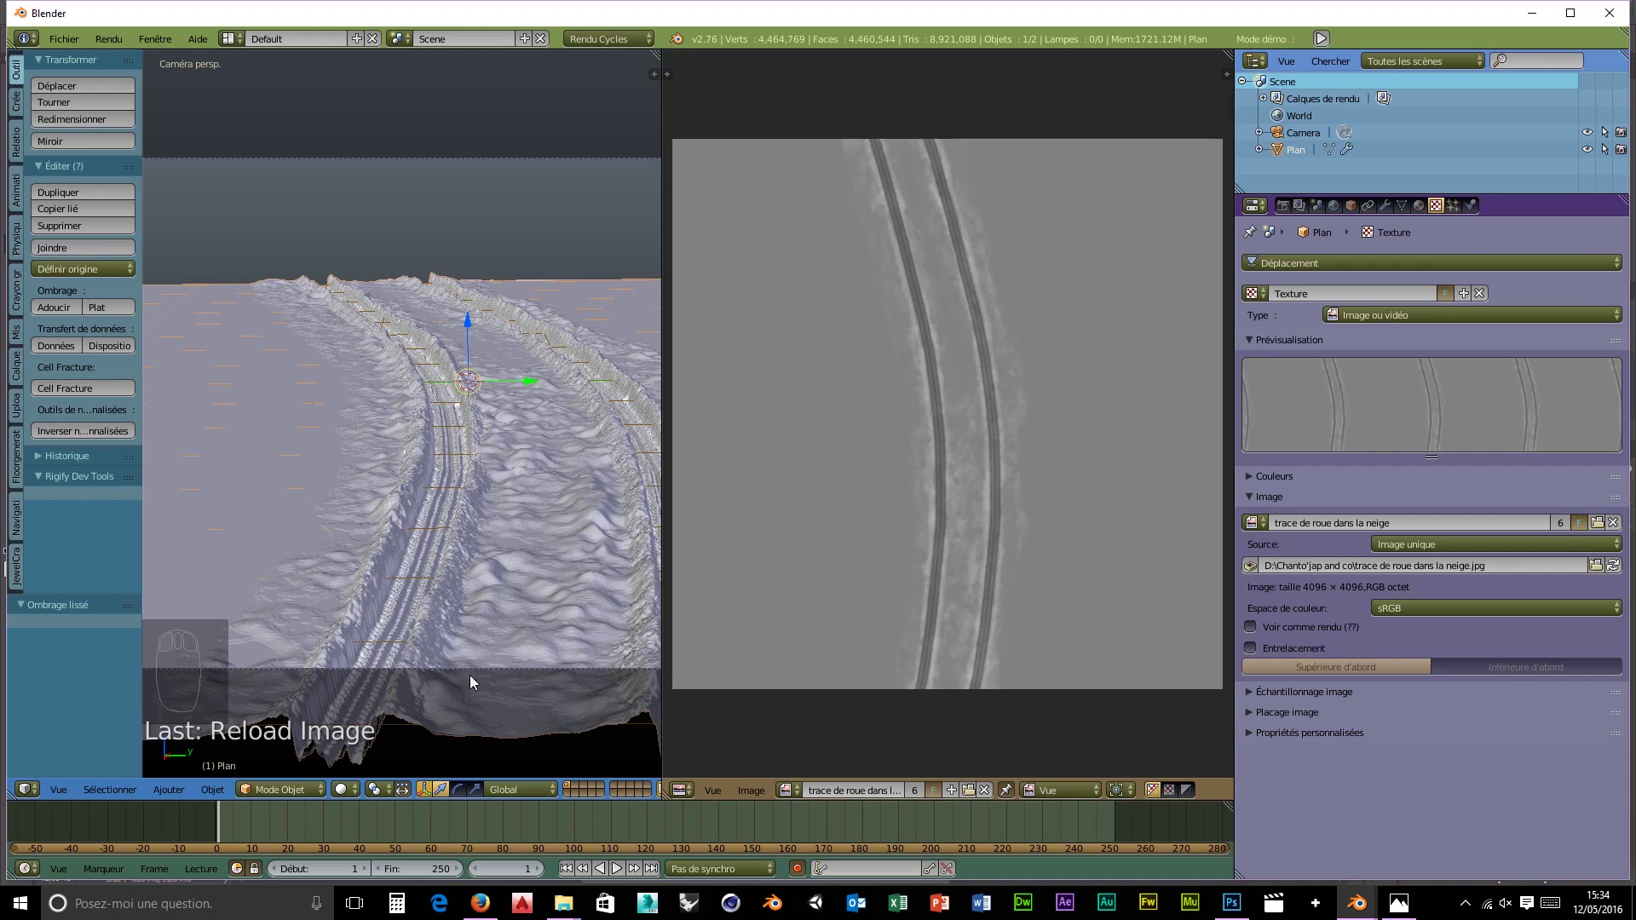
{"action": "left_click_drag", "start_coordinate": [453, 671], "coordinate": [482, 684]}
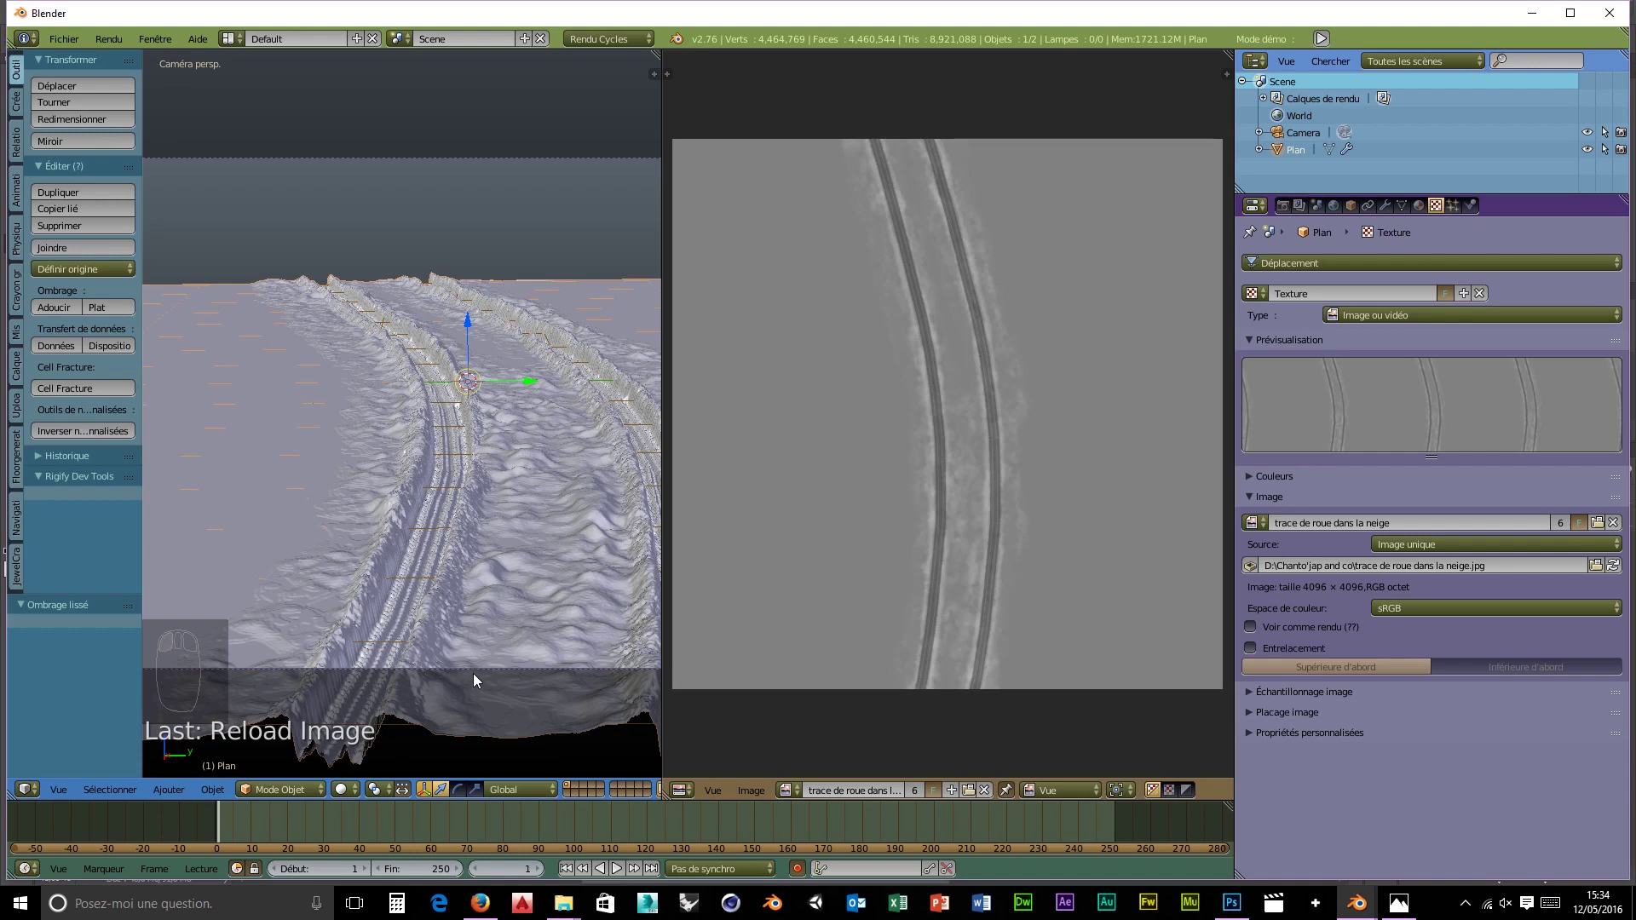
{"action": "scroll", "scroll_direction": "down", "scroll_amount": 3}
{"action": "scroll", "scroll_direction": "down", "scroll_amount": 3}
{"action": "middle_click", "coordinate": [566, 591]}
{"action": "scroll", "scroll_direction": "up", "scroll_amount": 3}
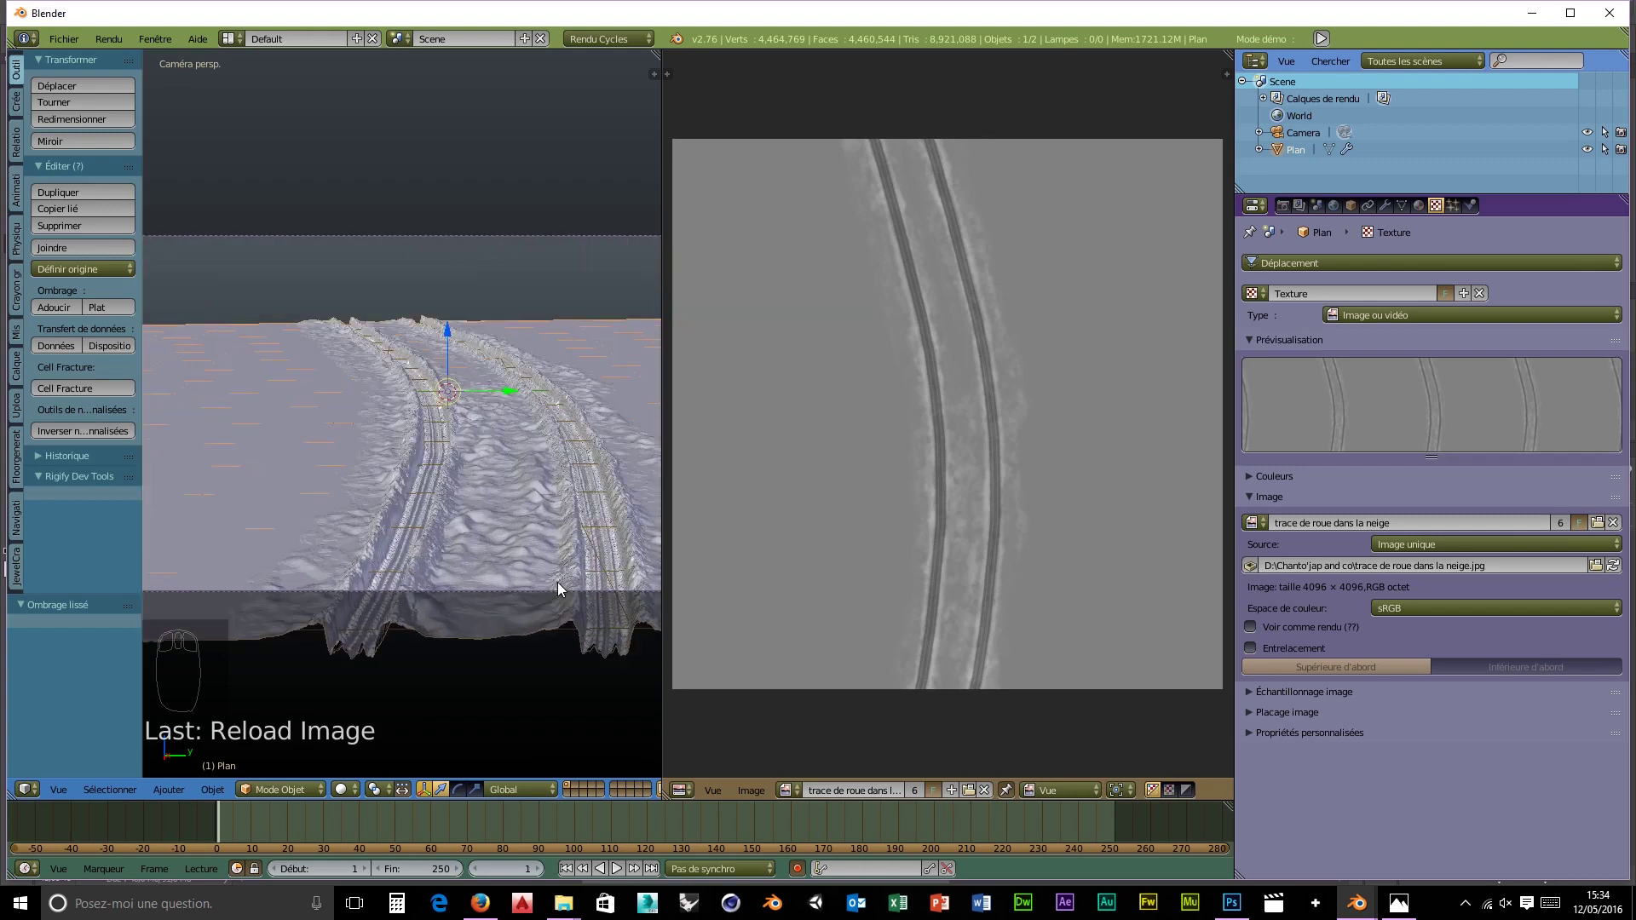
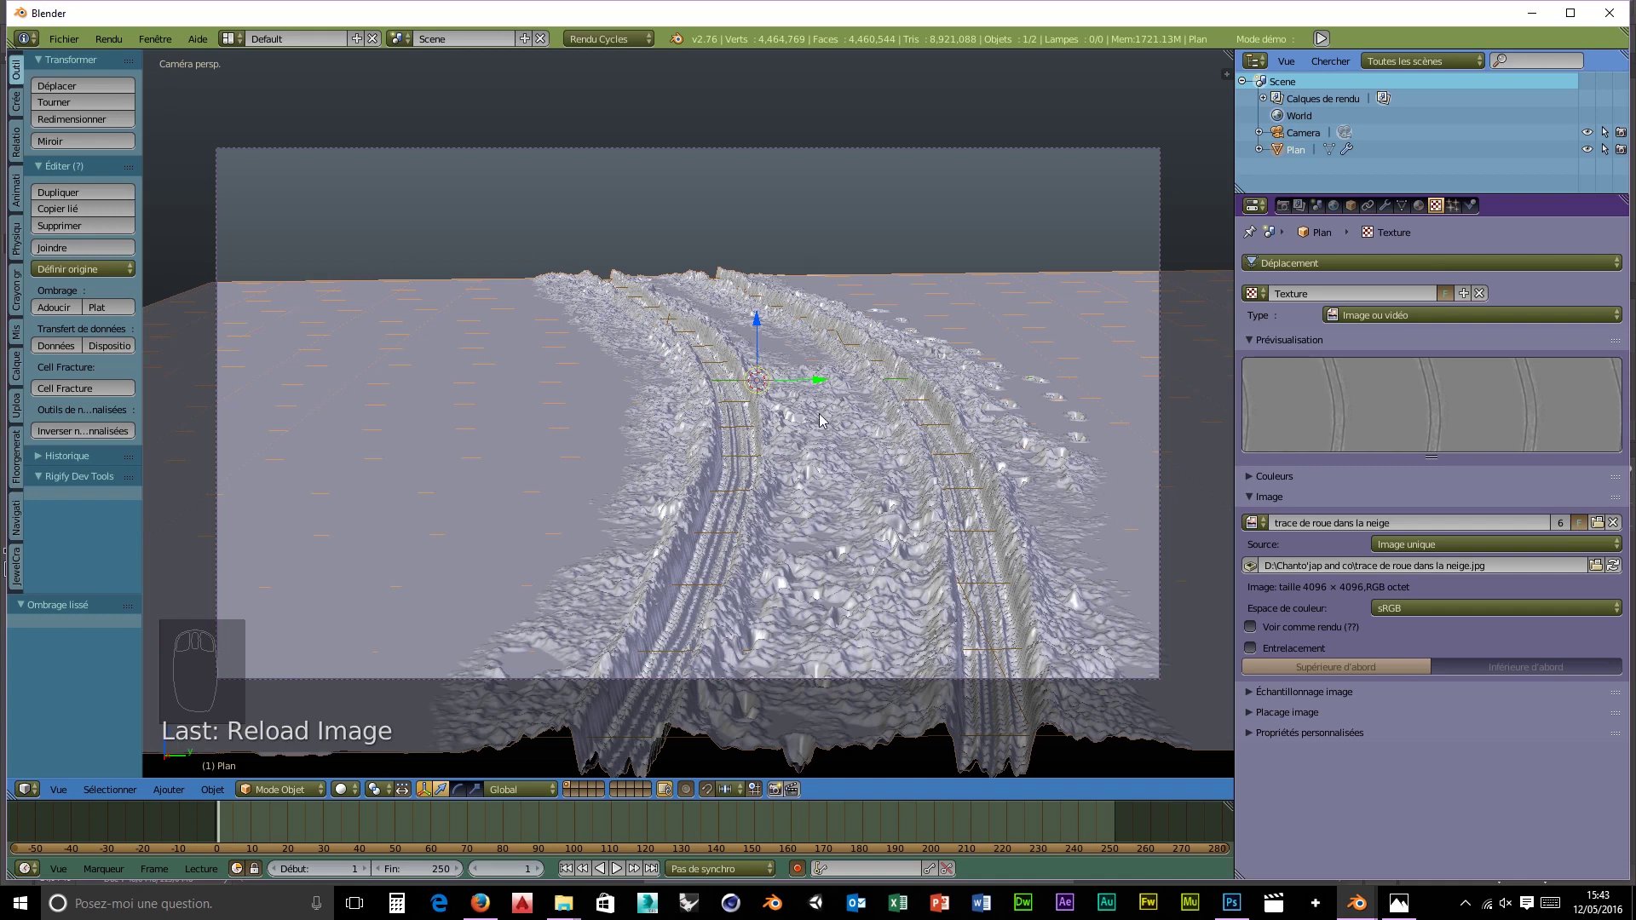
- Enter Sculpt Mode with a 261 px brush and lower the plane's viewport subdivision to 3
{"action": "left_click_drag", "start_coordinate": [816, 388], "coordinate": [764, 390]}
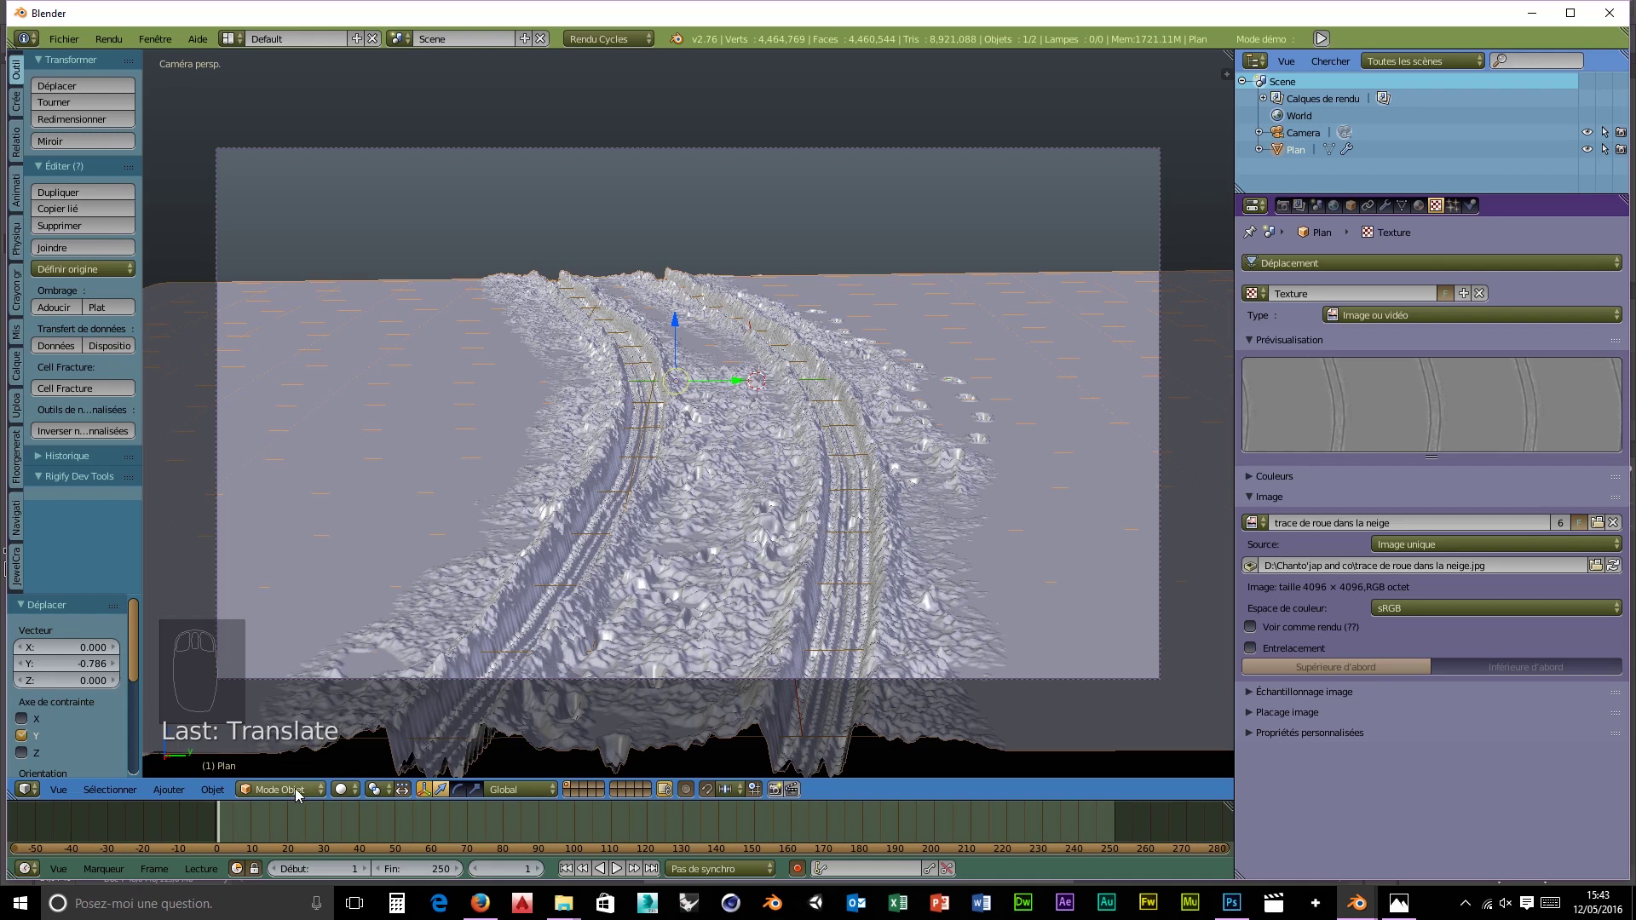
{"action": "left_click_drag", "start_coordinate": [303, 797], "coordinate": [259, 726]}
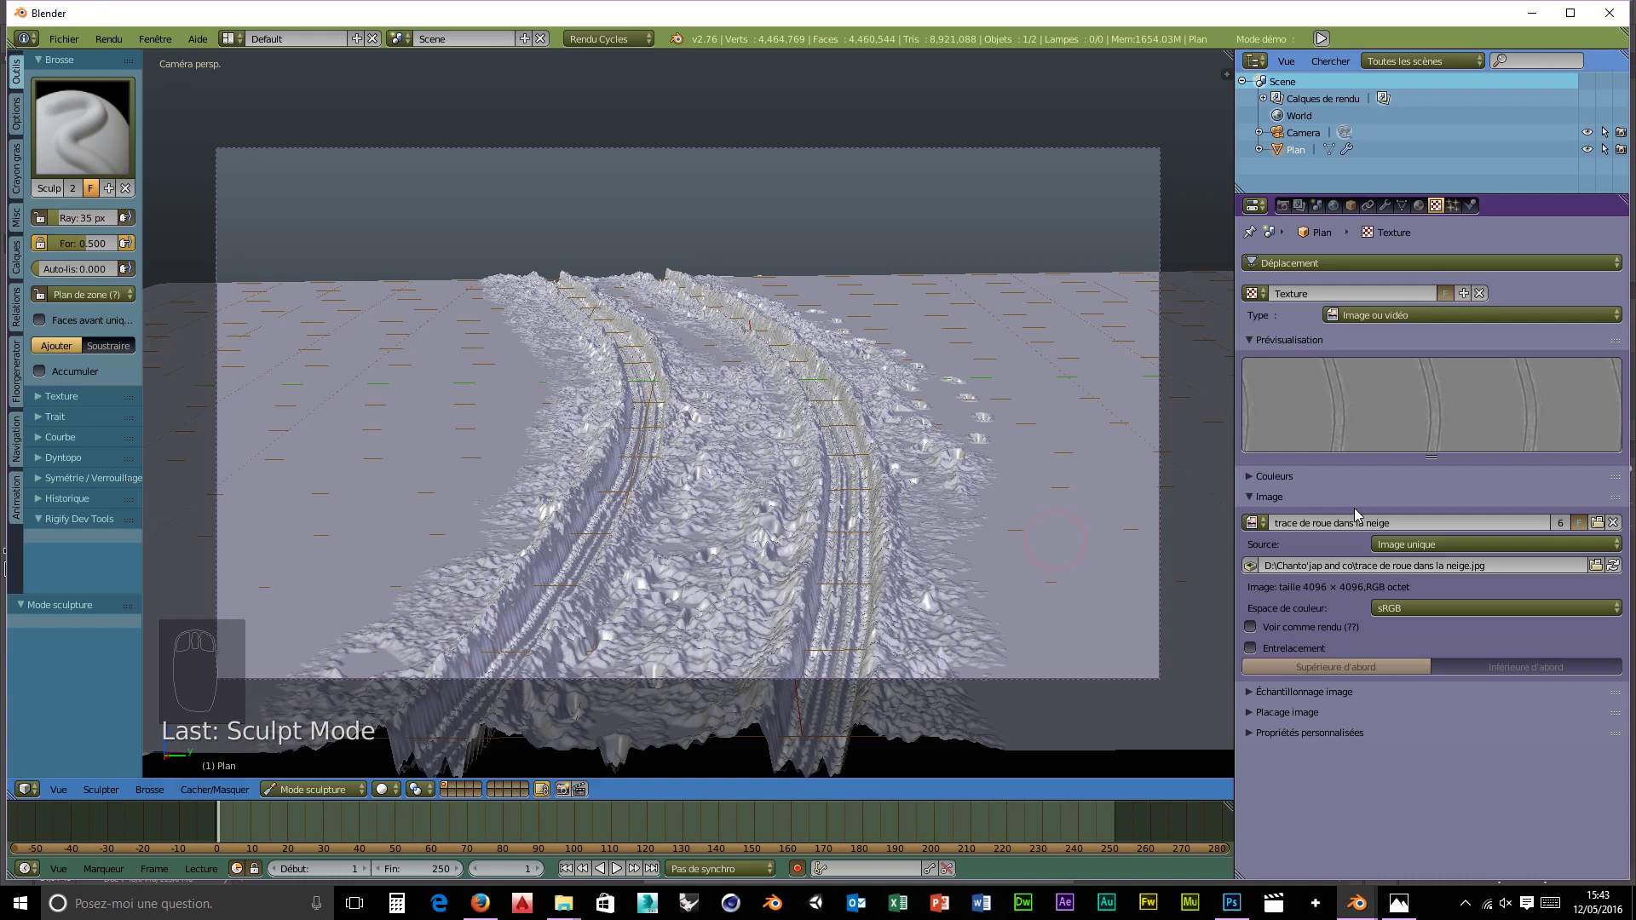
{"action": "left_click_drag", "start_coordinate": [1389, 212], "coordinate": [1254, 388]}
{"action": "left_click_drag", "start_coordinate": [1254, 388], "coordinate": [1254, 387]}
{"action": "left_click_drag", "start_coordinate": [1255, 402], "coordinate": [1286, 491]}
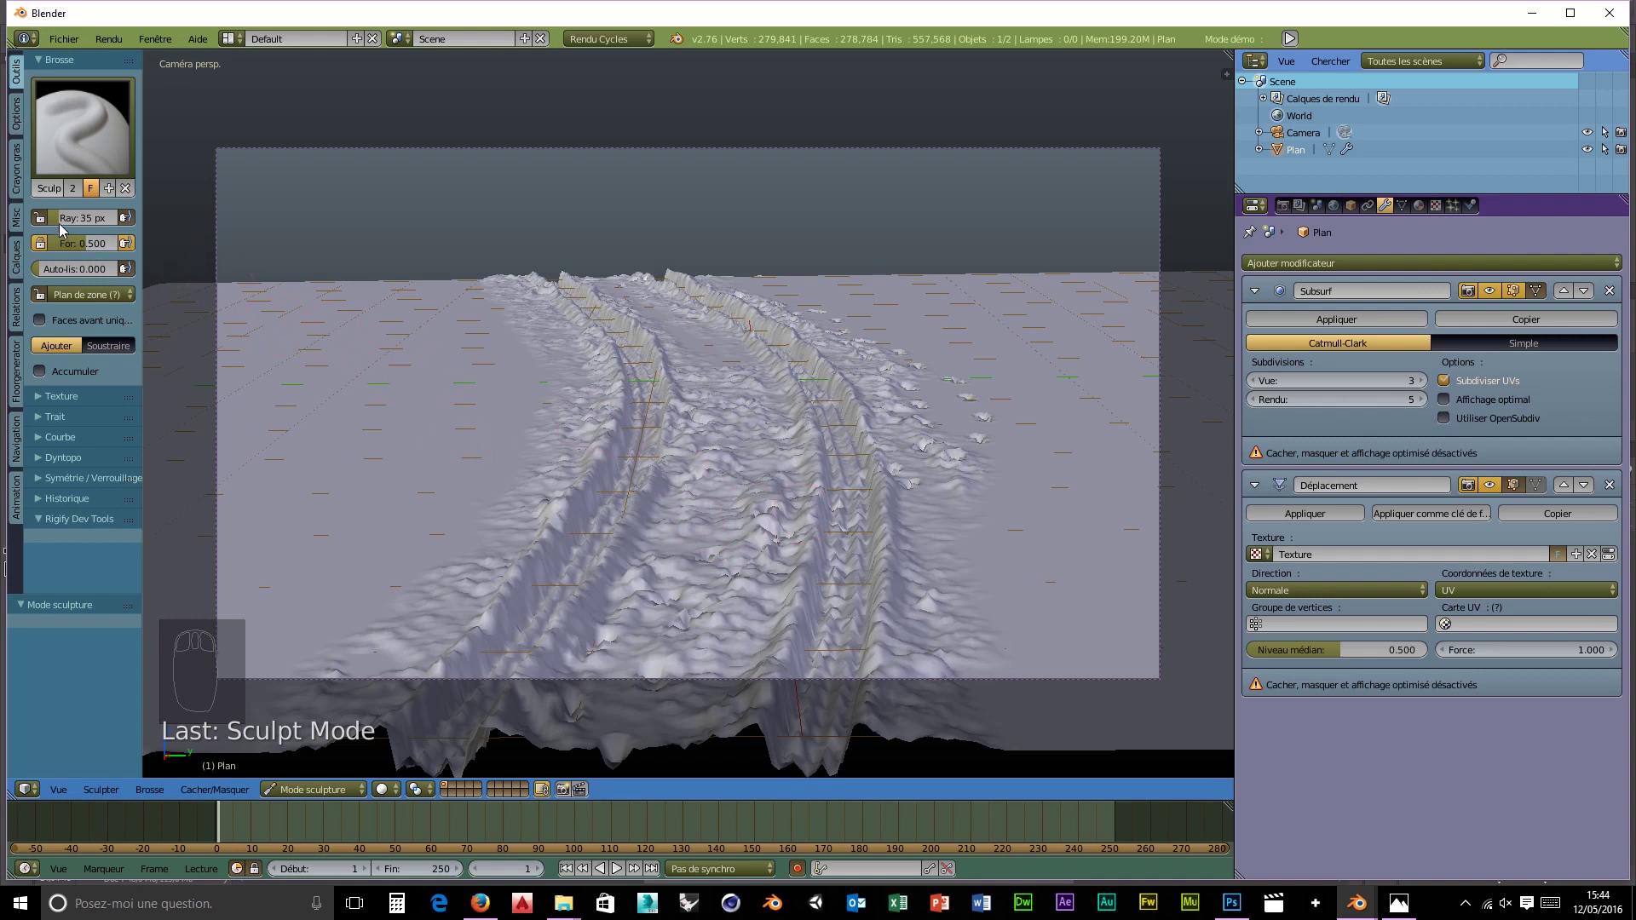
- Enlarge the brush, raise a first left mound, and drop viewport subdivision to level 2
{"action": "left_click_drag", "start_coordinate": [63, 224], "coordinate": [247, 359]}
{"action": "left_click_drag", "start_coordinate": [229, 318], "coordinate": [146, 447]}
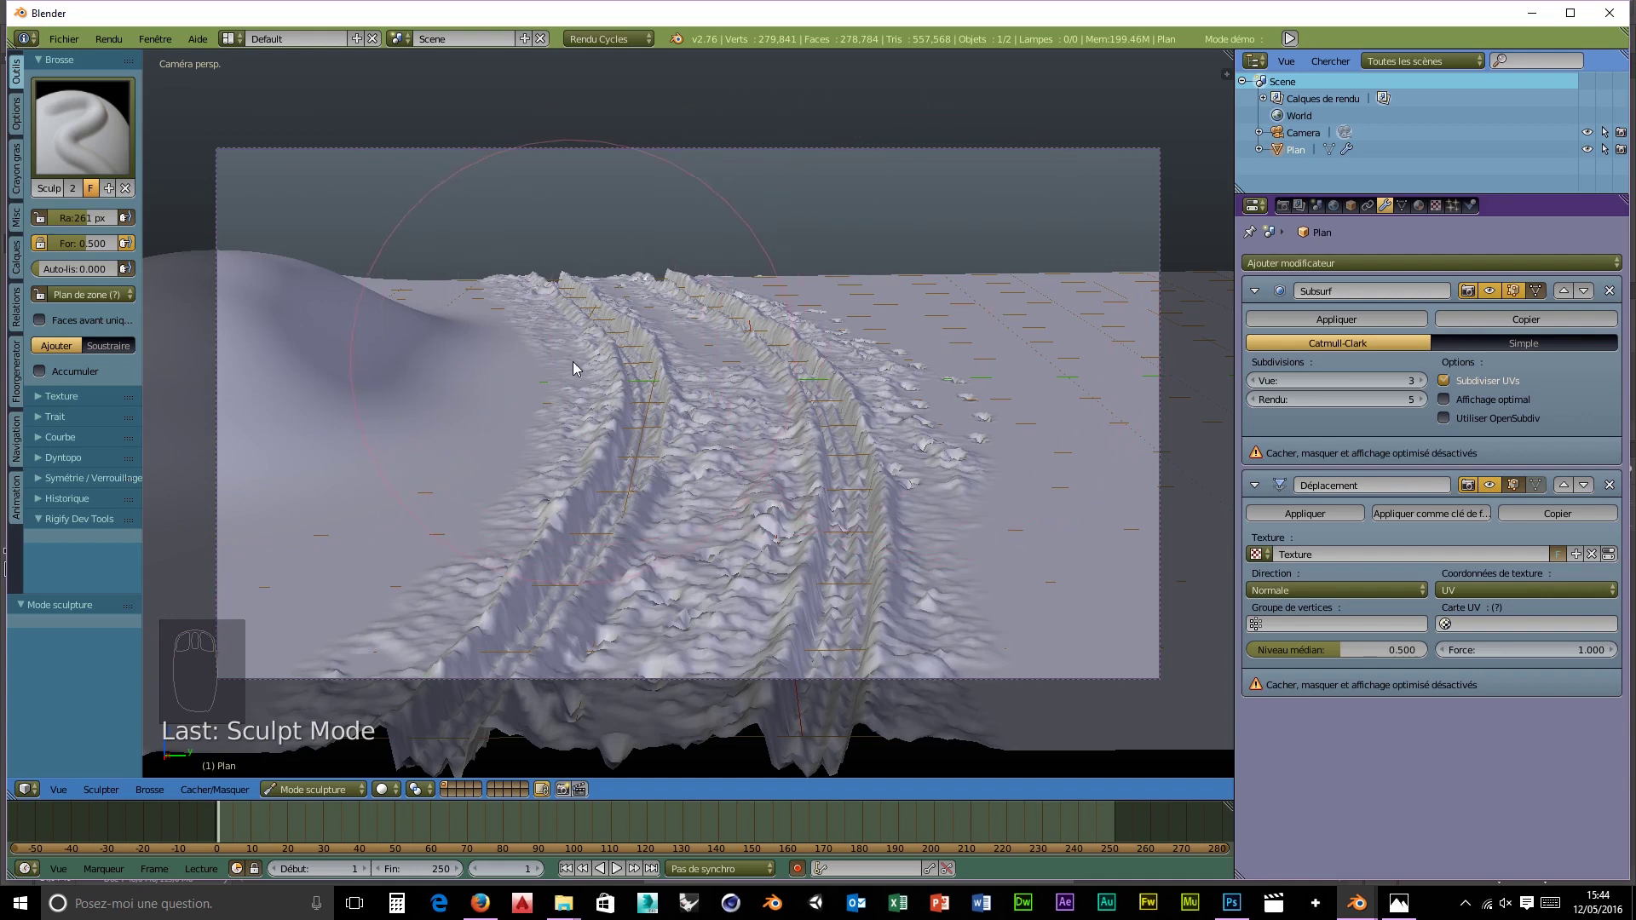
{"action": "key", "text": "ctrl+z"}
{"action": "left_click_drag", "start_coordinate": [1257, 386], "coordinate": [290, 366]}
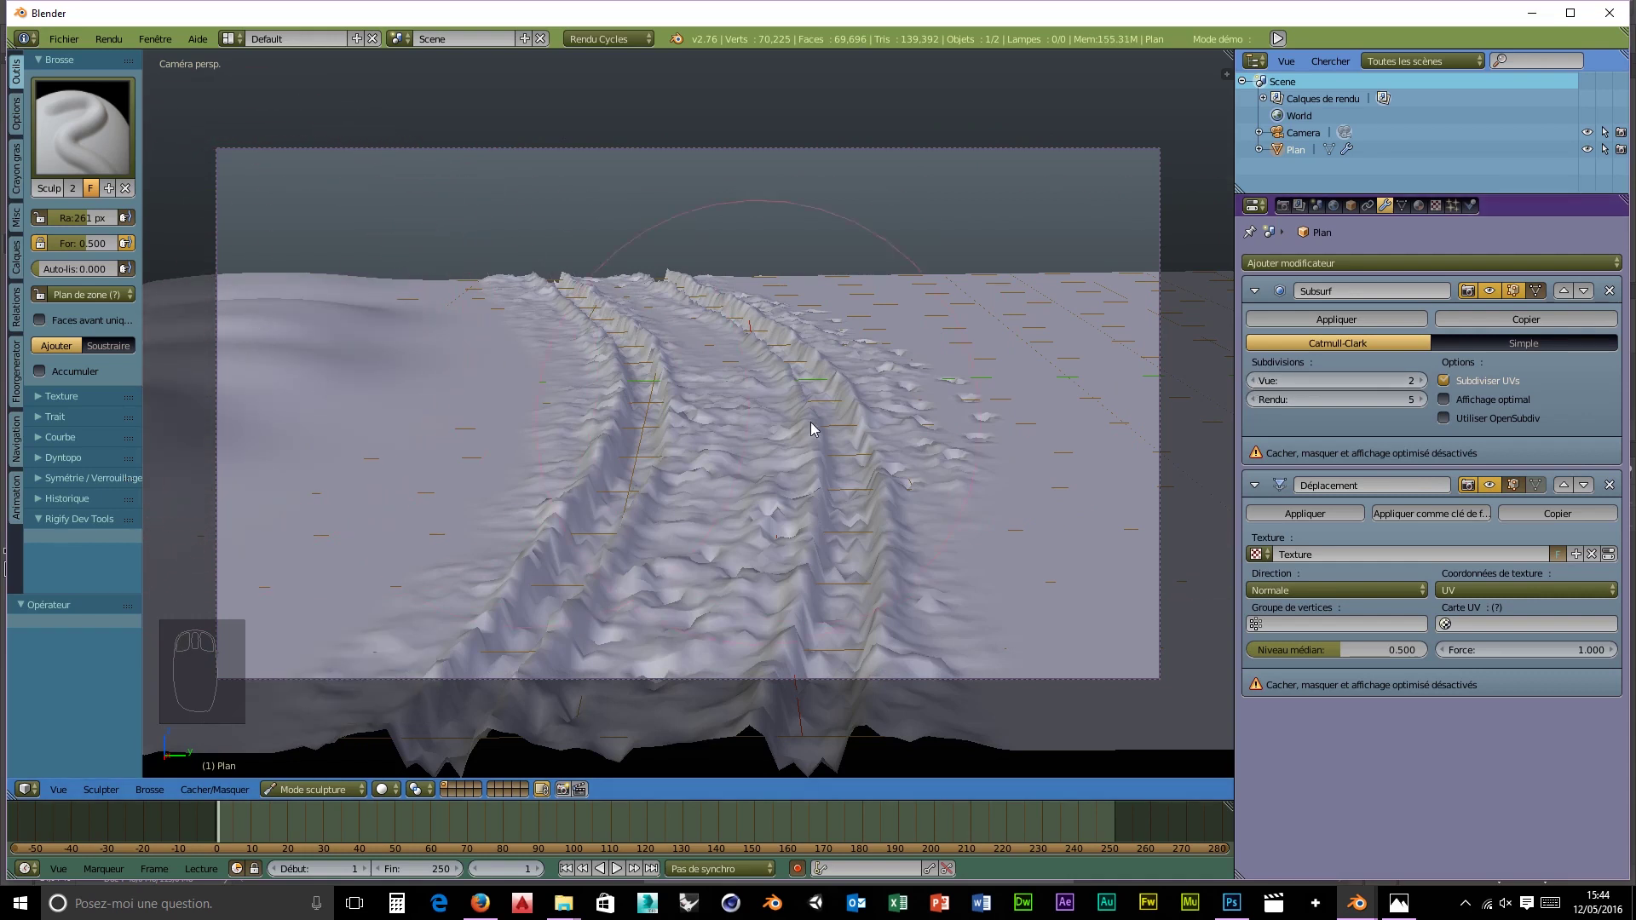
- Sculpt rolling snow hills along the left edge and the right horizon
{"action": "left_click_drag", "start_coordinate": [1062, 276], "coordinate": [1246, 487]}
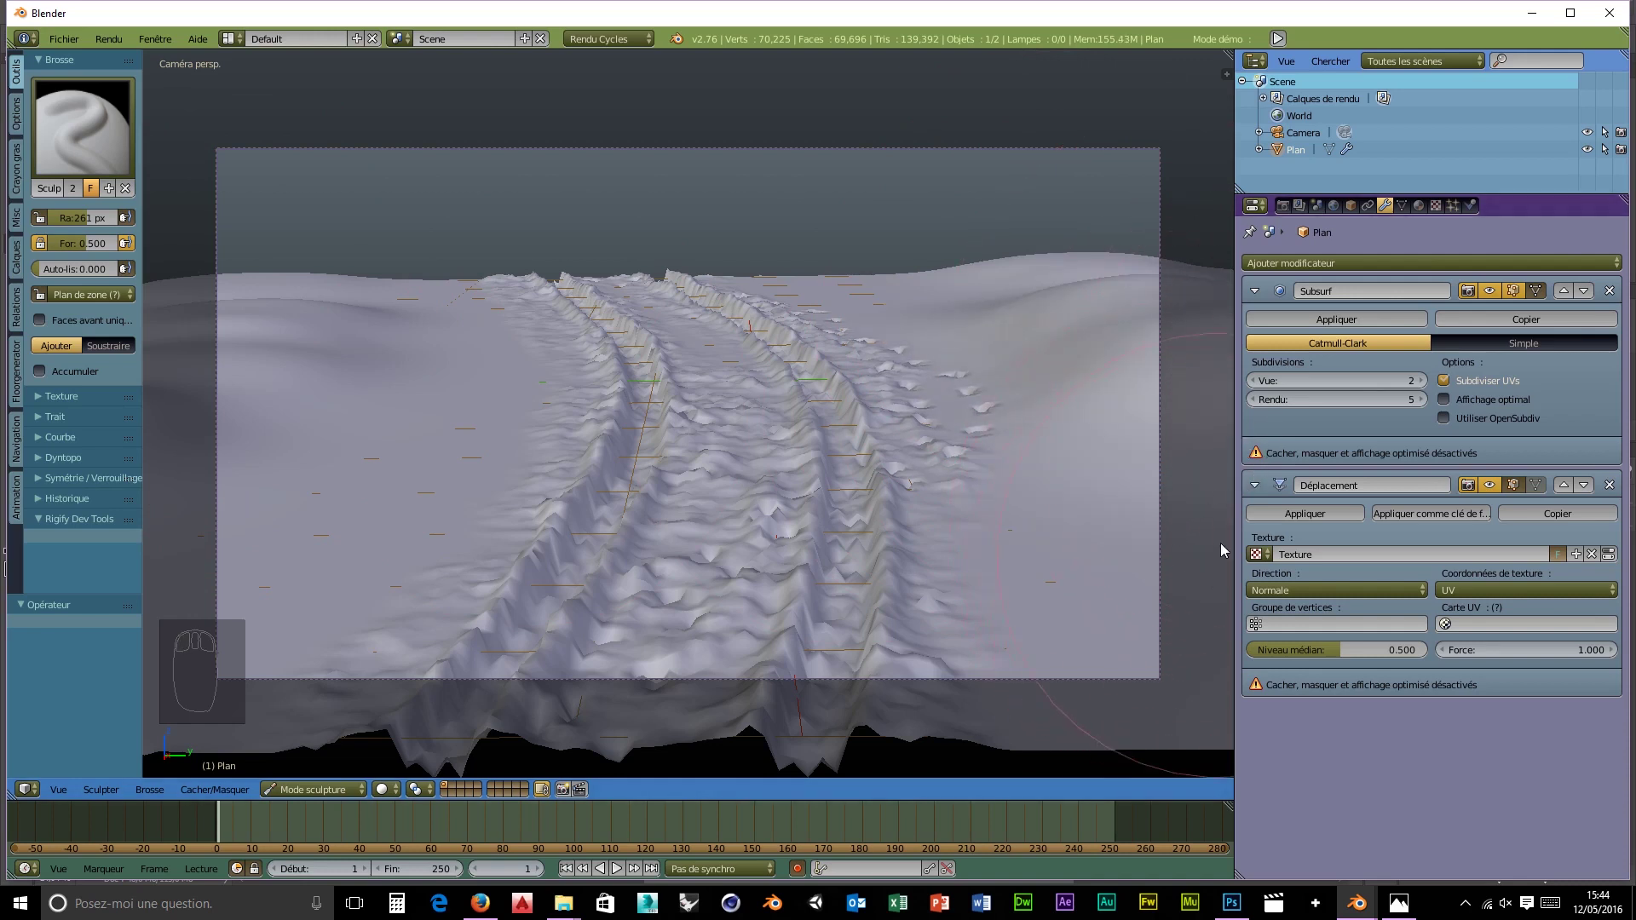
{"action": "left_click_drag", "start_coordinate": [162, 449], "coordinate": [244, 287]}
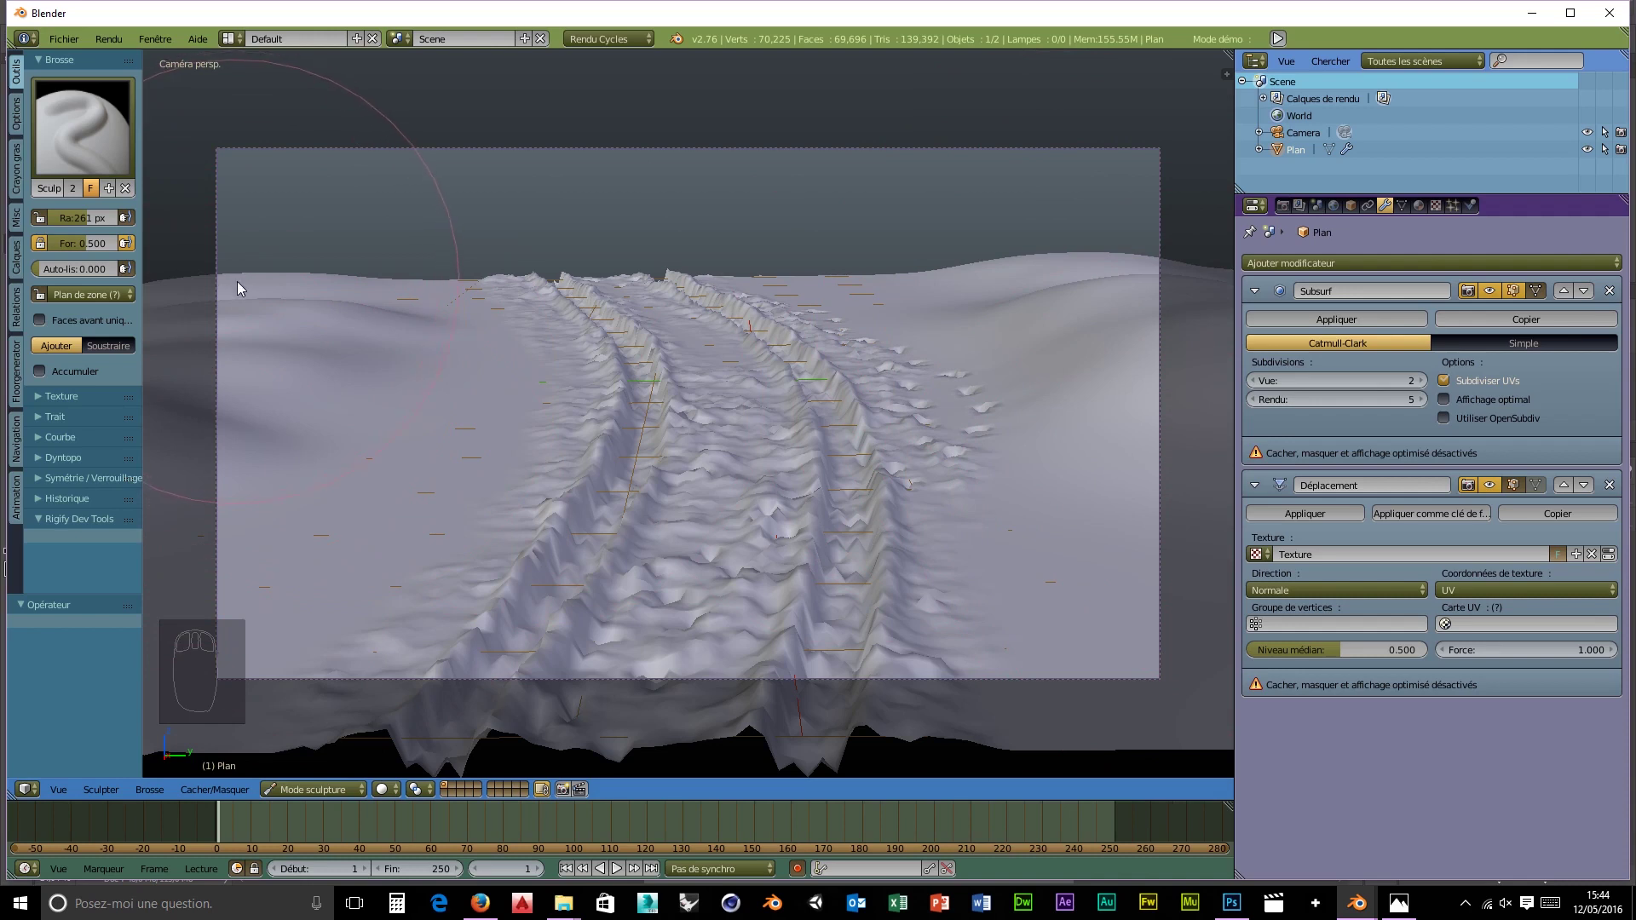
{"action": "left_click_drag", "start_coordinate": [230, 278], "coordinate": [245, 458]}
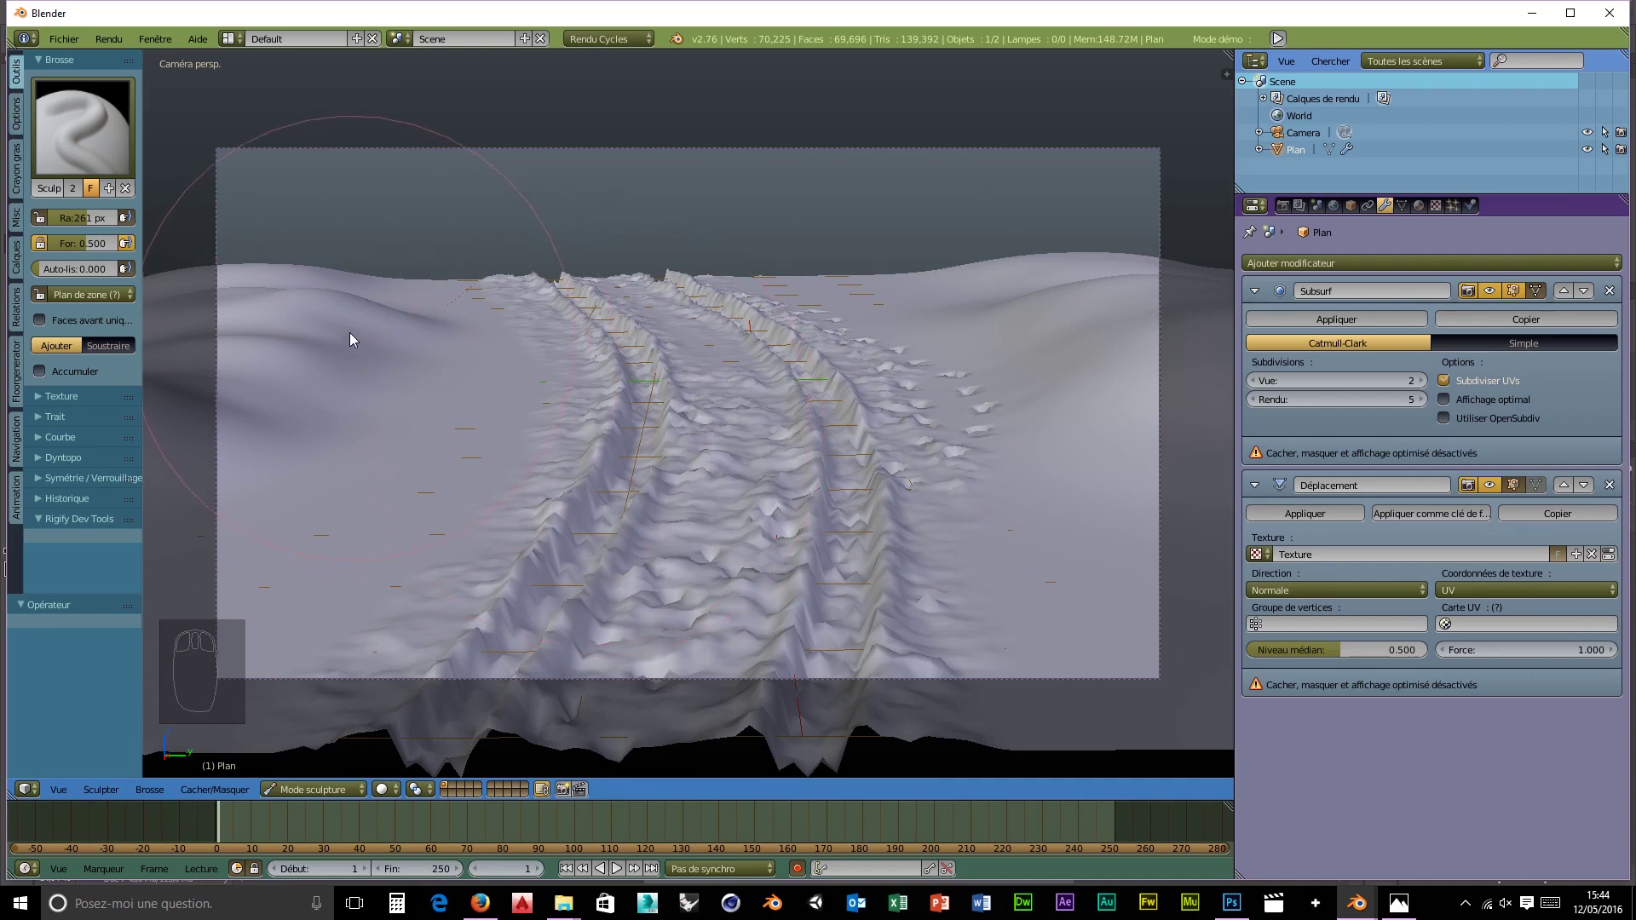
{"action": "left_click_drag", "start_coordinate": [315, 324], "coordinate": [1246, 367]}
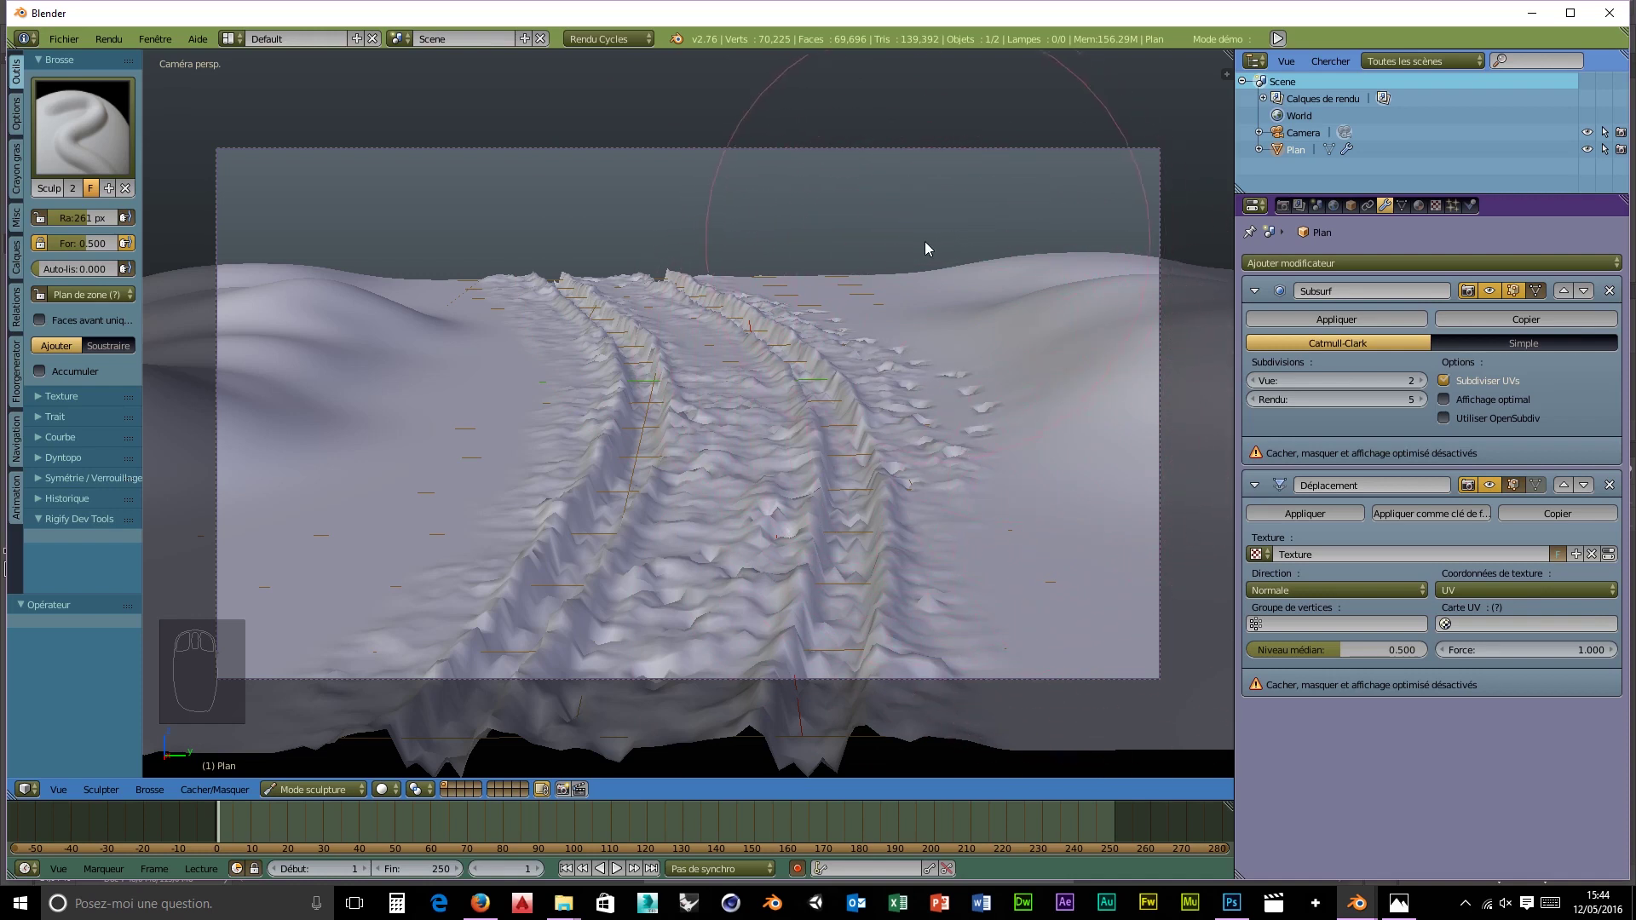
{"action": "left_click_drag", "start_coordinate": [1024, 148], "coordinate": [1332, 534]}
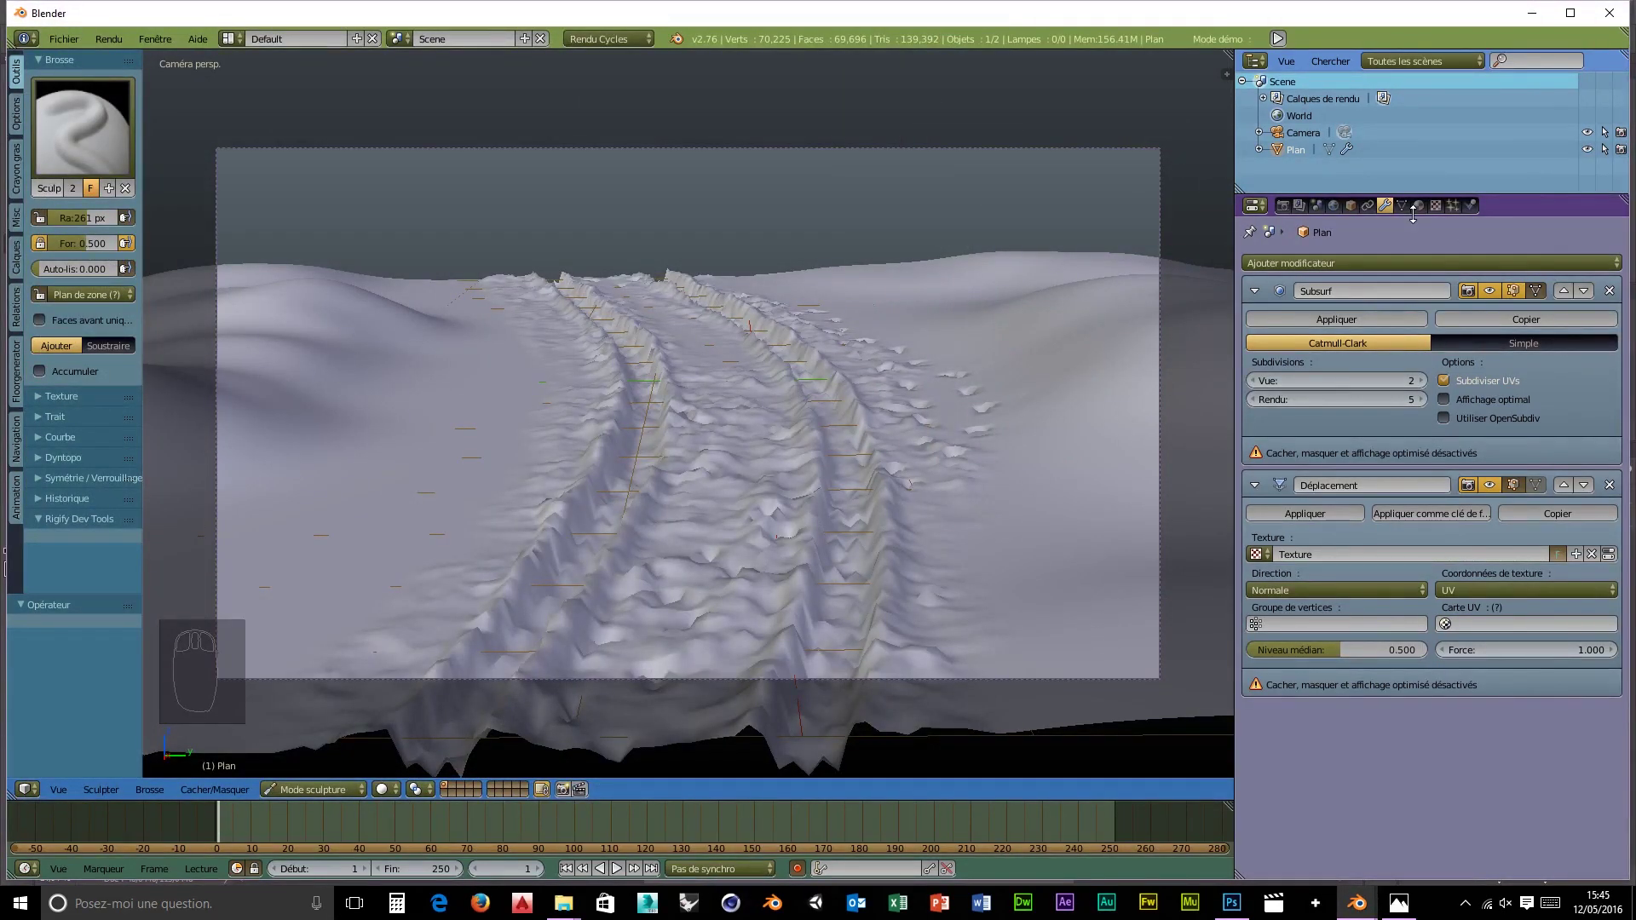
- Rename the plane neige in Object Mode and show its diffuse material beside a split view
{"action": "left_click_drag", "start_coordinate": [305, 793], "coordinate": [1246, 219]}
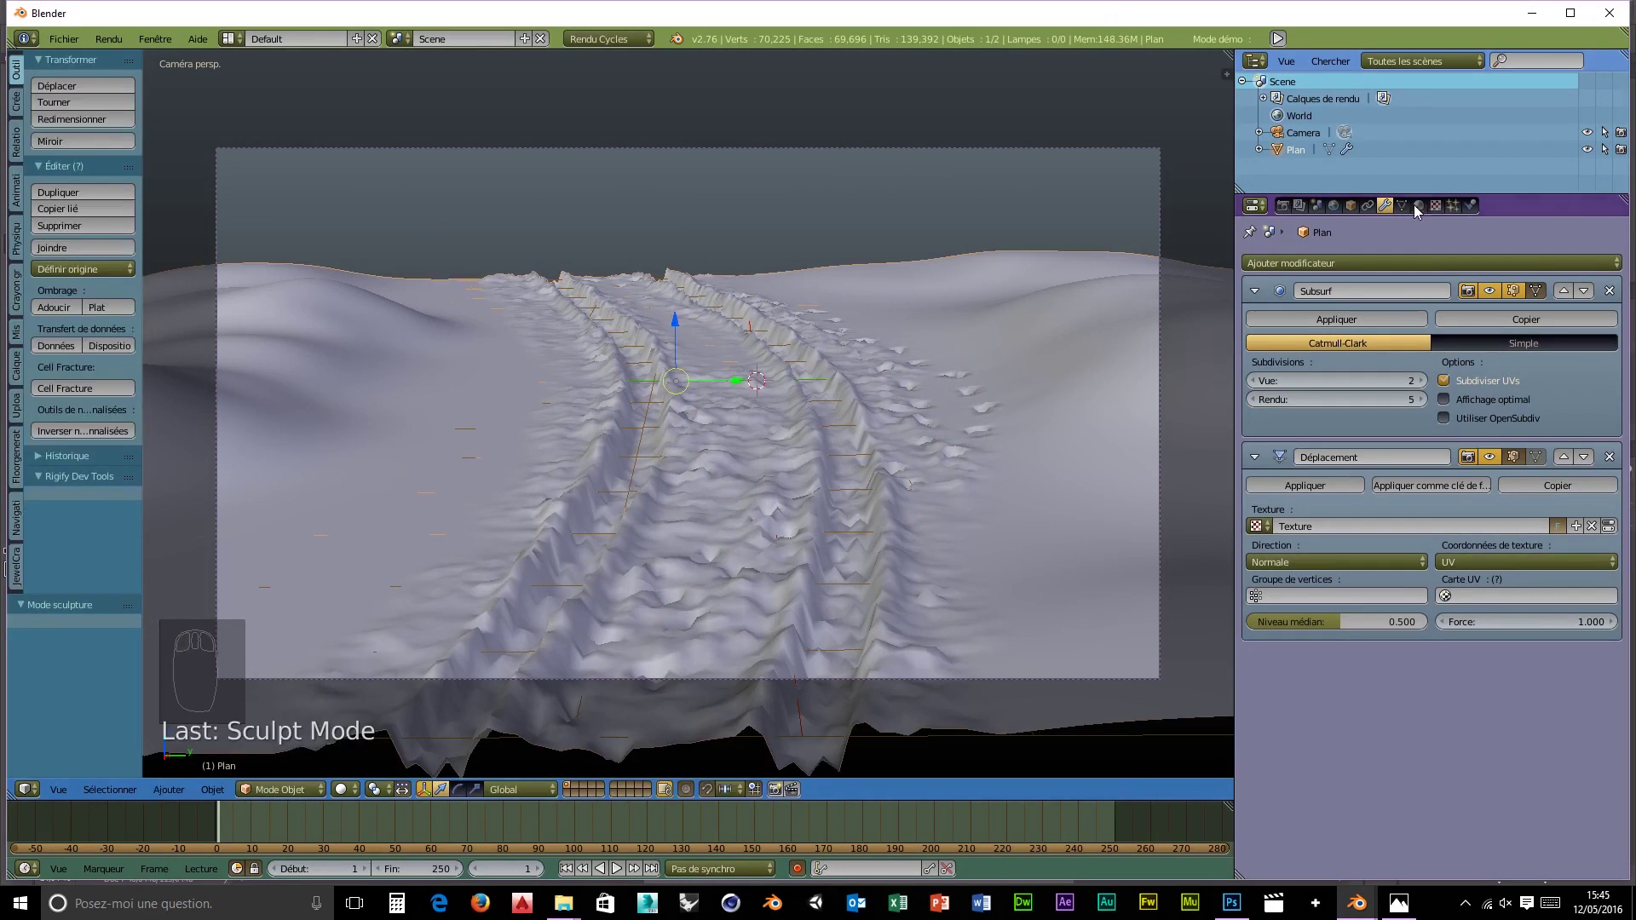
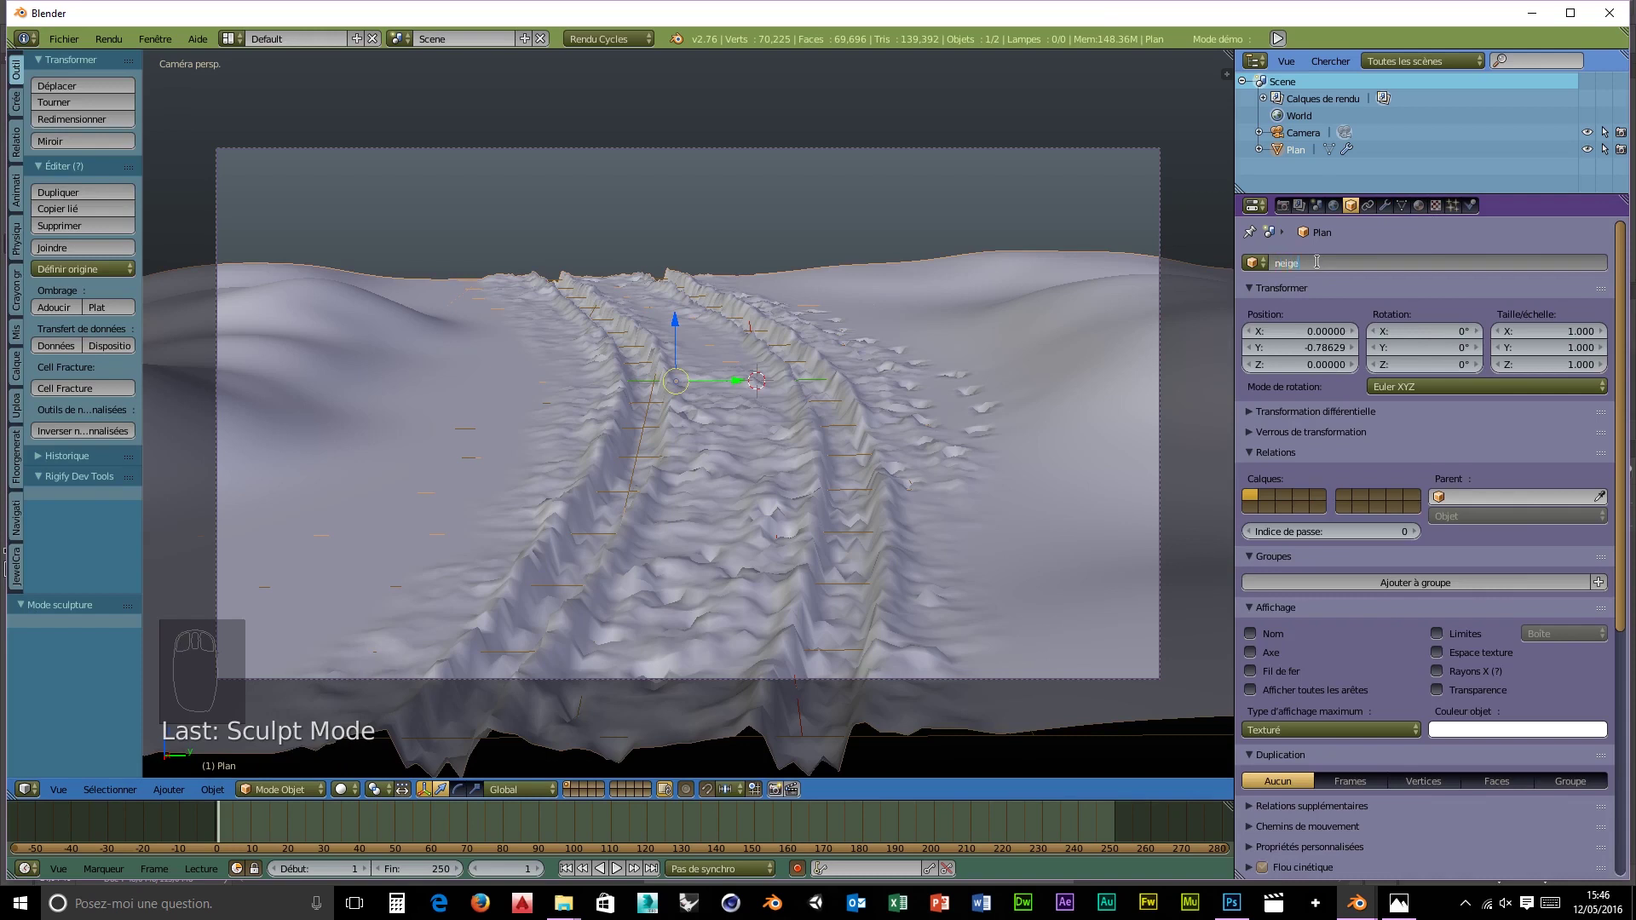
{"action": "left_click_drag", "start_coordinate": [1430, 213], "coordinate": [1322, 408]}
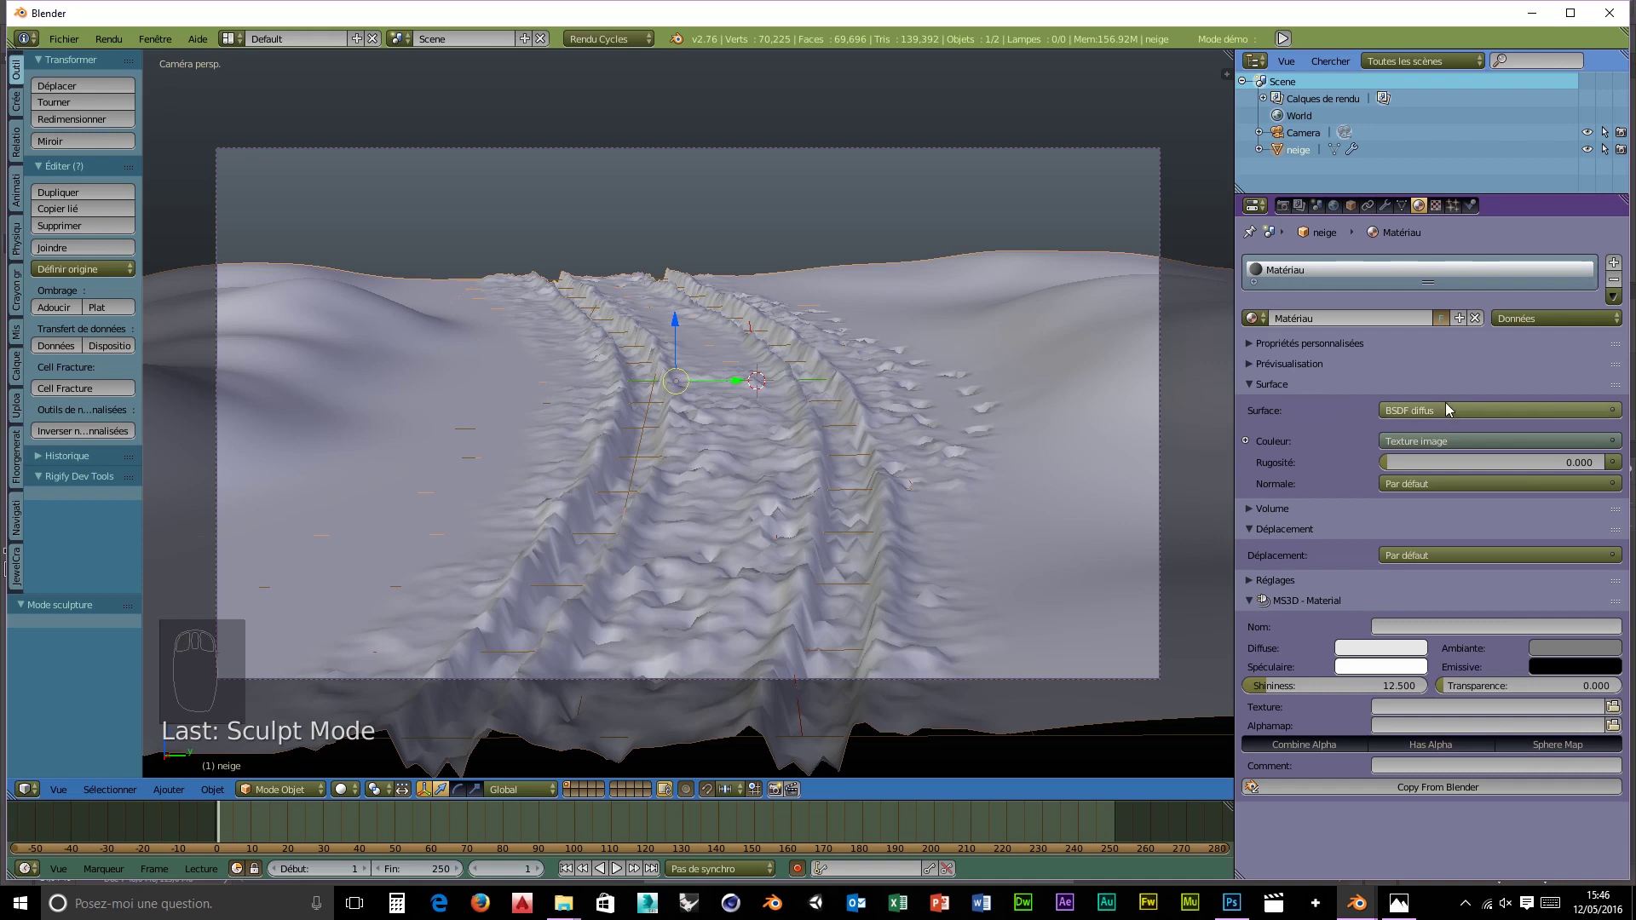
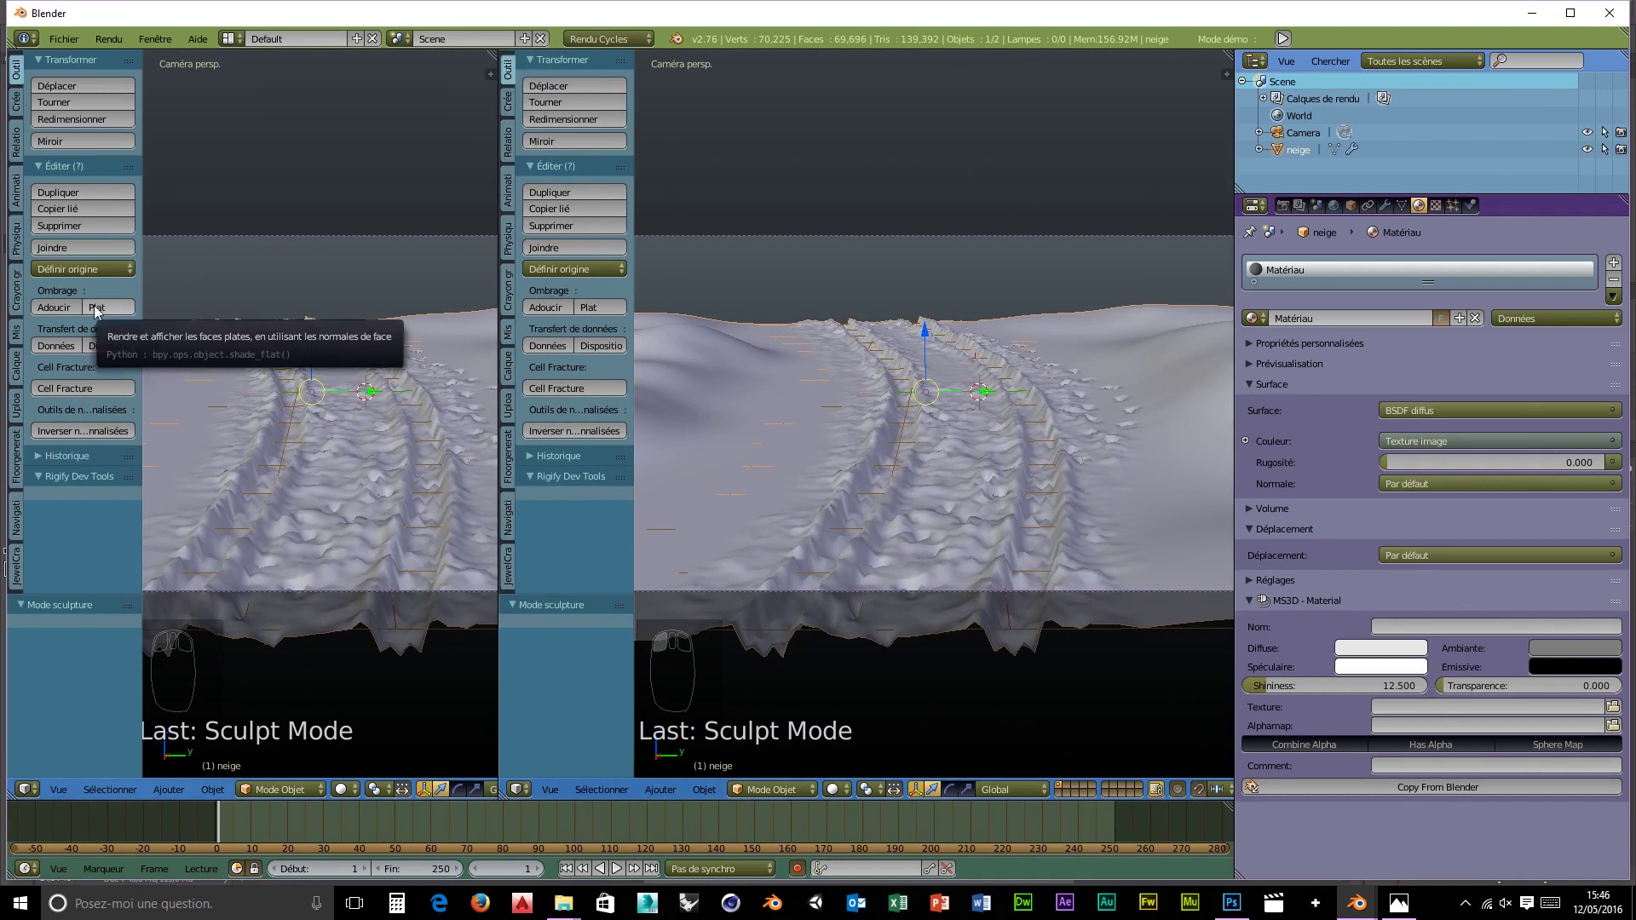
- Toggle the side panels away and turn the right-hand view into a Node Editor
{"action": "key", "text": "t"}
{"action": "key", "text": "n"}
{"action": "key", "text": "n"}
{"action": "key", "text": "n"}
{"action": "key", "text": "n"}
{"action": "key", "text": "t"}
{"action": "left_click_drag", "start_coordinate": [529, 797], "coordinate": [583, 591]}
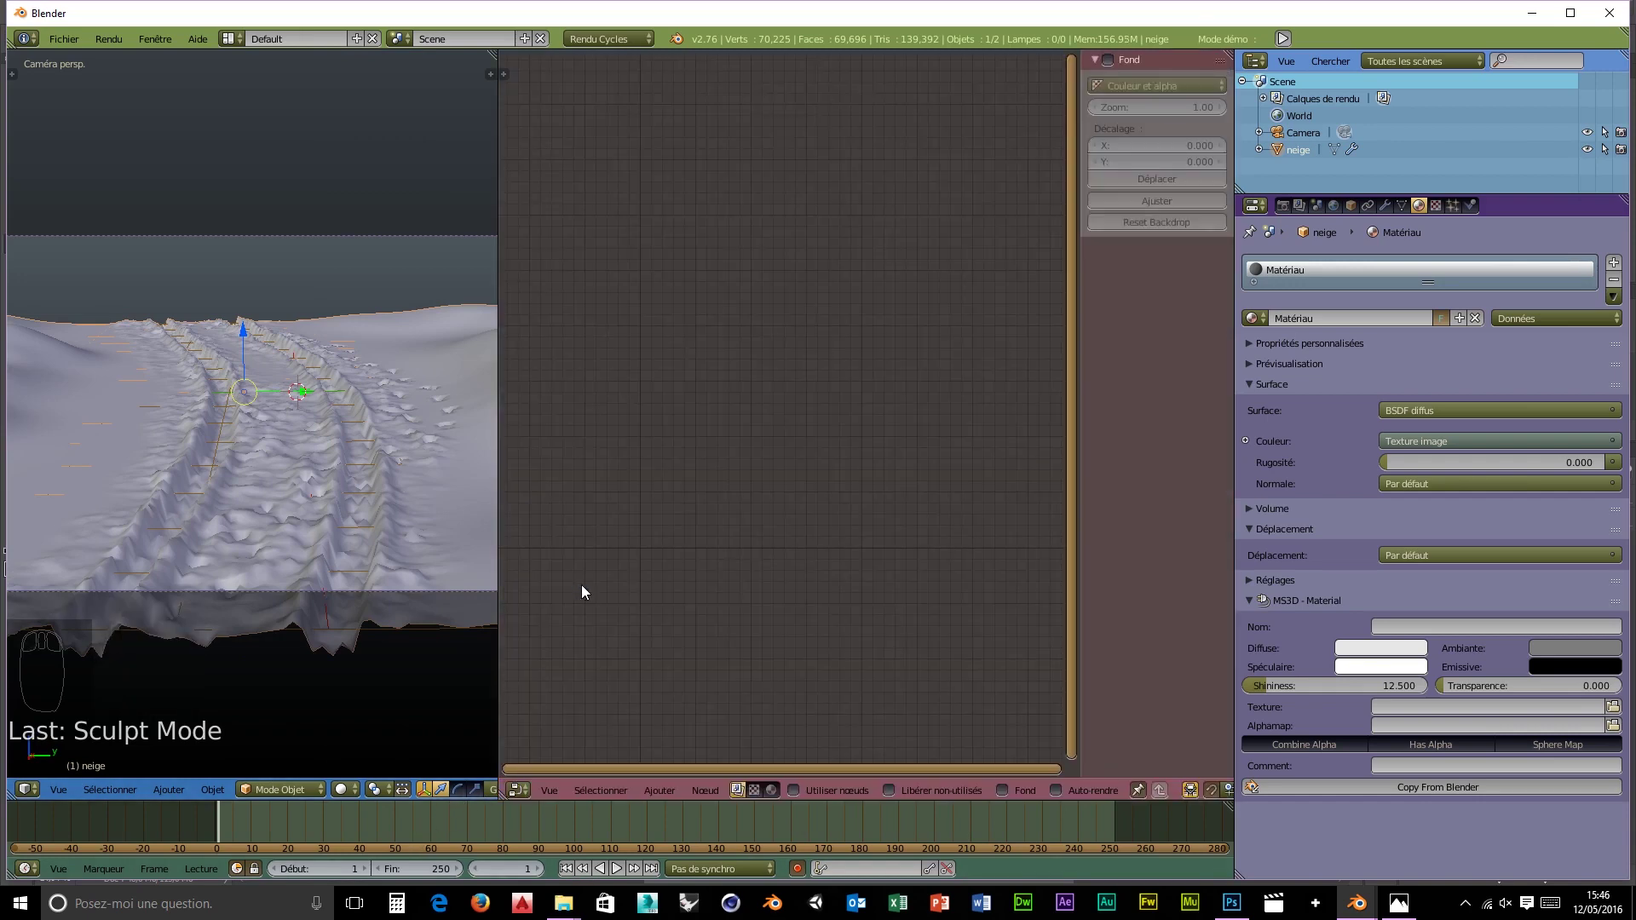
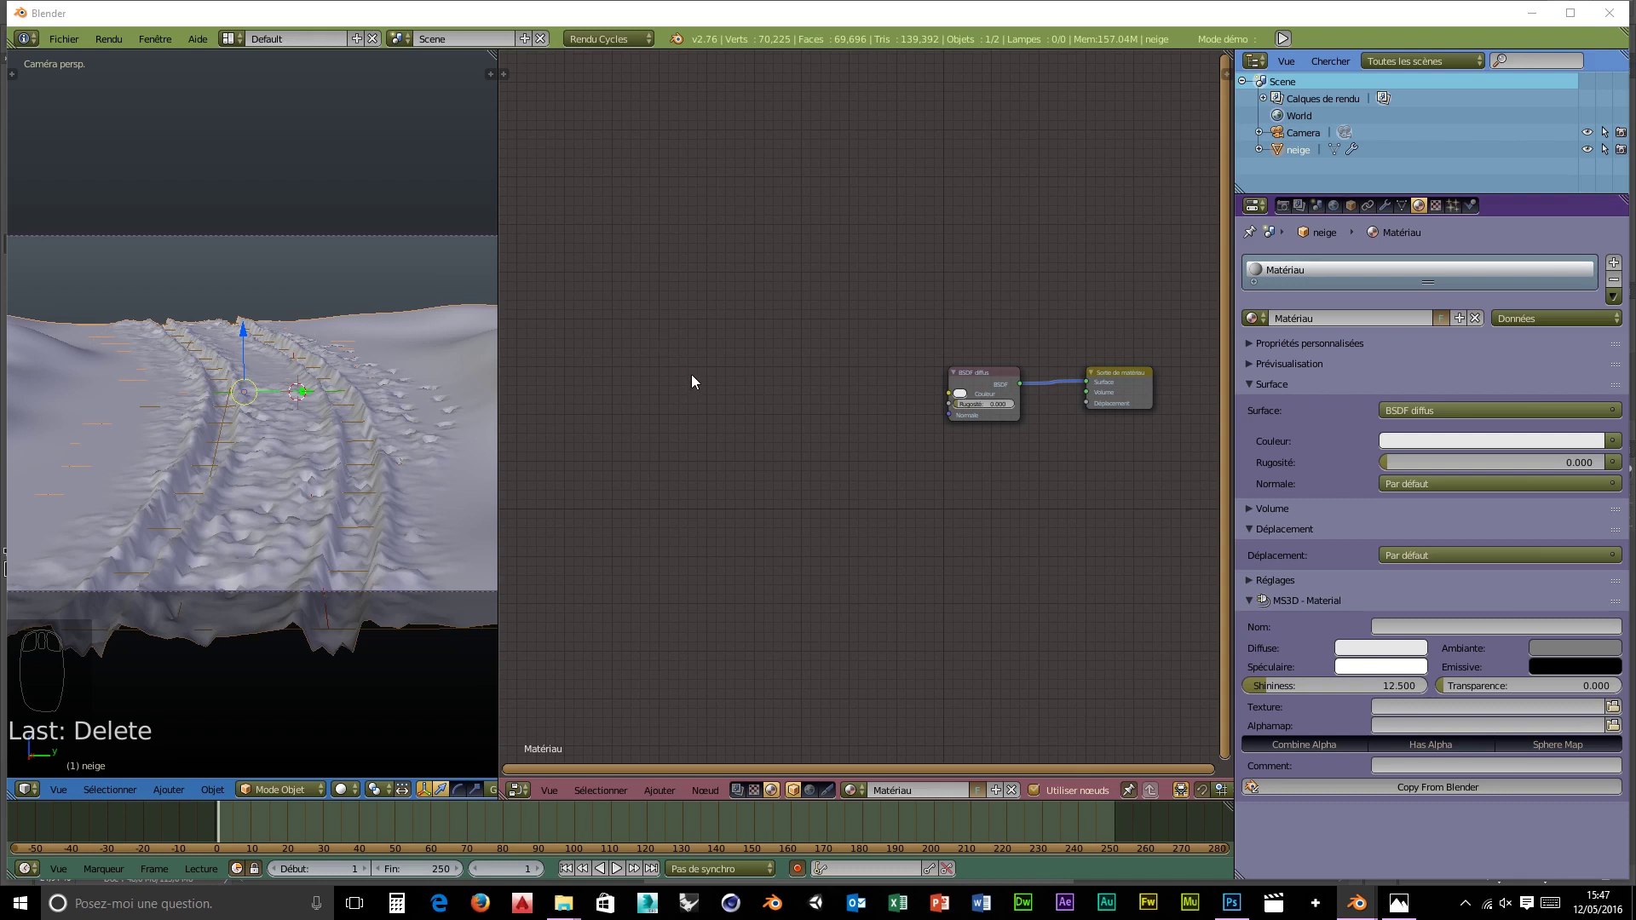
- Add a Noise Texture and a Bump node, wiring Noise Fac into the Bump Height
{"action": "right_click", "coordinate": [696, 380]}
{"action": "key", "text": "shift+a"}
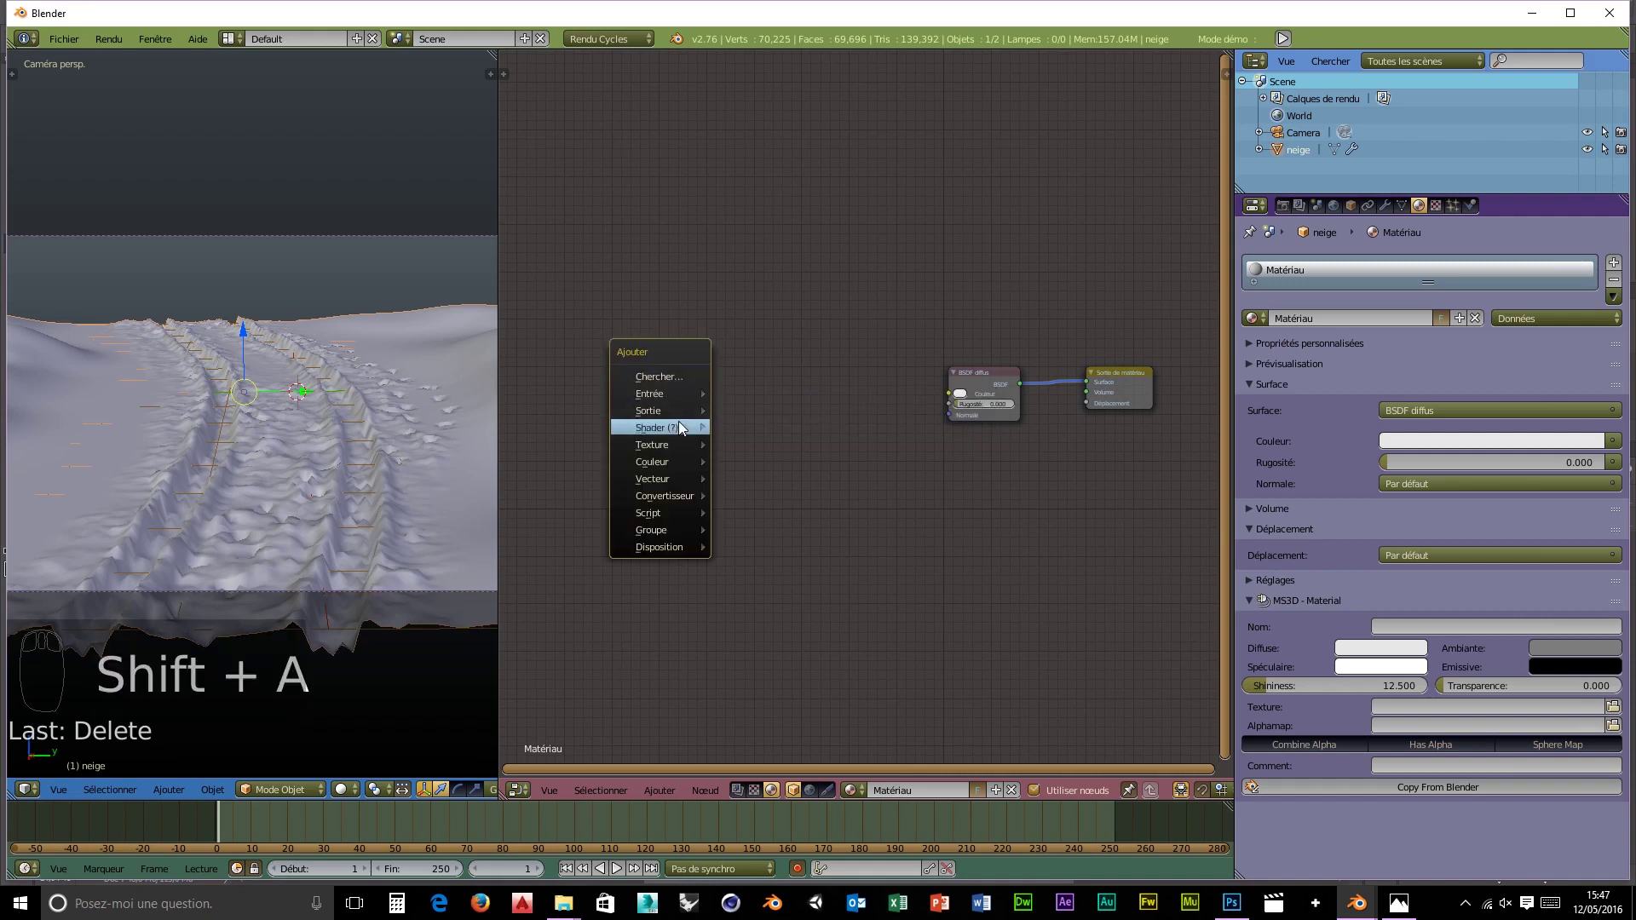
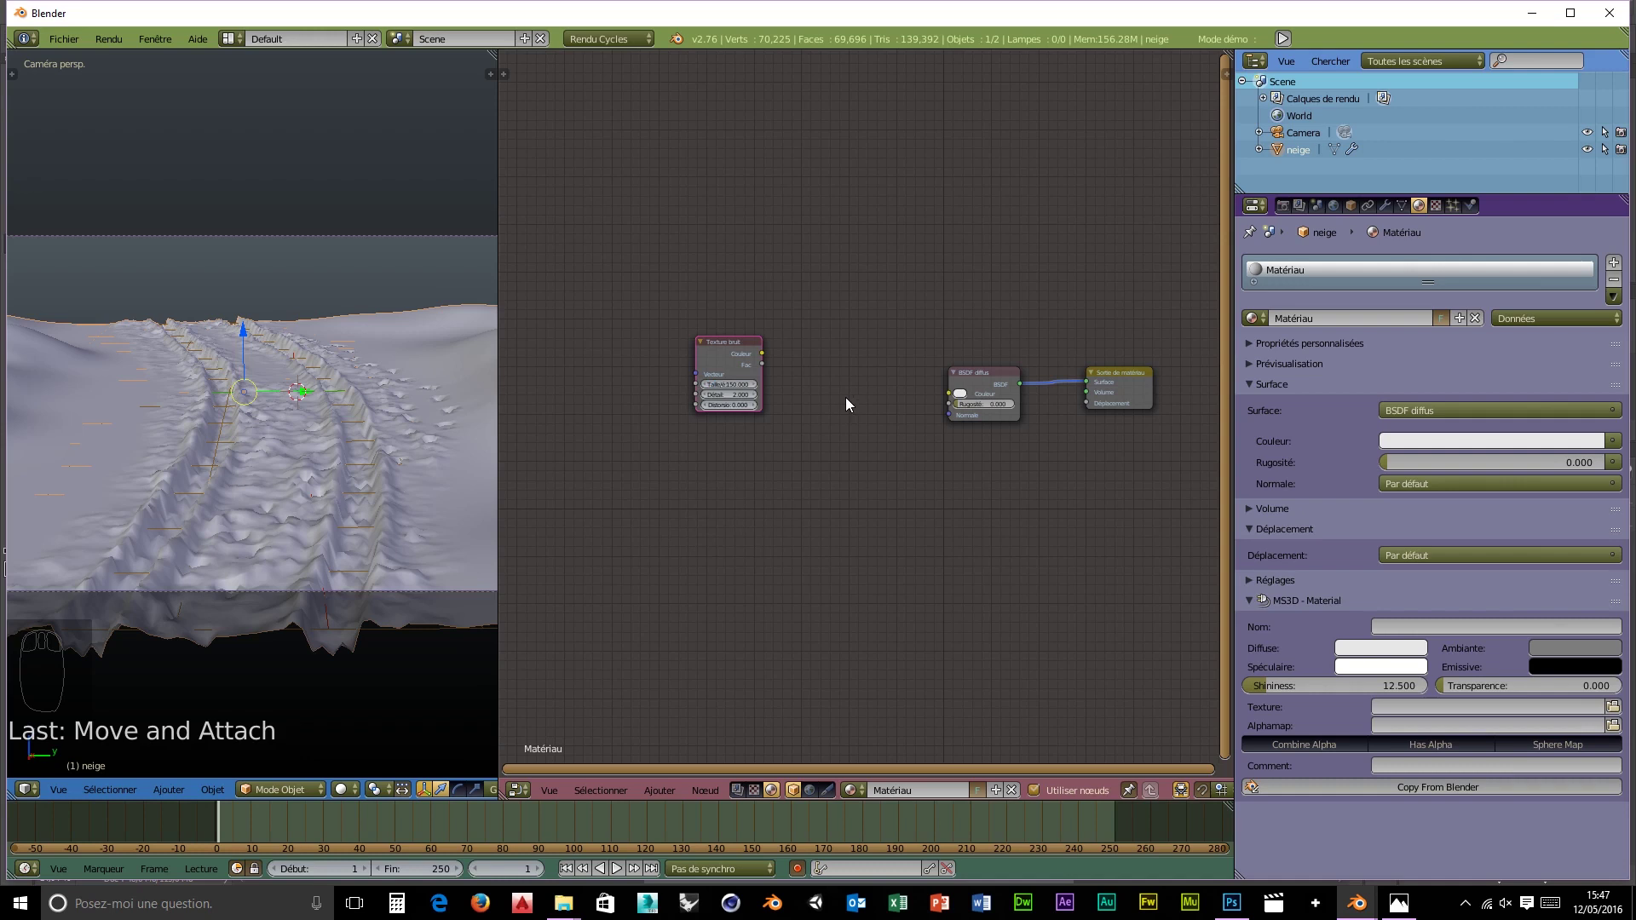
{"action": "key", "text": "shift+a"}
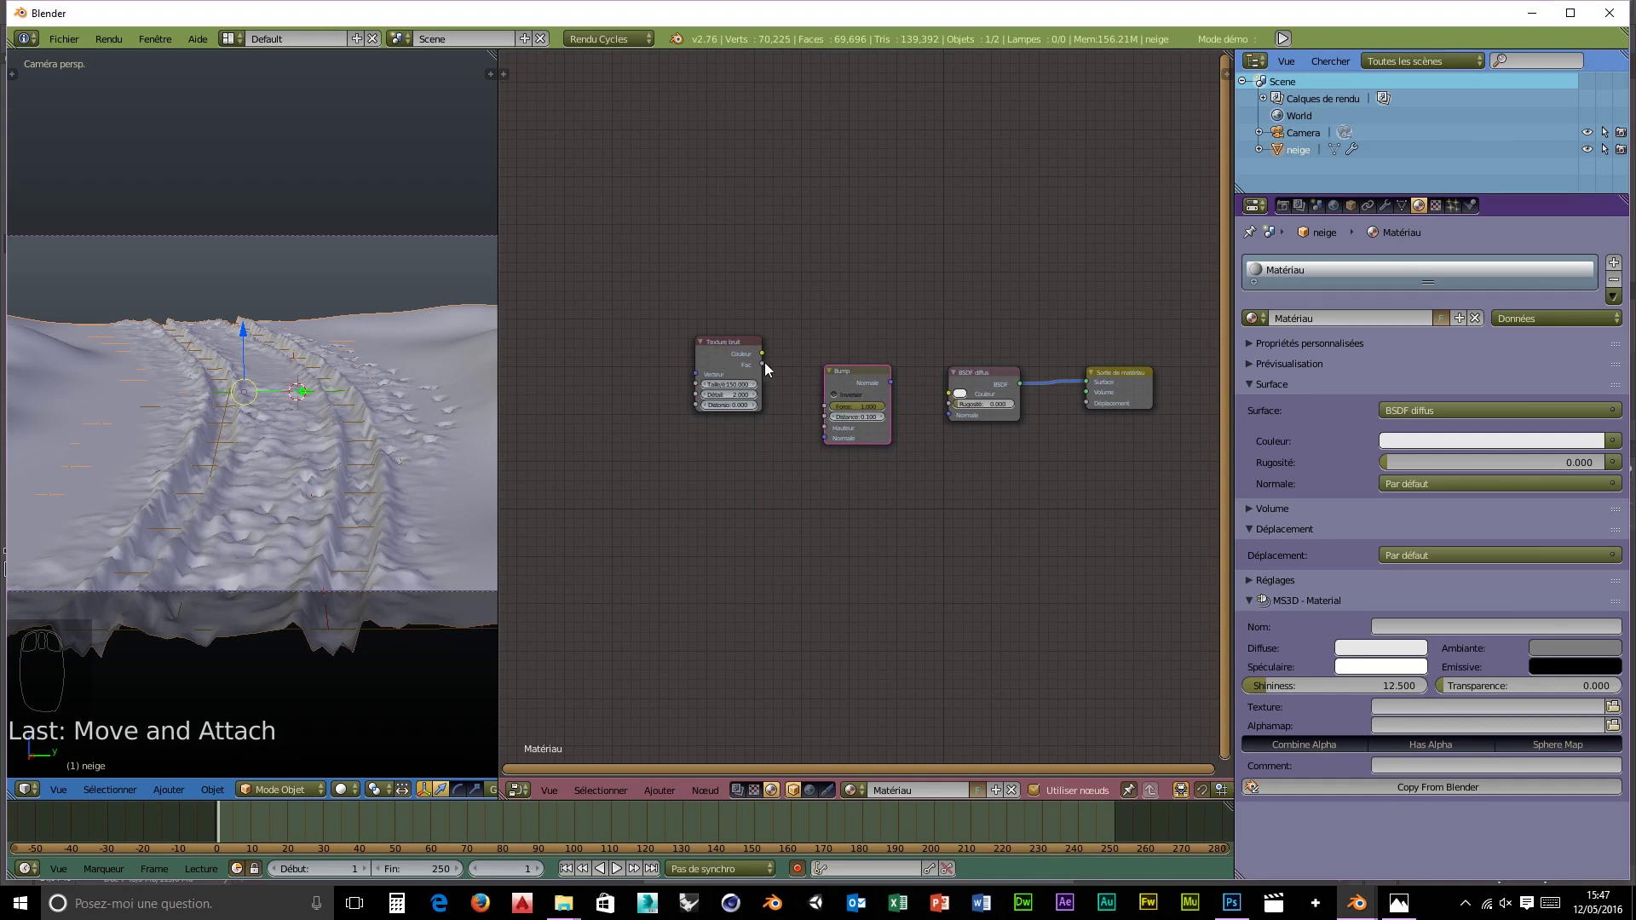
{"action": "left_click_drag", "start_coordinate": [769, 372], "coordinate": [806, 438]}
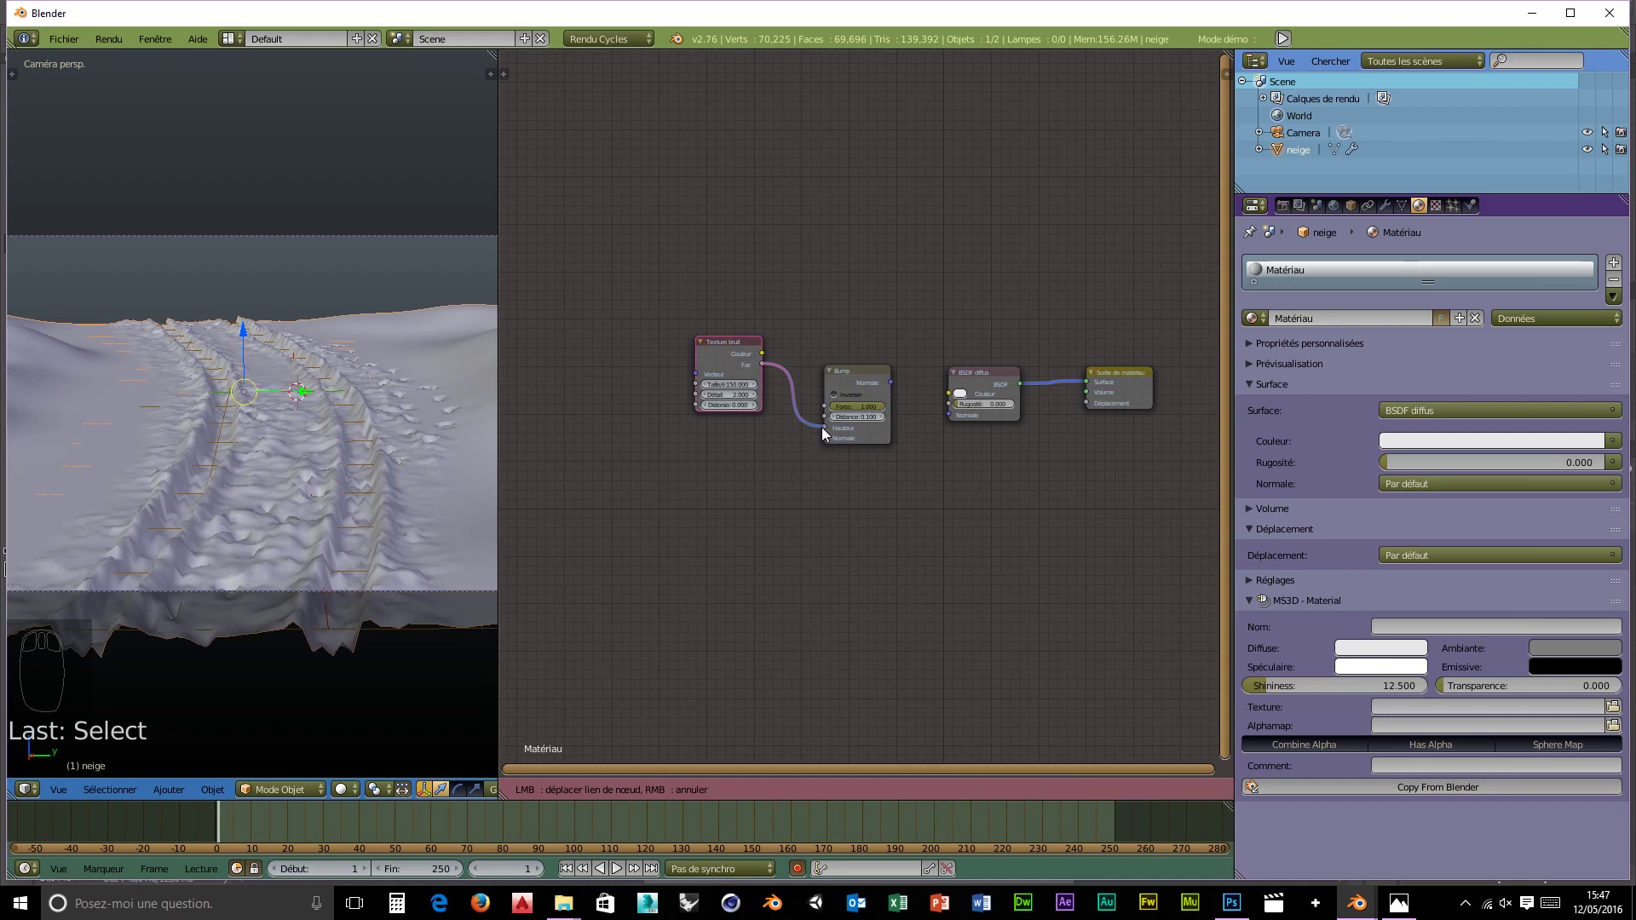
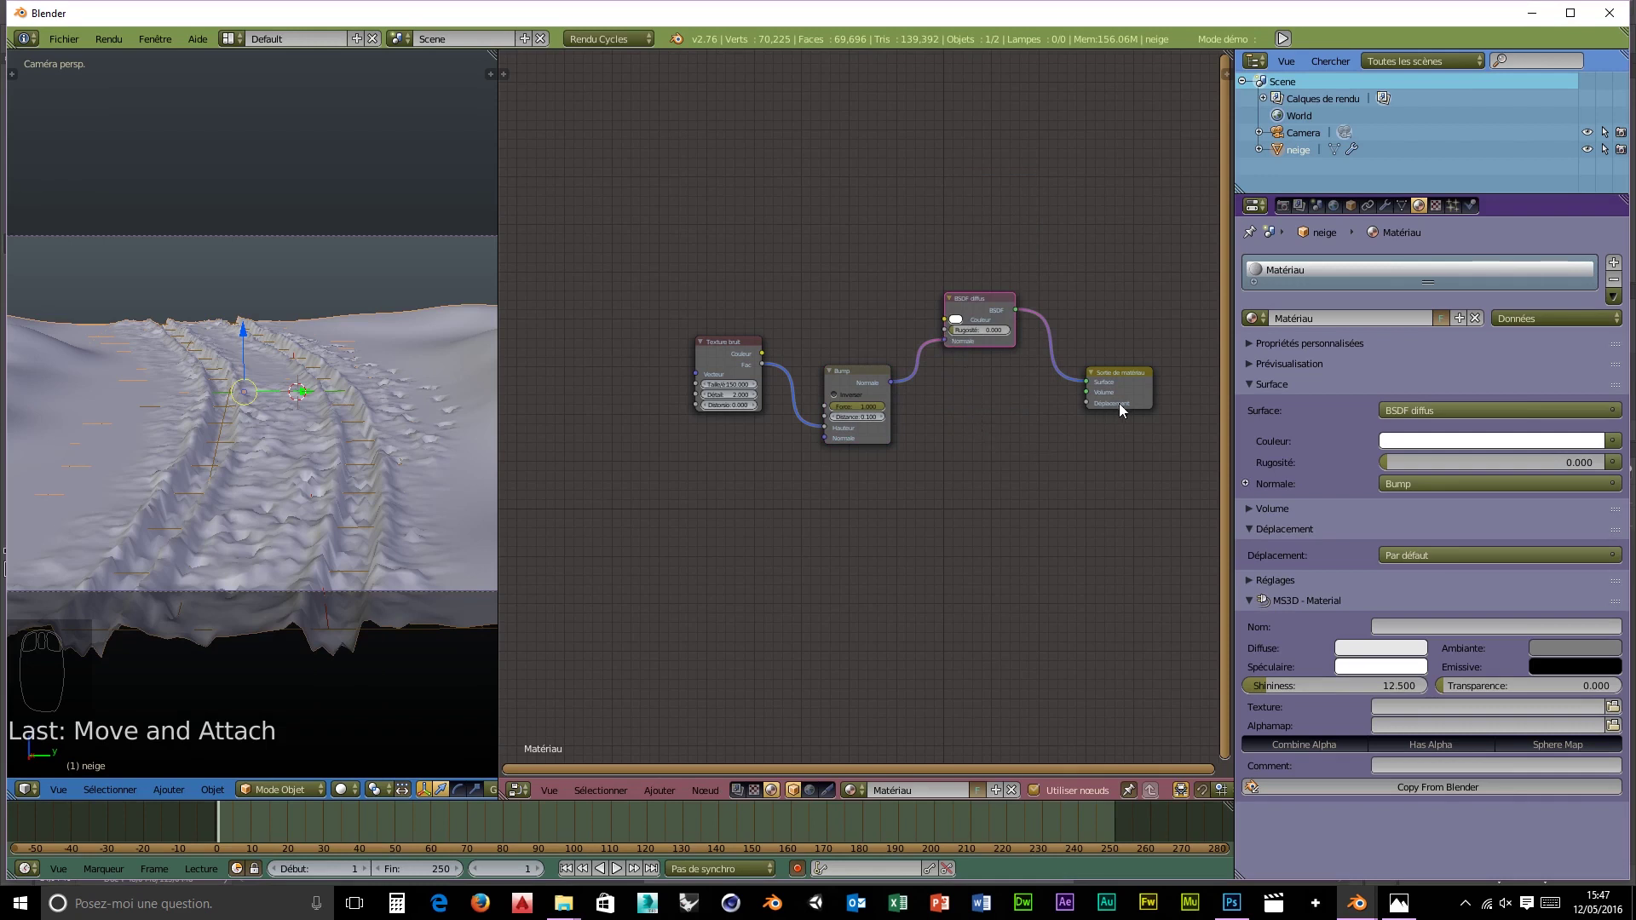
- Drop a Mix Shader onto the diffuse-to-output link and check it in rendered preview
{"action": "left_click_drag", "start_coordinate": [1137, 380], "coordinate": [1203, 377]}
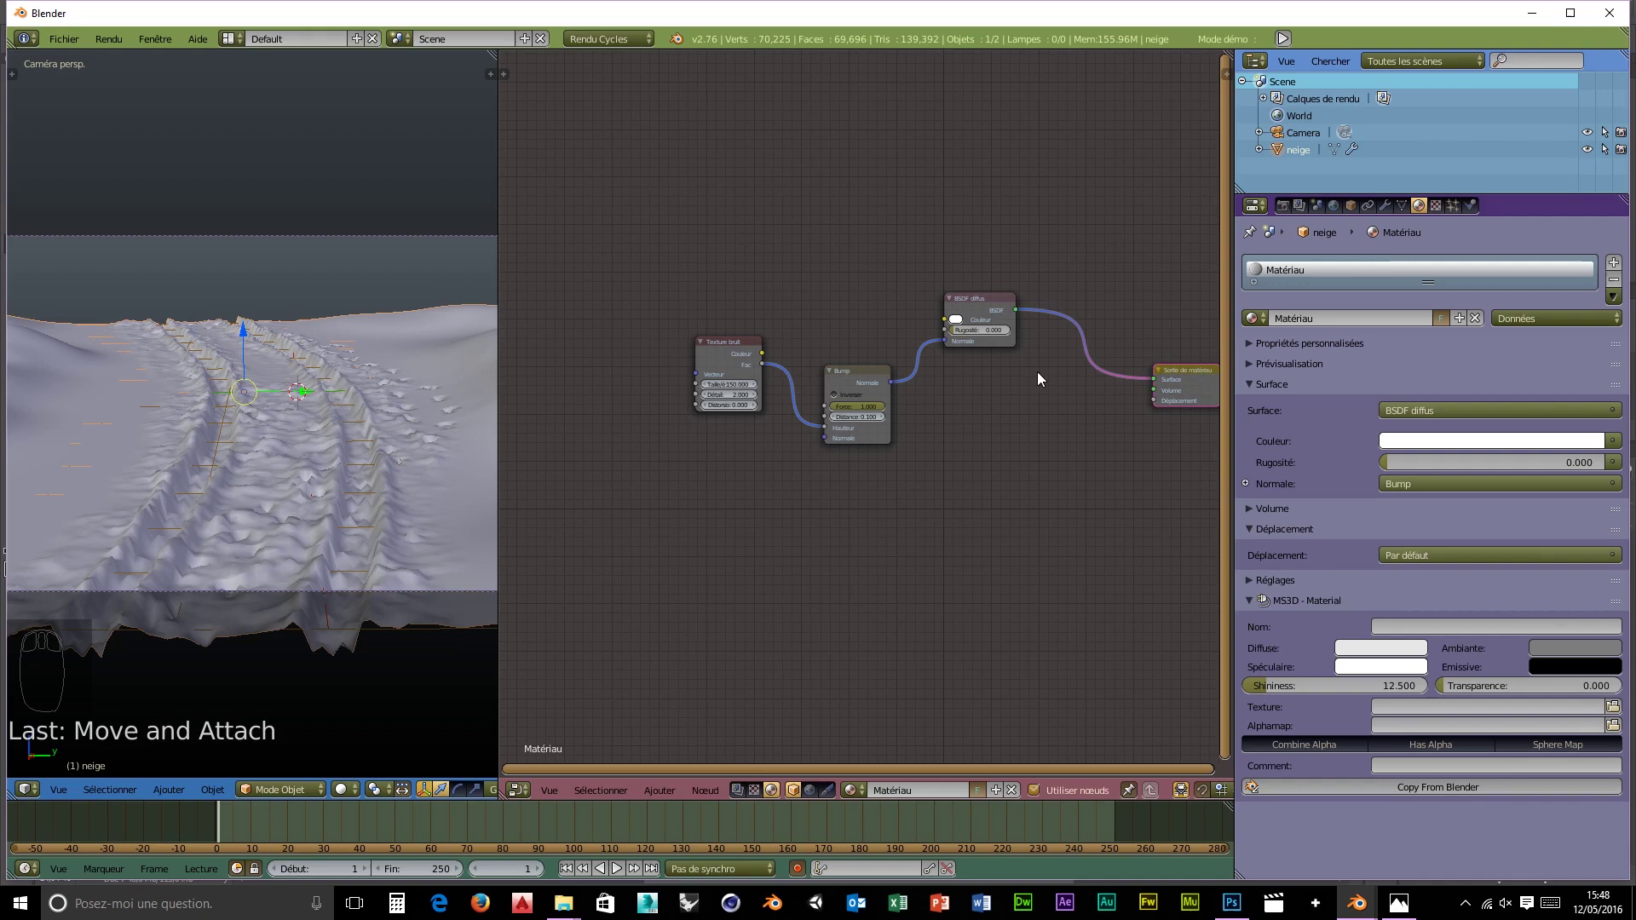
{"action": "key", "text": "shift+a"}
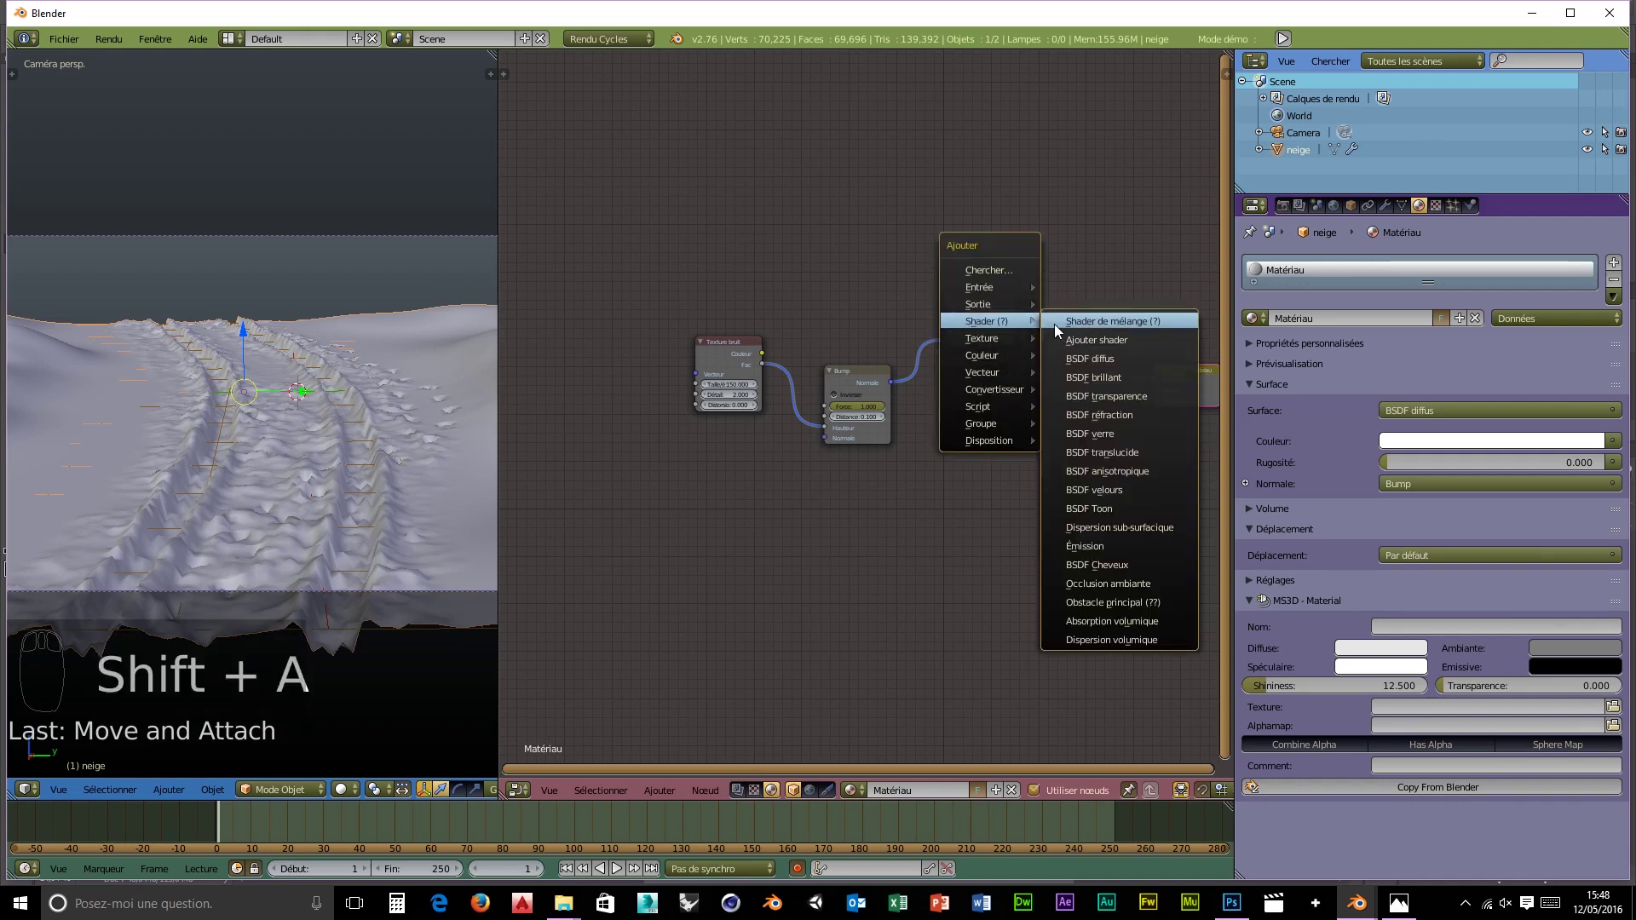
{"action": "left_click_drag", "start_coordinate": [1066, 326], "coordinate": [927, 423]}
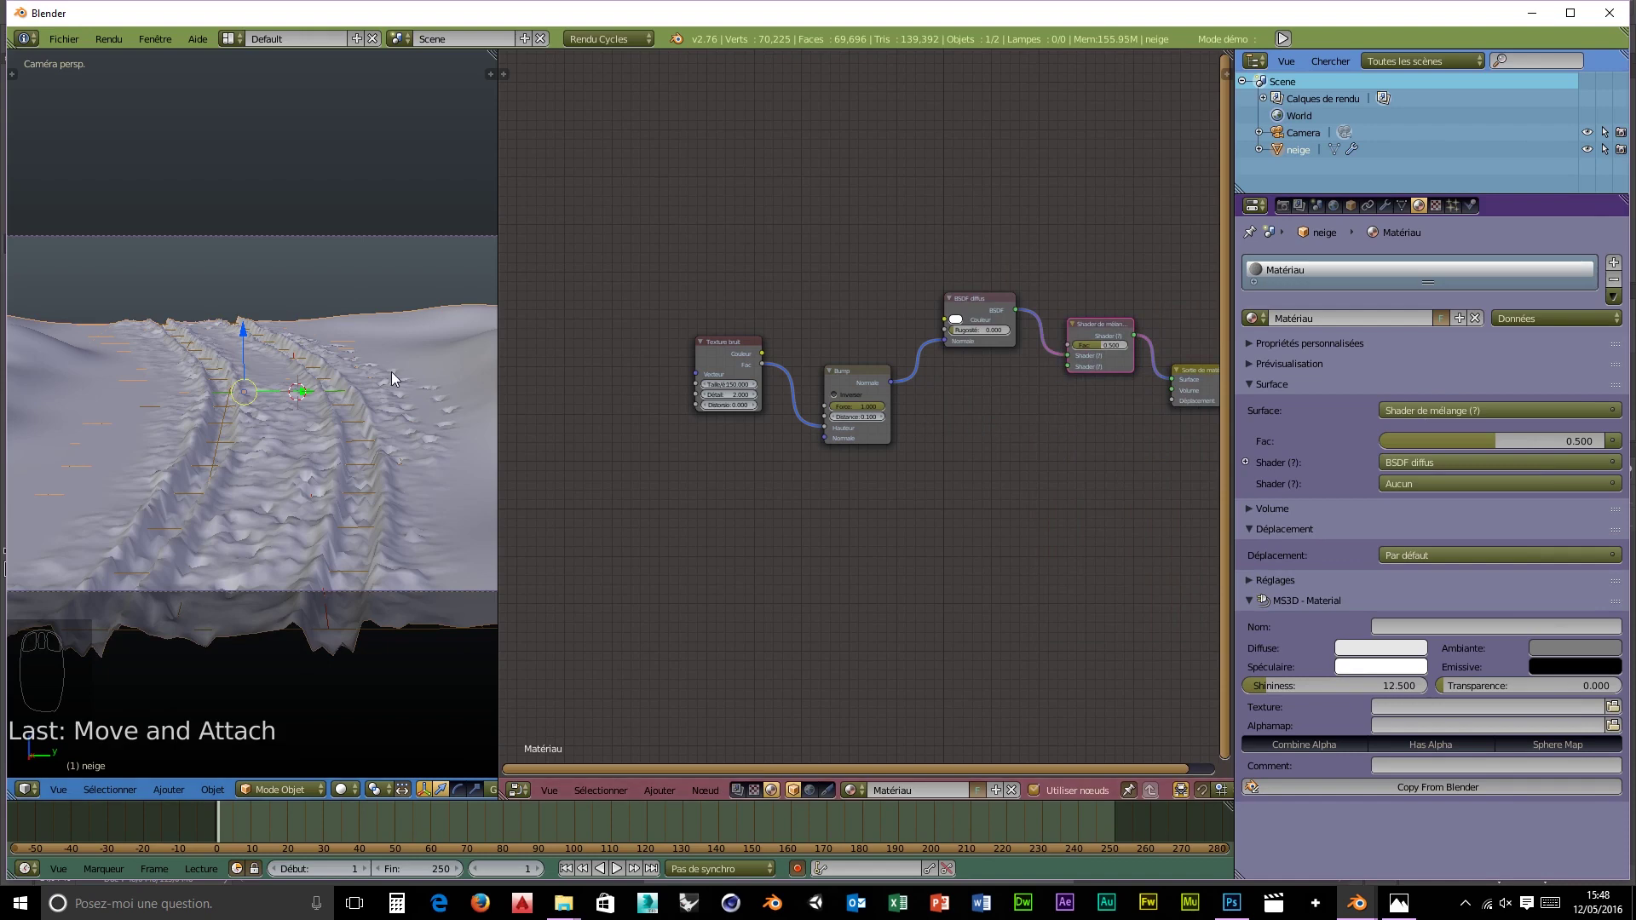
{"action": "key", "text": "shift+z"}
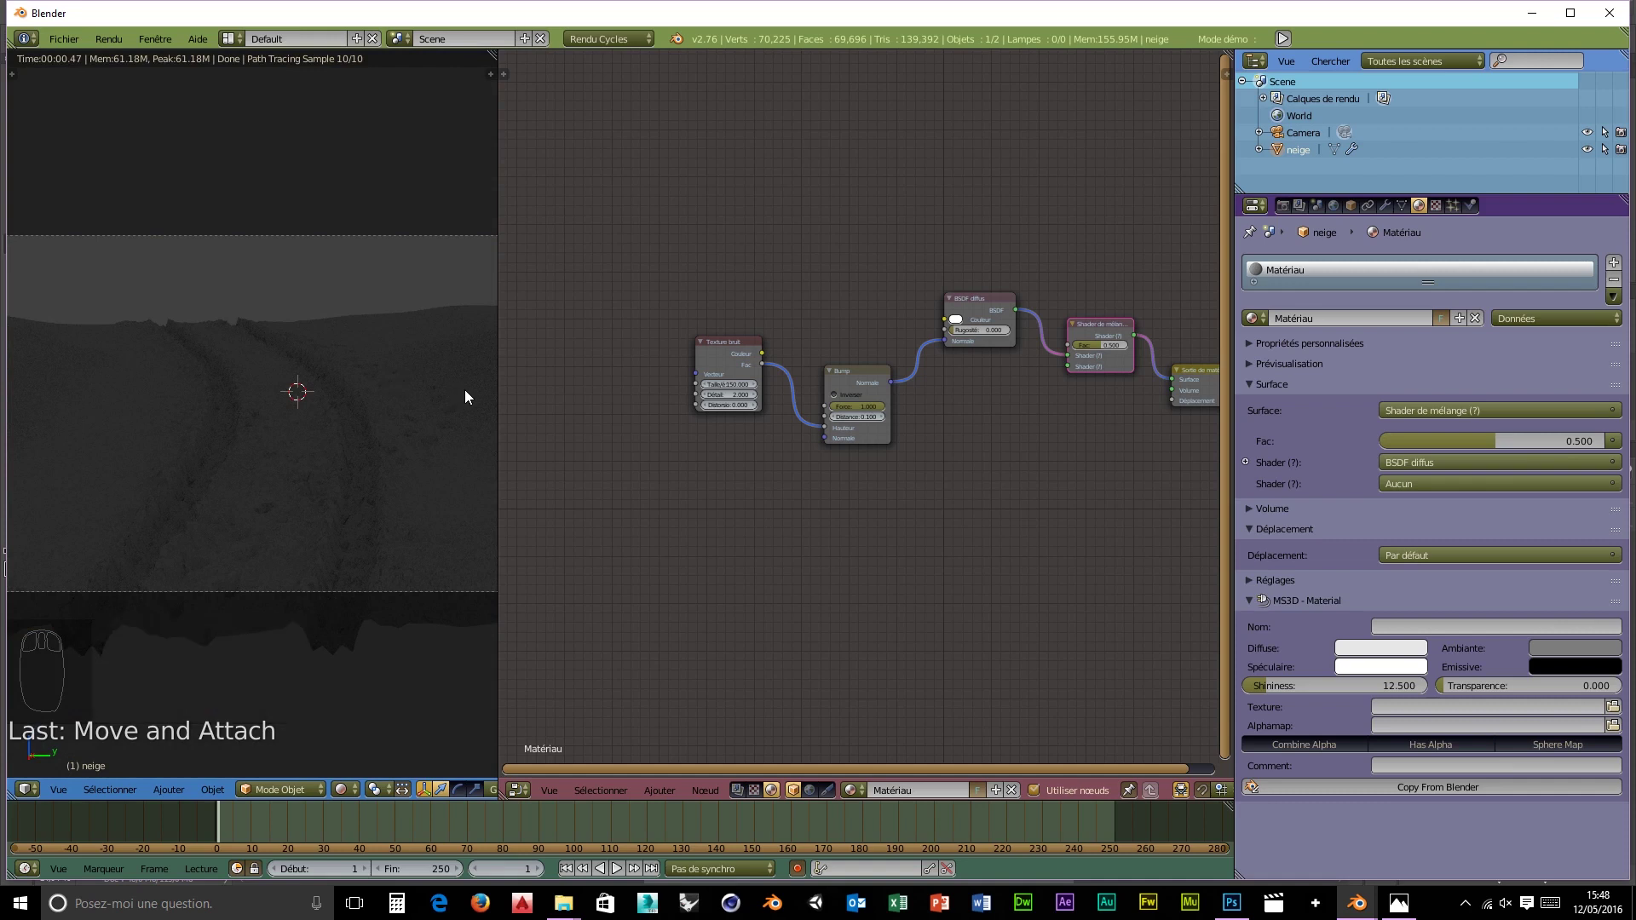
{"action": "key", "text": "shift+z"}
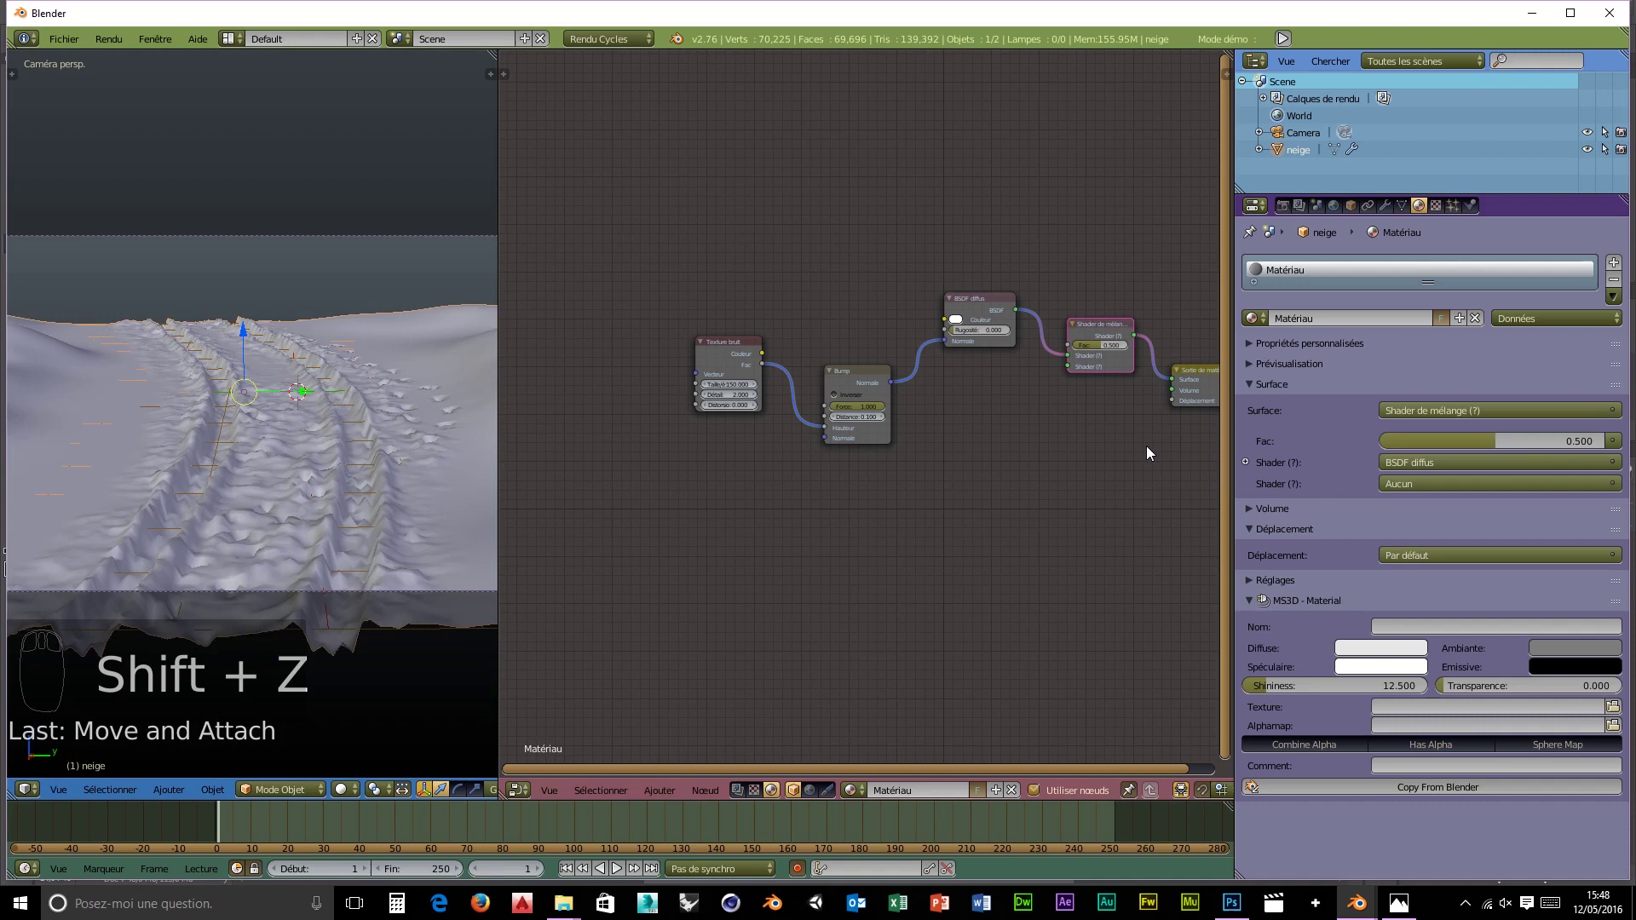
- Add a Glossy BSDF fed by the Bump normal and plug it into the Mix Shader's second input
{"action": "left_click_drag", "start_coordinate": [842, 773], "coordinate": [1147, 529]}
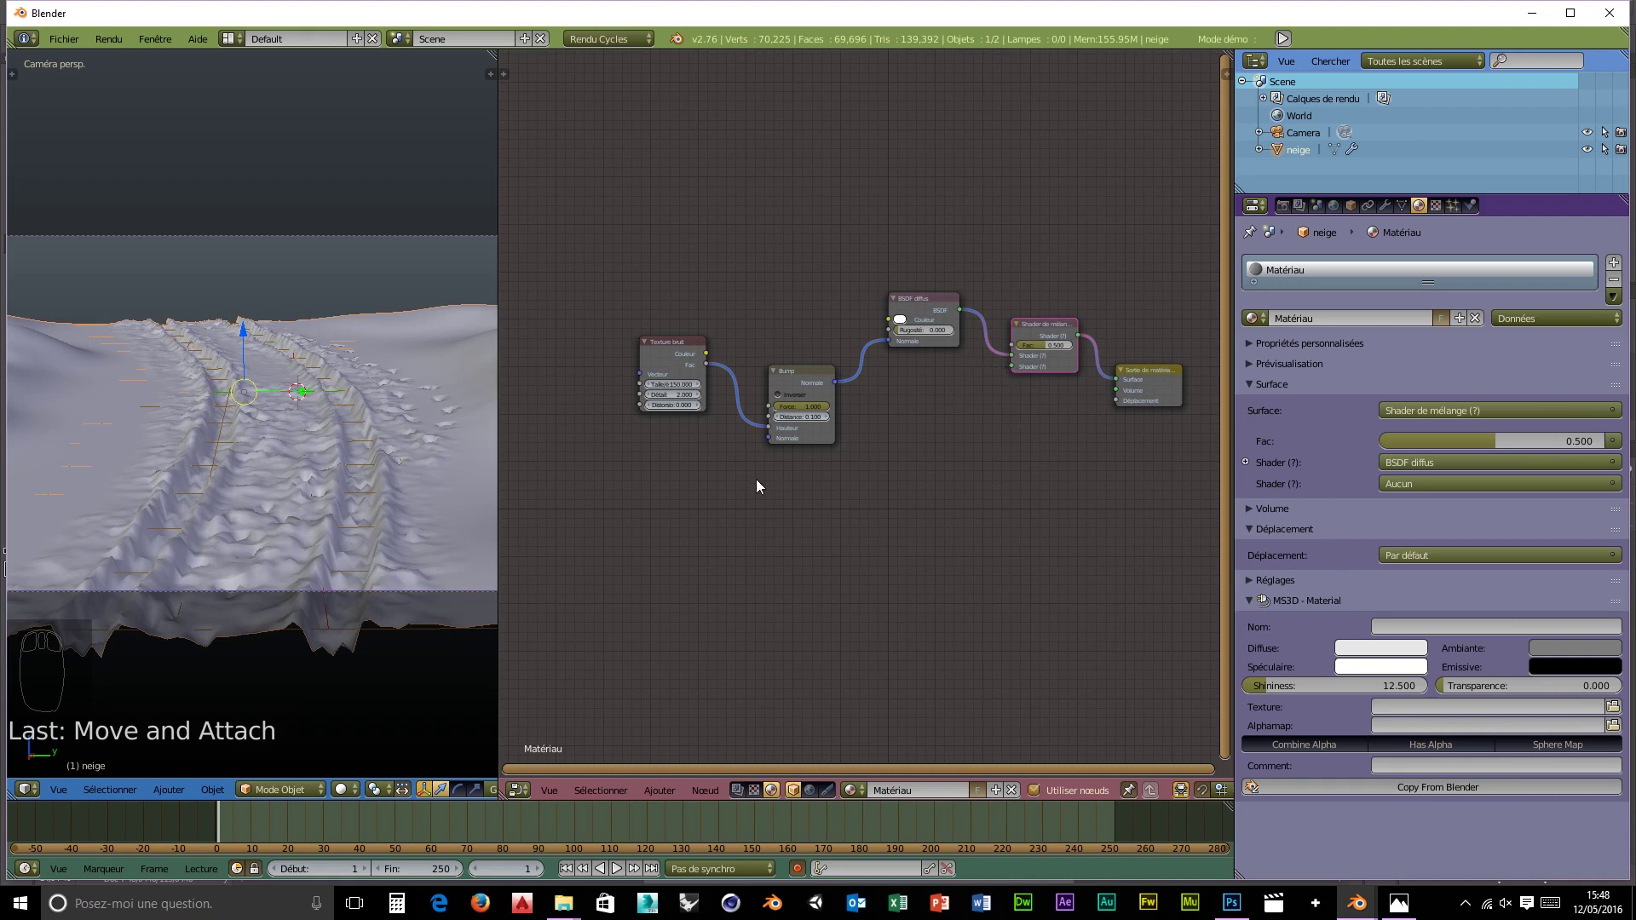
{"action": "key", "text": "shift+a"}
{"action": "key", "text": "shift+a"}
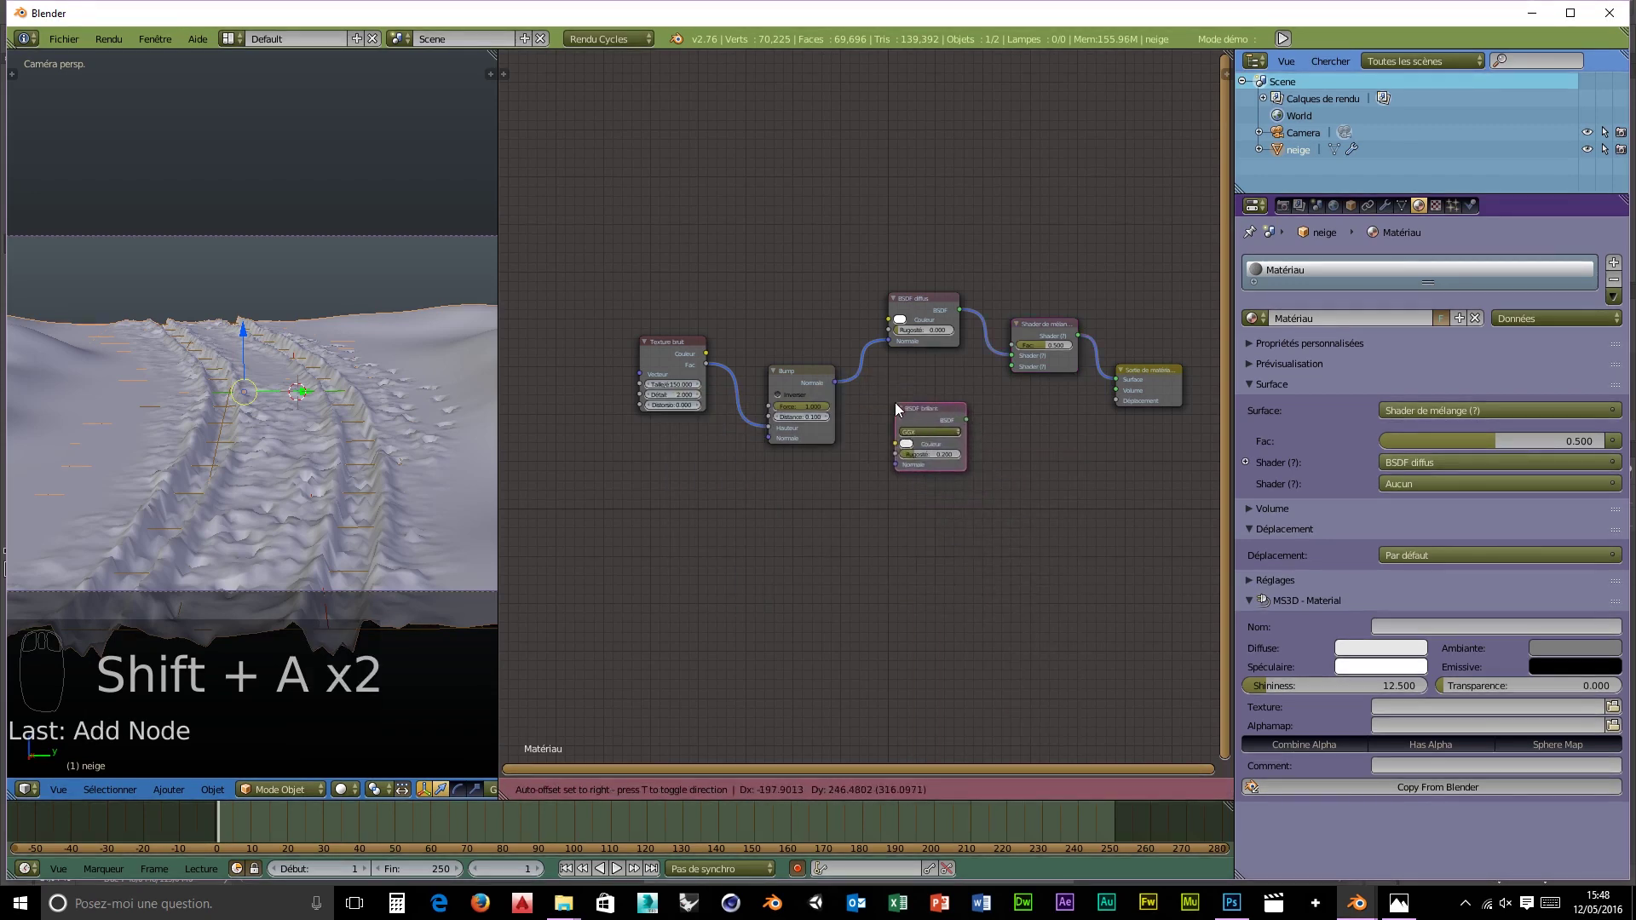
{"action": "left_click_drag", "start_coordinate": [976, 419], "coordinate": [856, 400]}
{"action": "left_click_drag", "start_coordinate": [839, 388], "coordinate": [919, 468]}
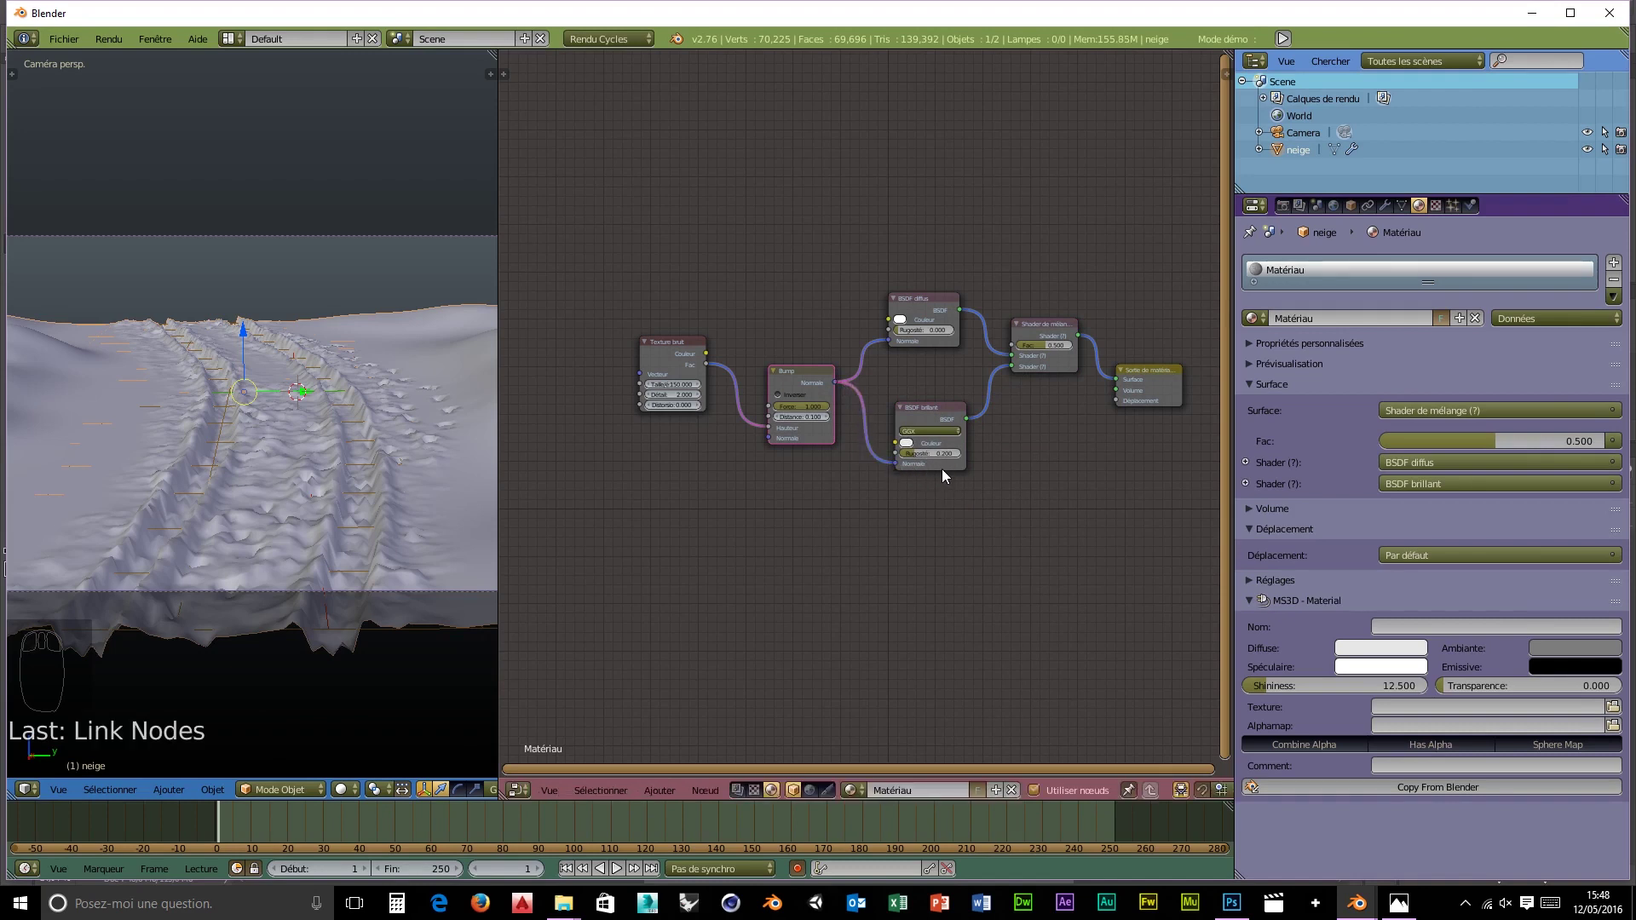
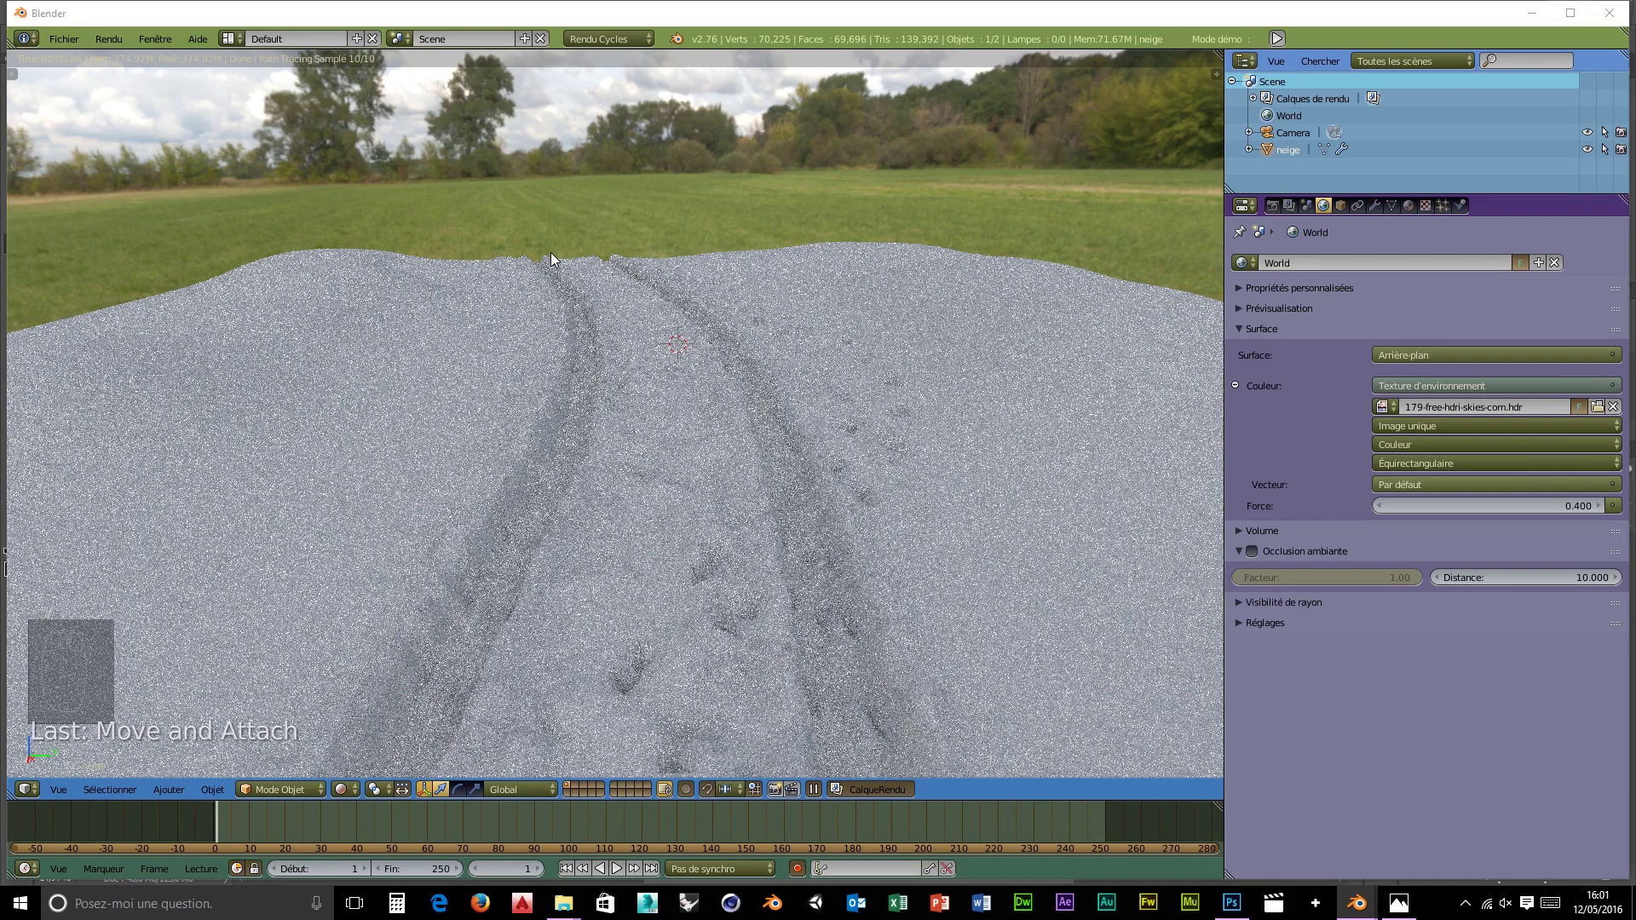
- Confine the rendered preview to a border region over the snow tracks in camera view
{"action": "left_click_drag", "start_coordinate": [534, 253], "coordinate": [534, 253]}
{"action": "key", "text": "KP_0"}
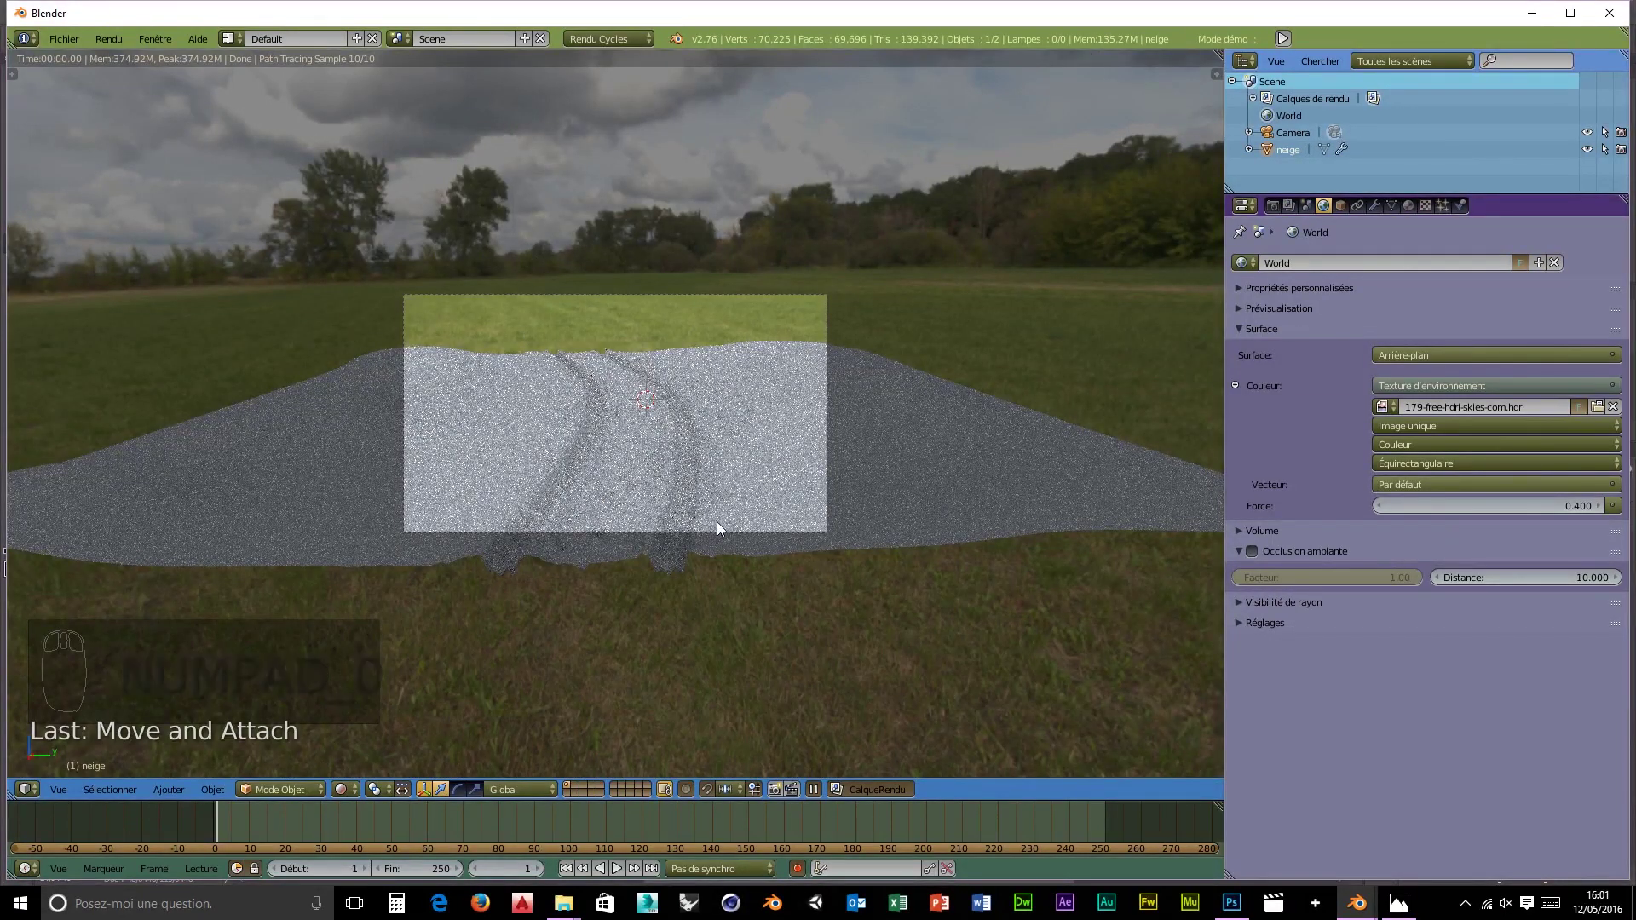
{"action": "left_click_drag", "start_coordinate": [663, 670], "coordinate": [658, 668]}
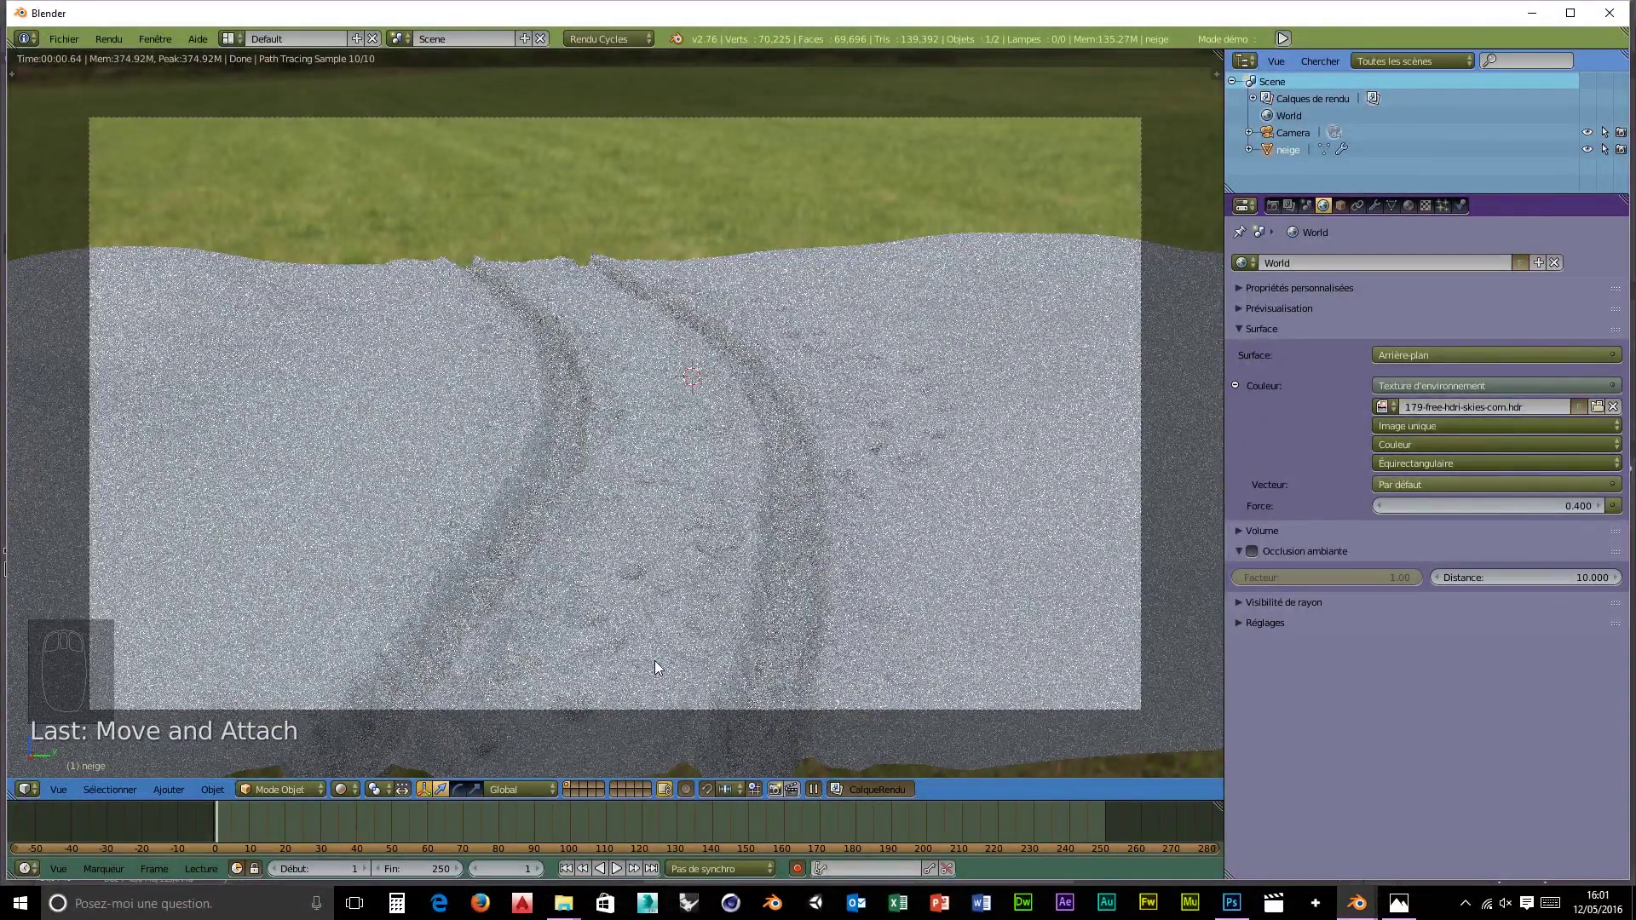
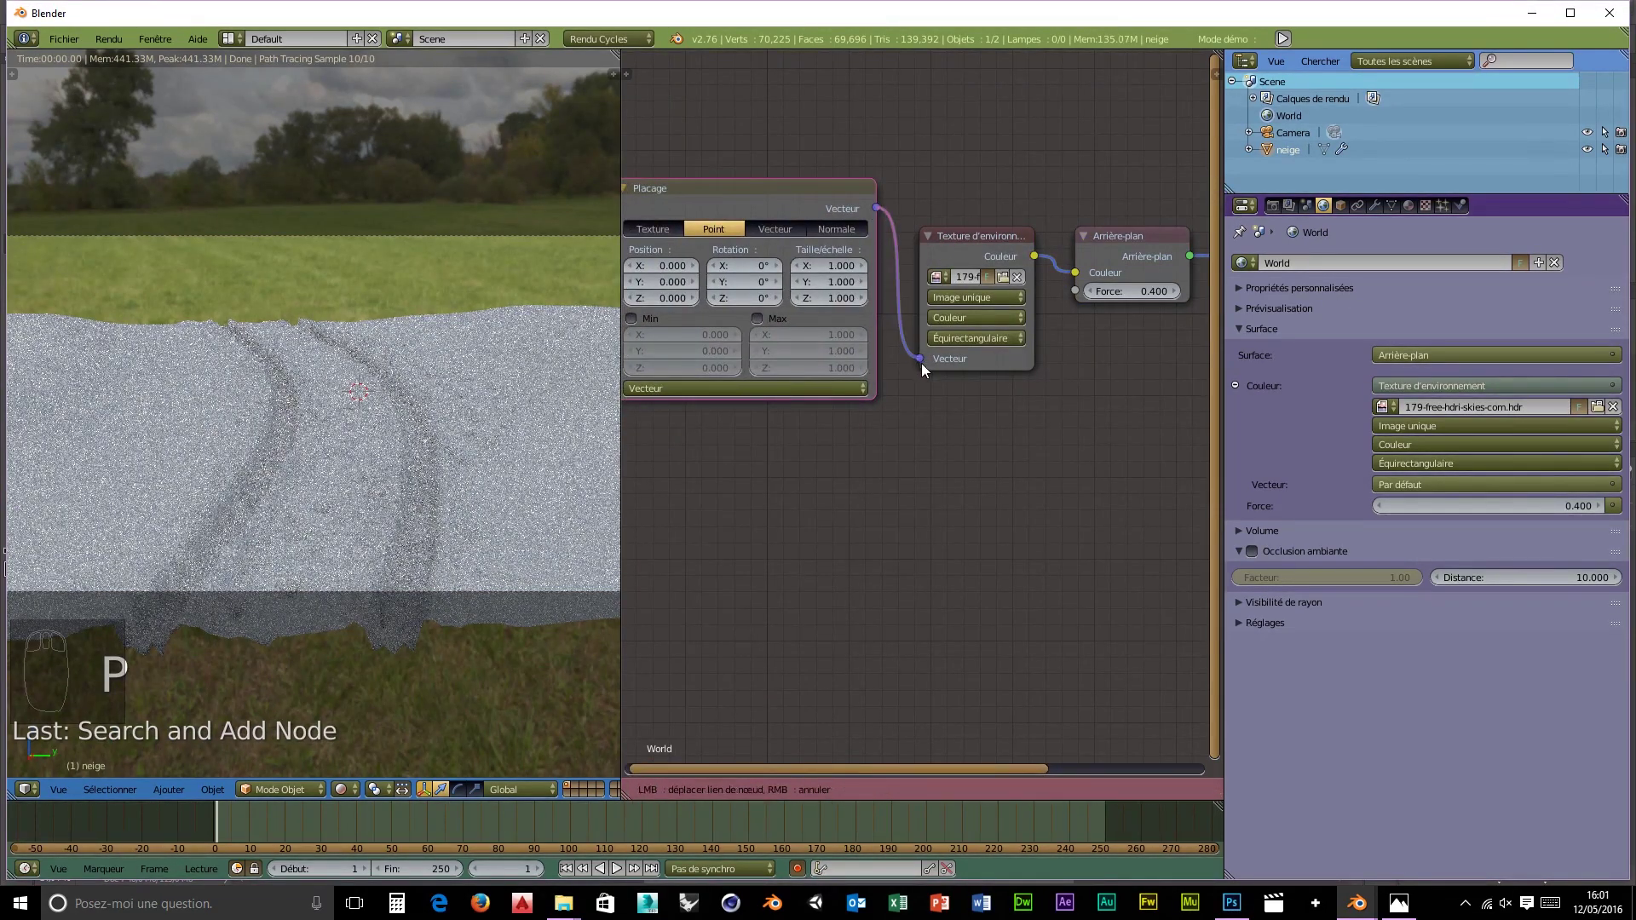
- Chain Texture Coordinate Generated through a Mapping node into the HDRI environment texture
{"action": "left_click_drag", "start_coordinate": [929, 374], "coordinate": [706, 305]}
{"action": "key", "text": "shift+a"}
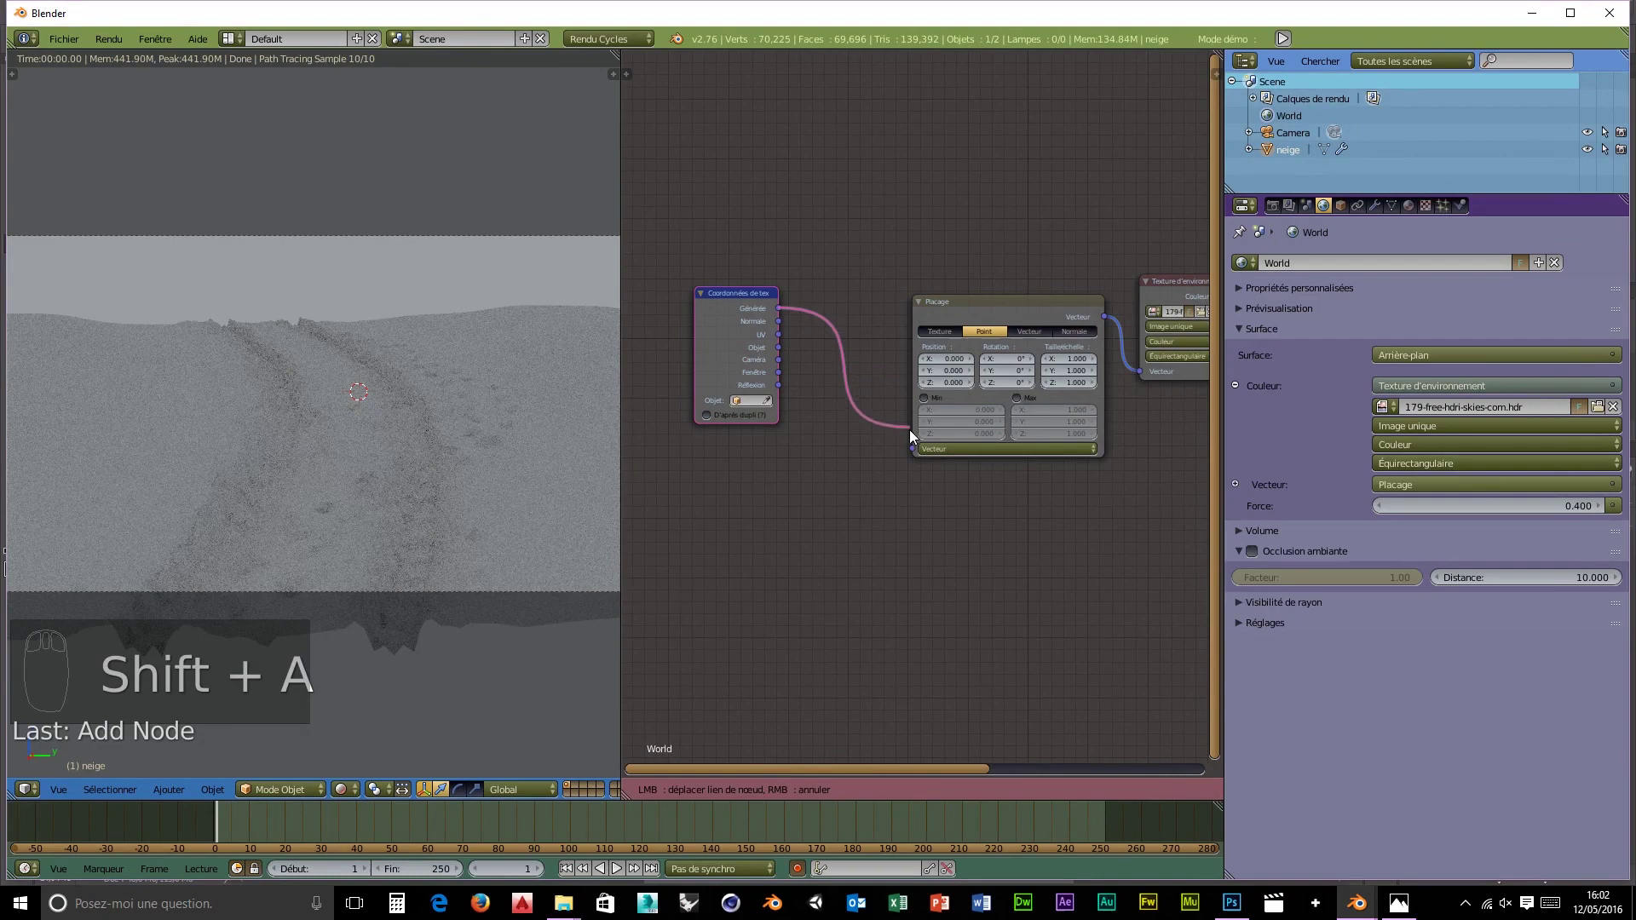
{"action": "left_click", "coordinate": [915, 450]}
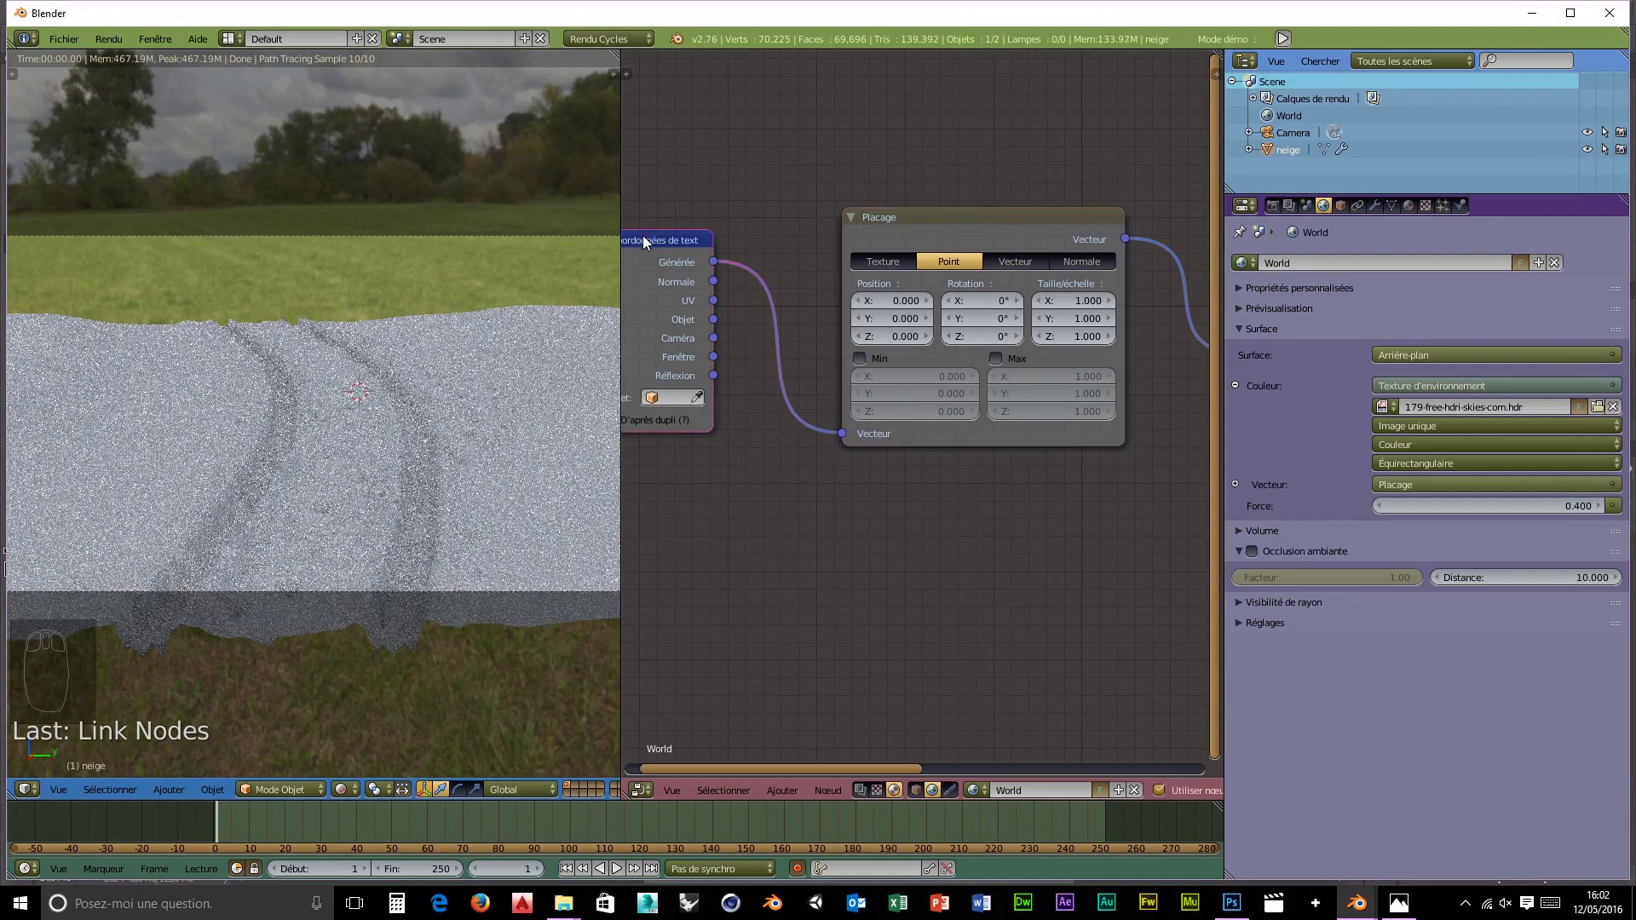
{"action": "left_click_drag", "start_coordinate": [1210, 217], "coordinate": [257, 114]}
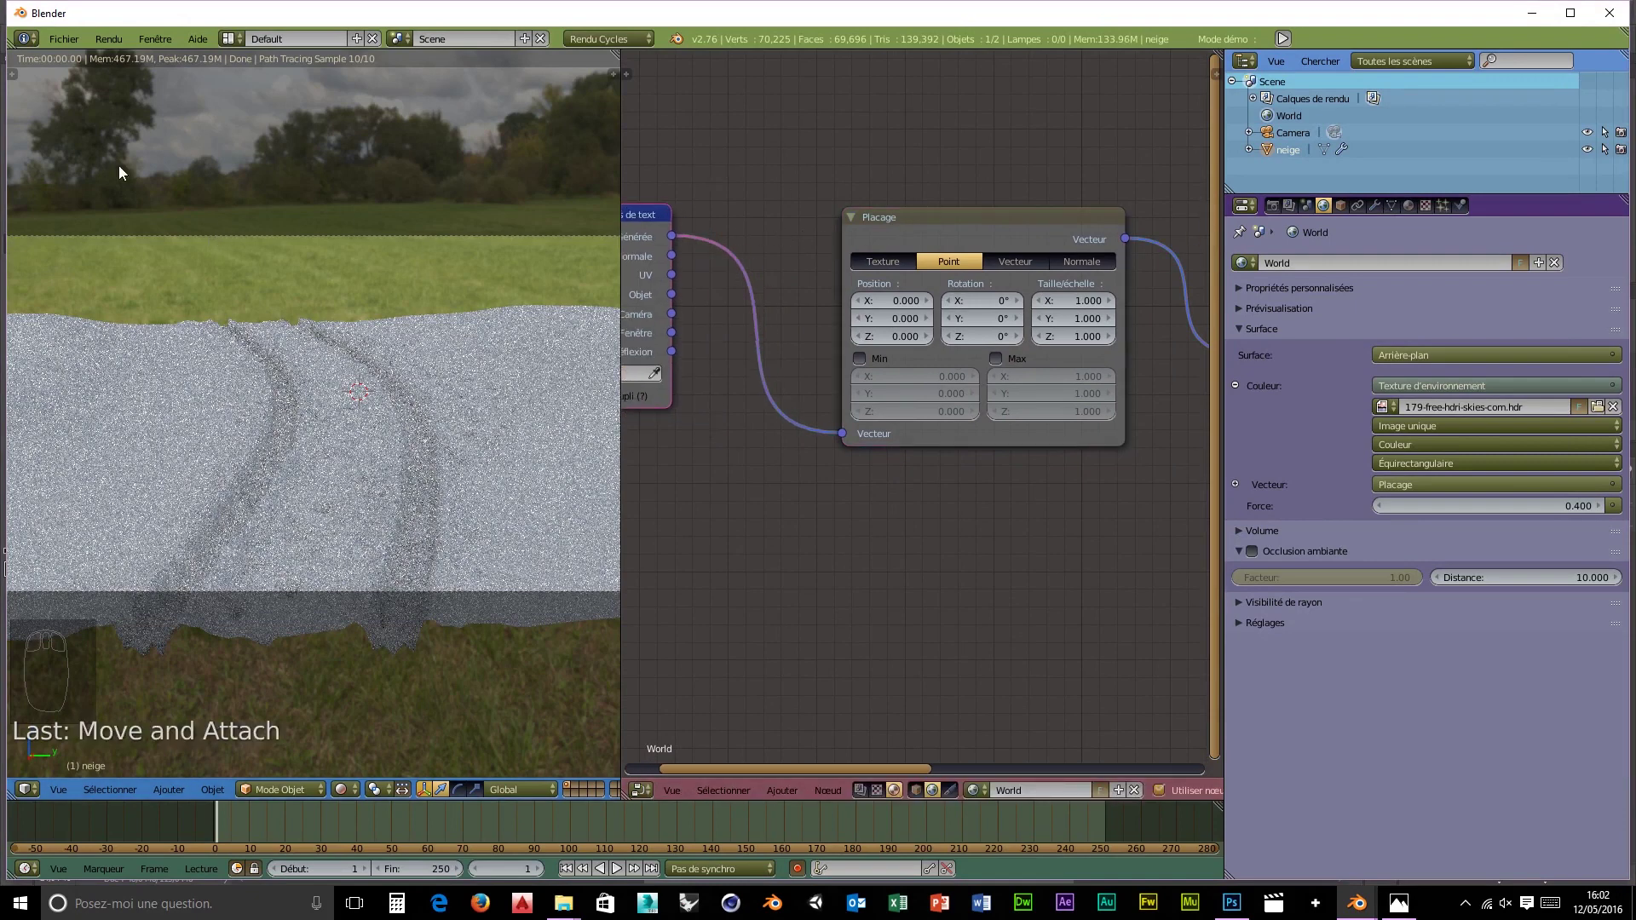
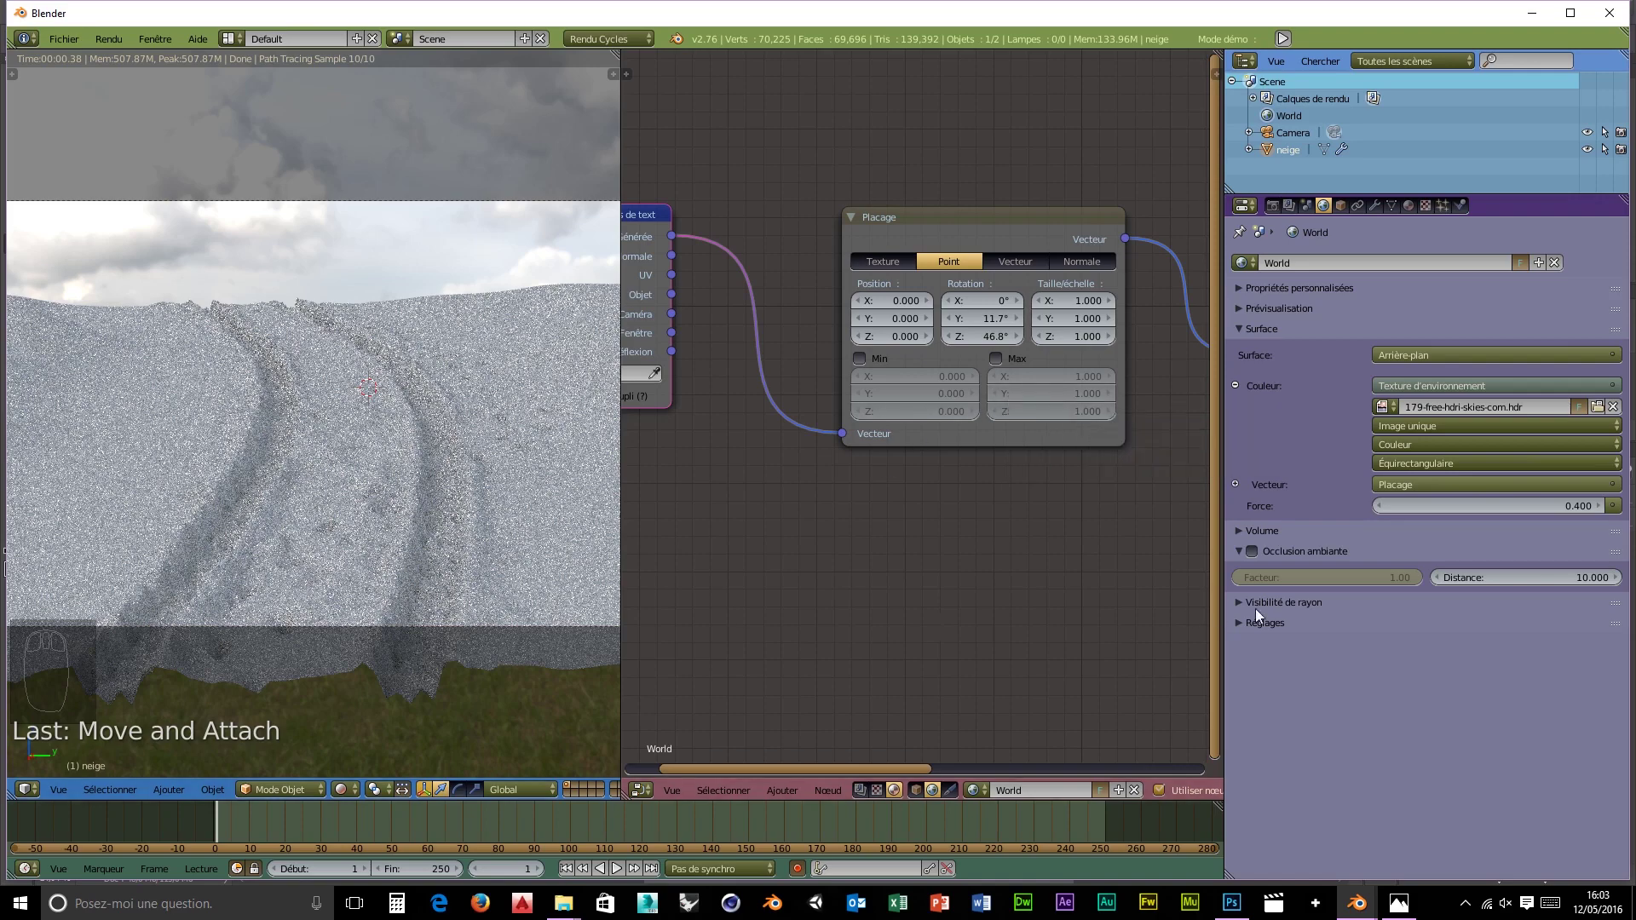
- Lower the world sky Strength to 0.3 with the HDRI rotated 46.8° on Z
{"action": "left_click_drag", "start_coordinate": [1385, 509], "coordinate": [611, 391]}
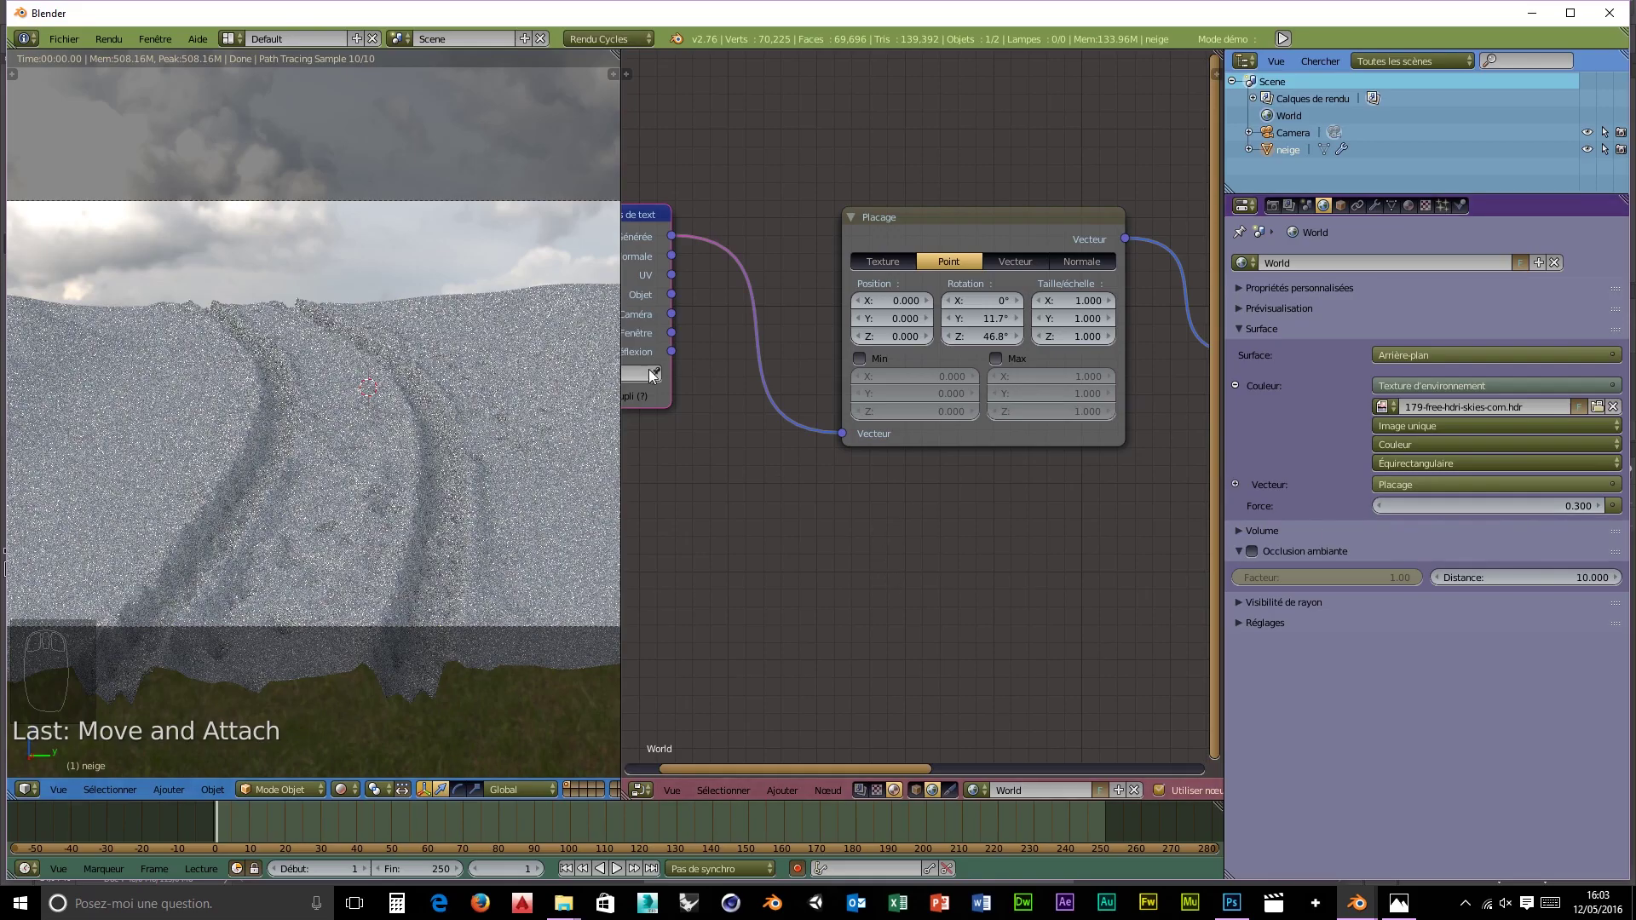
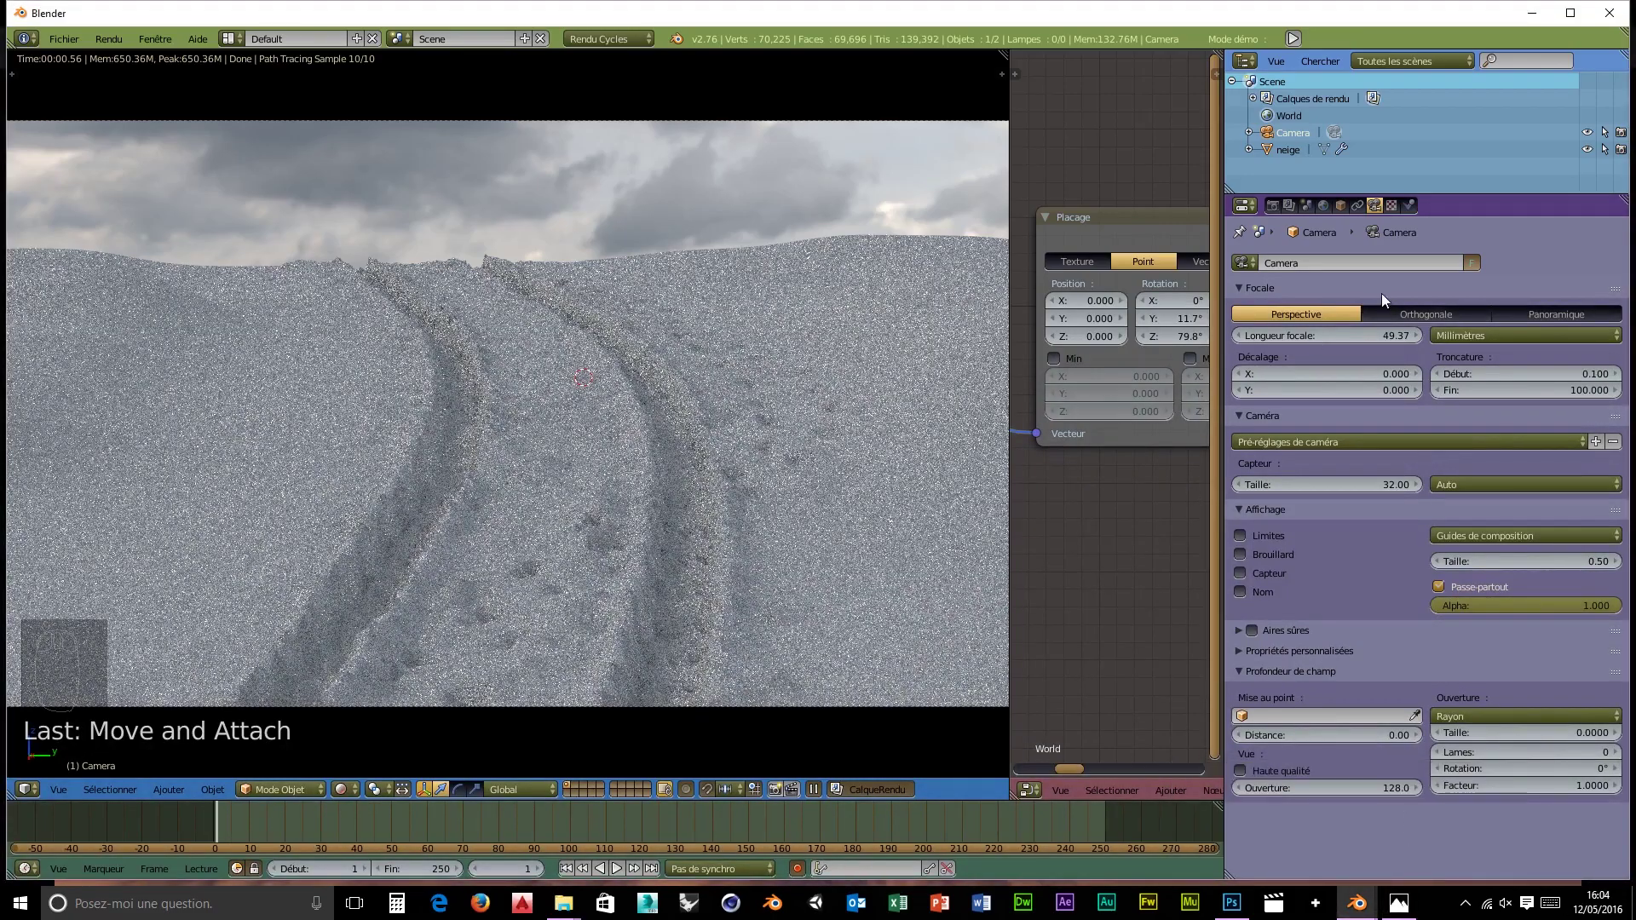
- Rotate the sky to 79.8° on Z and adjust the render settings for the preview
{"action": "left_click_drag", "start_coordinate": [572, 292], "coordinate": [739, 428]}
{"action": "left_click", "coordinate": [739, 429]}
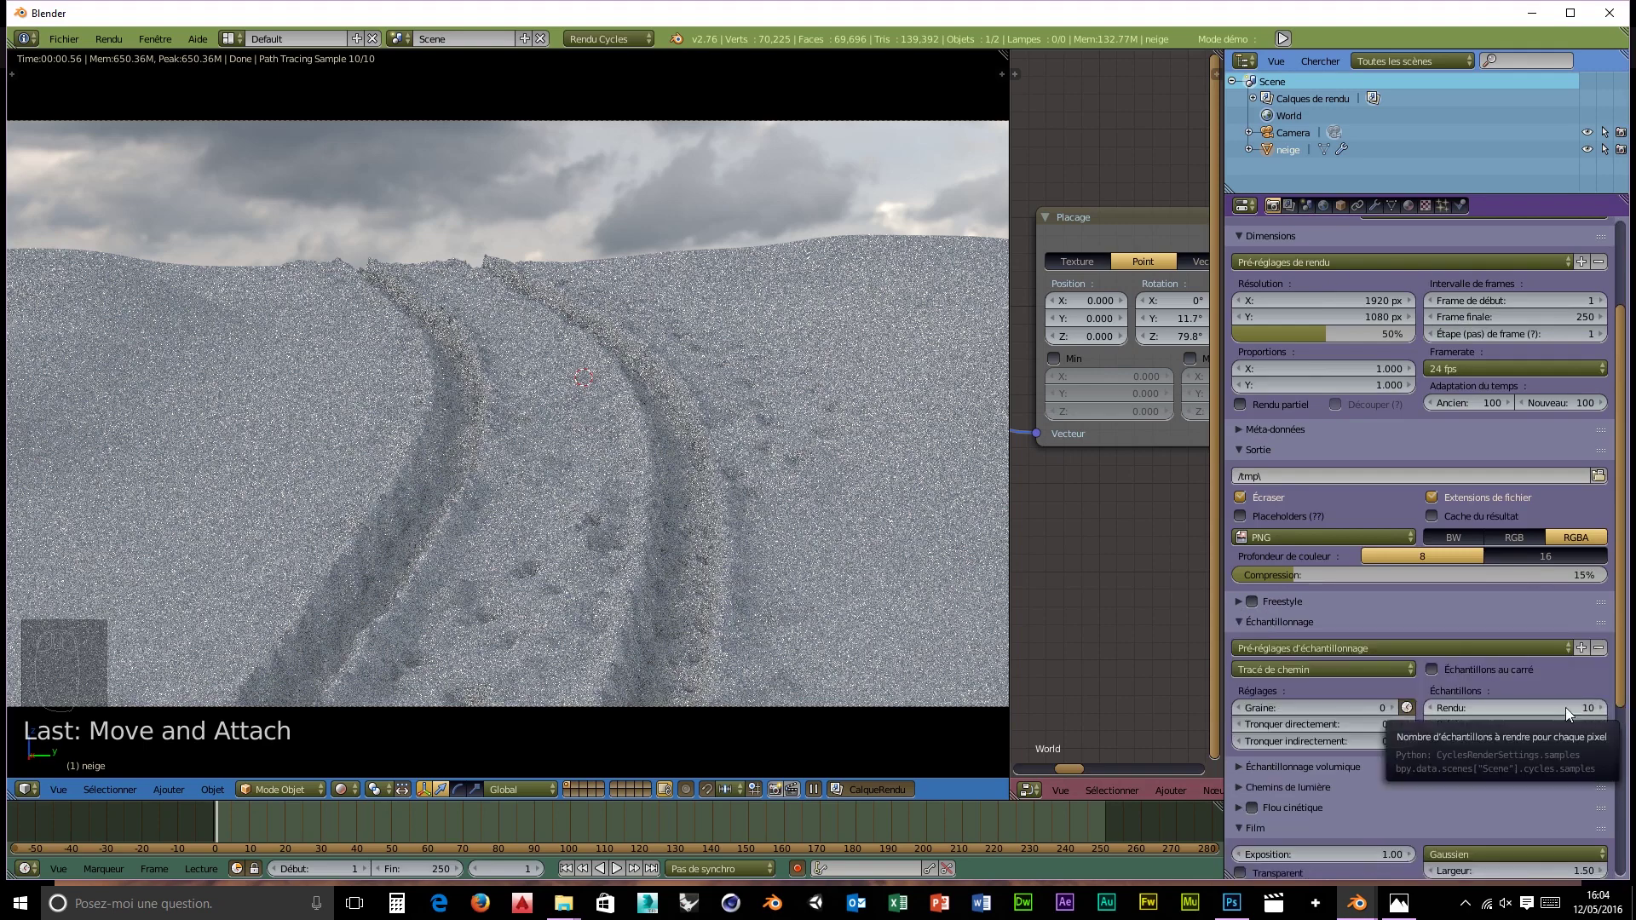
{"action": "left_click_drag", "start_coordinate": [1438, 675], "coordinate": [1578, 720]}
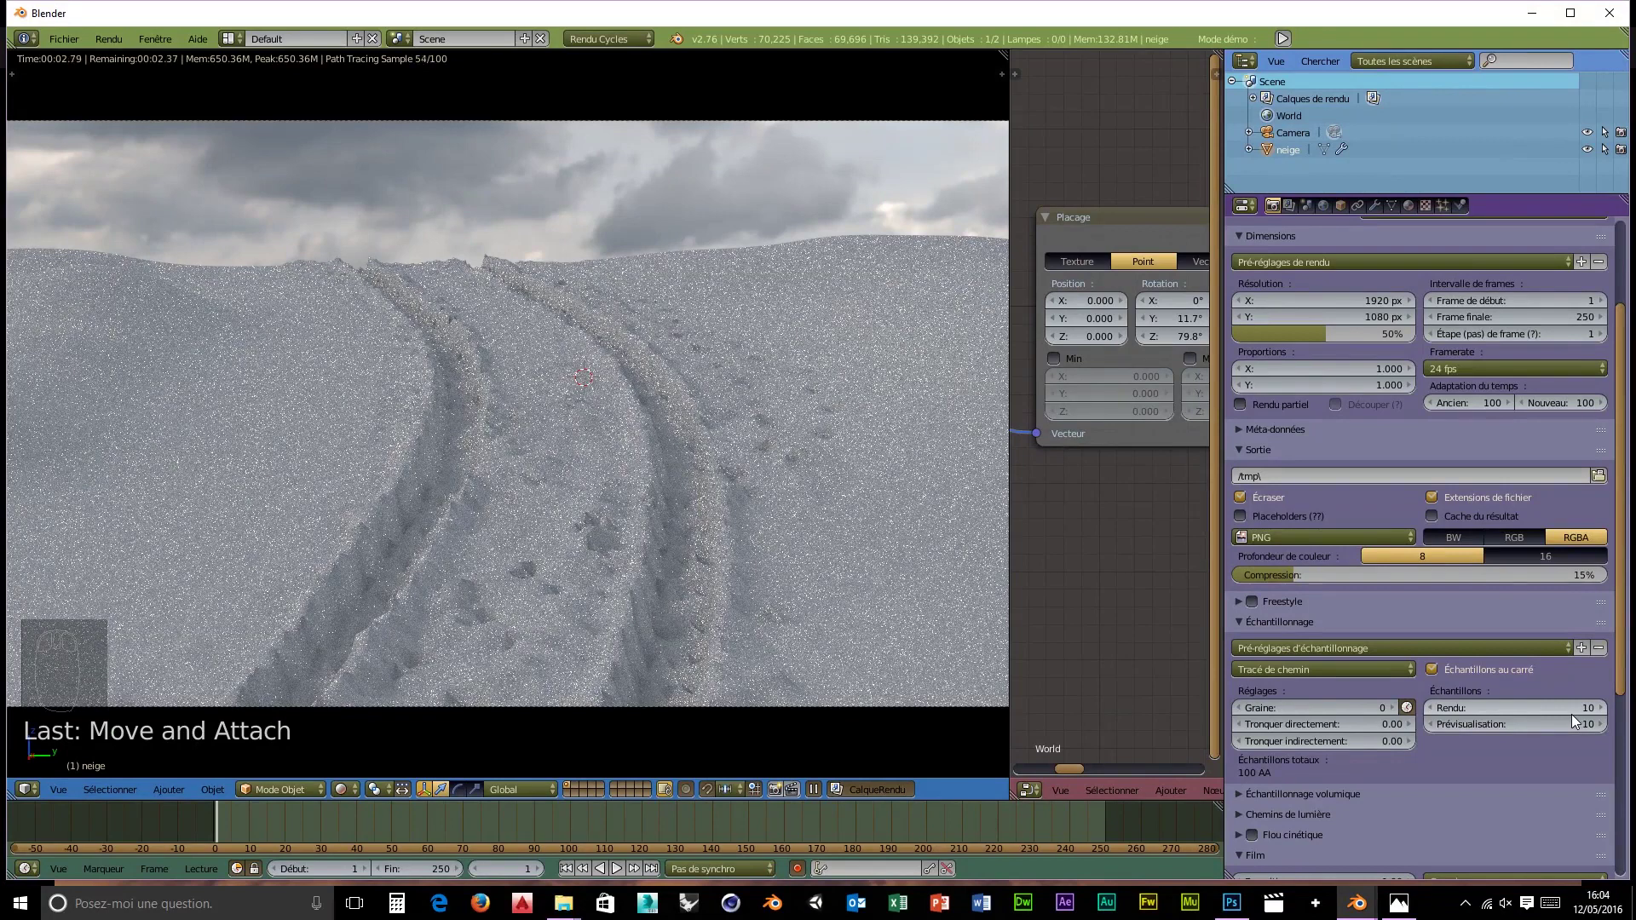
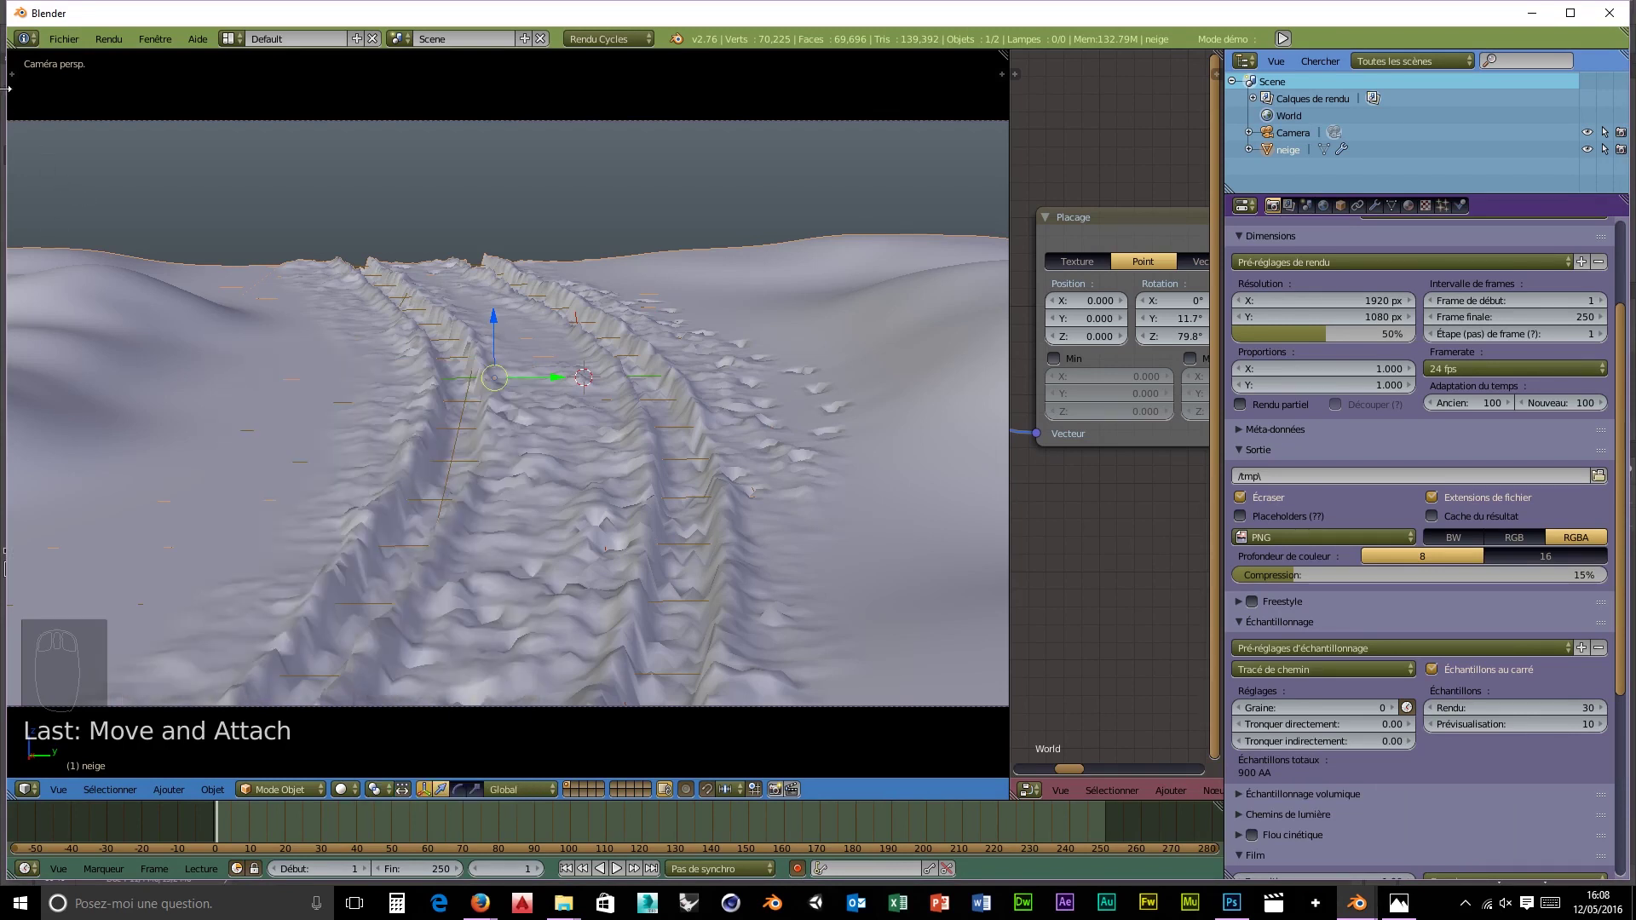
- Import the winter forest lake image as a plane and zoom out to frame it in camera view
{"action": "left_click_drag", "start_coordinate": [70, 148], "coordinate": [128, 403]}
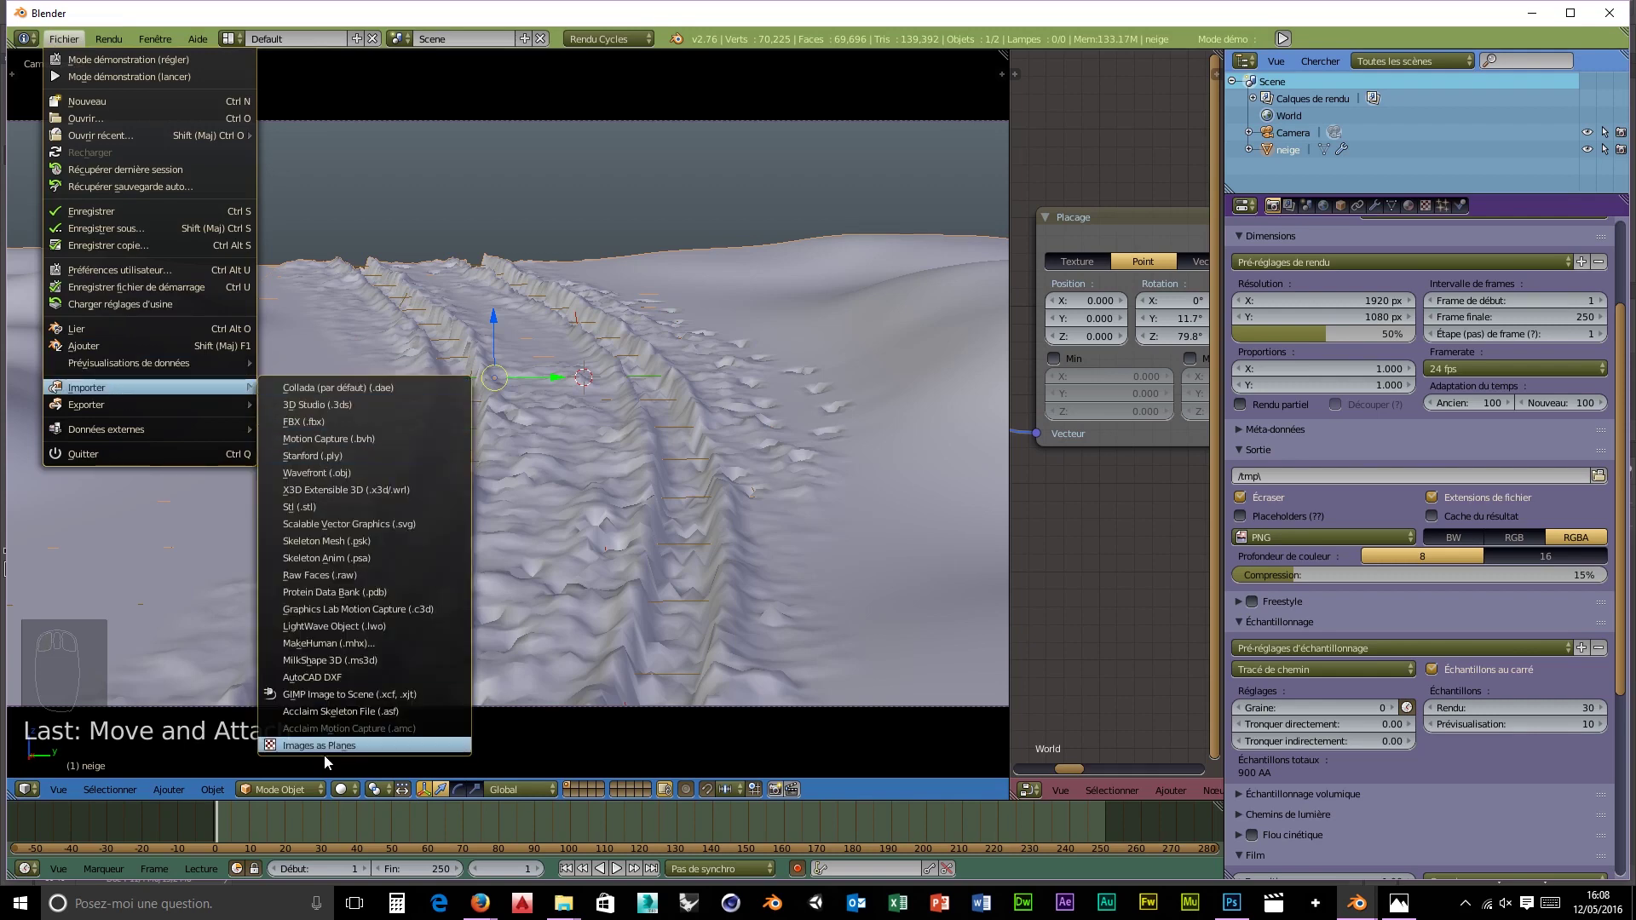
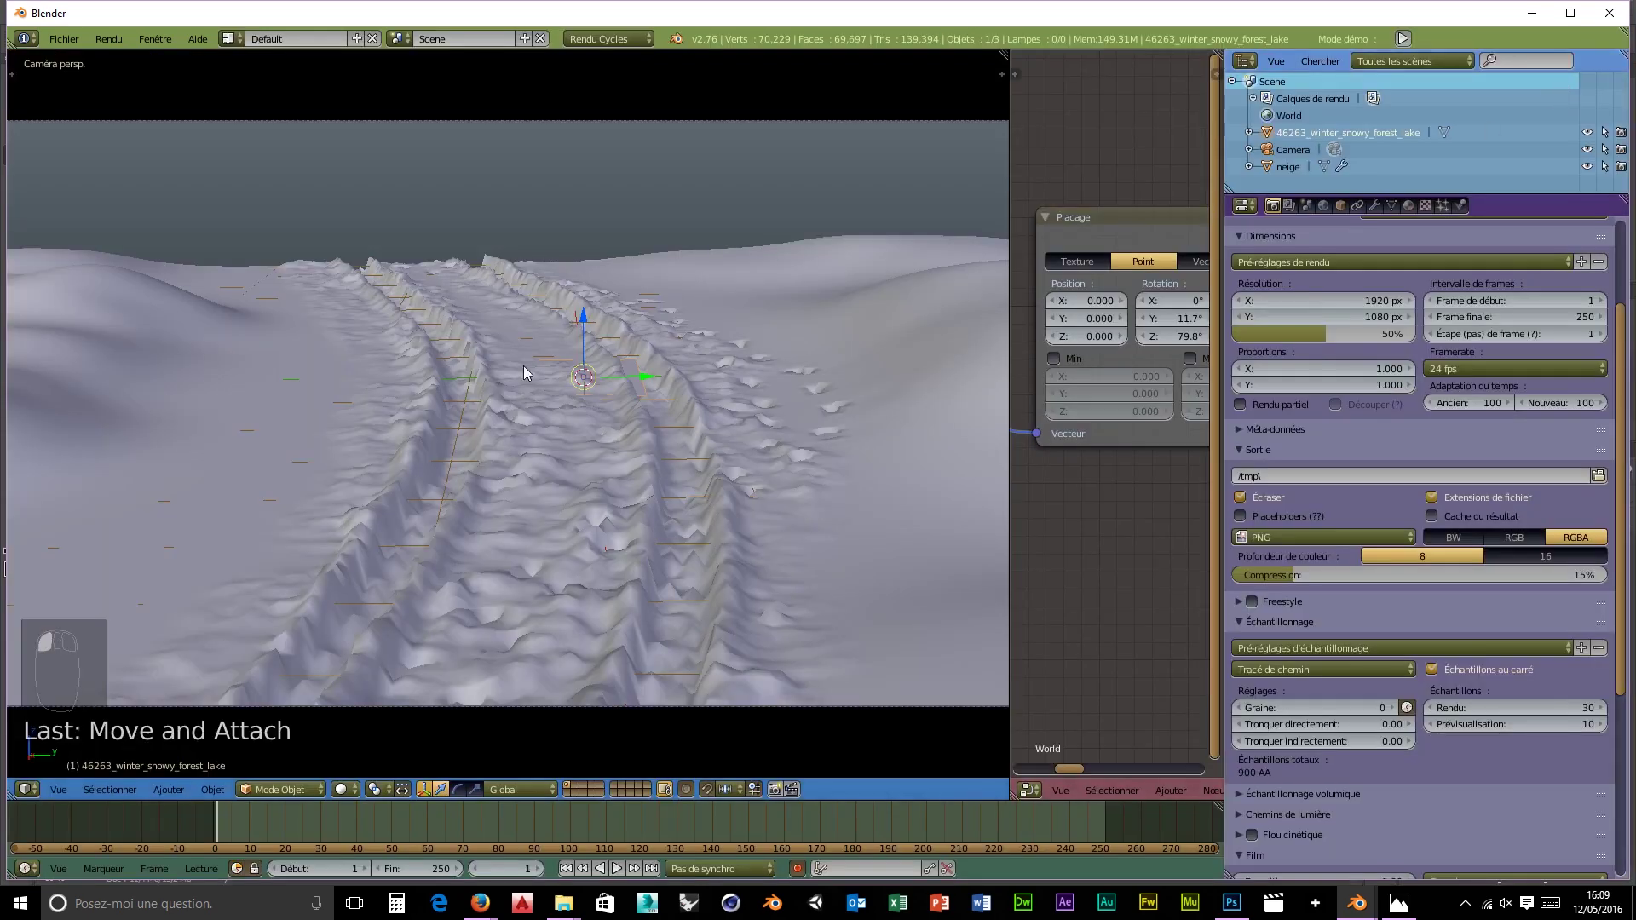
{"action": "key", "text": "t"}
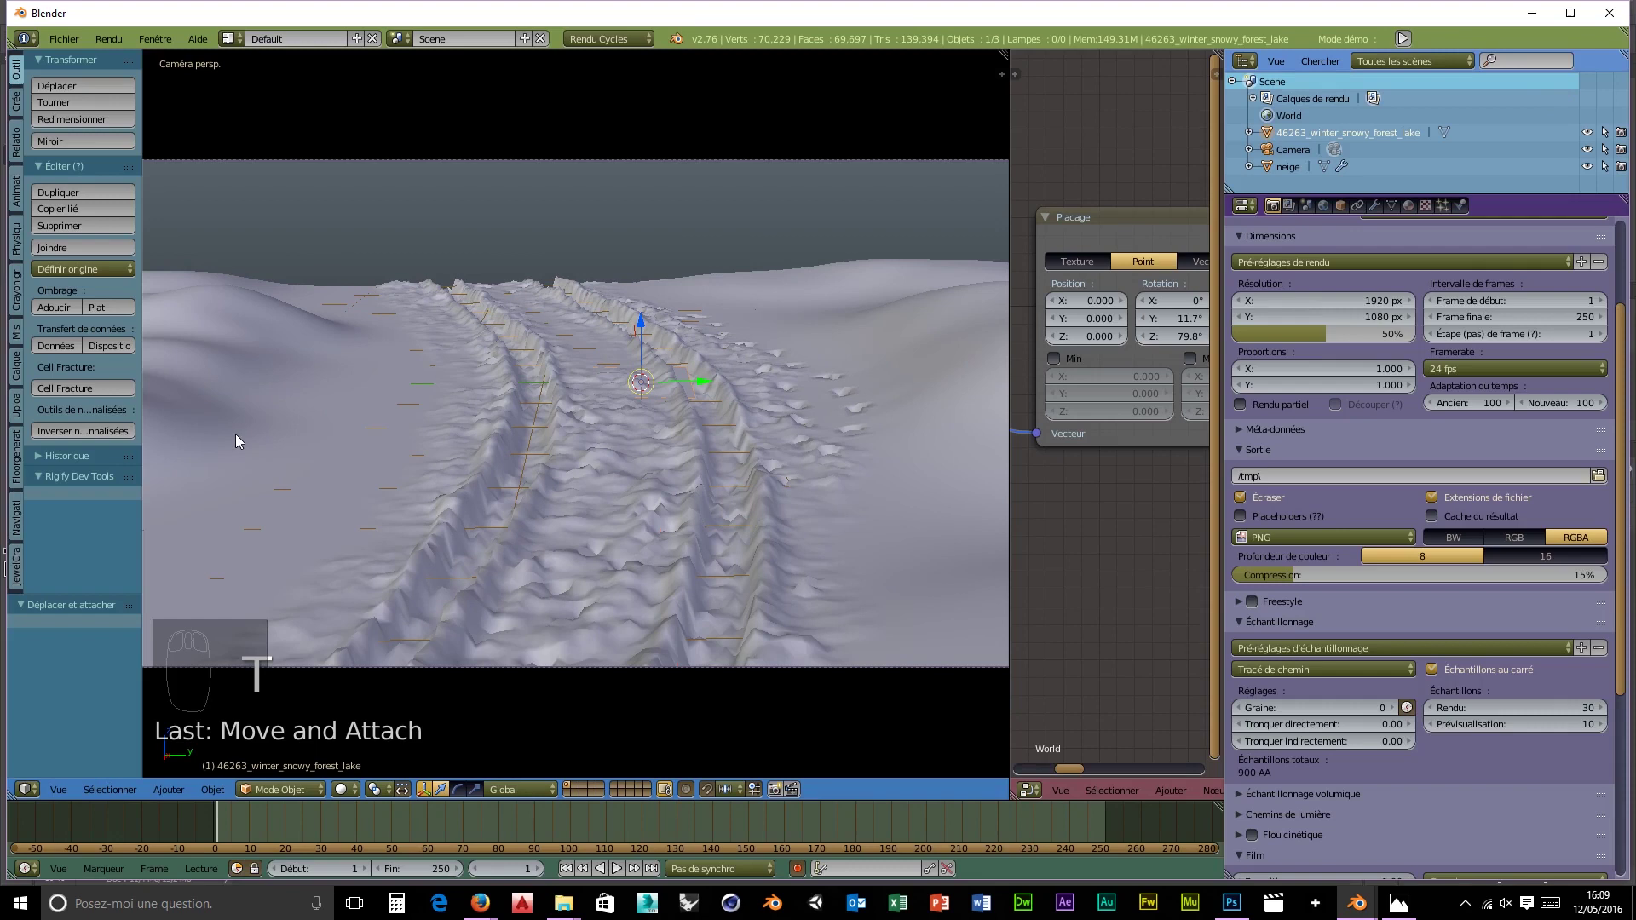
{"action": "left_click_drag", "start_coordinate": [739, 404], "coordinate": [618, 338]}
{"action": "left_click_drag", "start_coordinate": [618, 338], "coordinate": [675, 428]}
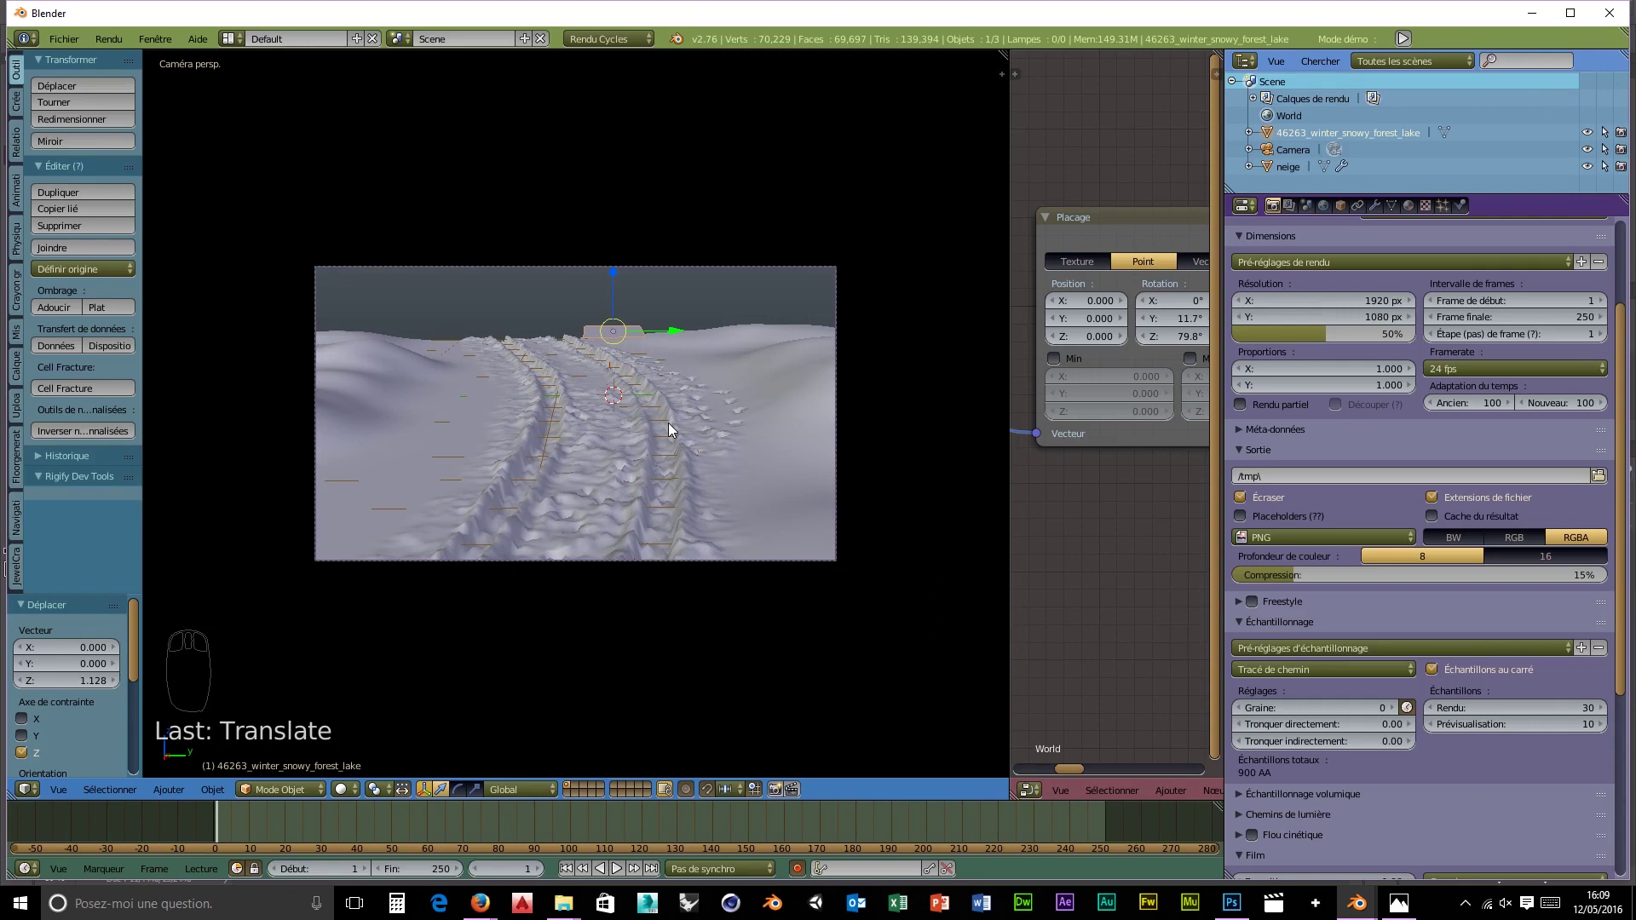
- Delete and re-import the forest plane, move it to the horizon and stand it upright facing the camera
{"action": "key", "text": "Delete"}
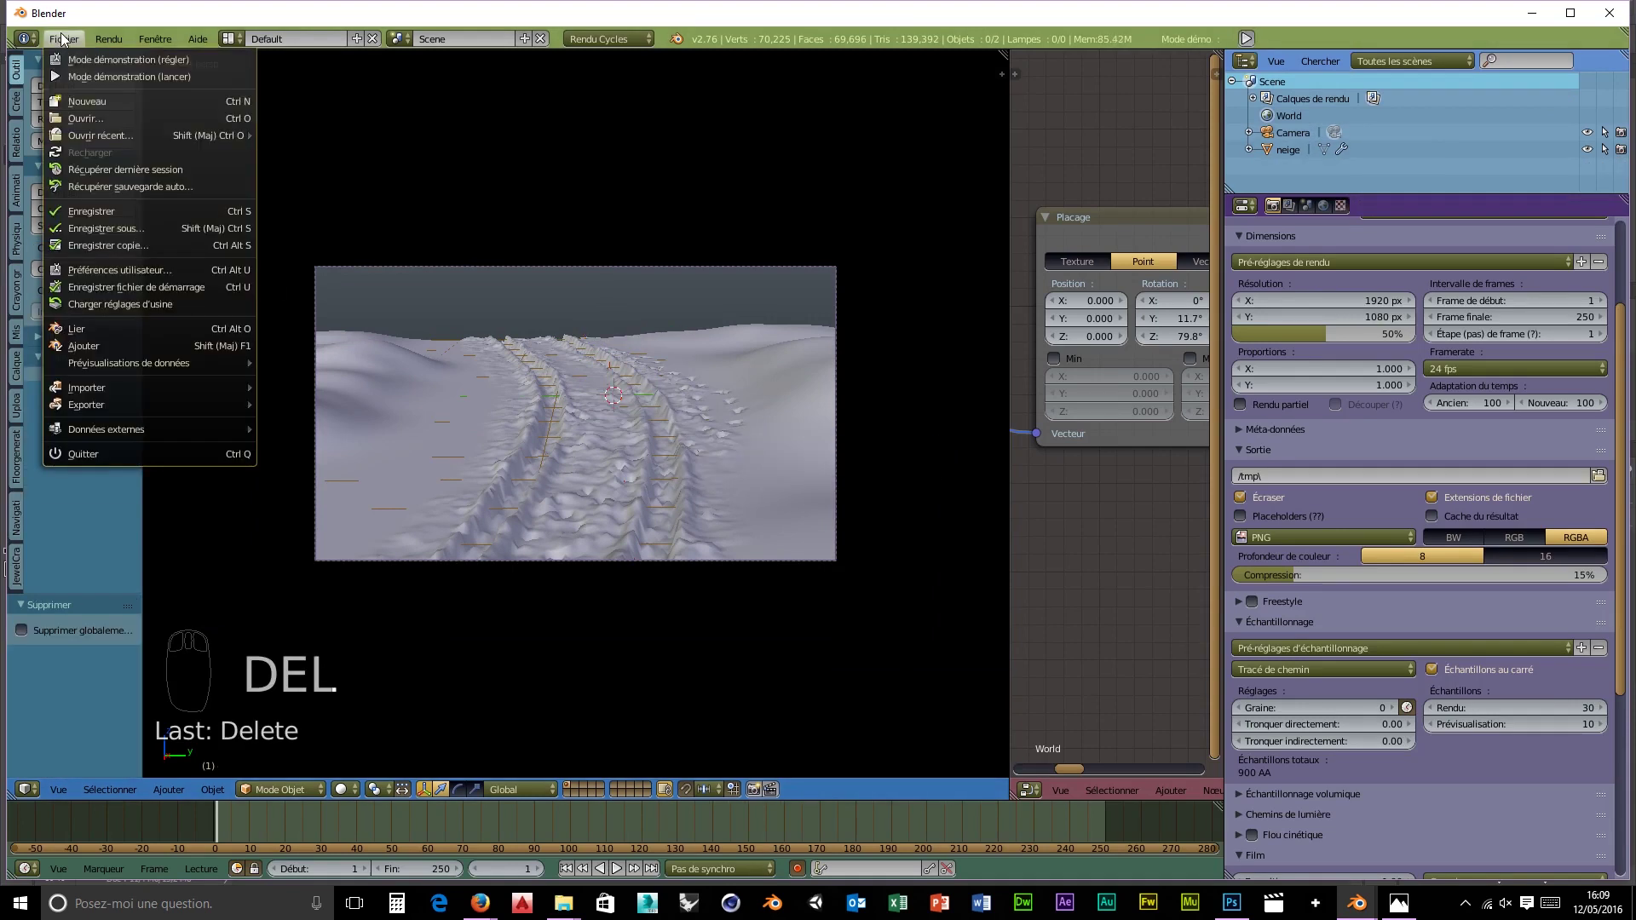
{"action": "left_click_drag", "start_coordinate": [90, 182], "coordinate": [129, 396]}
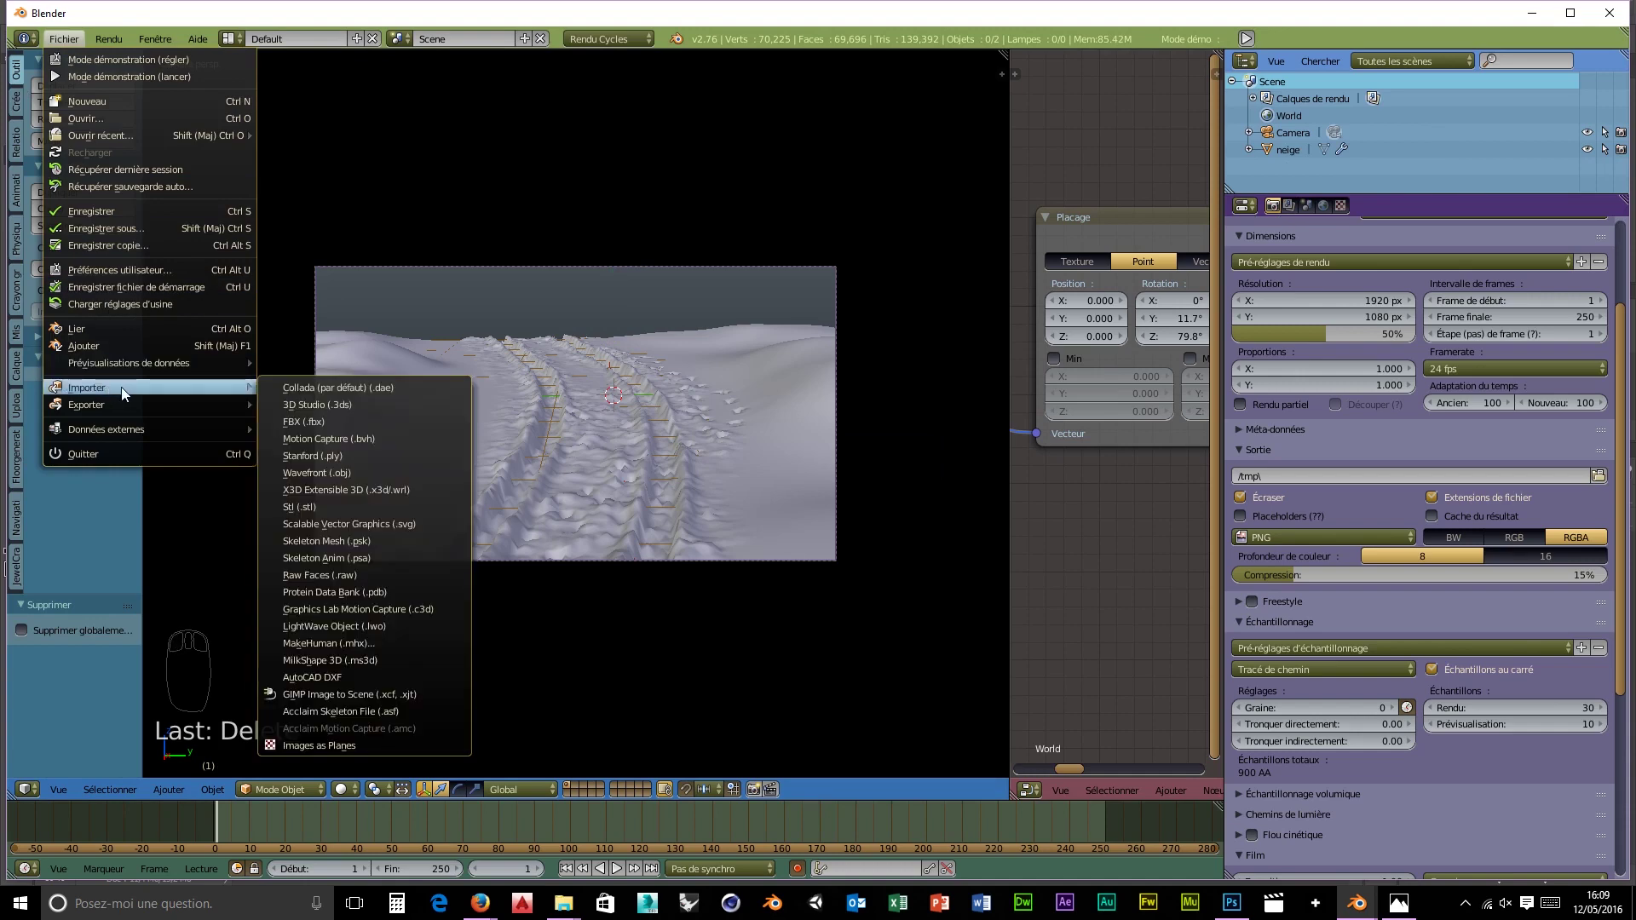
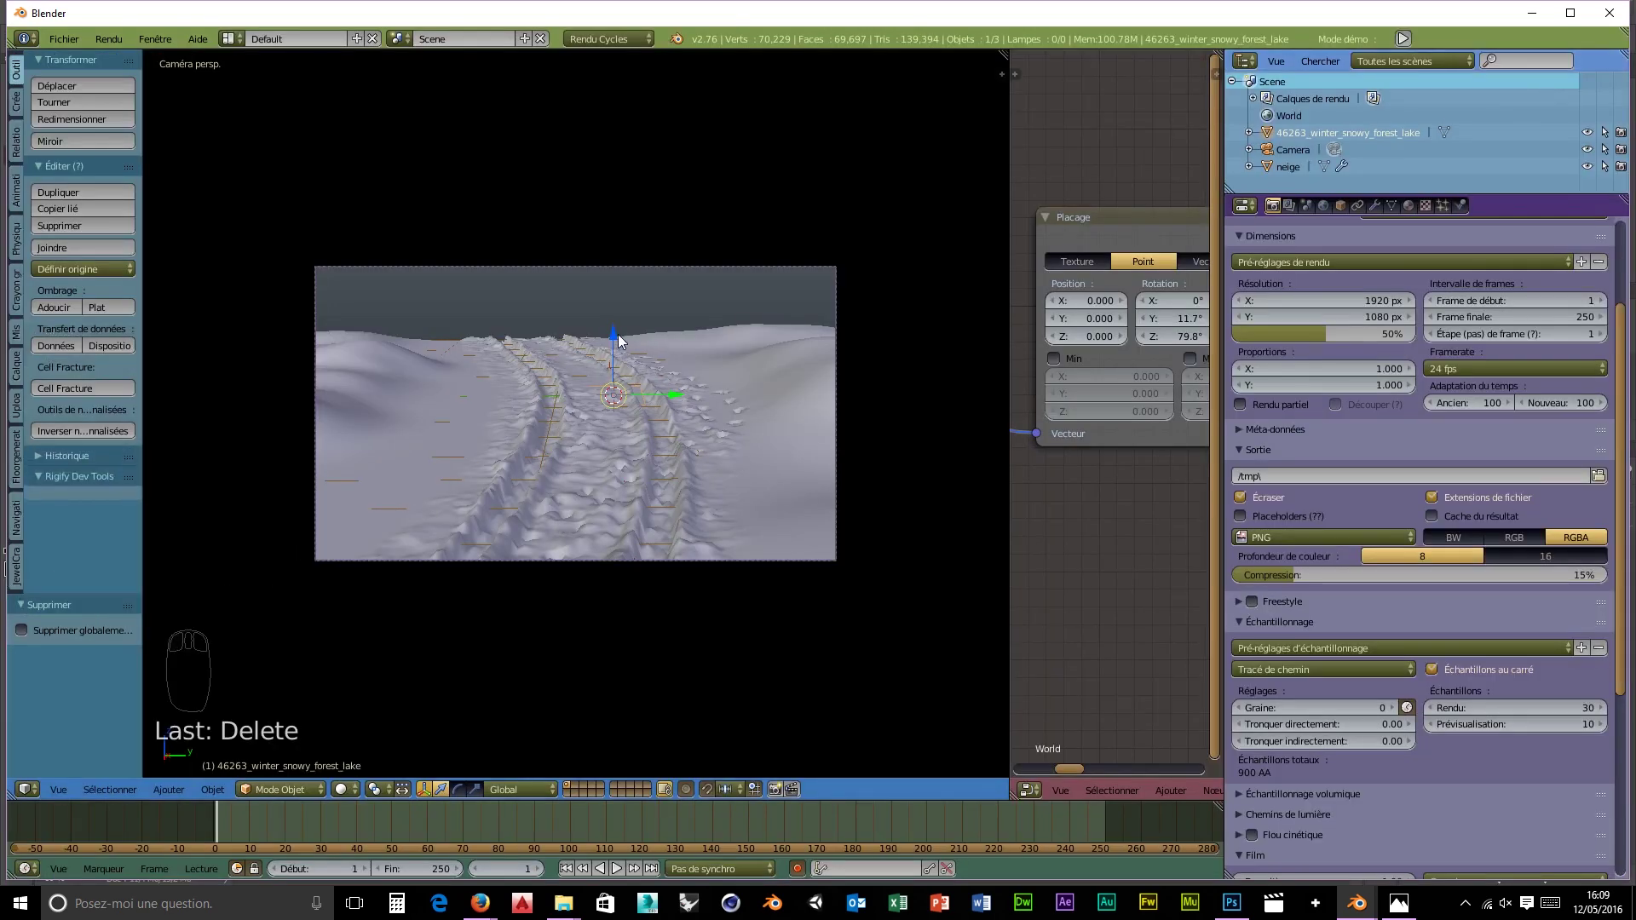
{"action": "left_click_drag", "start_coordinate": [616, 343], "coordinate": [639, 444]}
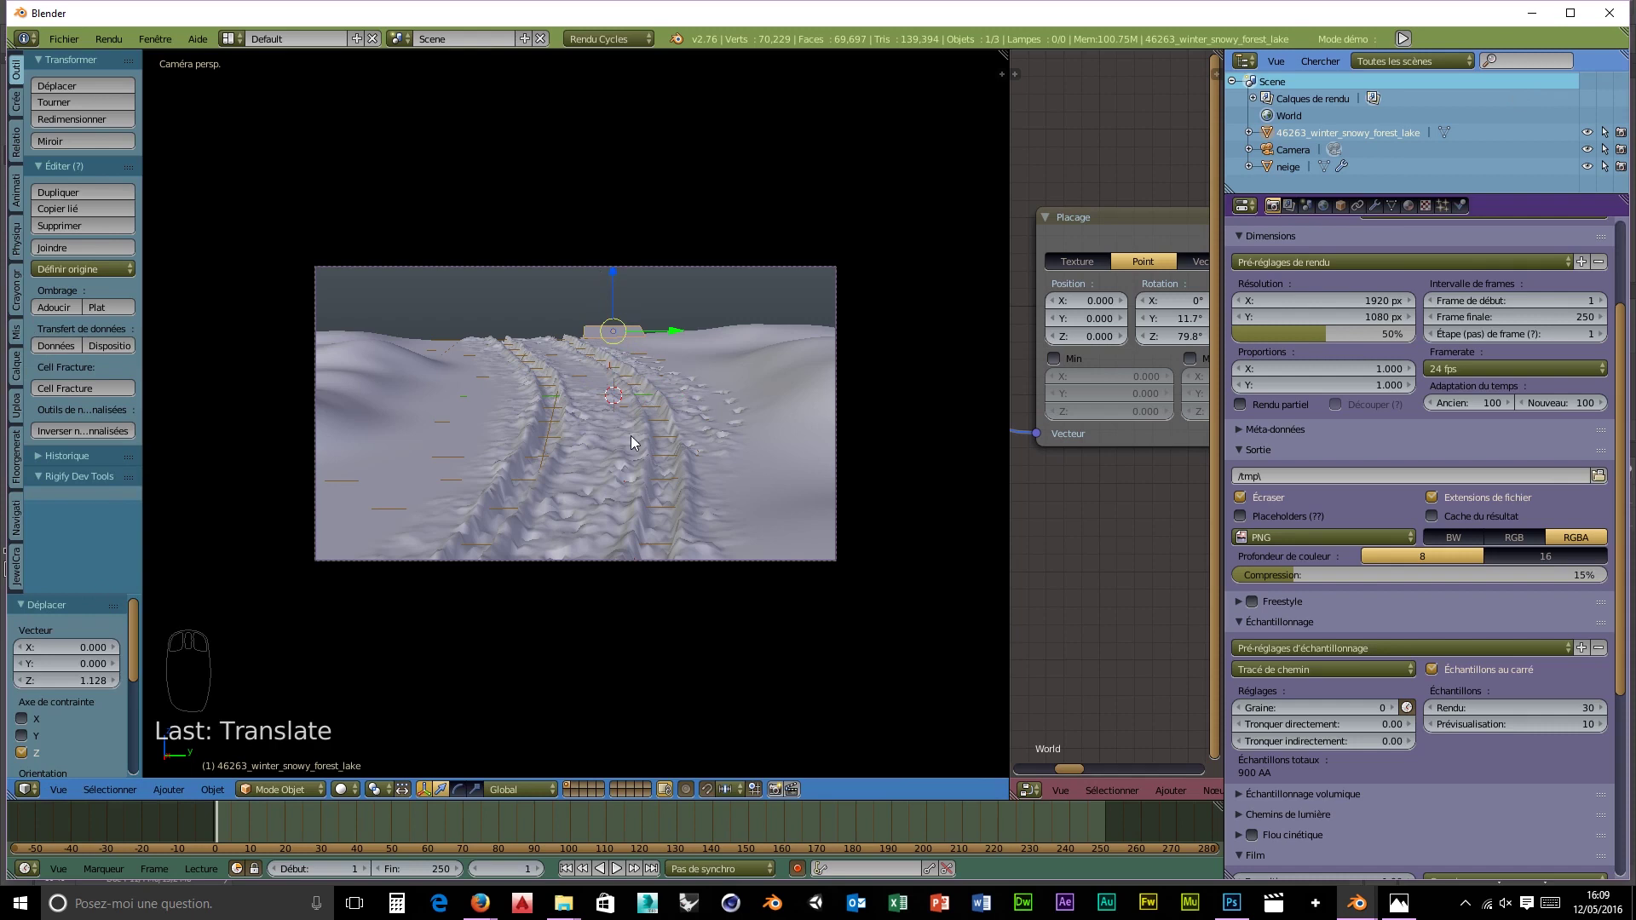
{"action": "key", "text": "r"}
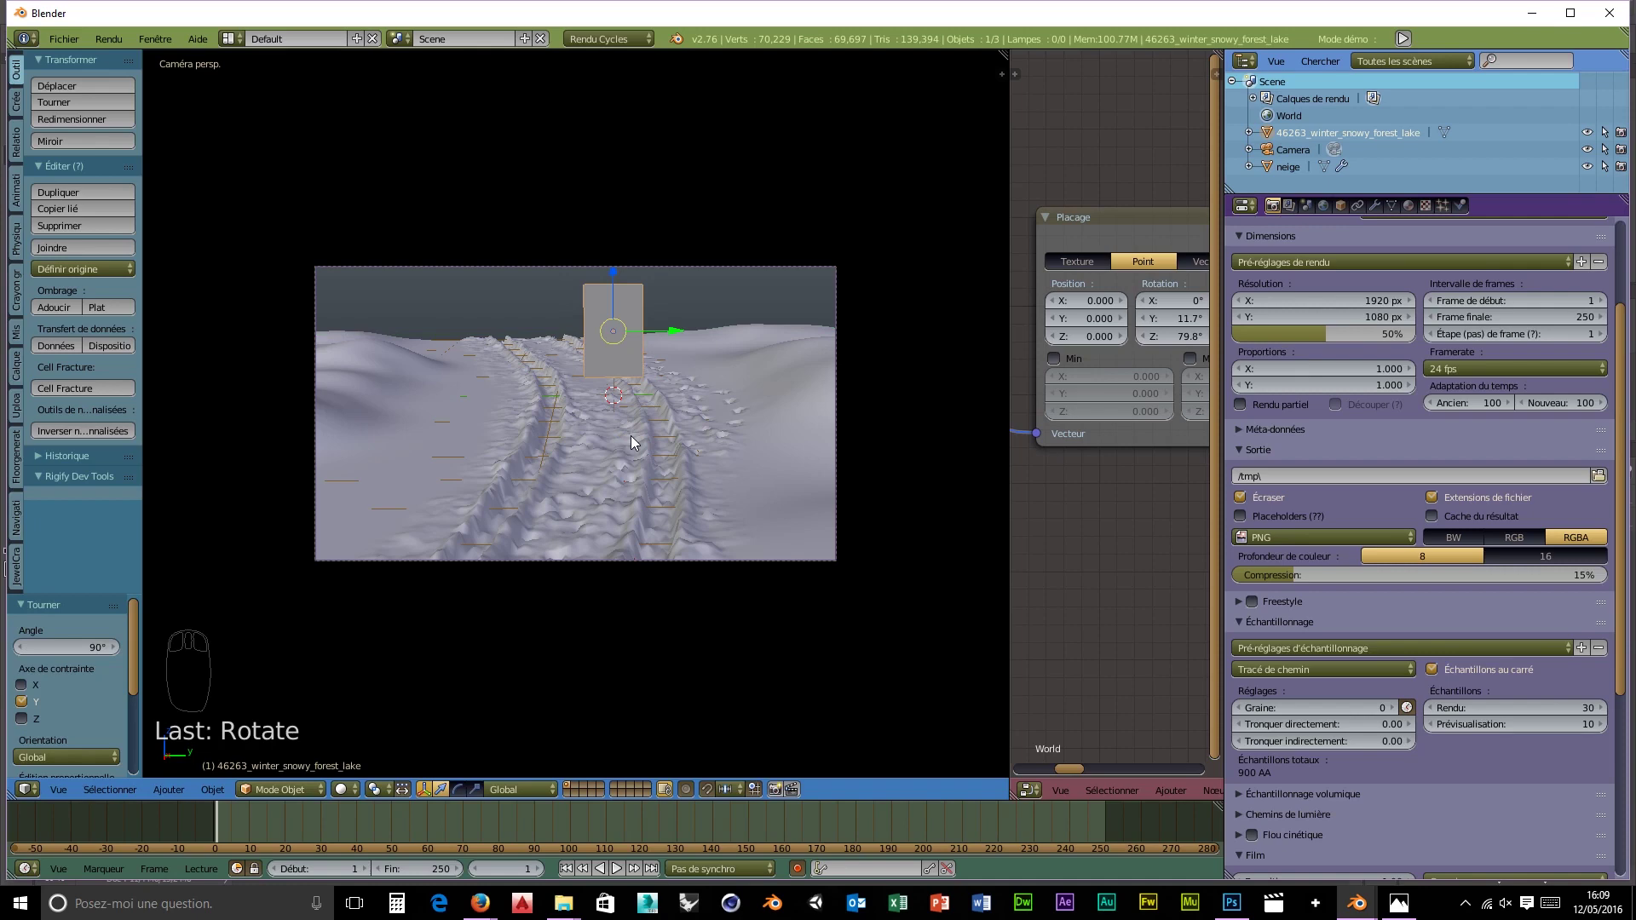
{"action": "key", "text": "shift+z"}
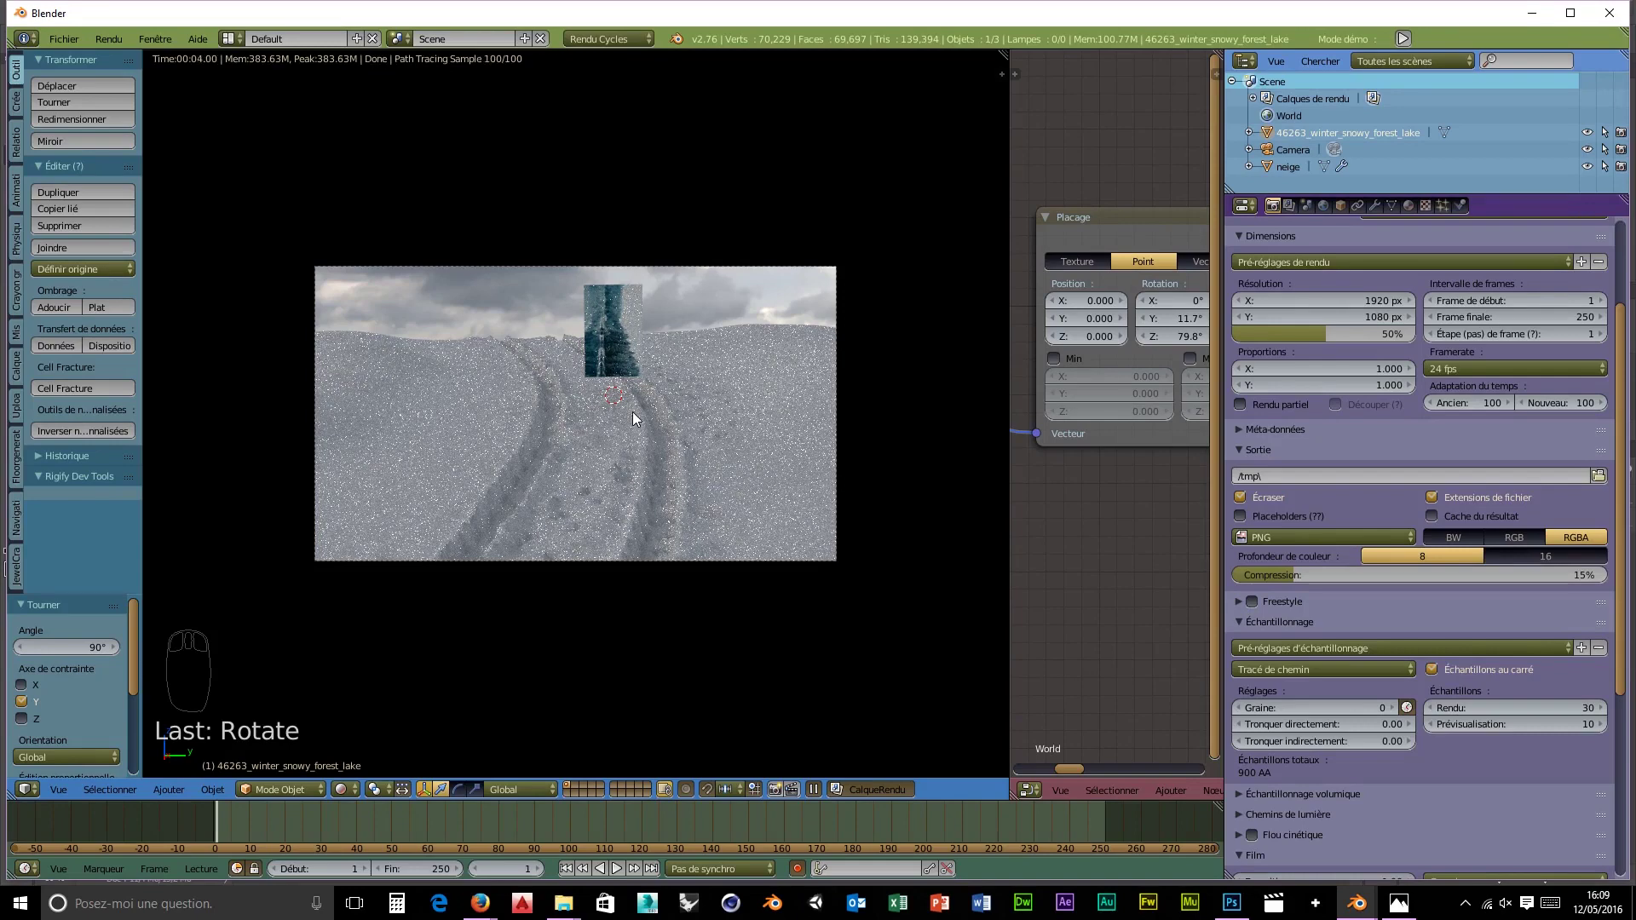
{"action": "key", "text": "r"}
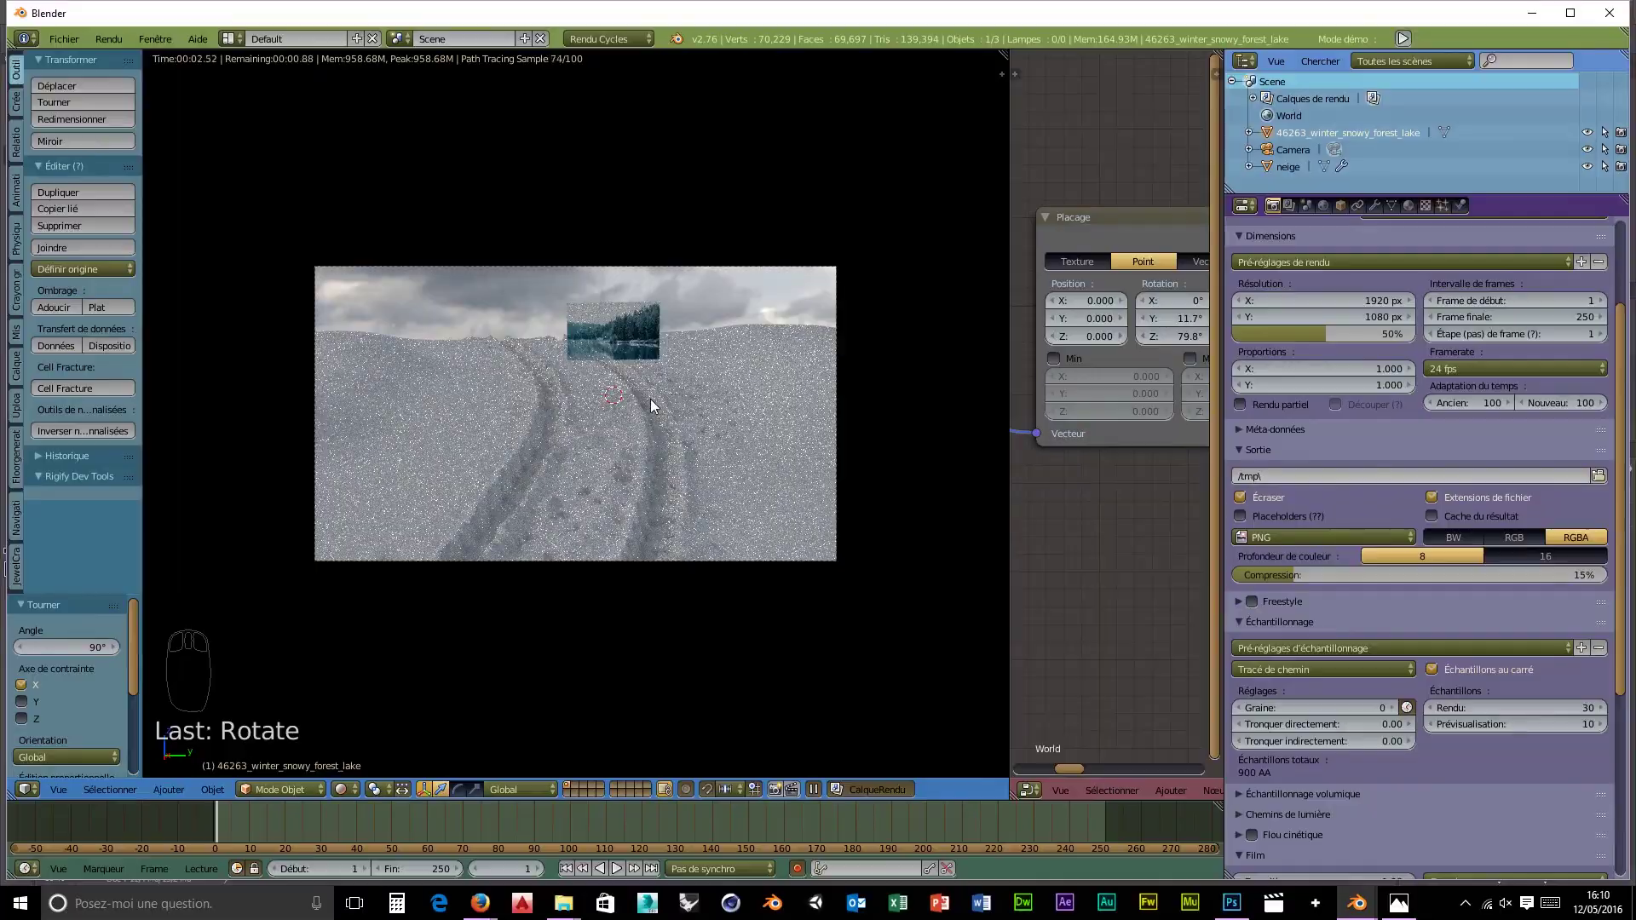
- Pan the viewport and node editor to inspect the forest plane in the rendered preview
{"action": "middle_click", "coordinate": [658, 399]}
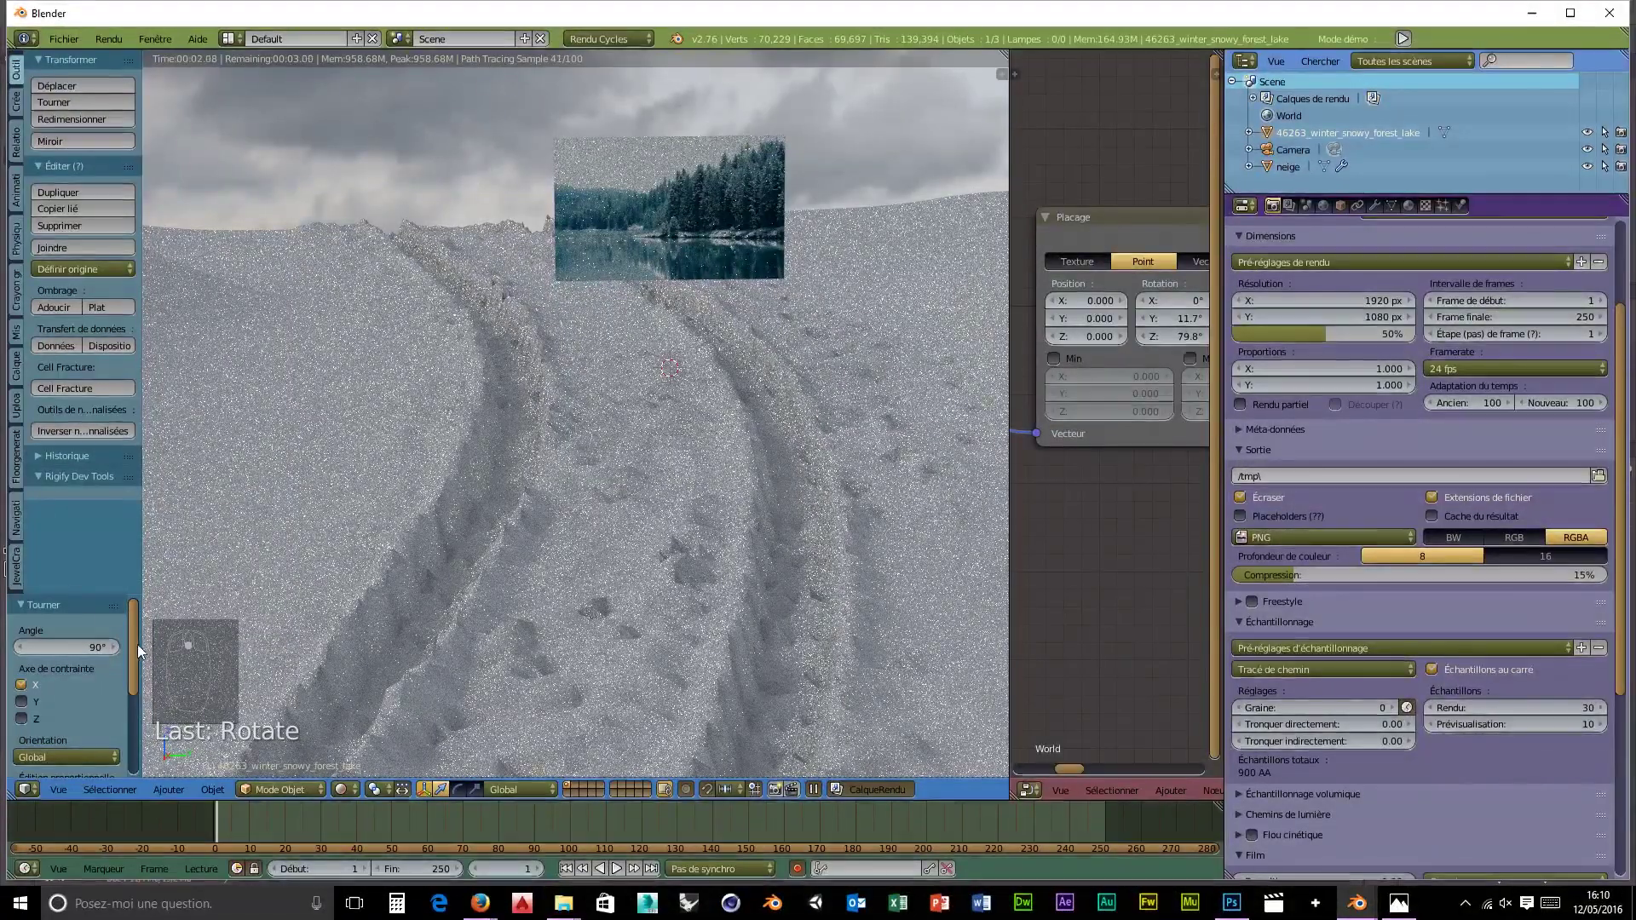
{"action": "left_click_drag", "start_coordinate": [144, 657], "coordinate": [134, 756]}
{"action": "middle_click", "coordinate": [145, 671]}
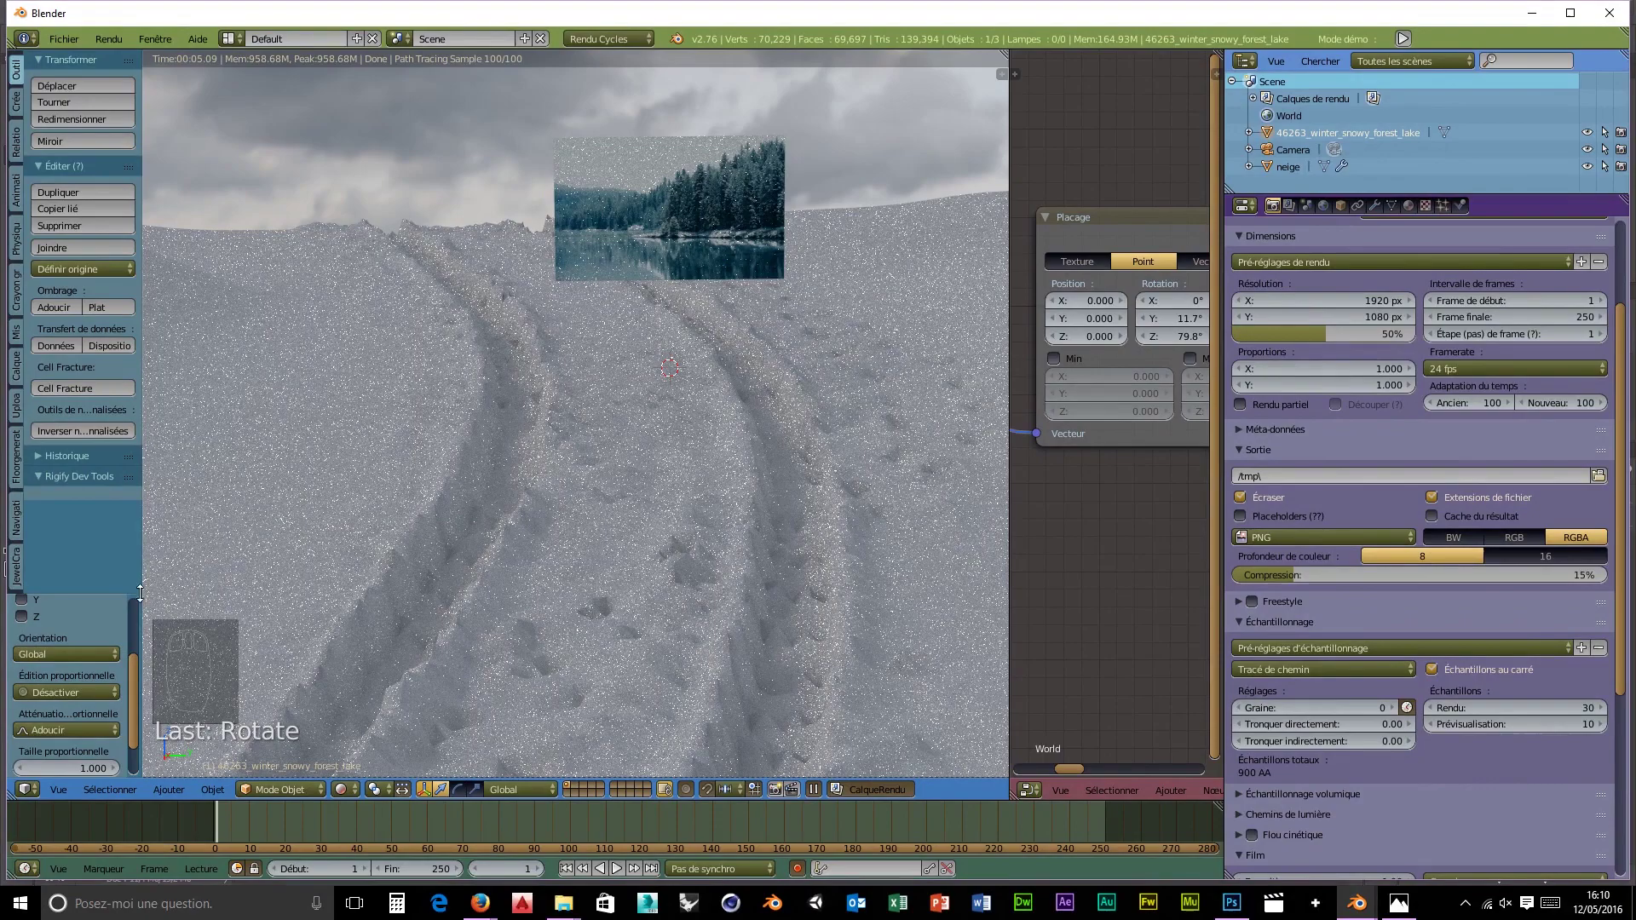
{"action": "left_click_drag", "start_coordinate": [687, 175], "coordinate": [687, 175]}
- Delete the forest plane and import the winter forest lake image again via Images as Planes
{"action": "key", "text": "x"}
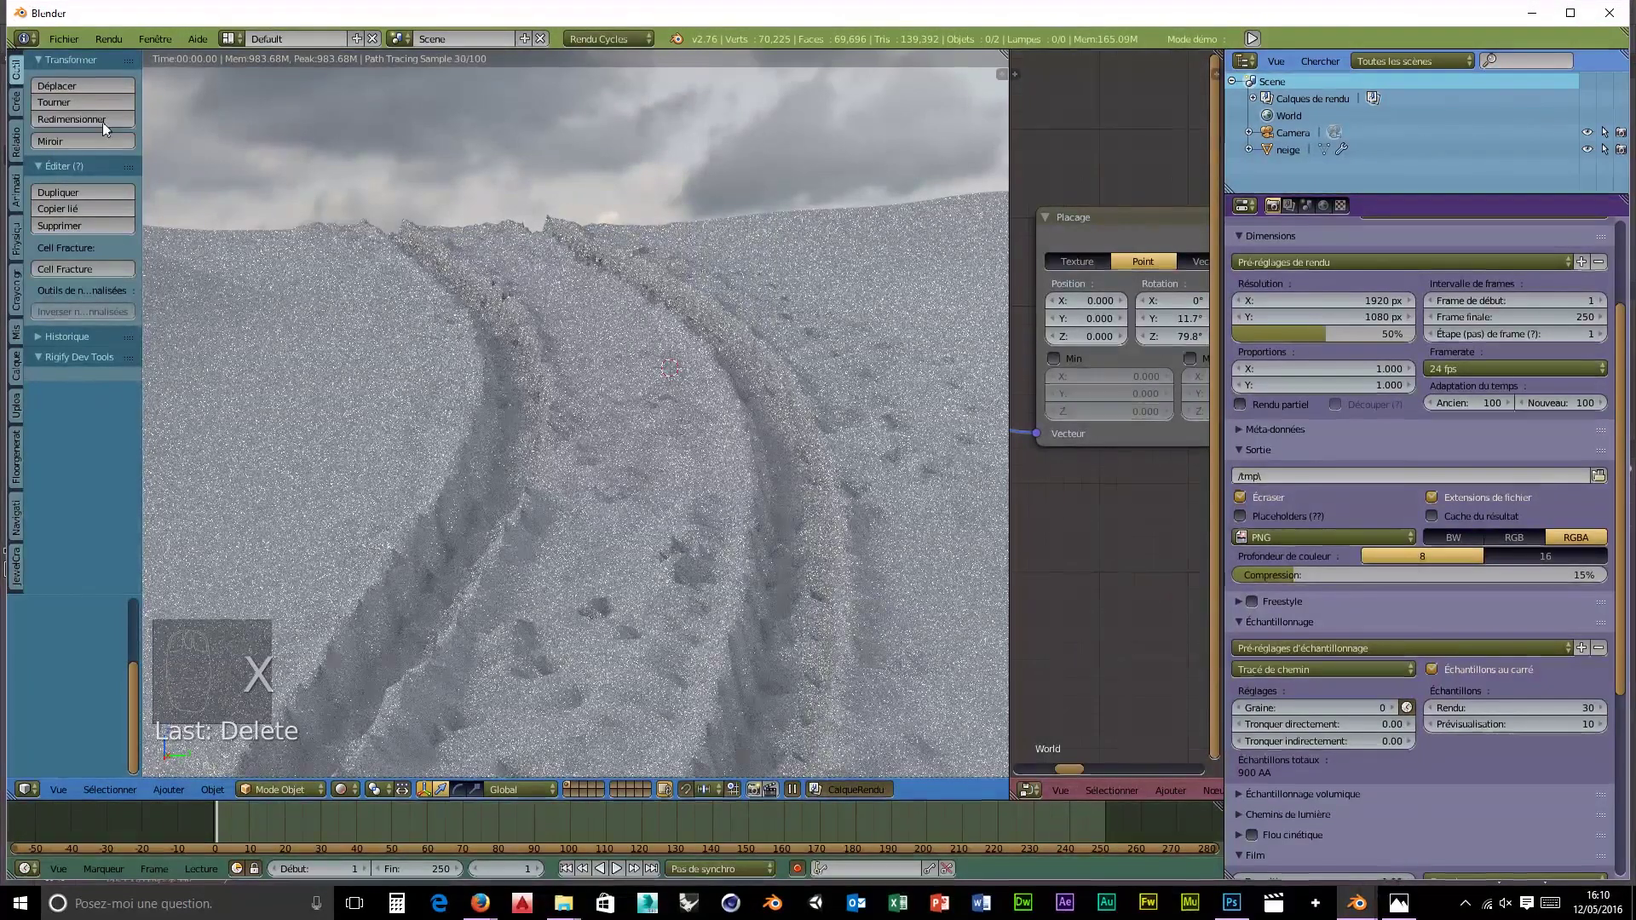
{"action": "left_click_drag", "start_coordinate": [69, 45], "coordinate": [124, 396]}
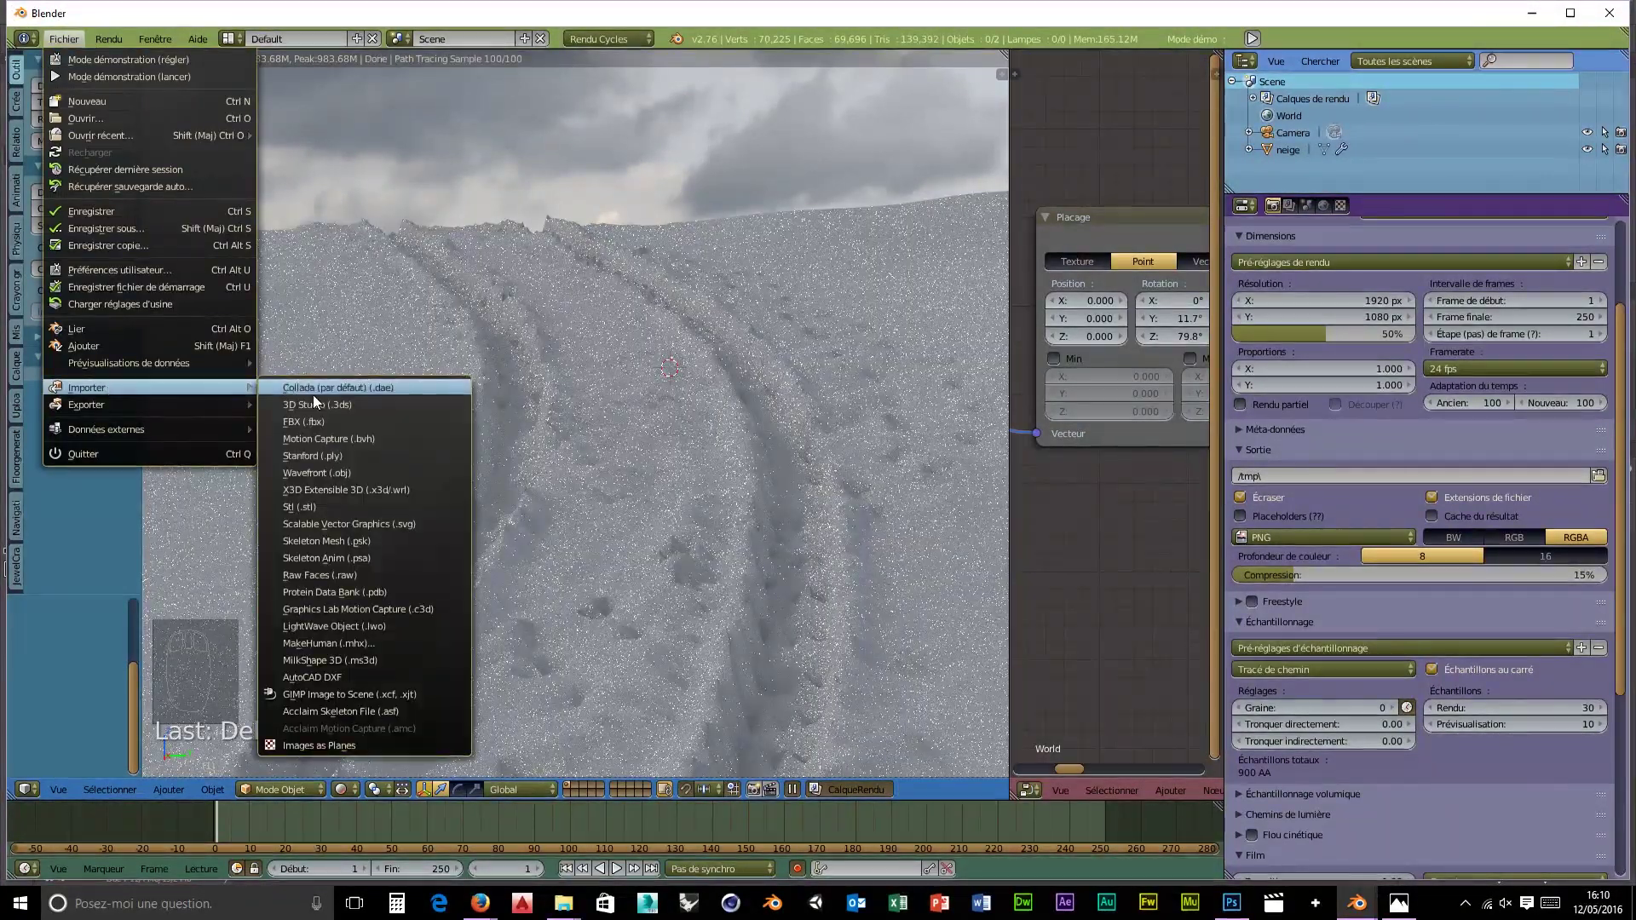
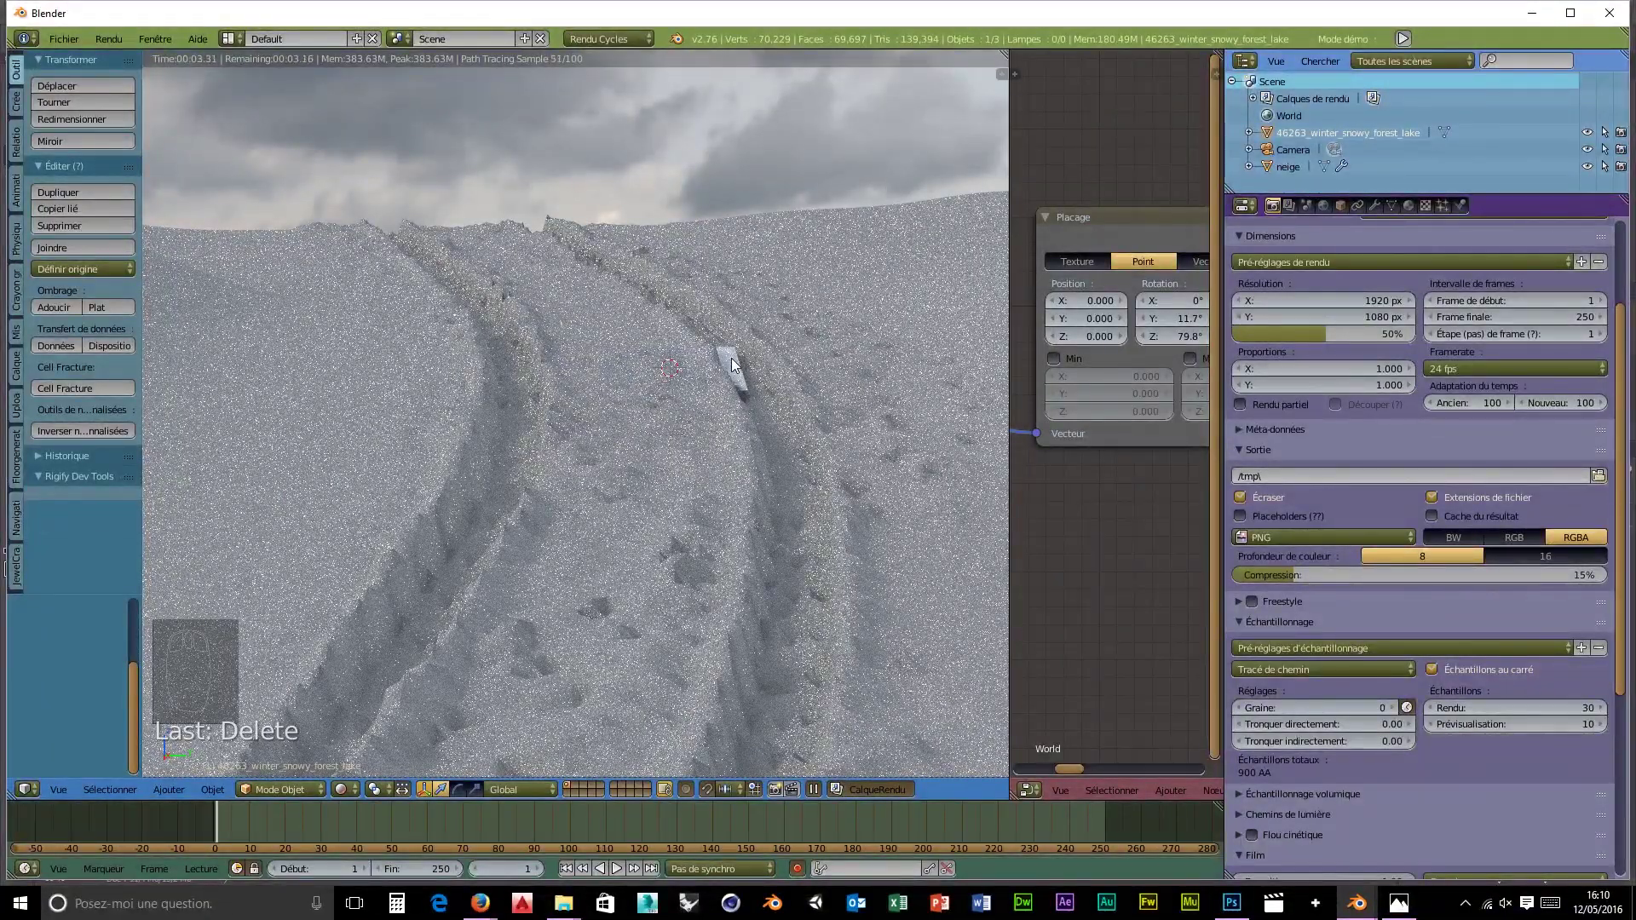
{"action": "key", "text": "shift+z"}
{"action": "left_click_drag", "start_coordinate": [670, 305], "coordinate": [675, 434]}
- Rotate the new plane 90° on X and Y to stand upright in landscape orientation, then preview rendered
{"action": "key", "text": "r"}
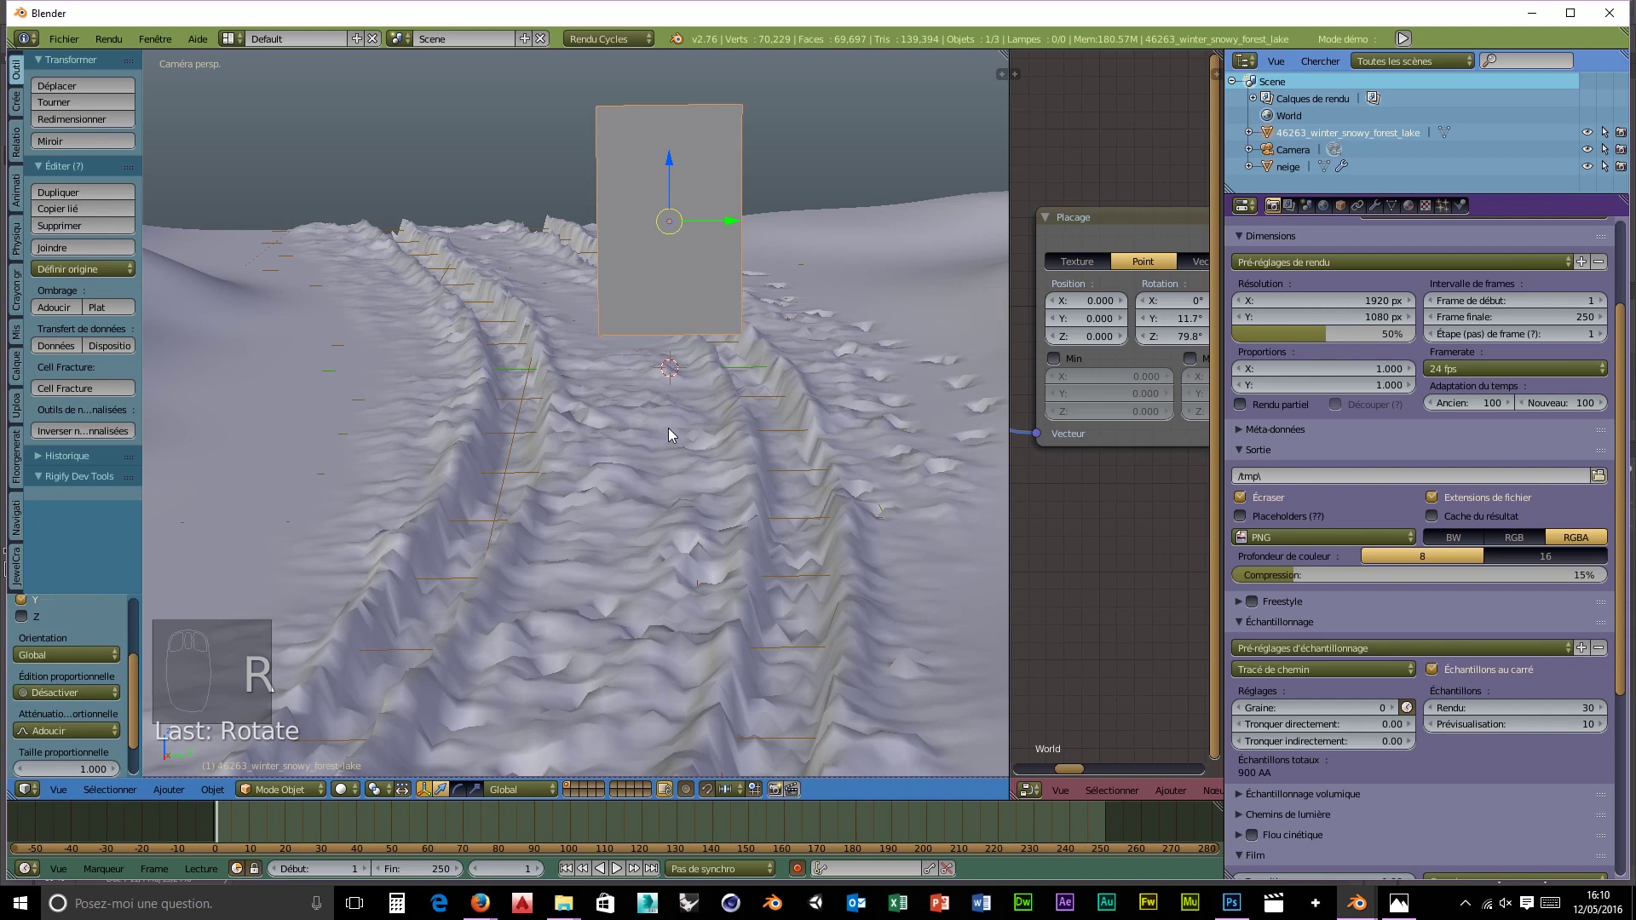
{"action": "key", "text": "r"}
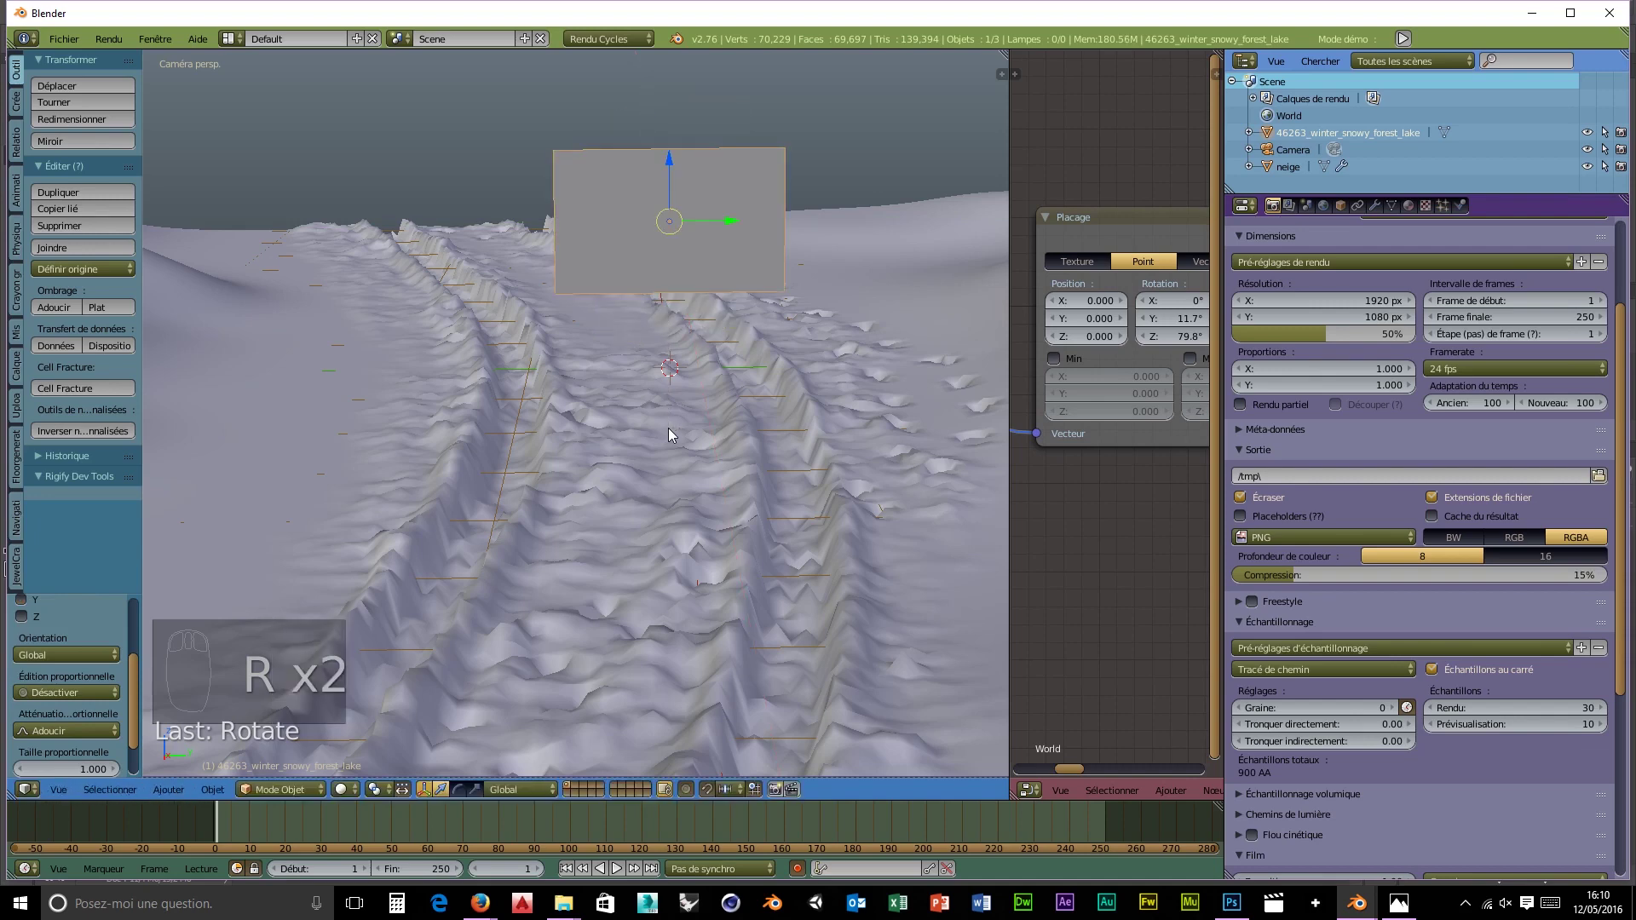
{"action": "key", "text": "shift+z"}
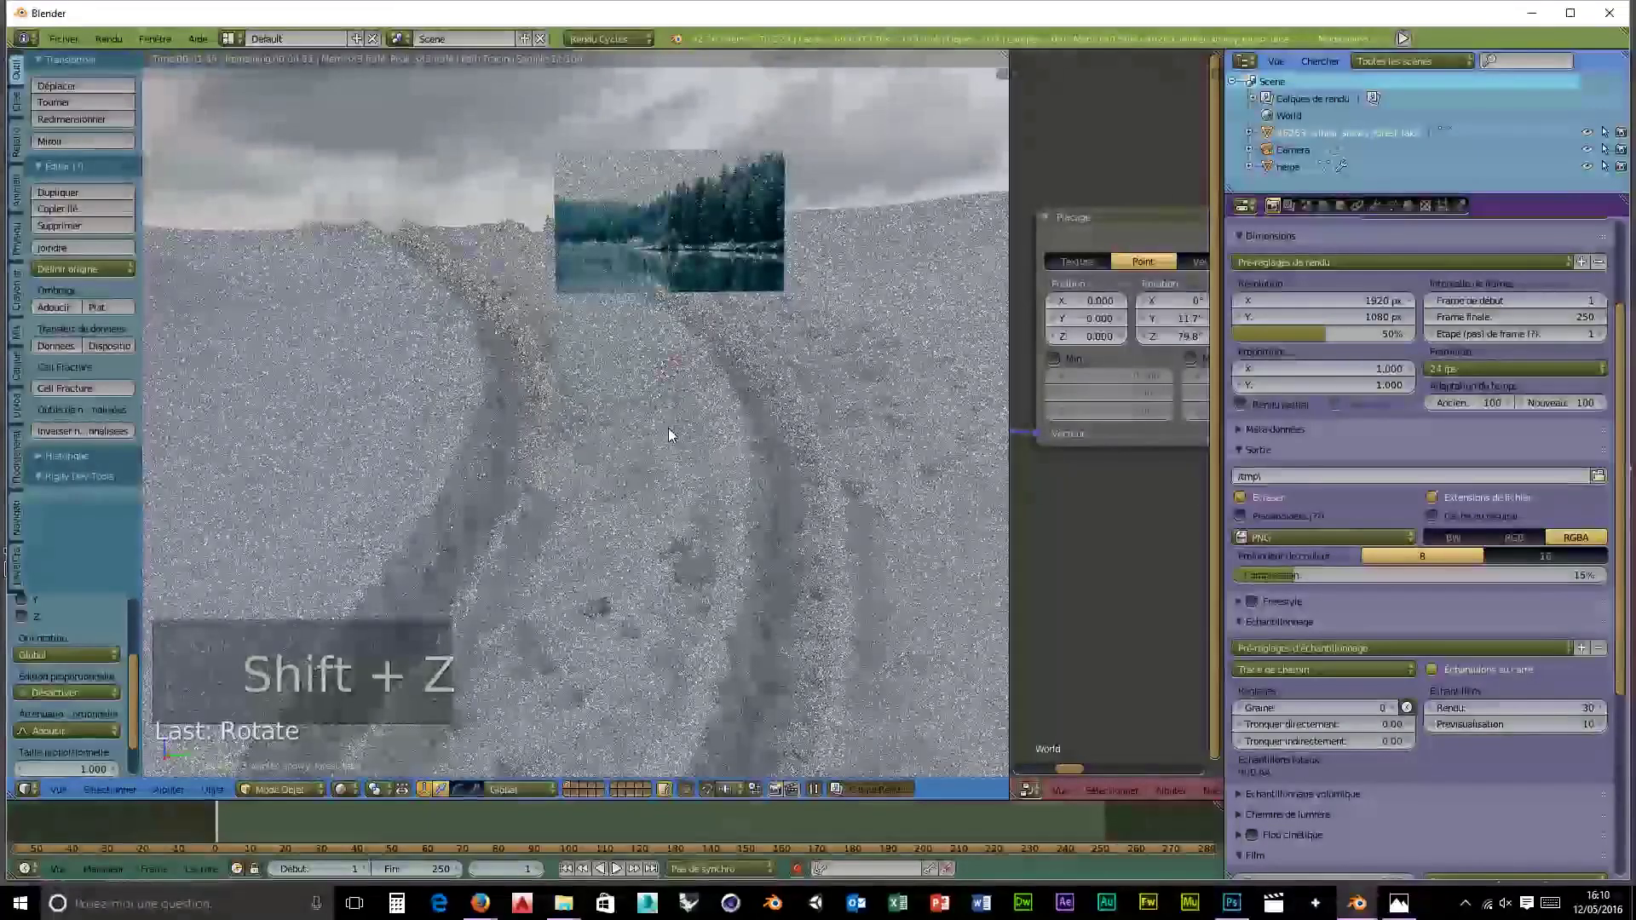
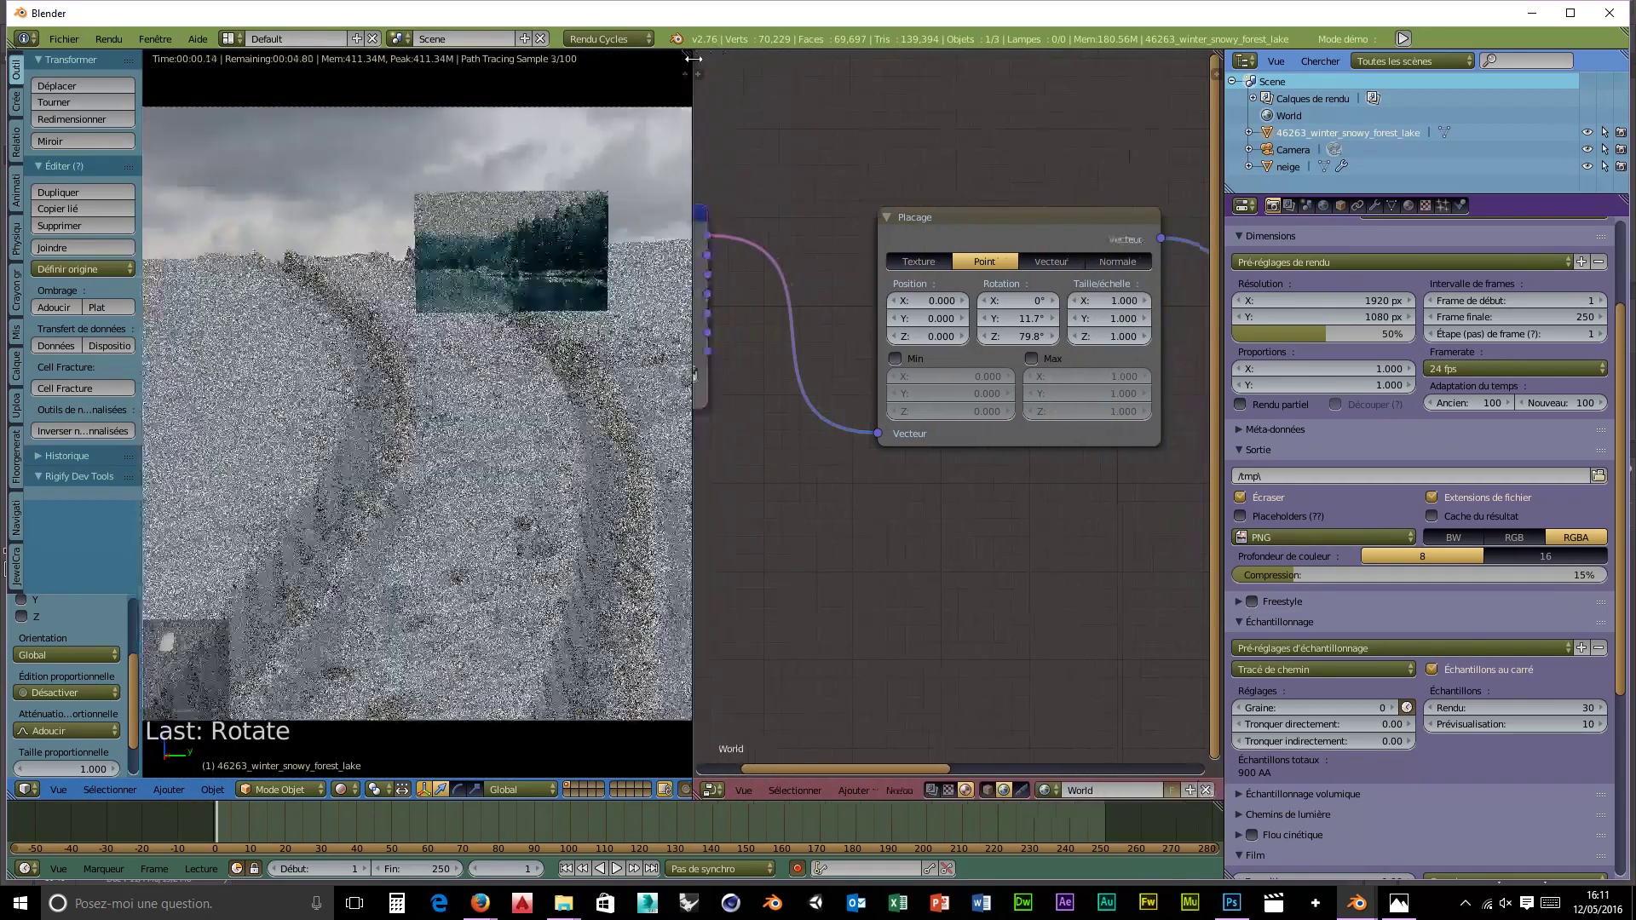
- Add a Transparent BSDF and Mix Shader between the Image Texture and Material Output
{"action": "left_click", "coordinate": [863, 668]}
{"action": "left_click_drag", "start_coordinate": [999, 804], "coordinate": [1106, 454]}
{"action": "left_click_drag", "start_coordinate": [969, 597], "coordinate": [1108, 459]}
{"action": "left_click_drag", "start_coordinate": [1108, 459], "coordinate": [957, 428]}
{"action": "left_click_drag", "start_coordinate": [957, 427], "coordinate": [958, 424]}
{"action": "left_click_drag", "start_coordinate": [932, 449], "coordinate": [957, 406]}
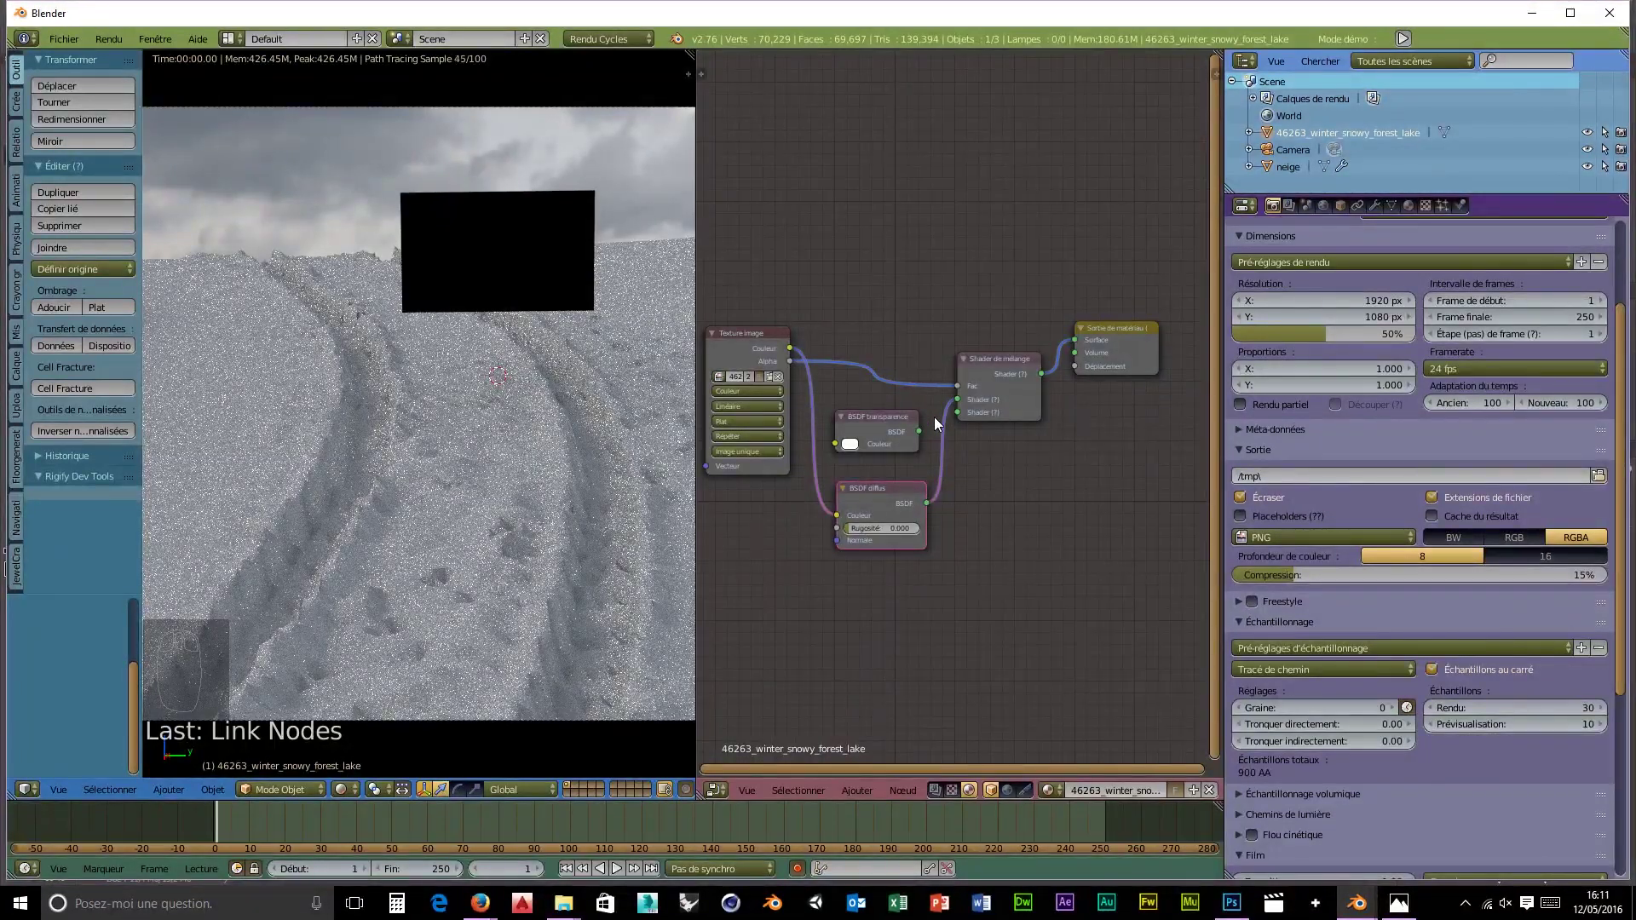
- Wire the image Alpha into the Mix Shader Fac and the colour and transparent shader into its inputs
{"action": "left_click_drag", "start_coordinate": [939, 427], "coordinate": [945, 390]}
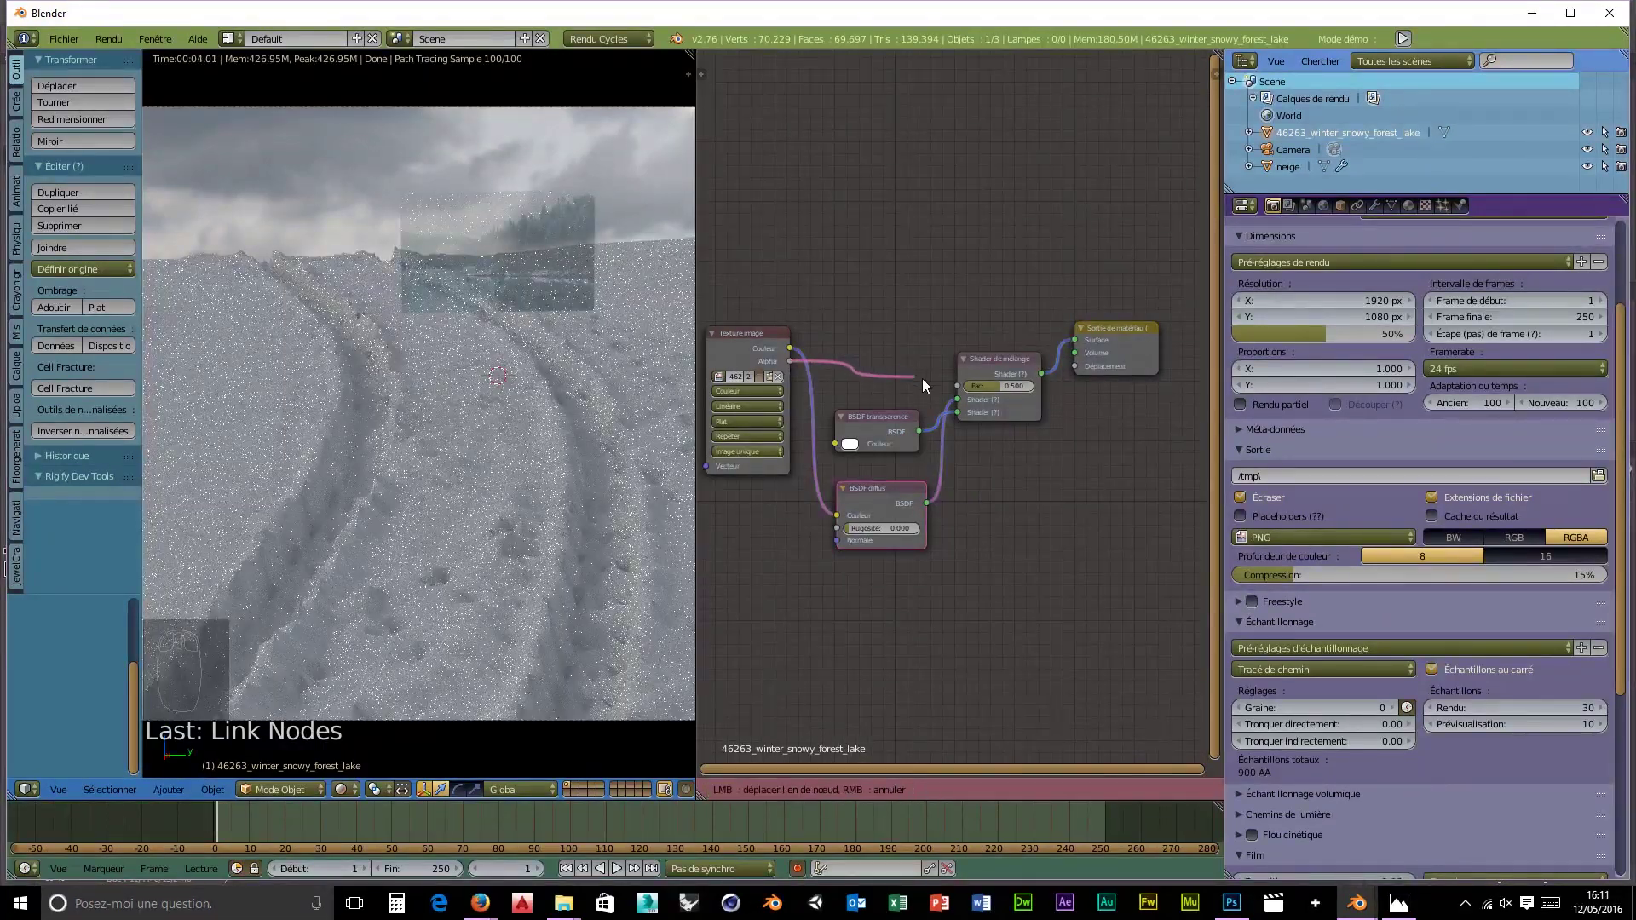
{"action": "left_click", "coordinate": [959, 391]}
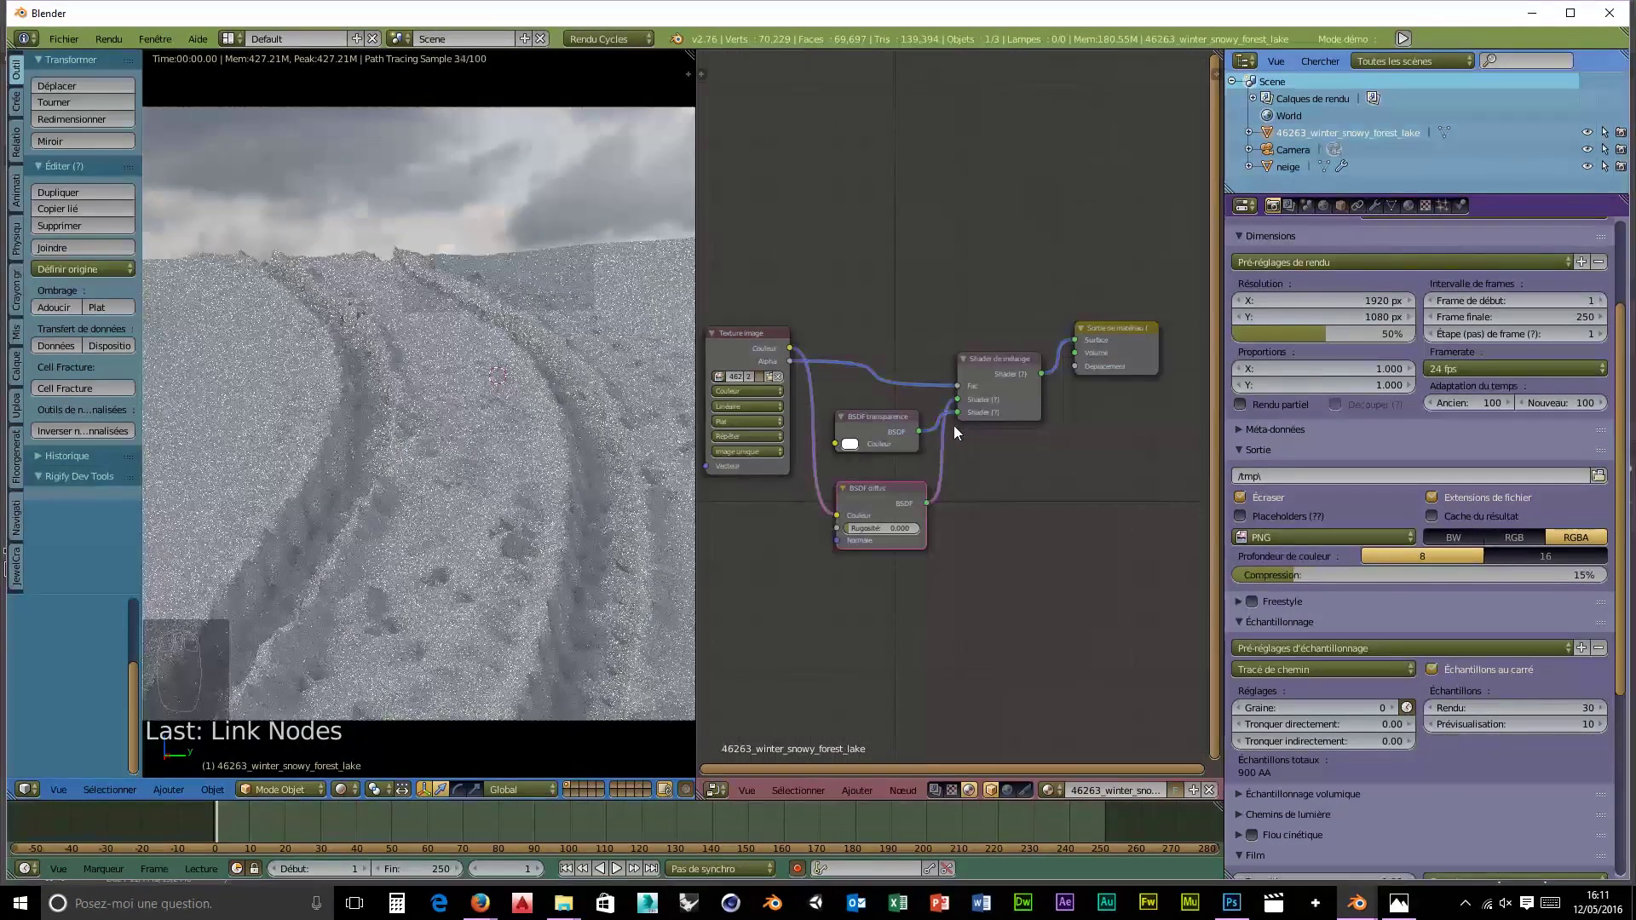
{"action": "left_click_drag", "start_coordinate": [959, 414], "coordinate": [928, 428]}
{"action": "left_click_drag", "start_coordinate": [933, 421], "coordinate": [444, 262]}
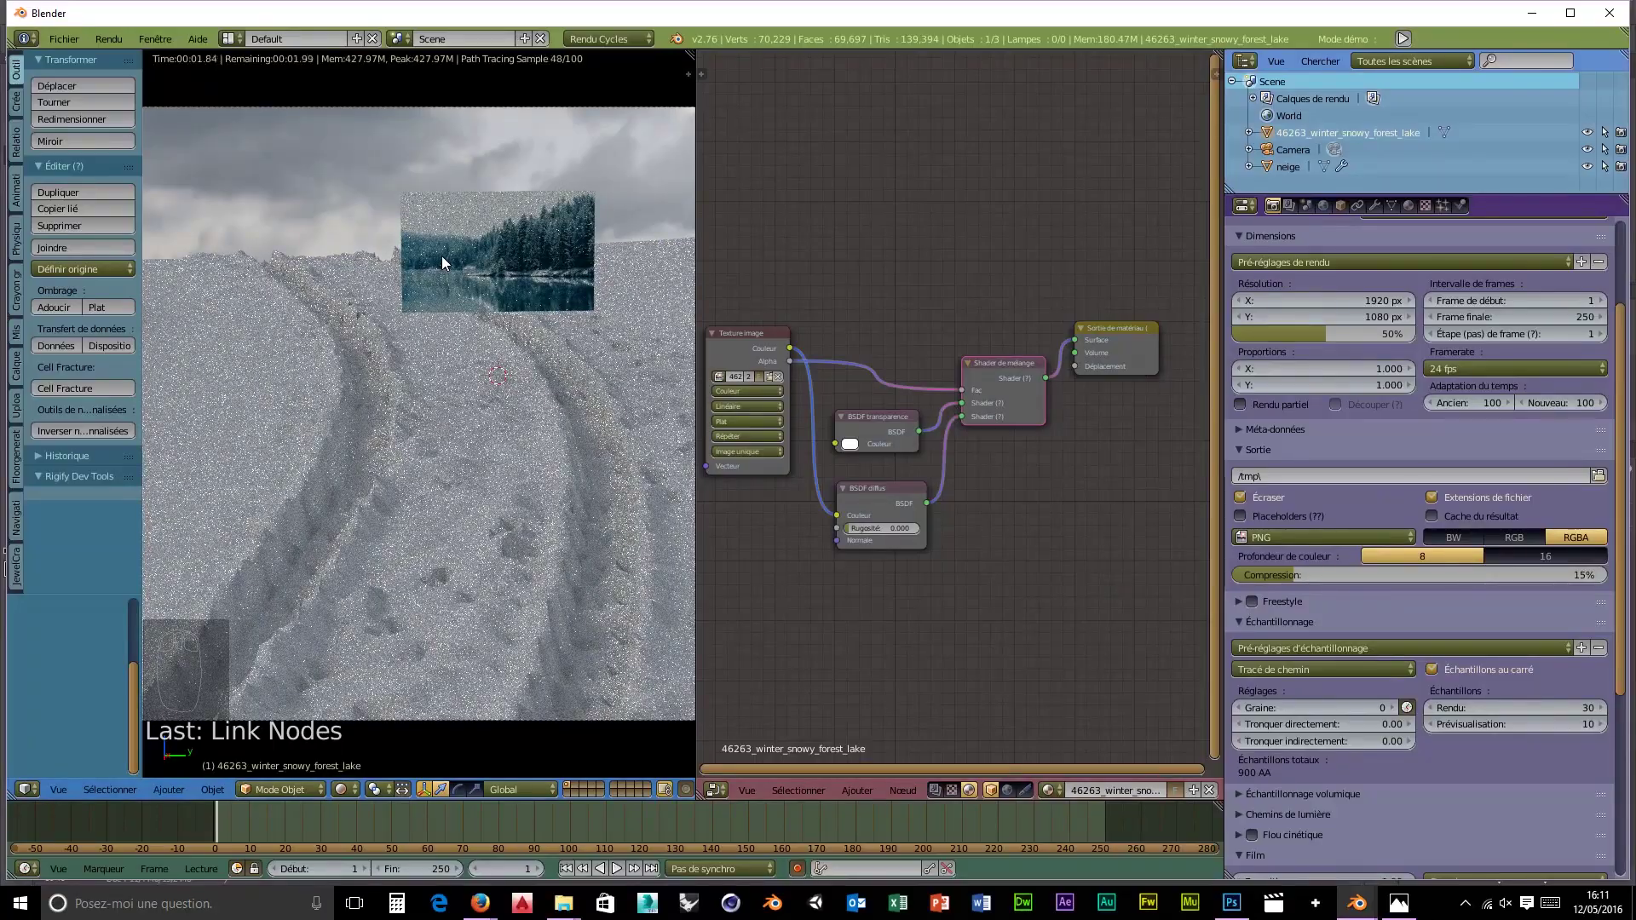
- Raise the forest plane higher above the snowy horizon
{"action": "key", "text": "g"}
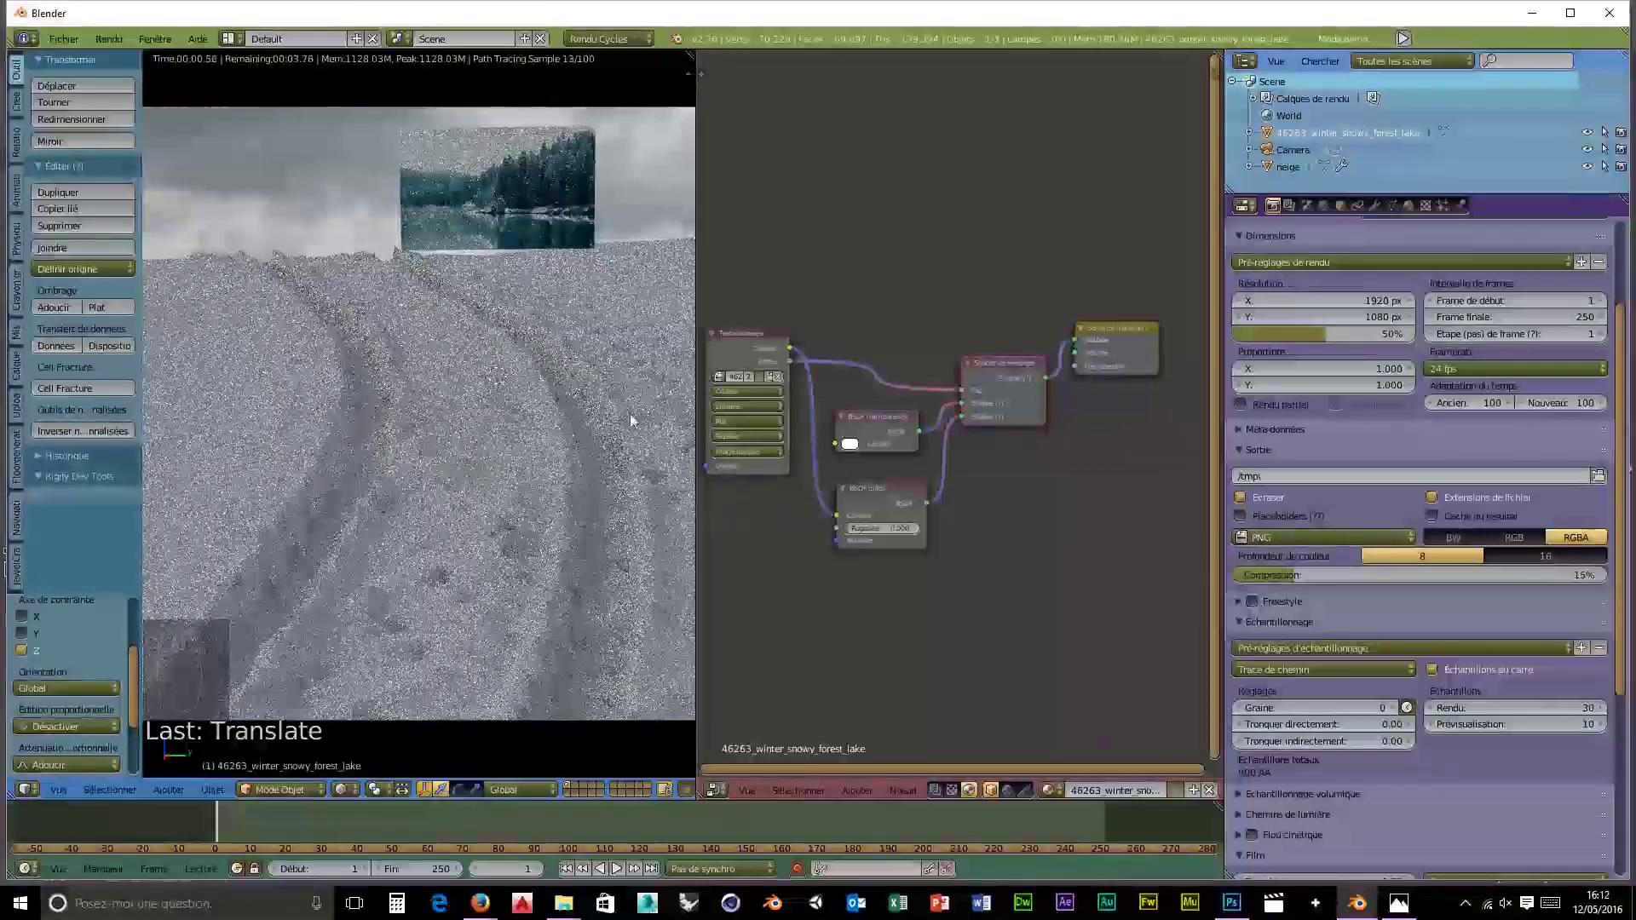
{"action": "left_click_drag", "start_coordinate": [855, 448], "coordinate": [856, 448]}
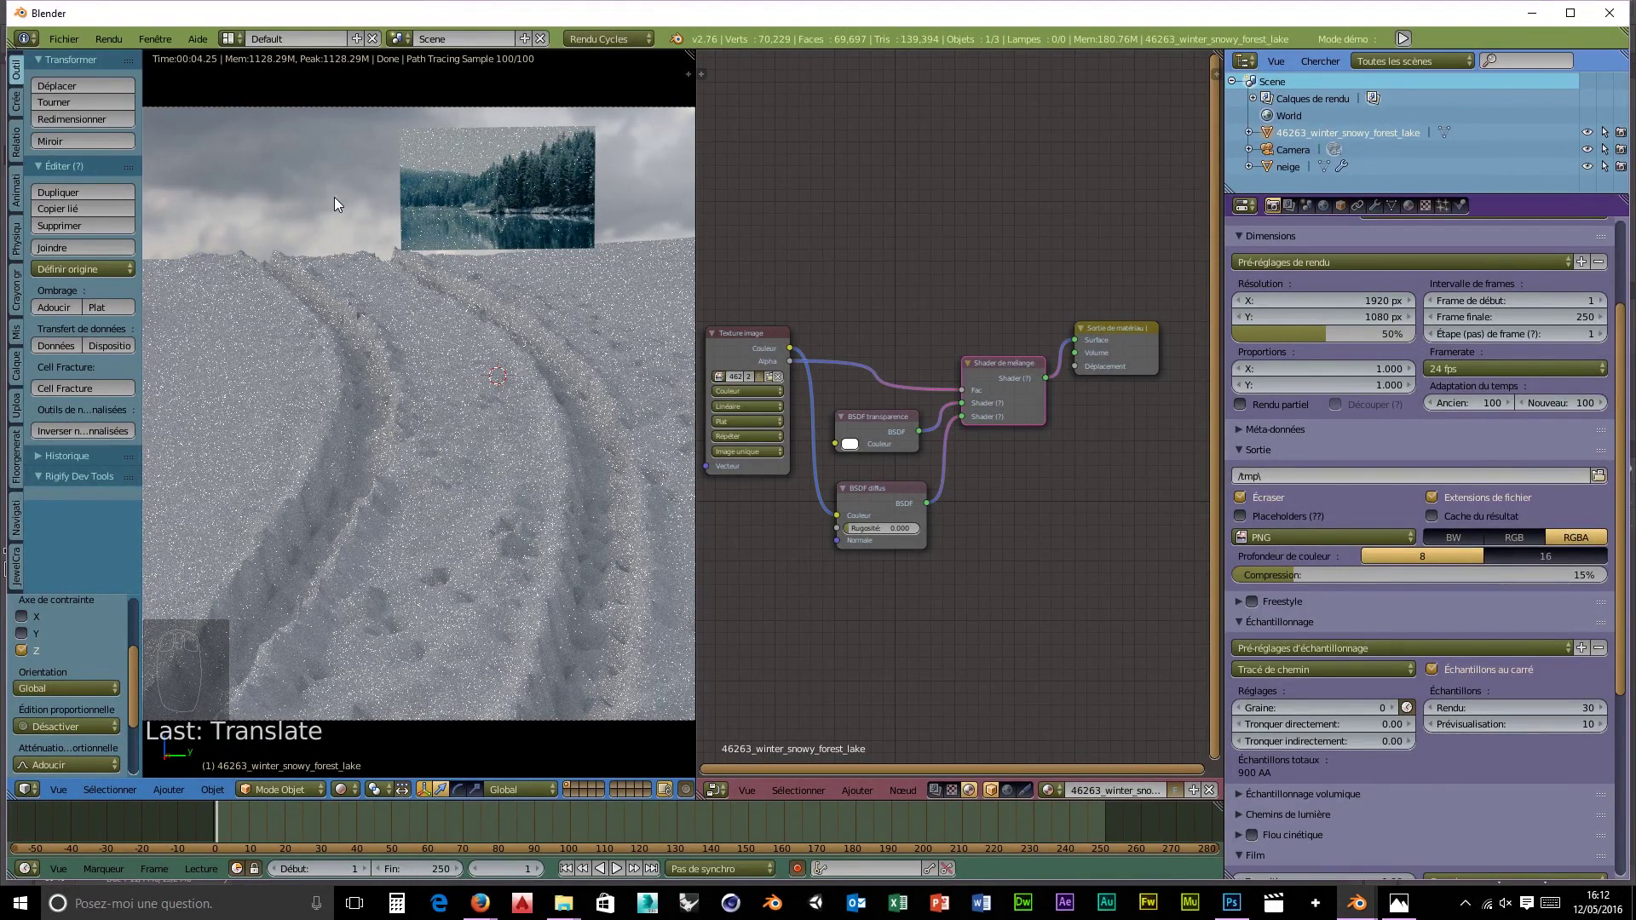
- Delete the forest plane and bring up the import formats to re-import it with emission
{"action": "key", "text": "x"}
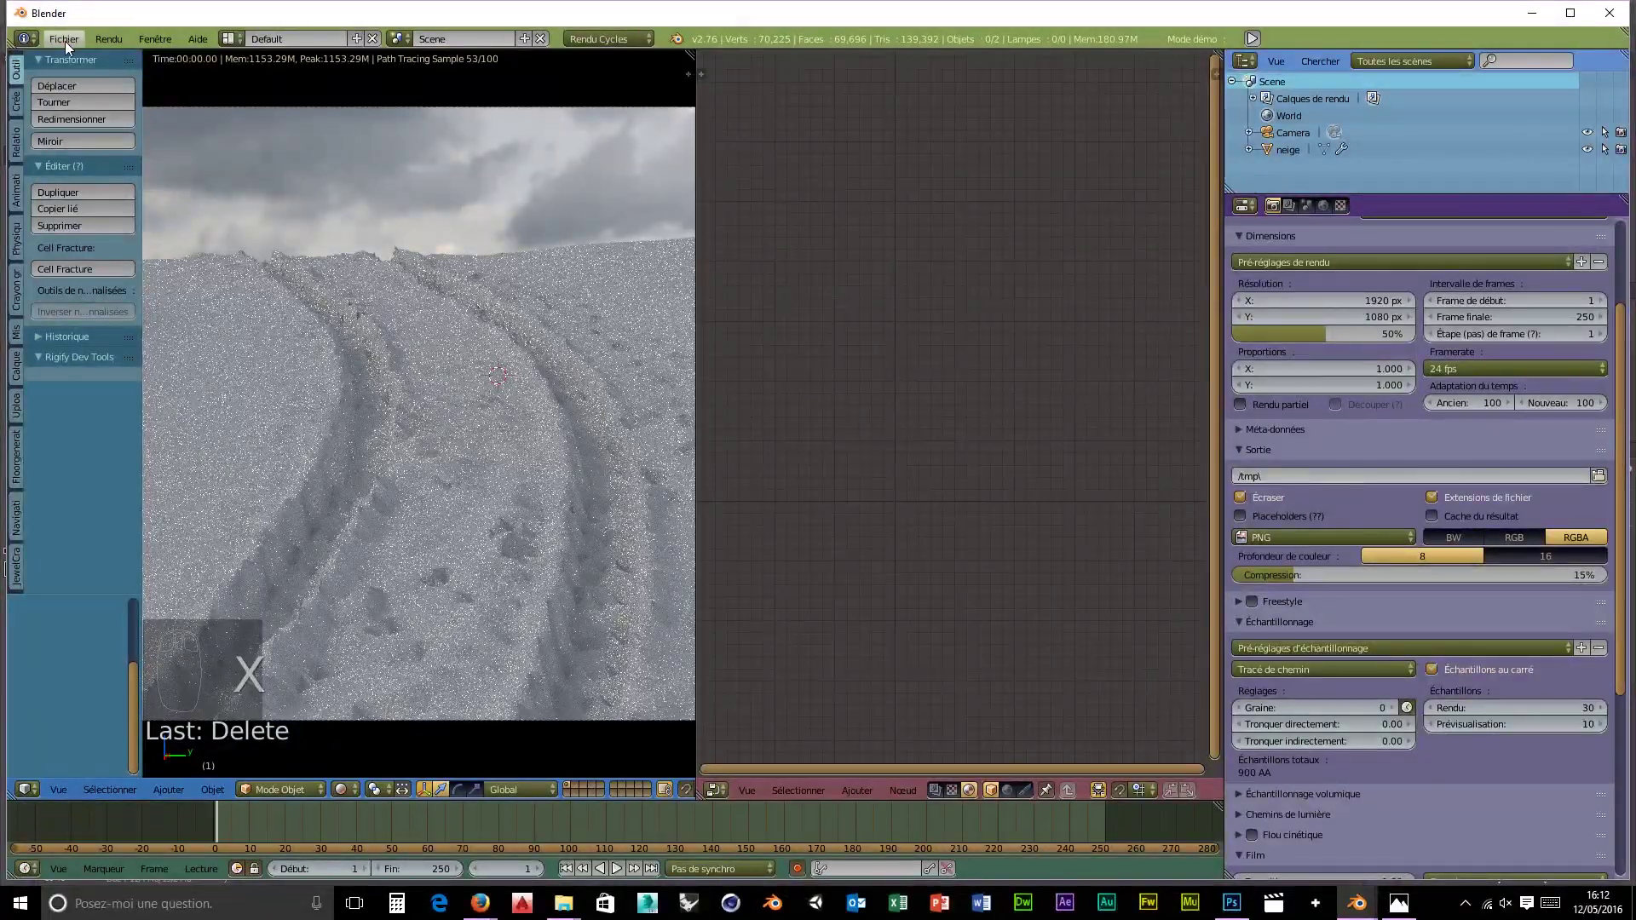
{"action": "left_click_drag", "start_coordinate": [69, 47], "coordinate": [125, 401]}
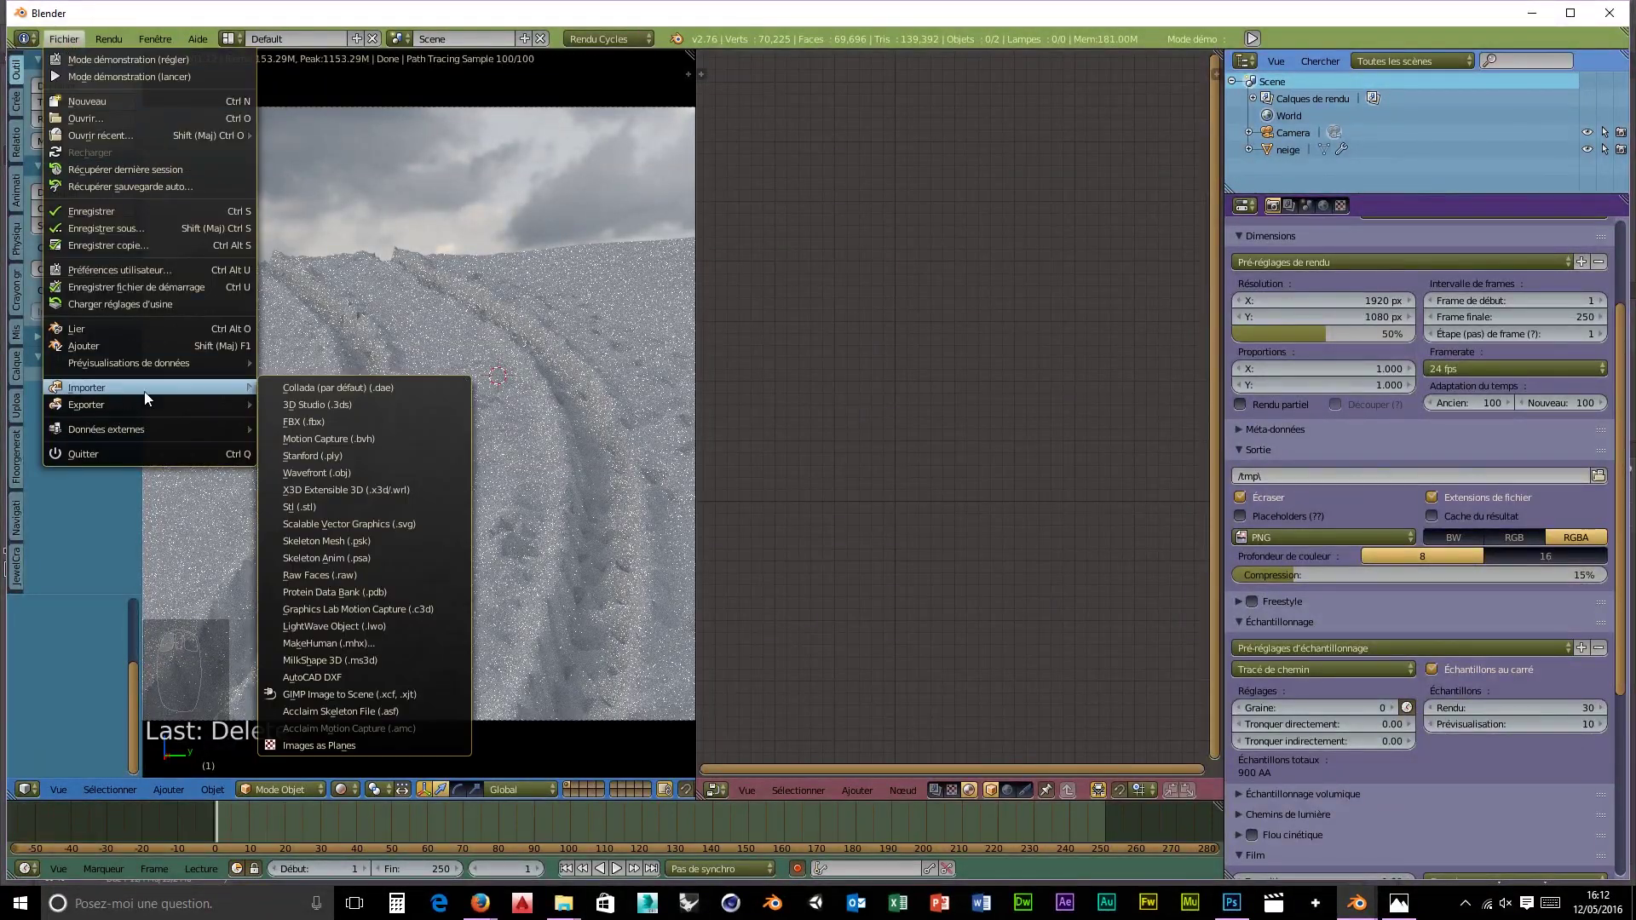
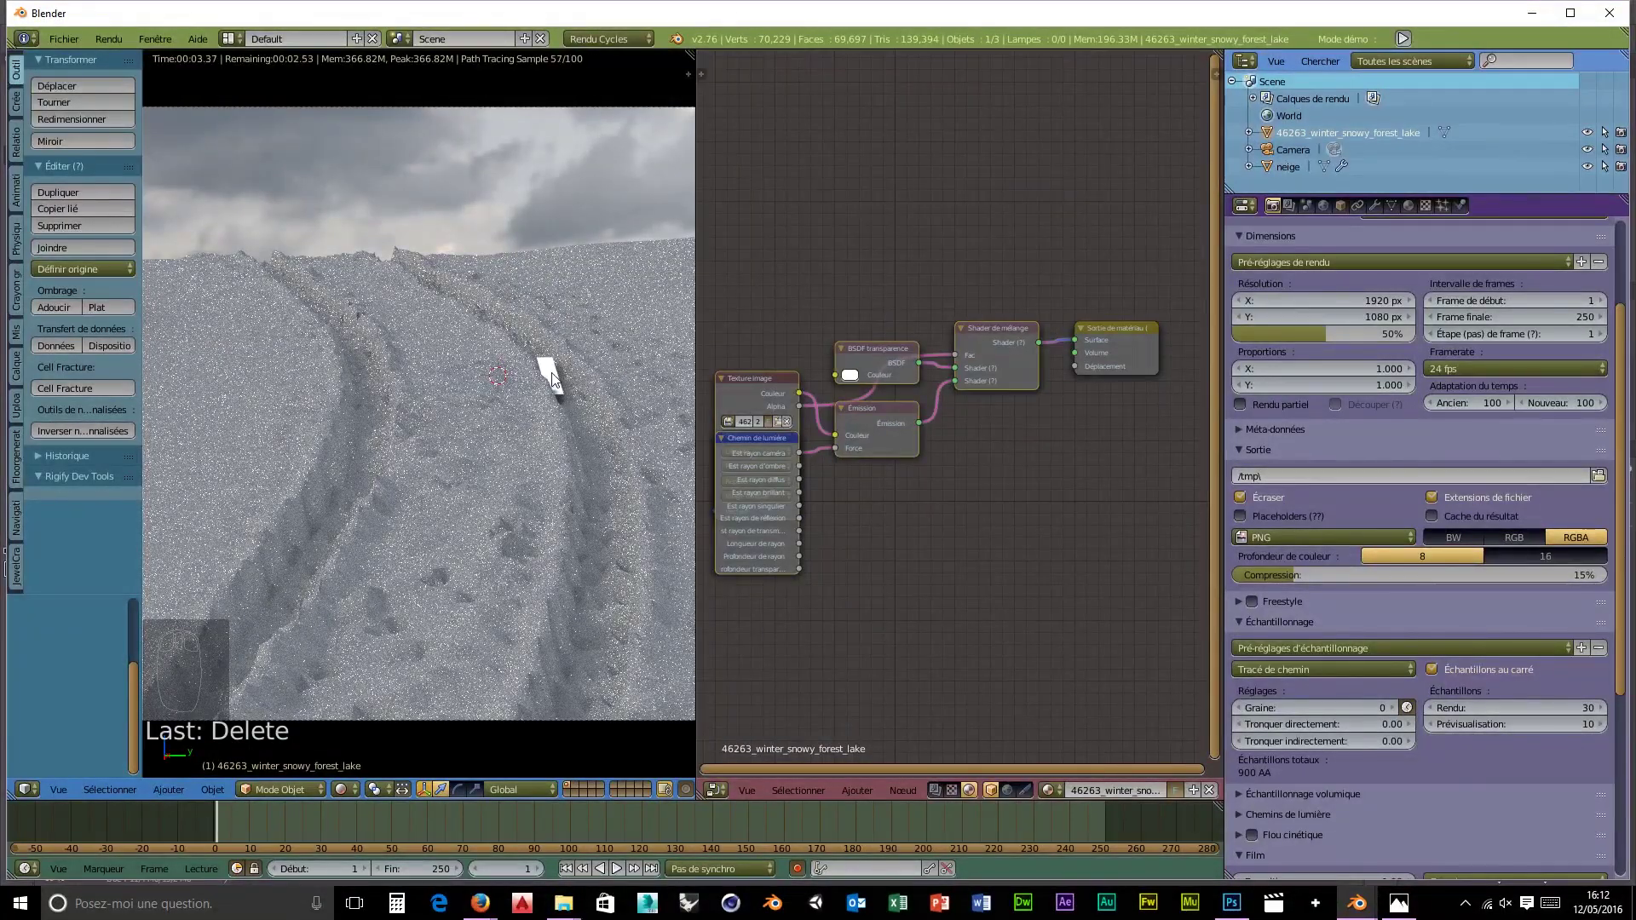
- Move the re-imported plane to the horizon and rotate it upright, right way up, in landscape orientation
{"action": "key", "text": "g"}
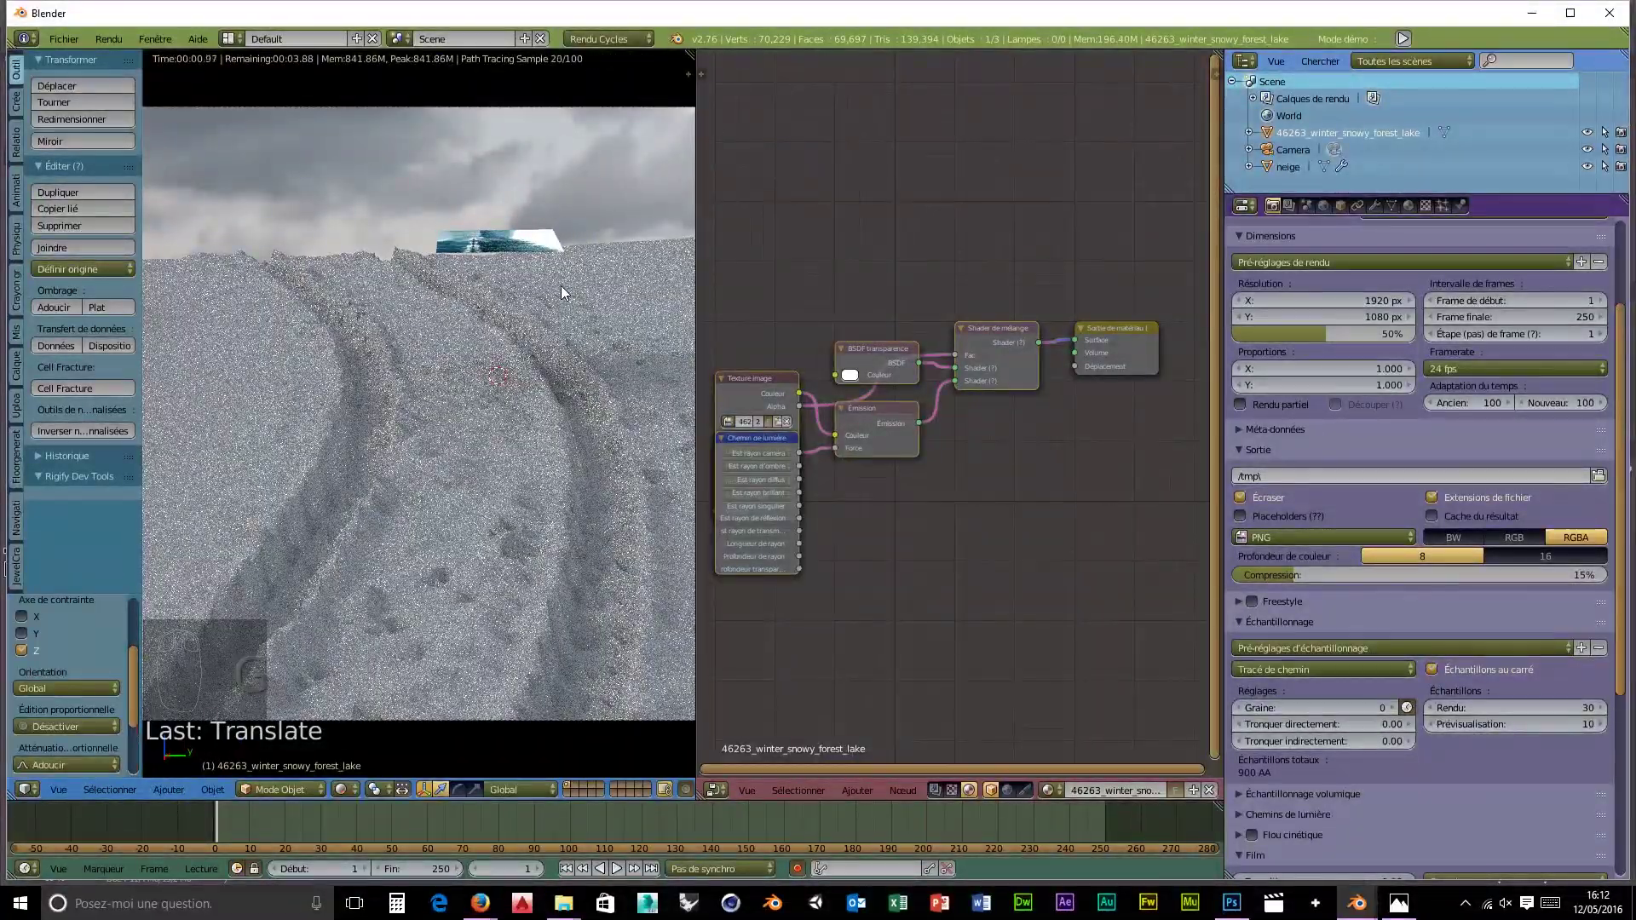
{"action": "key", "text": "r"}
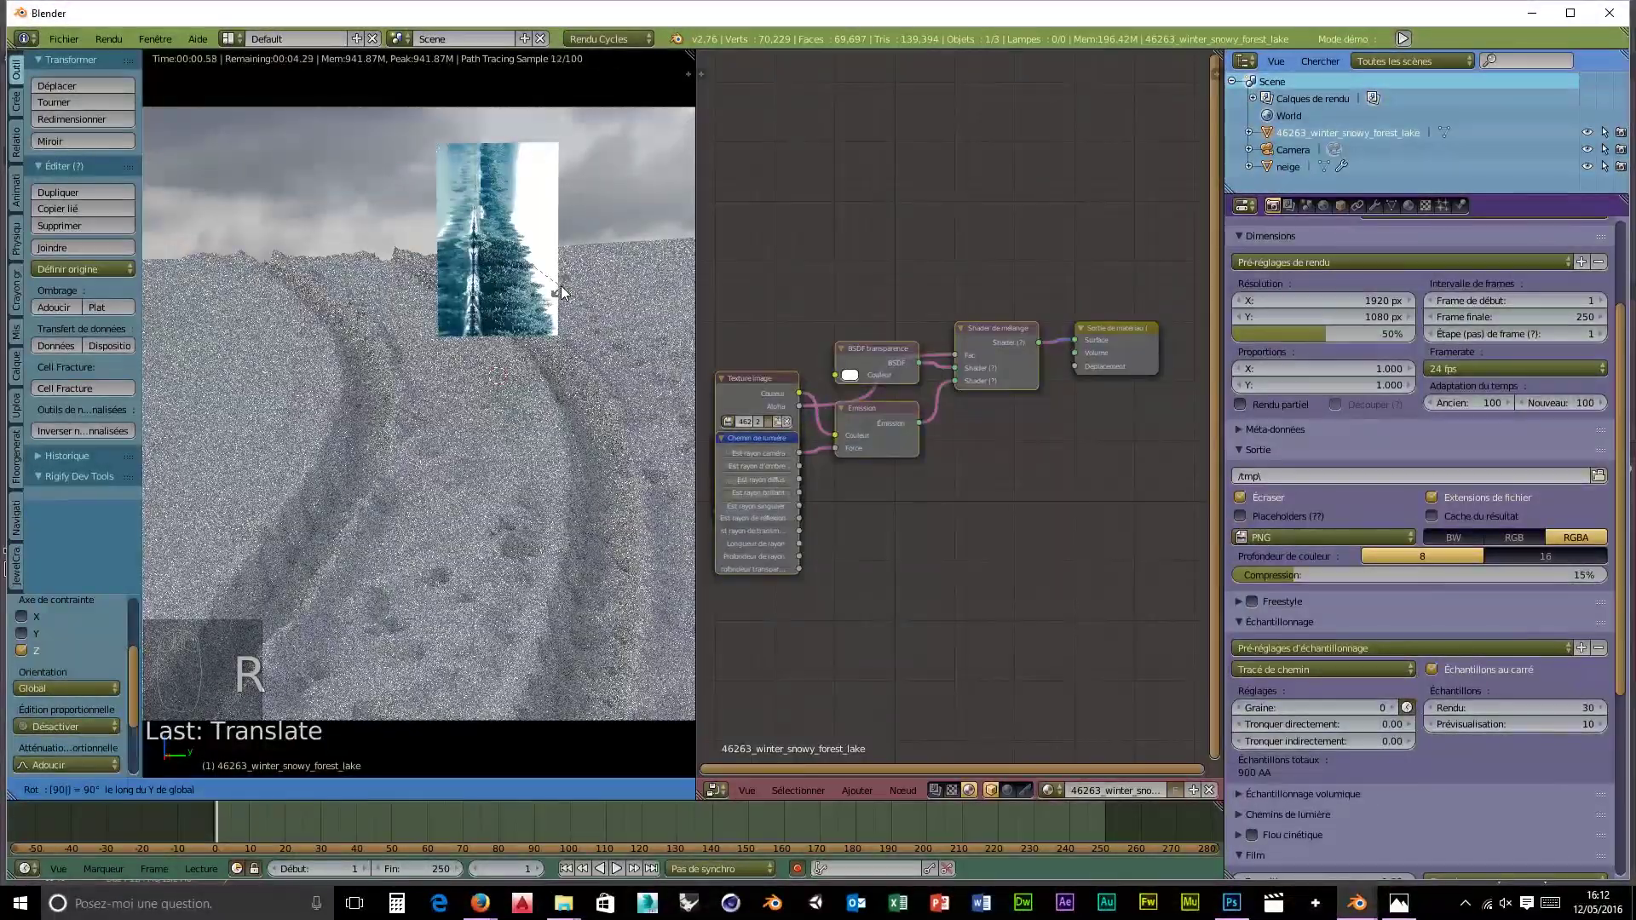
{"action": "key", "text": "r"}
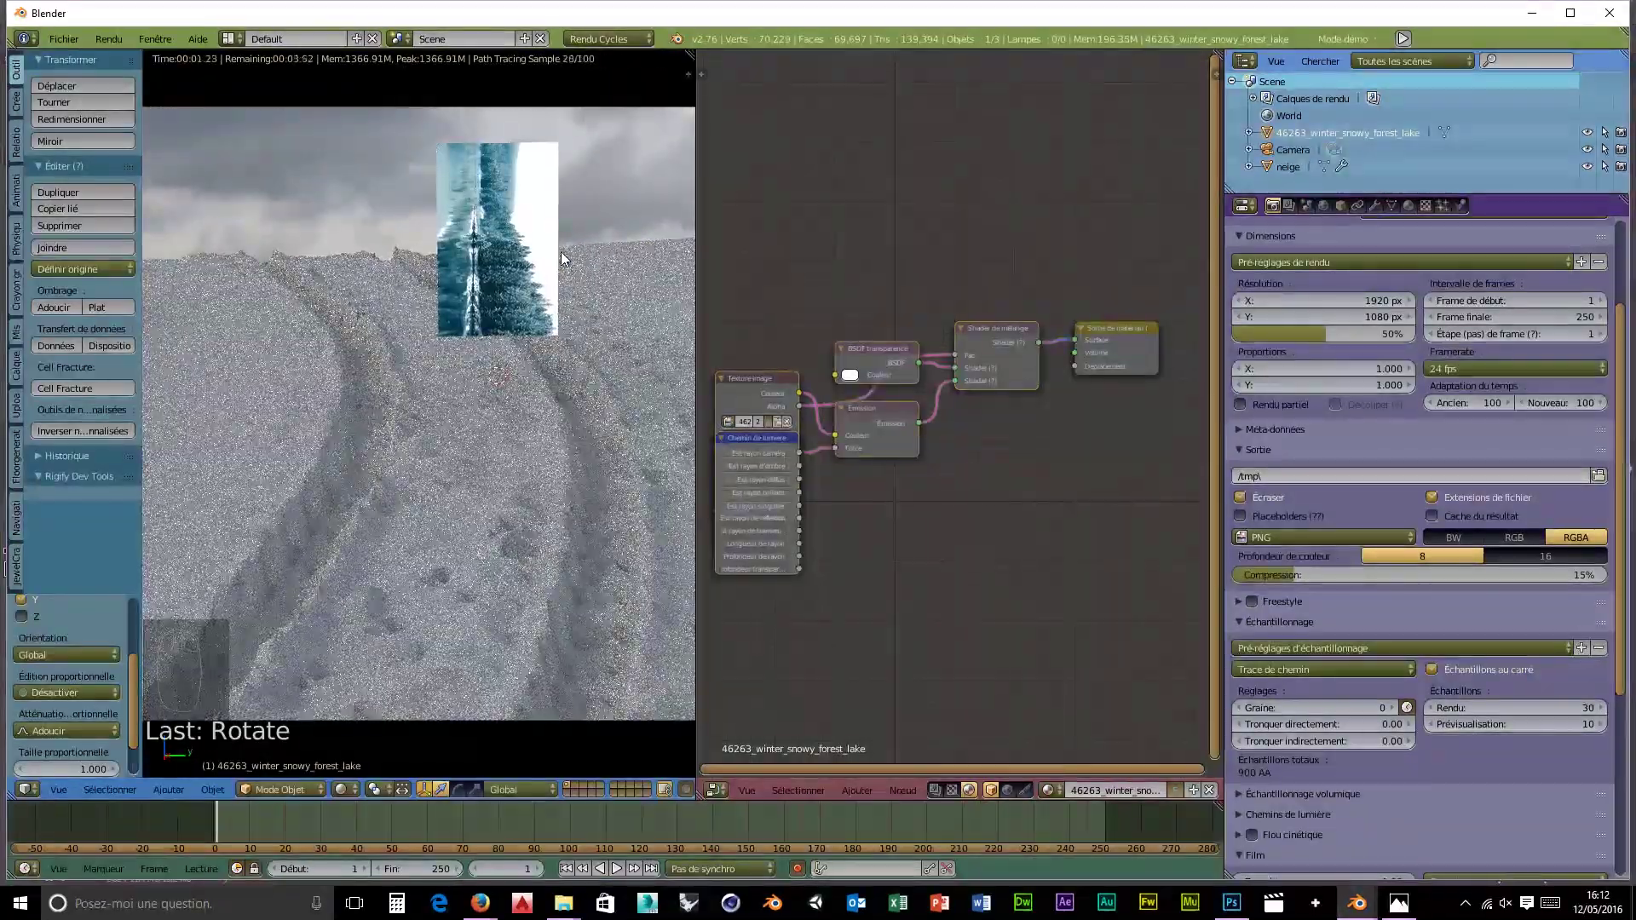
{"action": "key", "text": "r"}
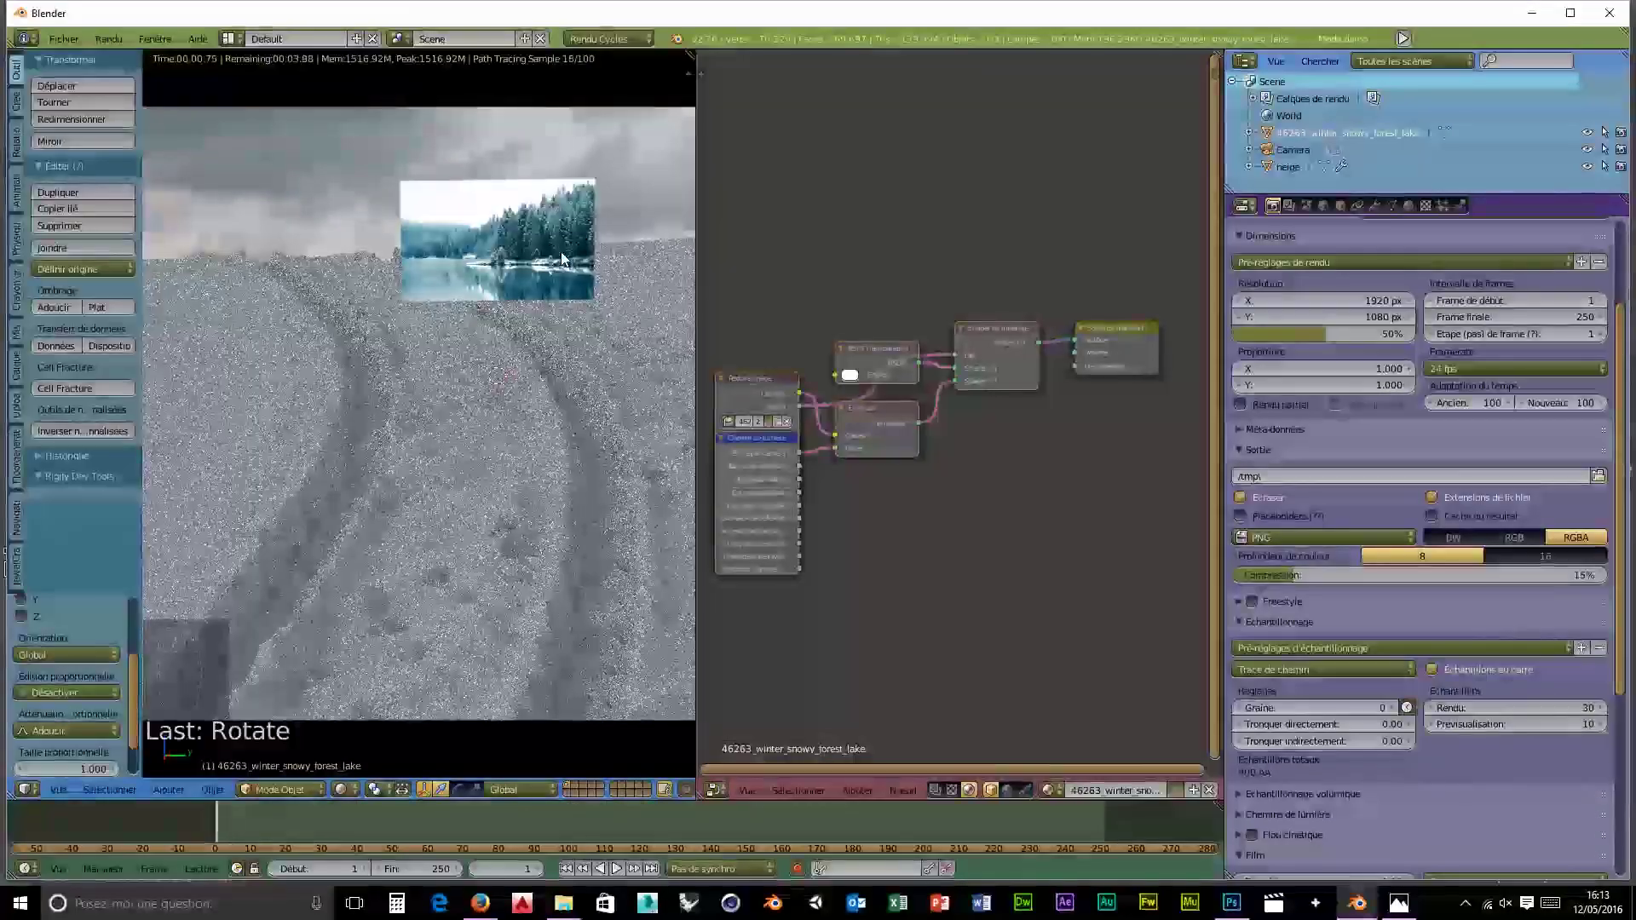
{"action": "left_click_drag", "start_coordinate": [766, 460], "coordinate": [908, 511]}
- Replace the Emission node with a new shader fed by the Image Texture colour and plug it into the Mix Shader
{"action": "key", "text": "Delete"}
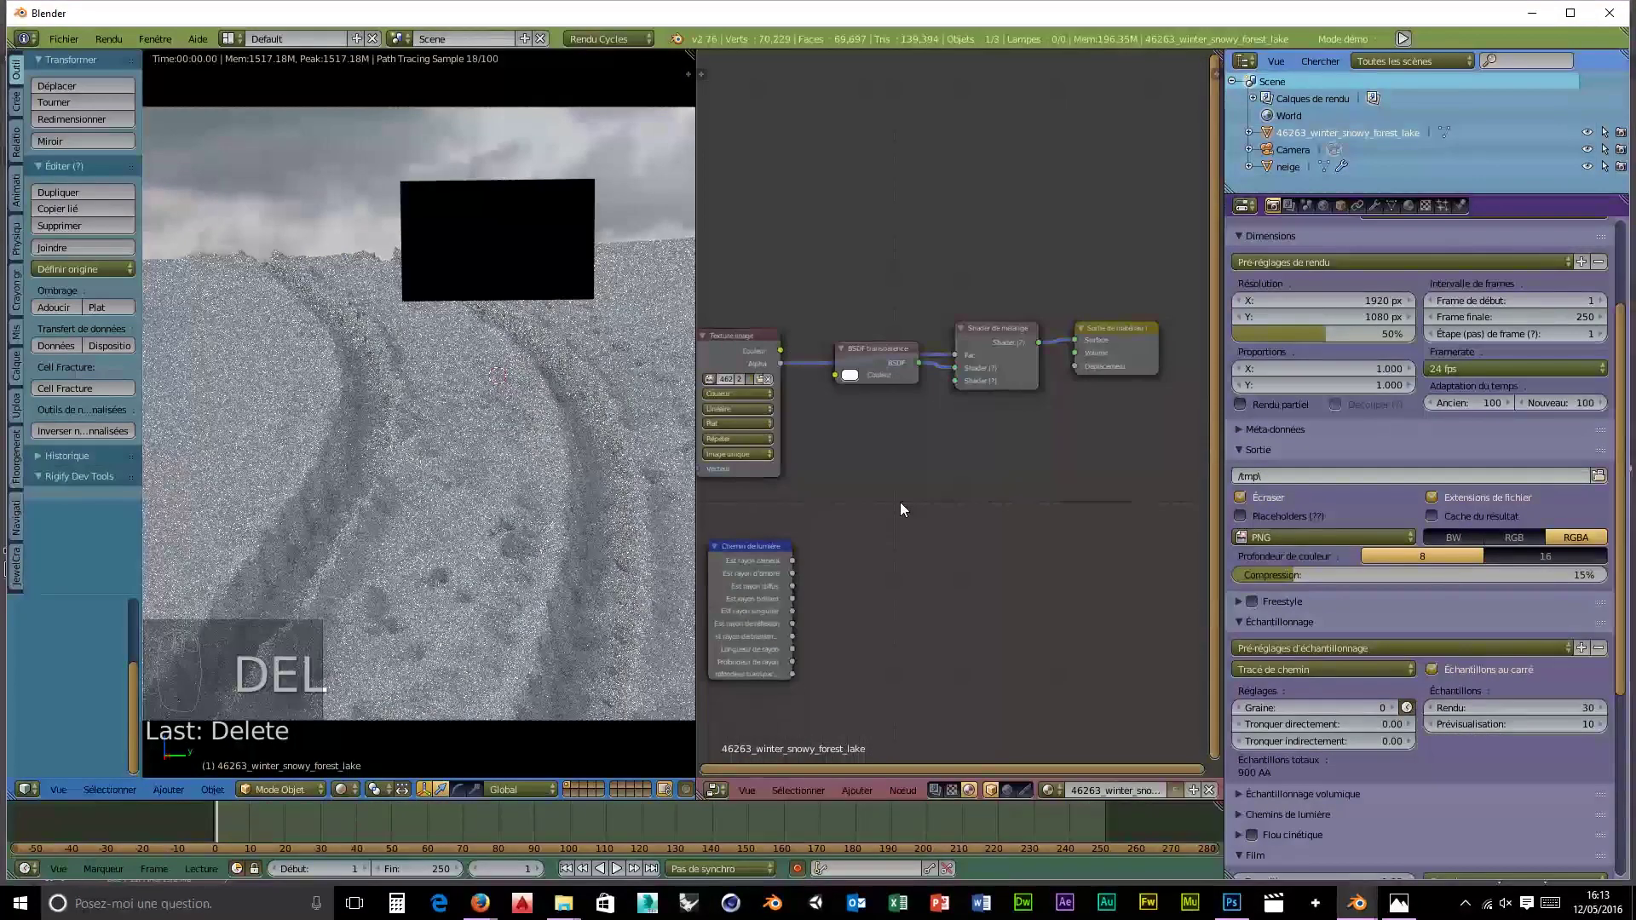
{"action": "key", "text": "shift+a"}
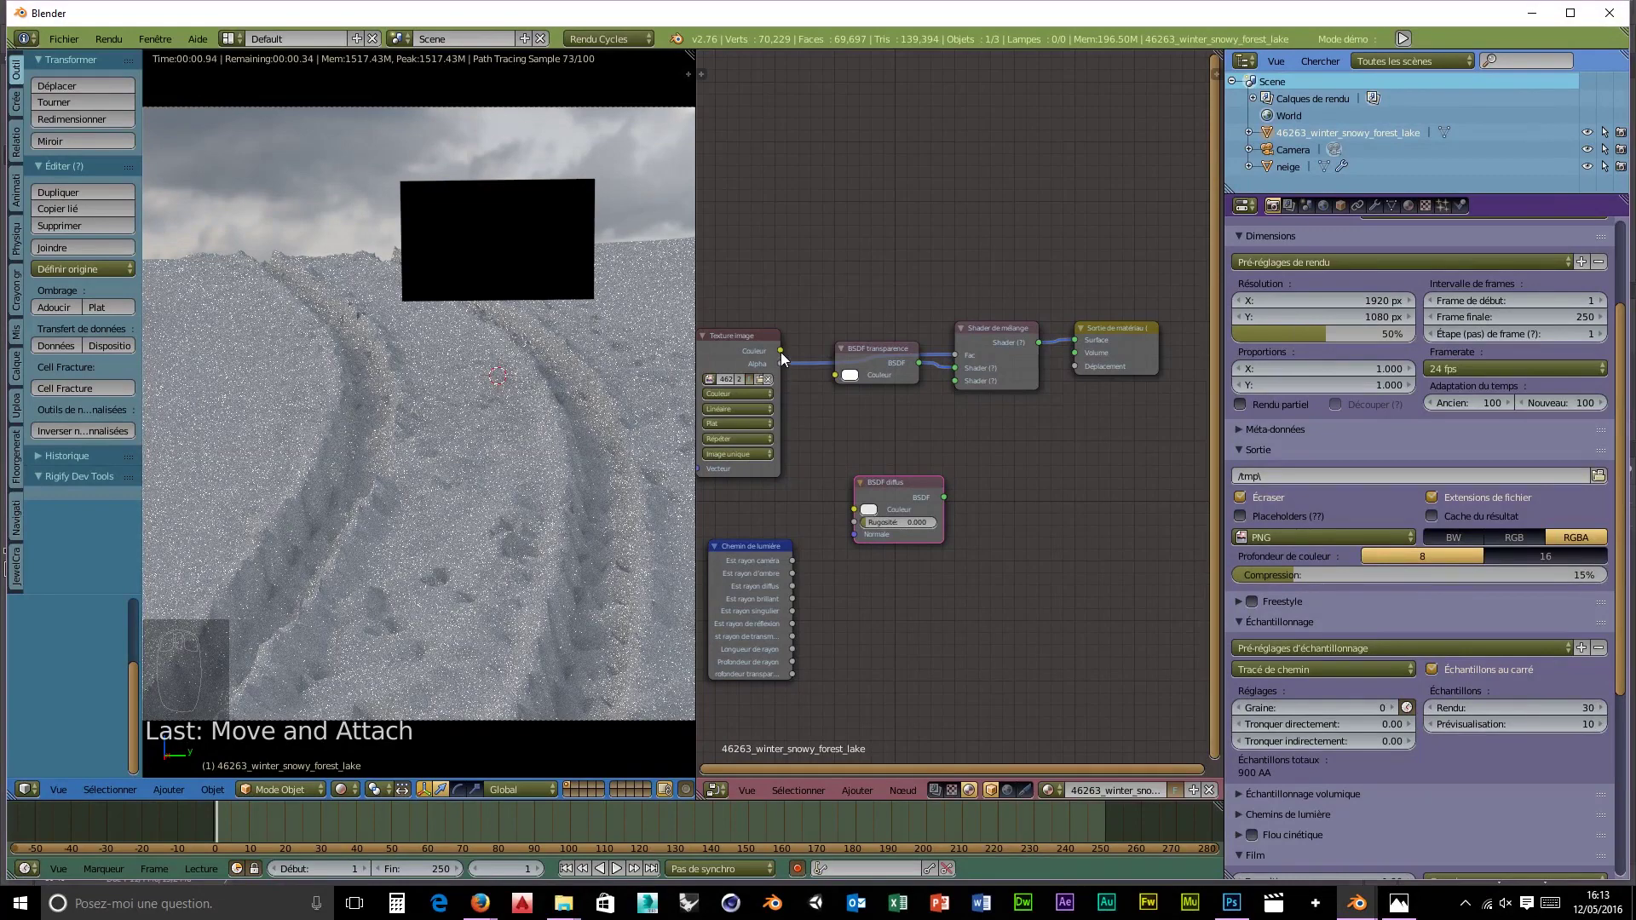
{"action": "left_click_drag", "start_coordinate": [797, 375], "coordinate": [795, 578]}
{"action": "left_click_drag", "start_coordinate": [799, 563], "coordinate": [971, 453]}
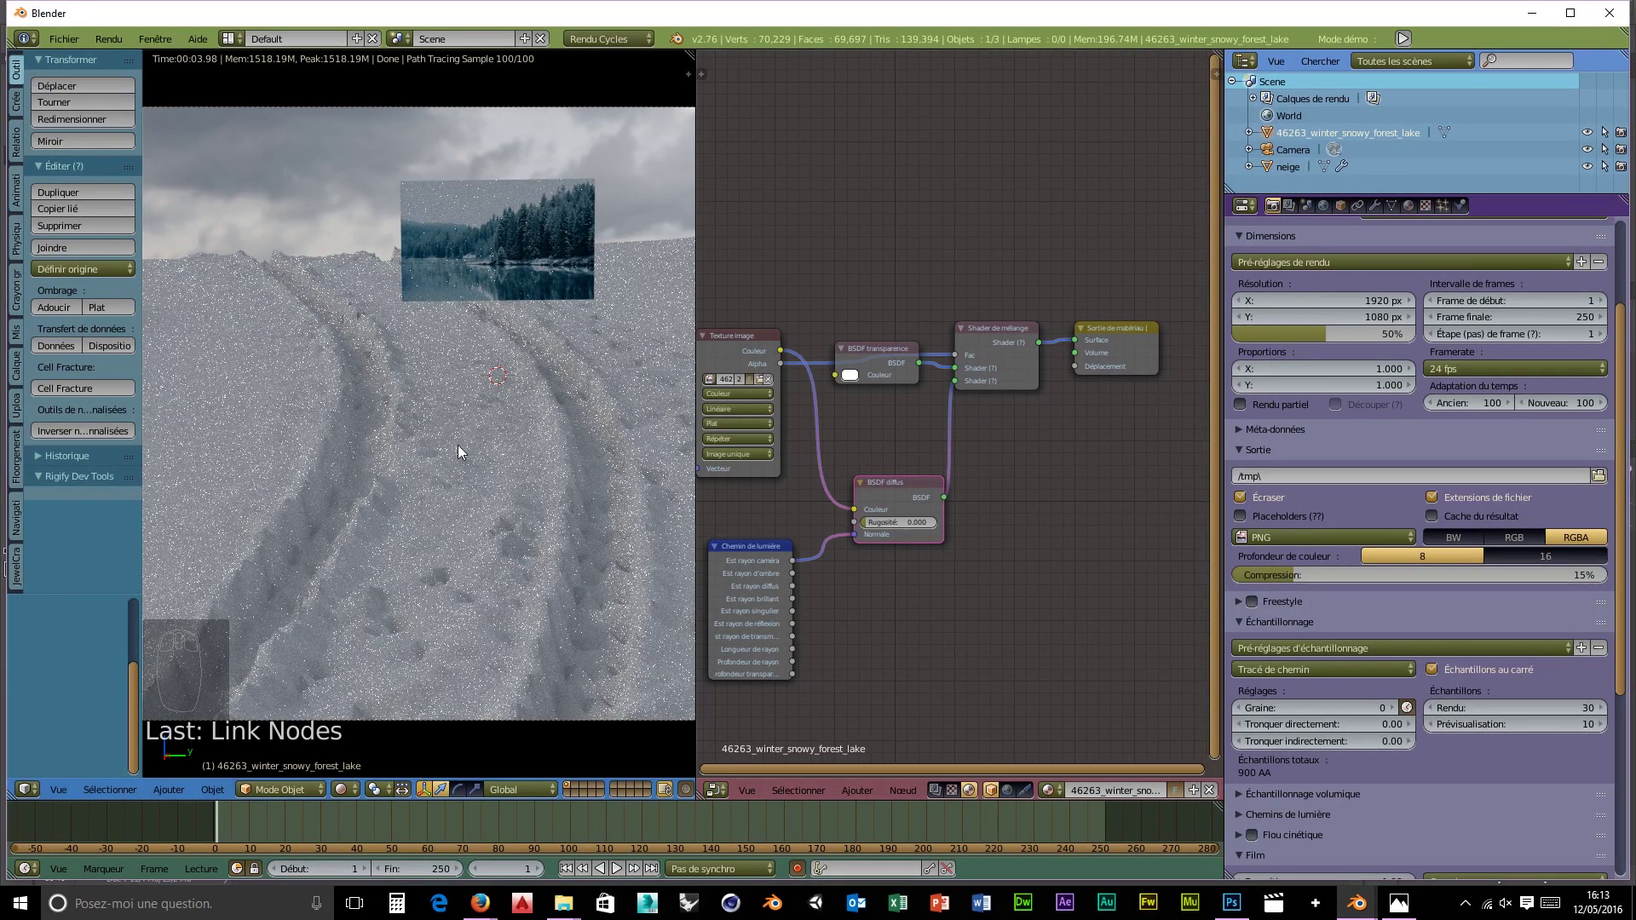
- Delete the forest image plane and start re-importing the winter forest picture as a plane
{"action": "key", "text": "x"}
{"action": "key", "text": "x"}
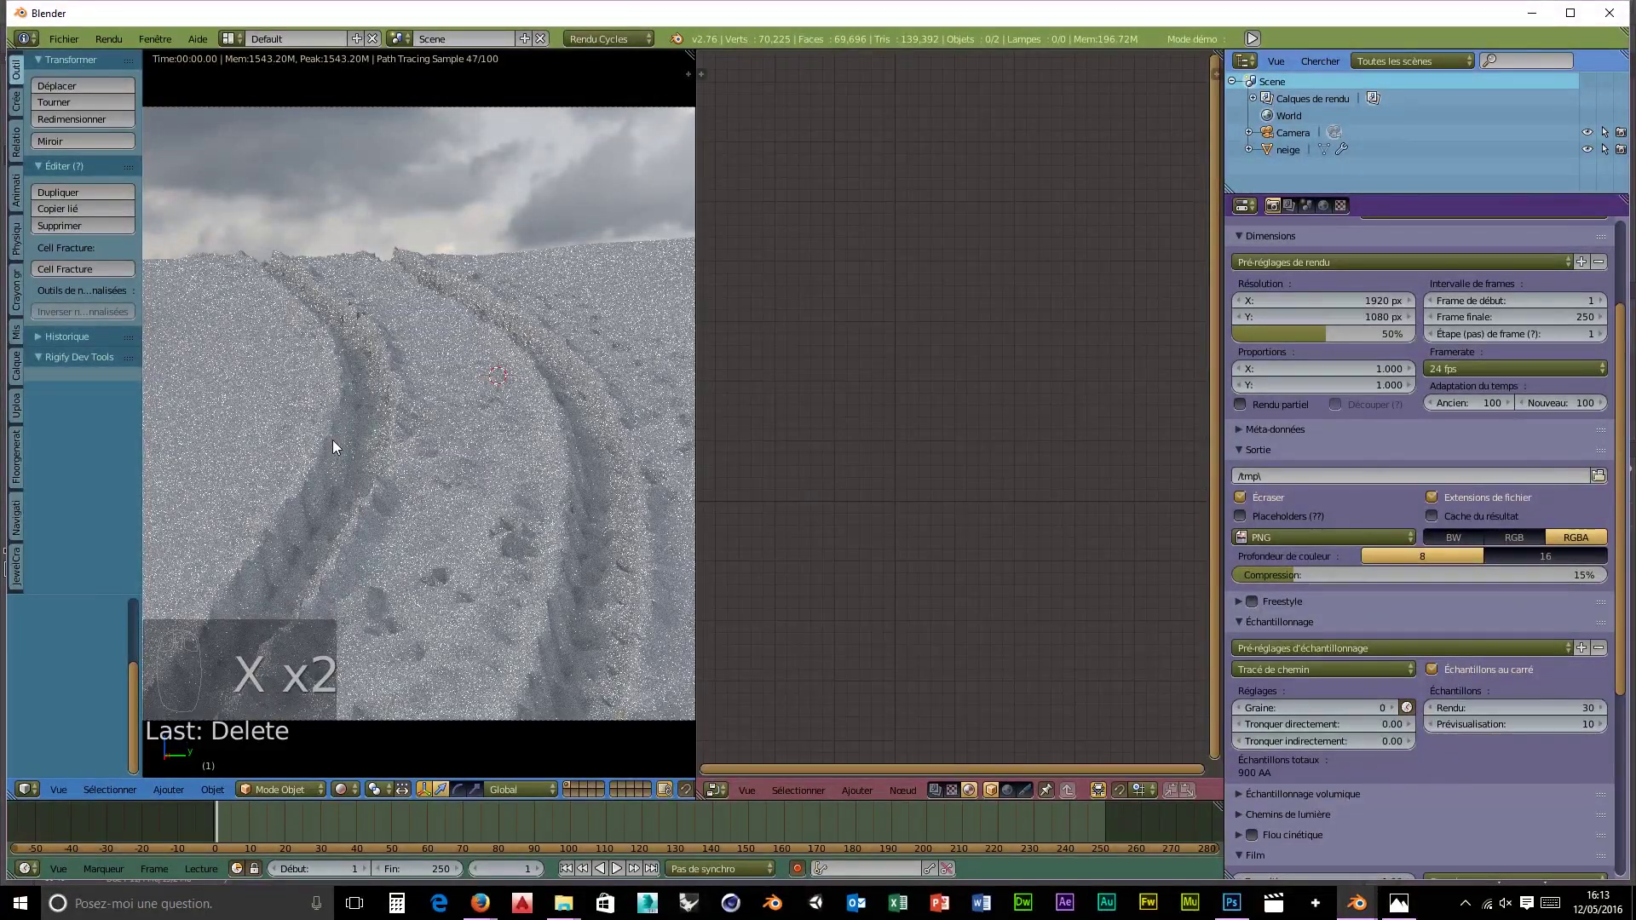
{"action": "left_click_drag", "start_coordinate": [79, 47], "coordinate": [91, 399]}
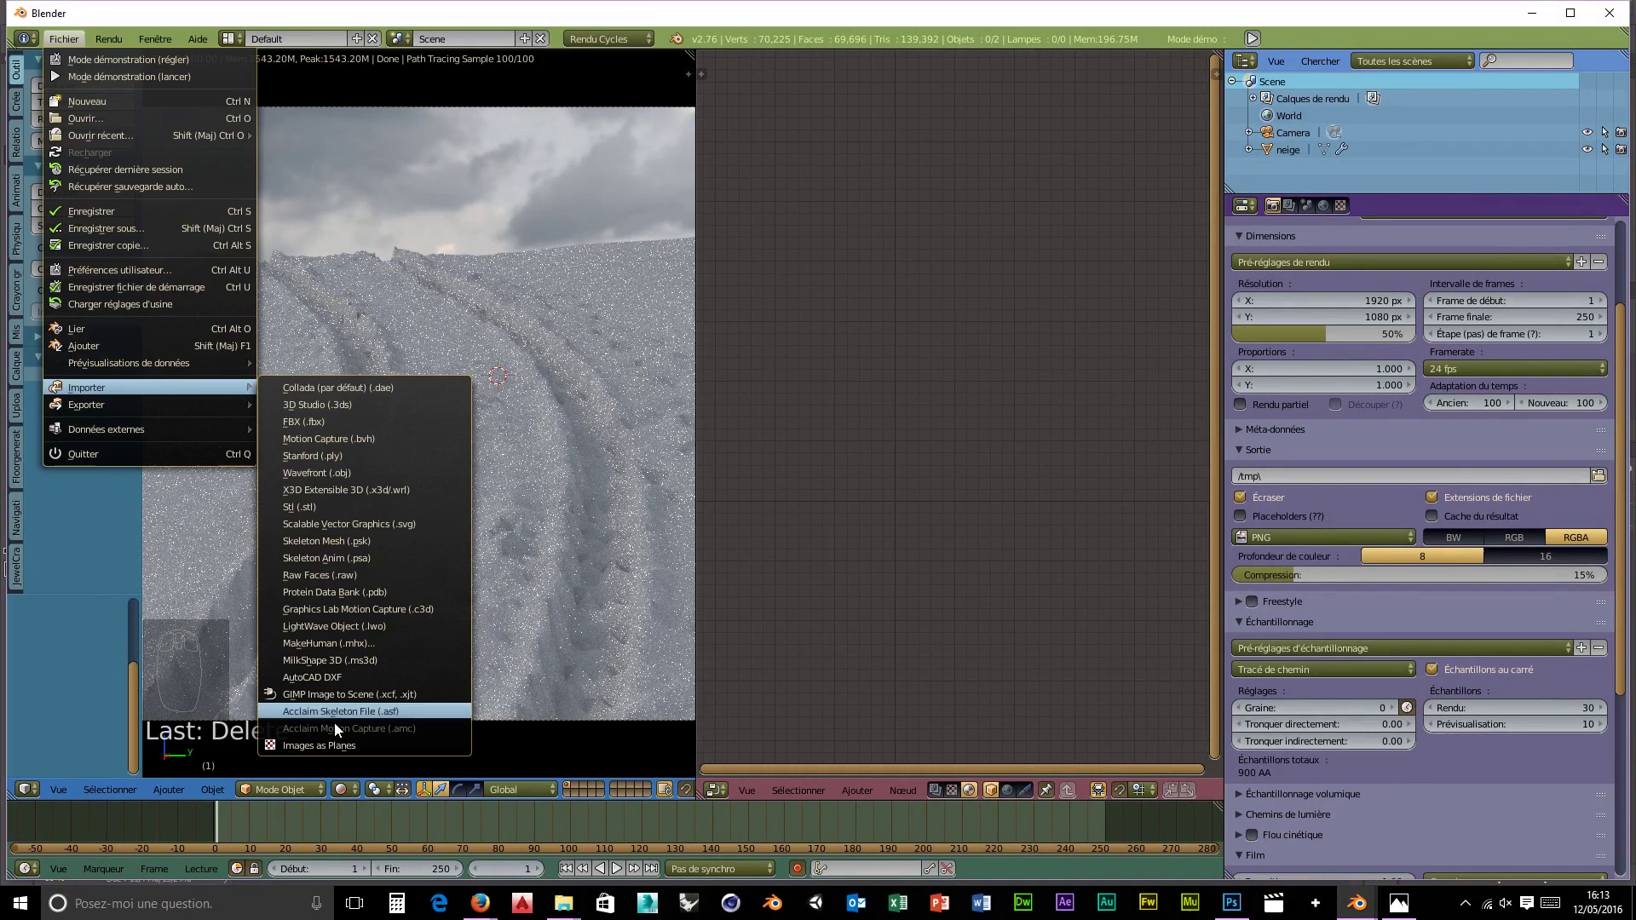
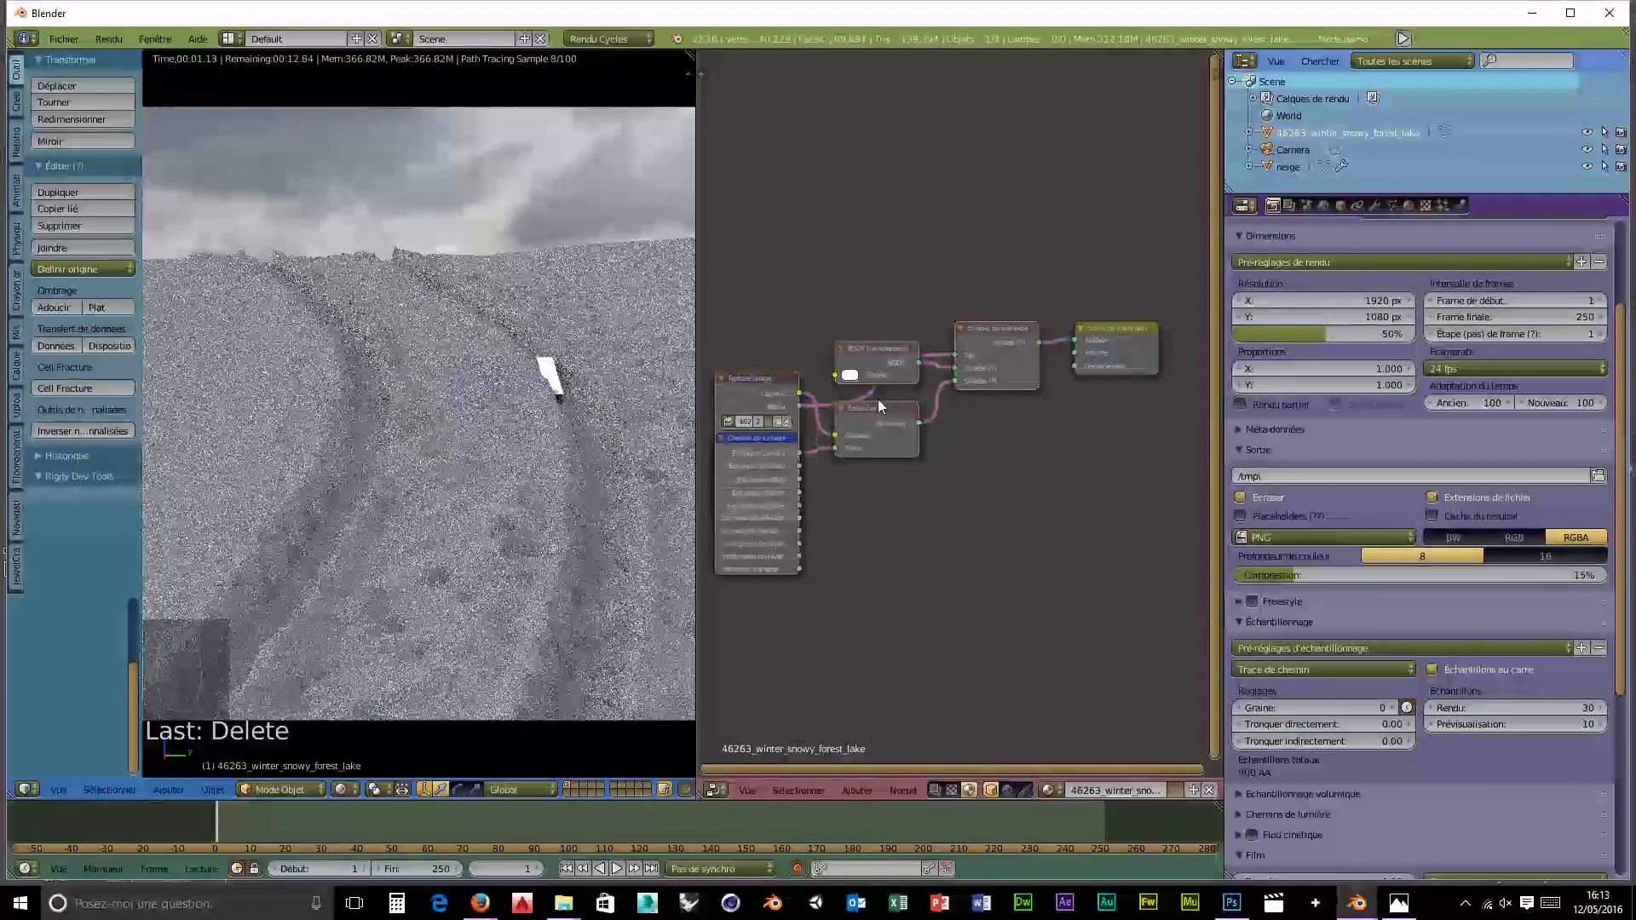
- Drive the Mix Shader factor from the image alpha, load the forest picture, and move the plane to the horizon
{"action": "left_click_drag", "start_coordinate": [902, 438], "coordinate": [616, 380]}
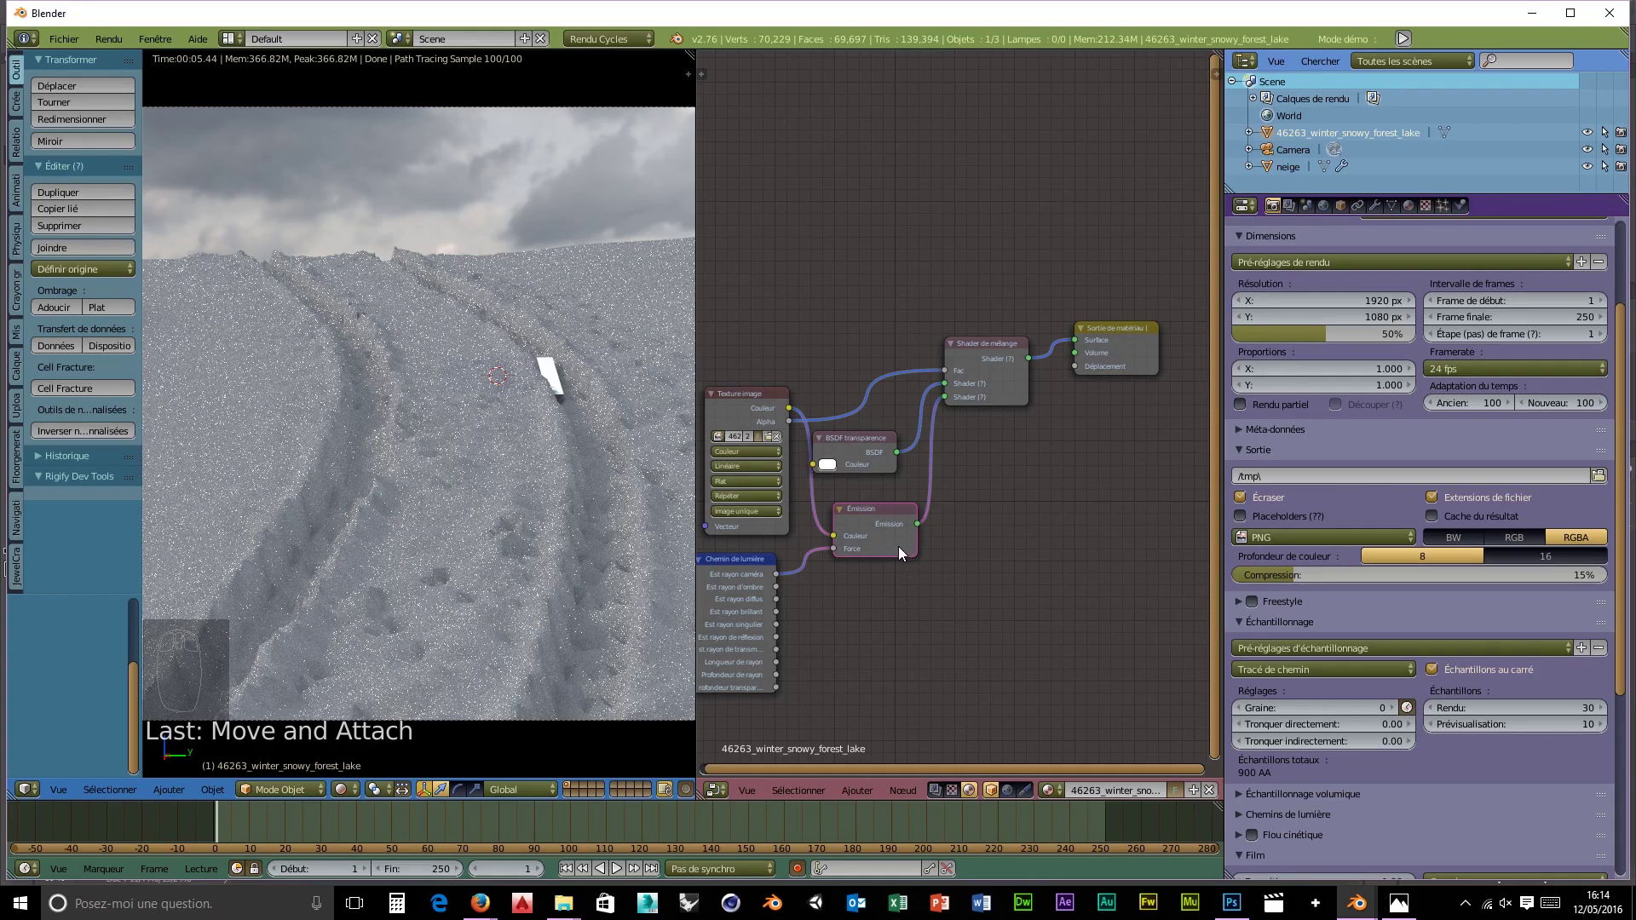
{"action": "left_click", "coordinate": [786, 443]}
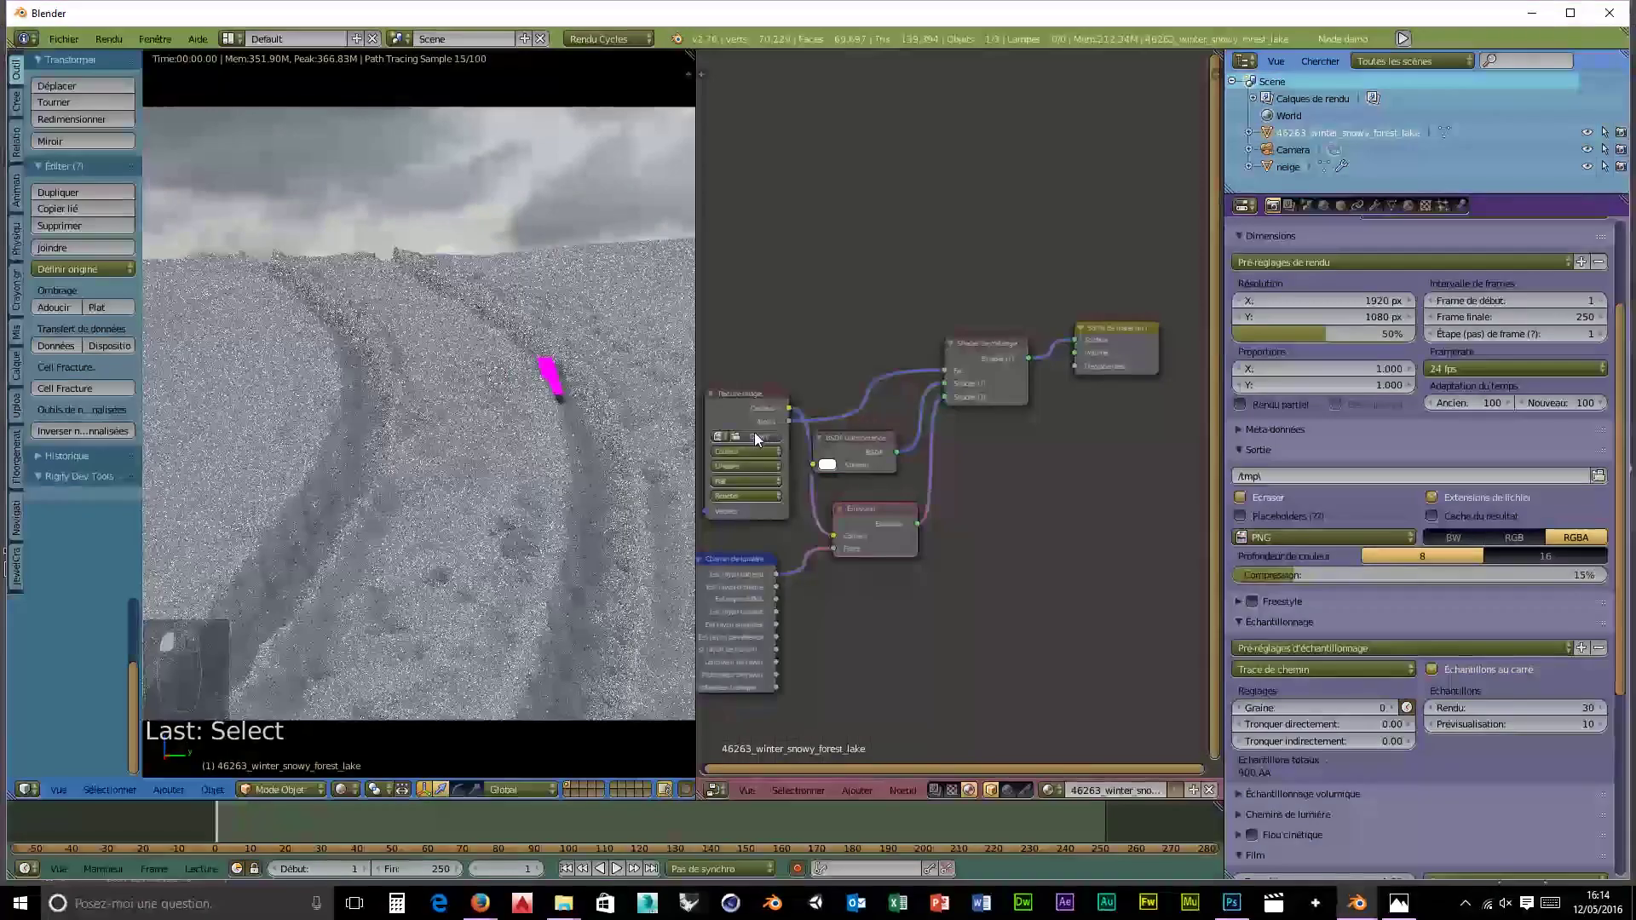
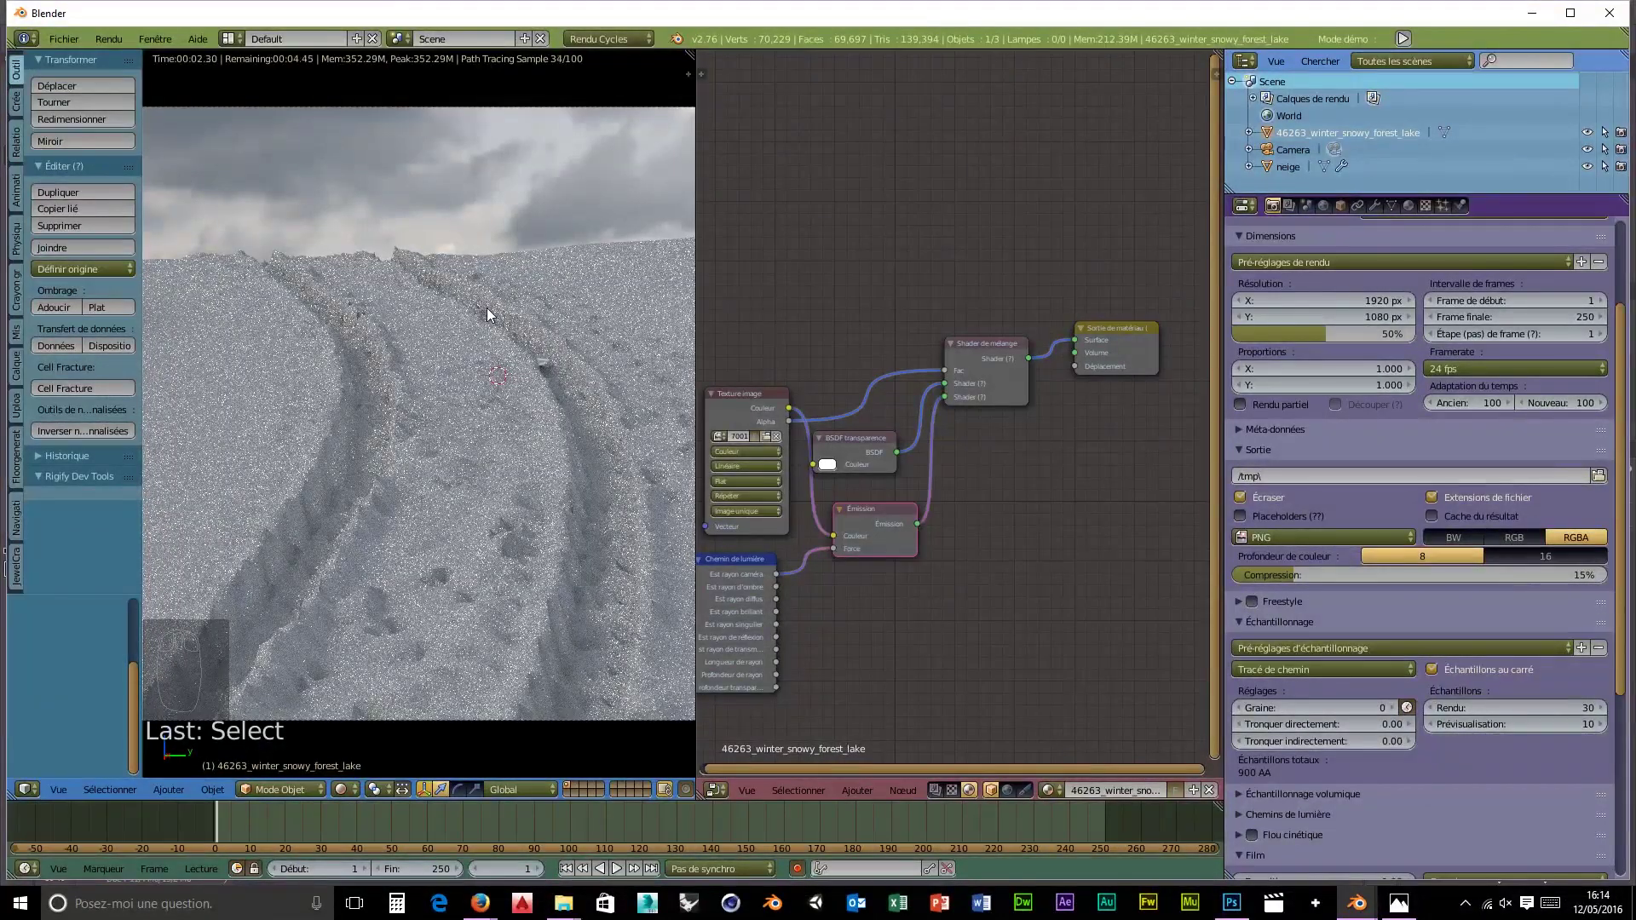
{"action": "key", "text": "g"}
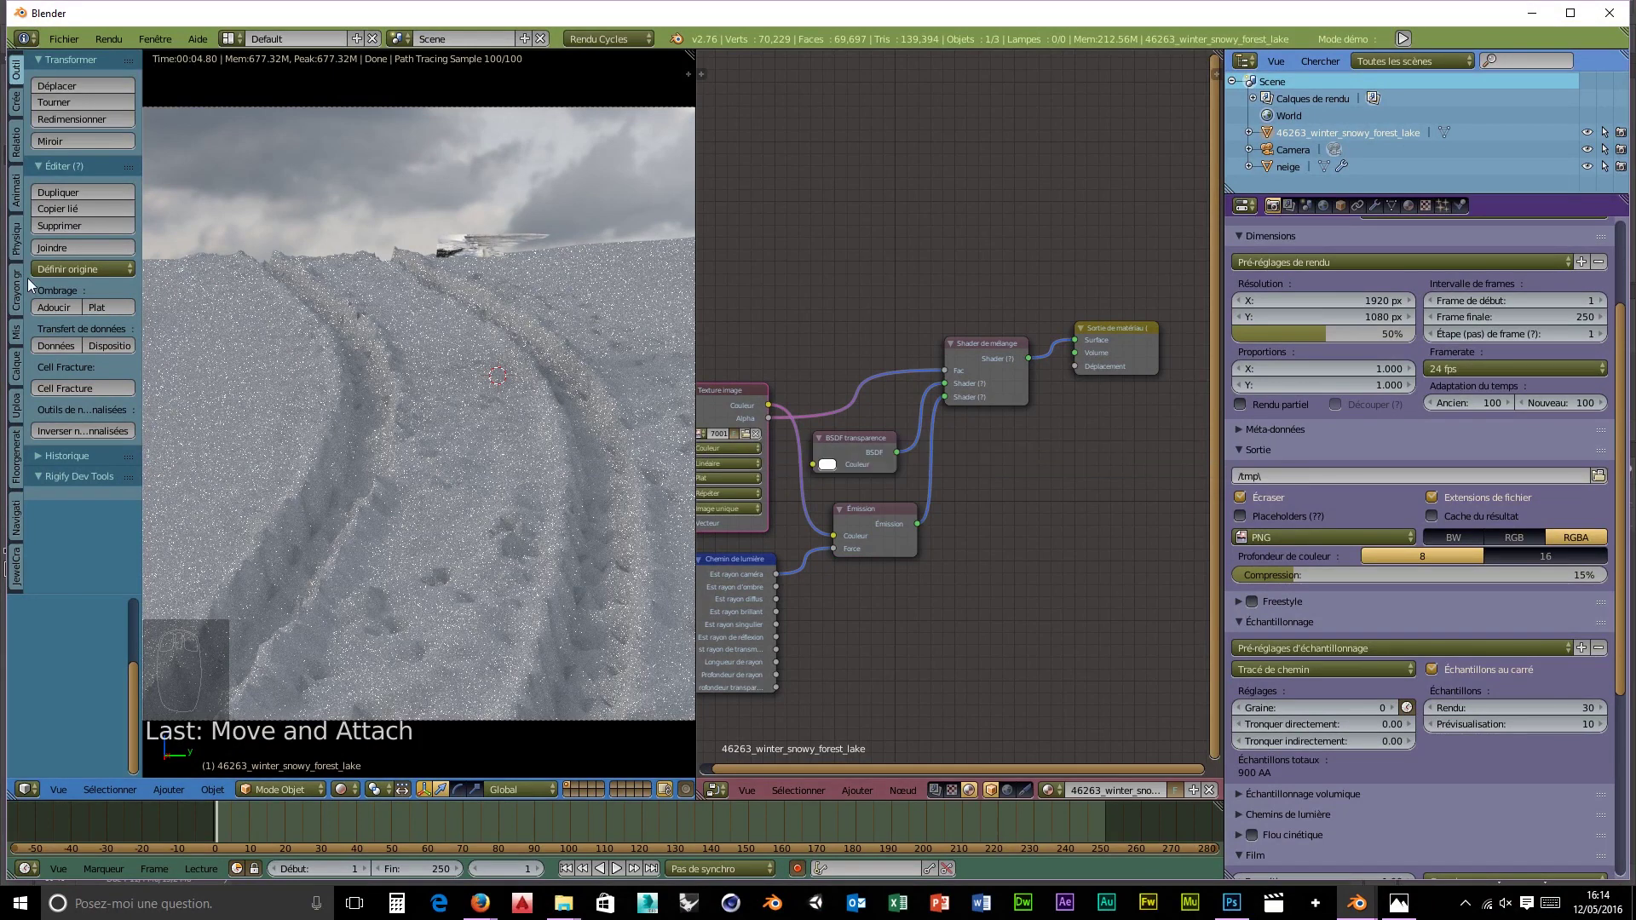
- Rotate the forest plane upright by 90° and turn it to face the camera at the horizon
{"action": "key", "text": "g"}
{"action": "key", "text": "y"}
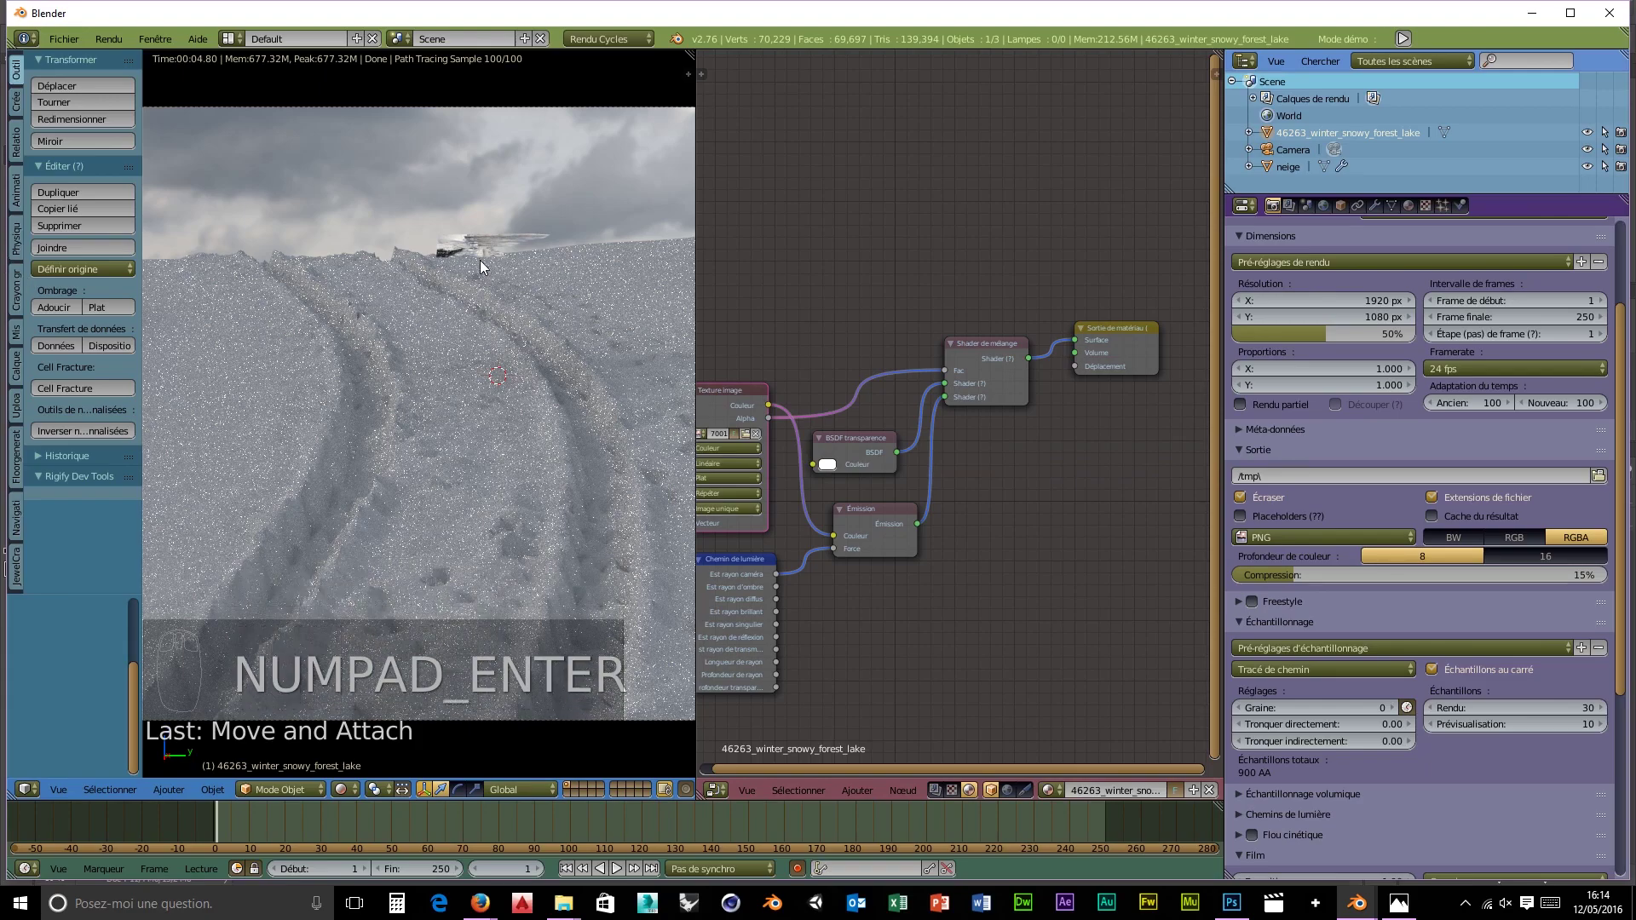
{"action": "left_click_drag", "start_coordinate": [477, 255], "coordinate": [477, 254]}
{"action": "key", "text": "r"}
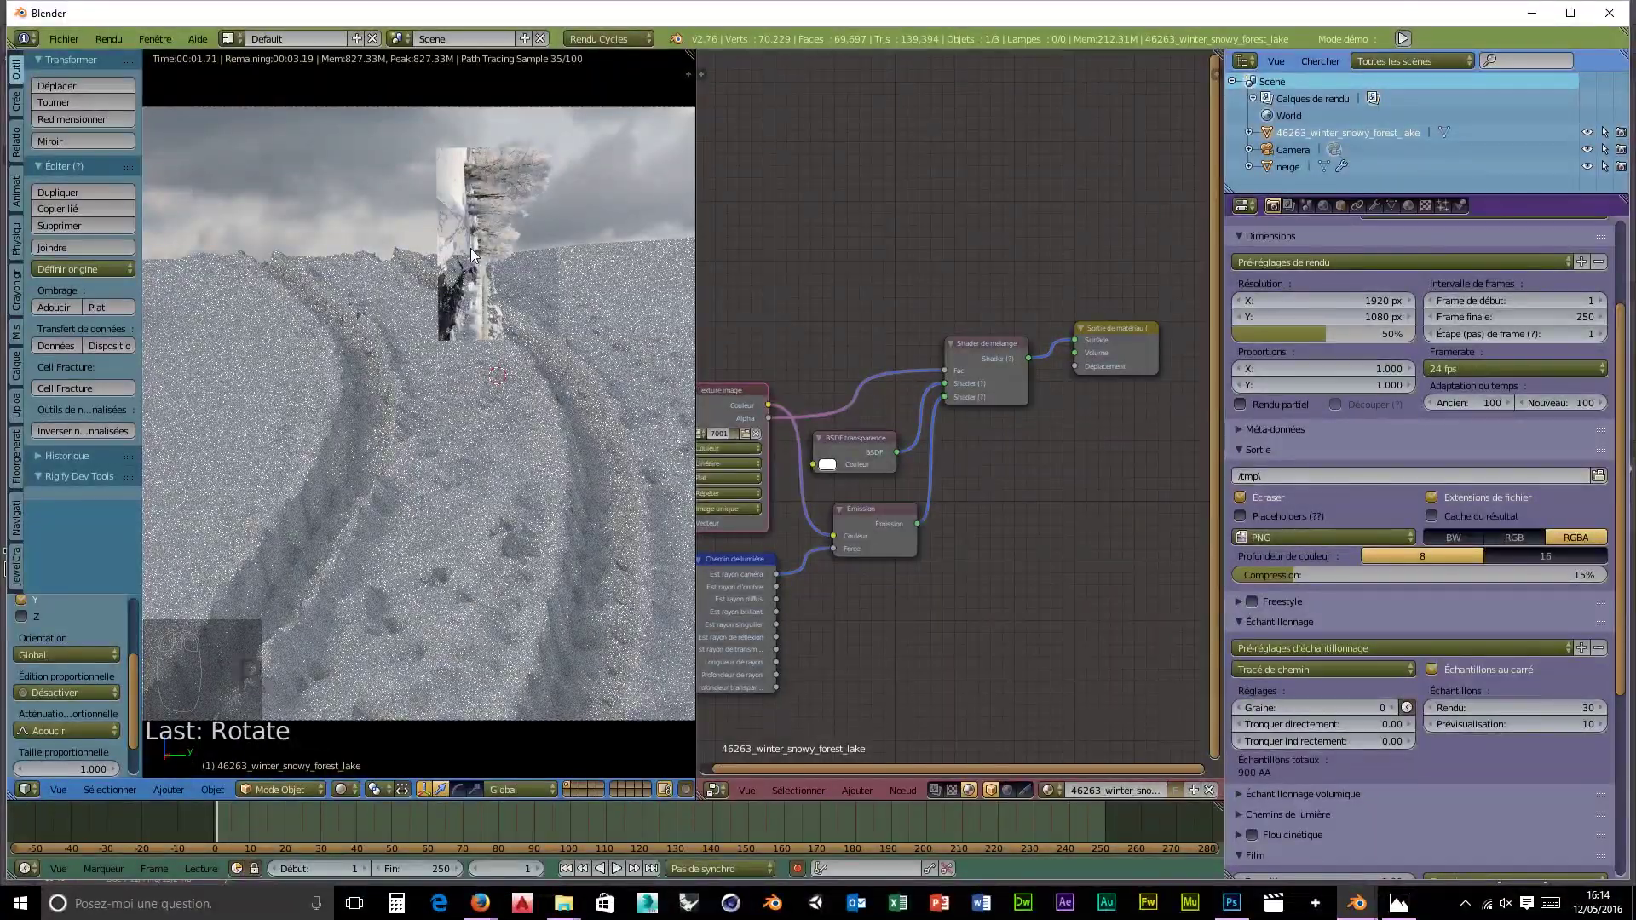
{"action": "key", "text": "r"}
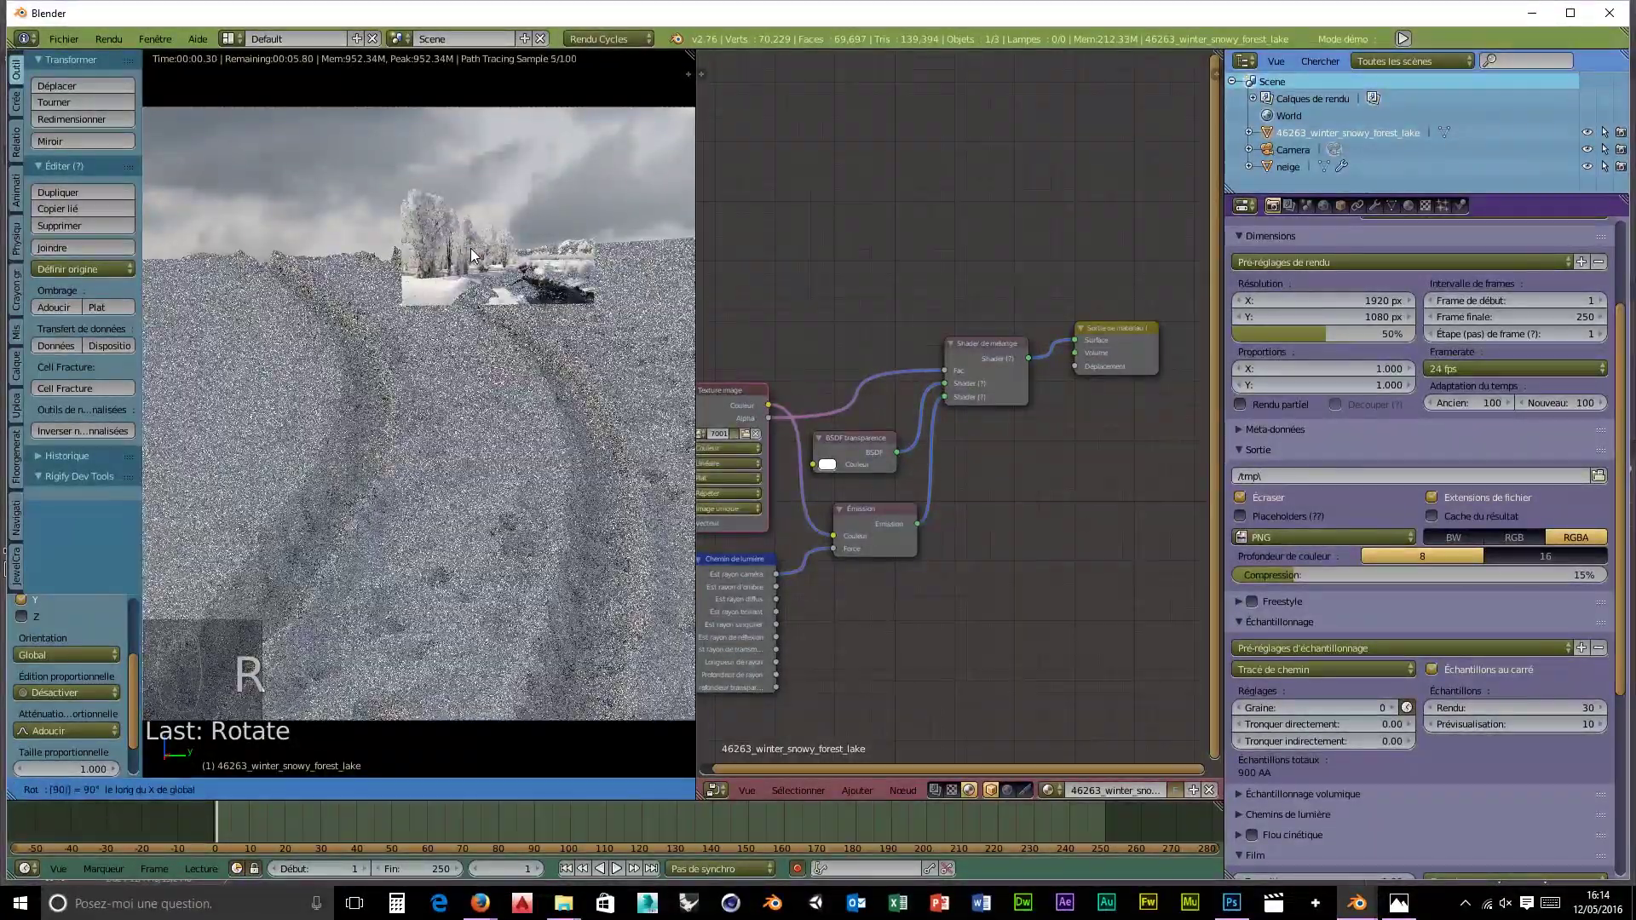
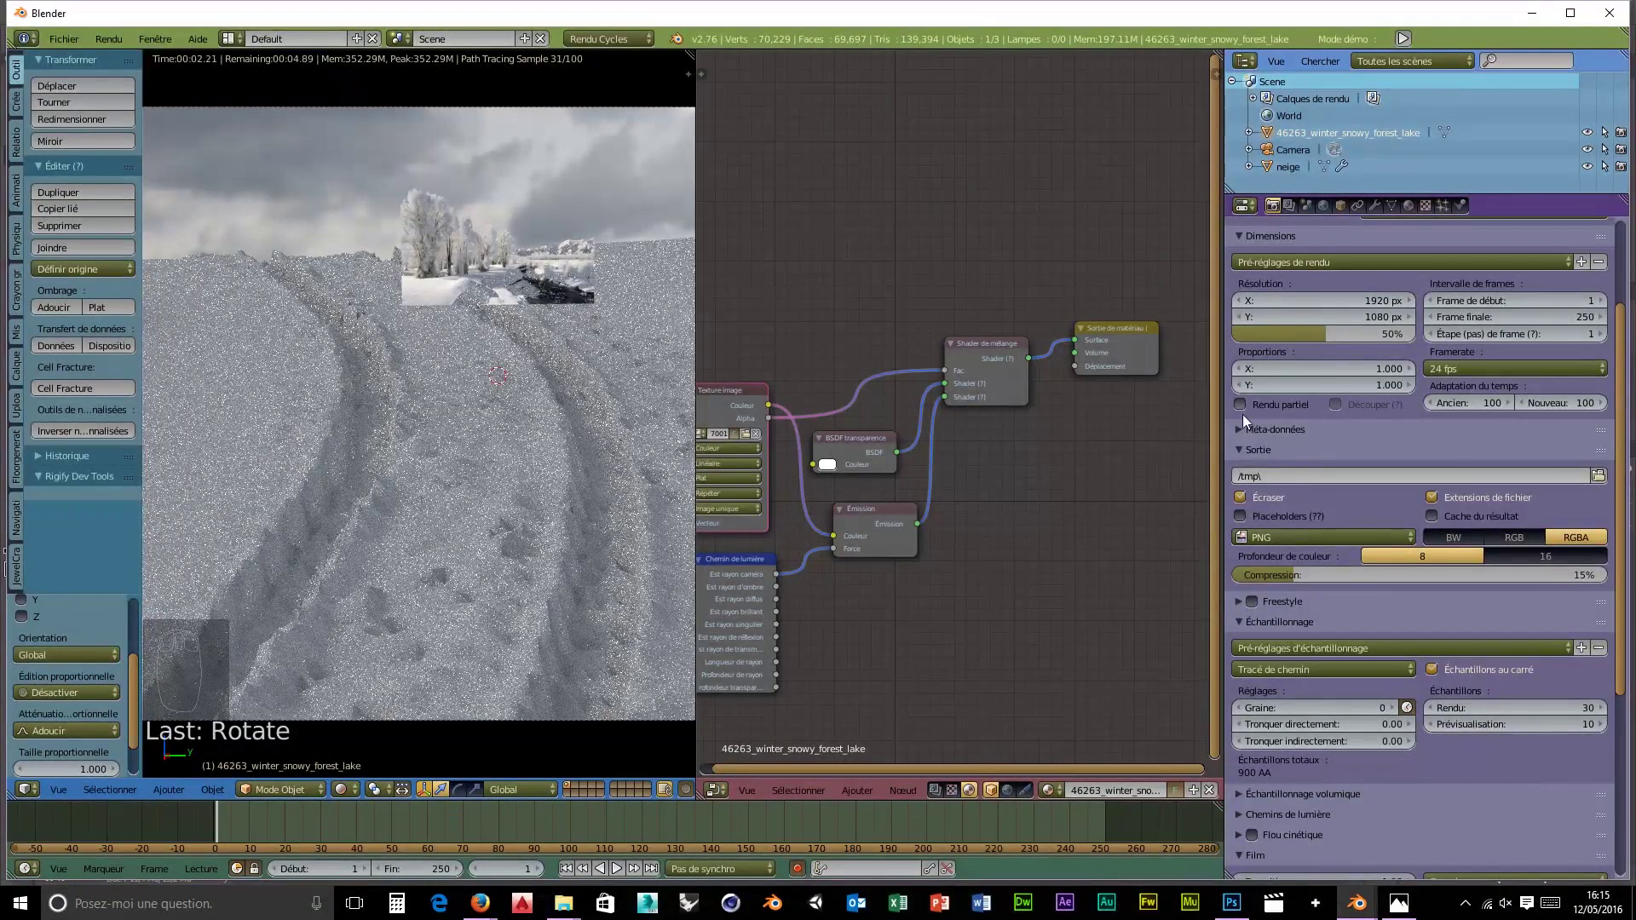
- Swap a new BSDF shader into the Mix Shader so the forest renders in duller grey tones
{"action": "left_click_drag", "start_coordinate": [874, 516], "coordinate": [916, 643]}
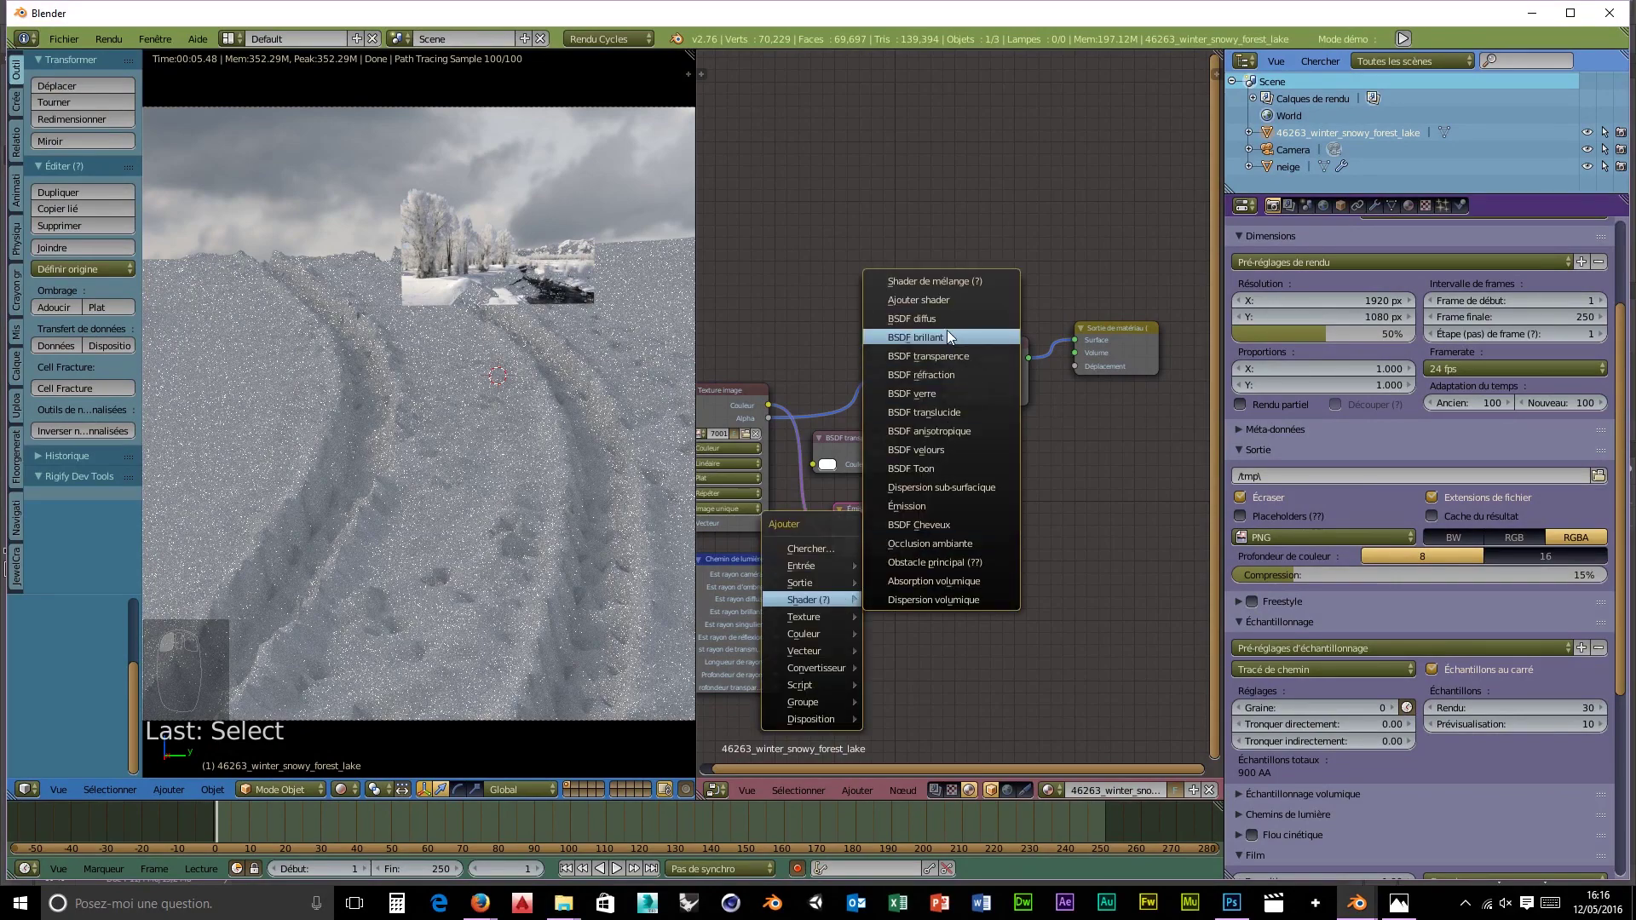
{"action": "key", "text": "shift+a"}
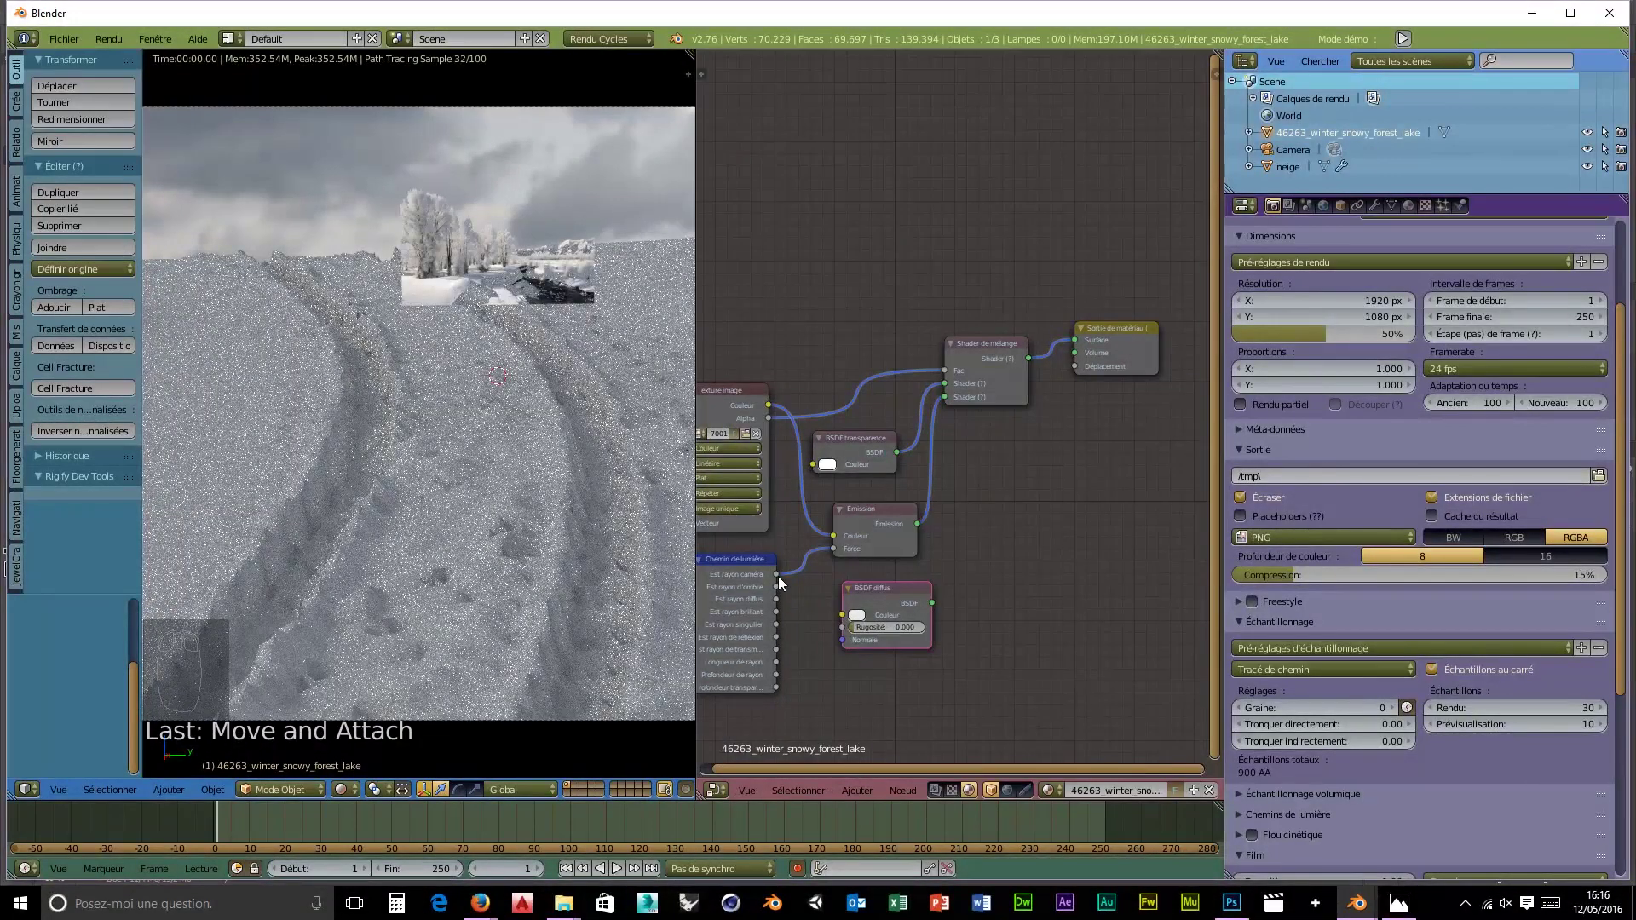
{"action": "left_click_drag", "start_coordinate": [818, 611], "coordinate": [829, 628]}
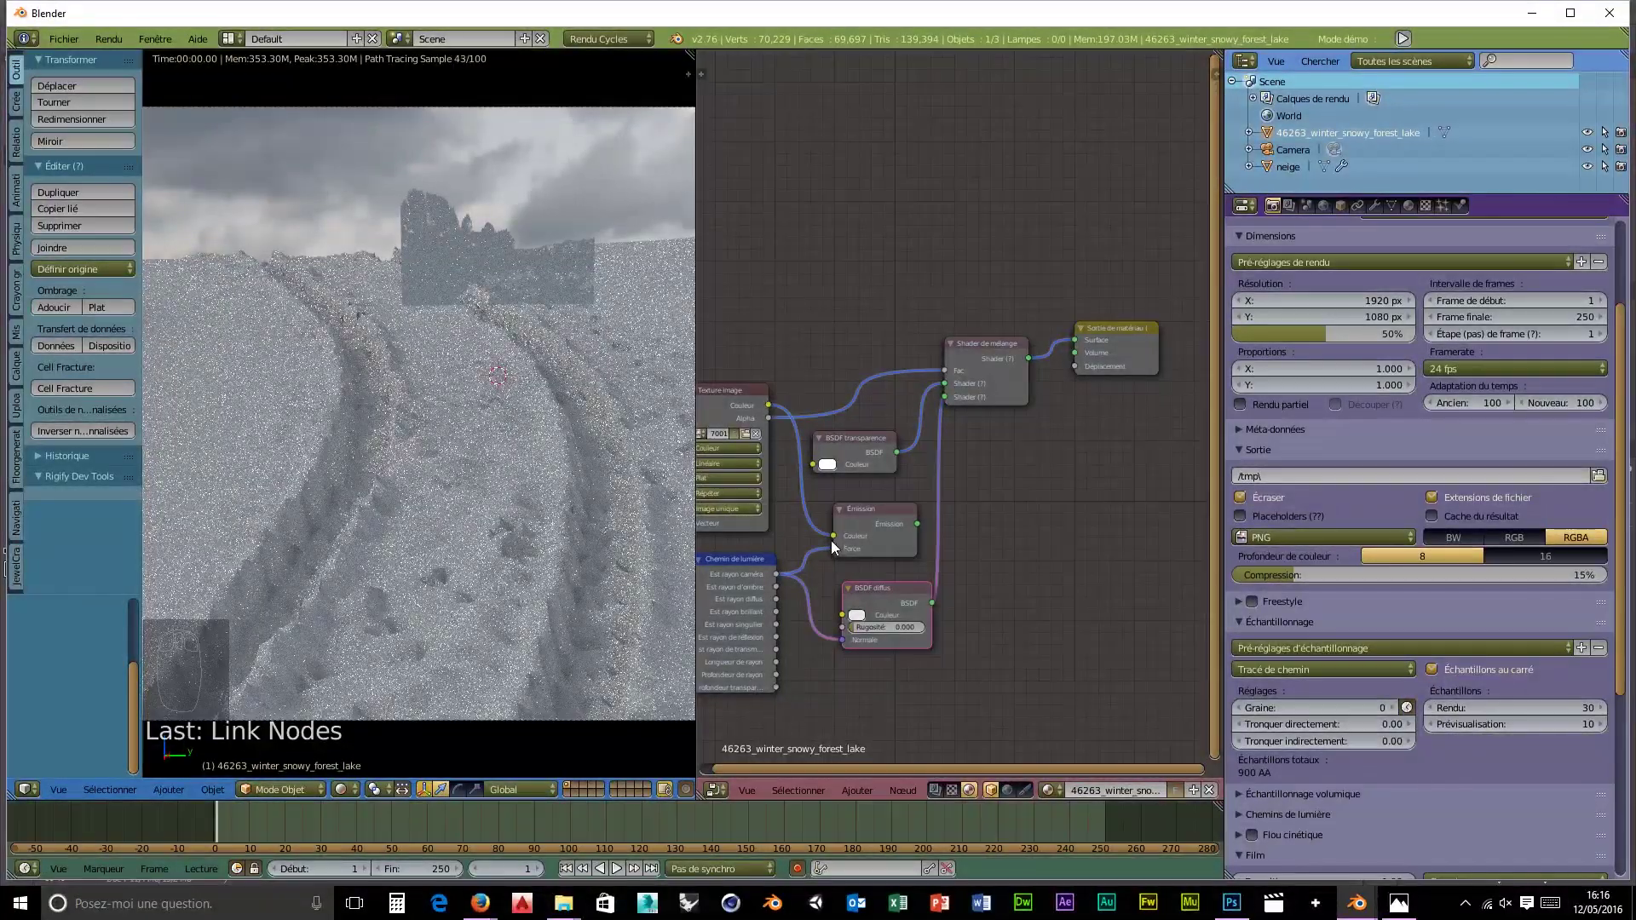
- Inspect the forest plane in the rendered preview from several preset views
{"action": "left_click_drag", "start_coordinate": [839, 558], "coordinate": [845, 620]}
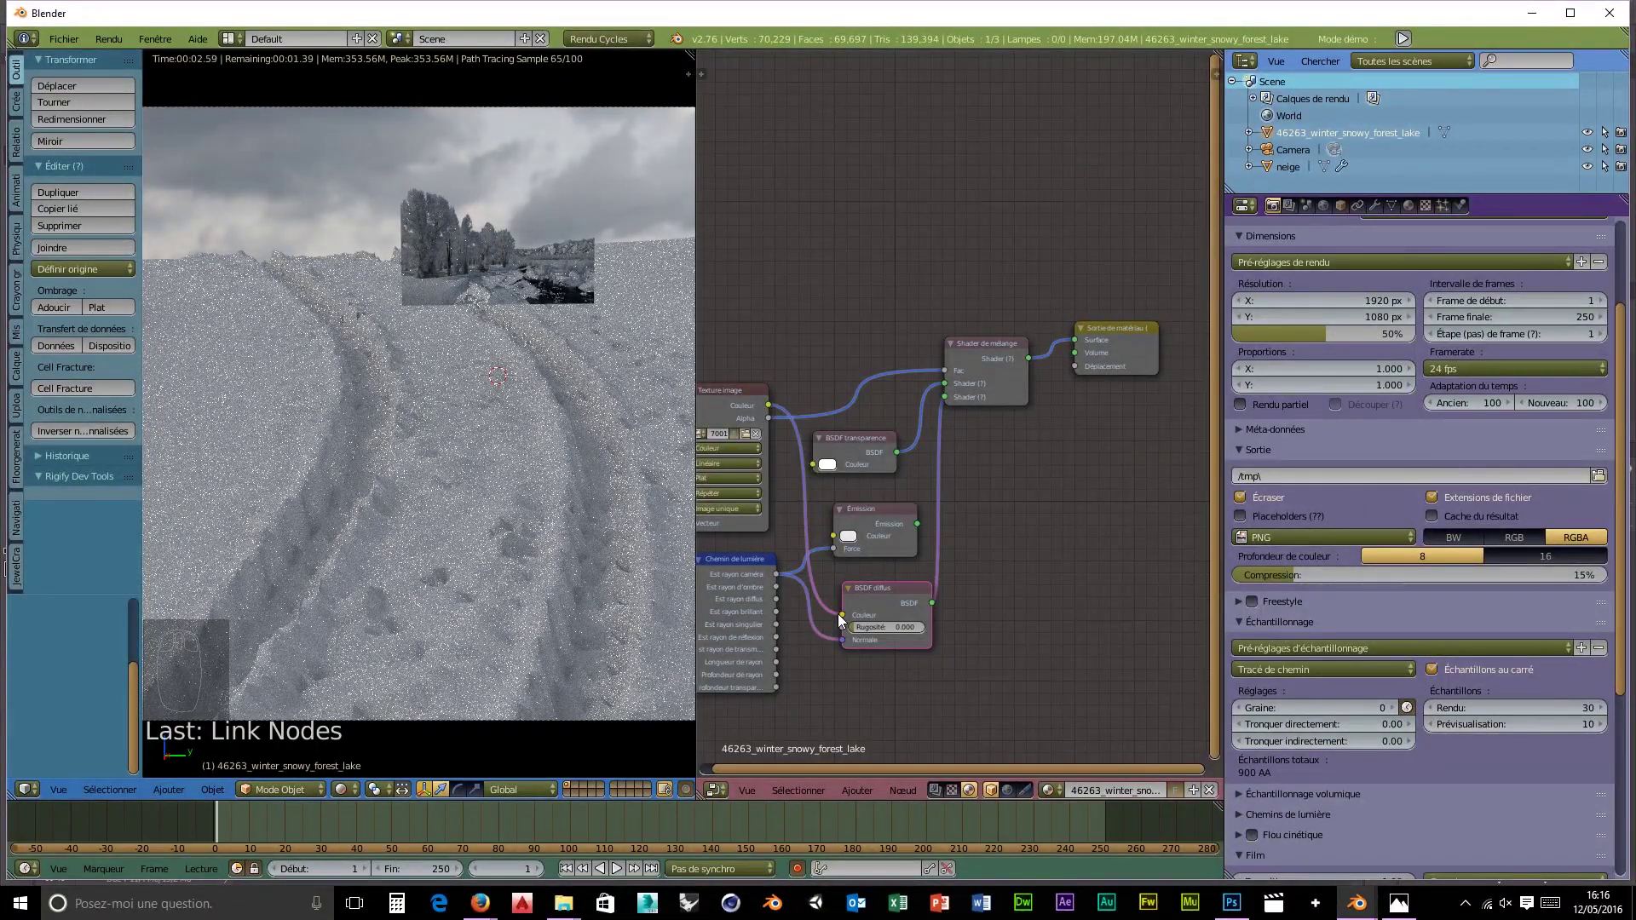
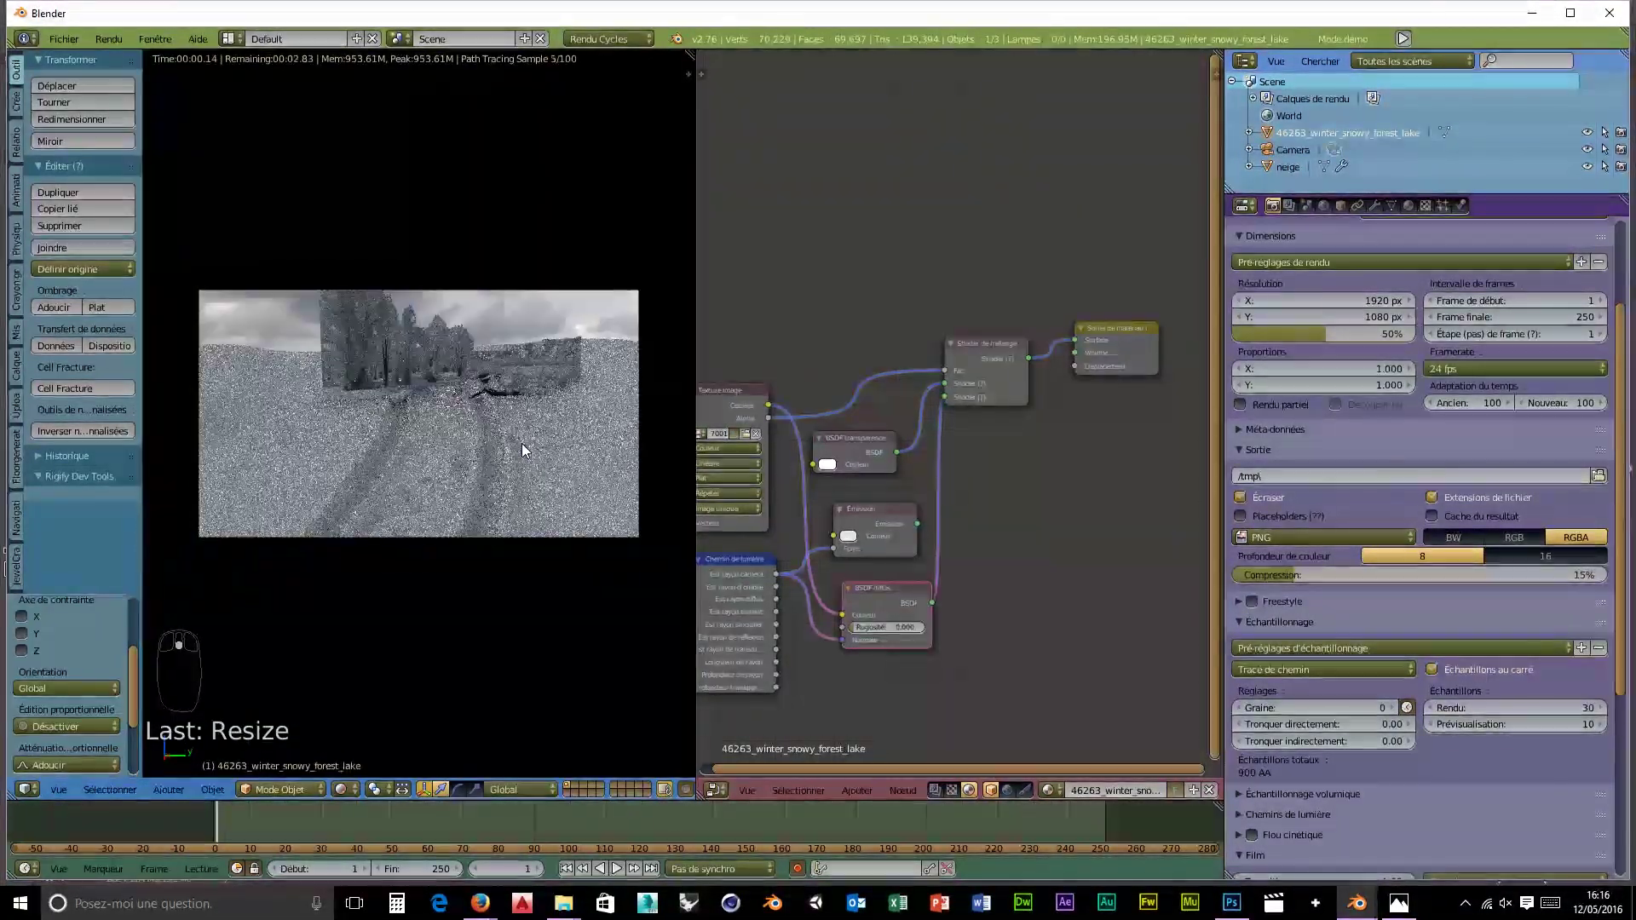
{"action": "middle_click", "coordinate": [461, 377]}
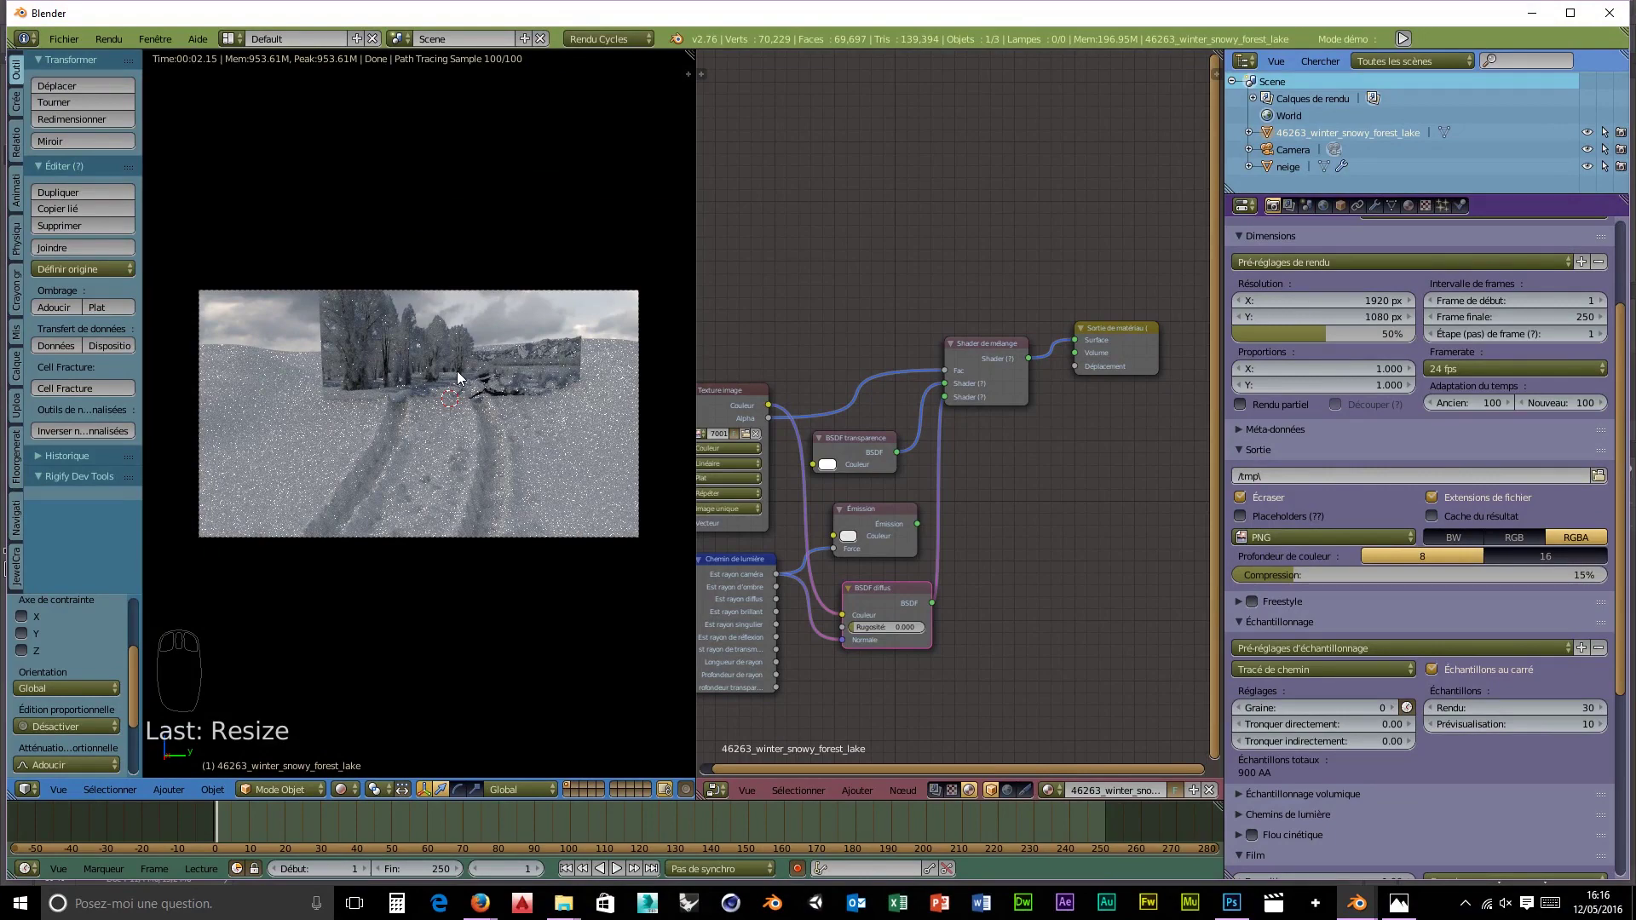
{"action": "key", "text": "g"}
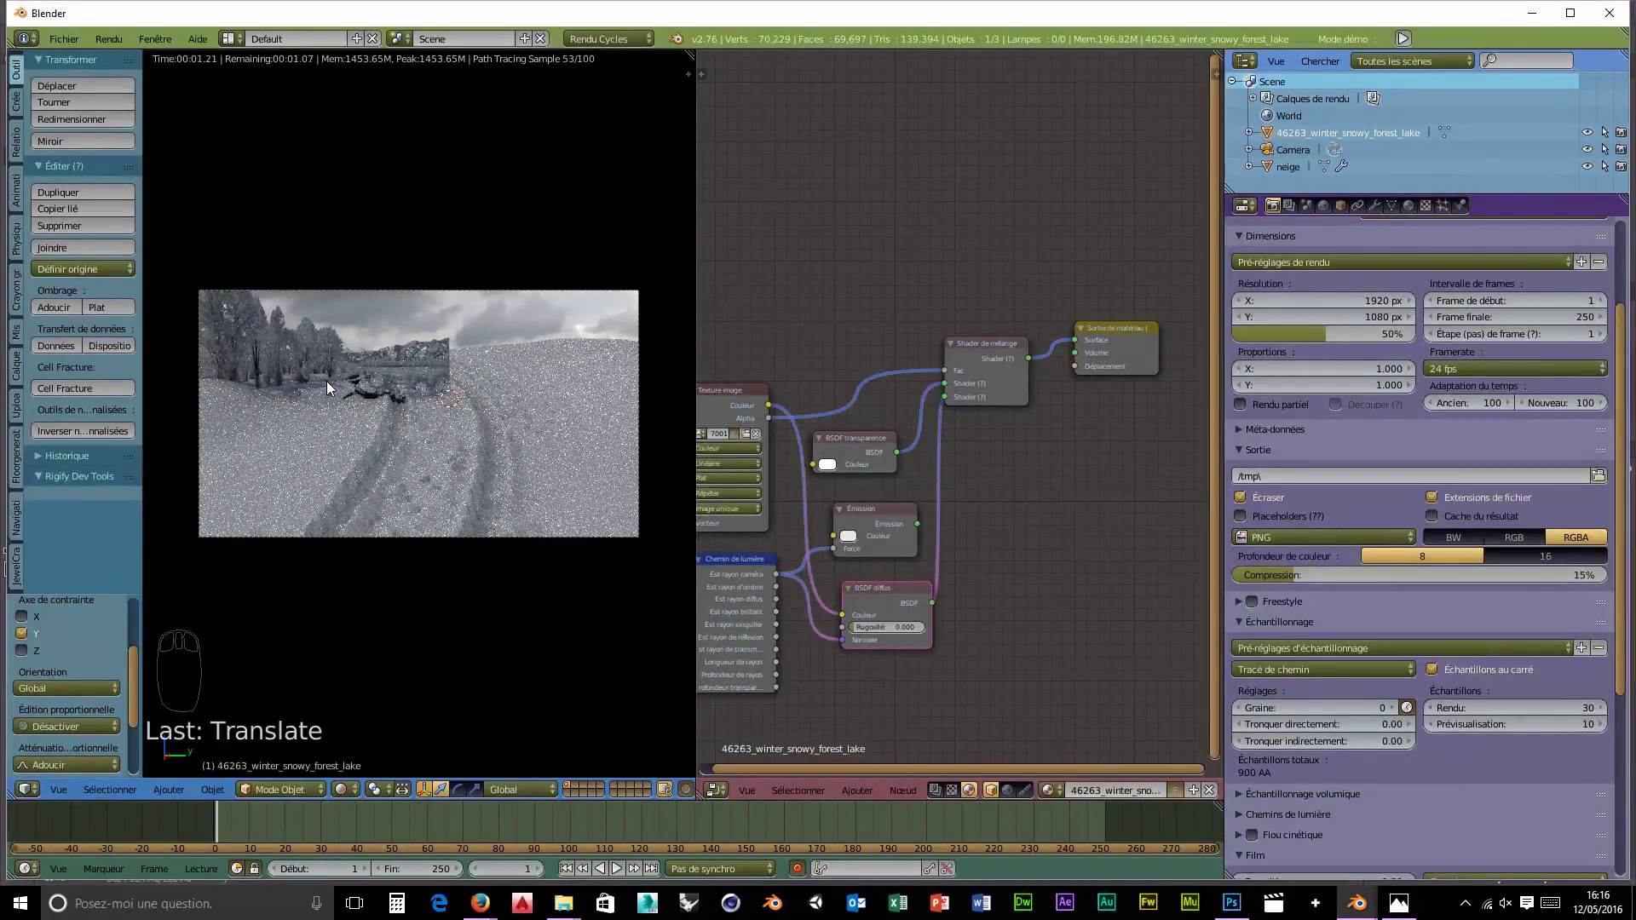
{"action": "key", "text": "g"}
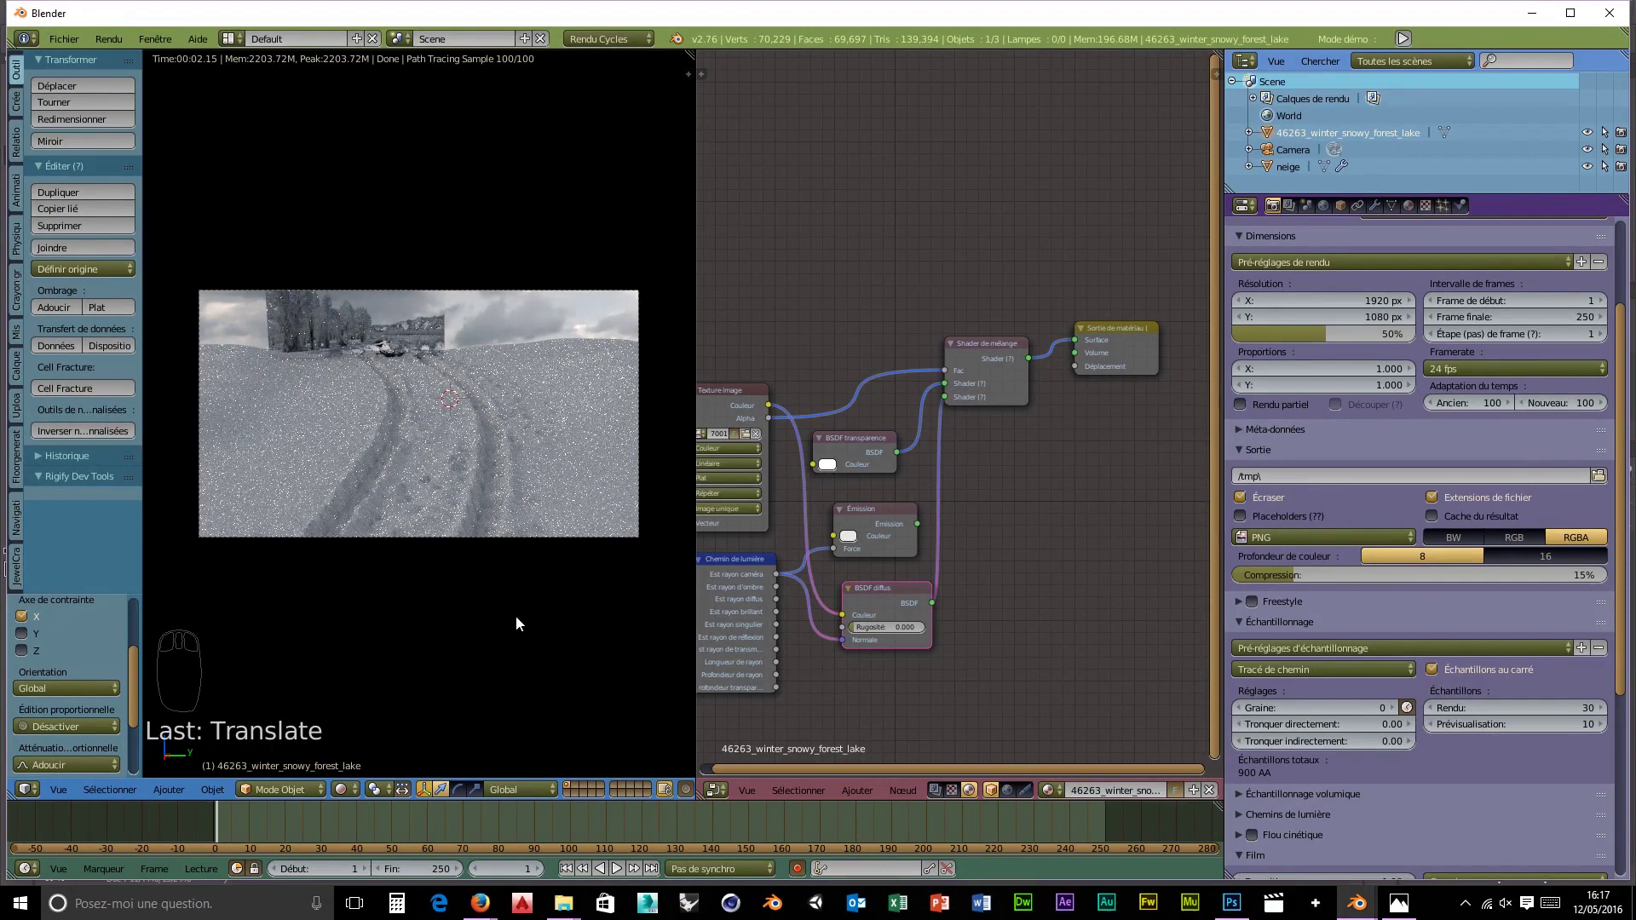
- Switch back to solid shading and orbit around the snow terrain and forest plane
{"action": "key", "text": "shift+z"}
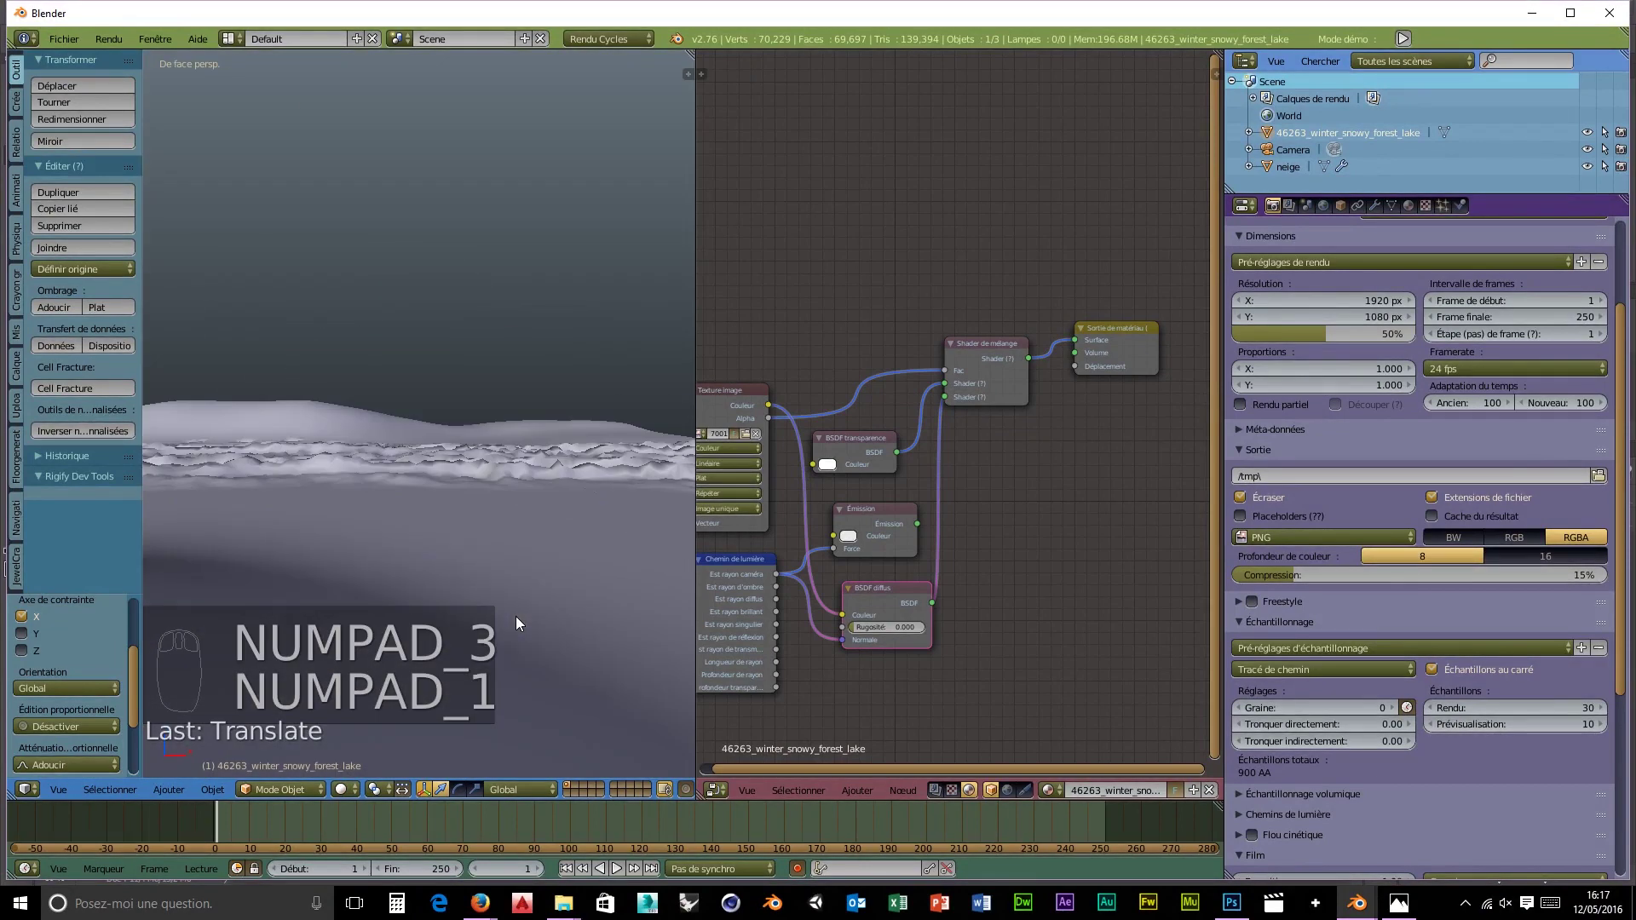
{"action": "left_click_drag", "start_coordinate": [524, 626], "coordinate": [310, 426]}
{"action": "left_click_drag", "start_coordinate": [300, 426], "coordinate": [276, 427]}
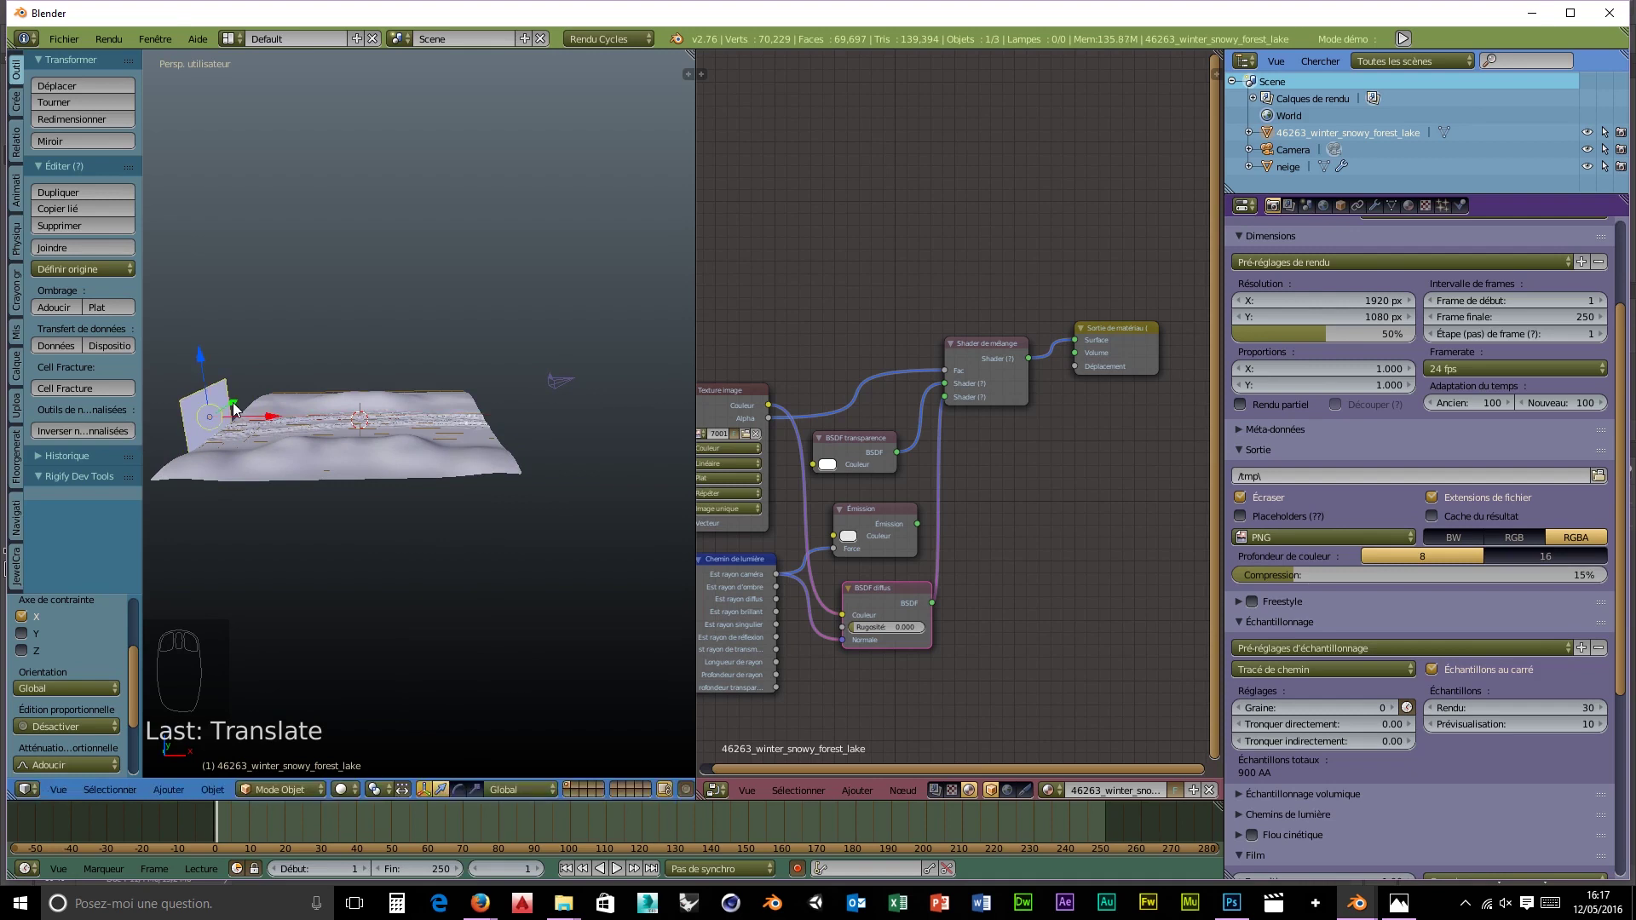
{"action": "left_click_drag", "start_coordinate": [241, 412], "coordinate": [219, 436]}
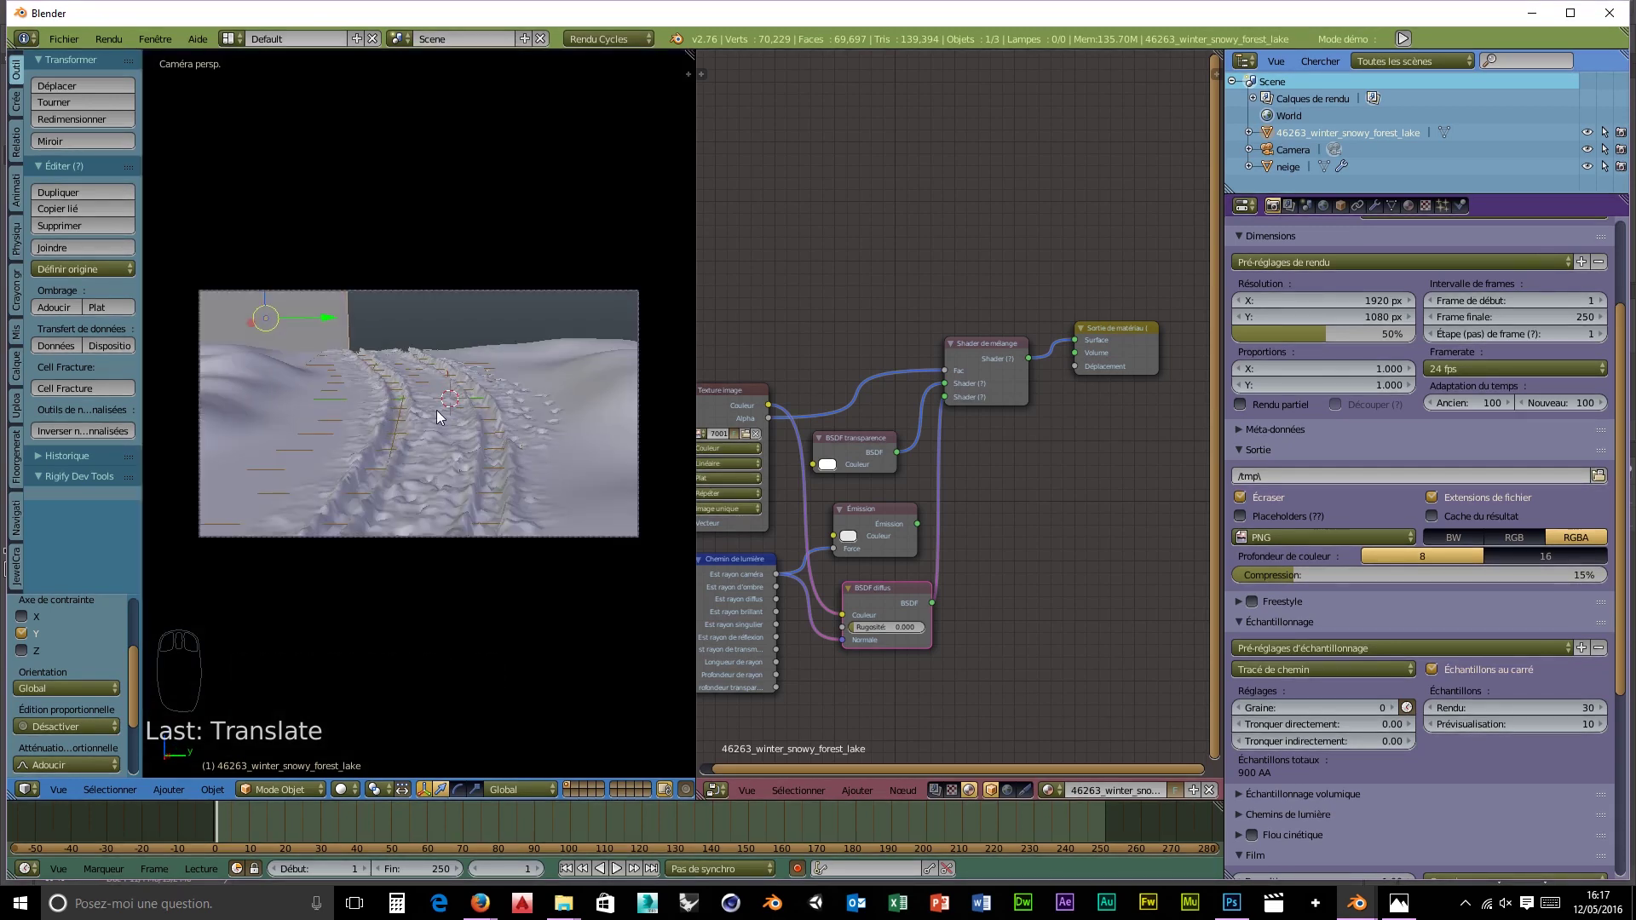
- Turn on the rendered preview and move the forest plane further along the horizon behind the snow
{"action": "key", "text": "shift+z"}
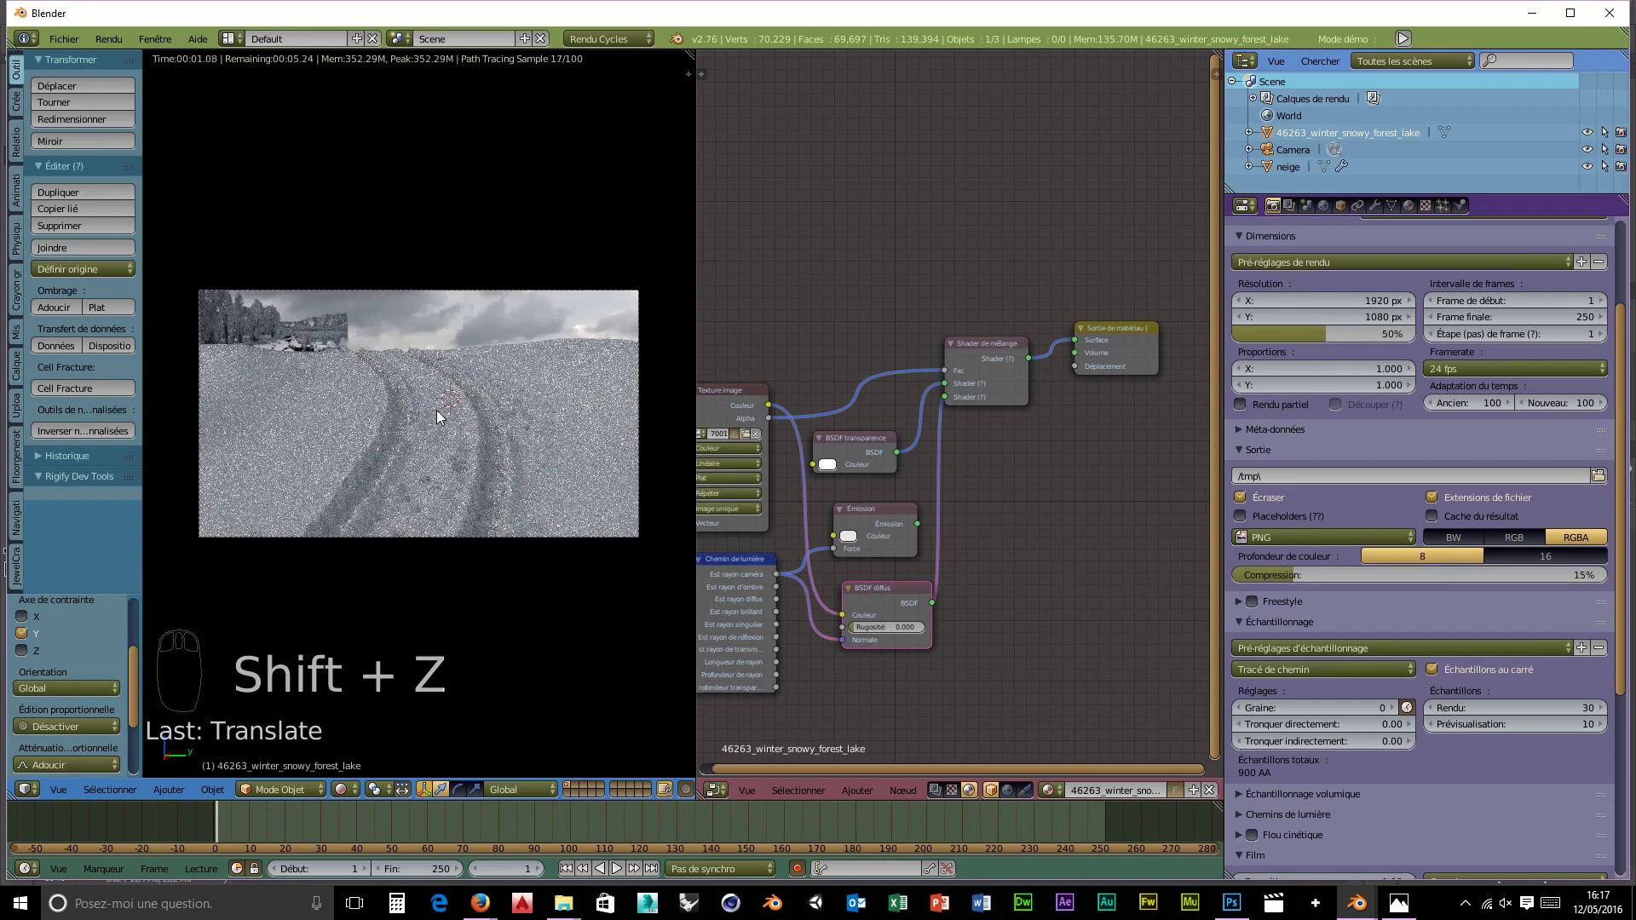
{"action": "left_click_drag", "start_coordinate": [311, 373], "coordinate": [383, 436]}
{"action": "key", "text": "s"}
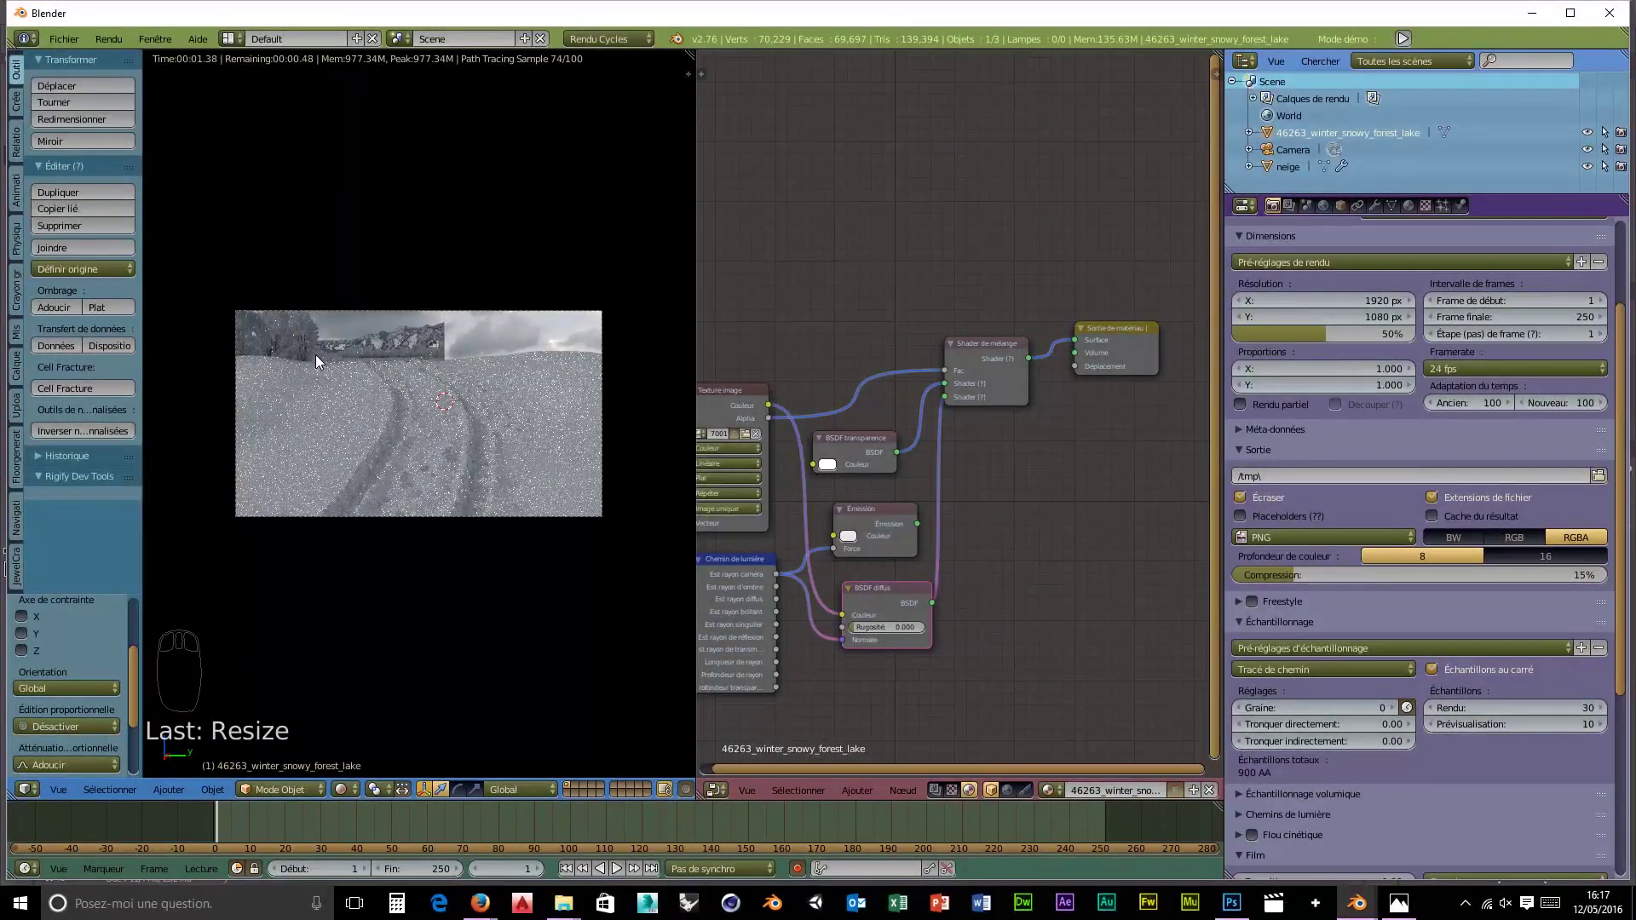
{"action": "key", "text": "g"}
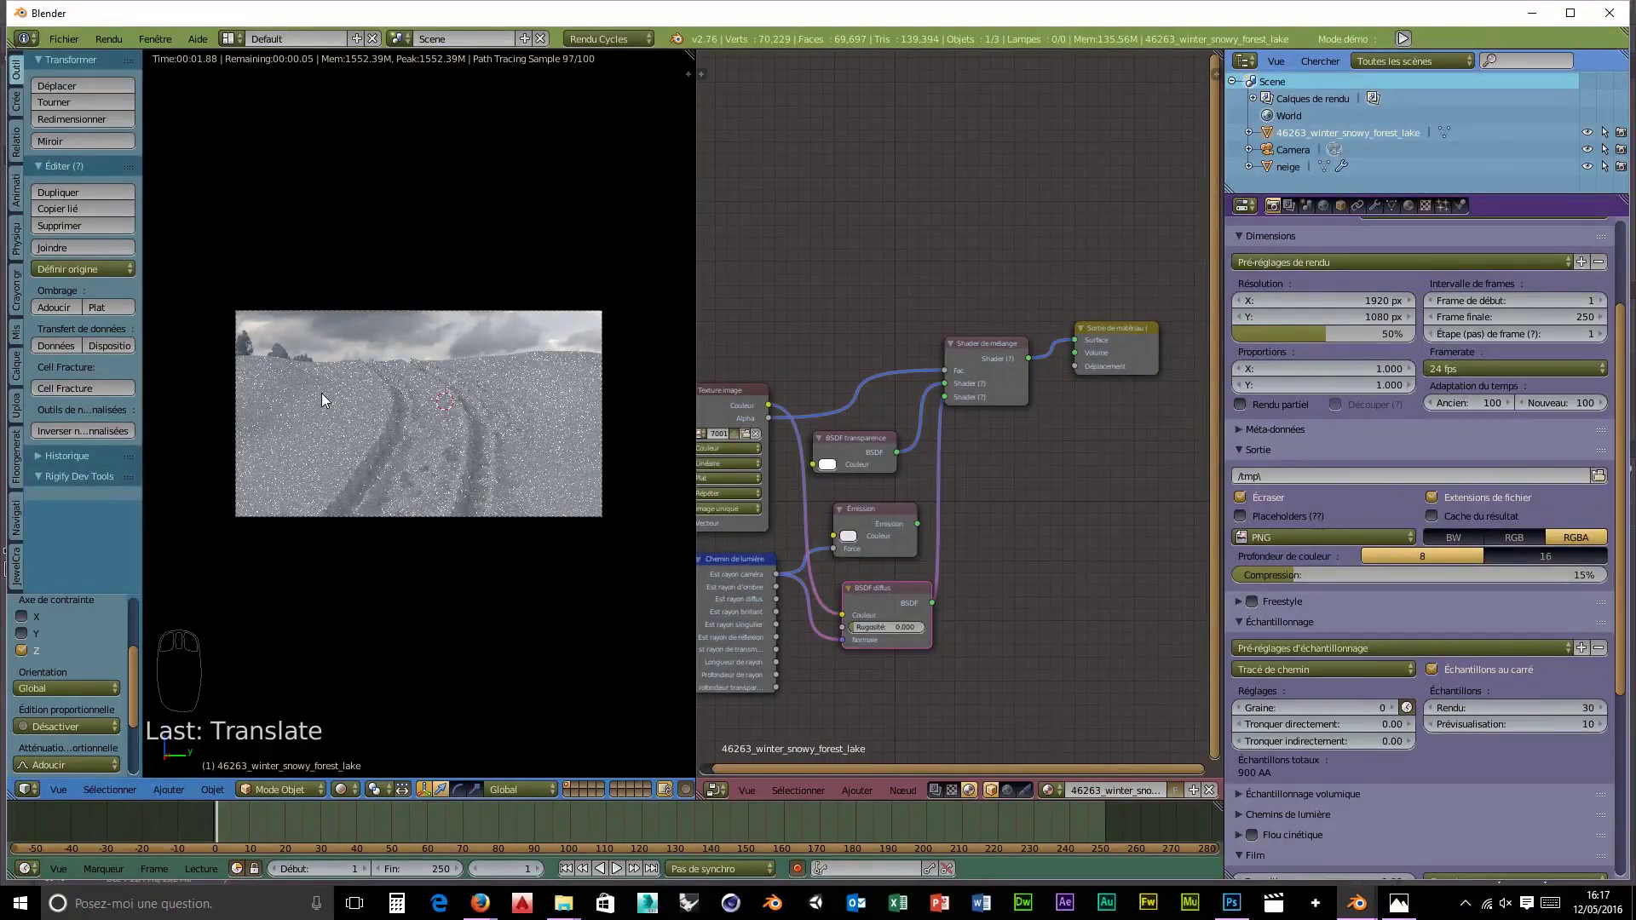
{"action": "key", "text": "g"}
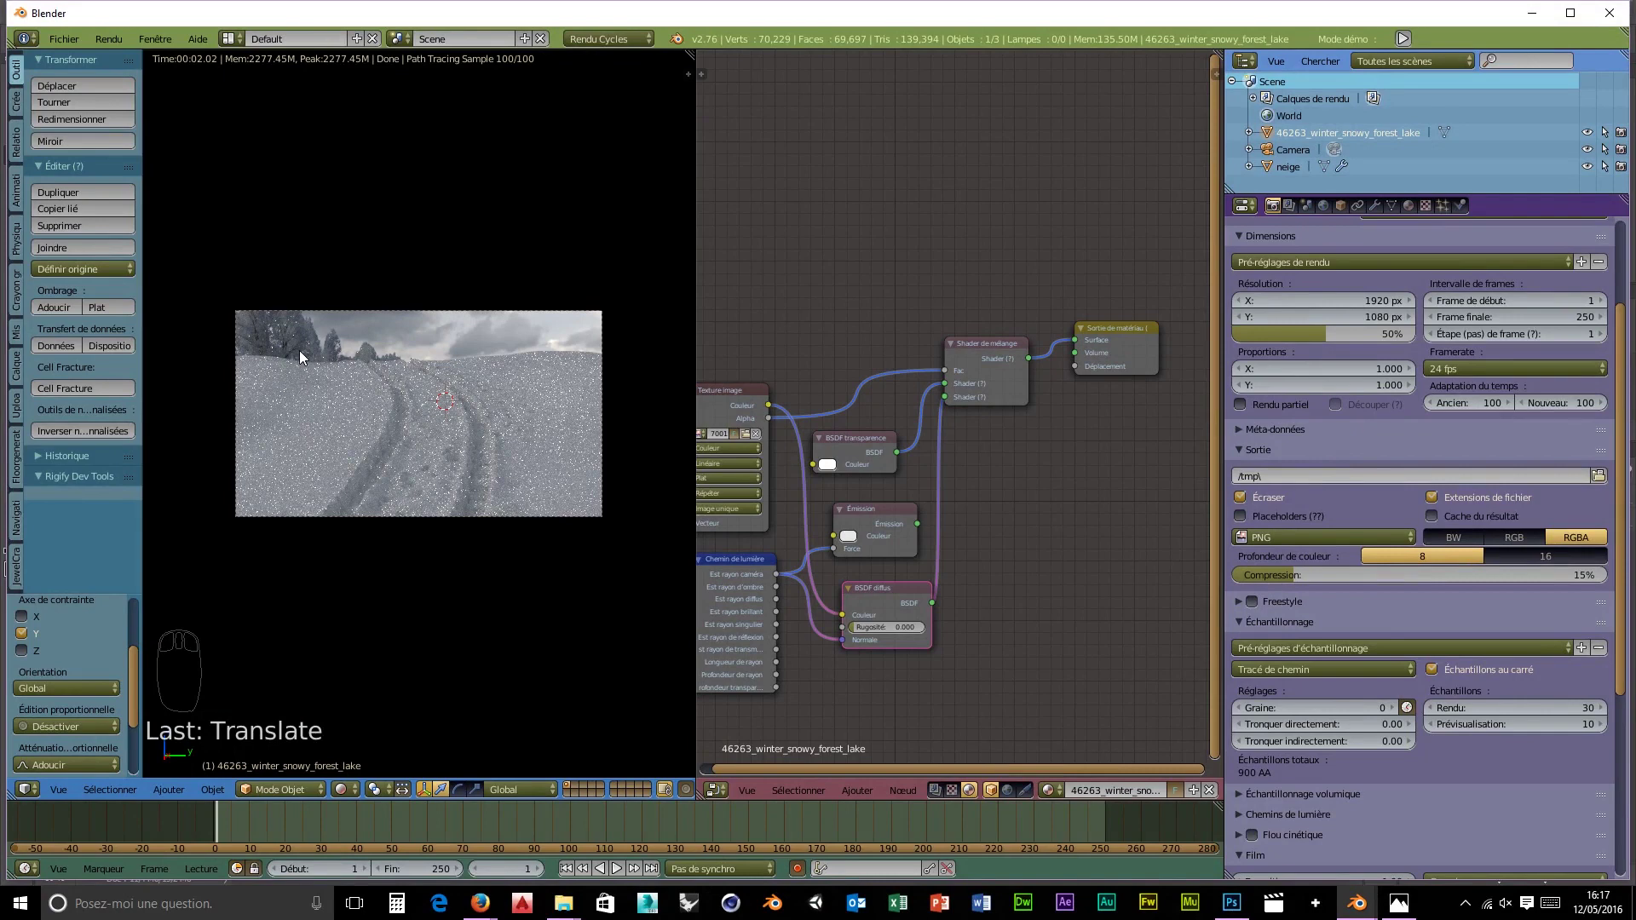
- Duplicate the forest plane and place the copy so trees fill the right side of the horizon
{"action": "key", "text": "shift+d"}
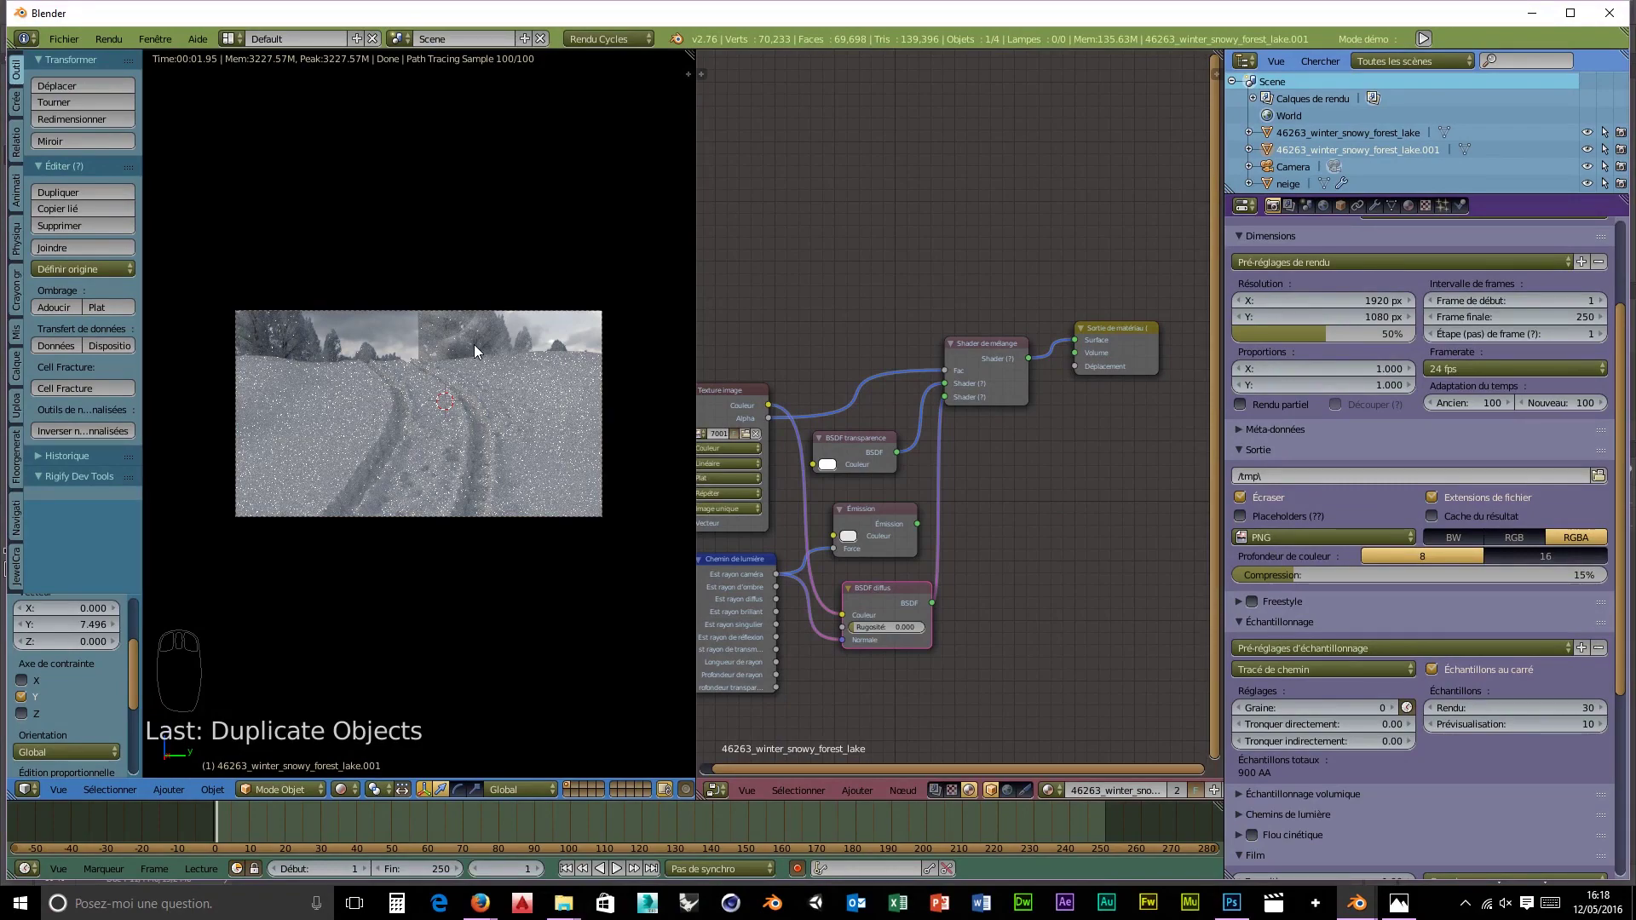
{"action": "key", "text": "s"}
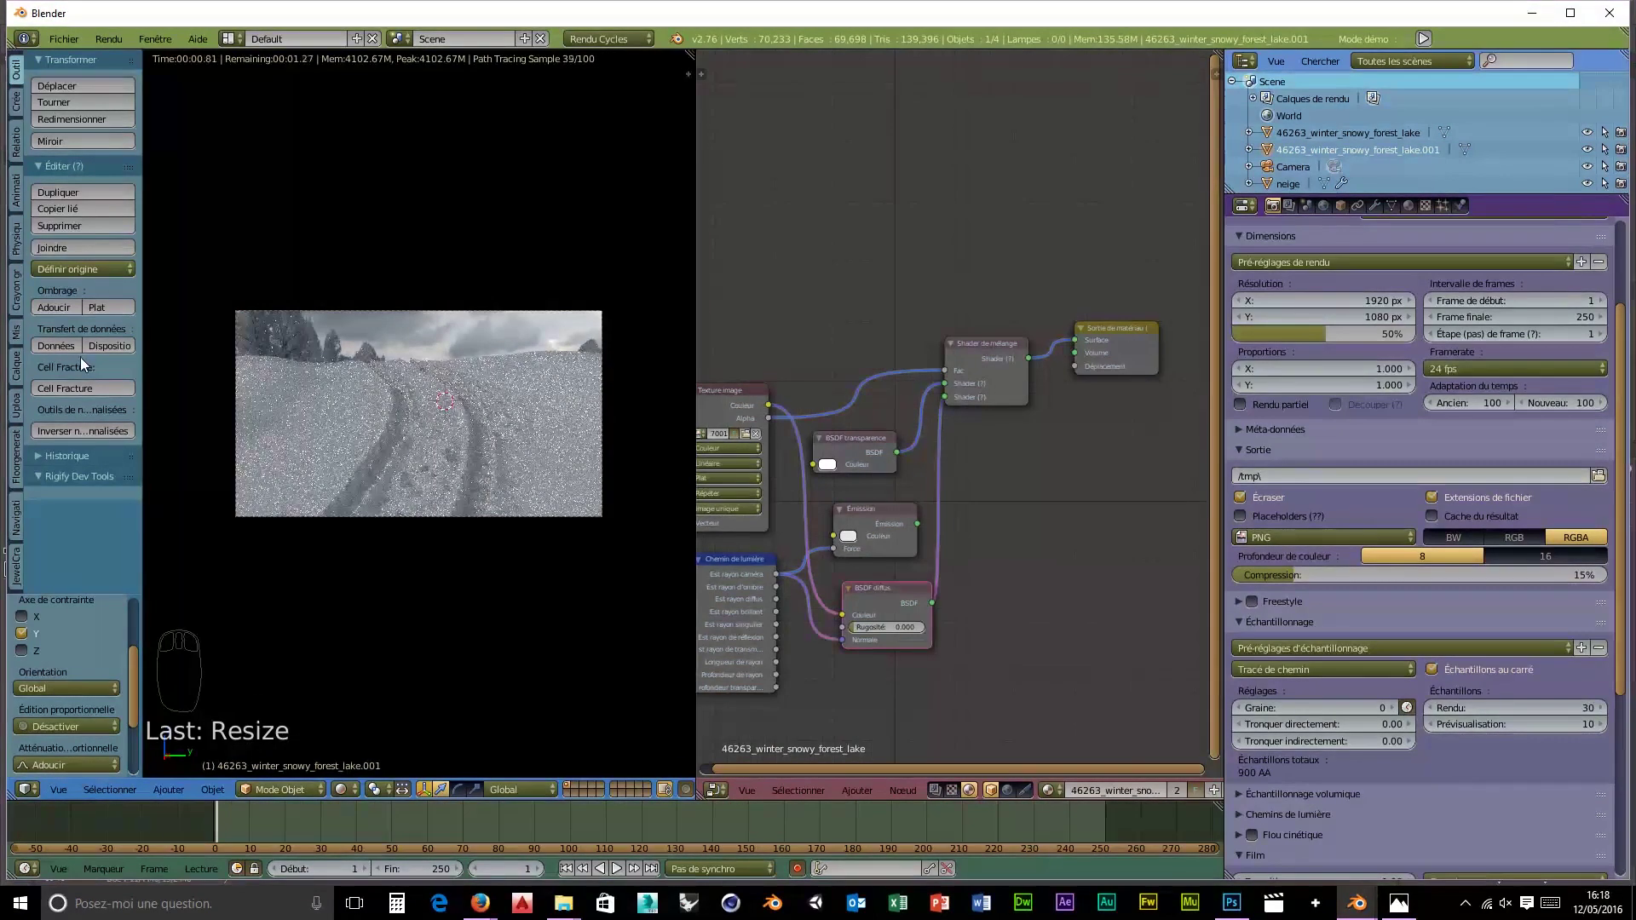
{"action": "key", "text": "g"}
{"action": "key", "text": "y"}
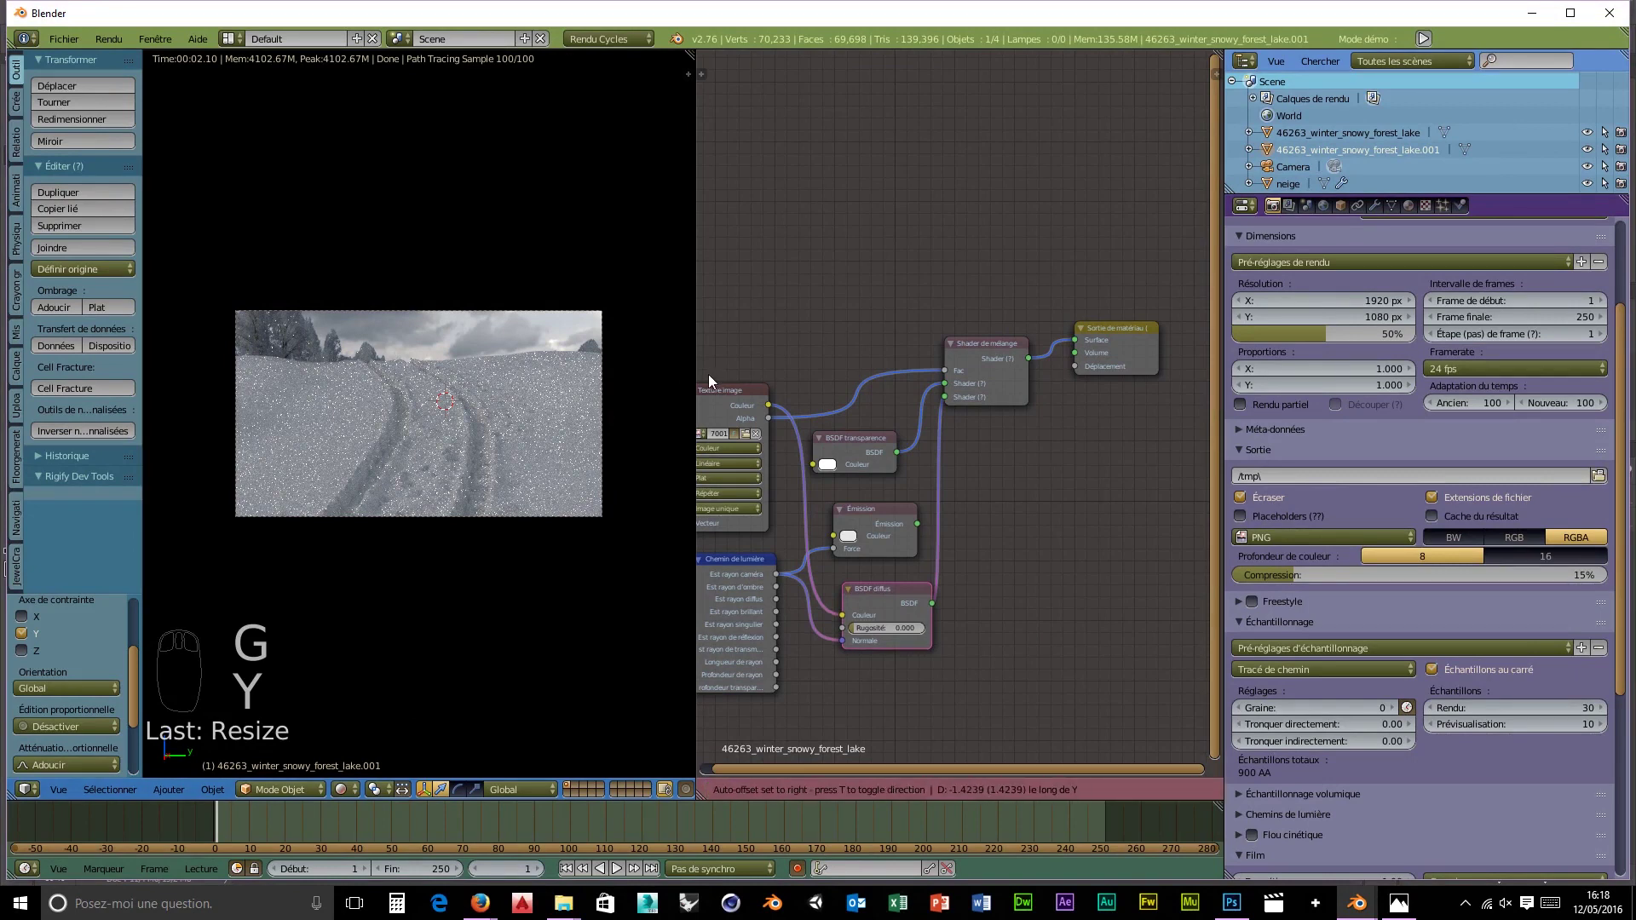
{"action": "key", "text": "g"}
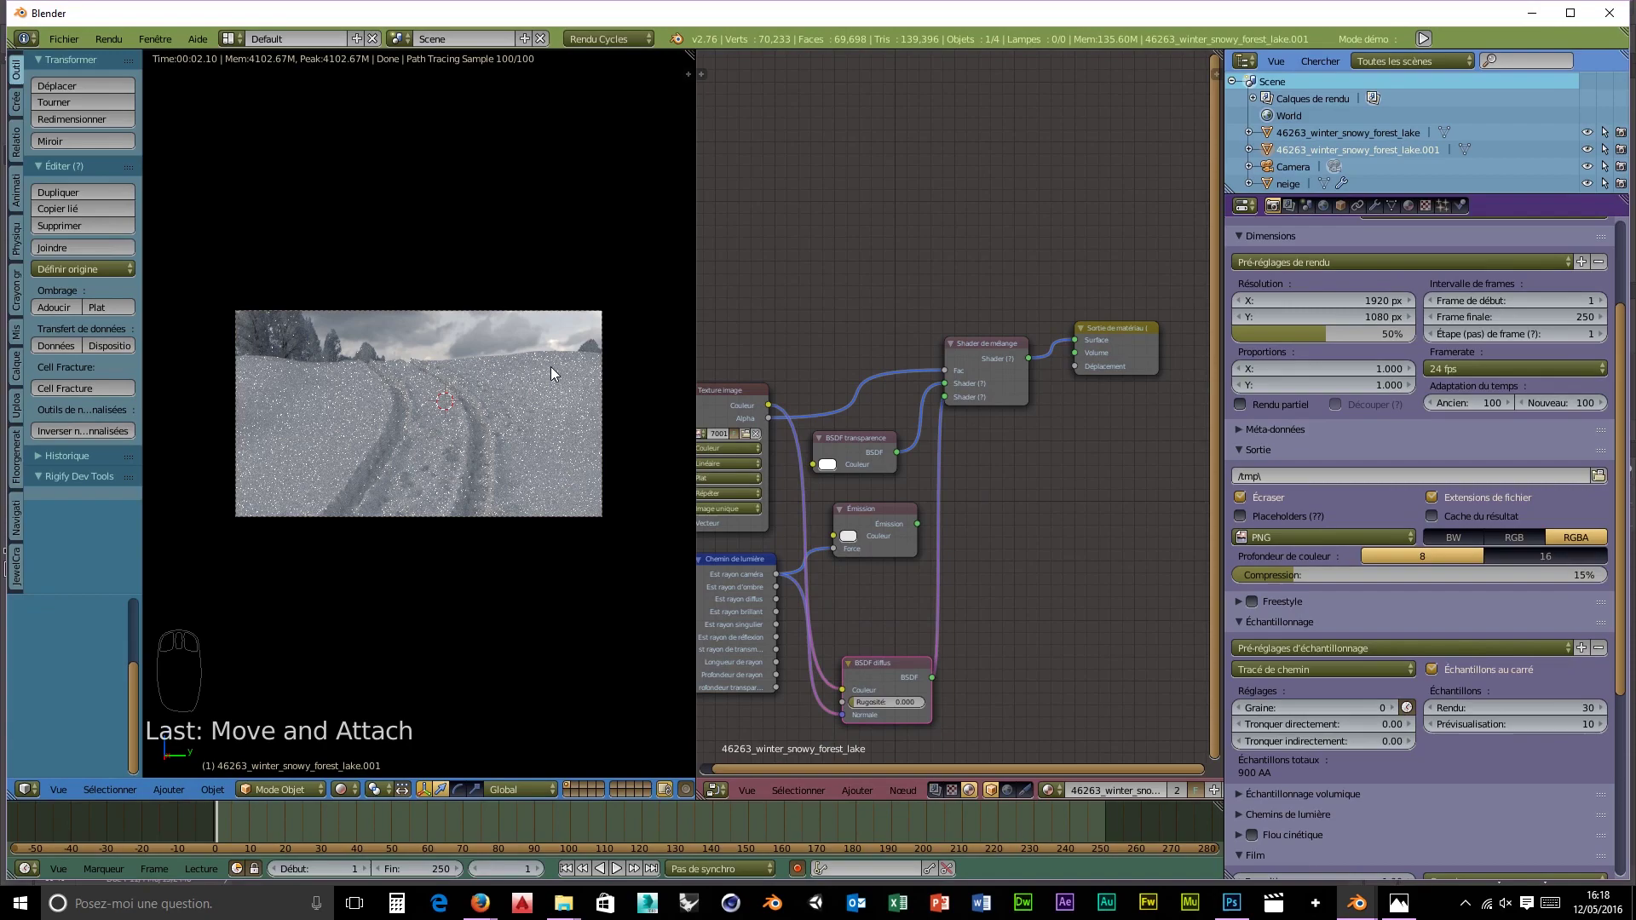
{"action": "key", "text": "g"}
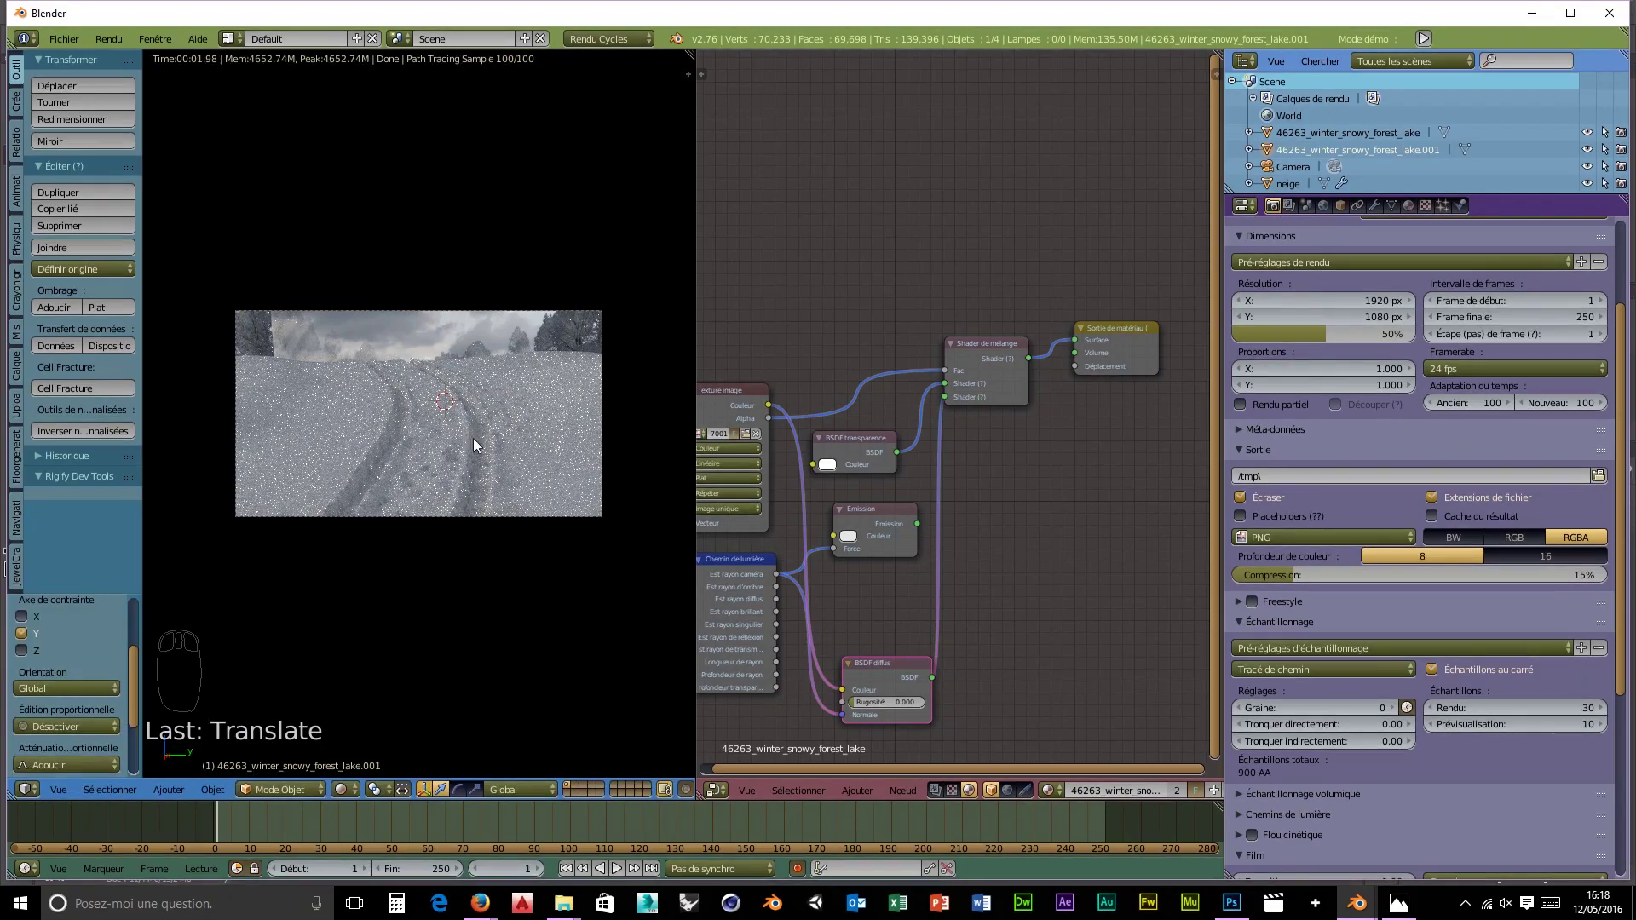
- Orbit outside the camera, return to camera view and enlarge the camera frame to fill the viewport
{"action": "middle_click", "coordinate": [521, 551]}
{"action": "left_click_drag", "start_coordinate": [351, 576], "coordinate": [655, 513]}
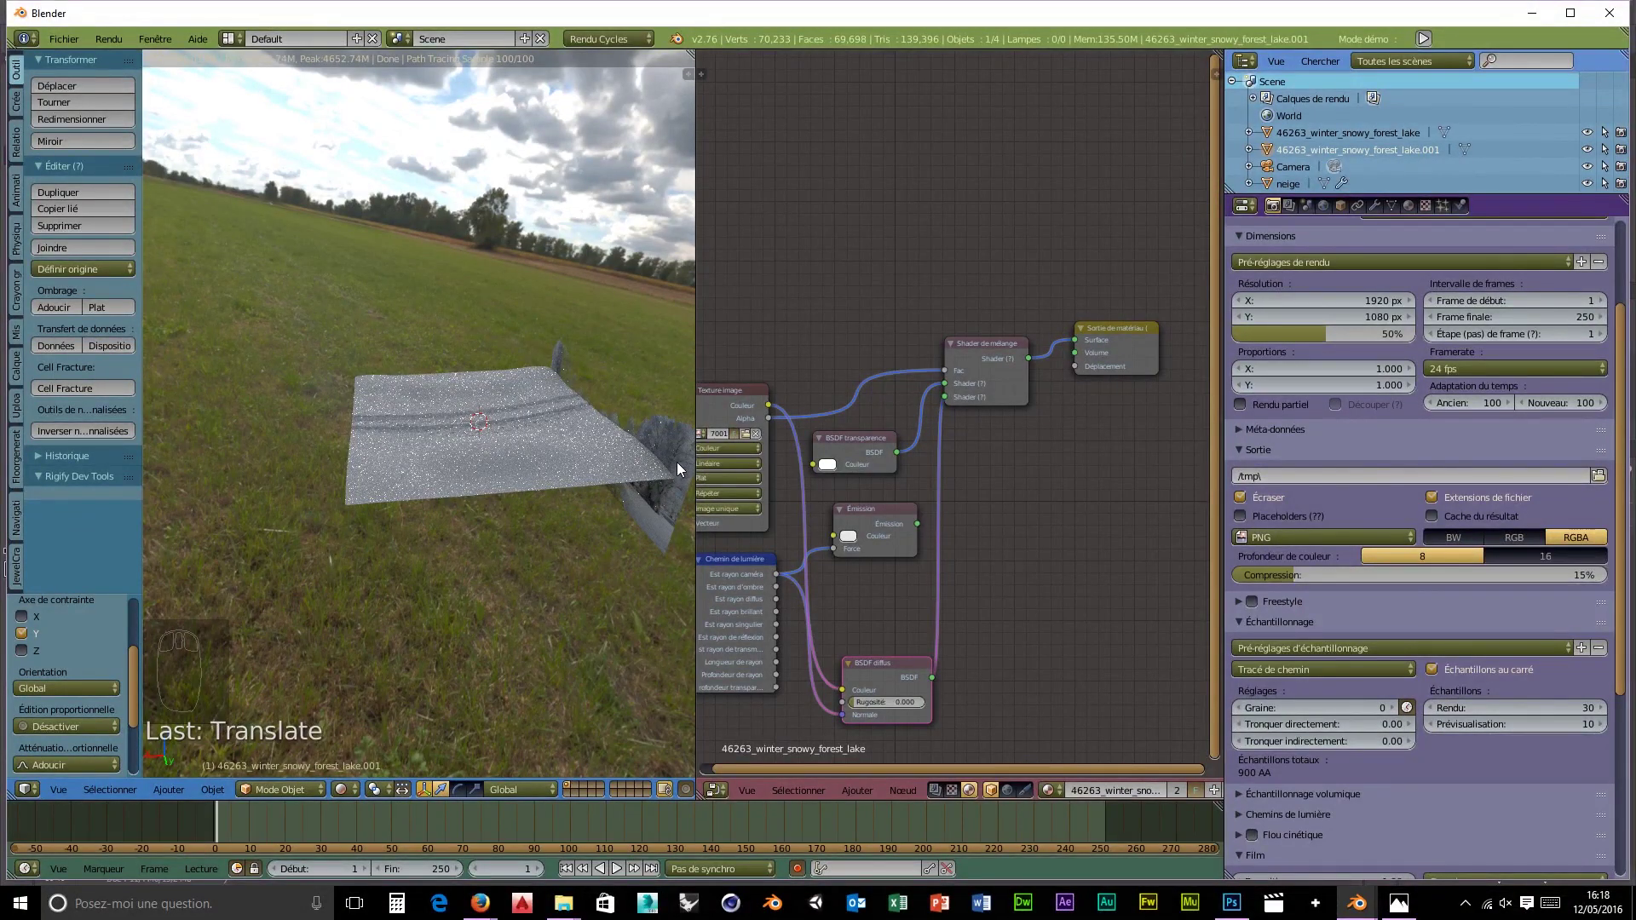
{"action": "key", "text": "g"}
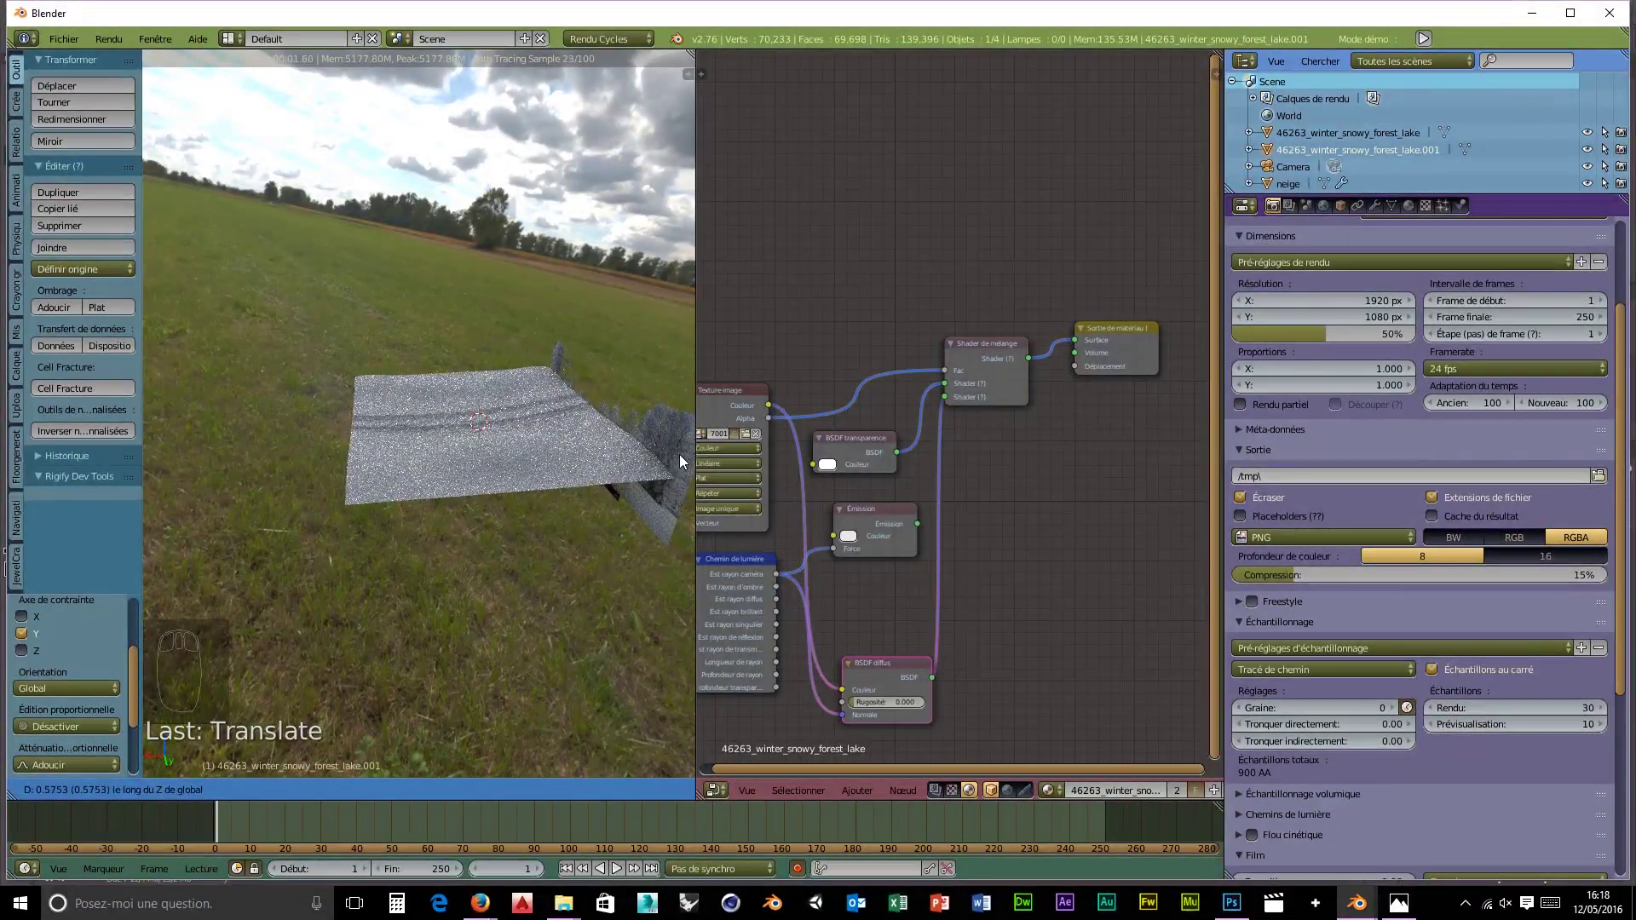
{"action": "key", "text": "g"}
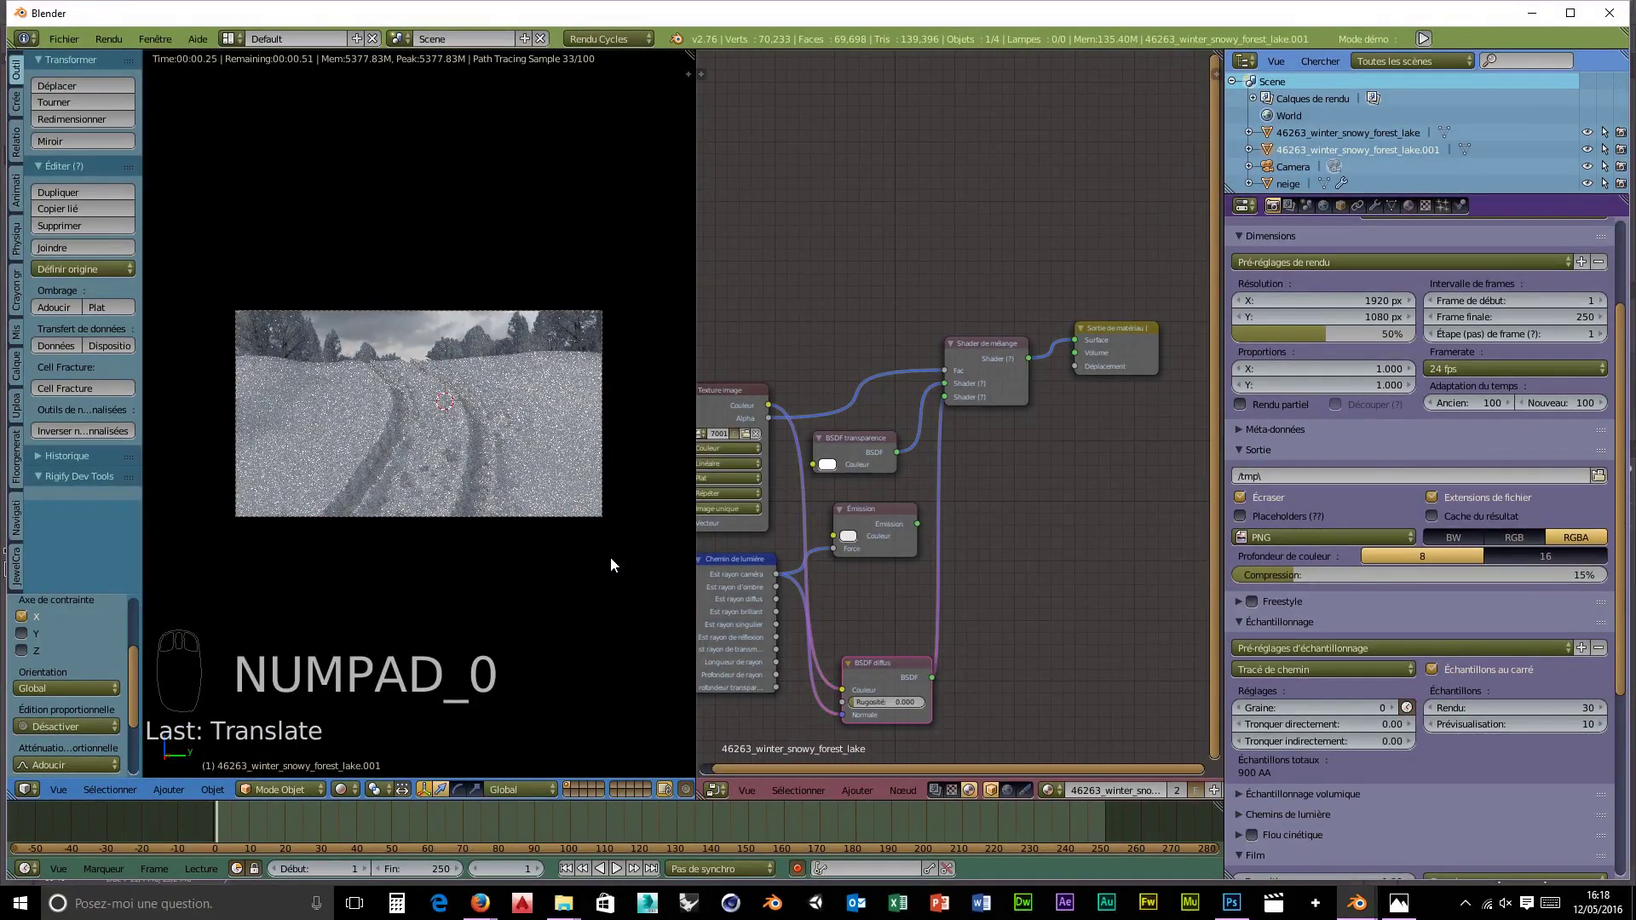
{"action": "left_click_drag", "start_coordinate": [432, 531], "coordinate": [701, 65]}
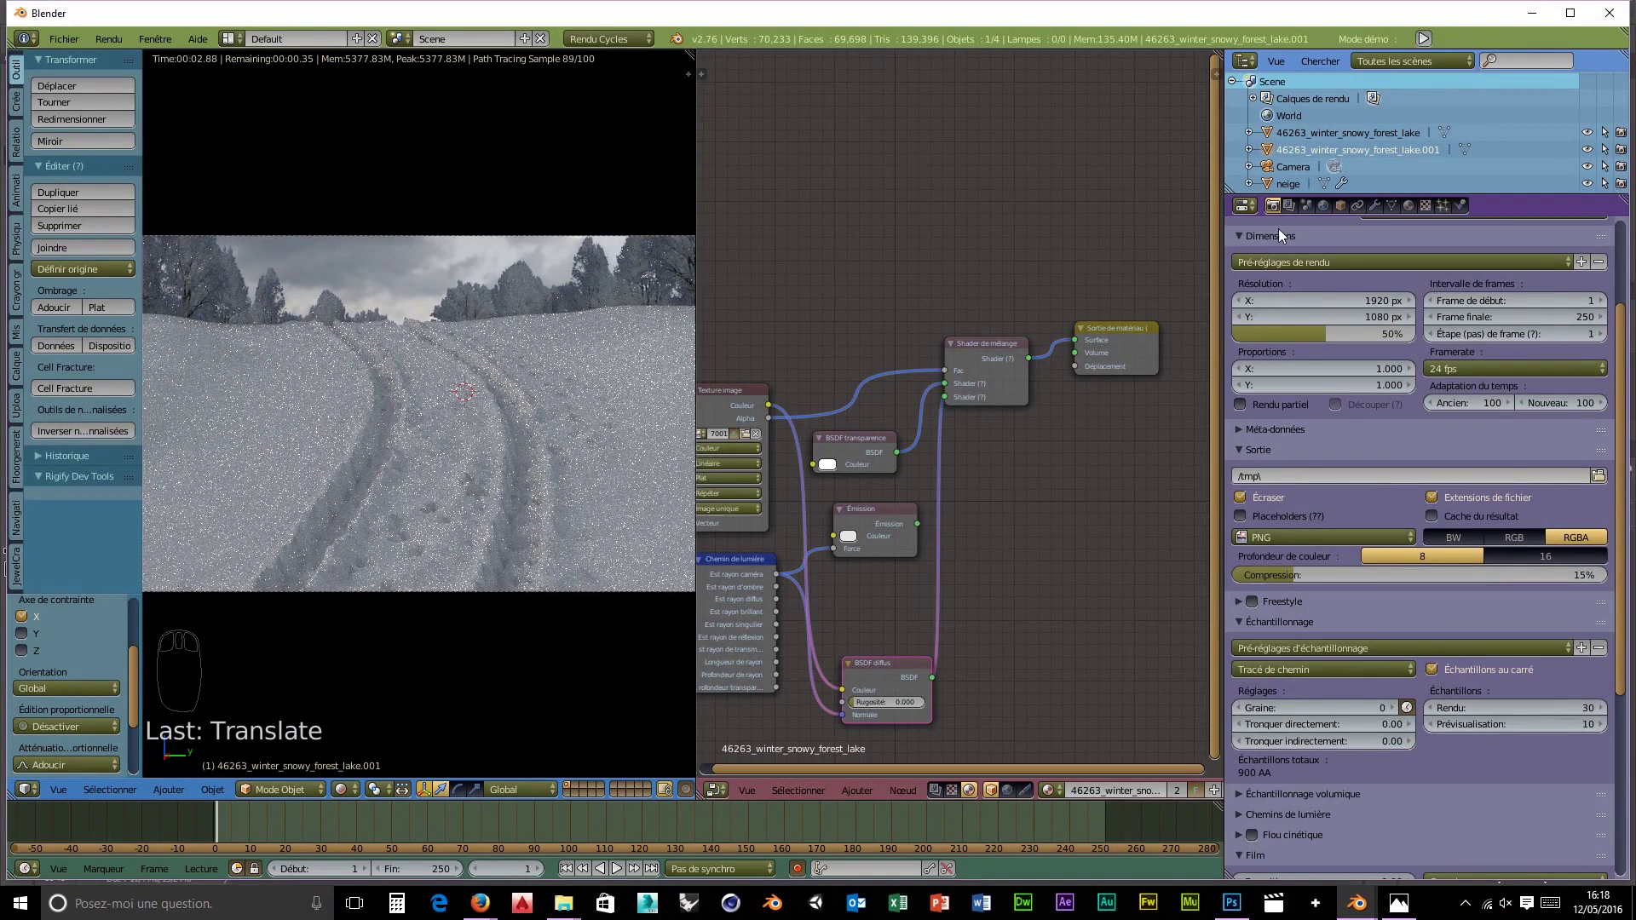